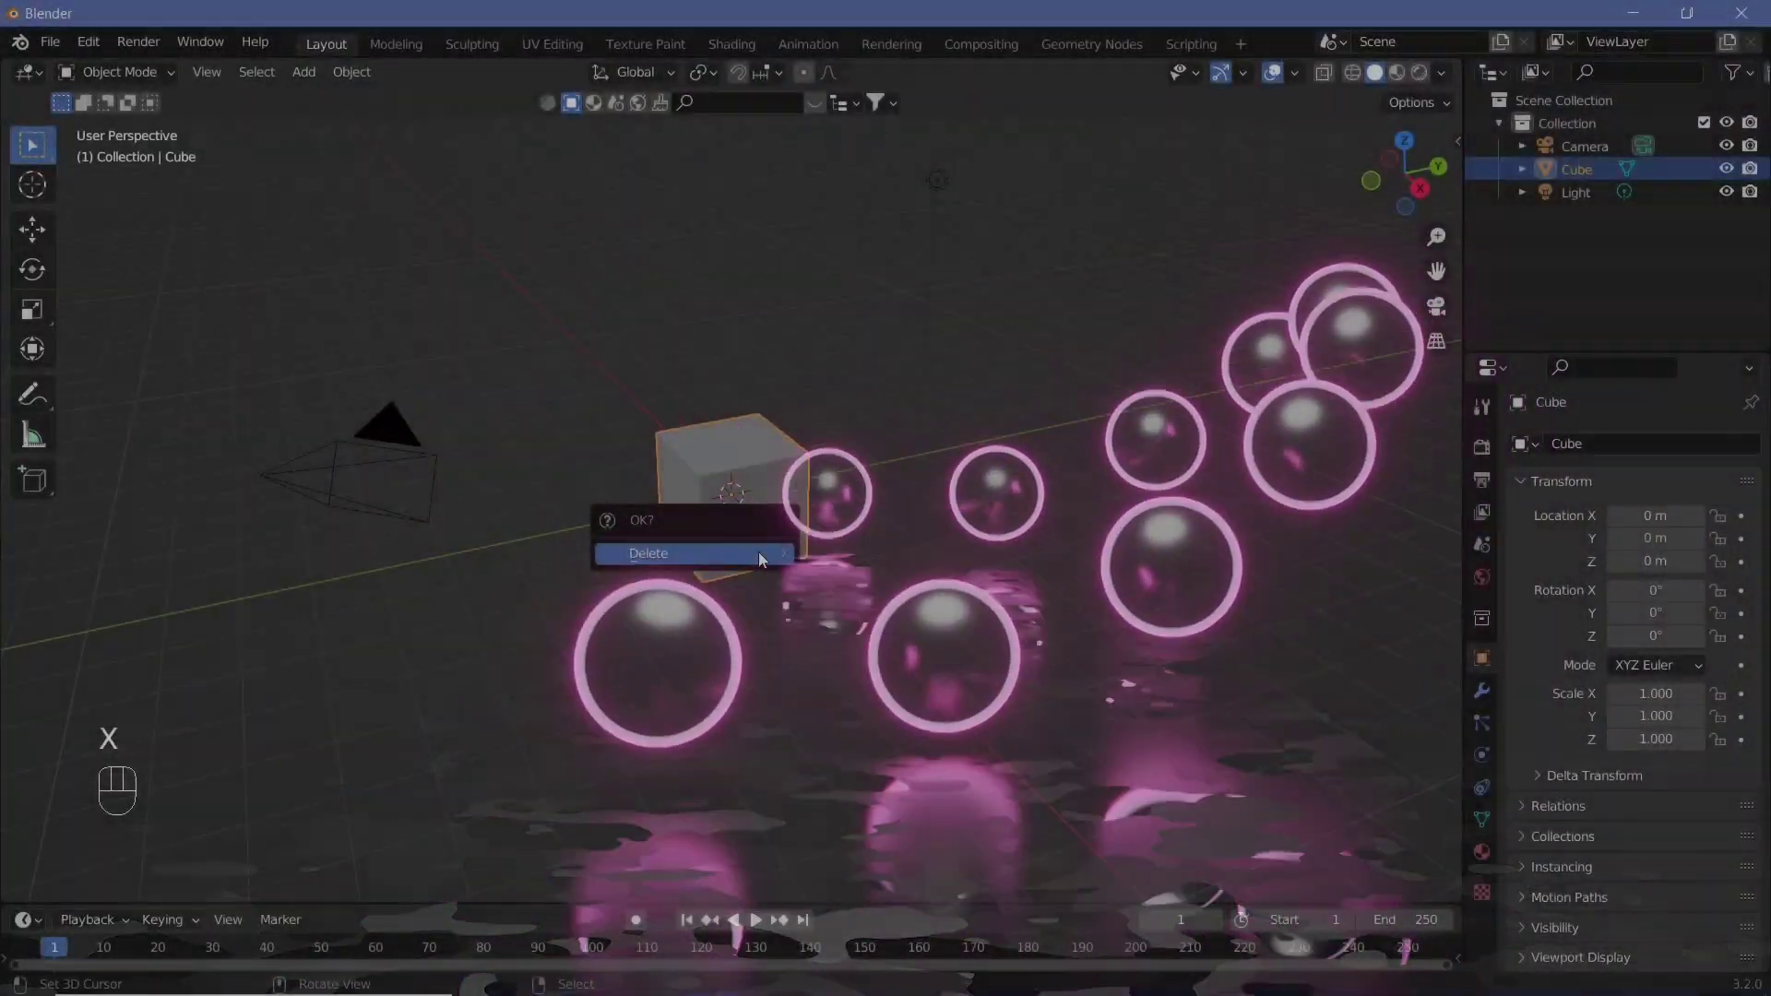
Delete the old scene objects and add a UV sphere with a level-2 Subdivision Surface modifier
drag(679, 553, 763, 510)
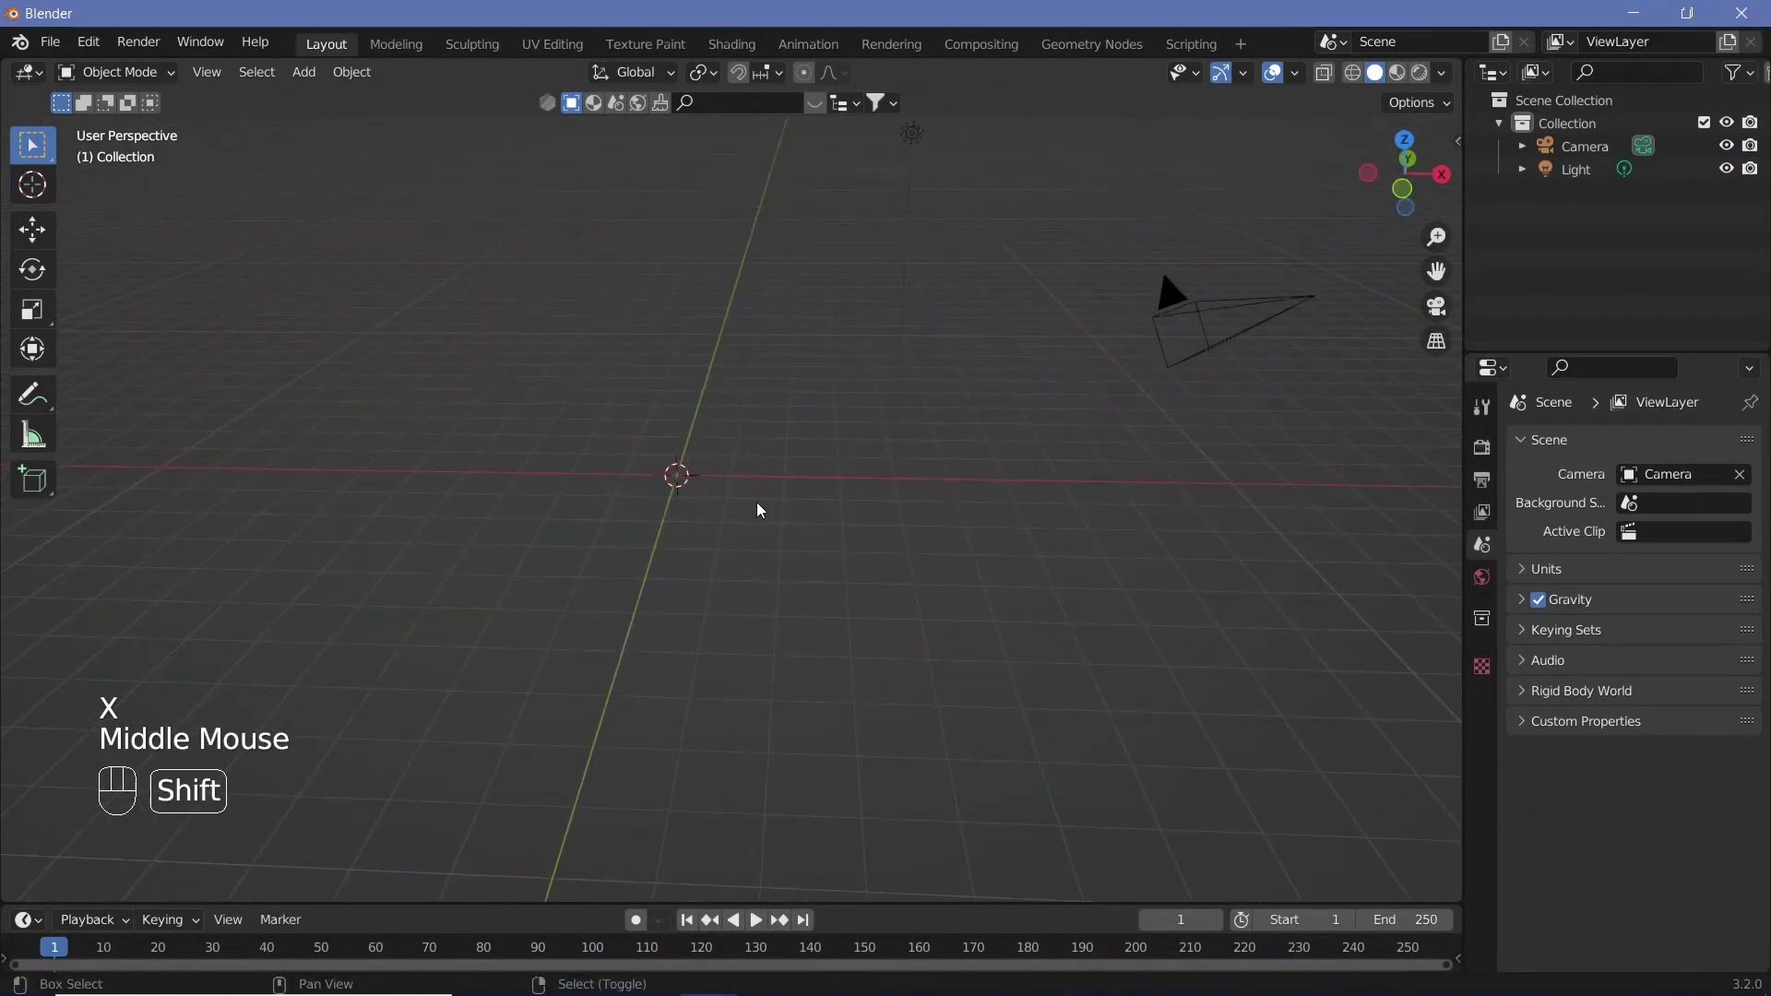
key(shift+a)
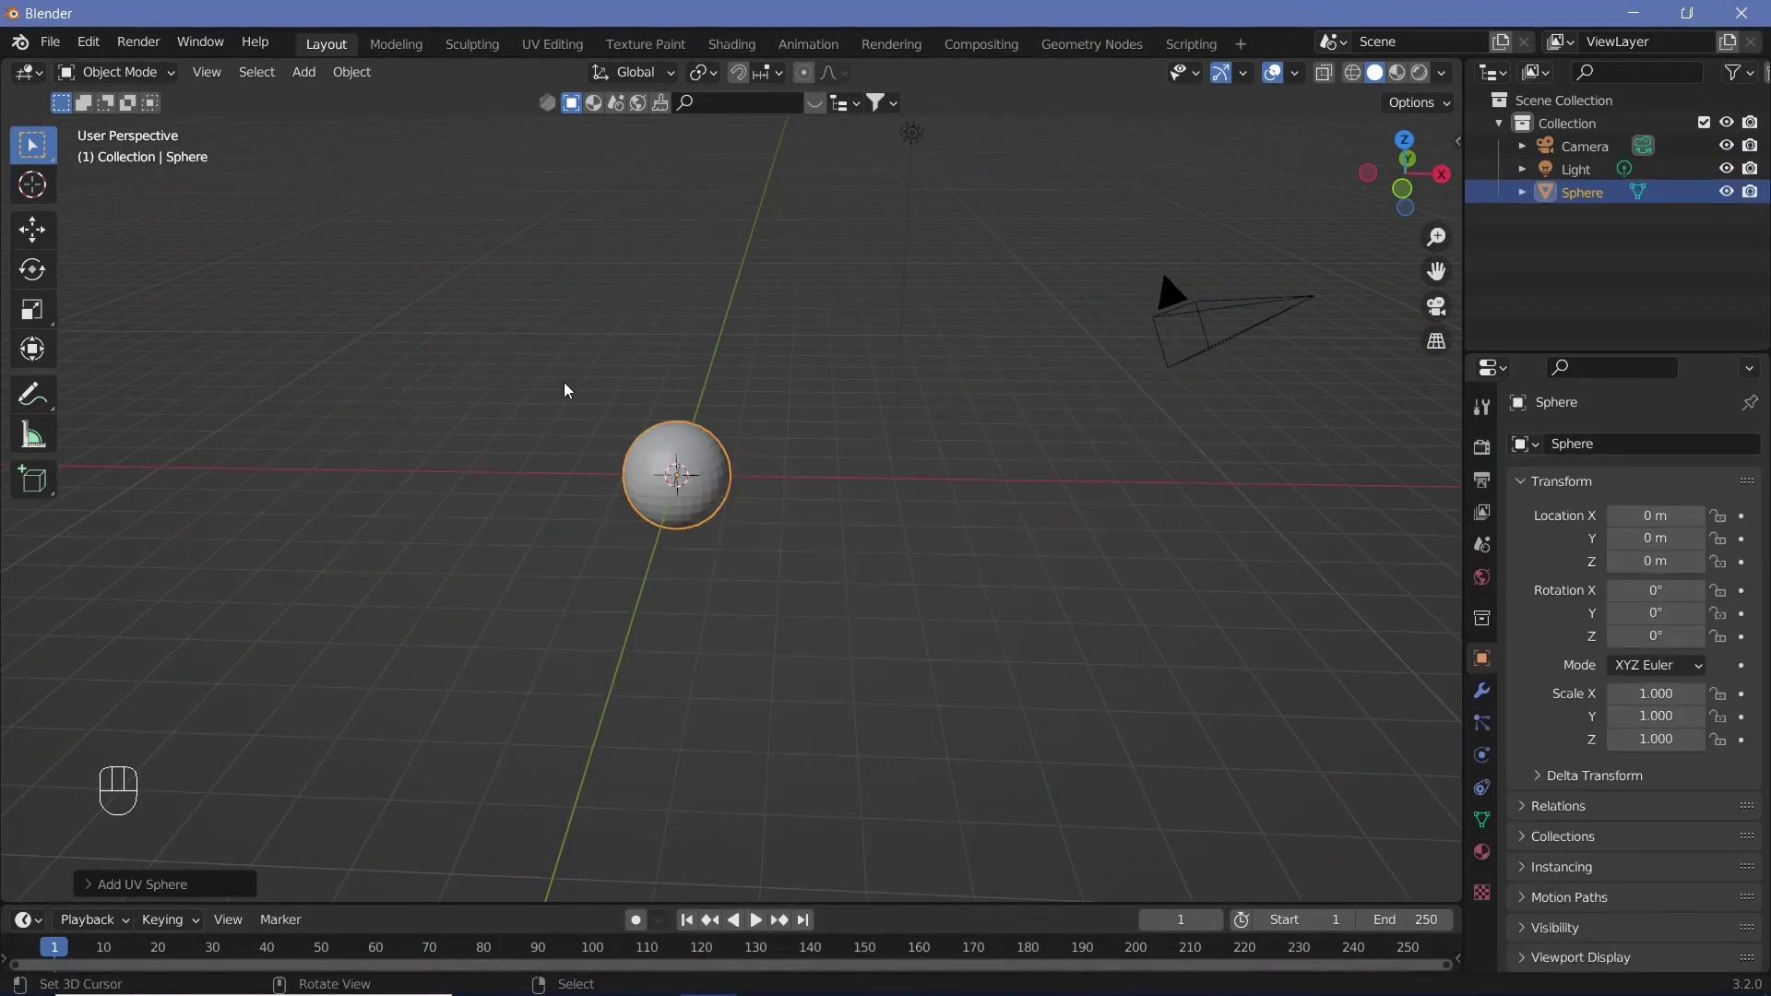
key(ctrl+2)
click(1490, 699)
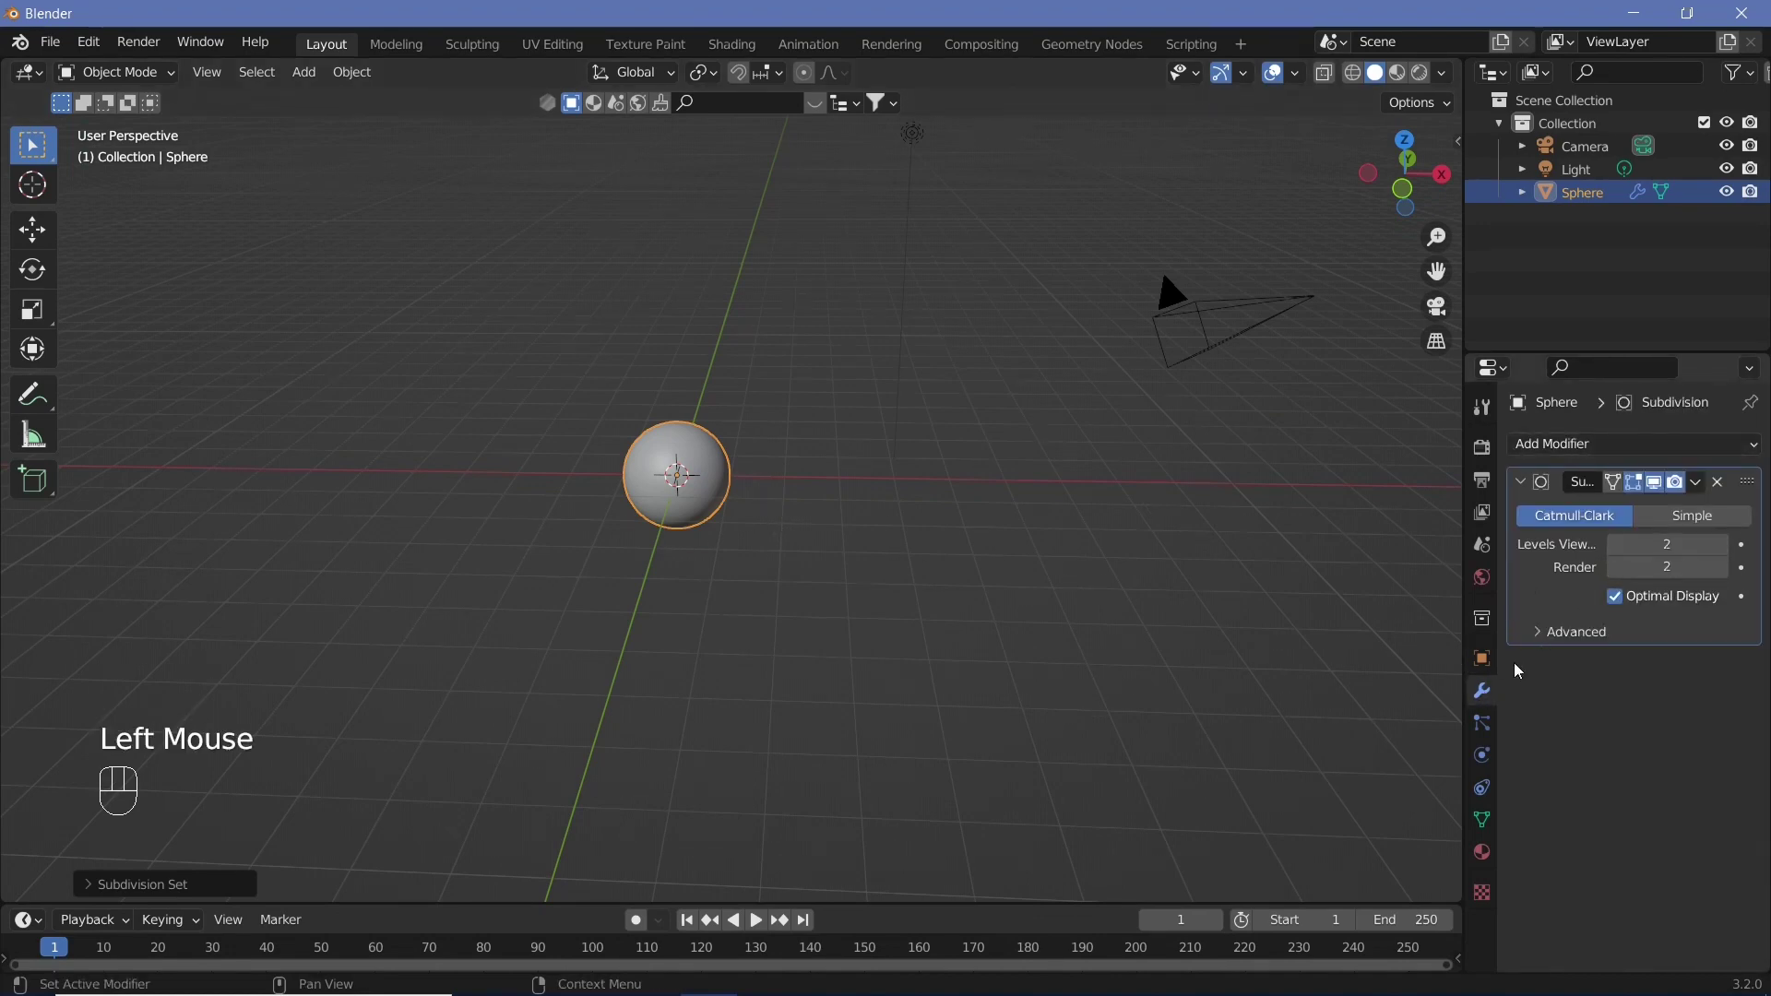
Scale the sphere down to 0.5 of its size
drag(354, 76, 774, 489)
drag(774, 489, 778, 485)
scroll(up, 3)
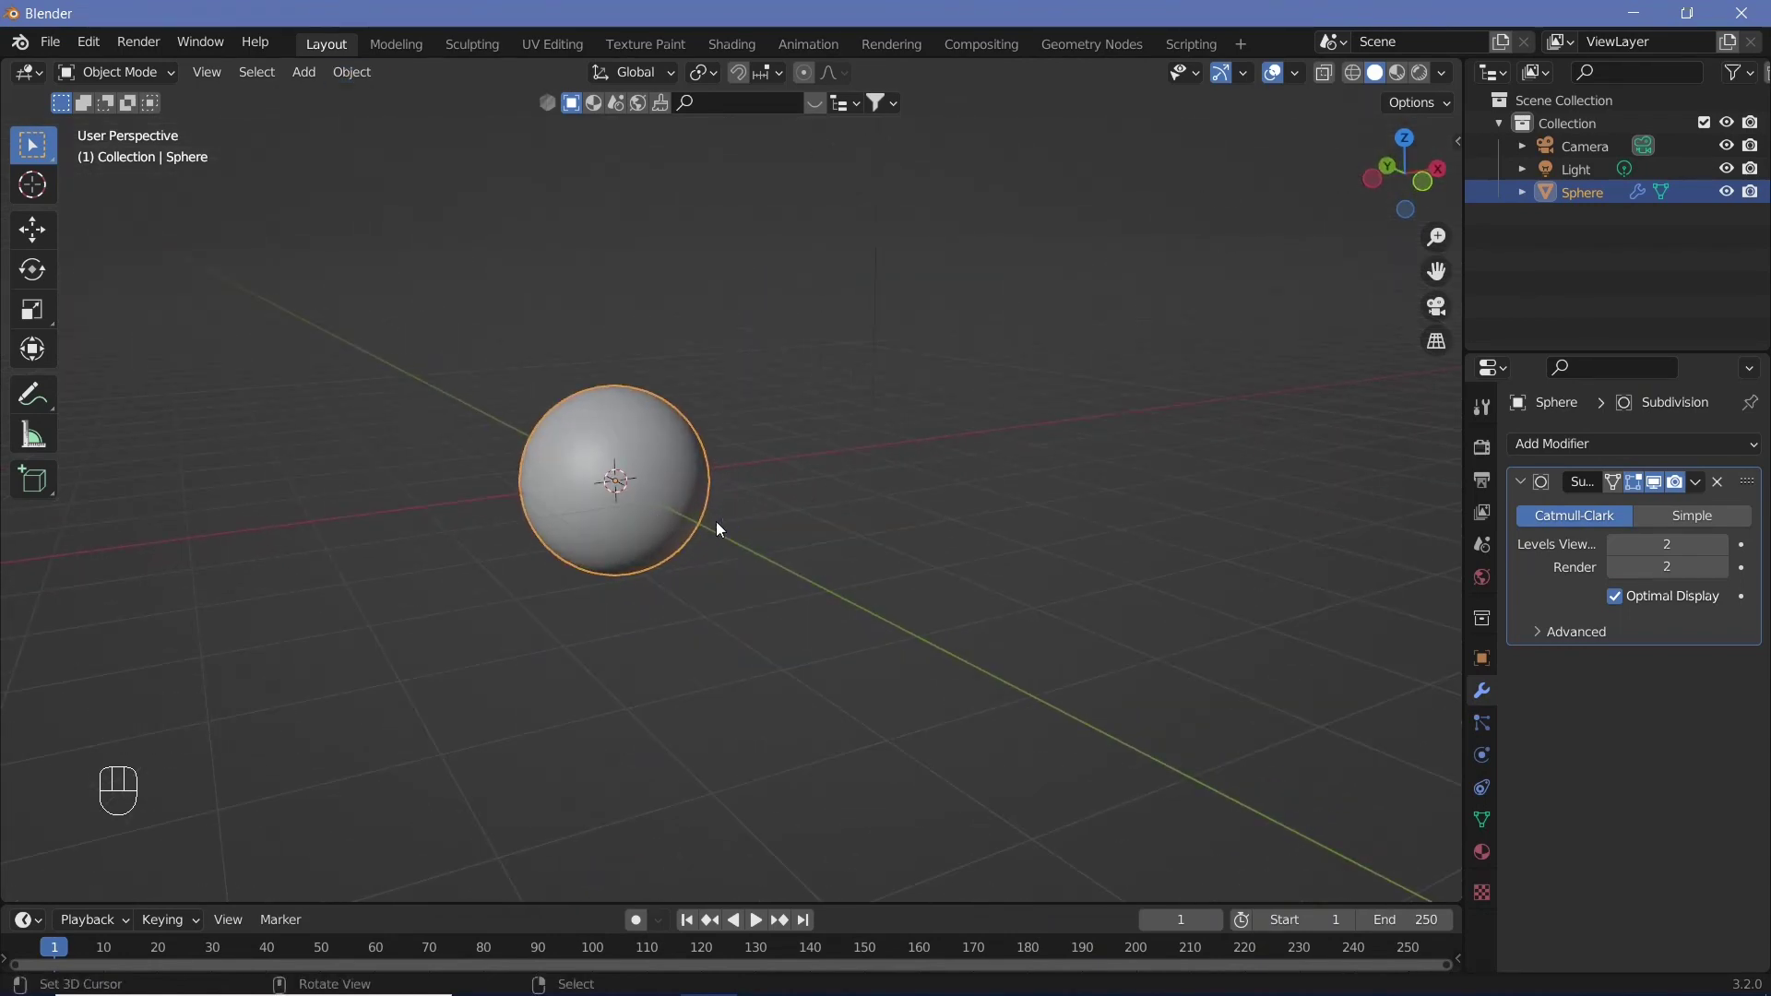
key(s)
key(0)
key(.)
key(5)
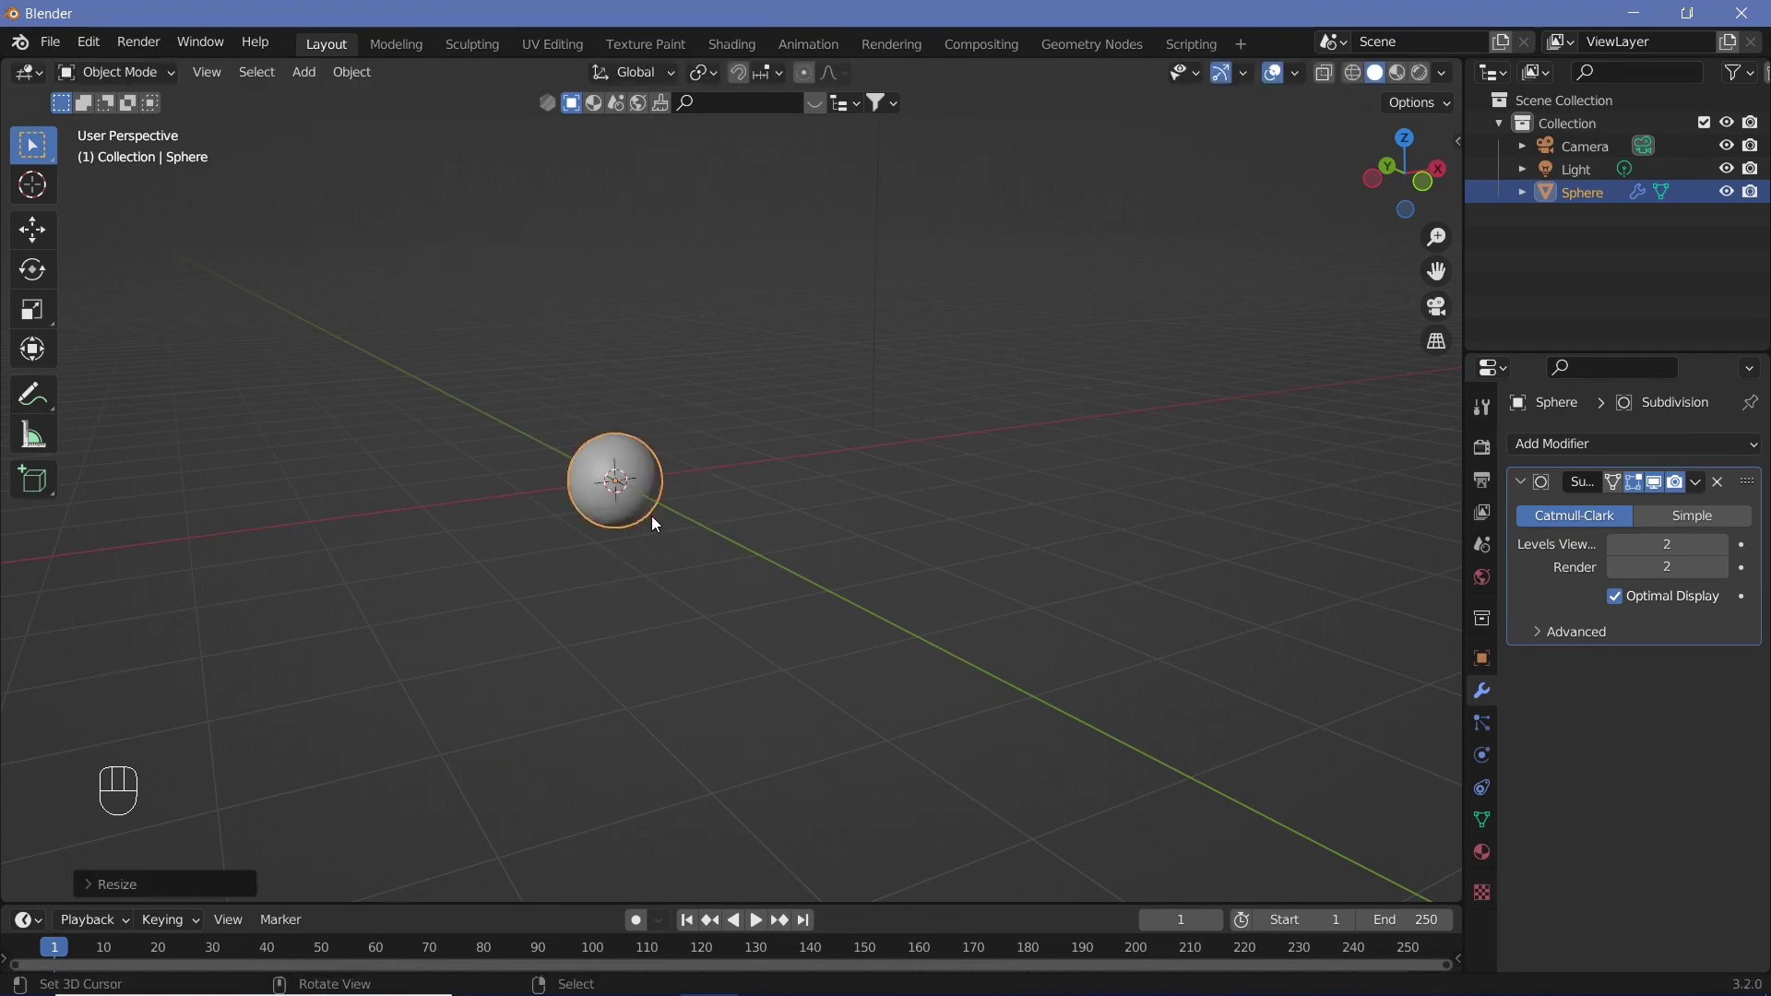
middle_click(1359, 712)
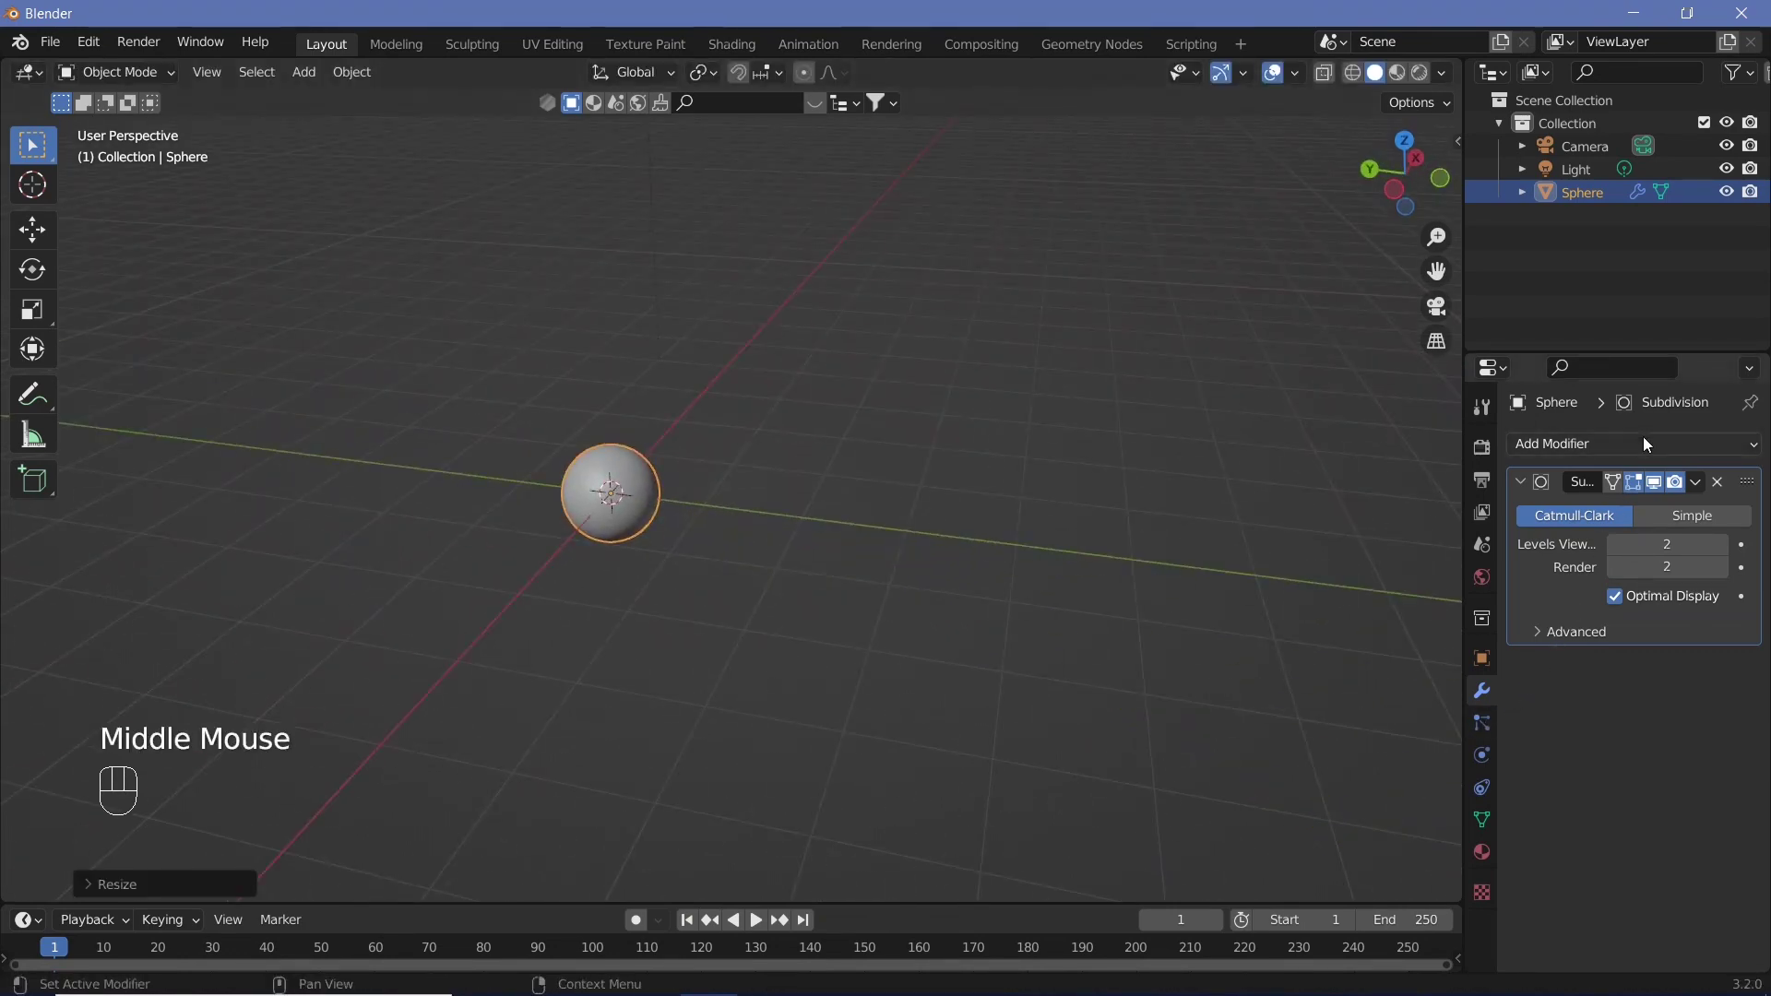
Add an Array modifier repeating the sphere 10 times with relative X offset 1.4
click(1375, 522)
drag(889, 643, 1387, 867)
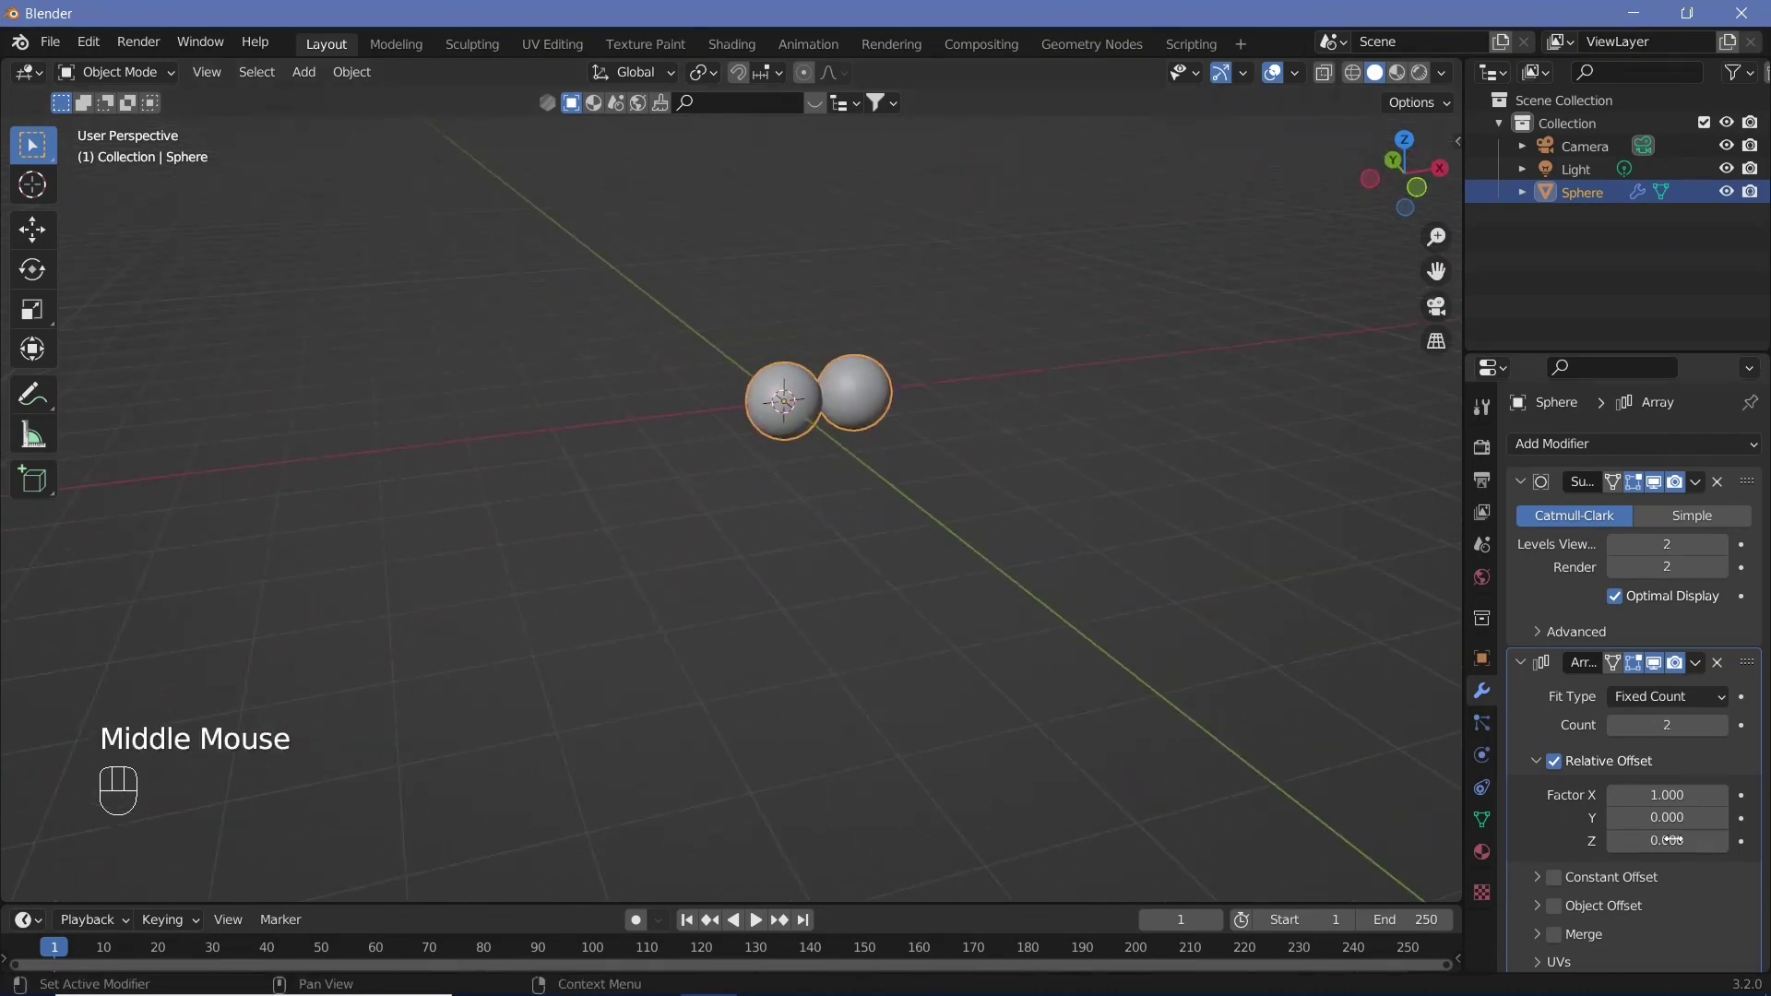
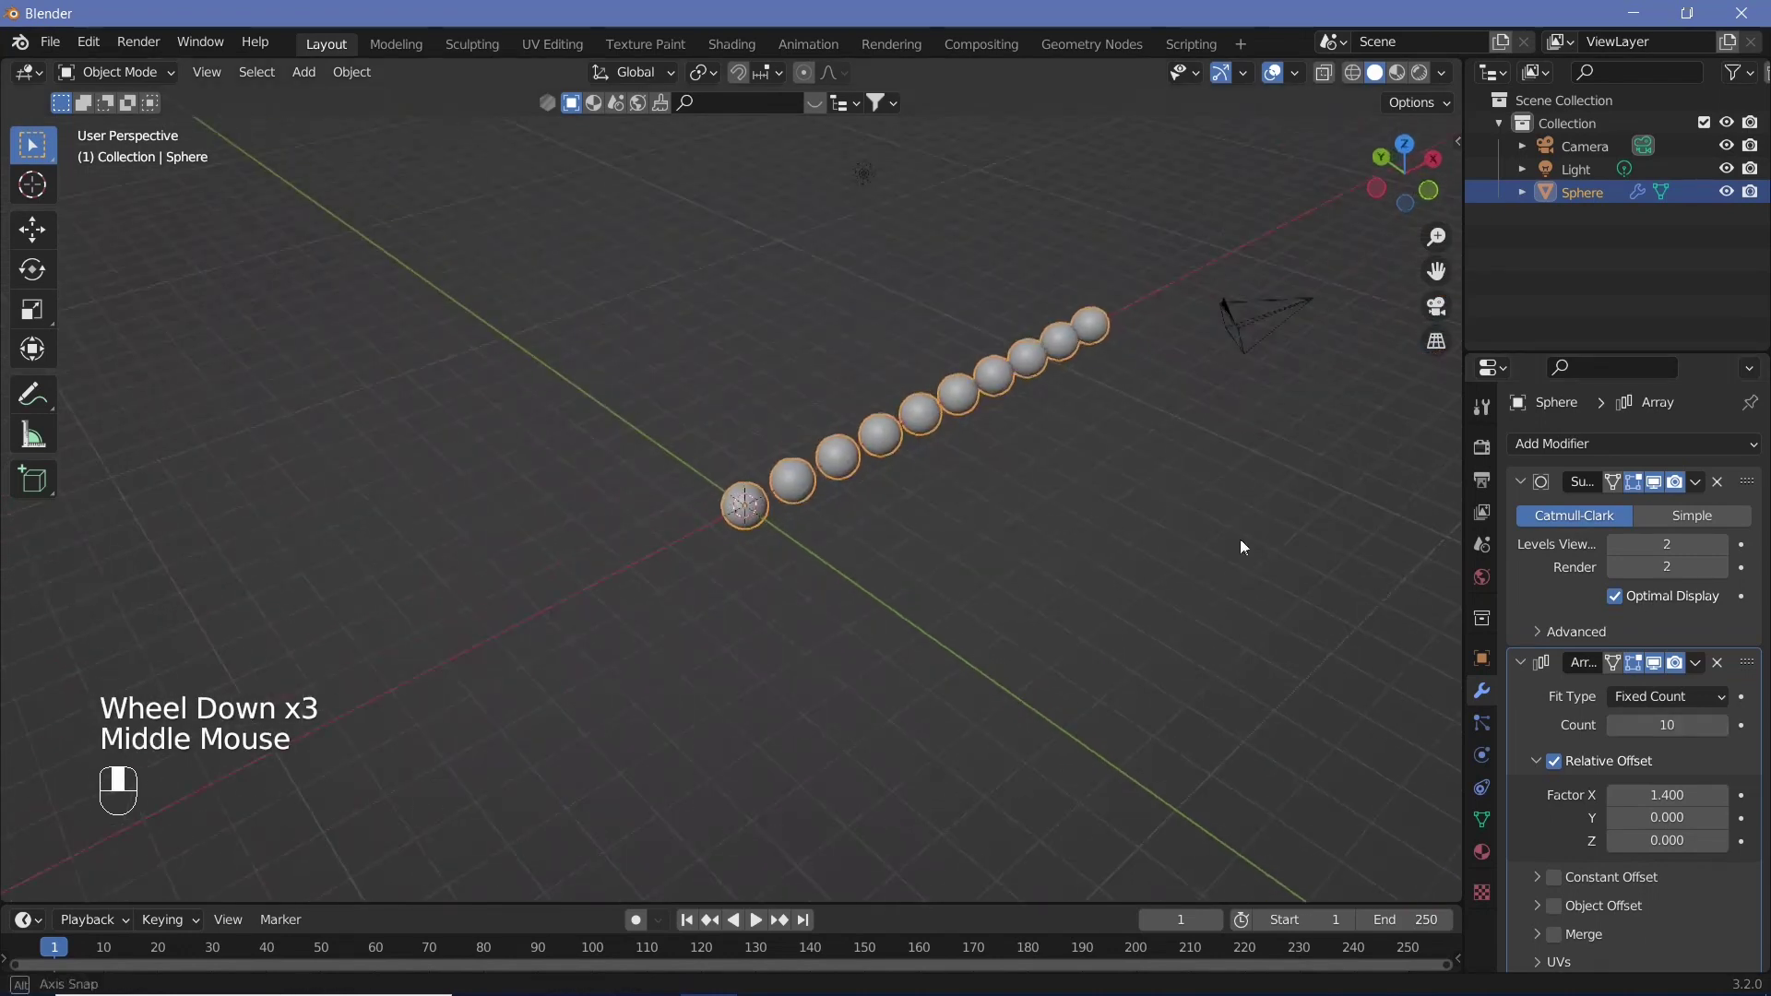
drag(1342, 504, 1400, 639)
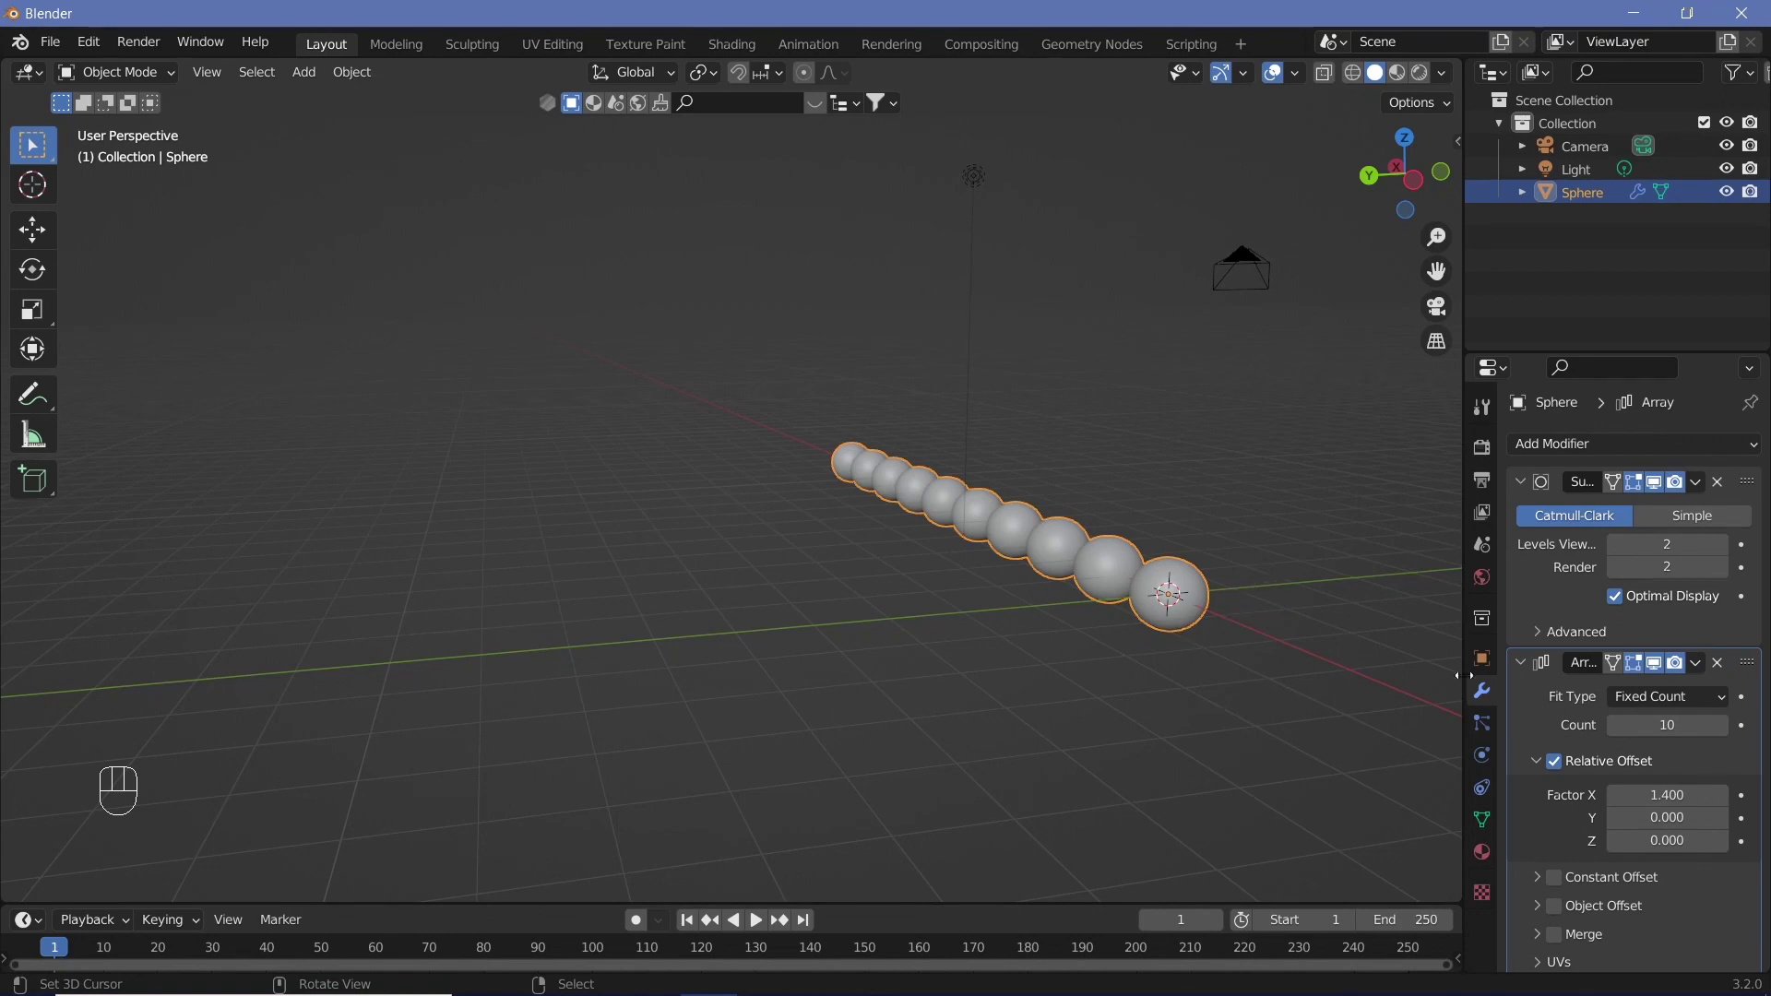
Enable Bloom and Screen Space Reflections in the render settings
click(1484, 463)
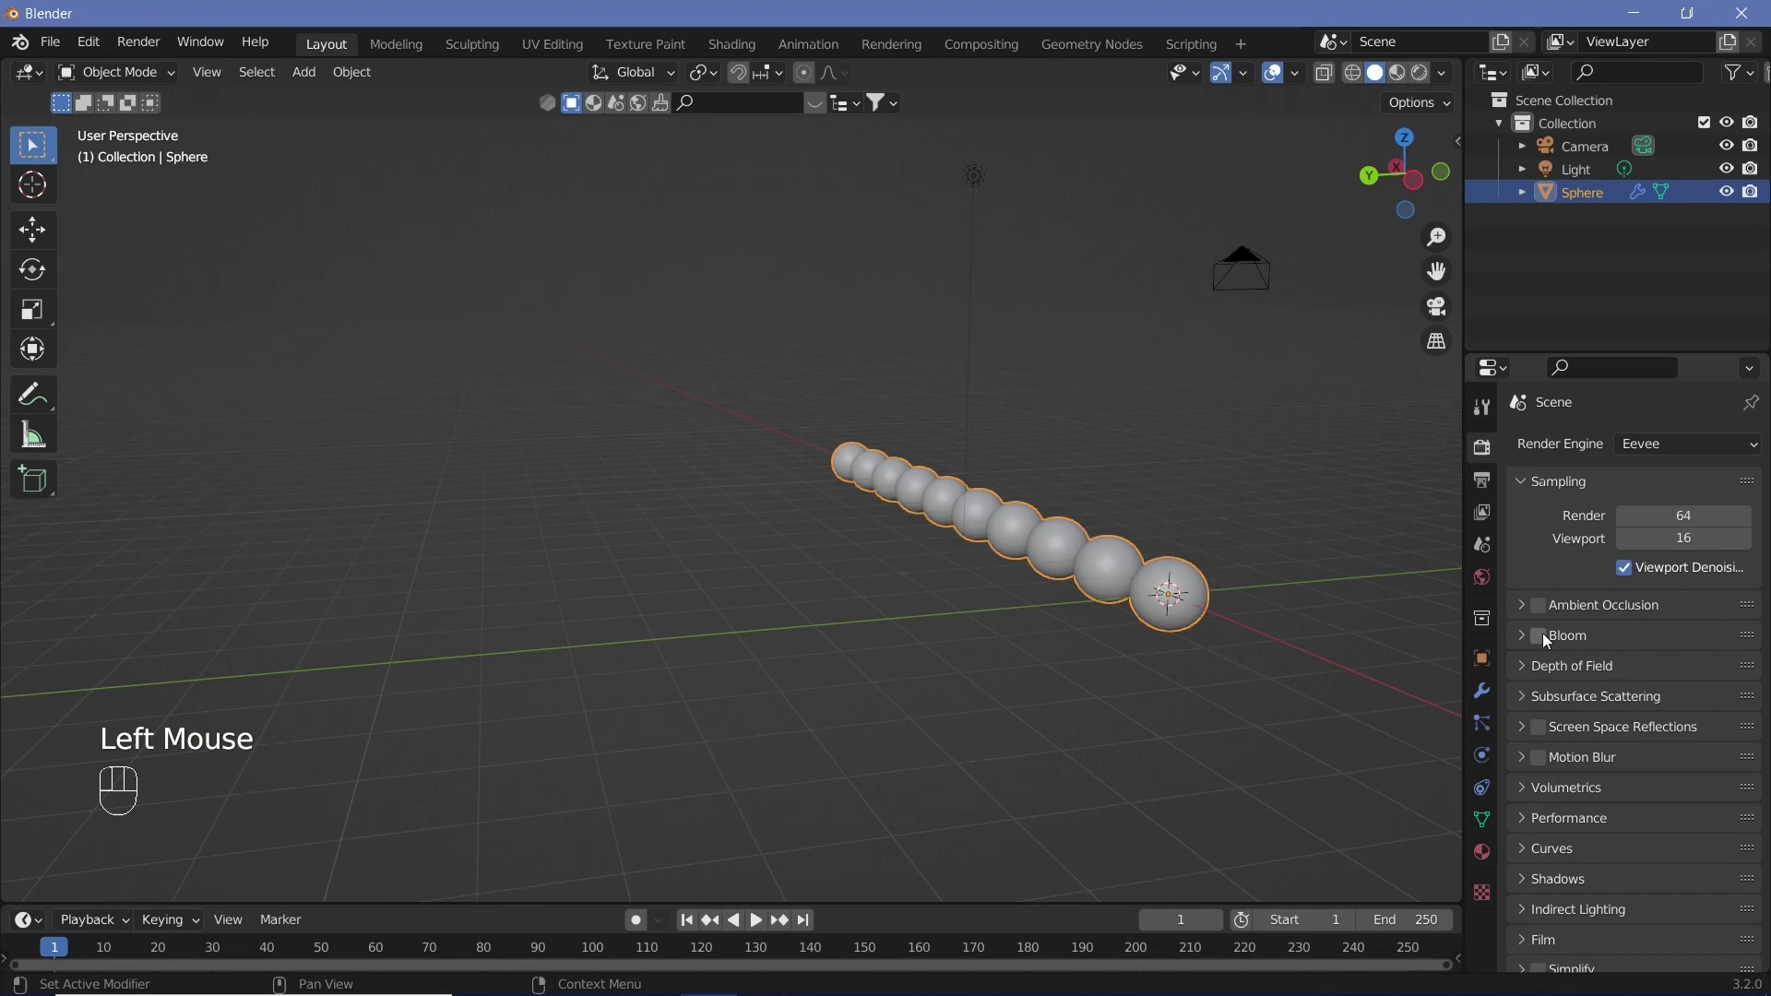
double_click(1550, 732)
click(1490, 486)
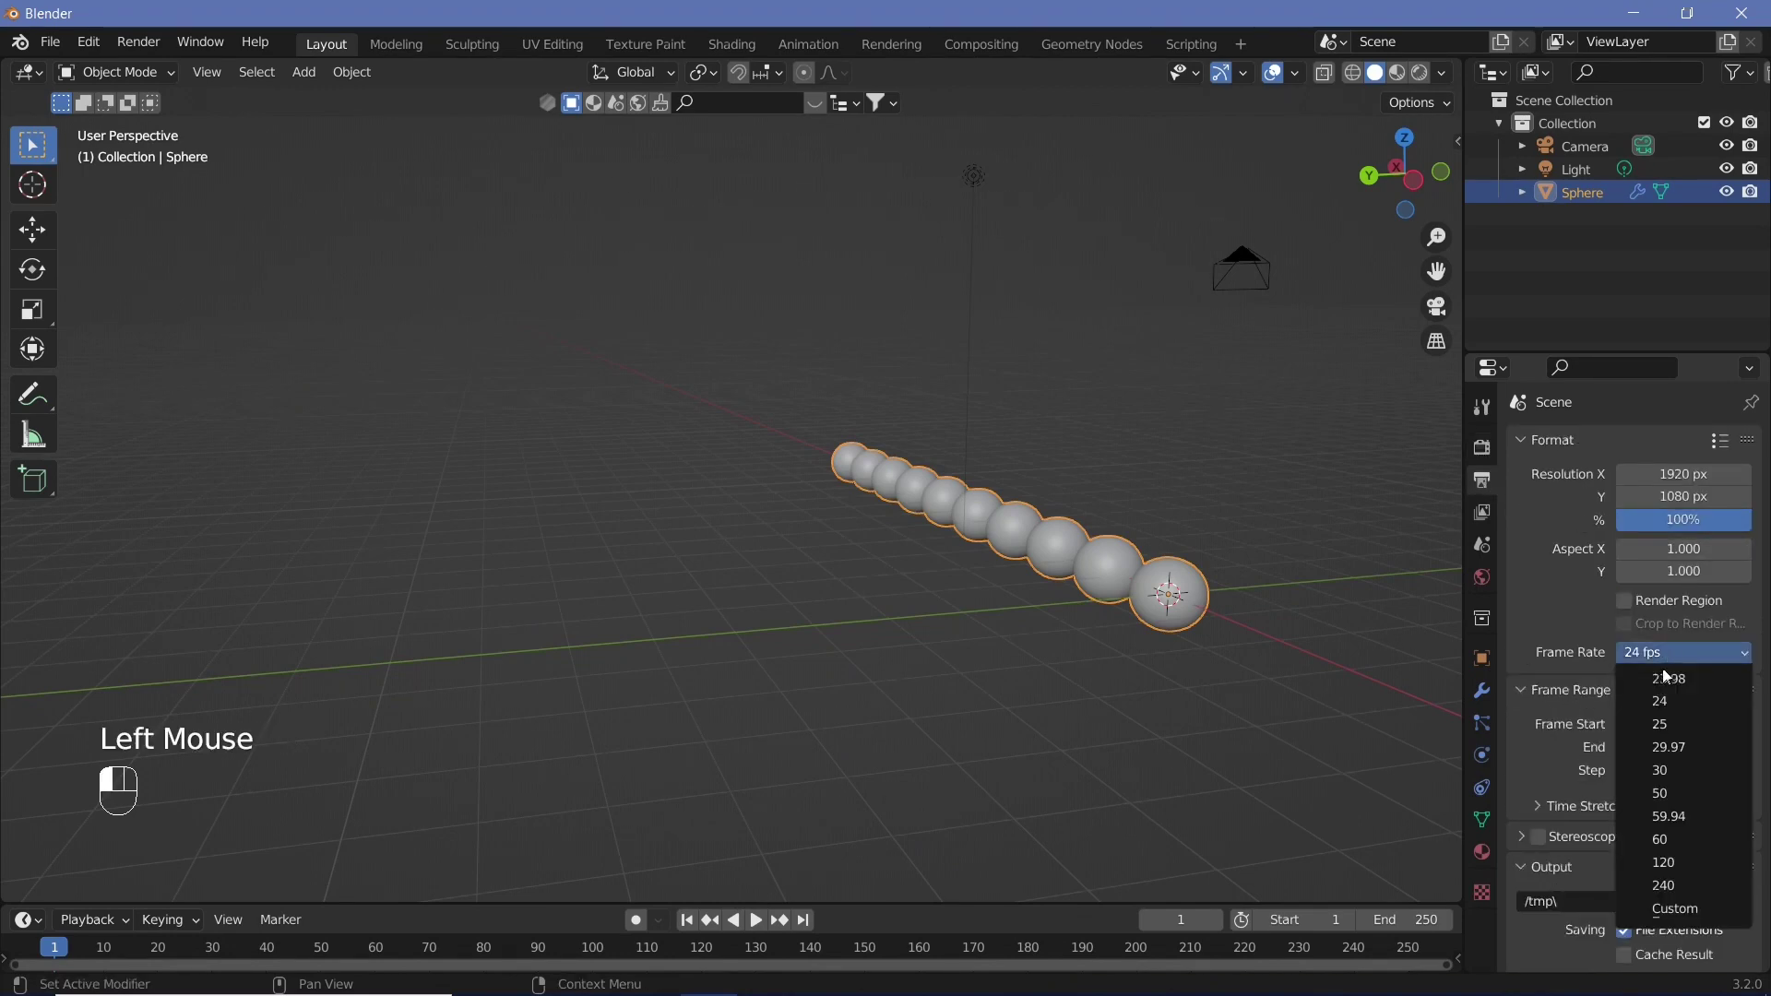
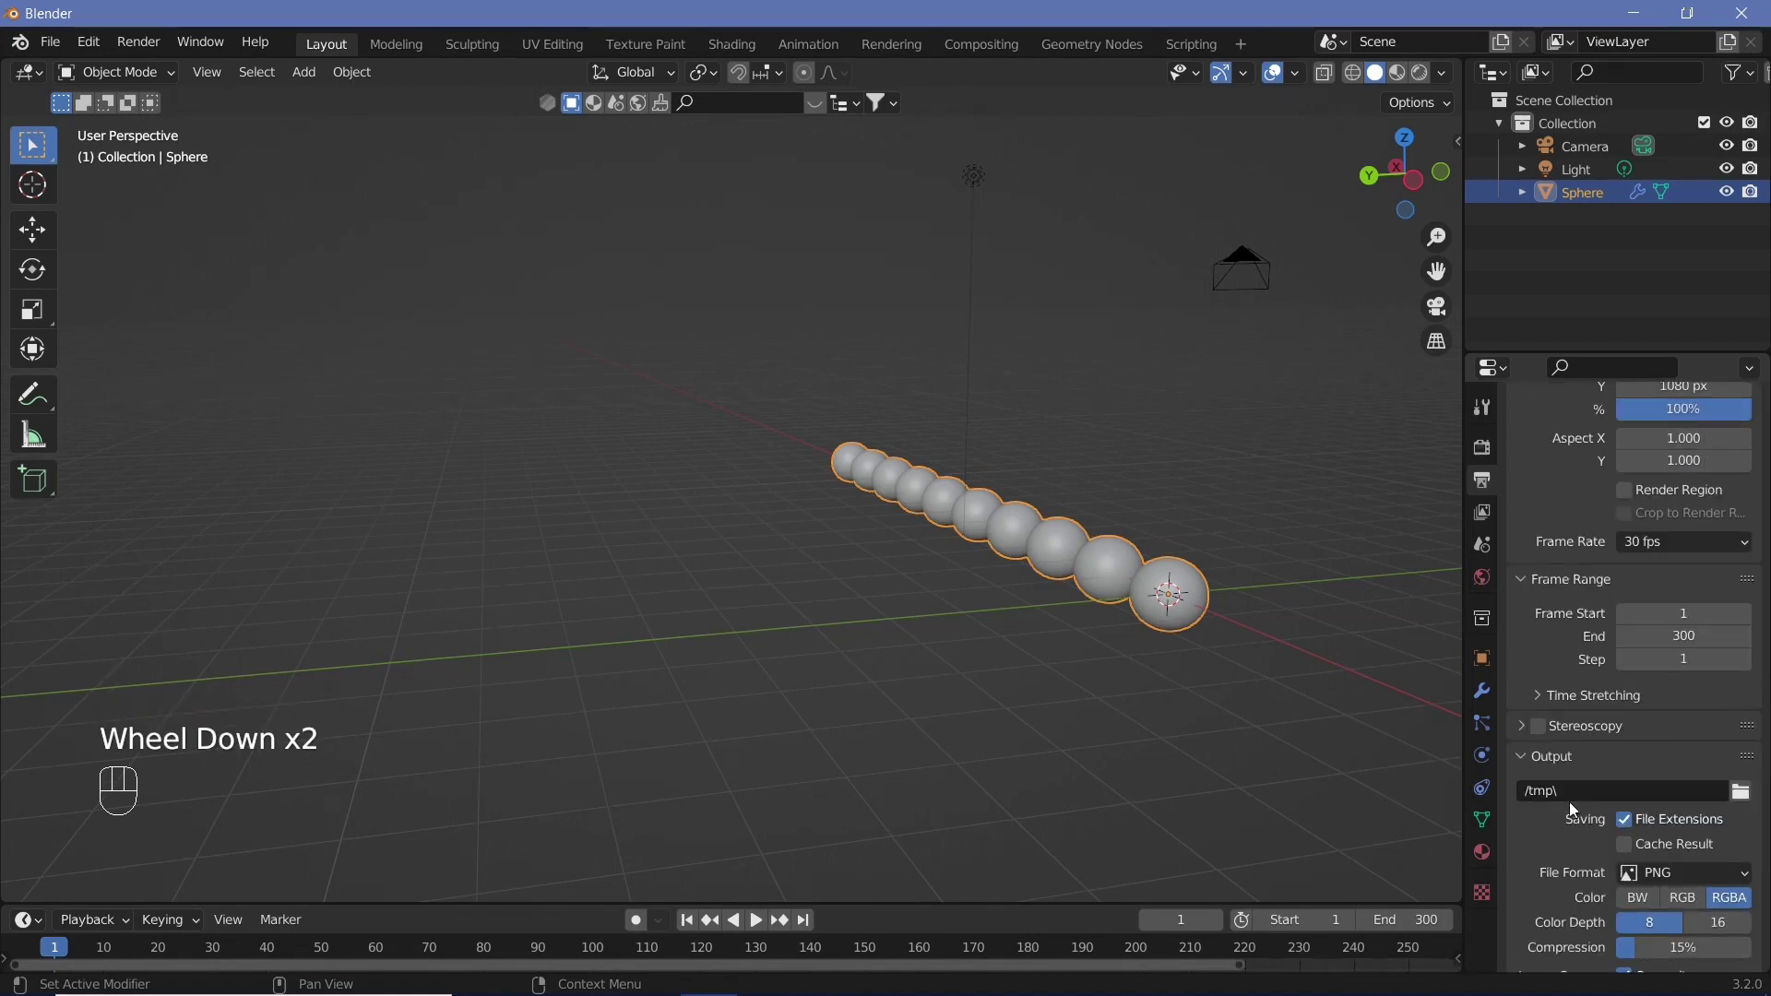
Set output path to //, file format FFmpeg Video with Perceptually Lossless quality
scroll(down, 3)
drag(1570, 792, 1576, 808)
key(/)
scroll(down, 3)
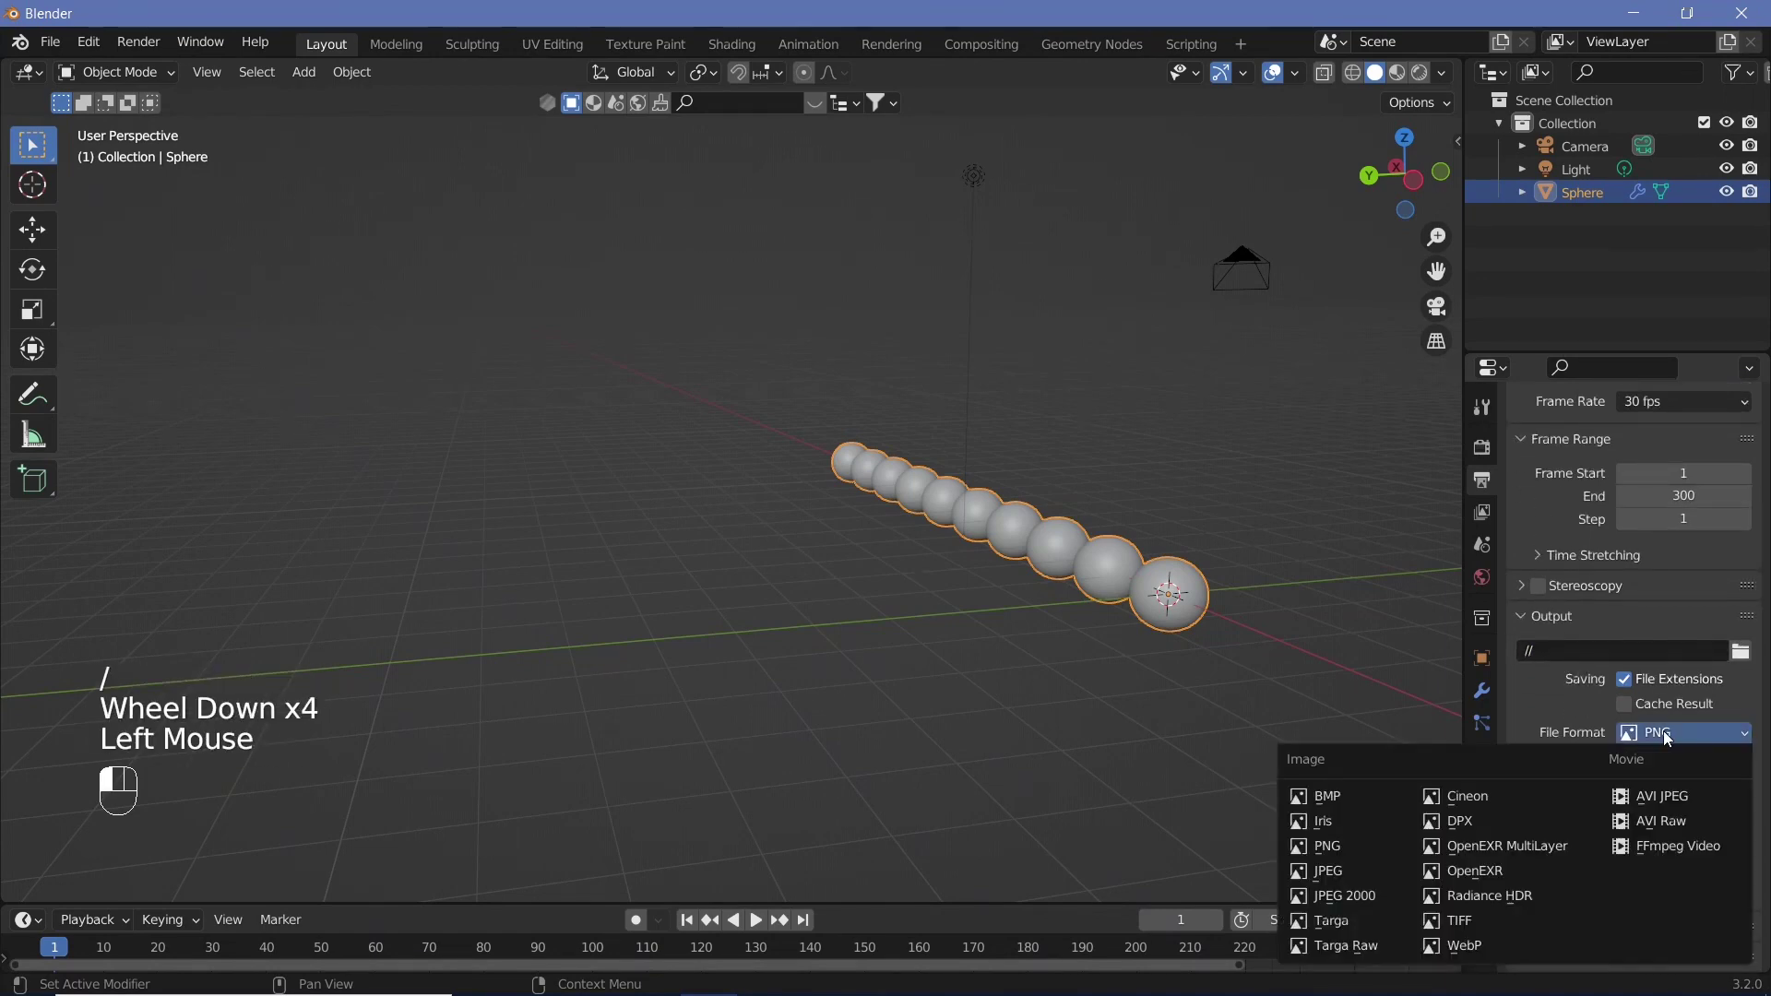
drag(1662, 770, 1648, 853)
scroll(down, 3)
click(1542, 903)
drag(1681, 754, 1674, 879)
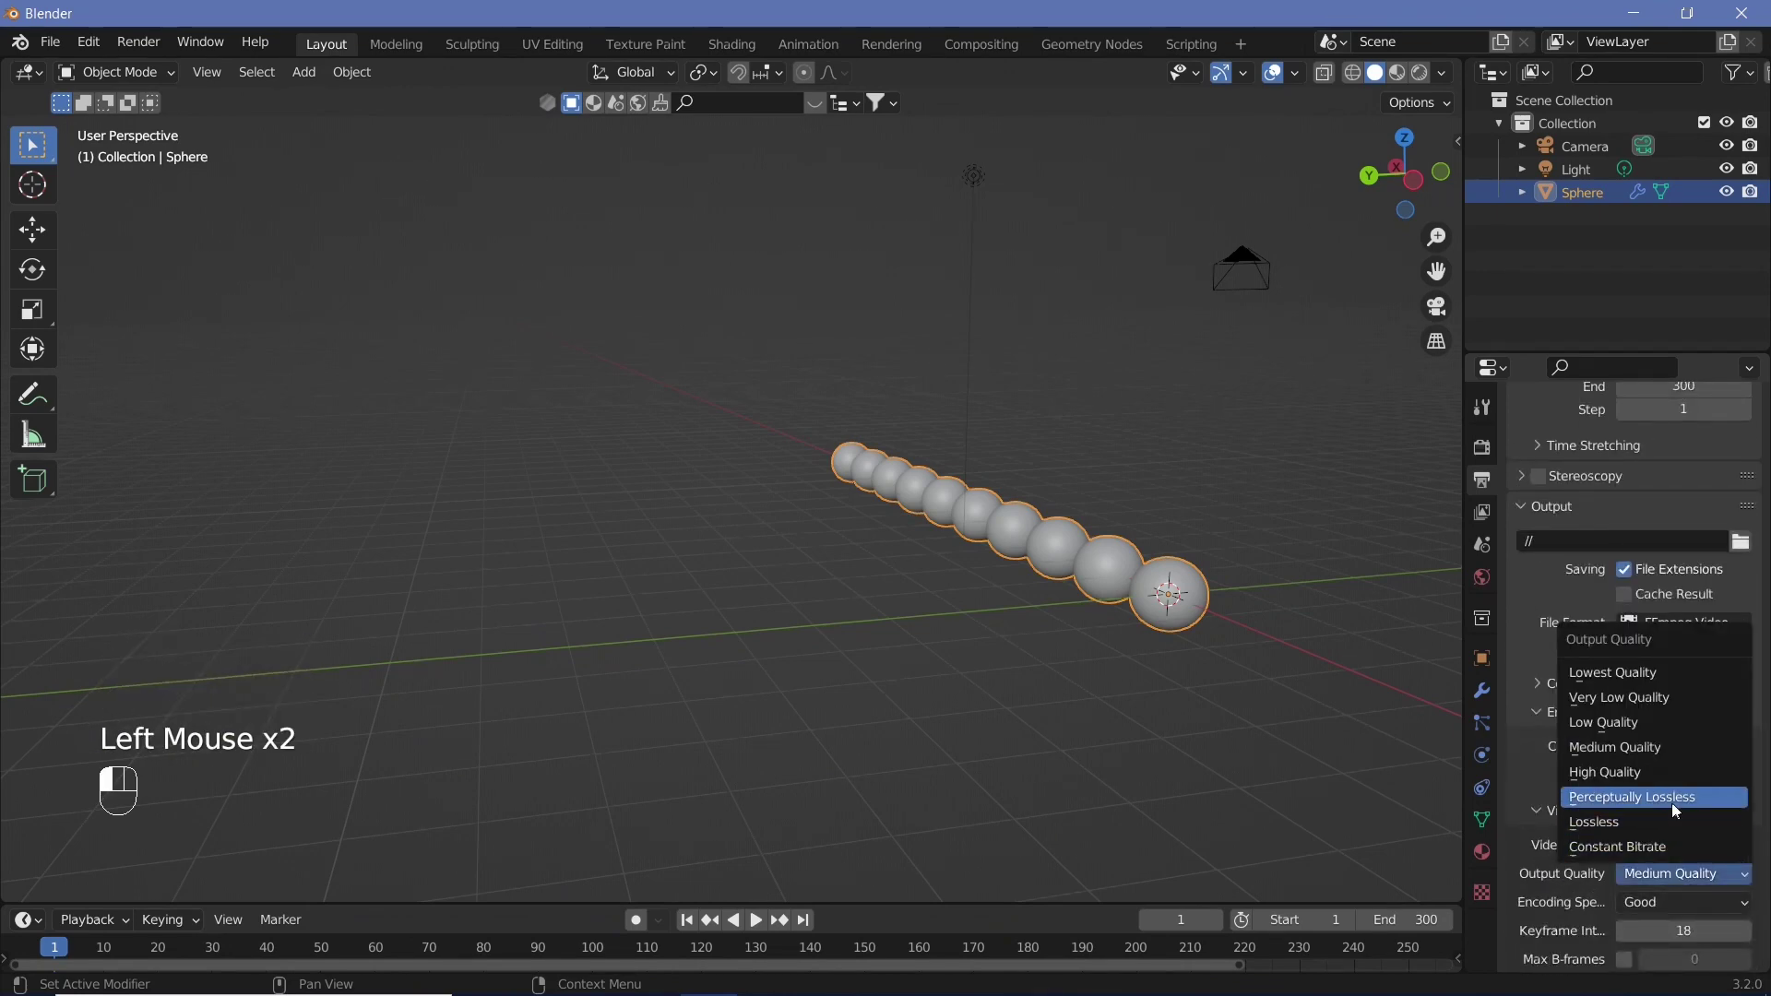
click(1673, 797)
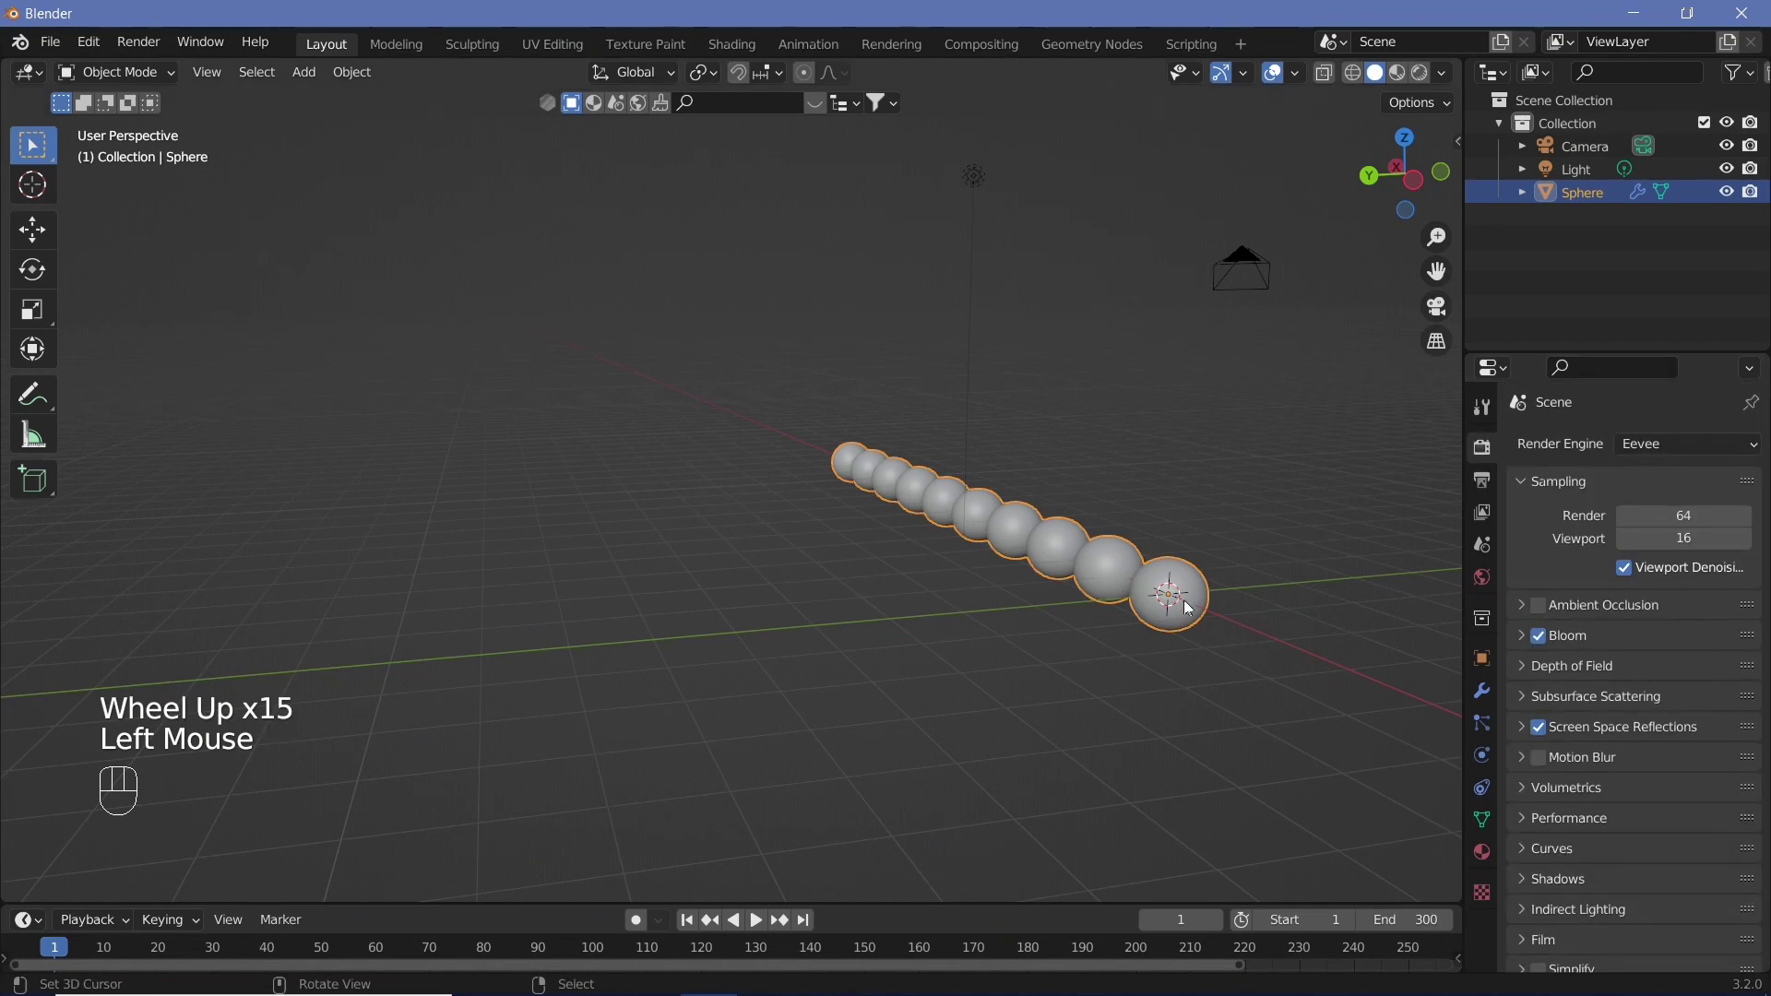
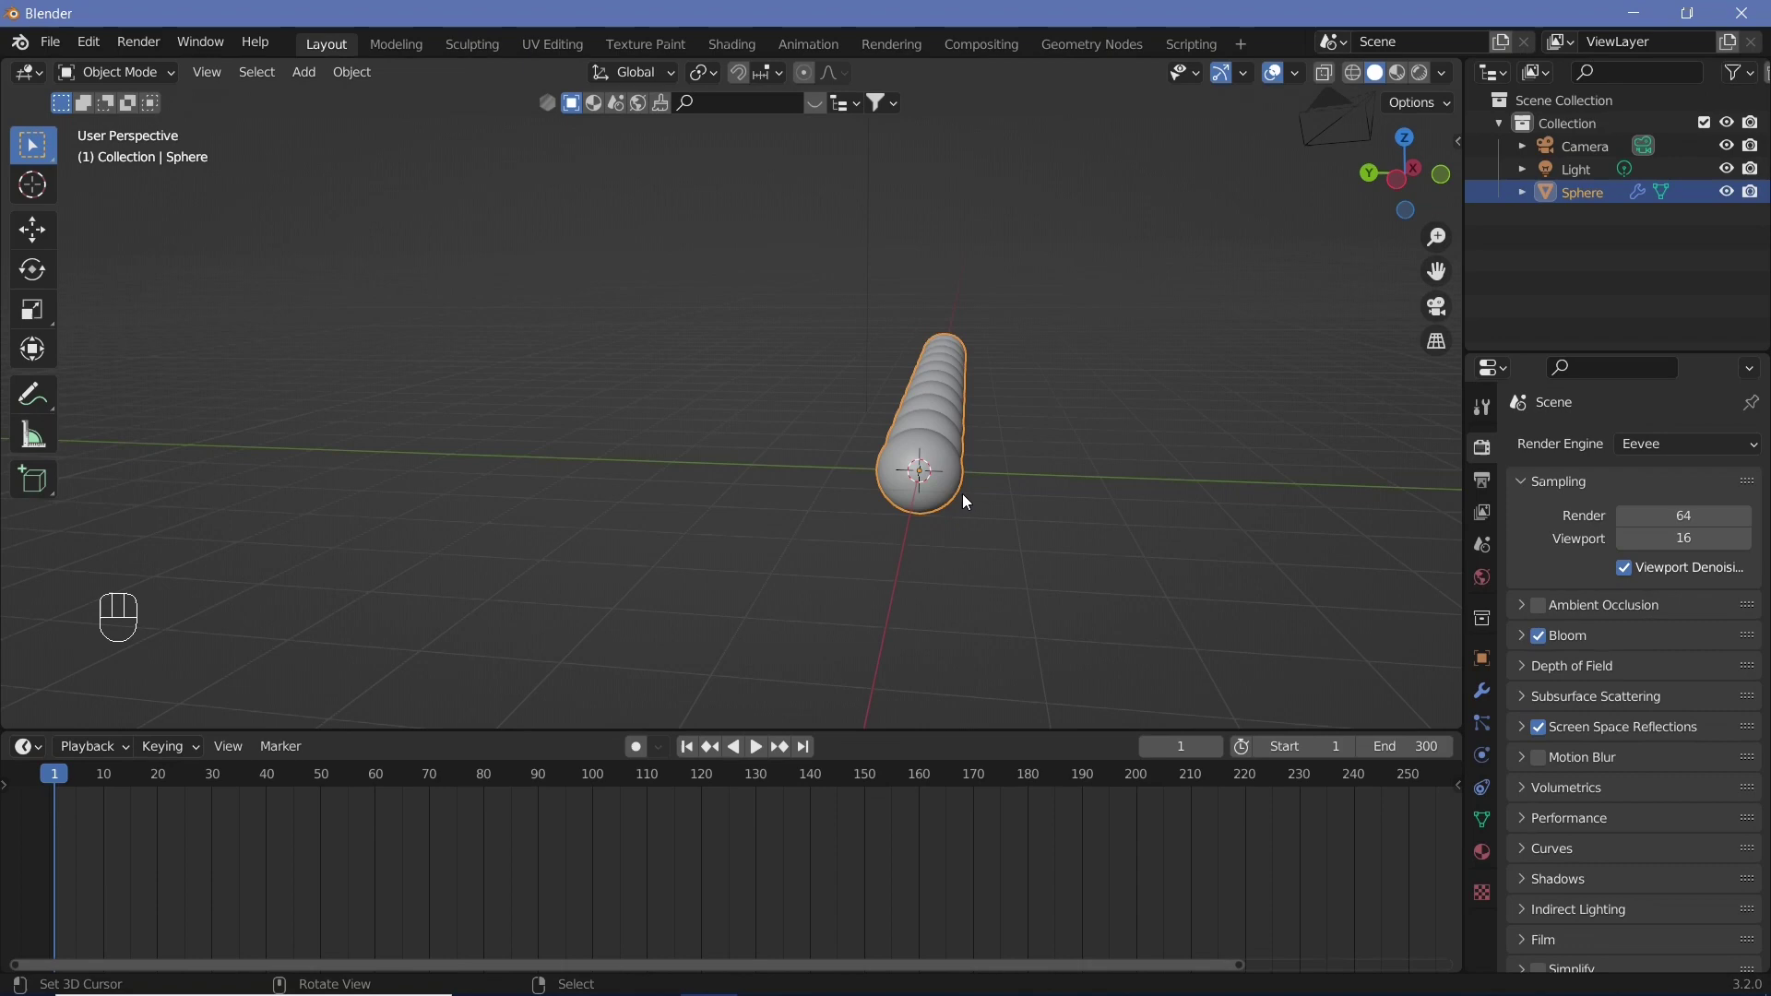
View the row of spheres straight on in Front Orthographic view
middle_click(1005, 506)
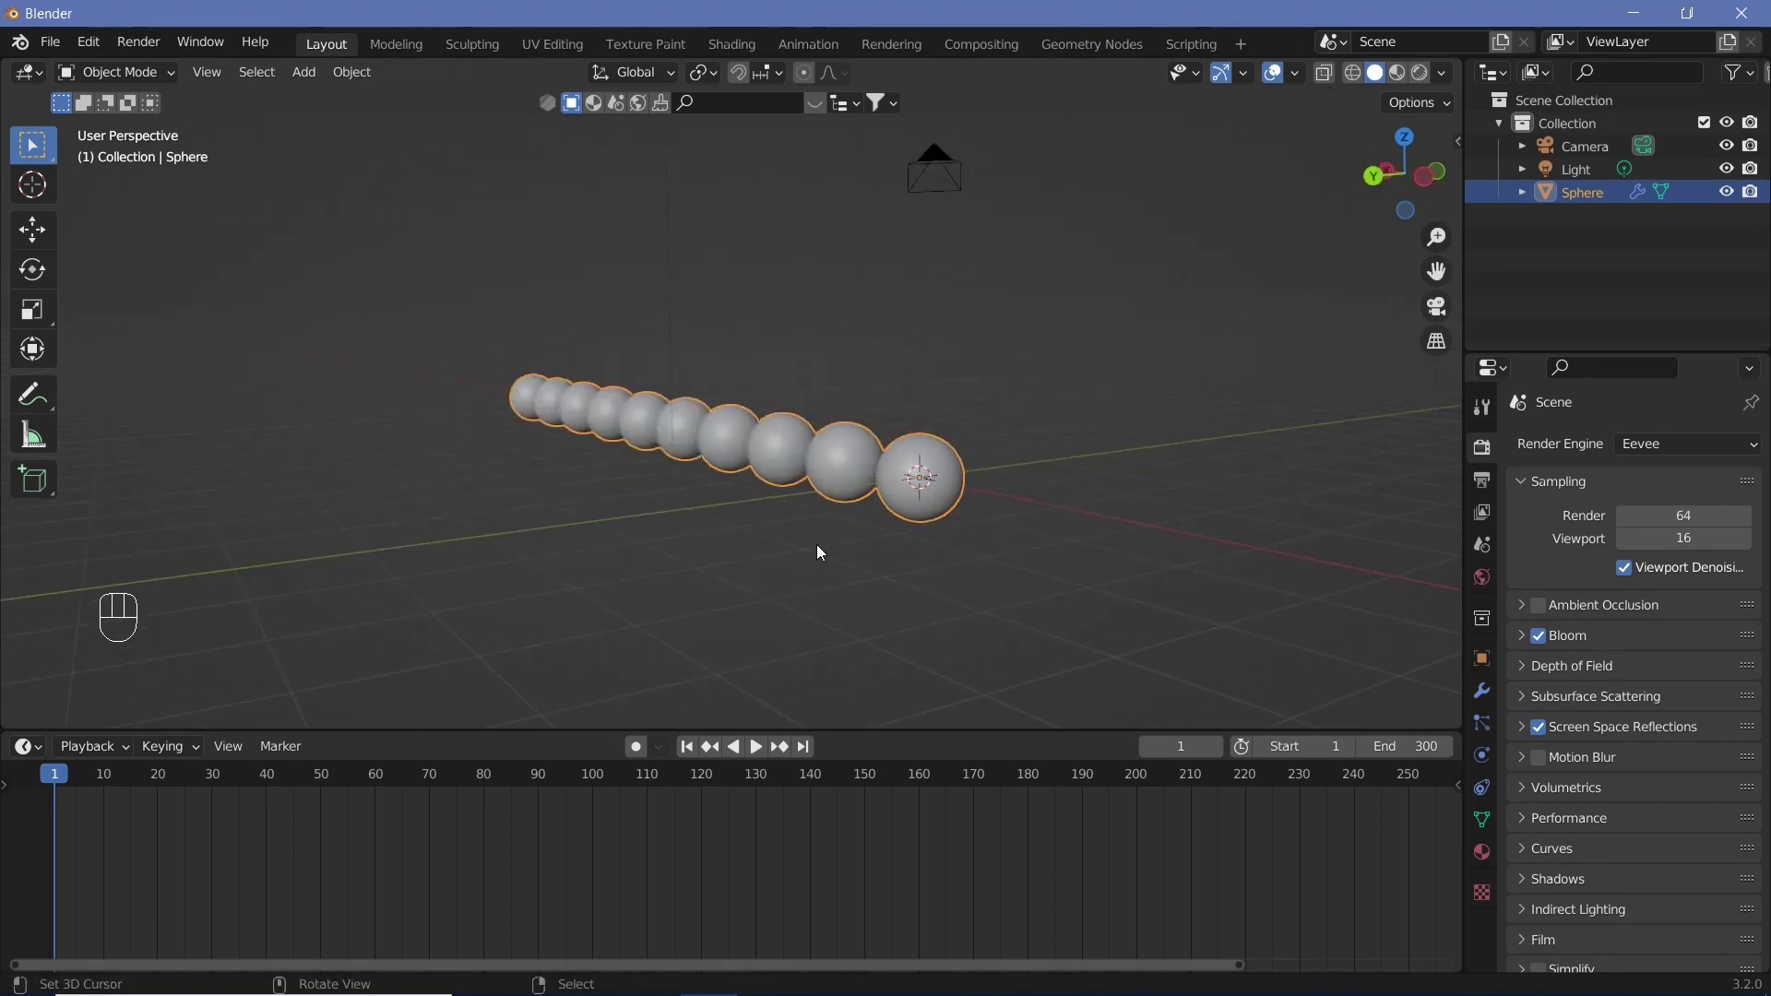
key(KP_1)
Place the 3D cursor 5 m up on Z via the side panel's View settings
middle_click(842, 584)
key(n)
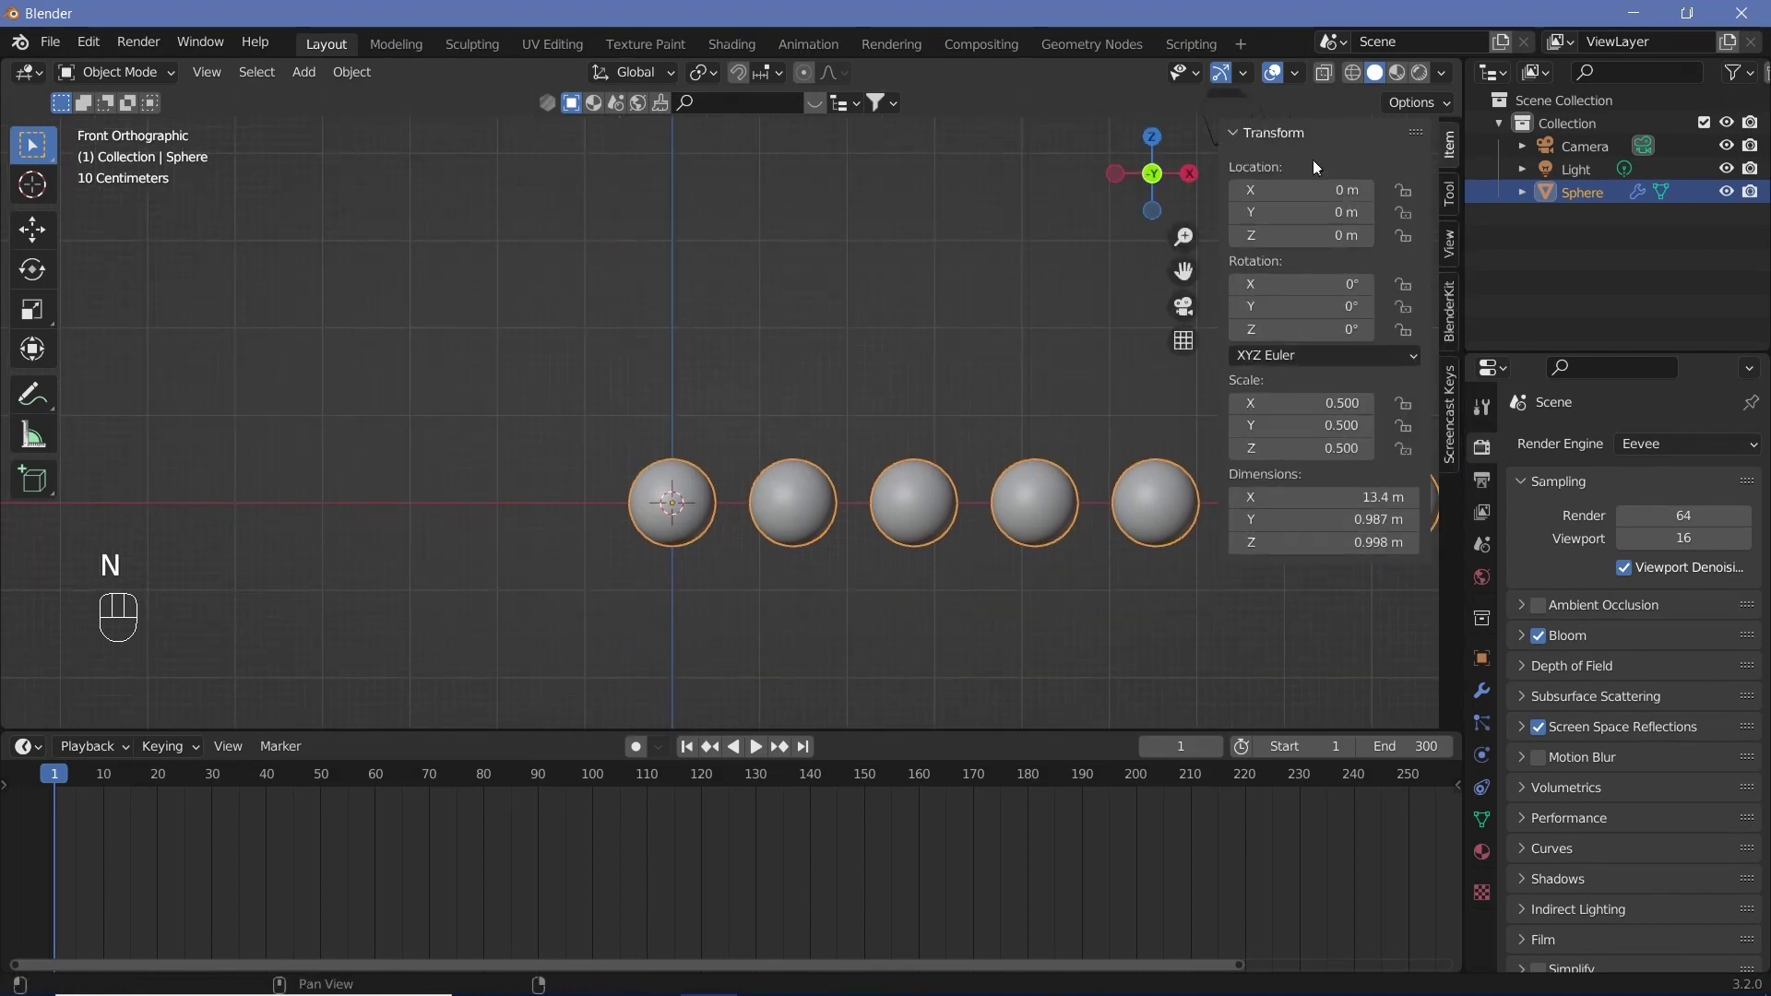
click(1464, 253)
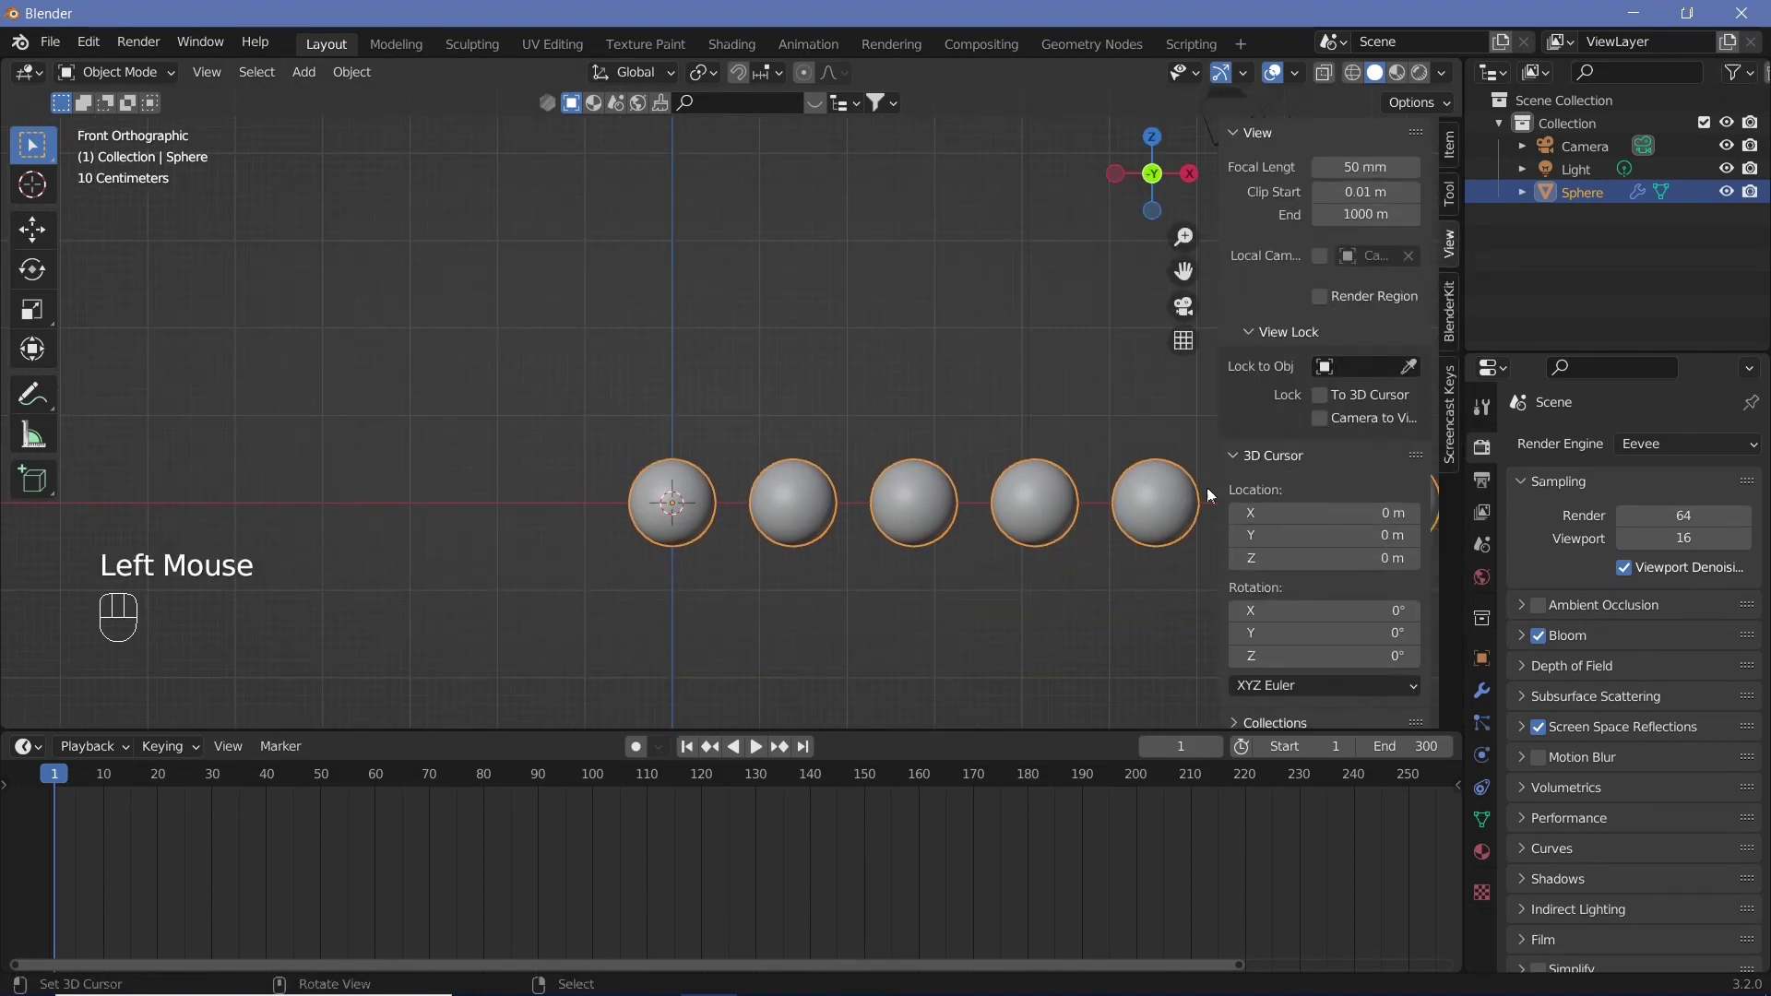
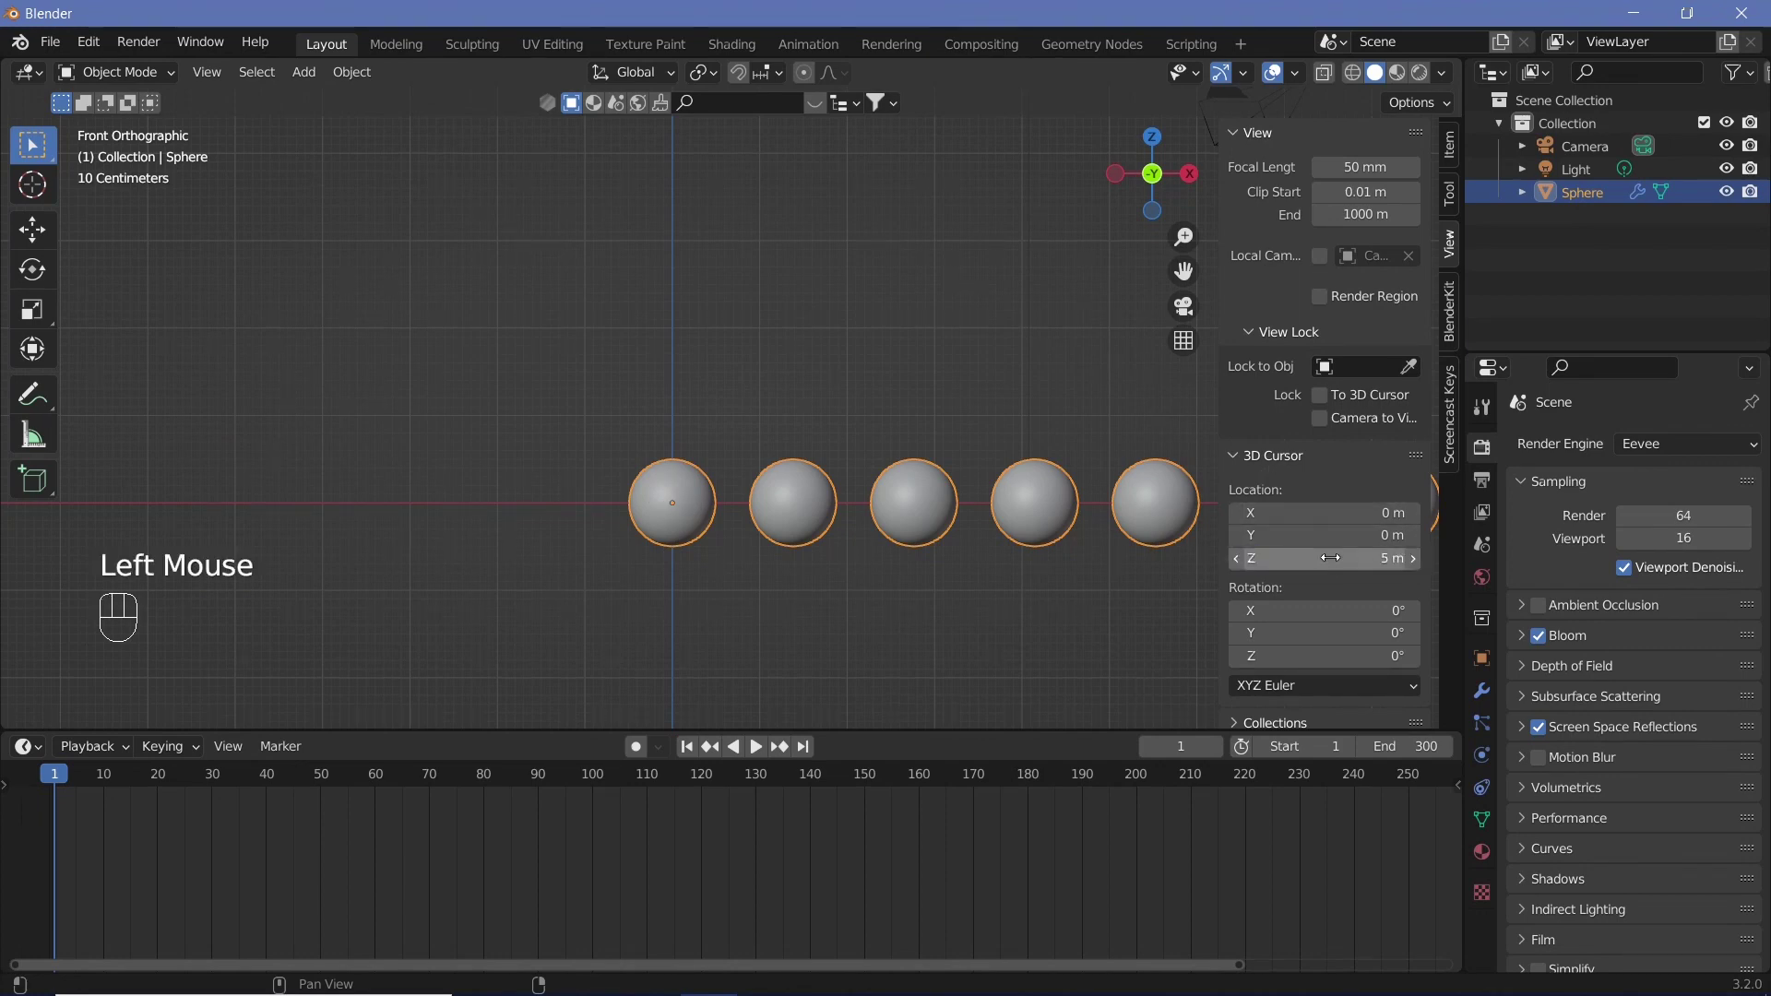
scroll(down, 3)
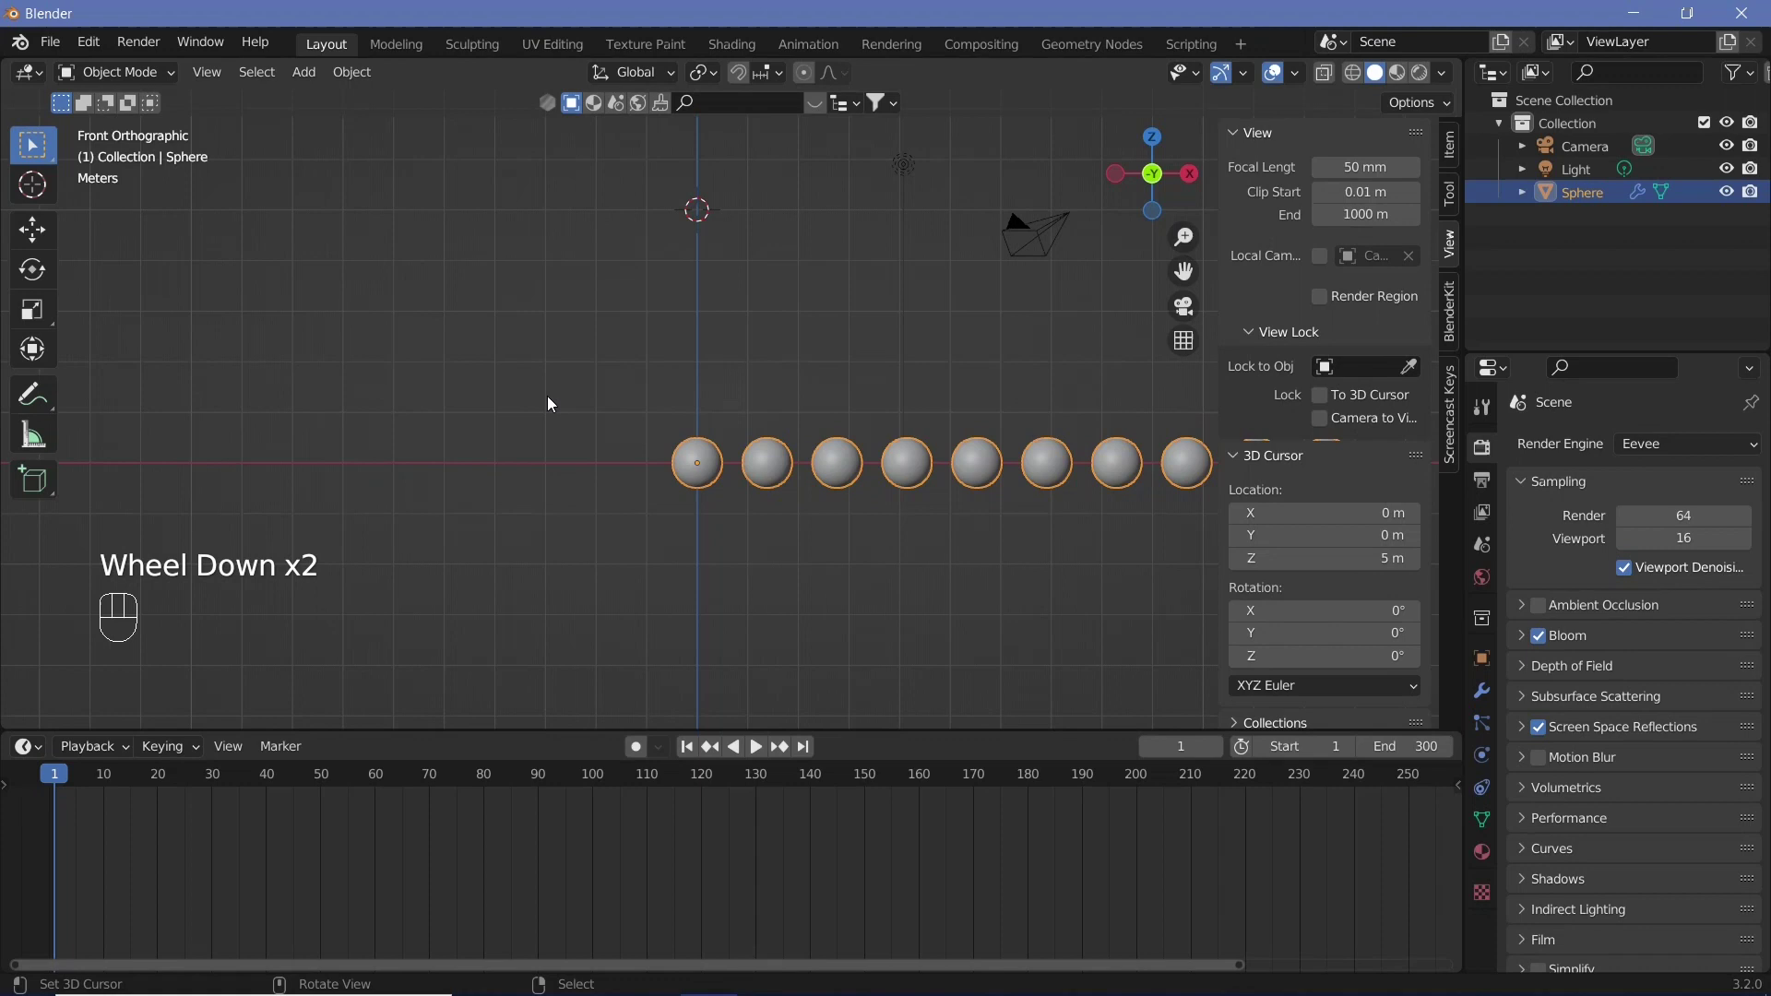
Set the sphere row's origin to the 3D cursor and test-rotate it about X, then cancel
drag(583, 417, 975, 417)
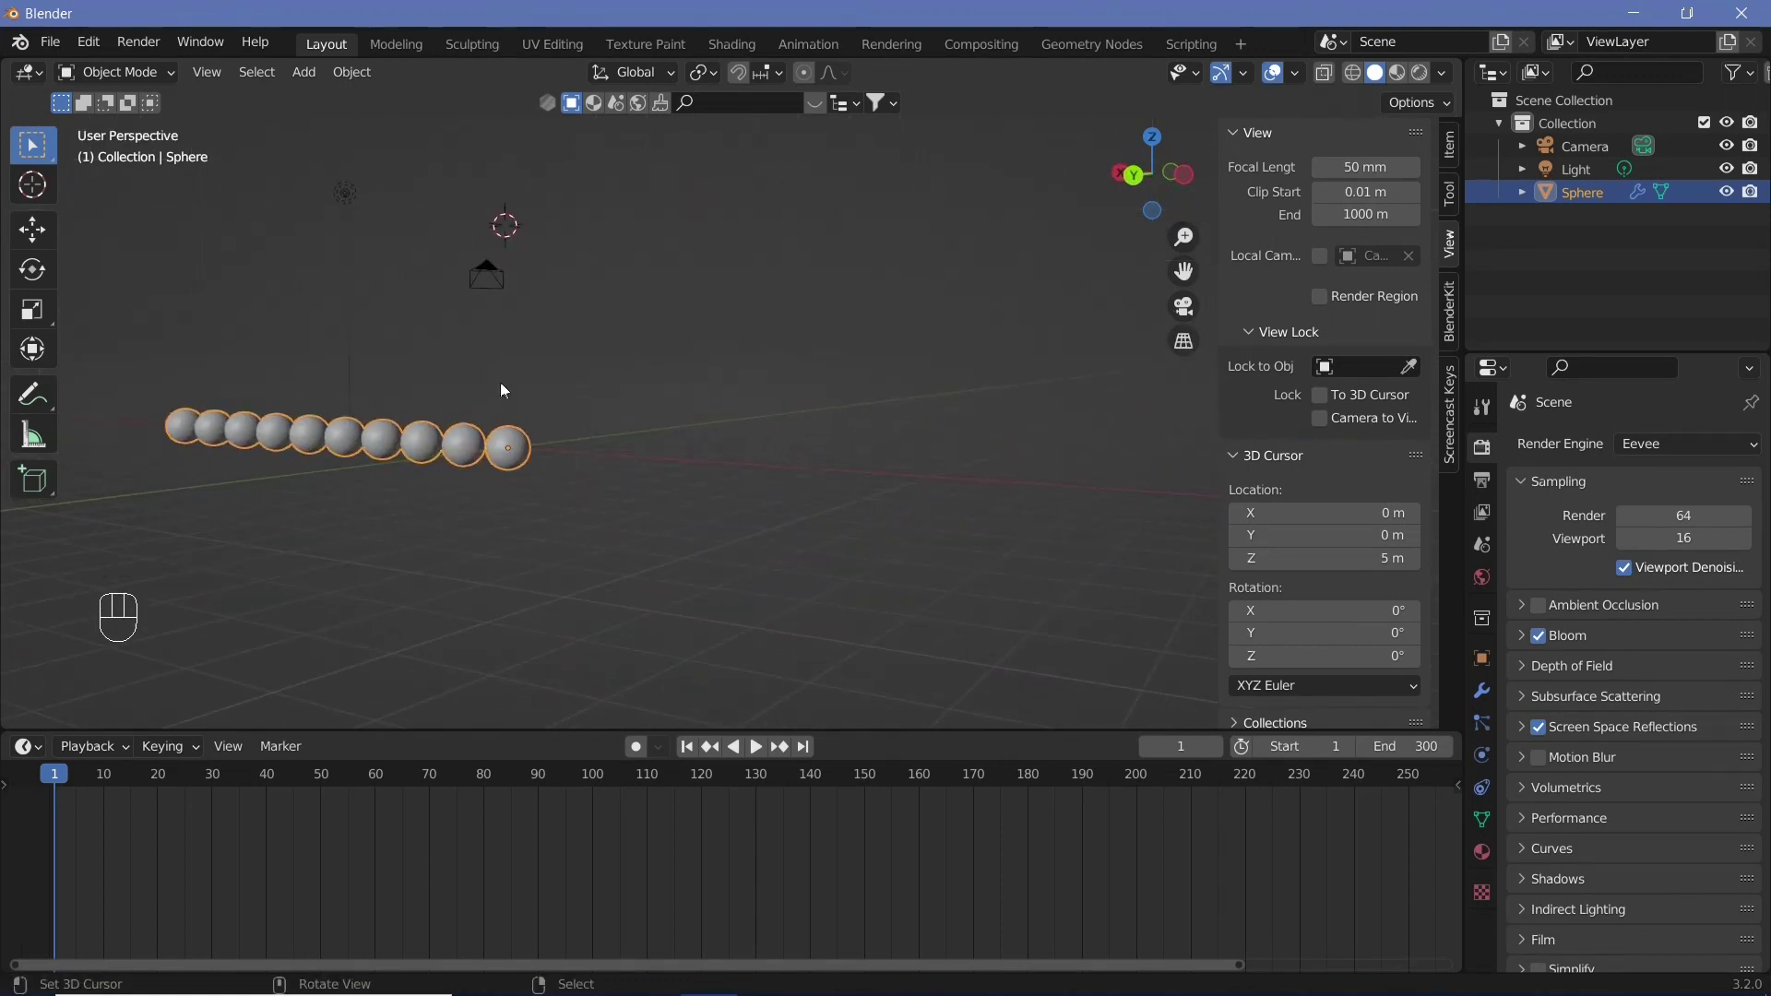
drag(348, 88, 600, 199)
middle_click(514, 464)
click(708, 437)
right_click(707, 437)
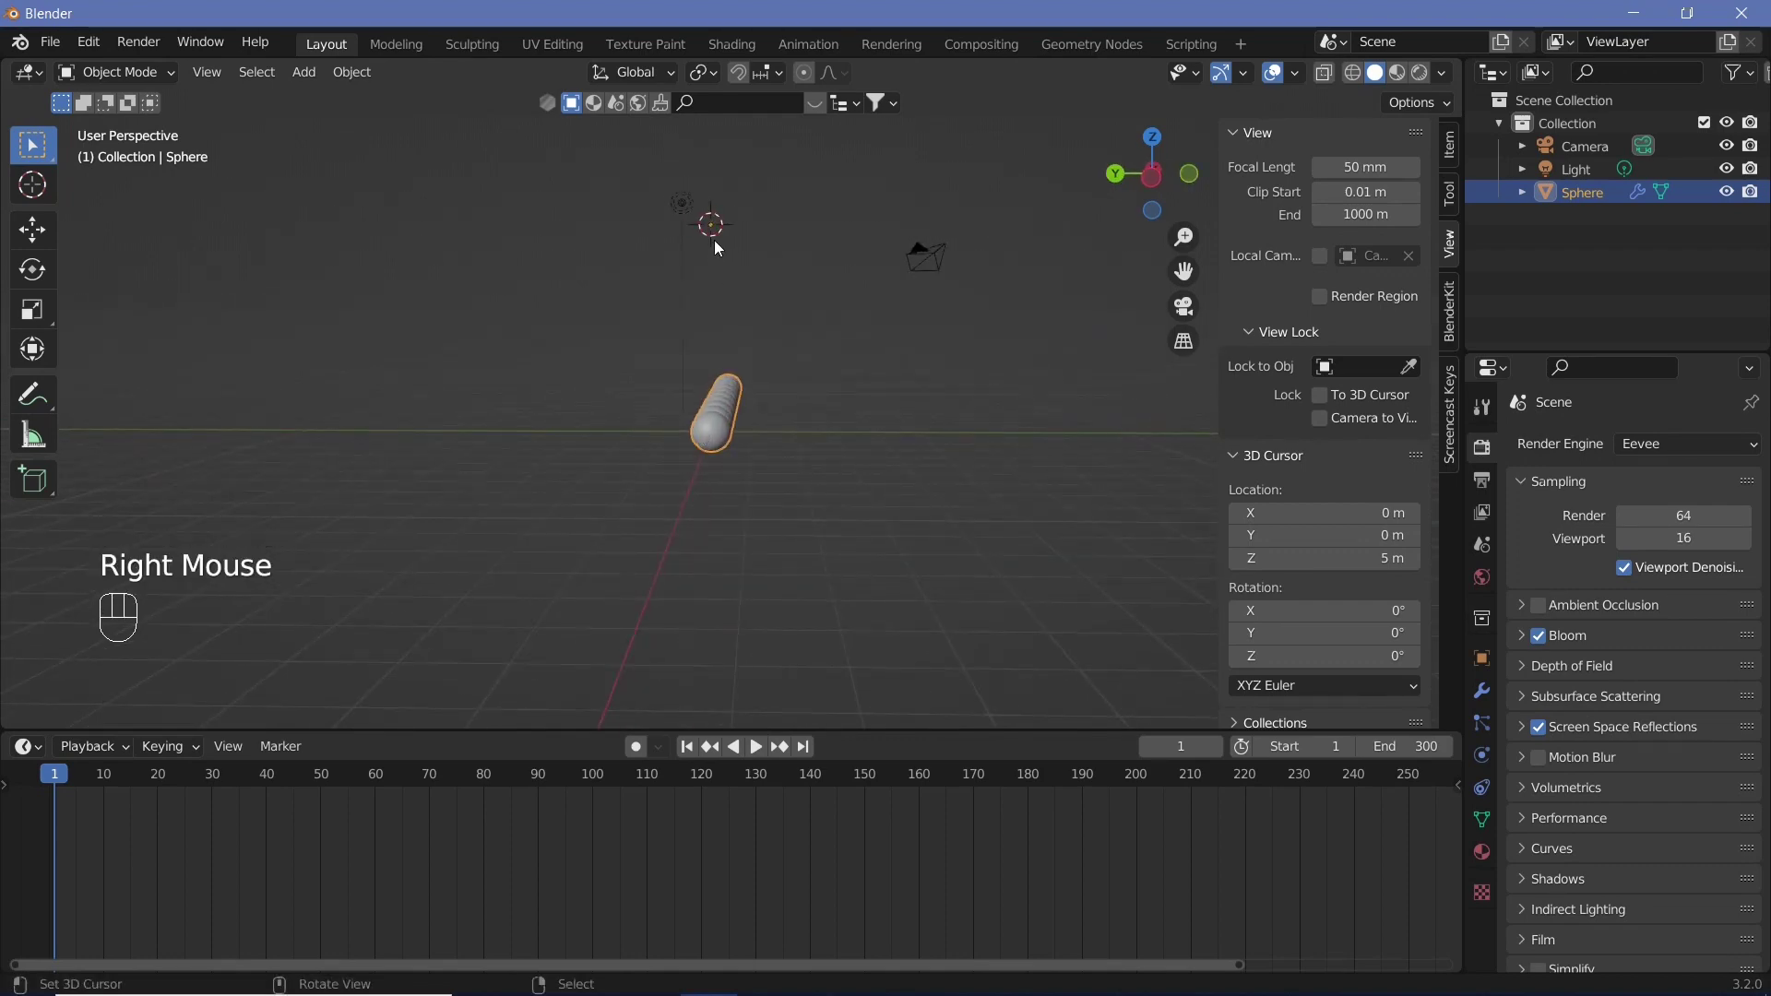
key(r)
key(x)
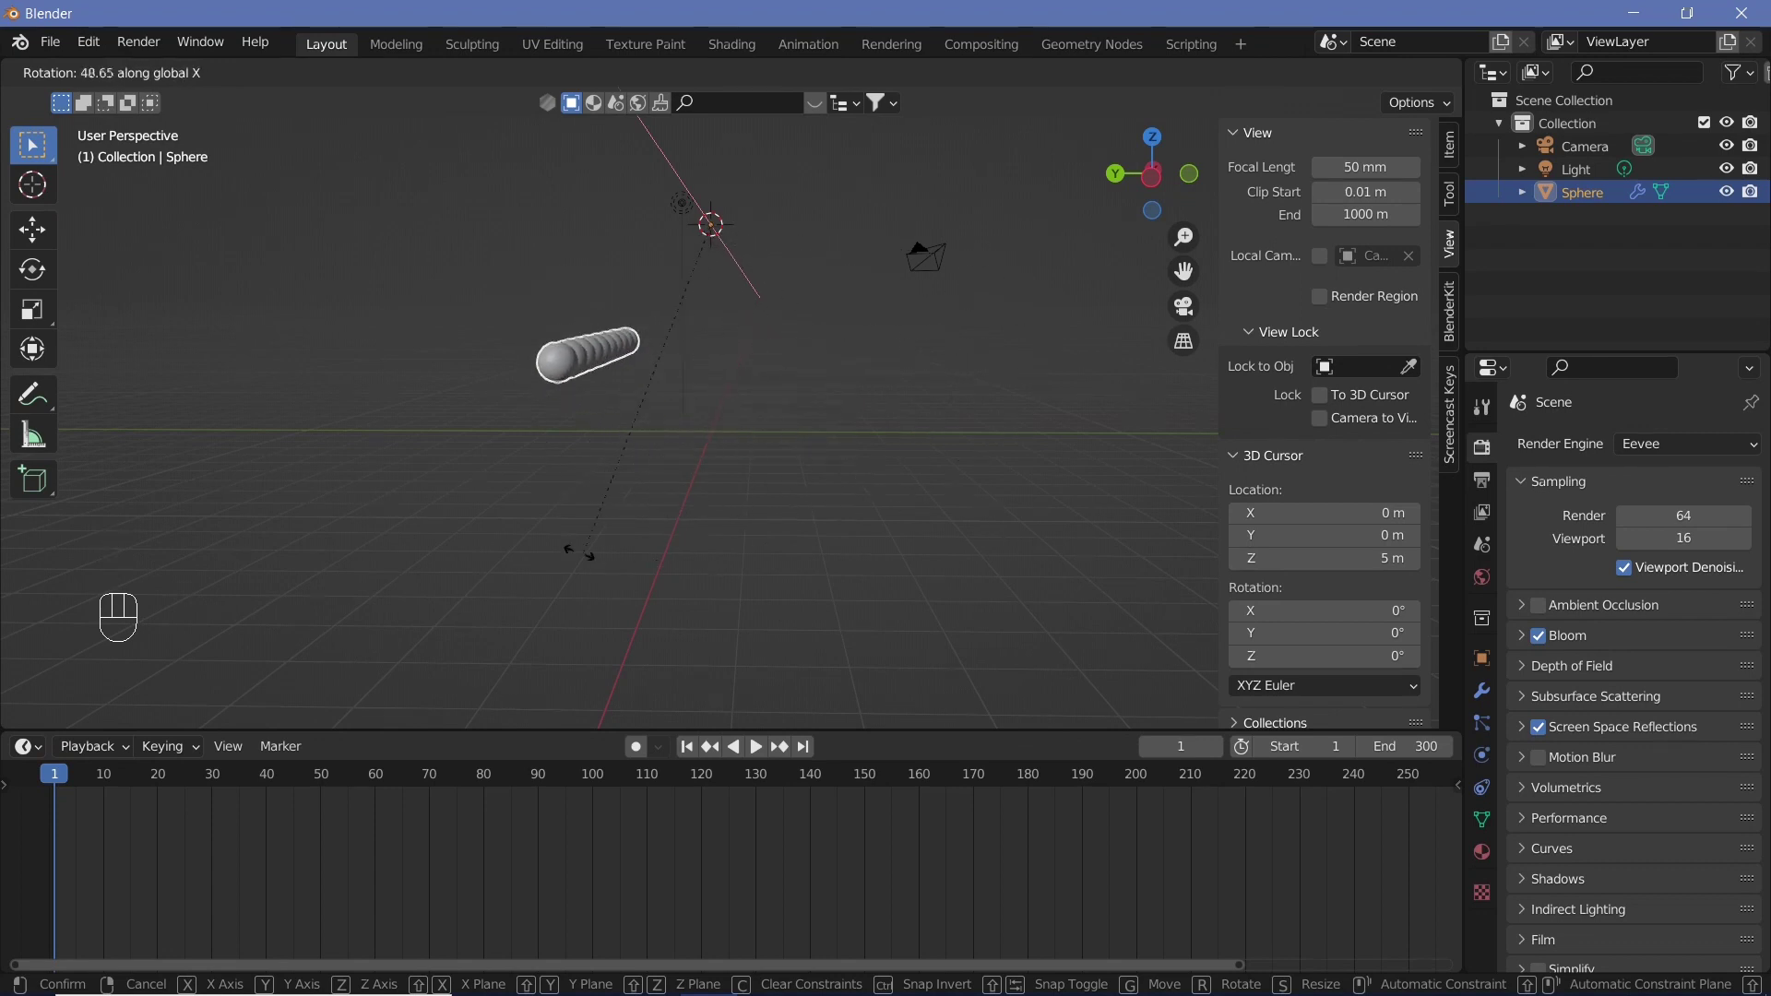
right_click(670, 517)
Add a cylinder and scale it down to a thin rod
drag(652, 432, 615, 432)
scroll(up, 3)
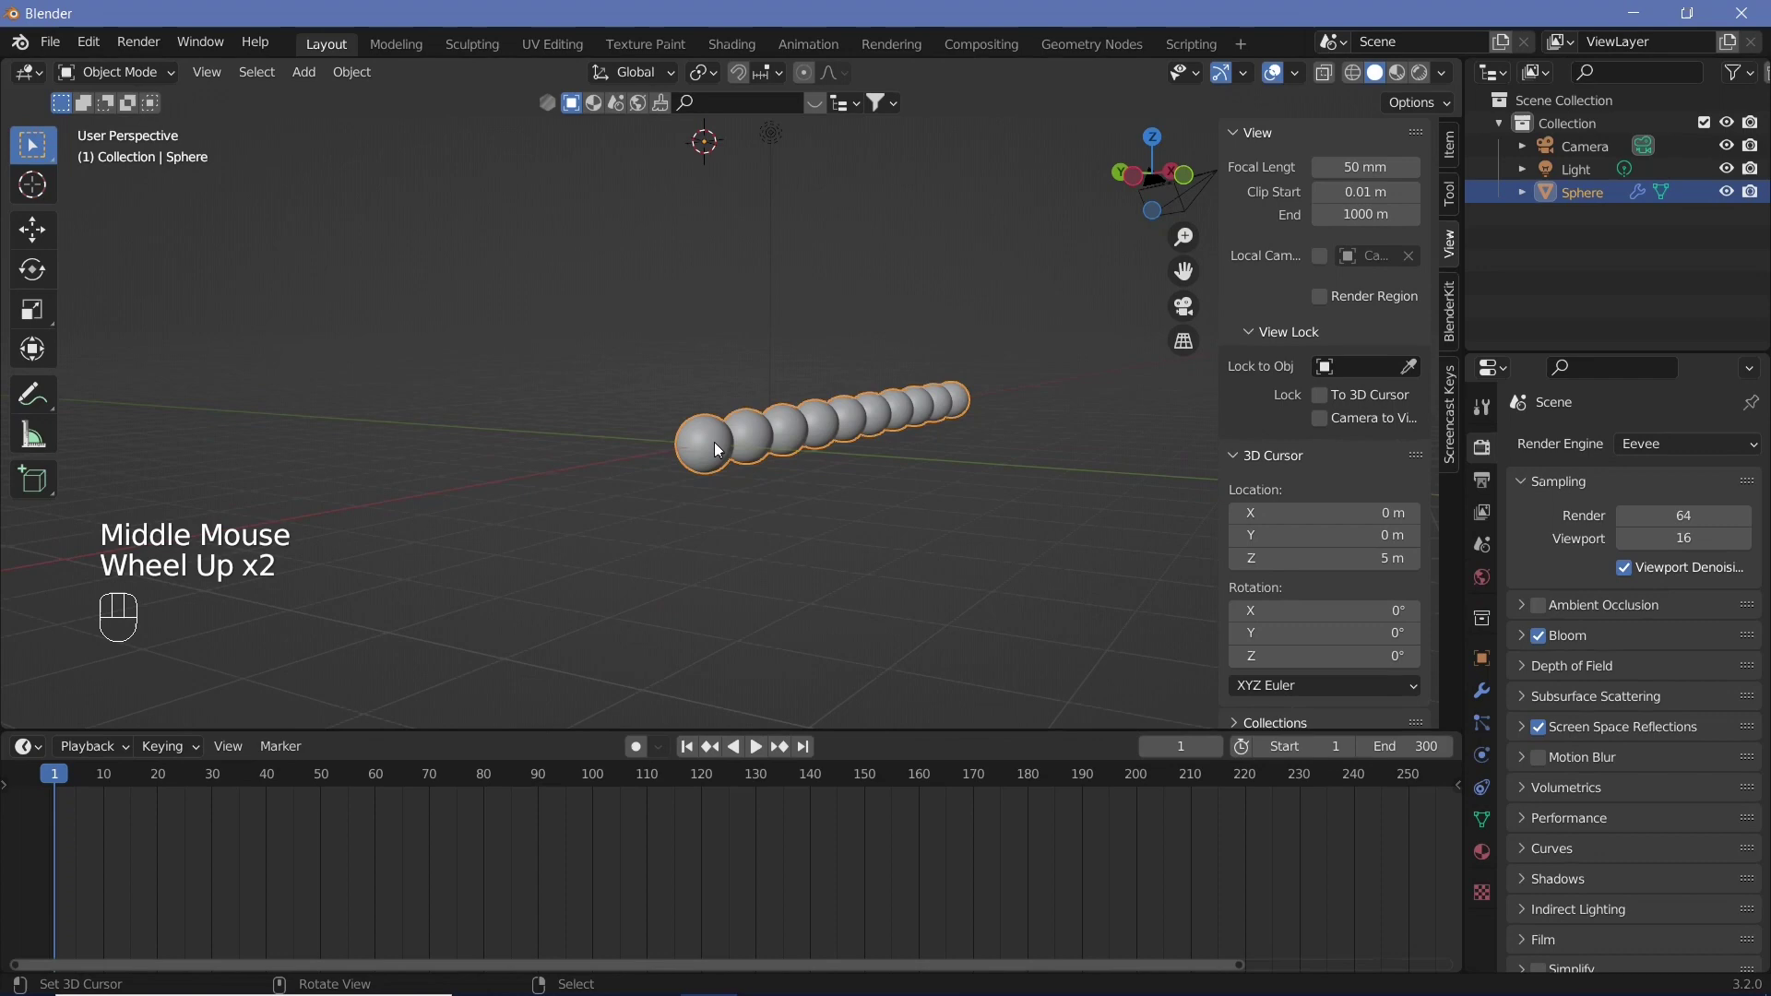
drag(720, 450, 715, 485)
key(shift+a)
key(s)
key(0)
key(.)
key(1)
key(0)
key(BackSpace)
key(1)
key(BackSpace)
key(2)
key(Return)
Stretch the rod 100× along Z and position it vertically above the sphere row
key(s)
key(z)
key(1)
key(0)
key(0)
key(Return)
key(g)
key(z)
click(795, 328)
scroll(up, 3)
drag(788, 266, 754, 456)
scroll(up, 3)
scroll(down, 3)
middle_click(815, 360)
drag(363, 68, 628, 183)
scroll(down, 3)
middle_click(753, 413)
key(s)
key(z)
click(838, 475)
drag(764, 649, 926, 540)
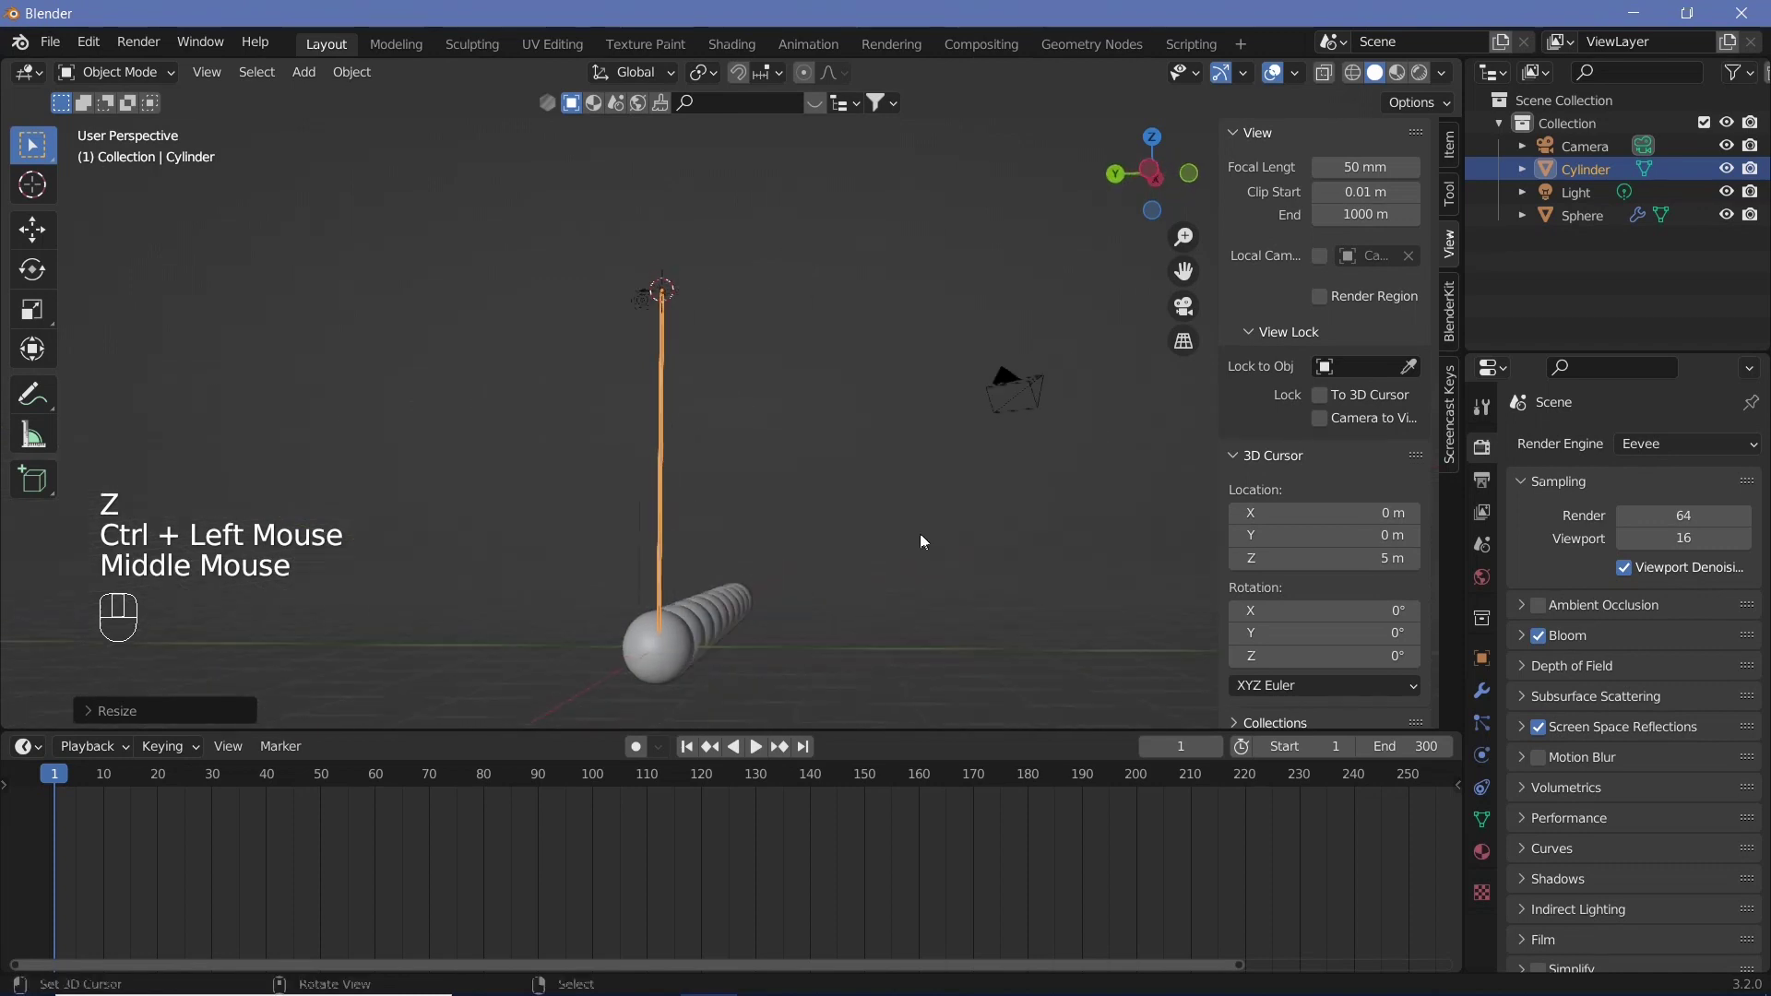
Select rod and sphere row, set the pivot at the rod's top, test-tilt about X and cancel
click(780, 535)
drag(730, 546, 702, 493)
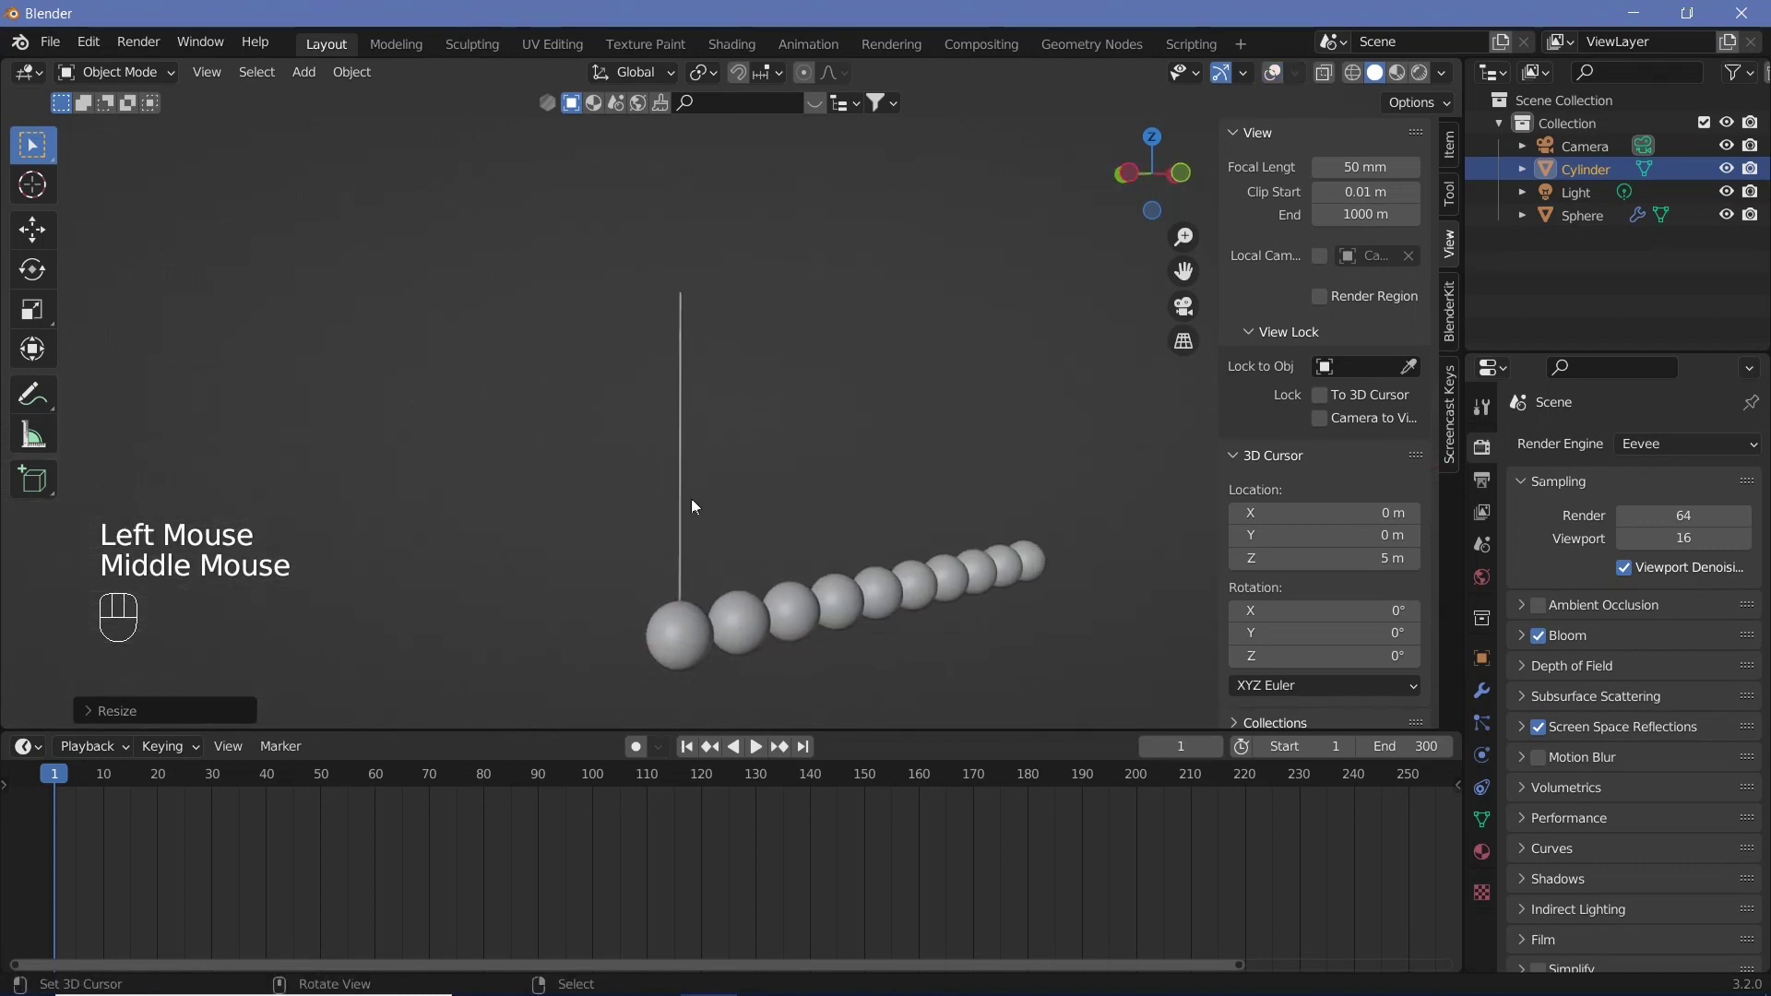
drag(785, 619, 707, 652)
right_click(707, 652)
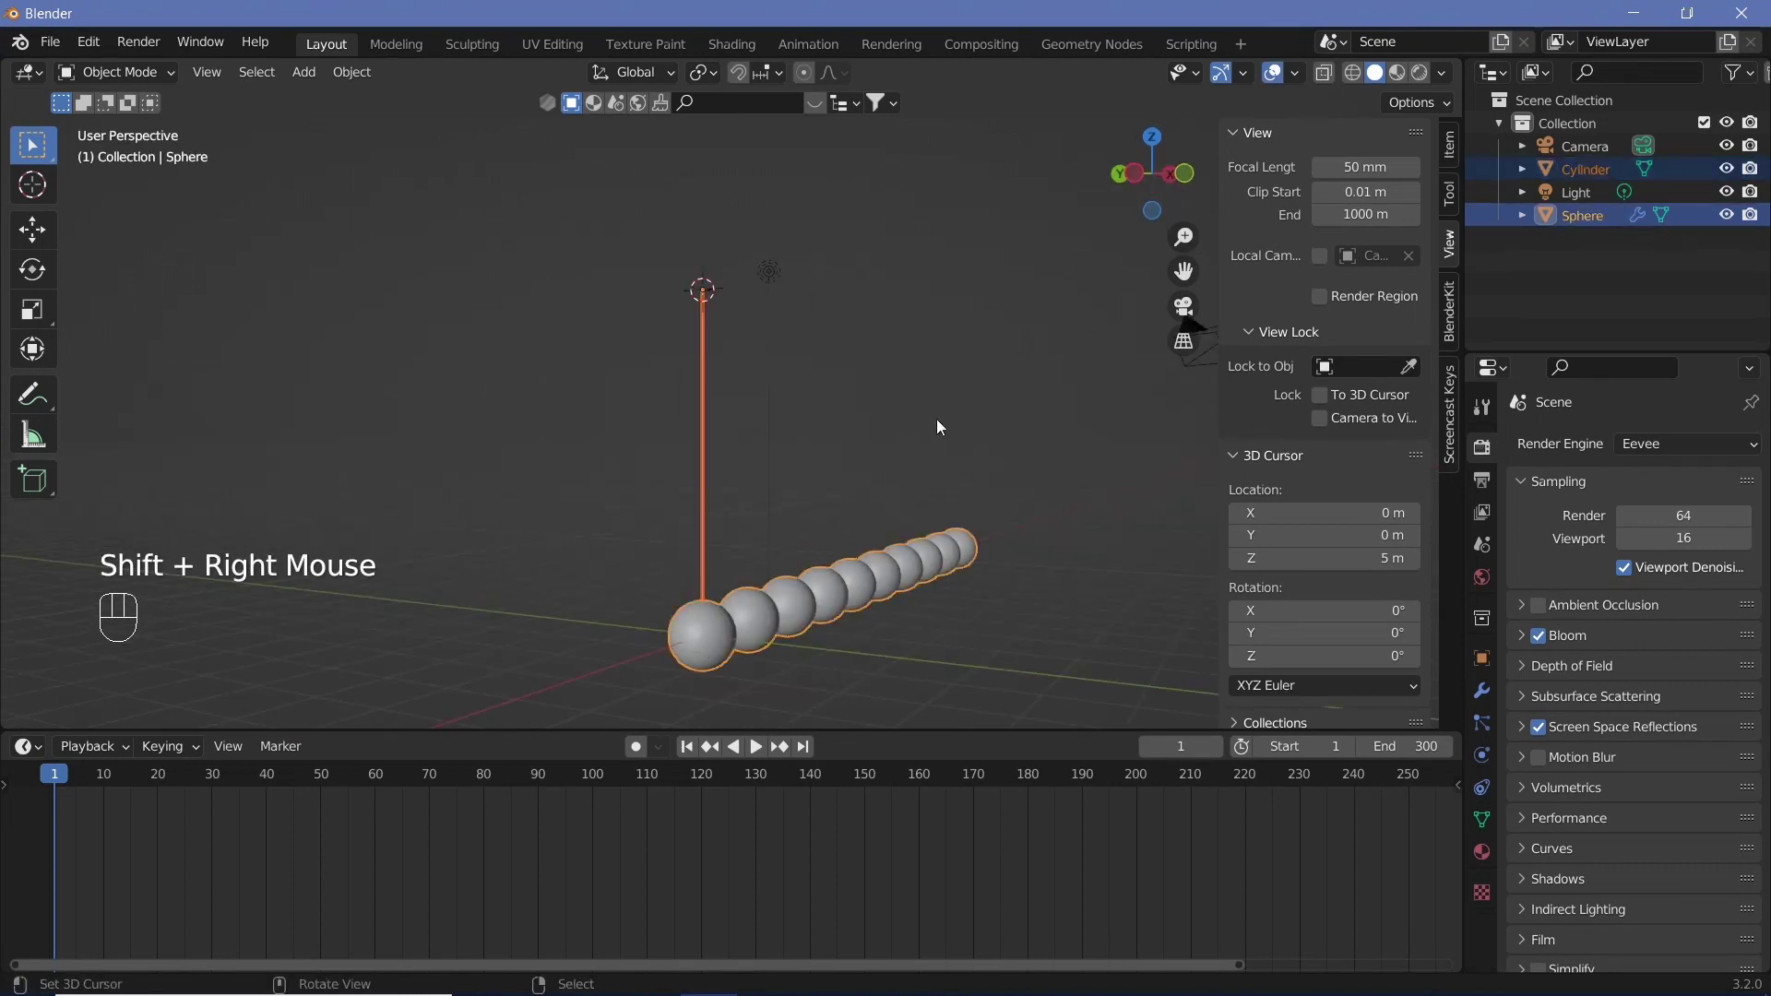
key(r)
key(x)
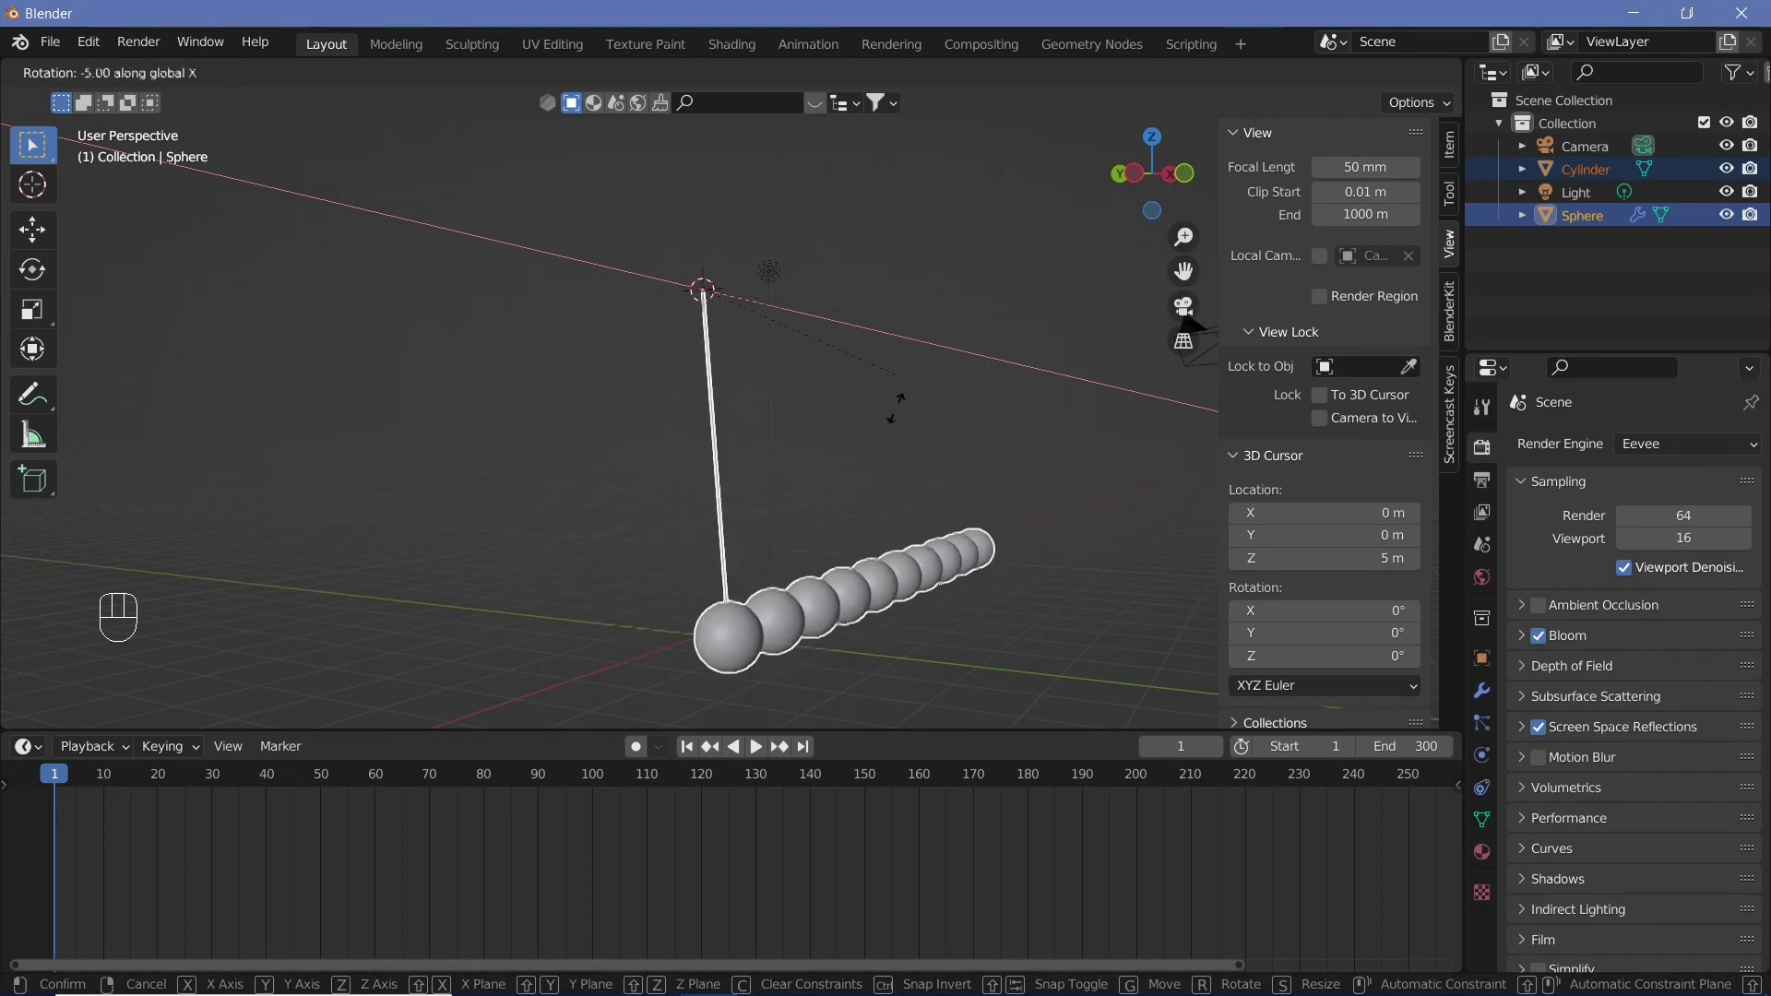
drag(927, 410, 816, 459)
key(ctrl+z)
right_click(704, 429)
Delete the thin rod, leaving only the sphere row
drag(705, 429, 741, 460)
key(x)
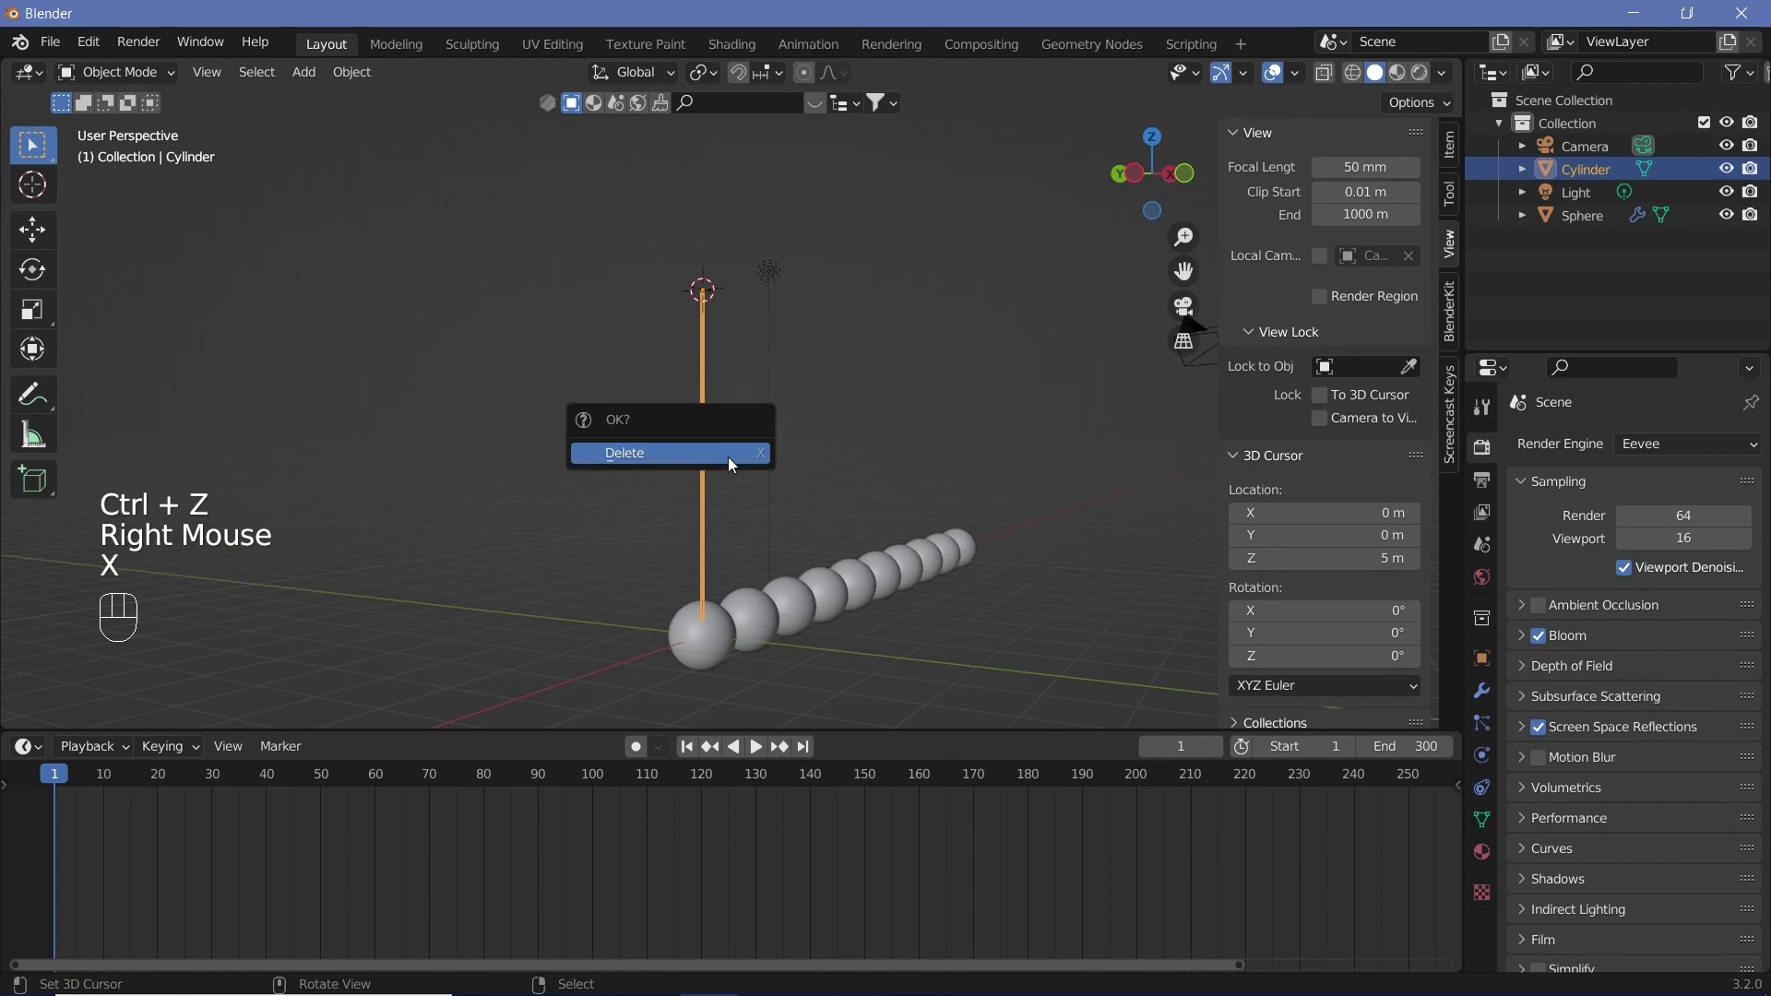
right_click(776, 613)
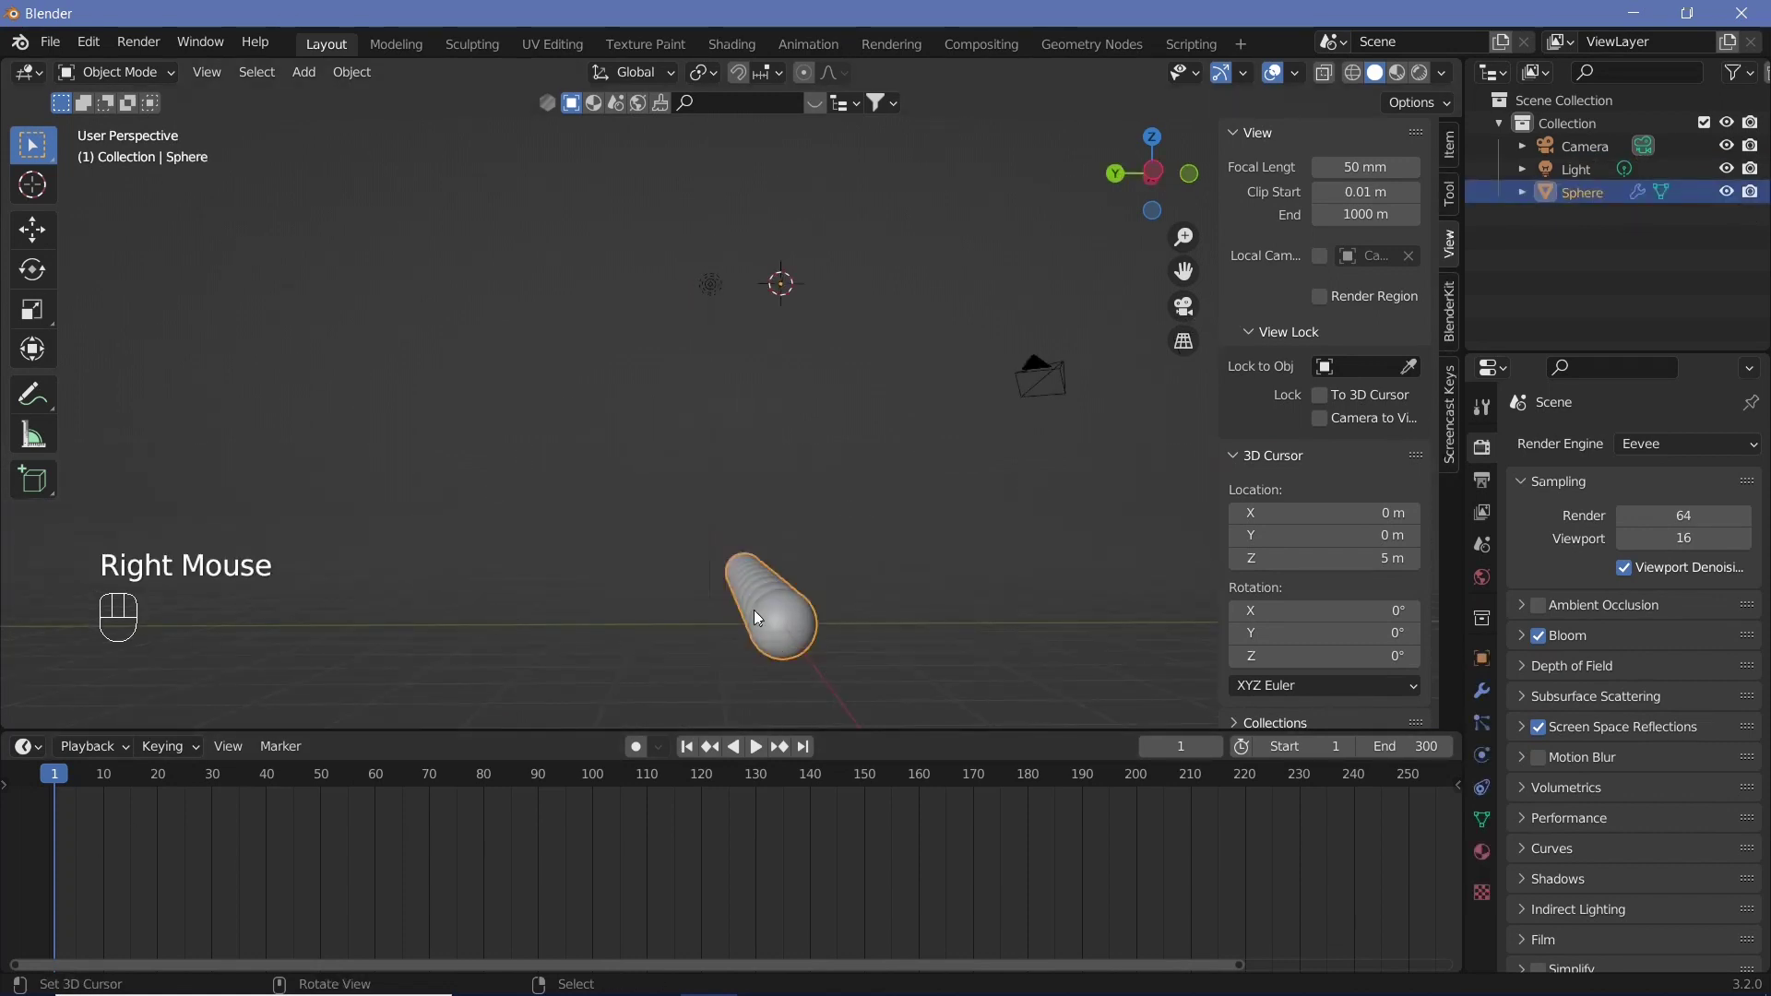
Tilt the sphere row 30° about the X axis
key(r)
key(x)
key(3)
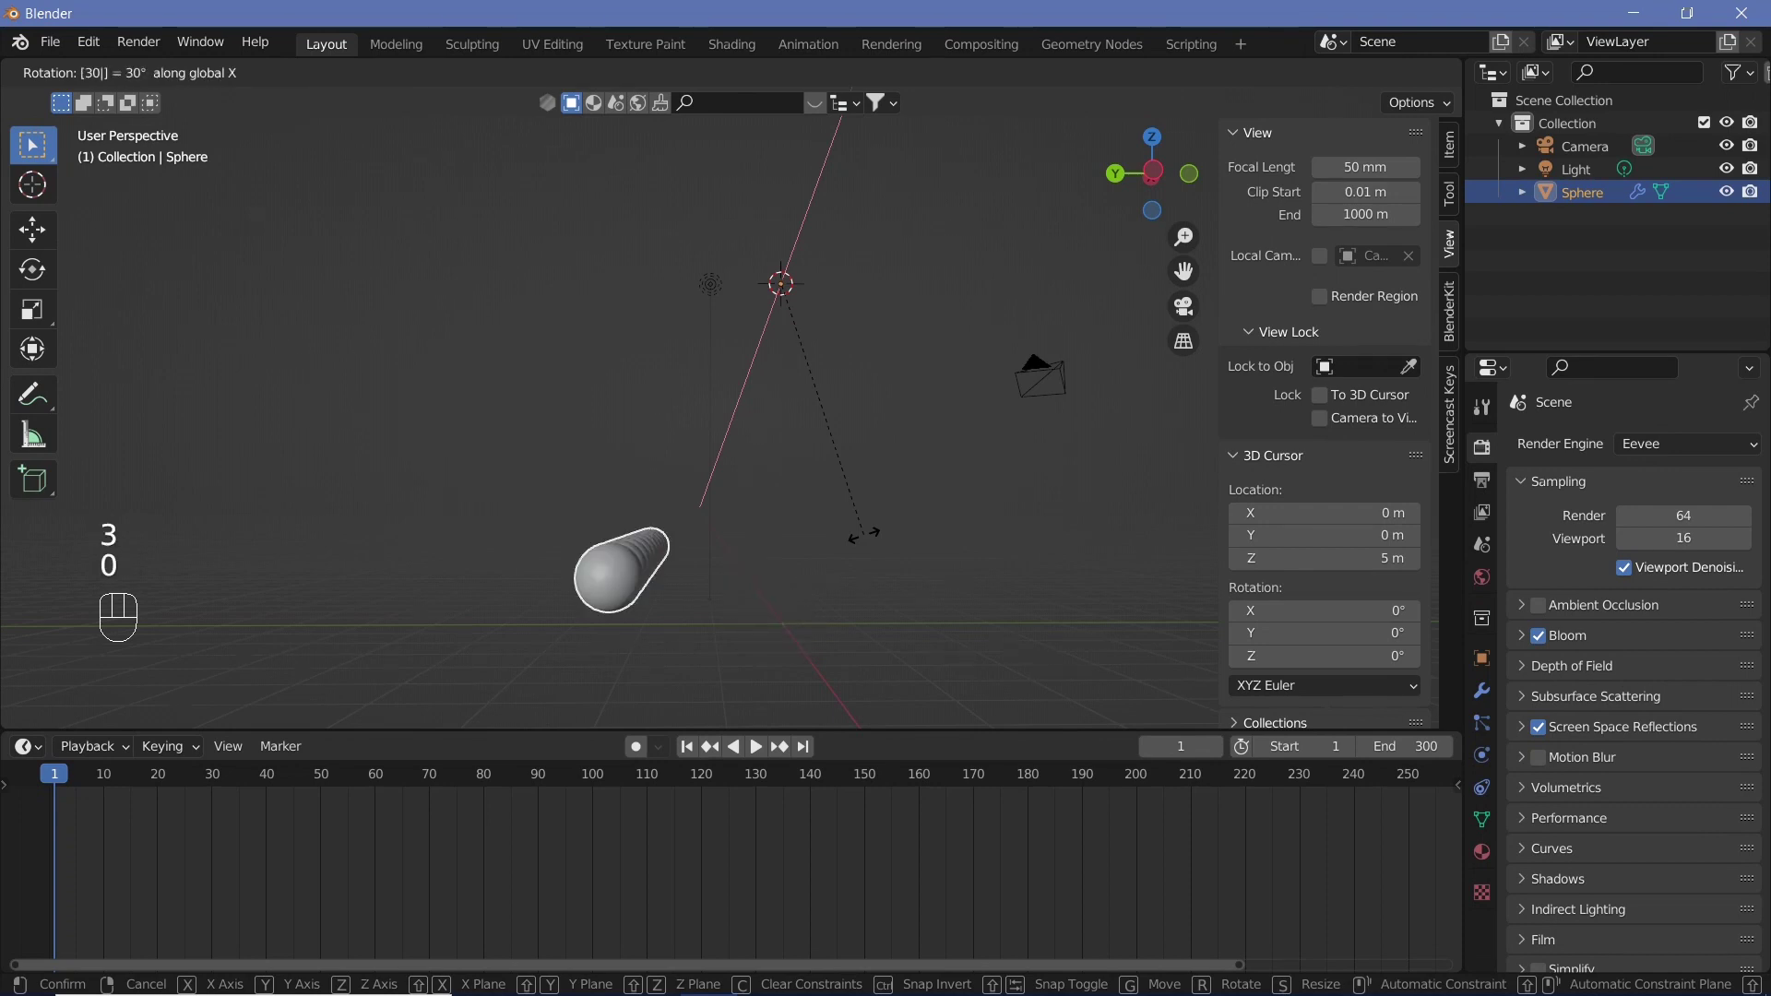
key(0)
key(Return)
Keyframe the 30° X rotation at frame 1 in the Object properties
click(1488, 671)
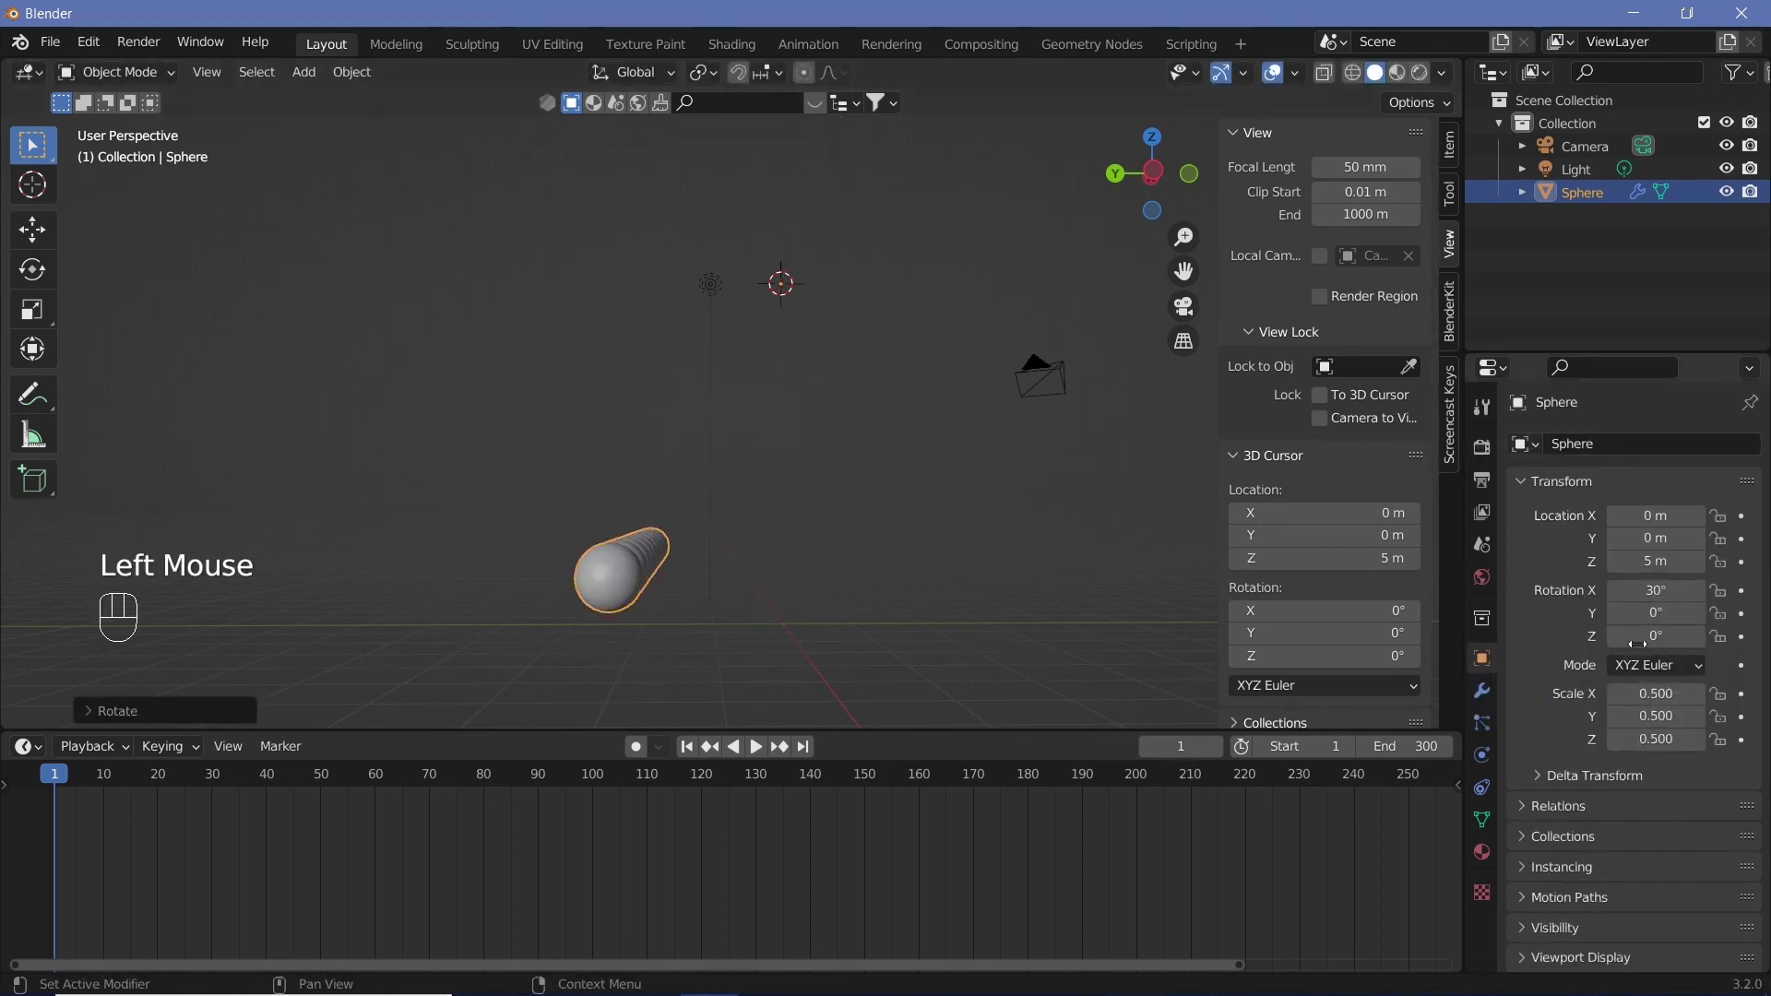
key(ctrl+z)
click(1743, 602)
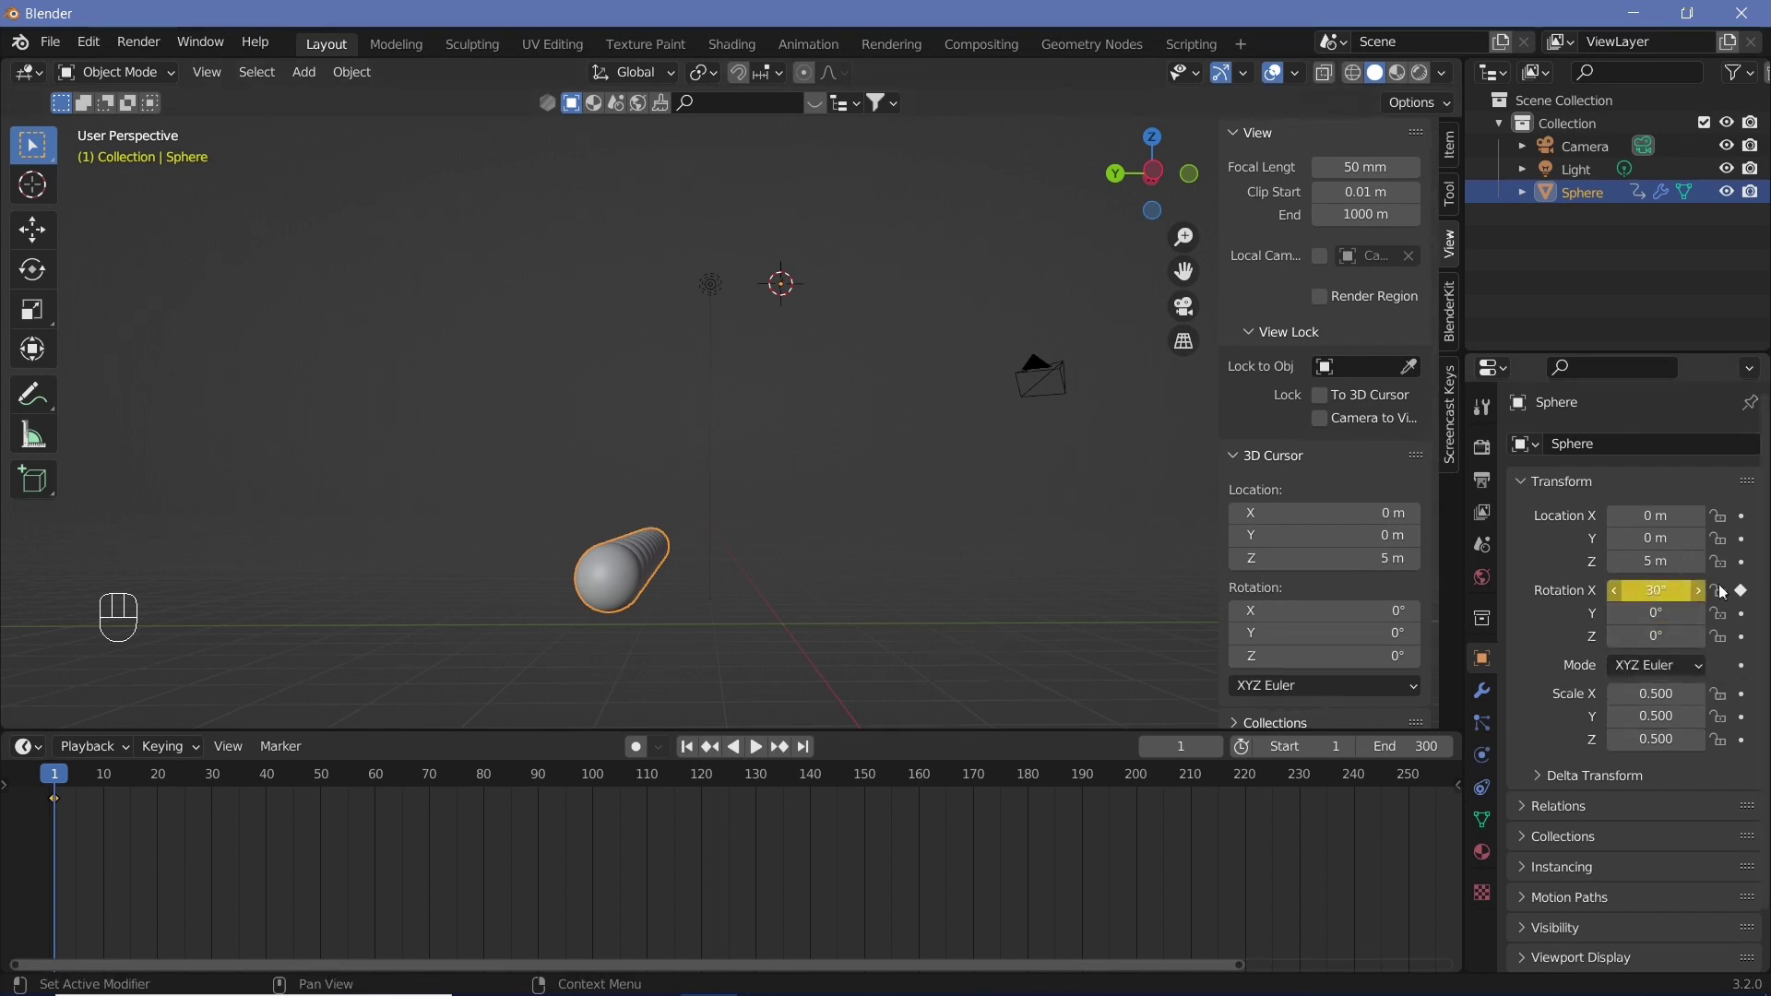
scroll(down, 3)
At frame 60 rotate the row −60° about X to reach −30° and keyframe Rotation X
click(434, 783)
key(r)
key(x)
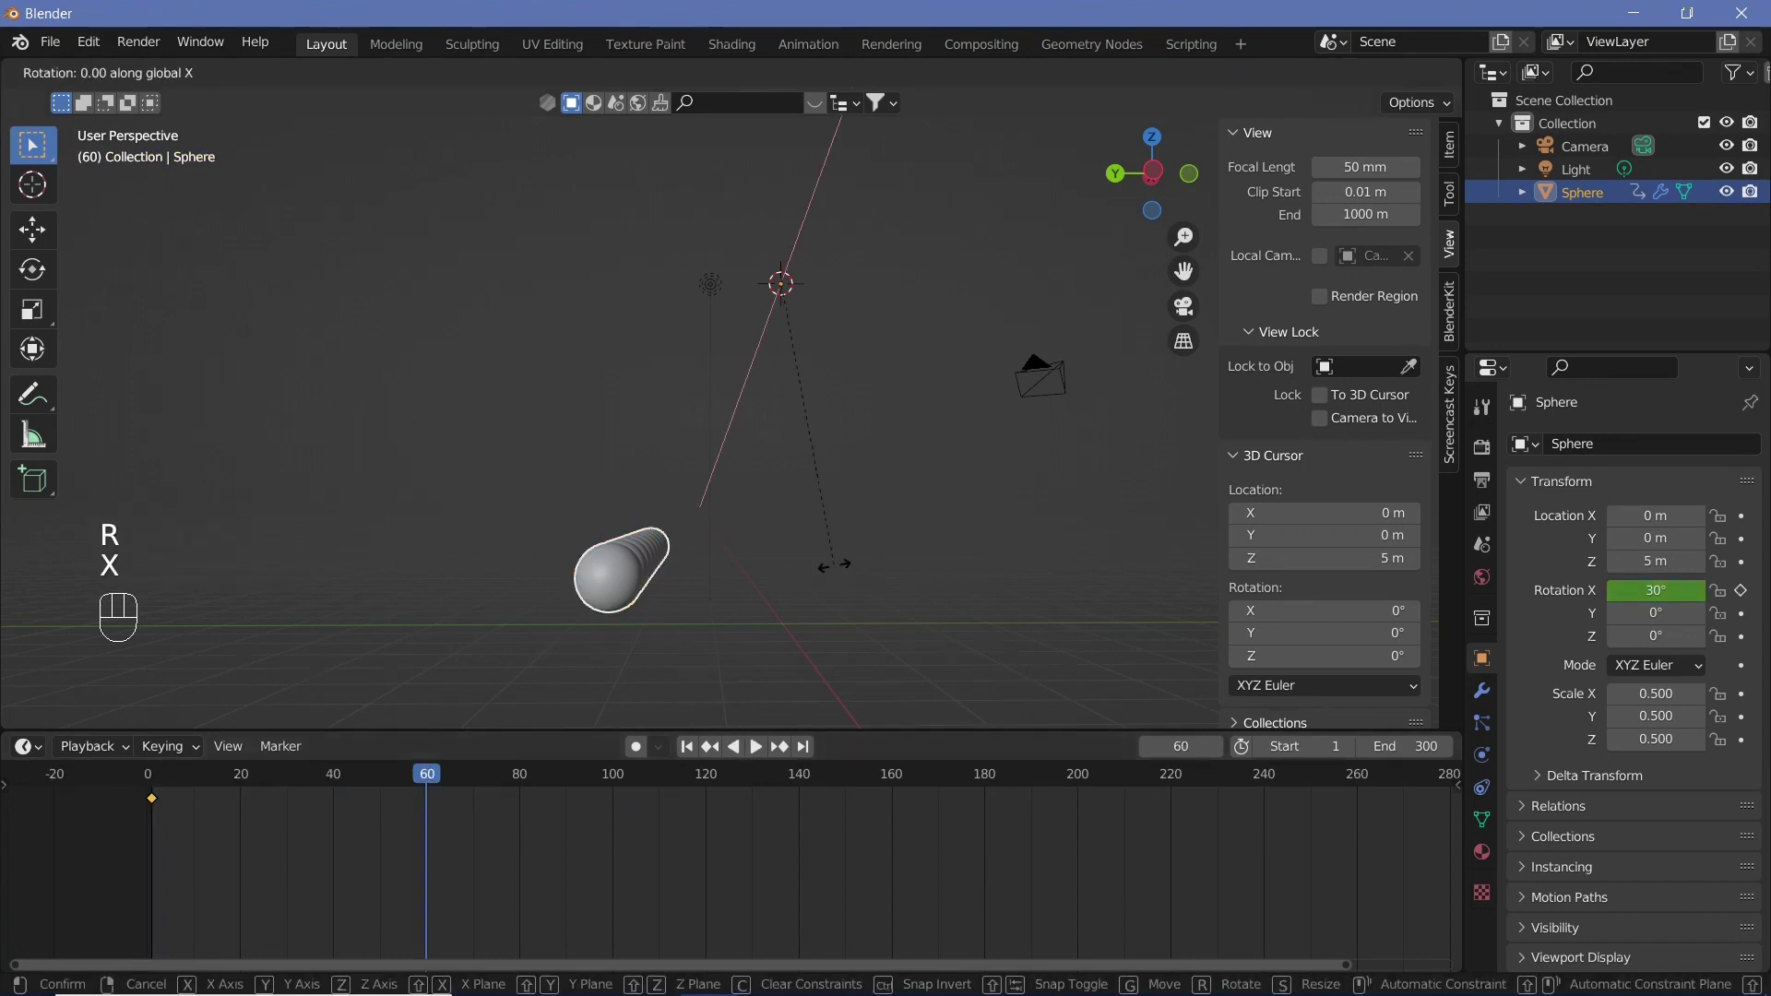
key(-)
key(6)
key(0)
key(Return)
middle_click(787, 629)
drag(897, 622, 835, 637)
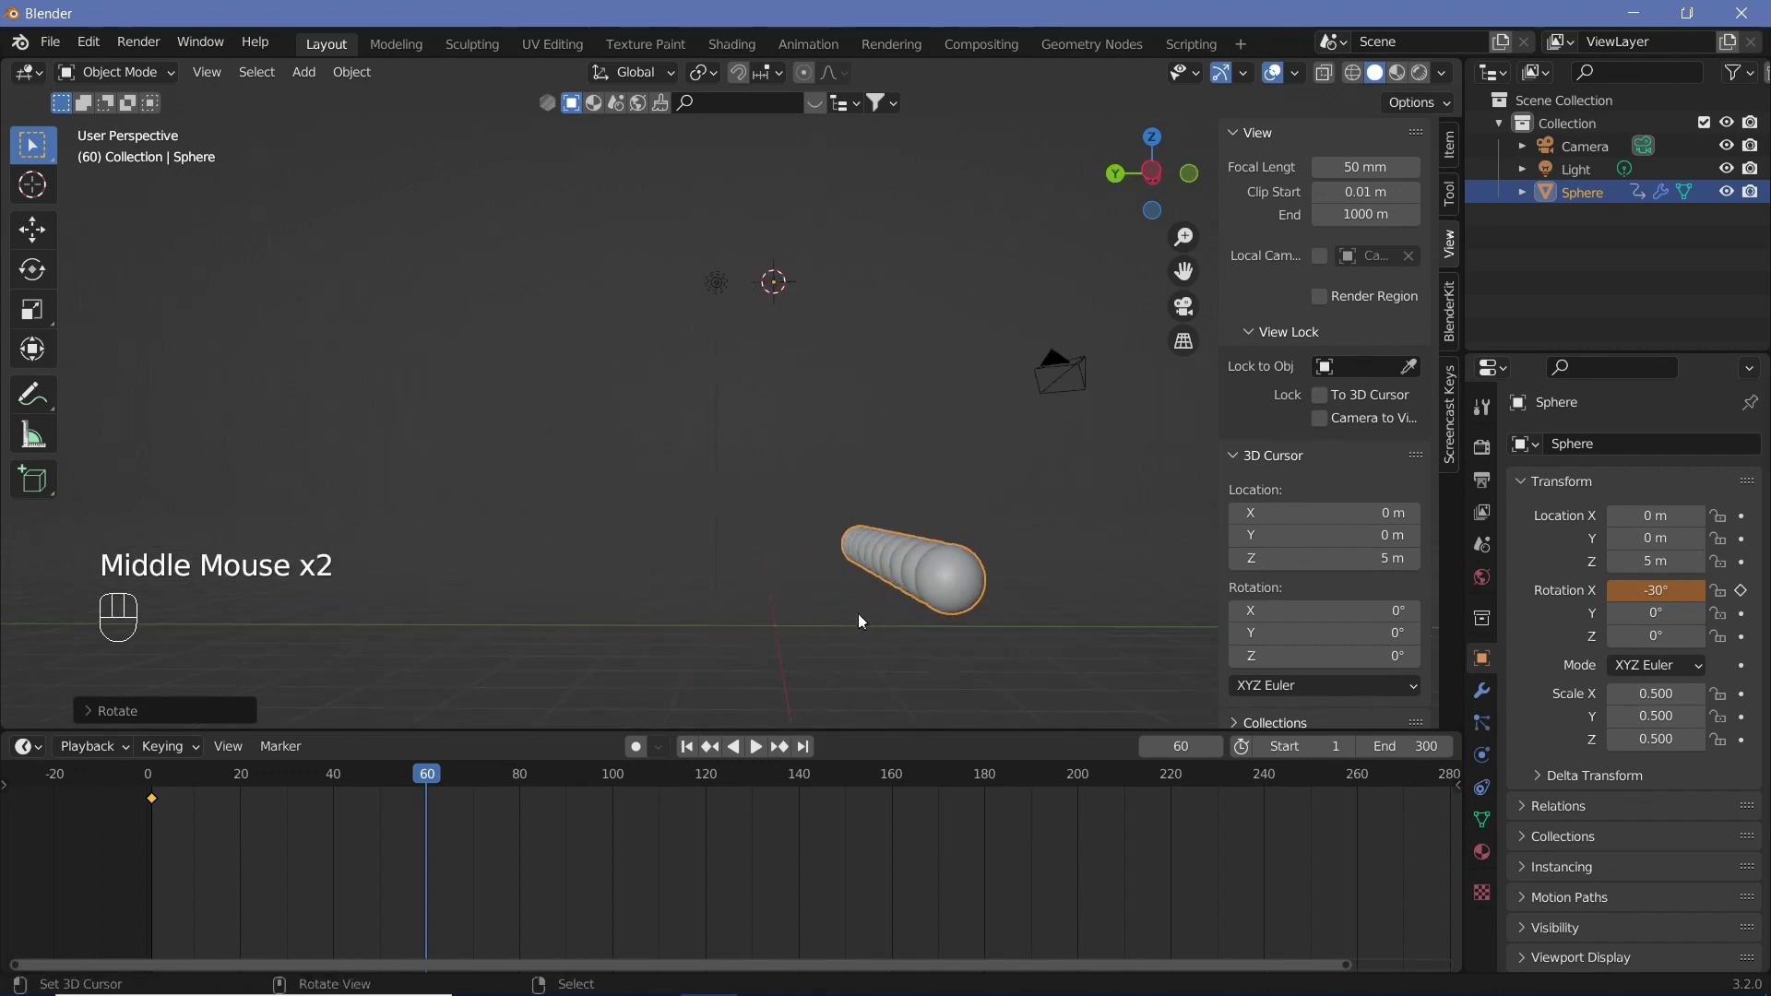
key(ctrl+z)
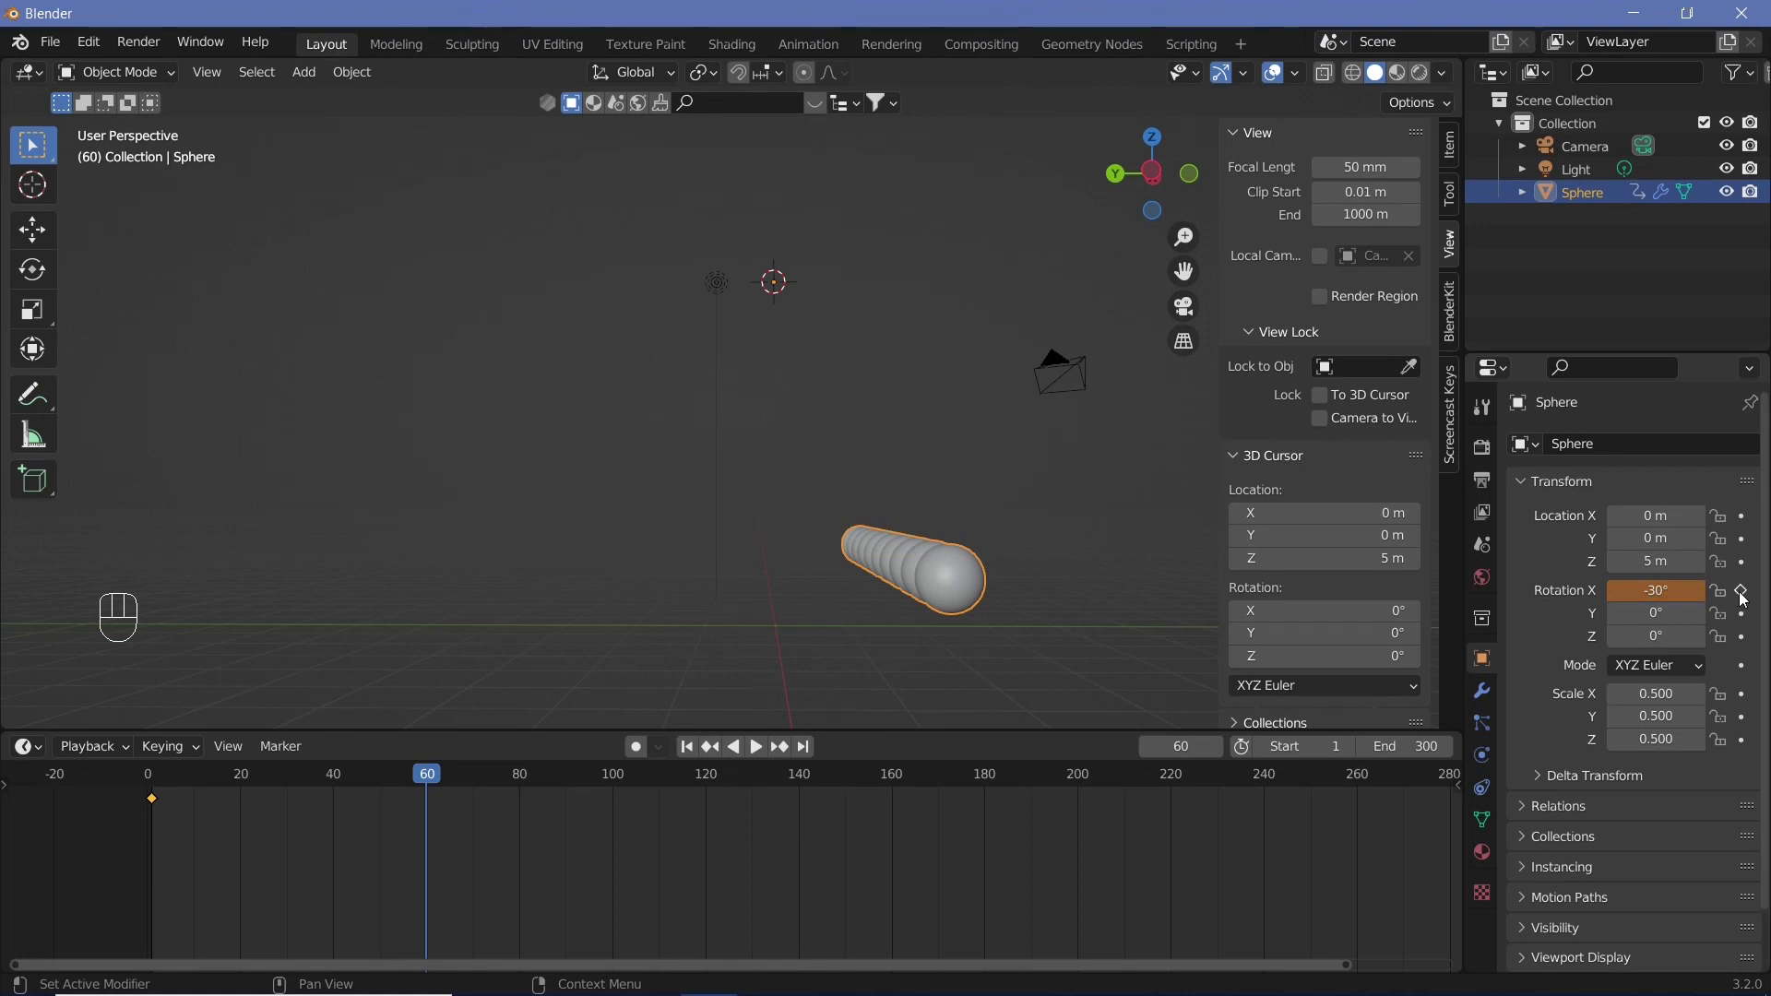
click(1745, 598)
Scrub to frame 120 and play back to check the swing
drag(342, 785, 635, 468)
key(shift+space)
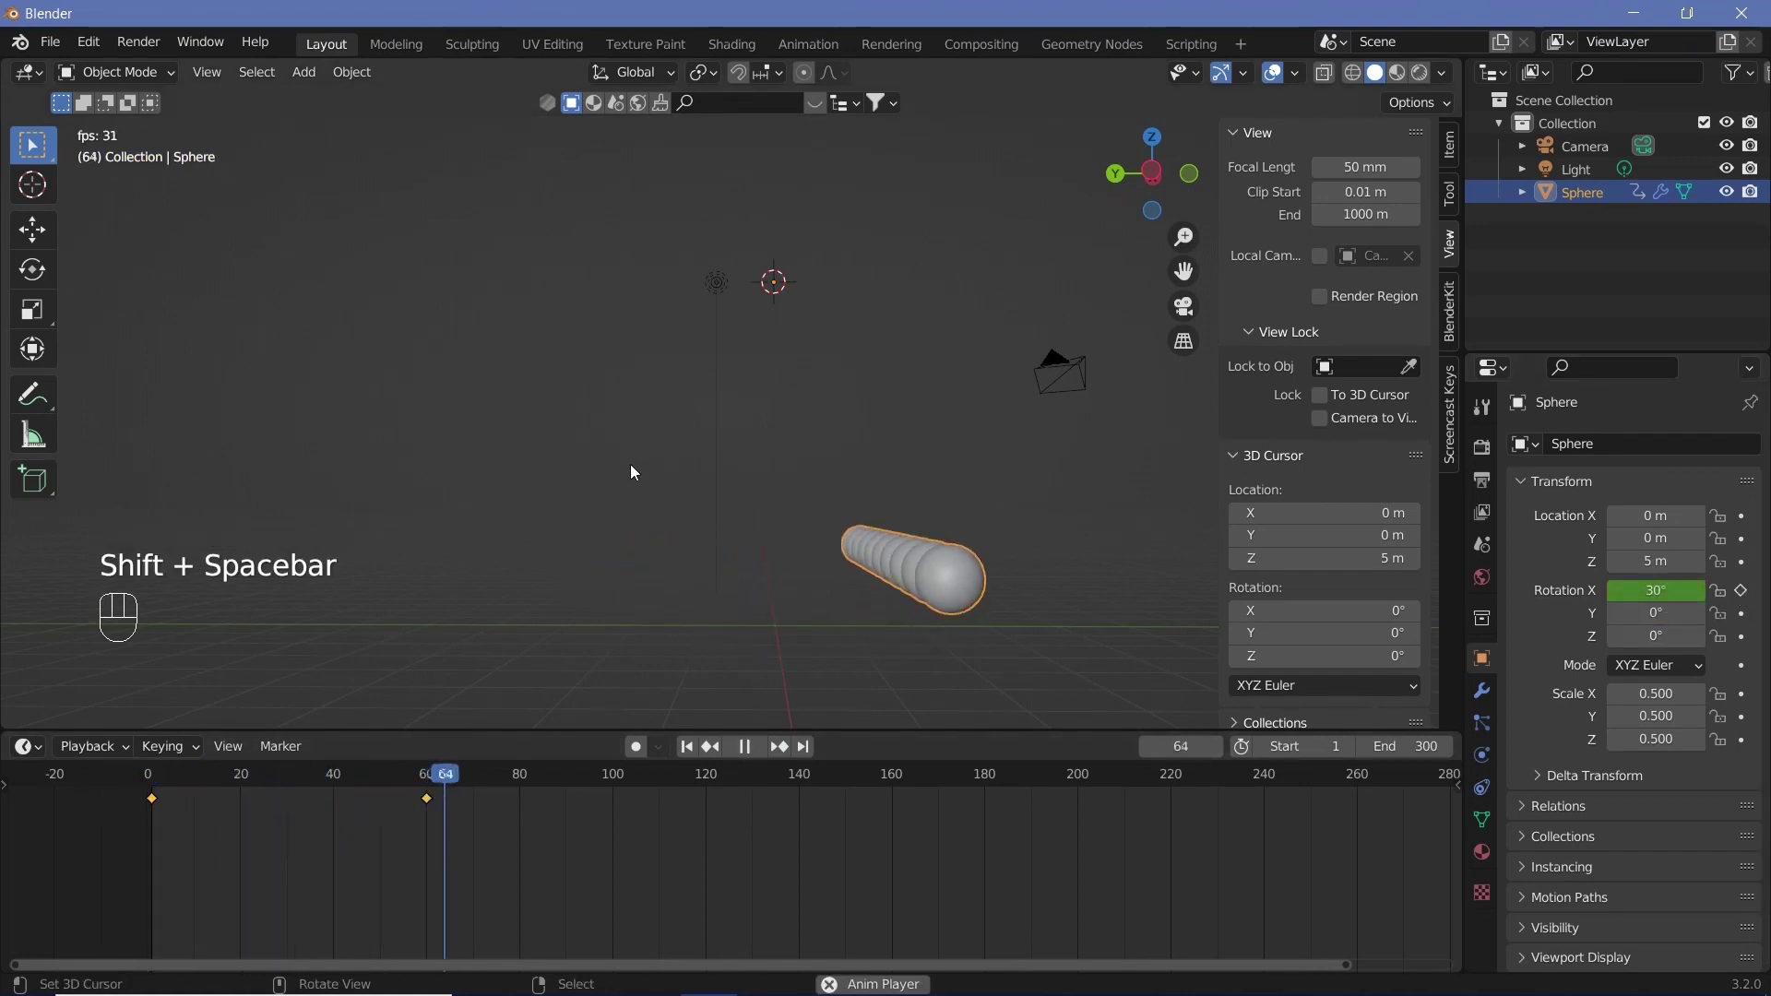
key(shift+space)
drag(714, 795, 687, 909)
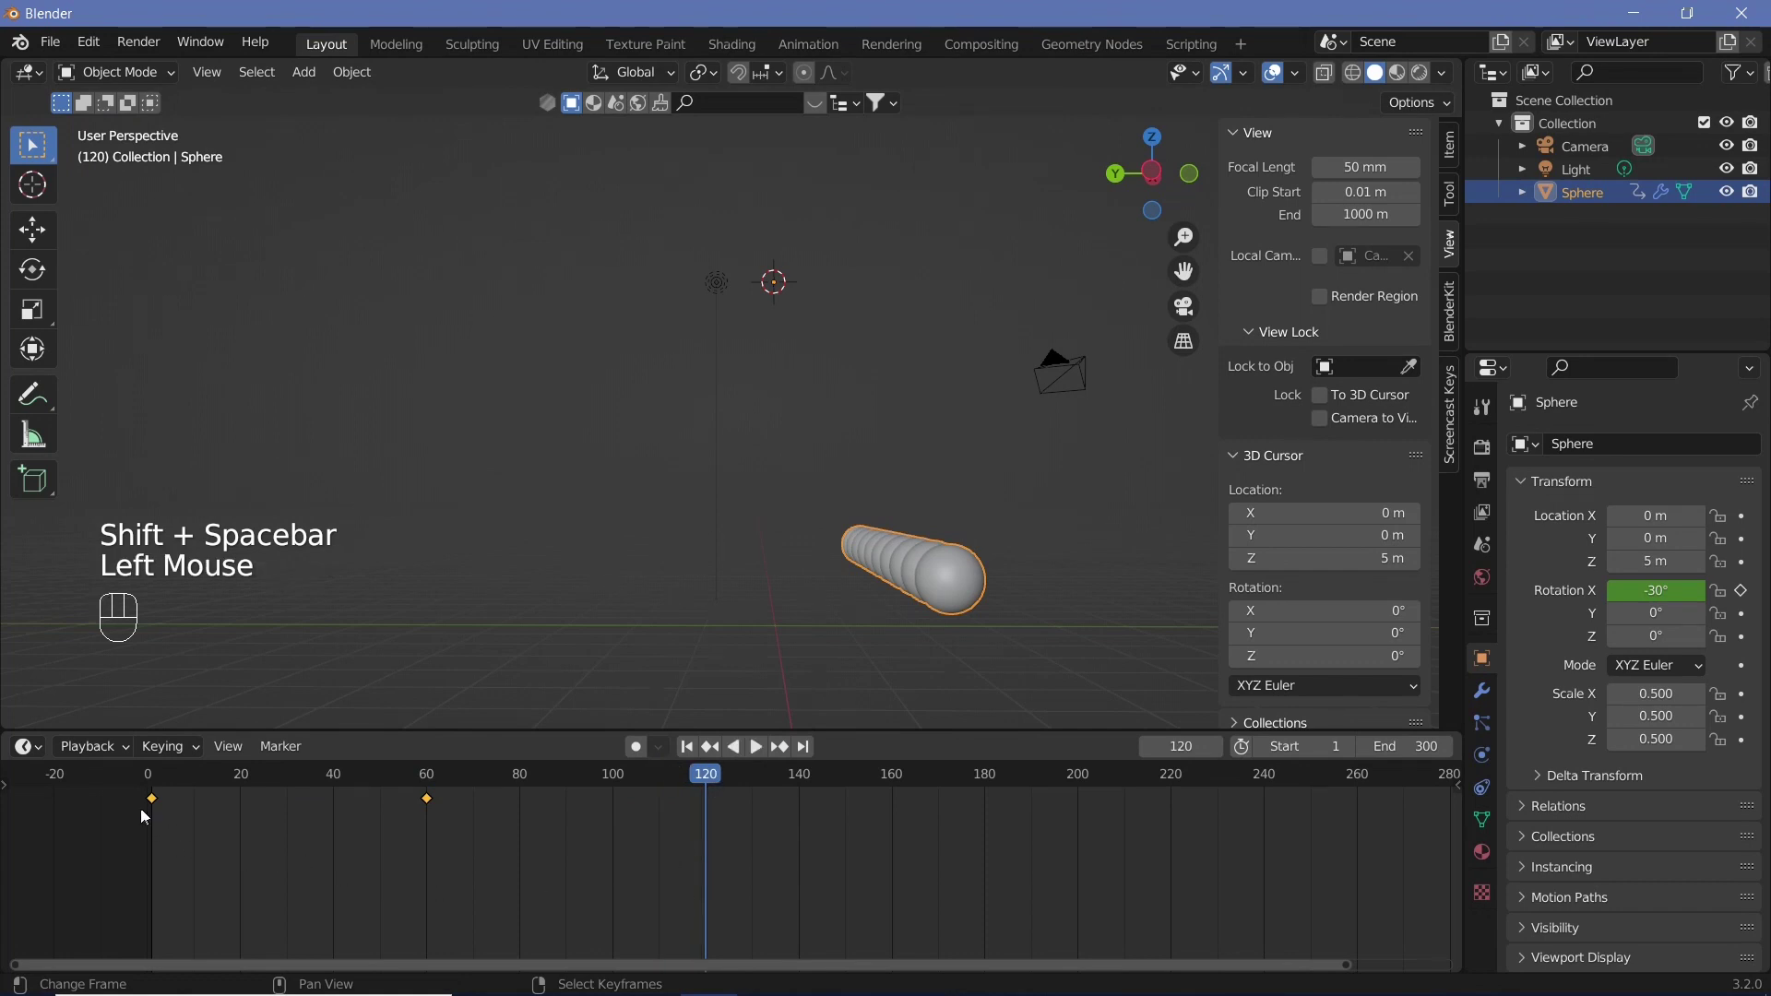
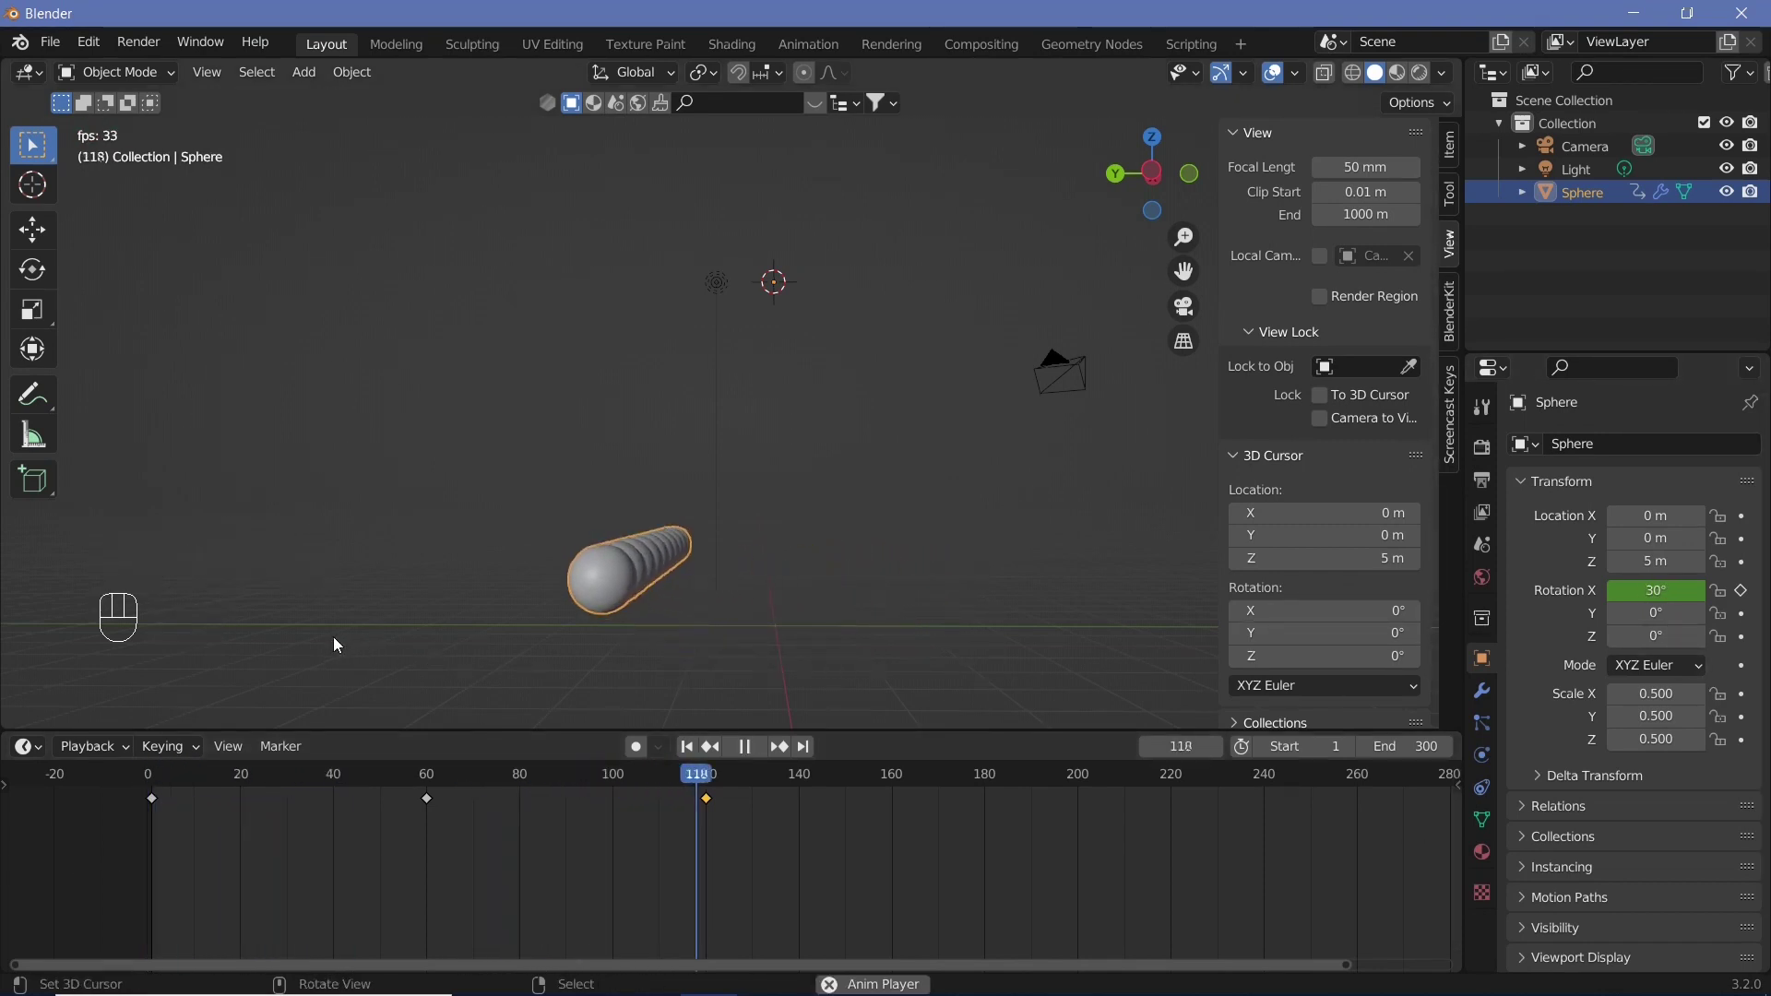
key(shift+space)
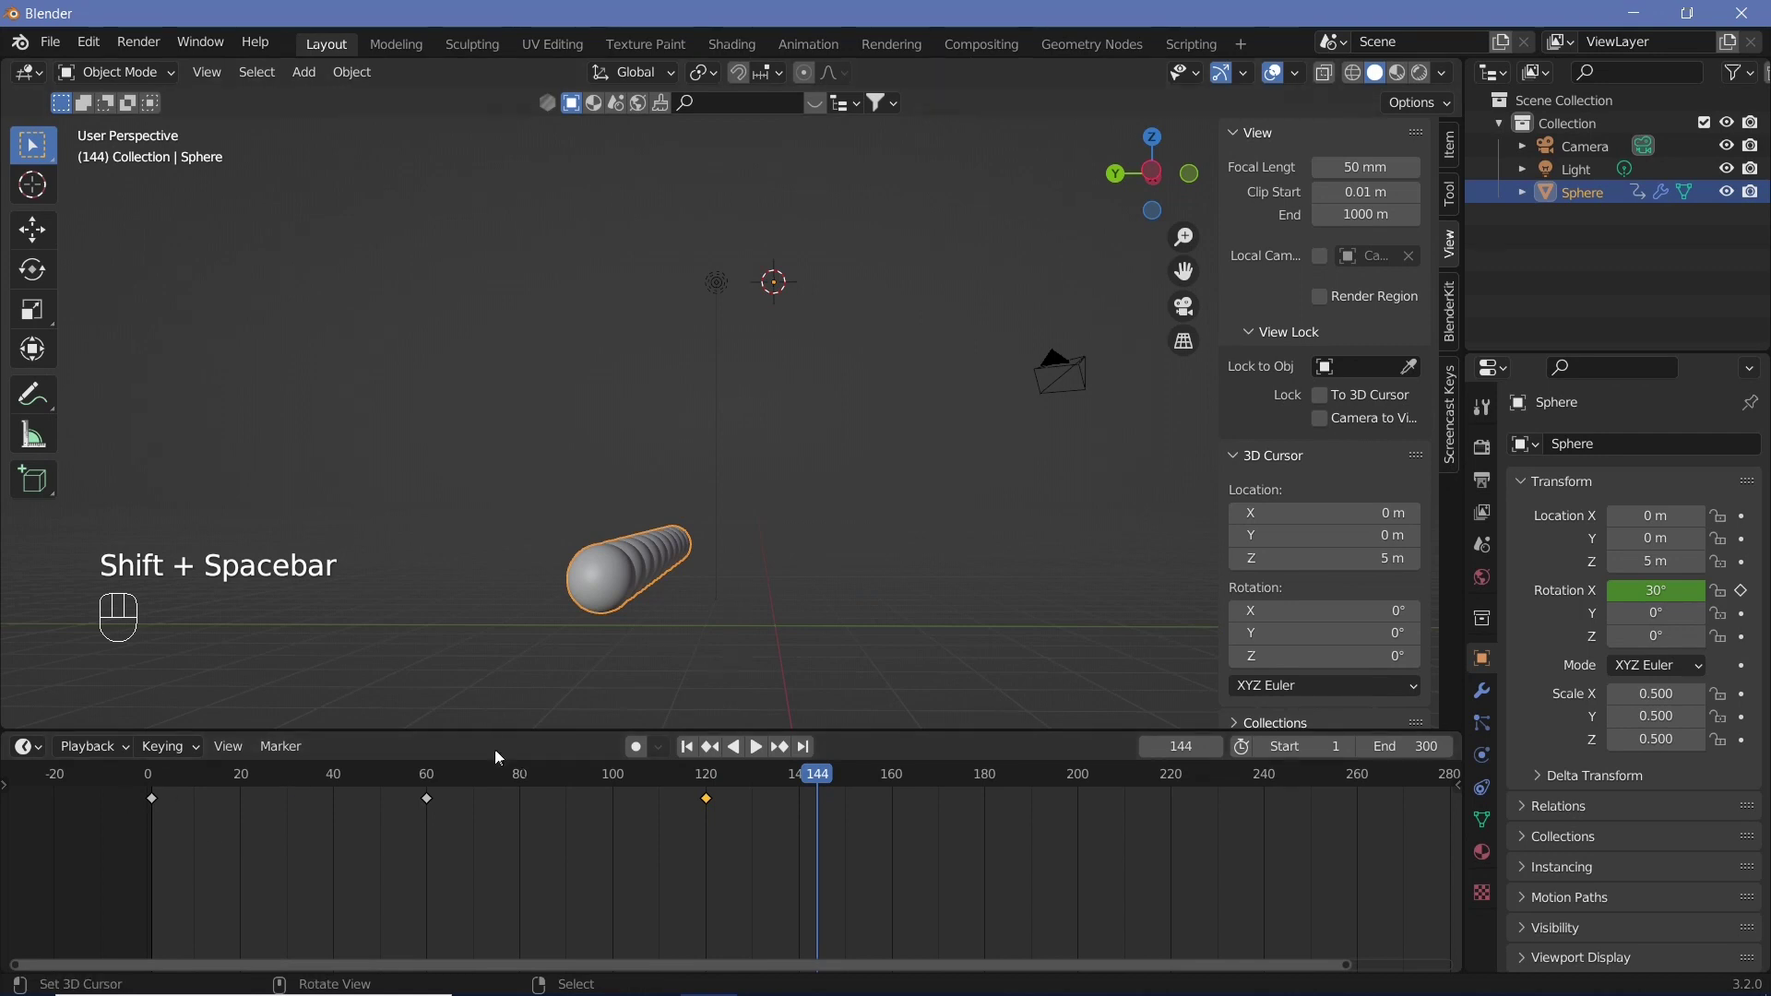
key(shift+space)
drag(718, 793, 33, 904)
key(shift+space)
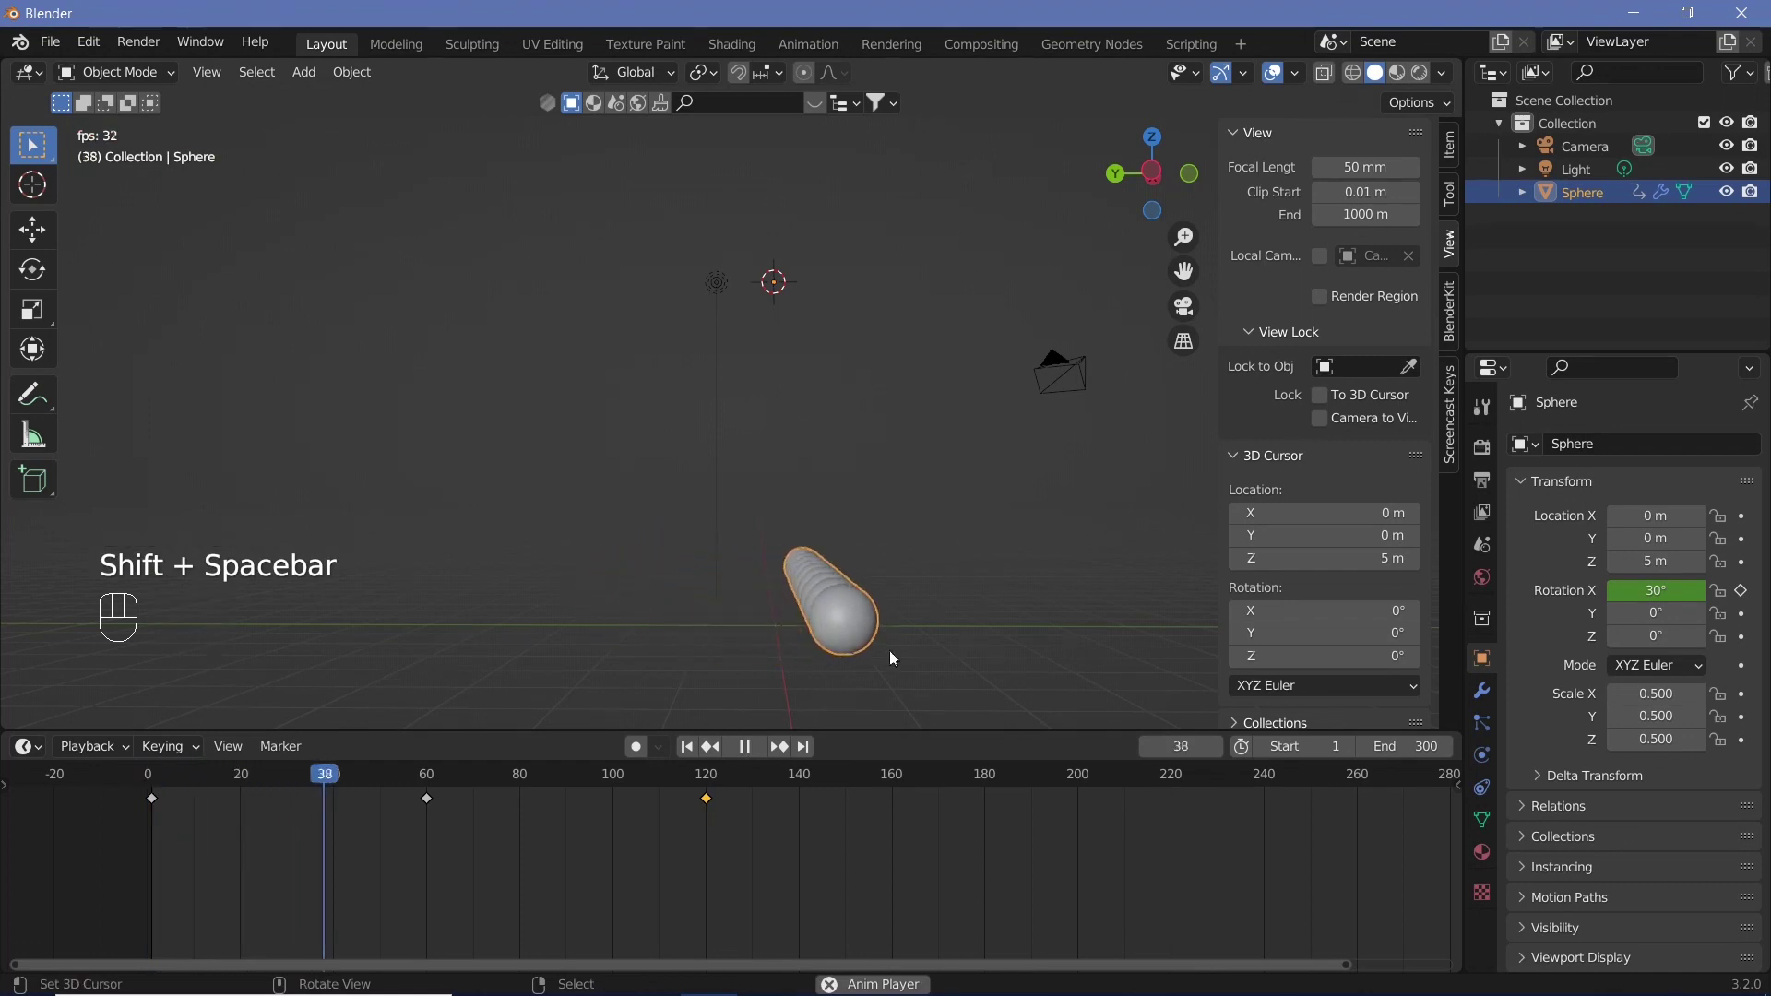
key(shift+space)
Return to frame 1, move the keyframe near frame 120 in the timeline, and replay
key(a)
click(287, 902)
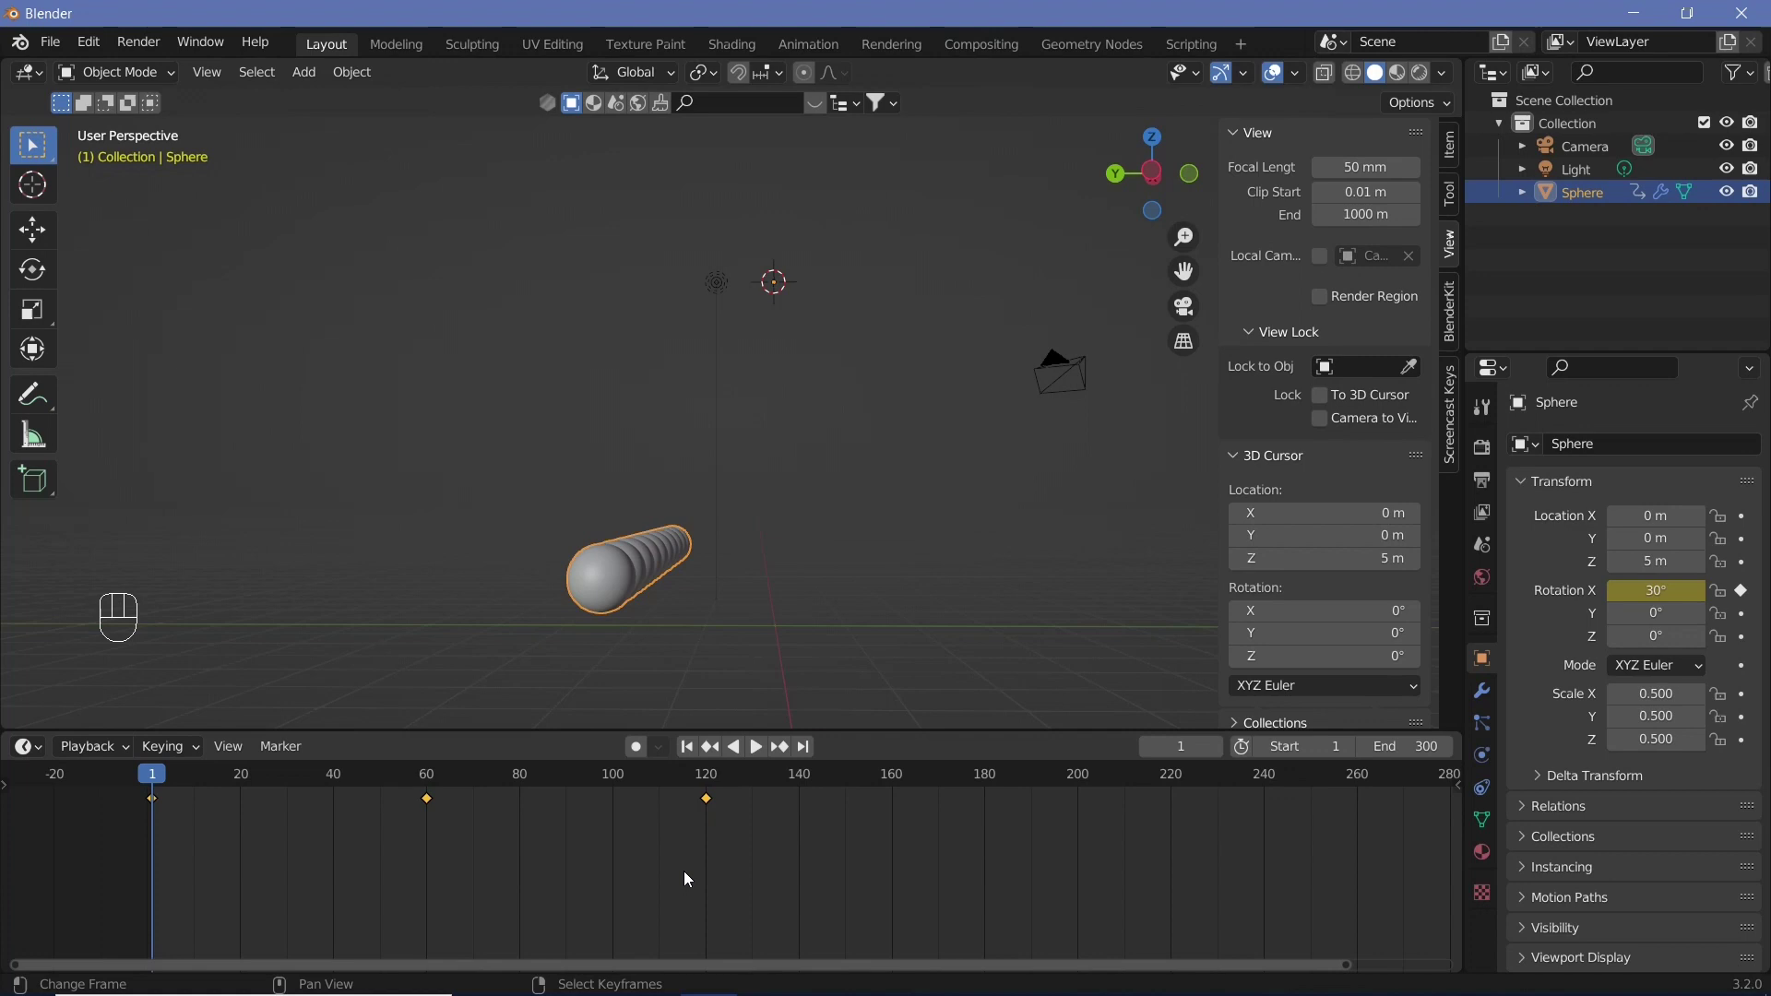
key(s)
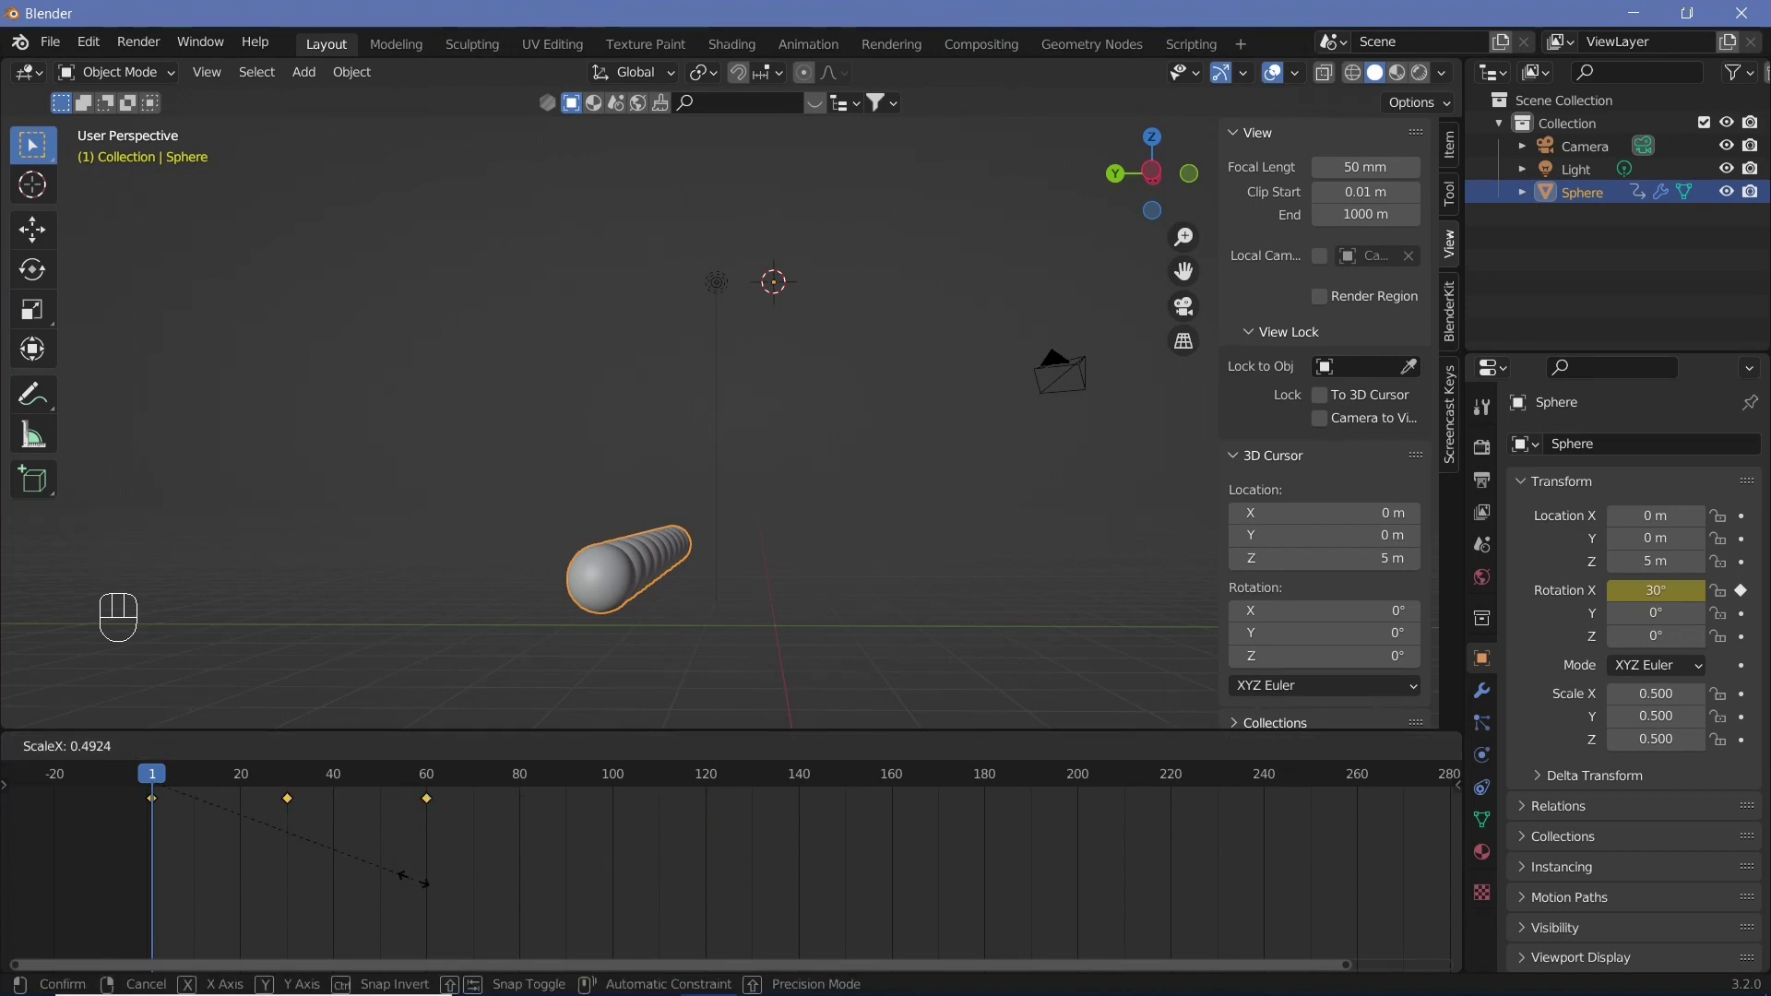
click(420, 889)
key(shift+space)
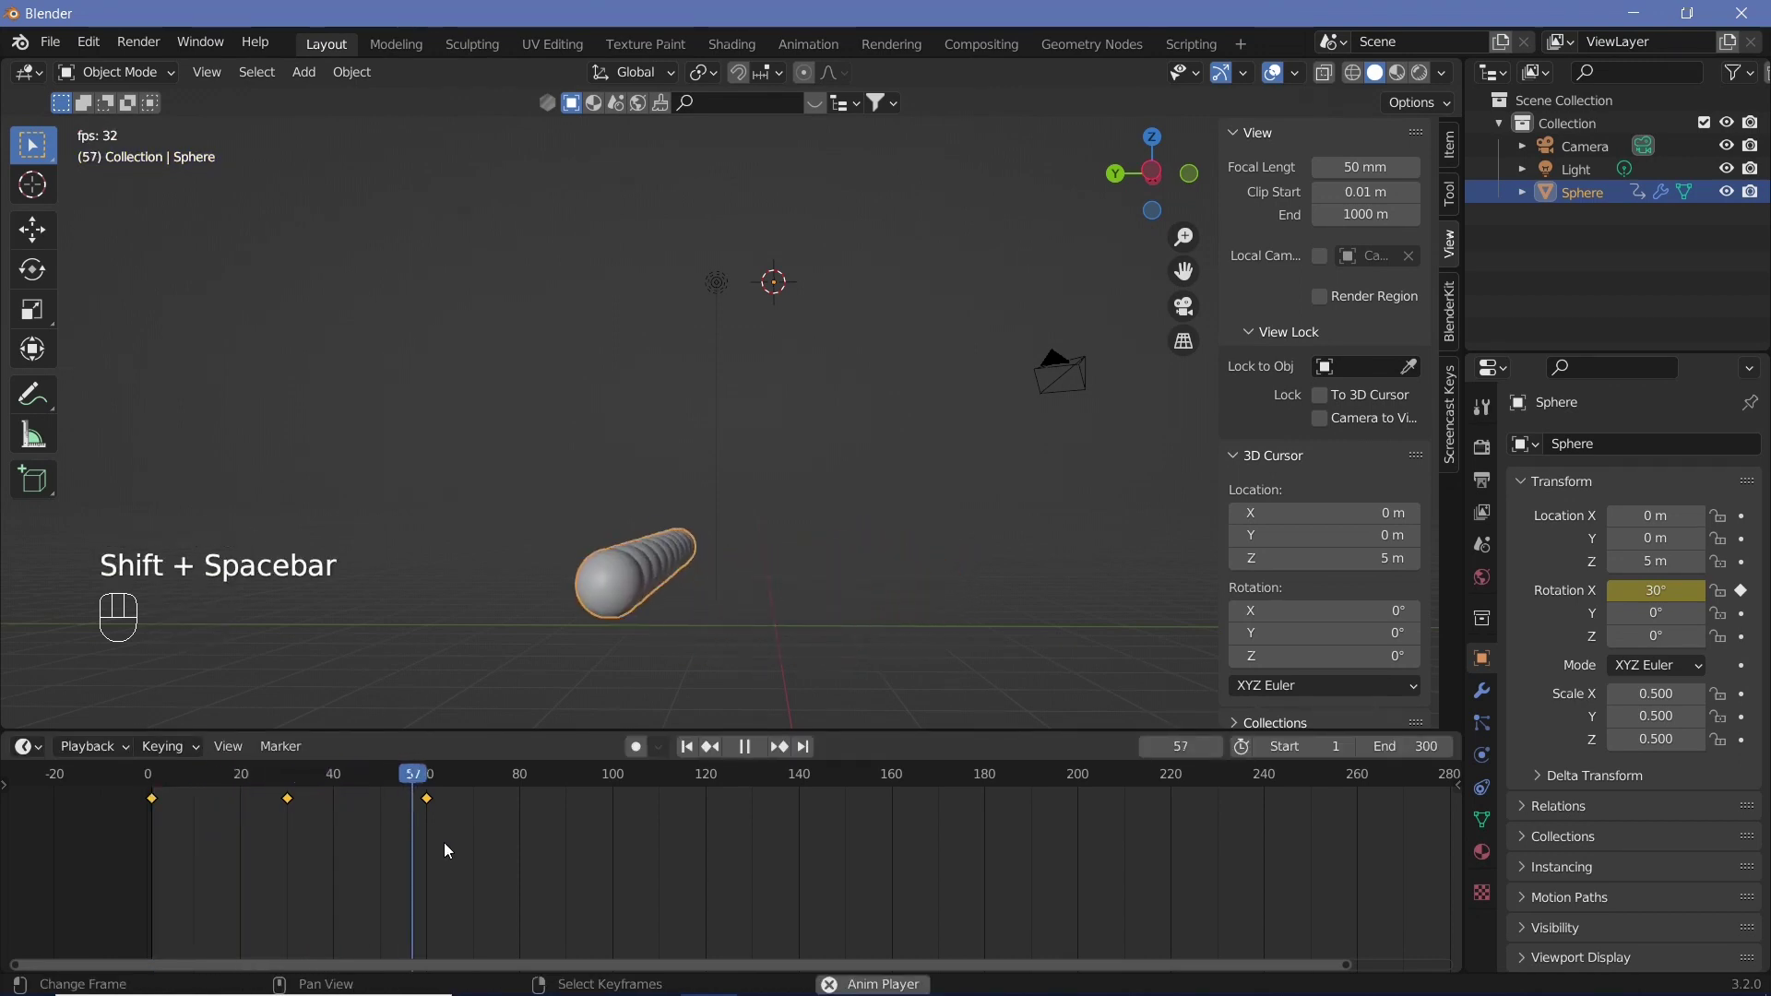
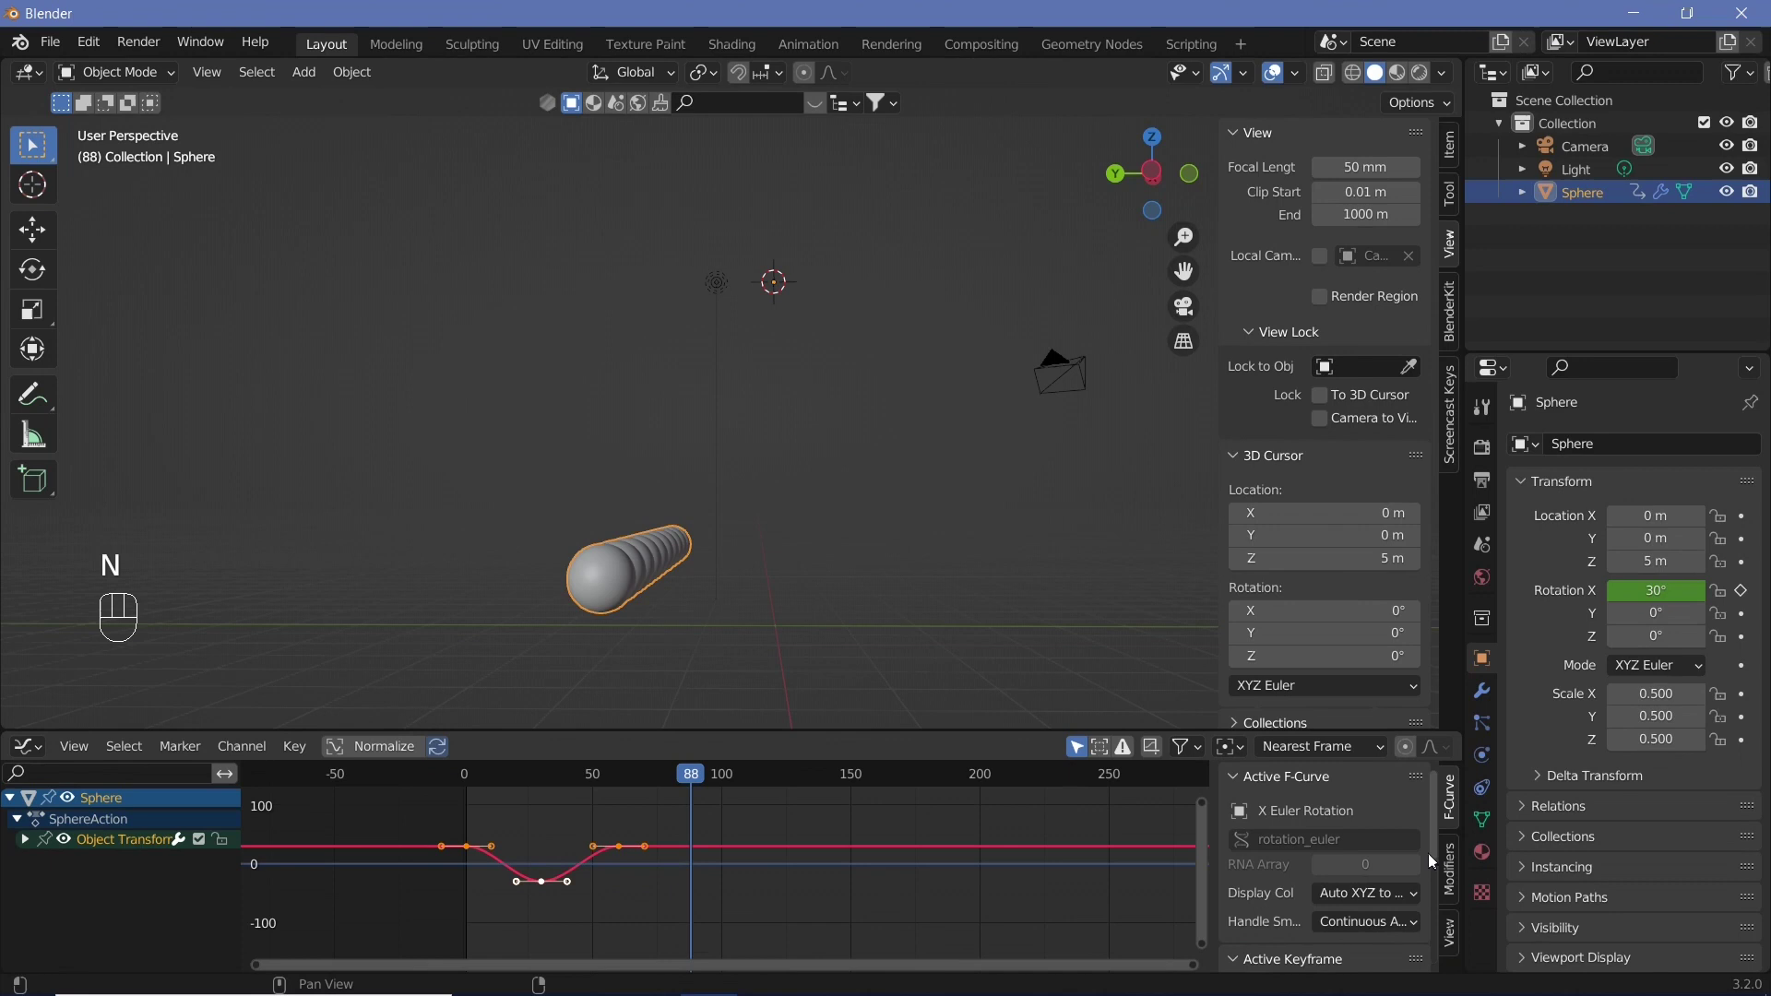
Add a Cycles modifier to the X Euler Rotation curve and play the repeating swing
click(1457, 874)
drag(1333, 783, 505, 793)
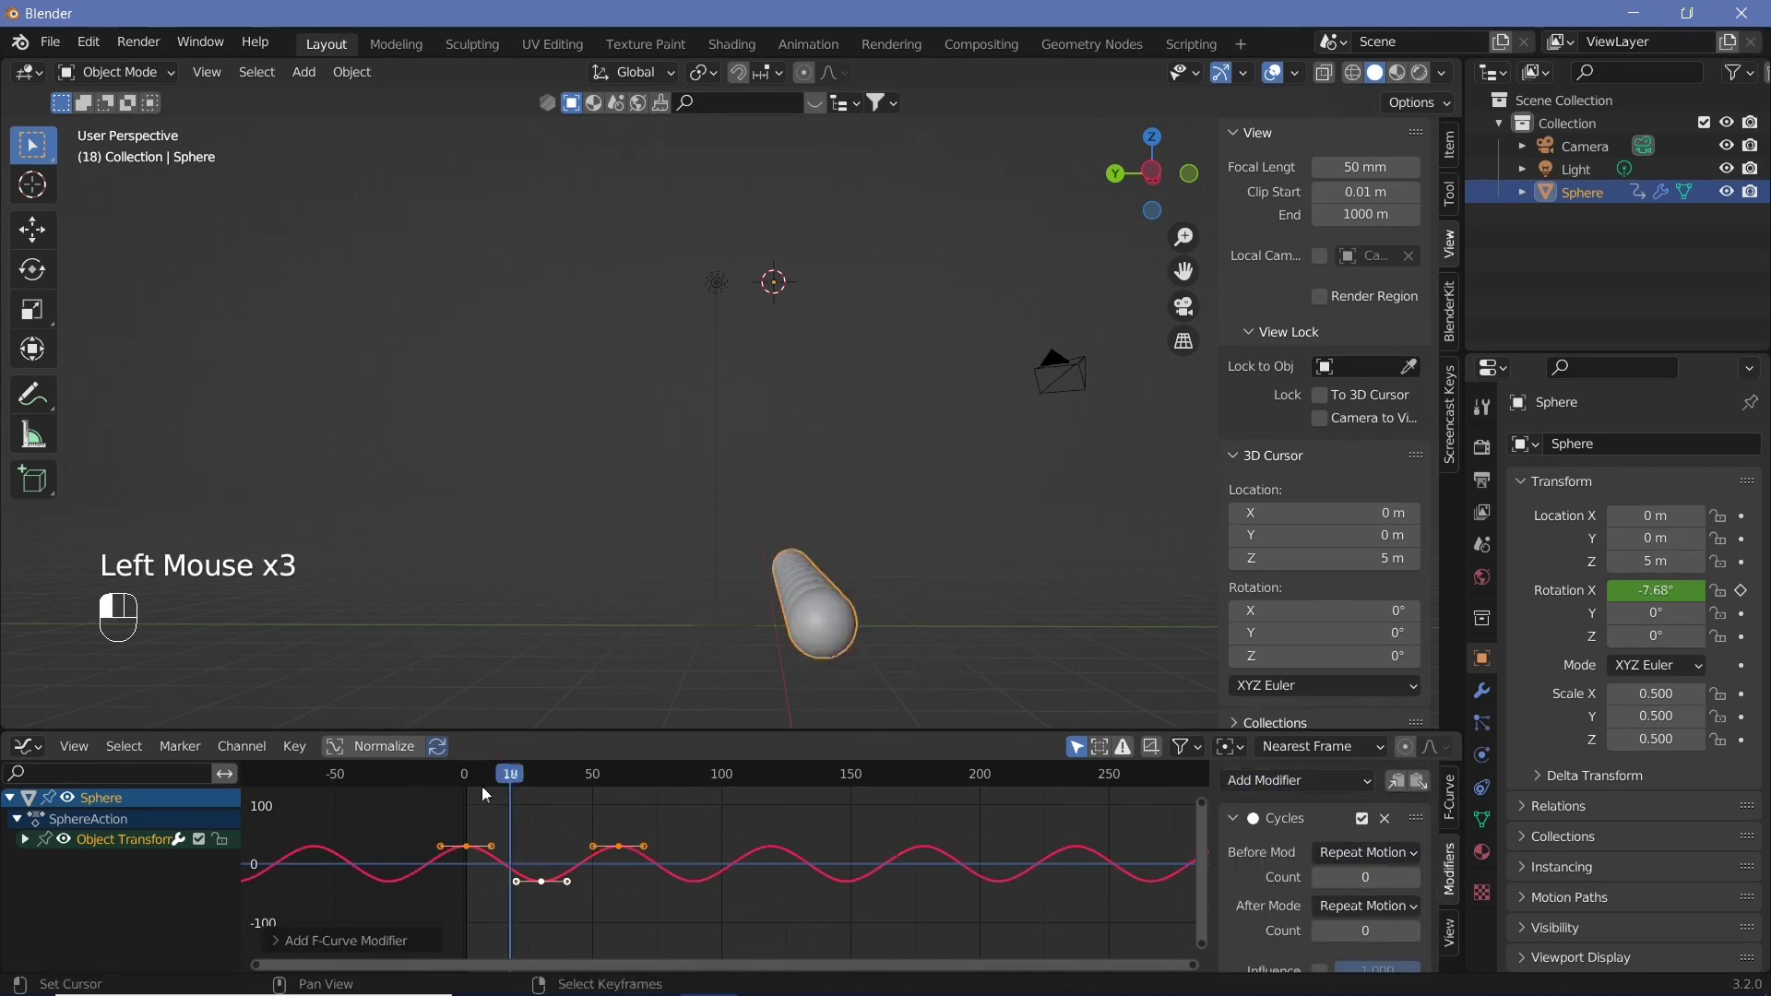
click(620, 845)
key(shift+space)
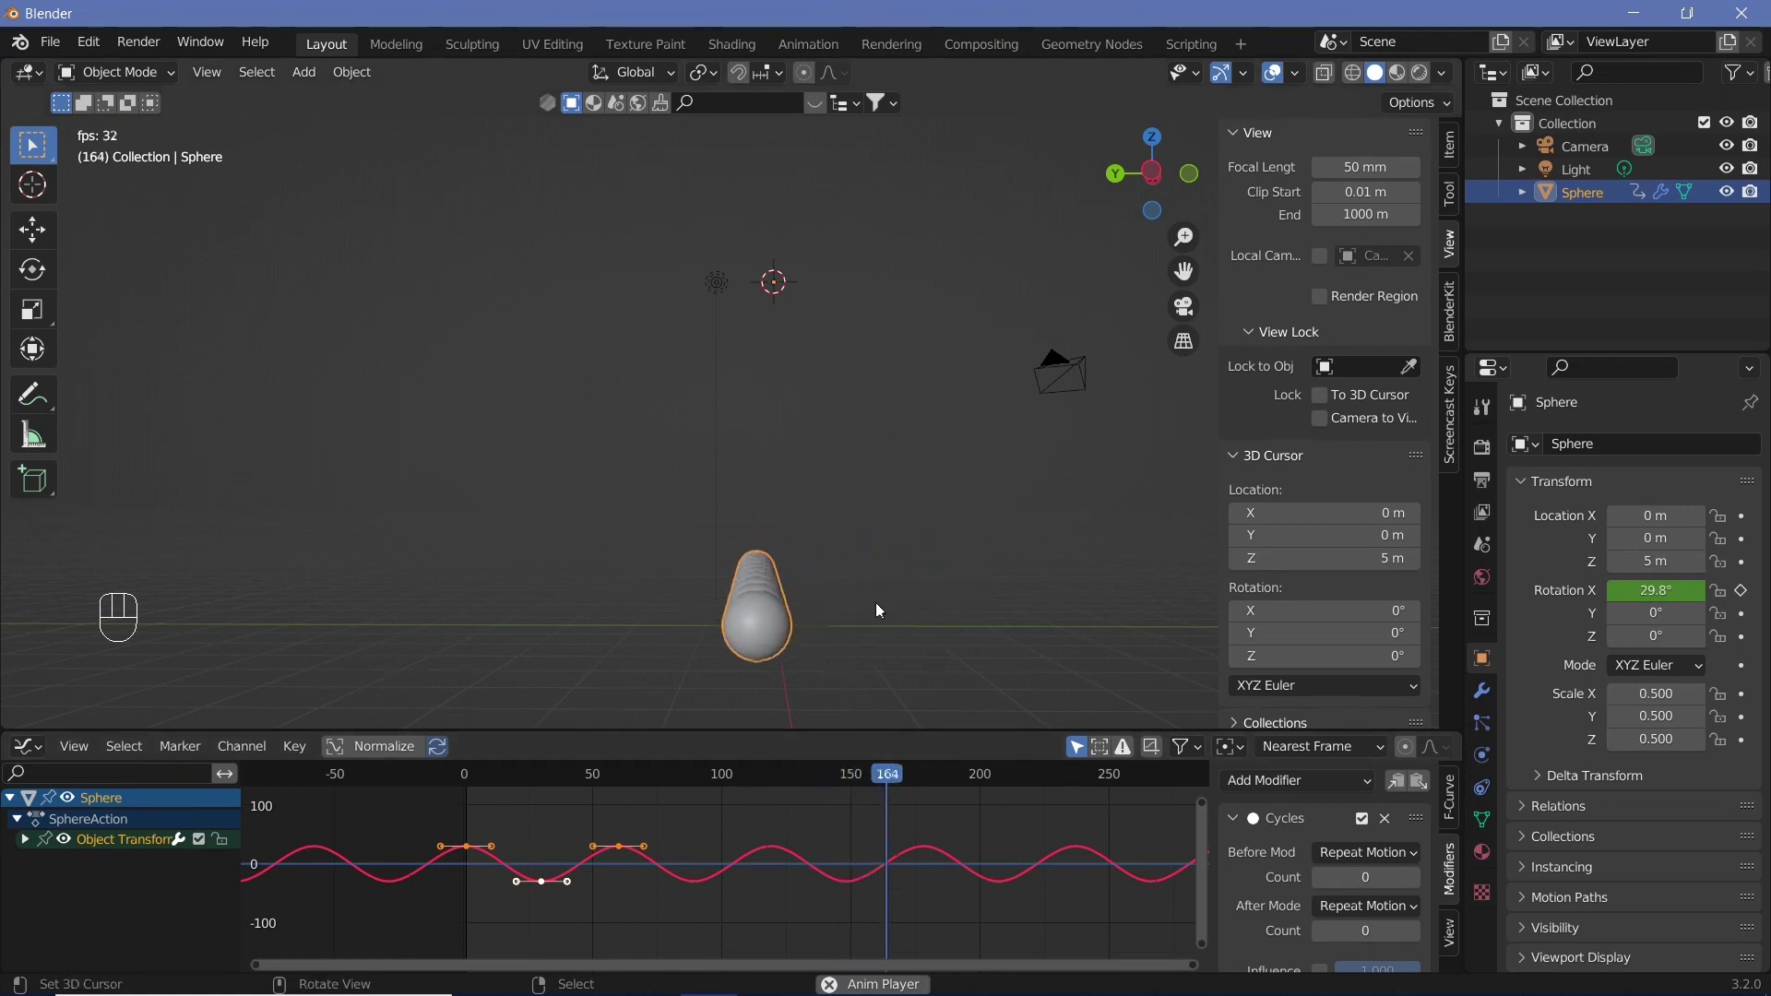
Select the curve's keyframes, scale them along X in the Graph Editor, and replay
drag(862, 600, 860, 588)
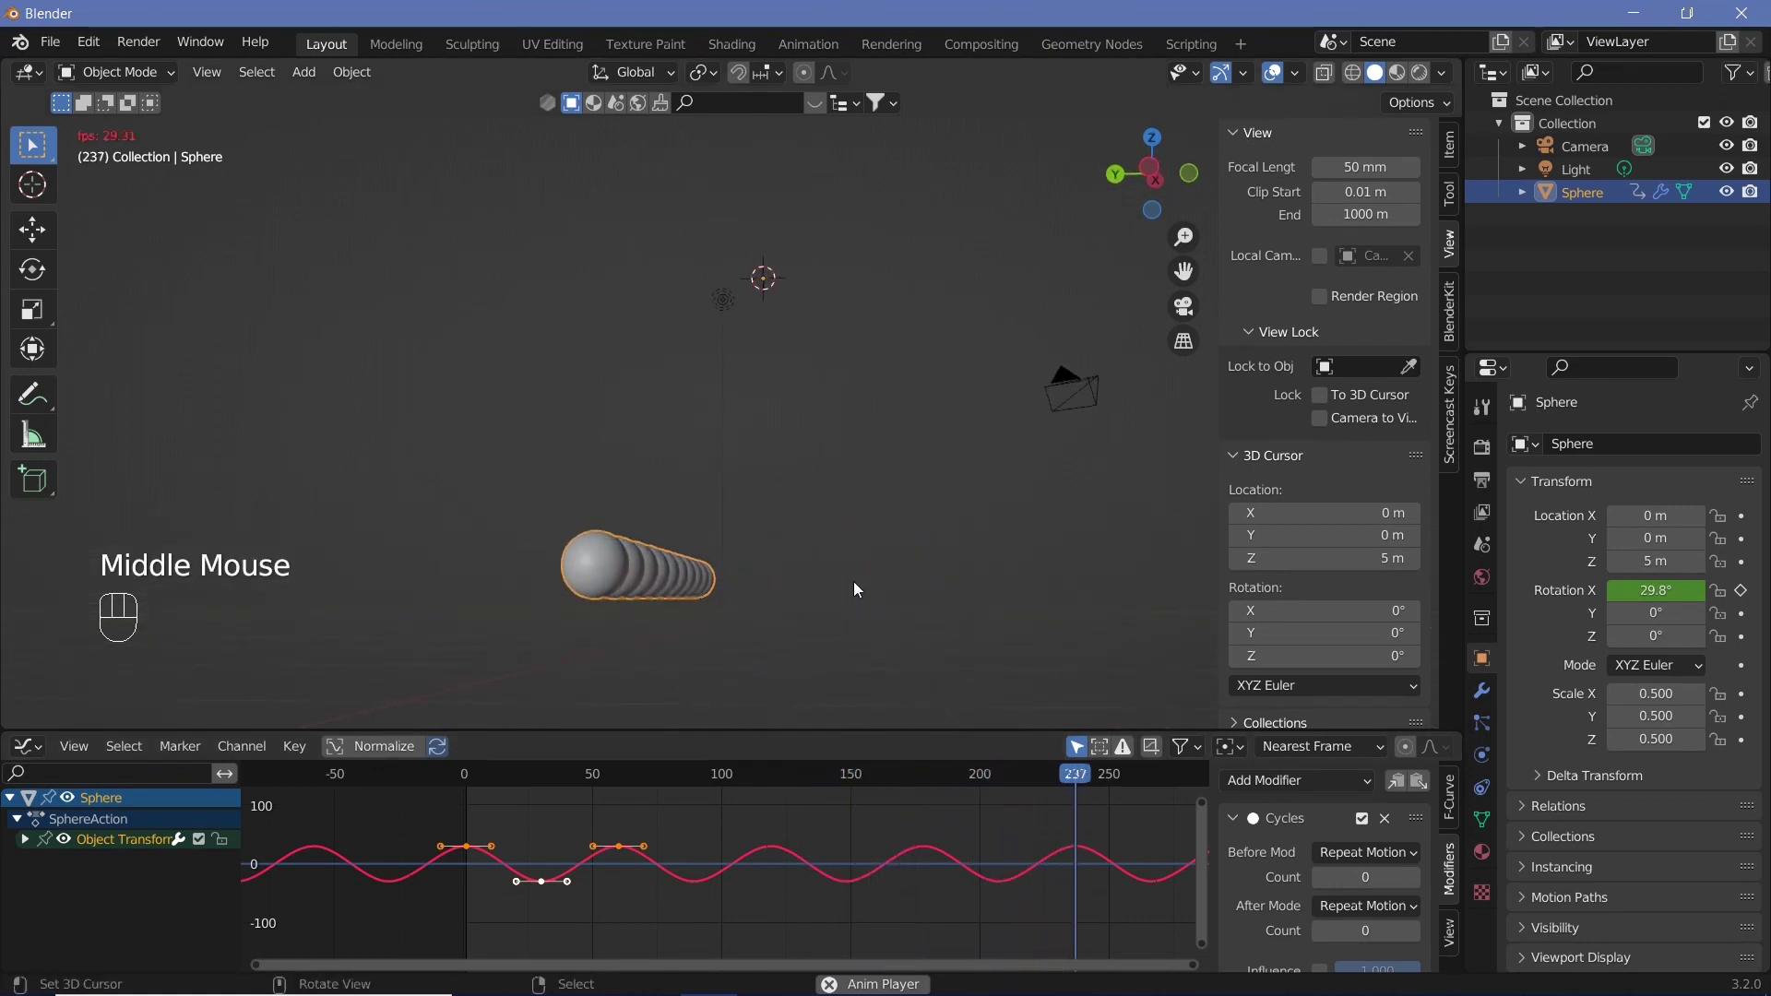
middle_click(869, 600)
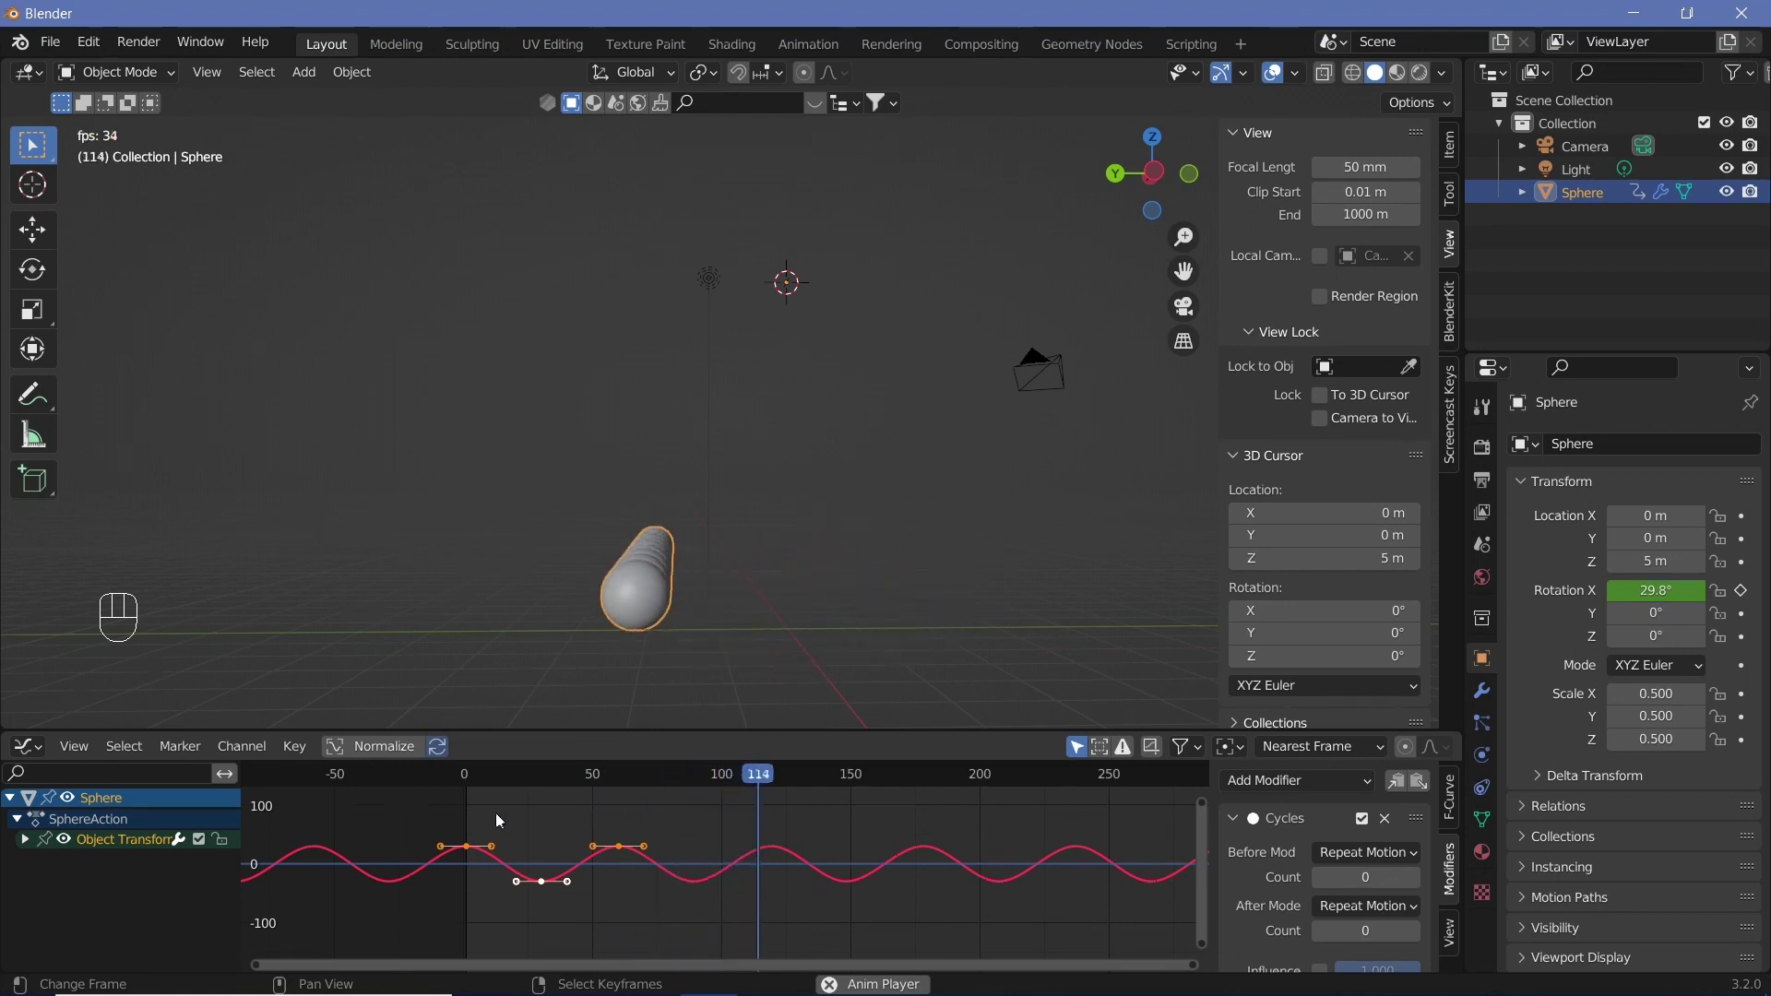
key(shift+space)
drag(367, 552, 476, 884)
key(s)
key(x)
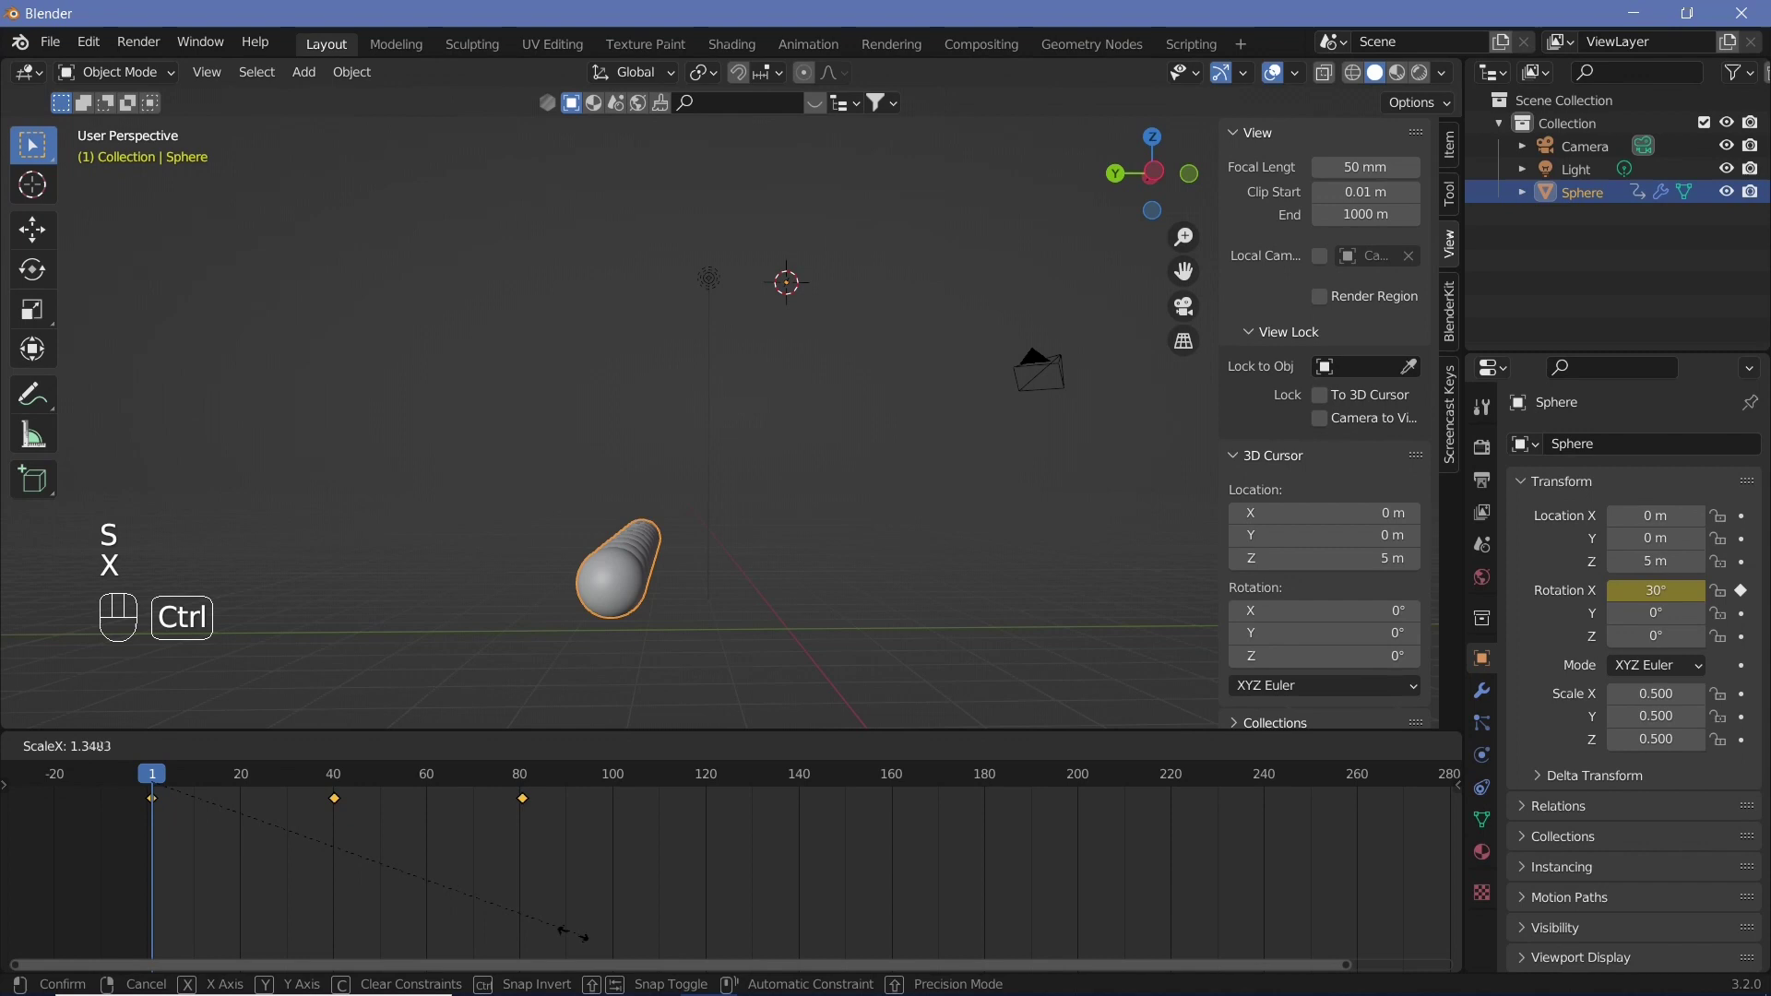
click(581, 944)
drag(515, 790, 107, 791)
key(shift+space)
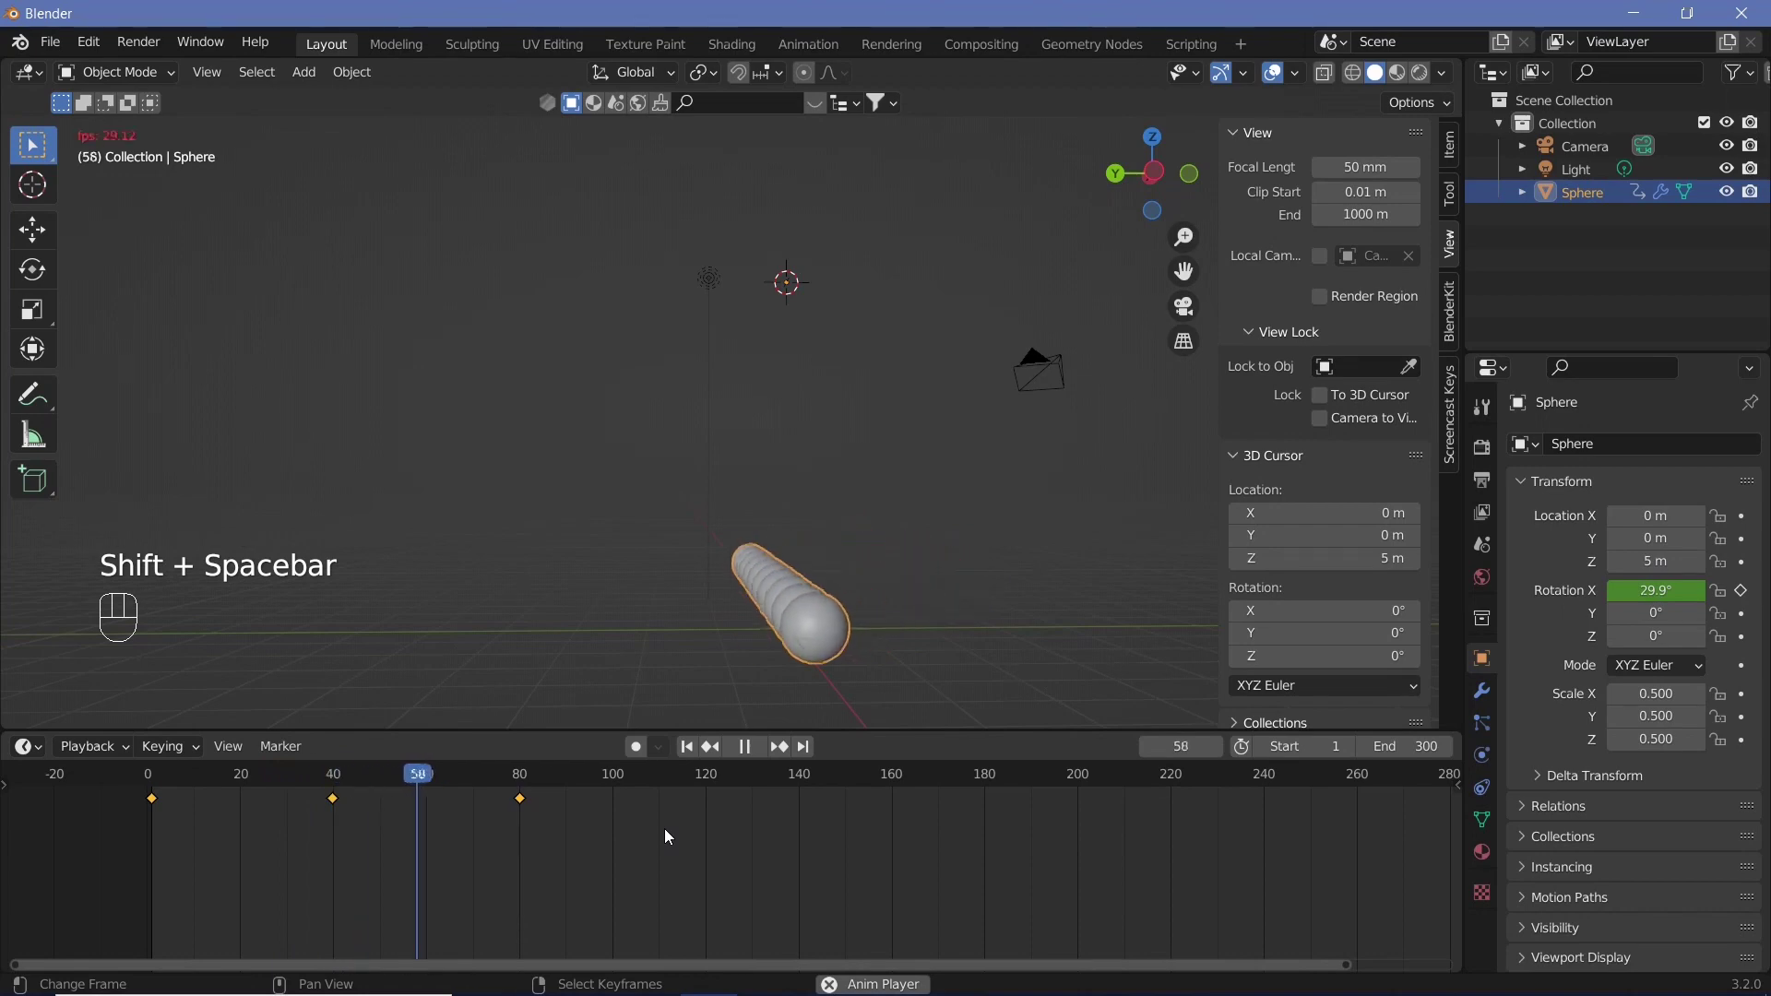
Review the rotation curve at the last frame, then switch the bottom area to the Timeline
click(72, 793)
middle_click(348, 909)
scroll(down, 3)
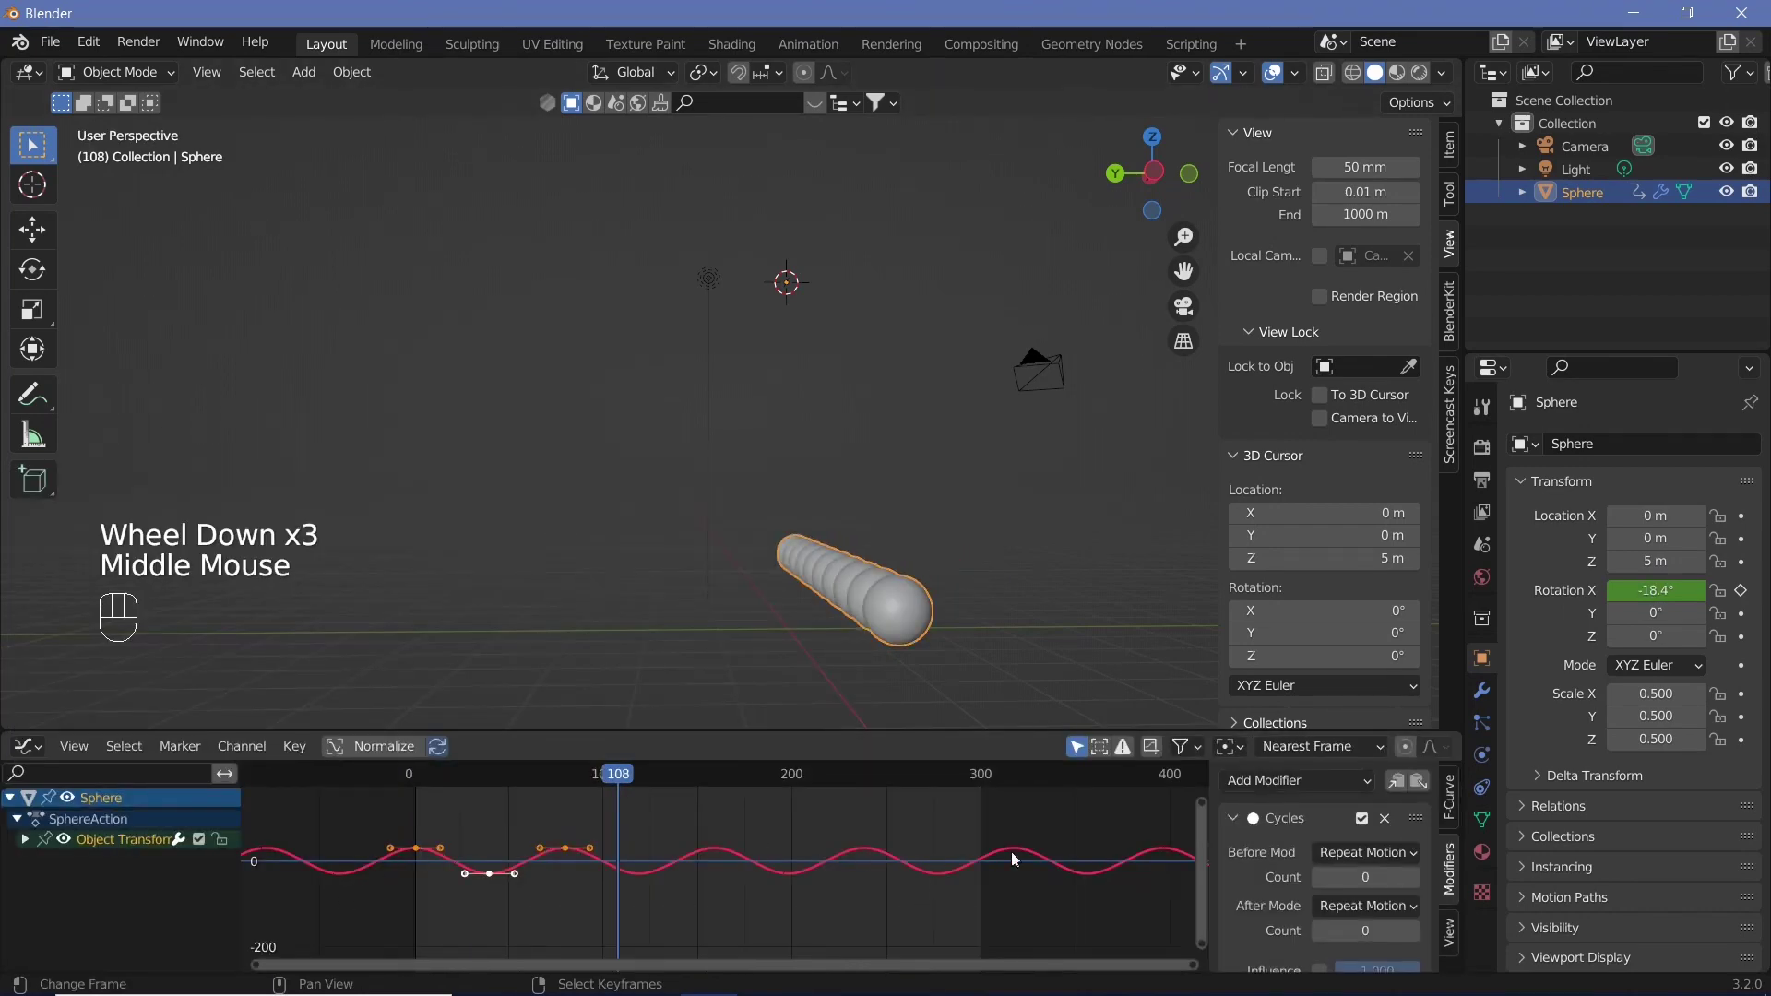
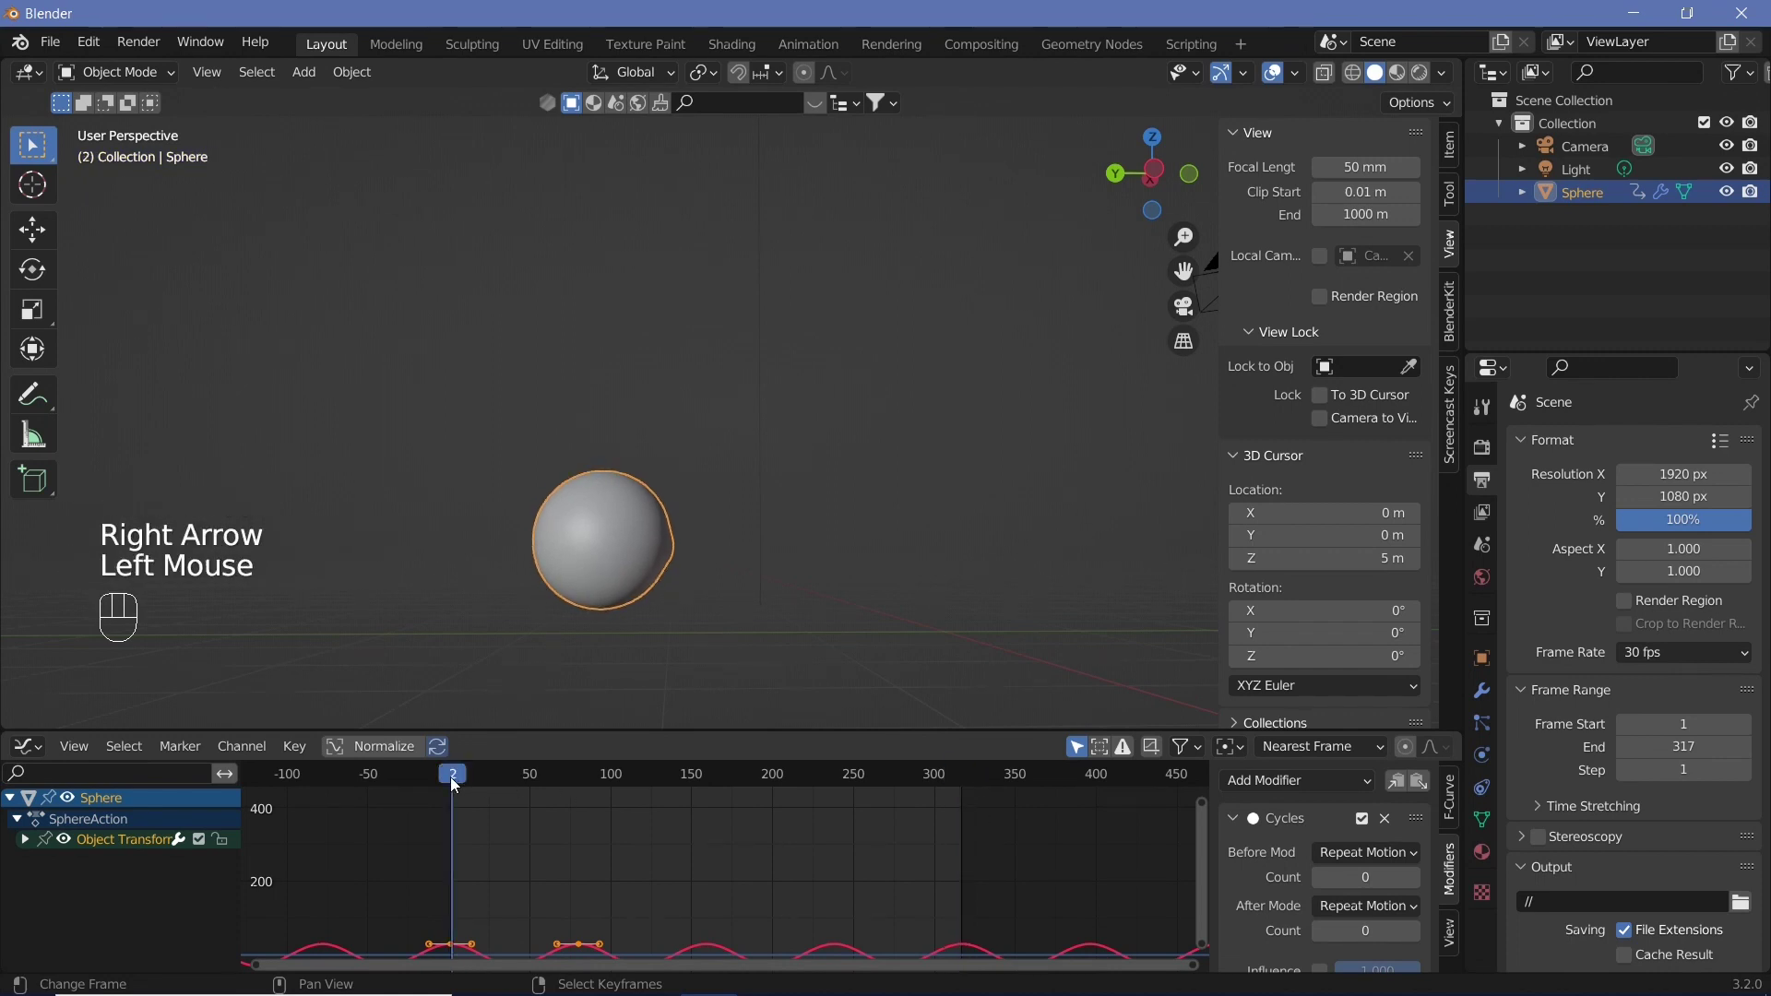
key(Left)
click(968, 788)
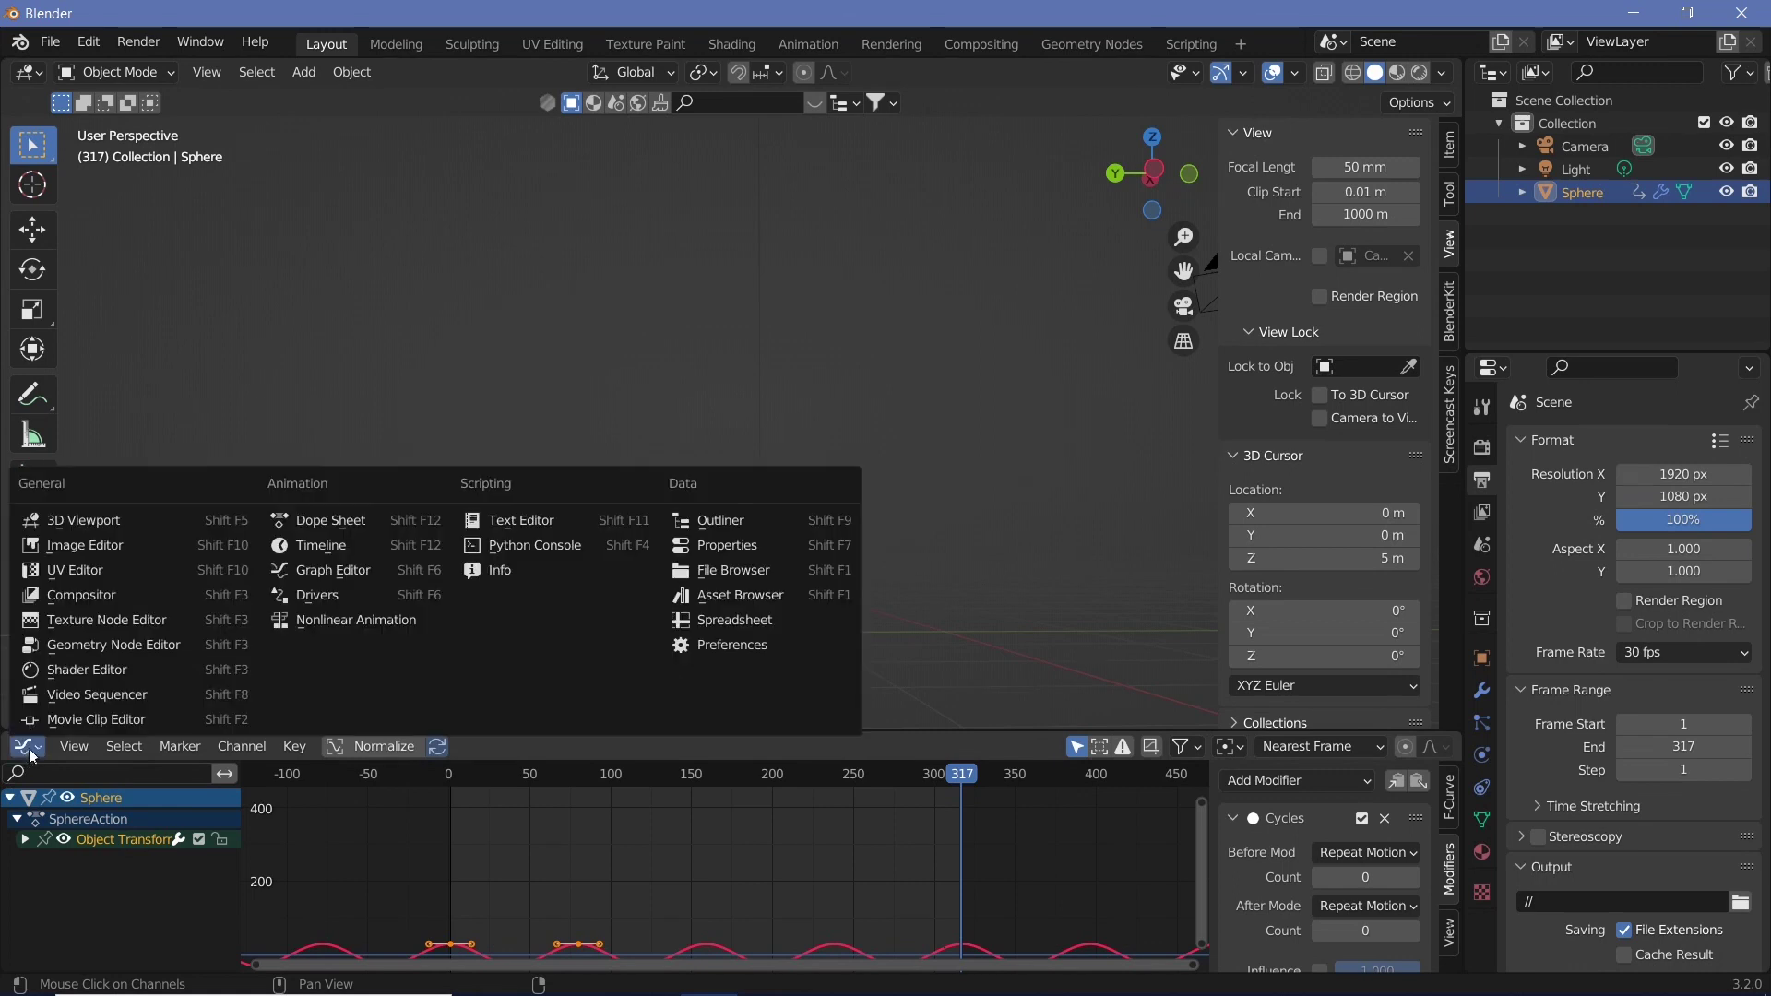
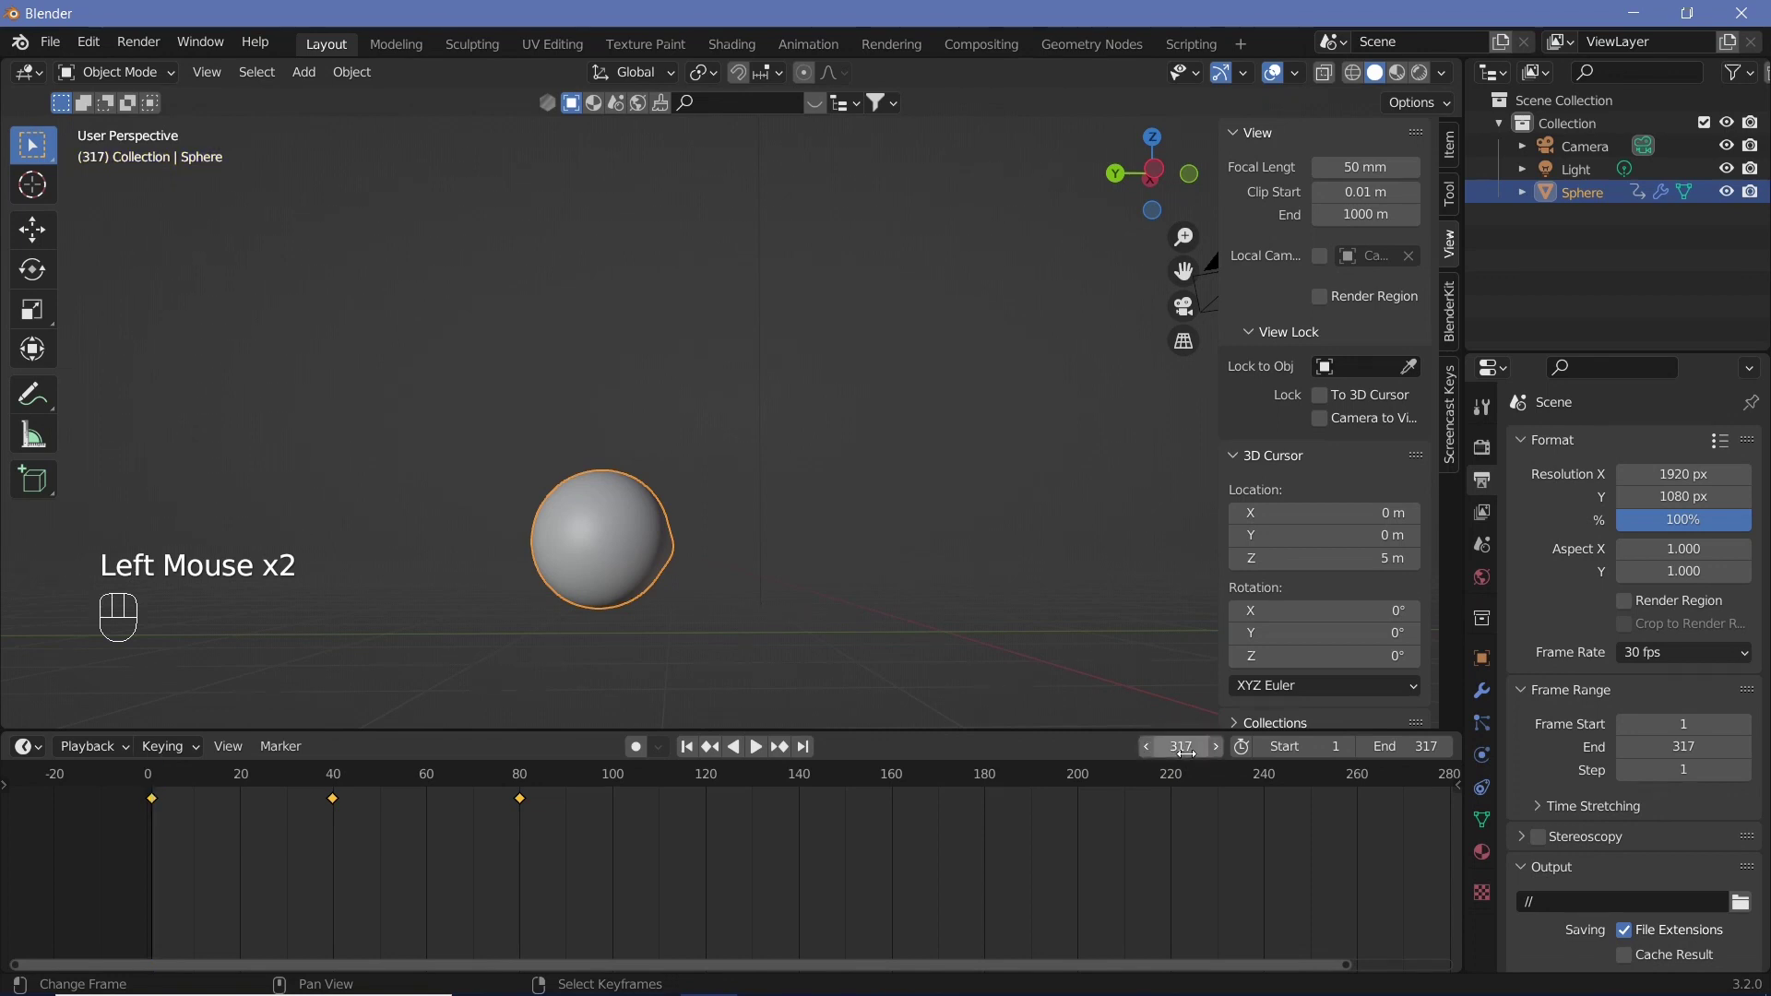
Reduce the scene End frame to 316, scrub back and replay the looping swing
scroll(down, 3)
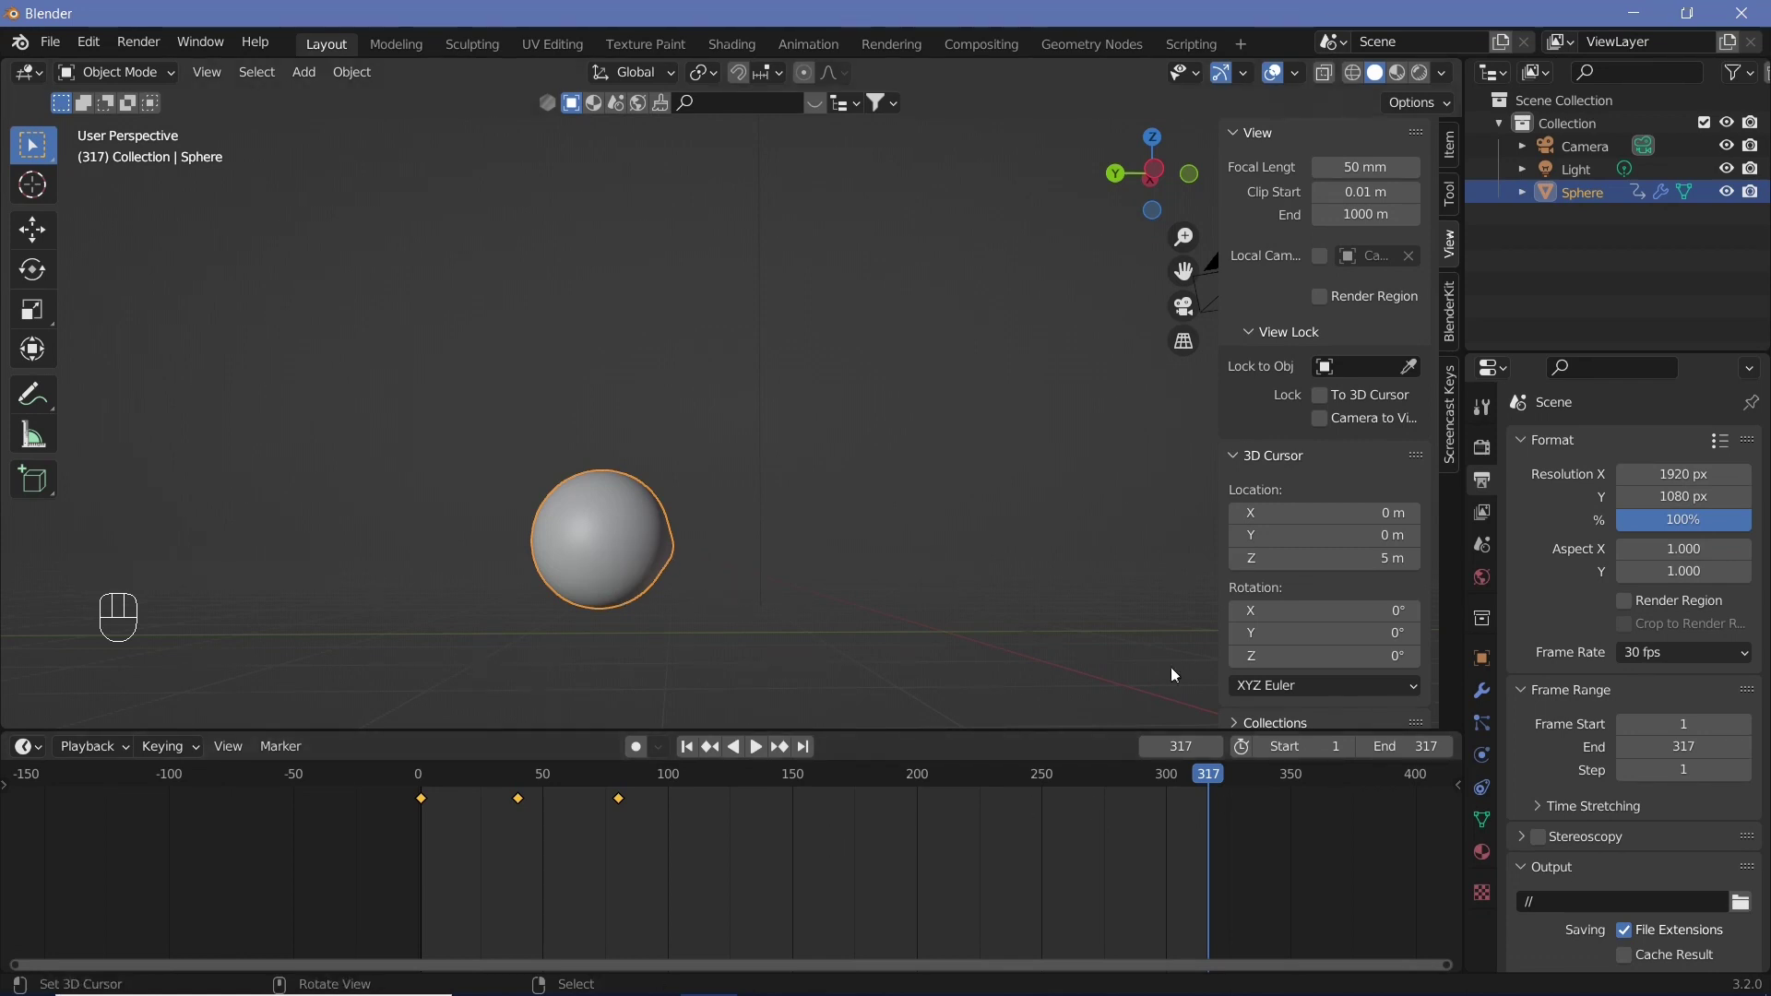
click(1374, 752)
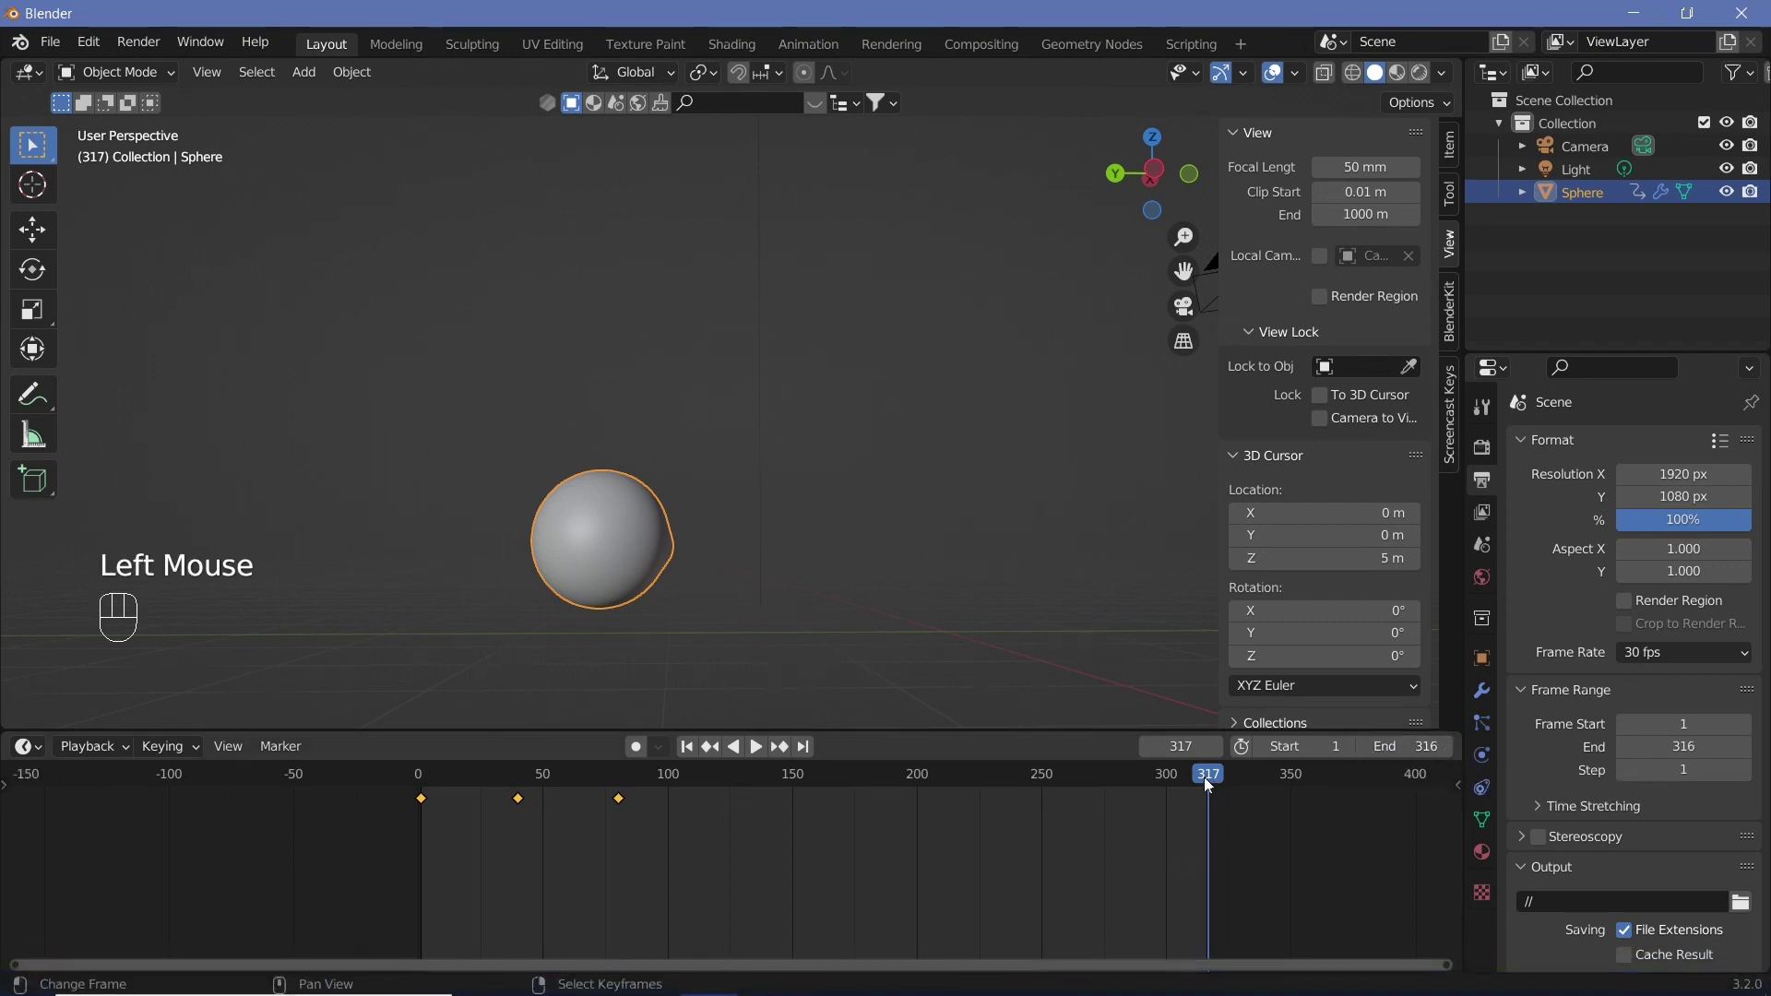
drag(1208, 784, 794, 854)
key(shift+space)
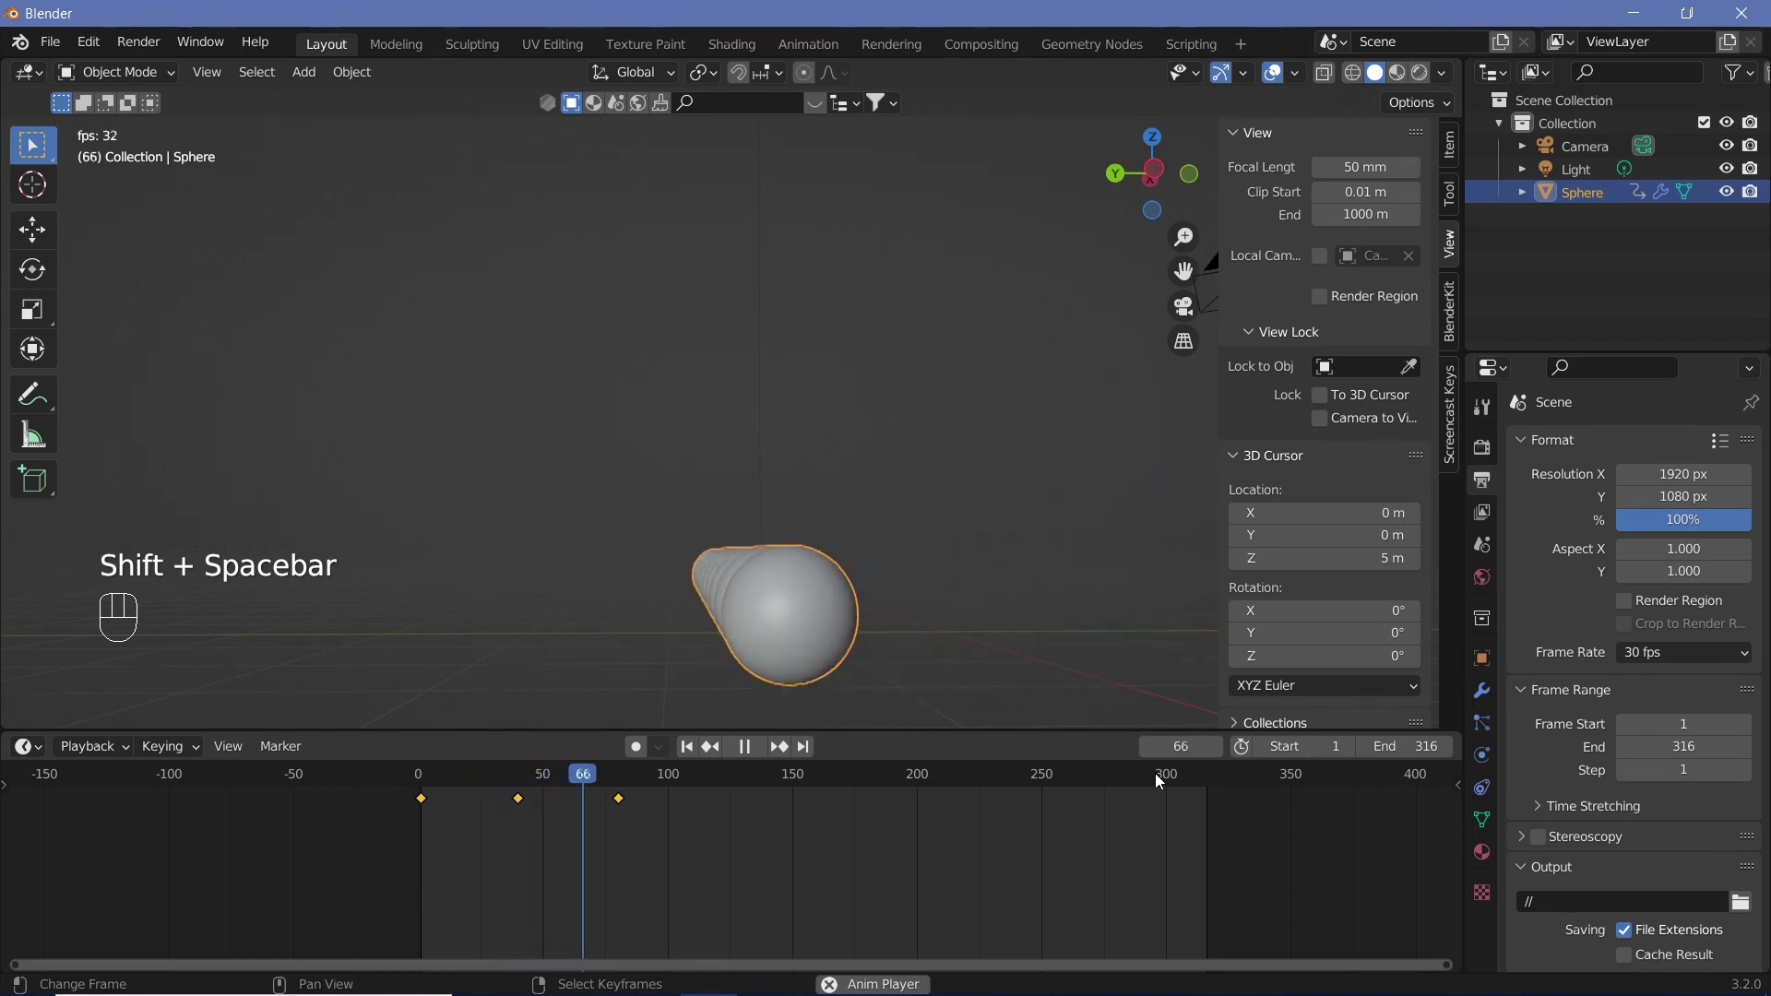
Apply the Array modifier so the ten spheres become real mesh
drag(771, 574, 943, 650)
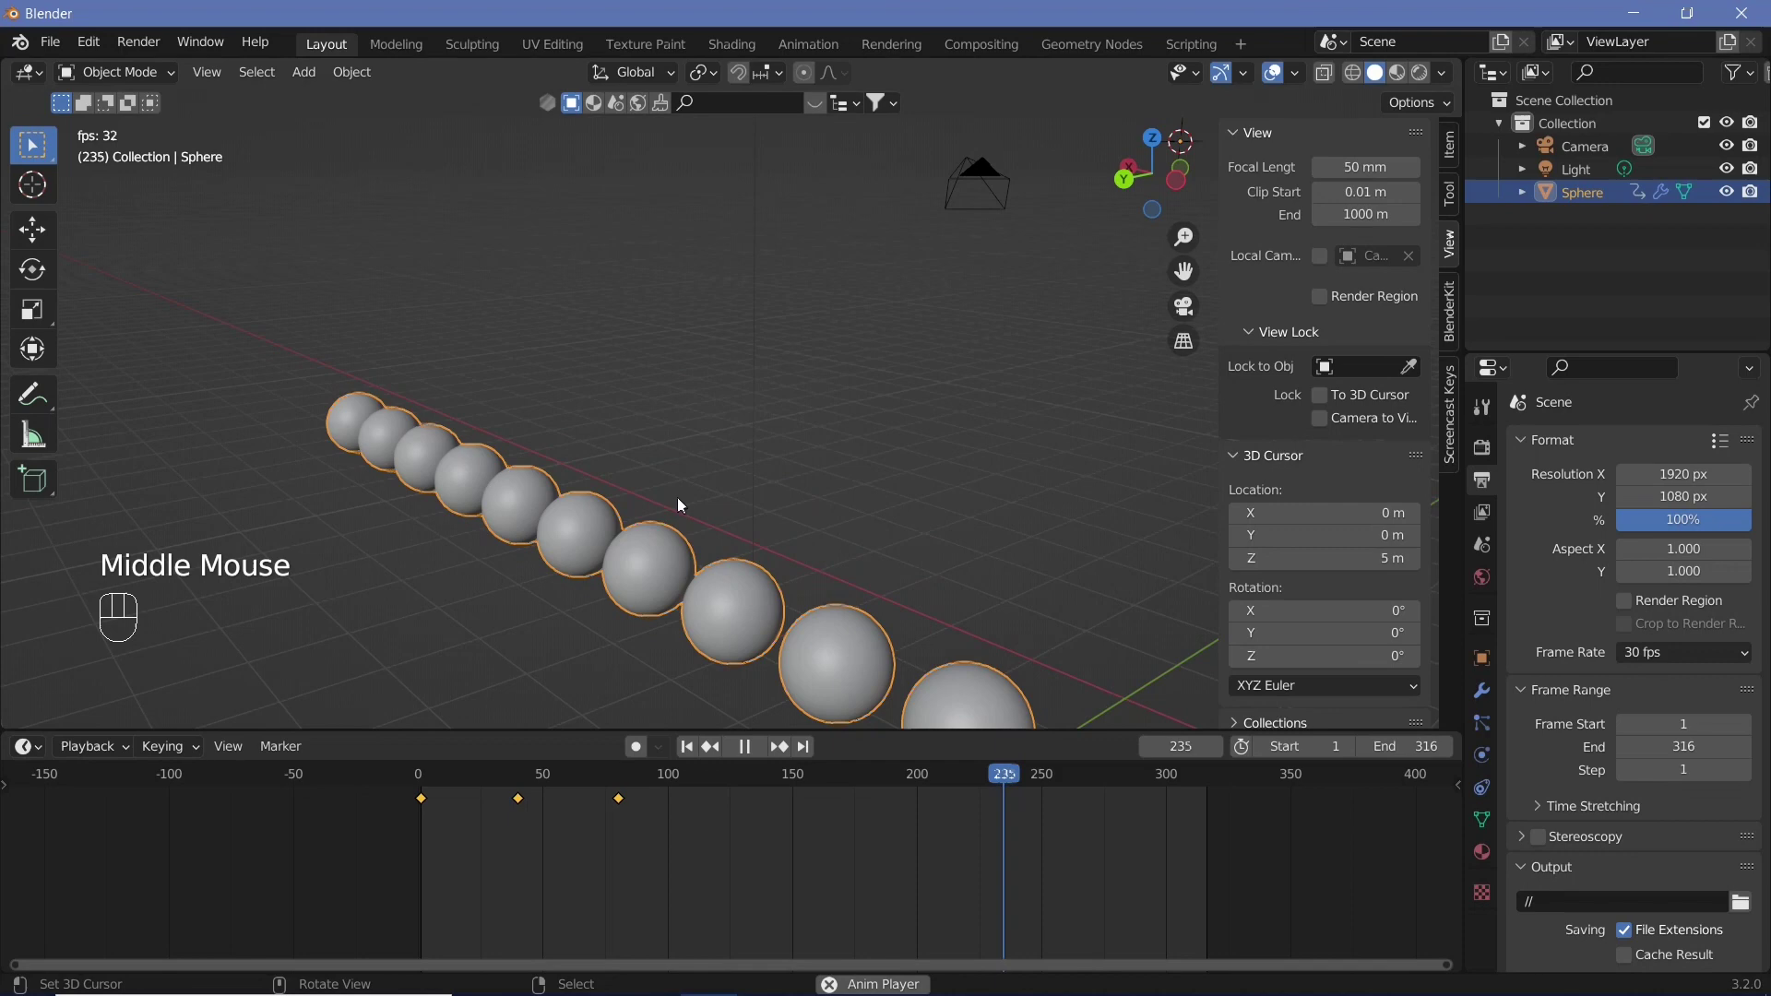
scroll(down, 3)
click(1638, 699)
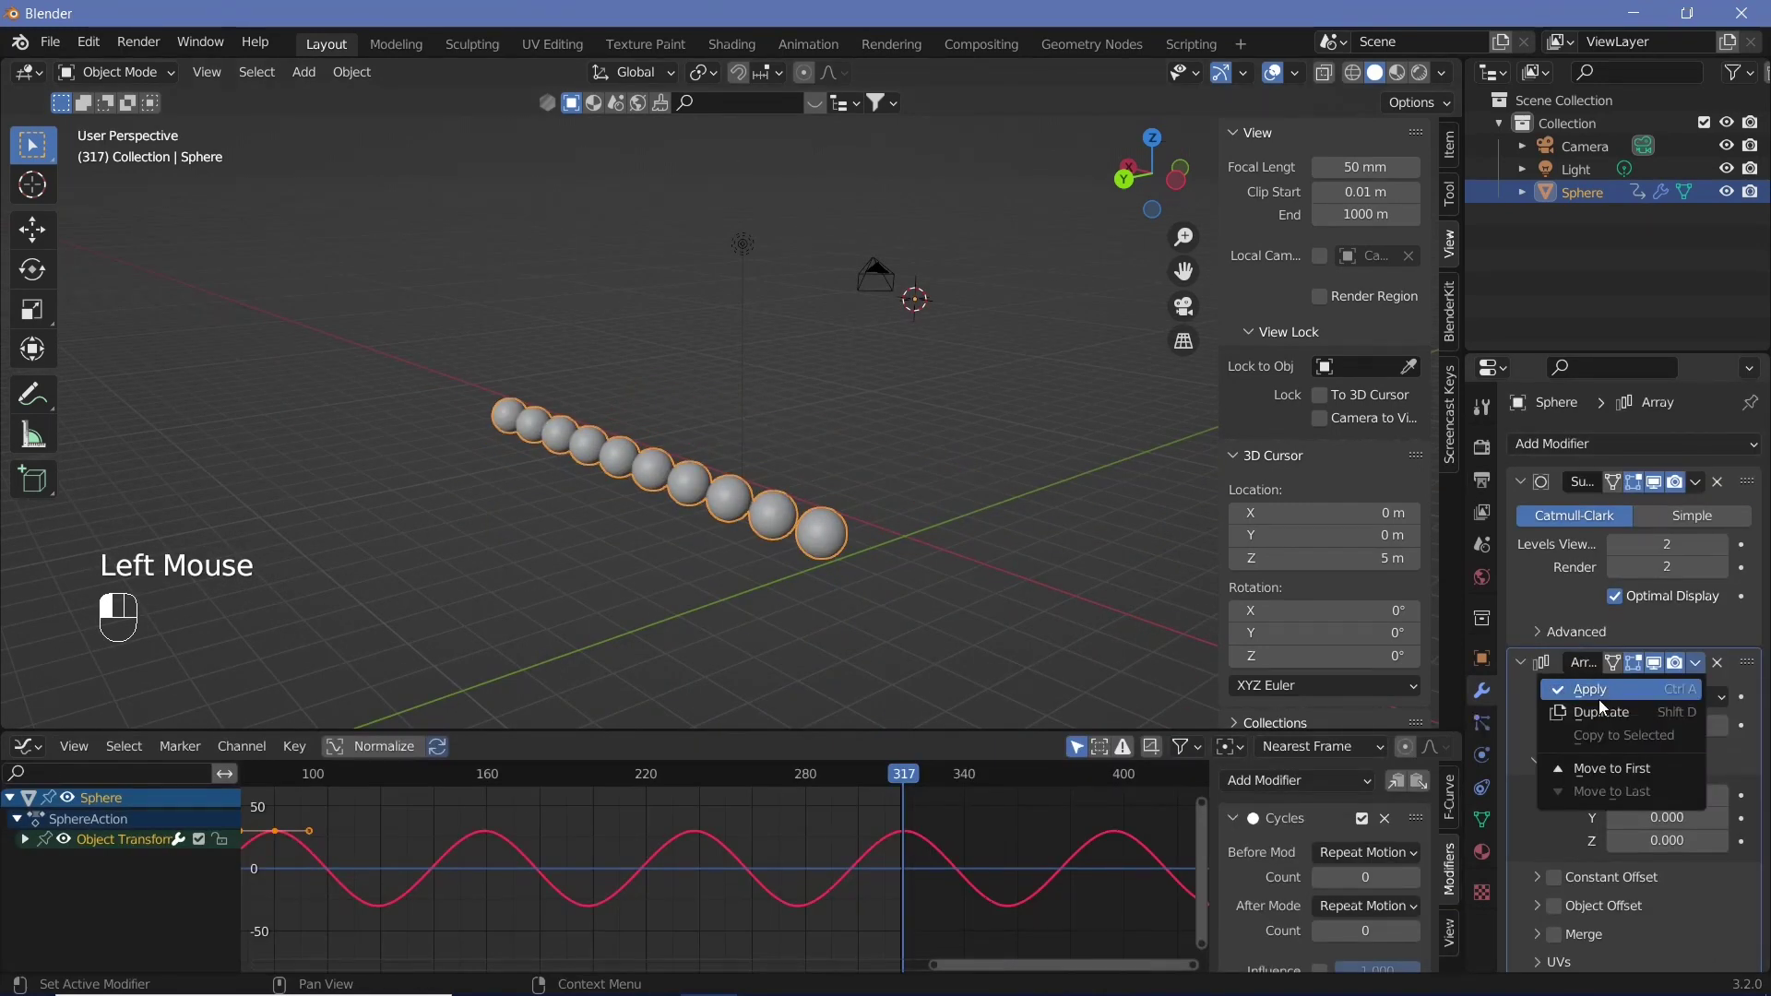
drag(831, 594, 870, 613)
In Edit Mode select all and separate the mesh By Loose Parts into individual spheres
key(Tab)
key(a)
key(a)
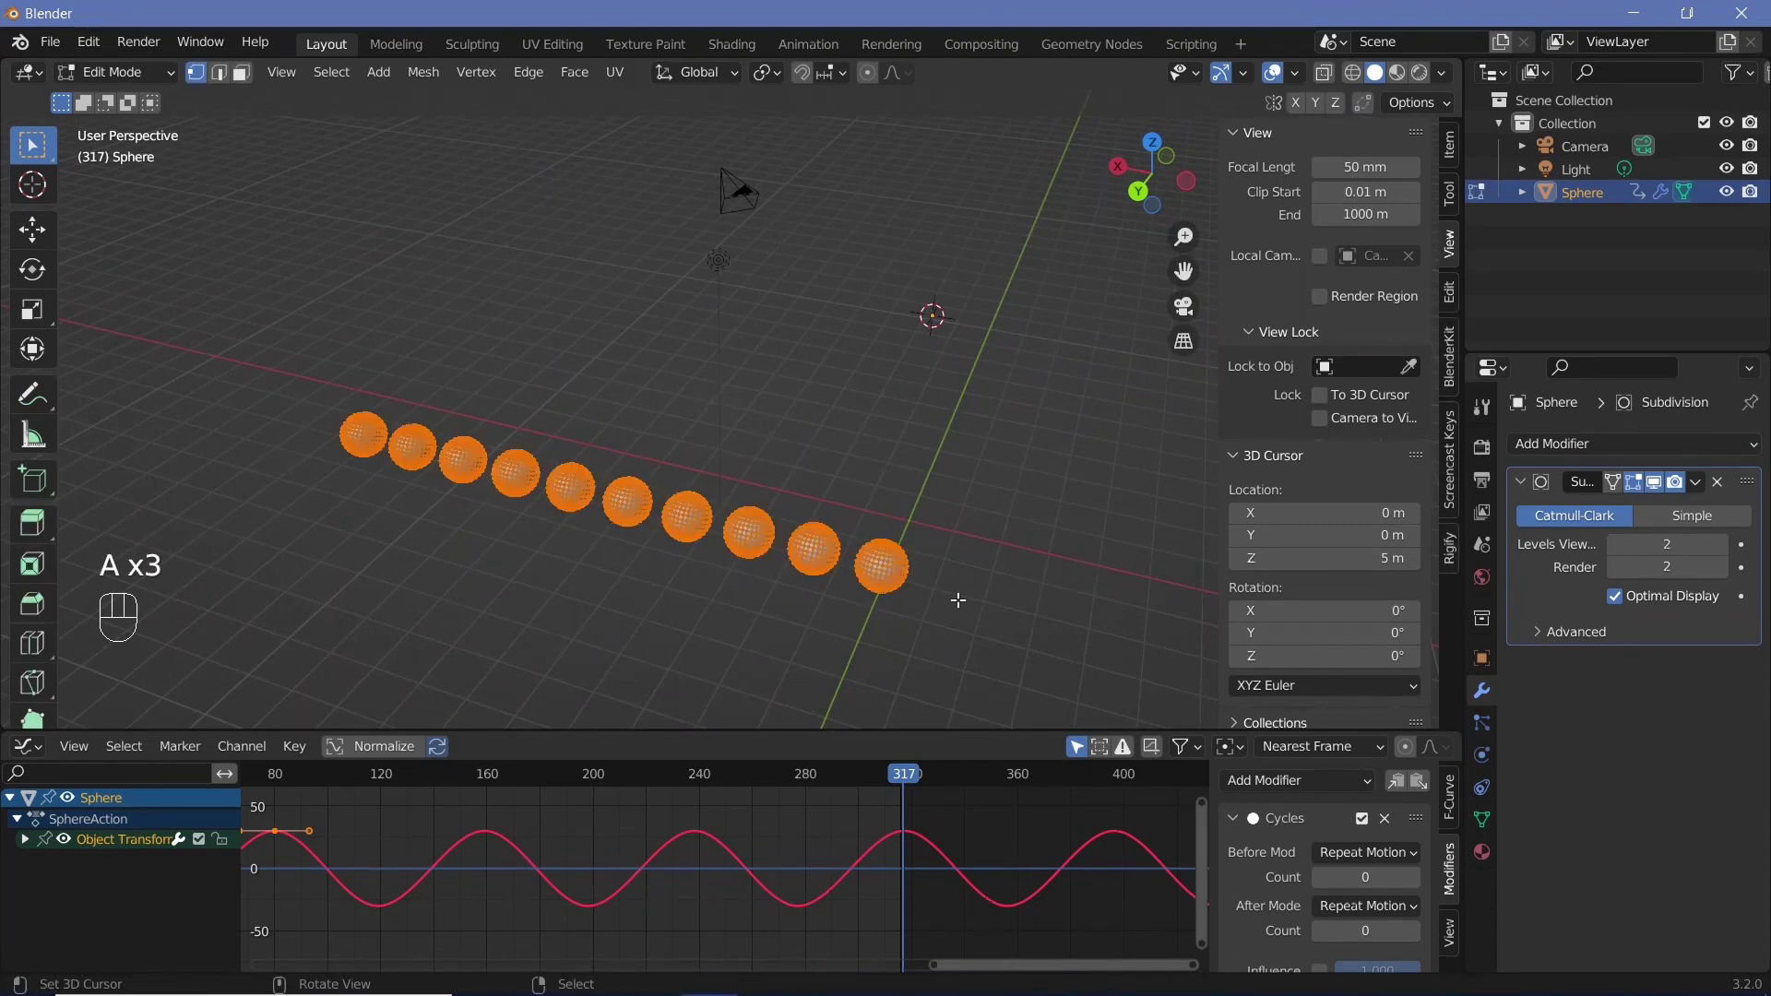
key(p)
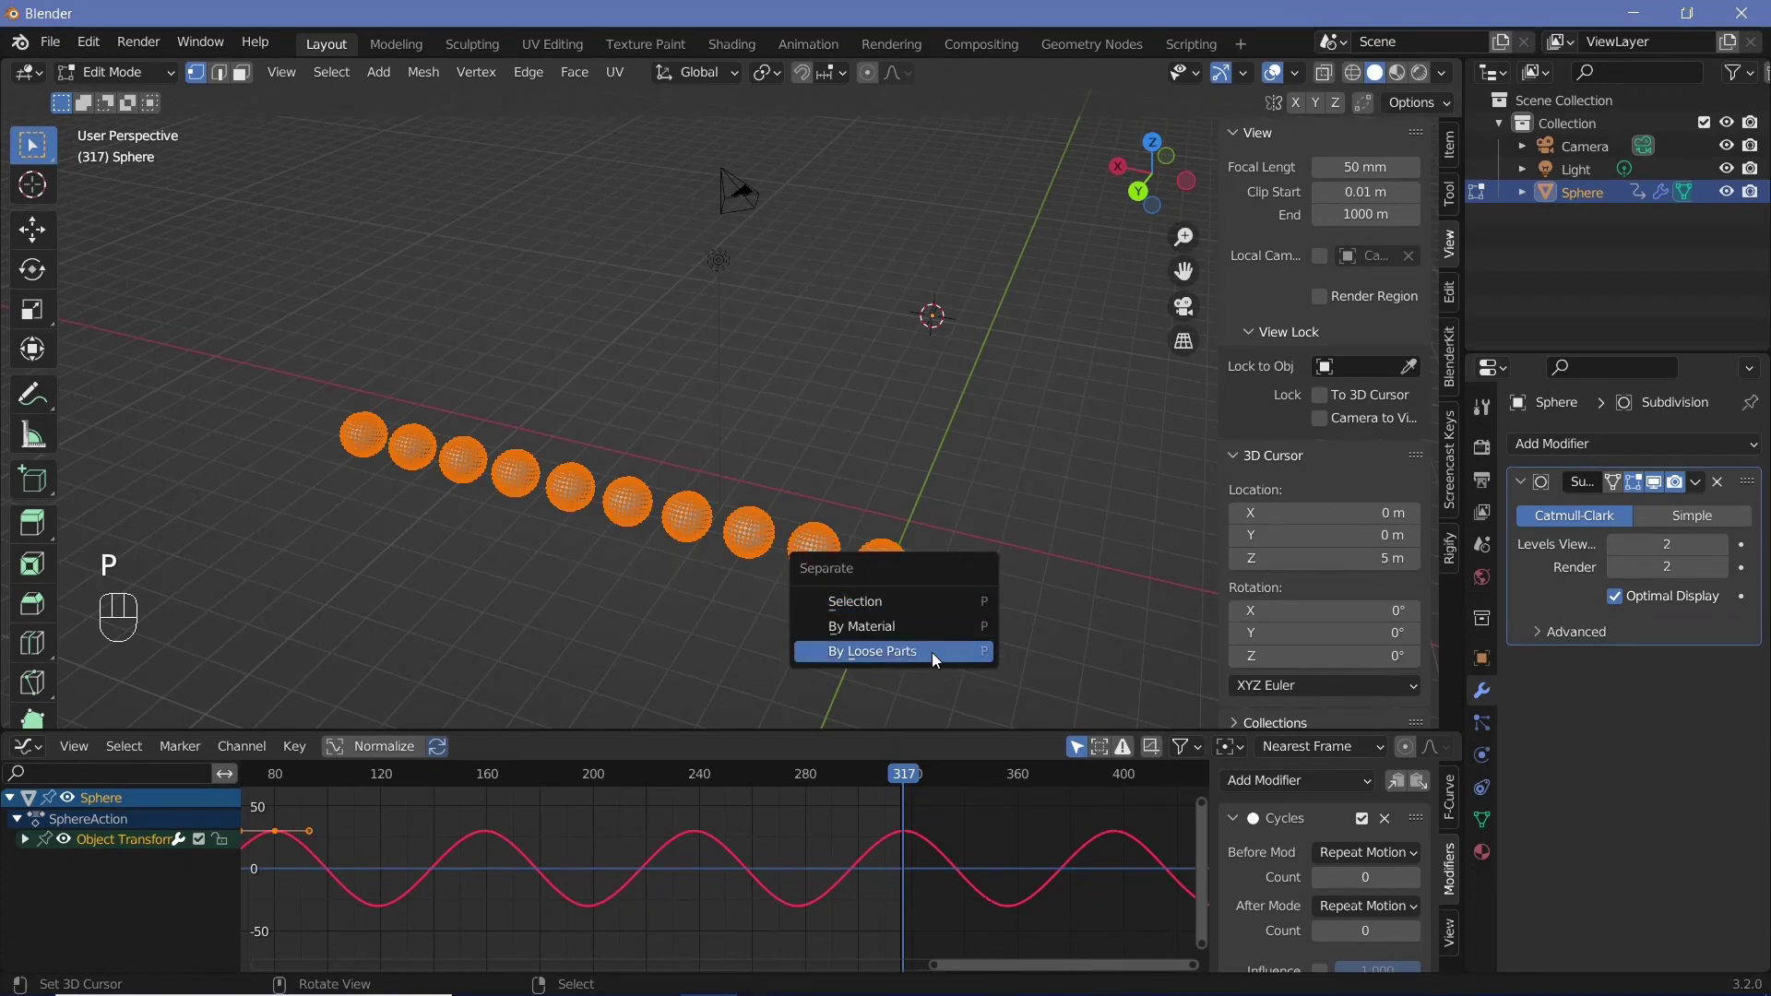
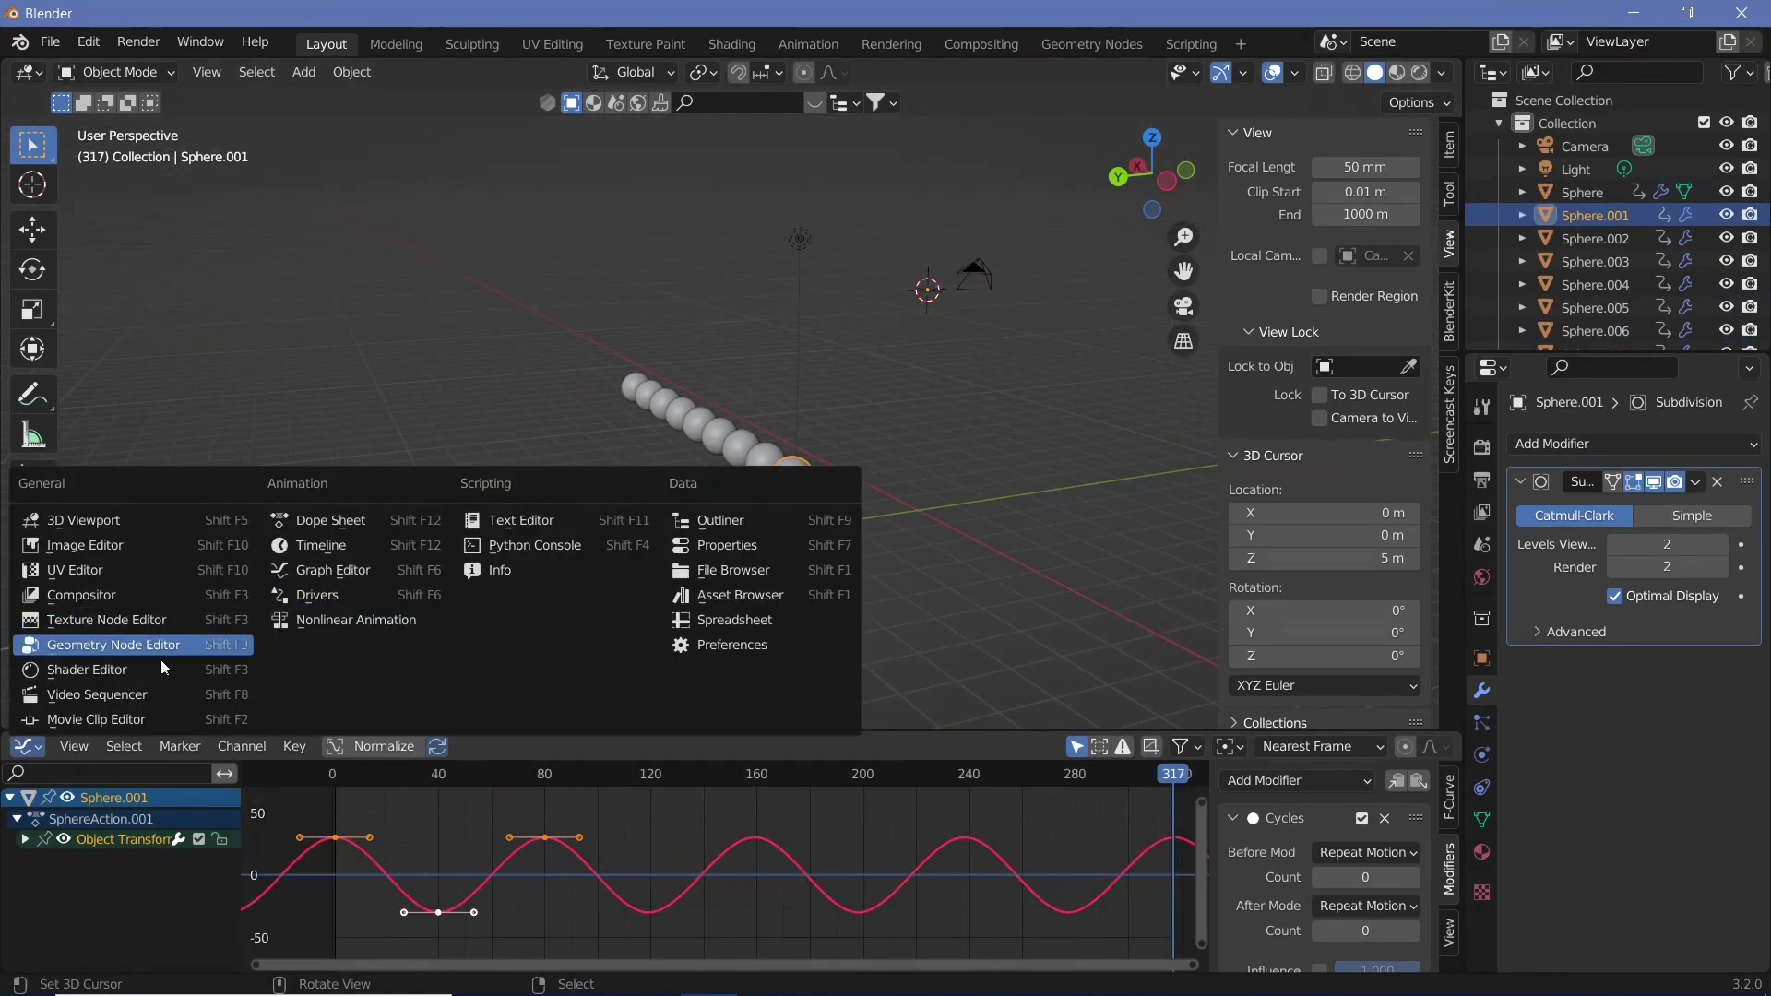
In the Timeline, shift a sphere's swing keyframes 5 frames later
click(311, 546)
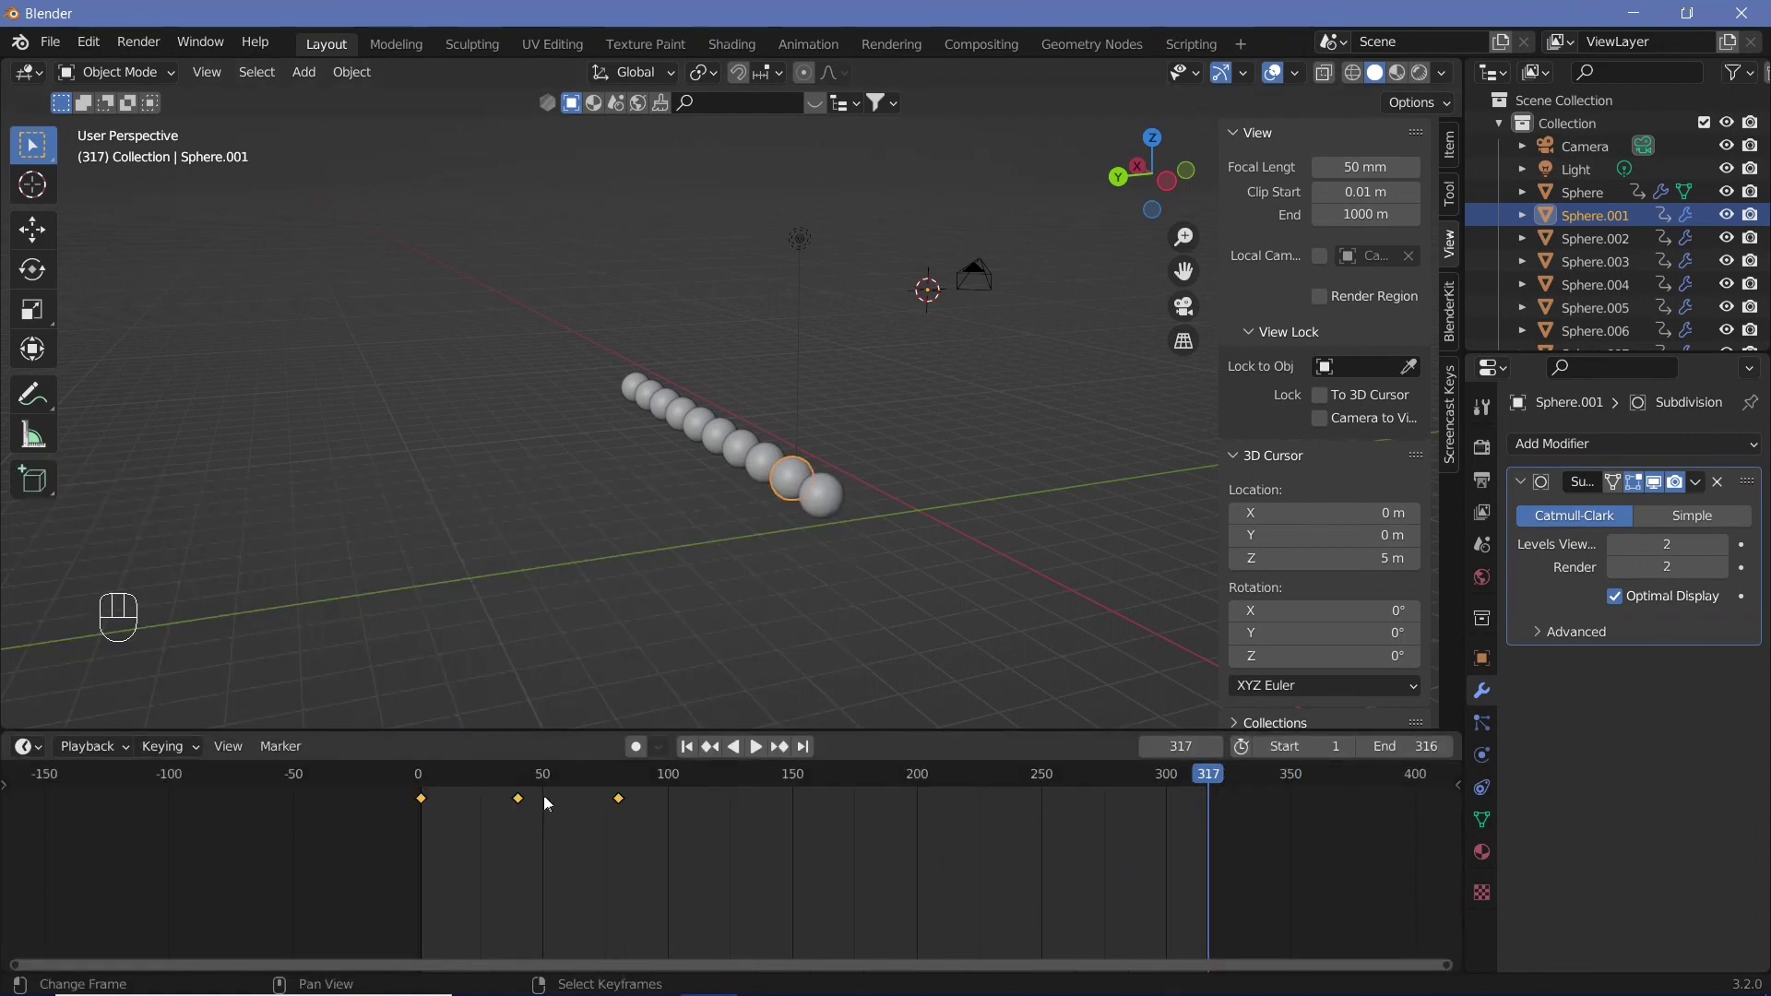
drag(852, 513, 836, 522)
right_click(852, 513)
click(780, 483)
right_click(781, 482)
click(558, 822)
right_click(558, 822)
key(a)
key(g)
key(5)
key(Return)
Shift the next sphere's keyframes 10 frames later to stagger the swing
drag(867, 517, 798, 603)
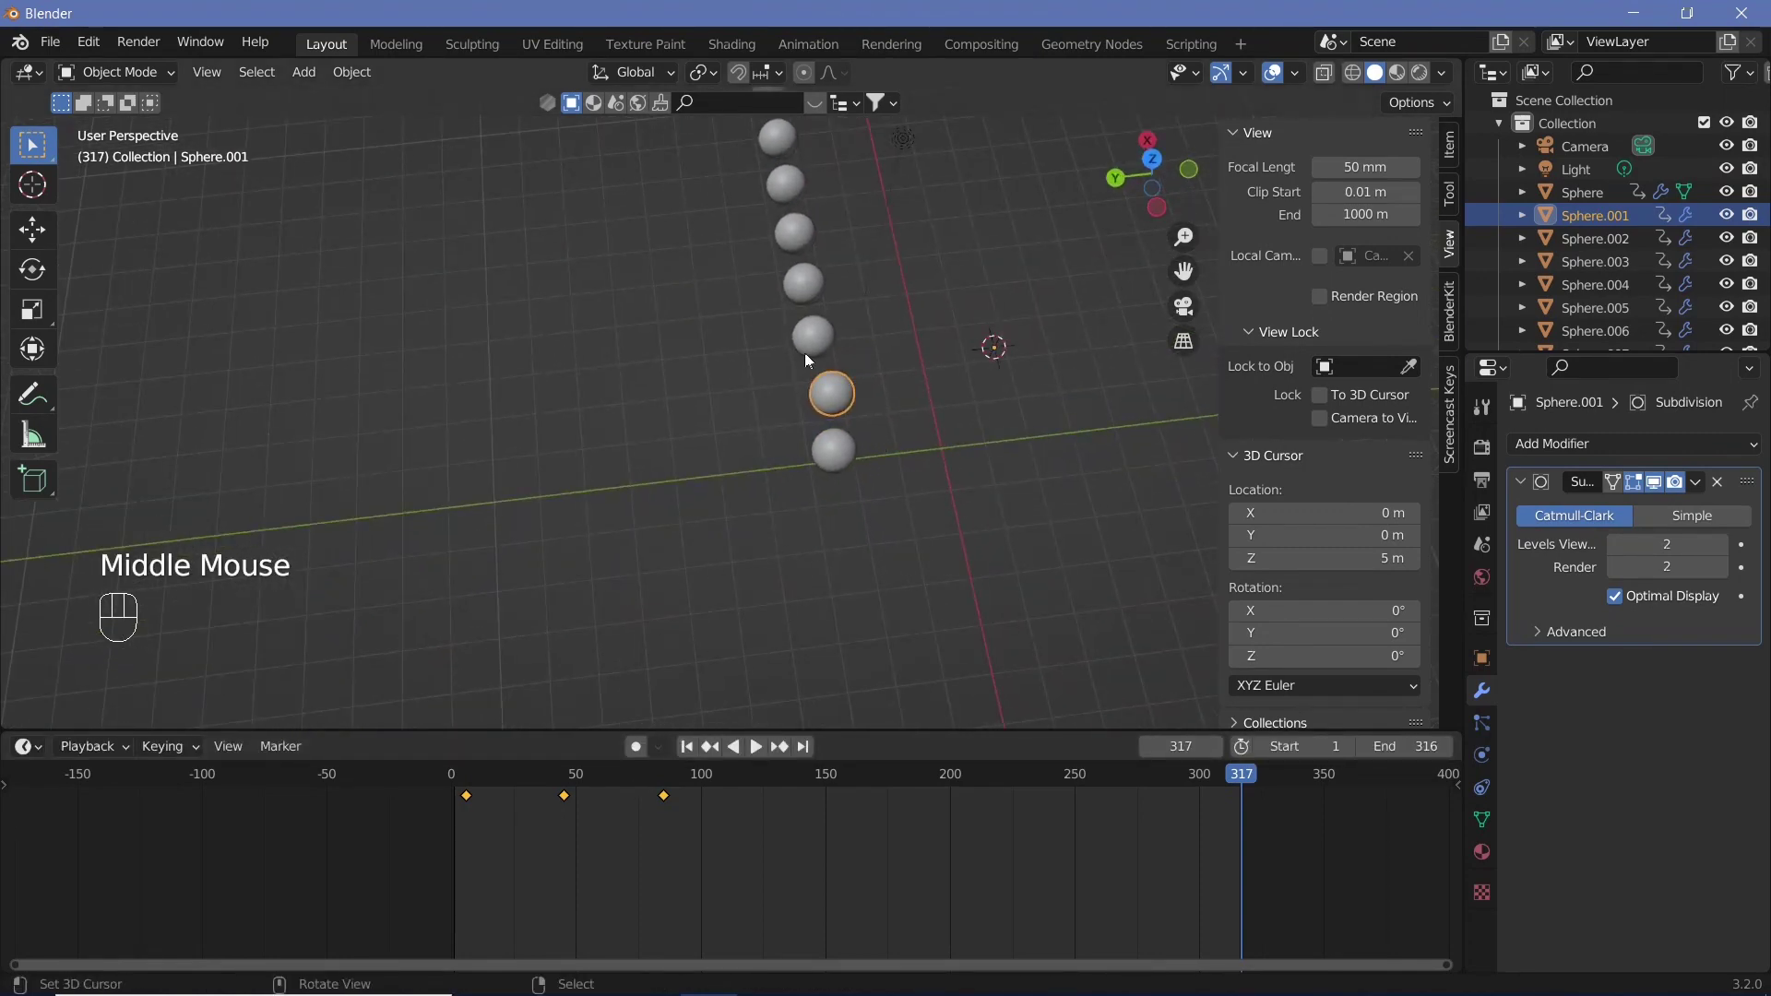
right_click(813, 348)
key(g)
key(1)
key(0)
key(Return)
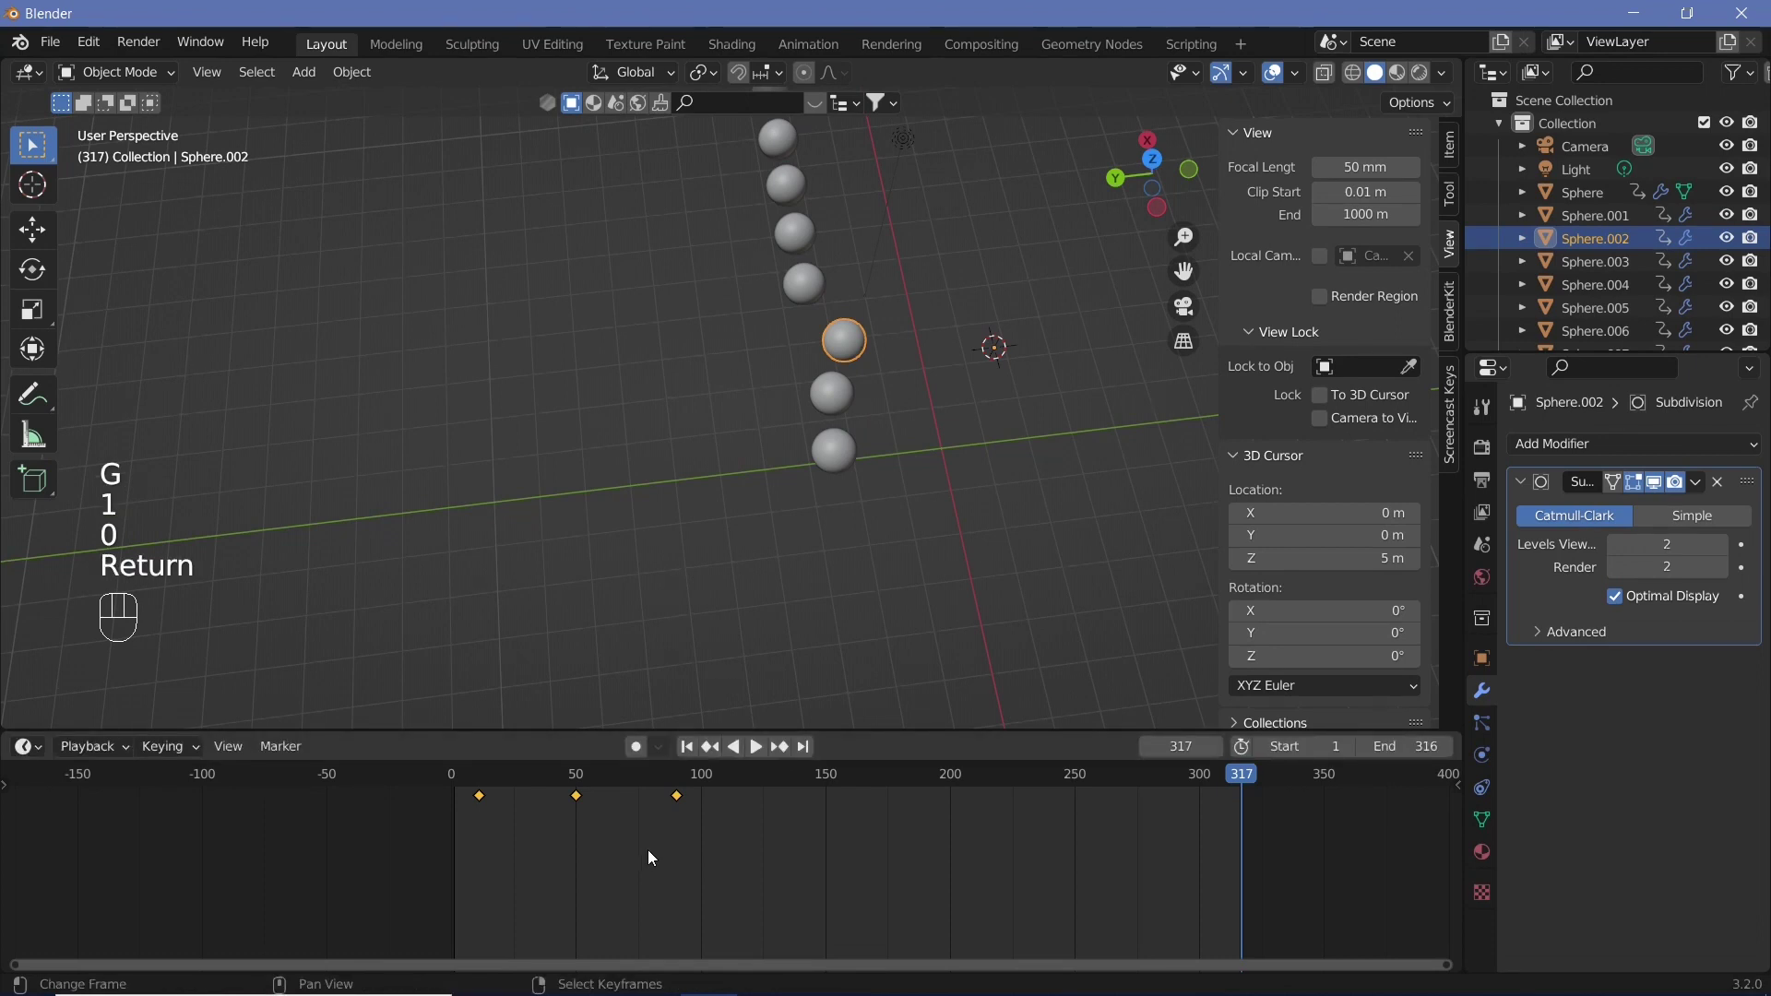
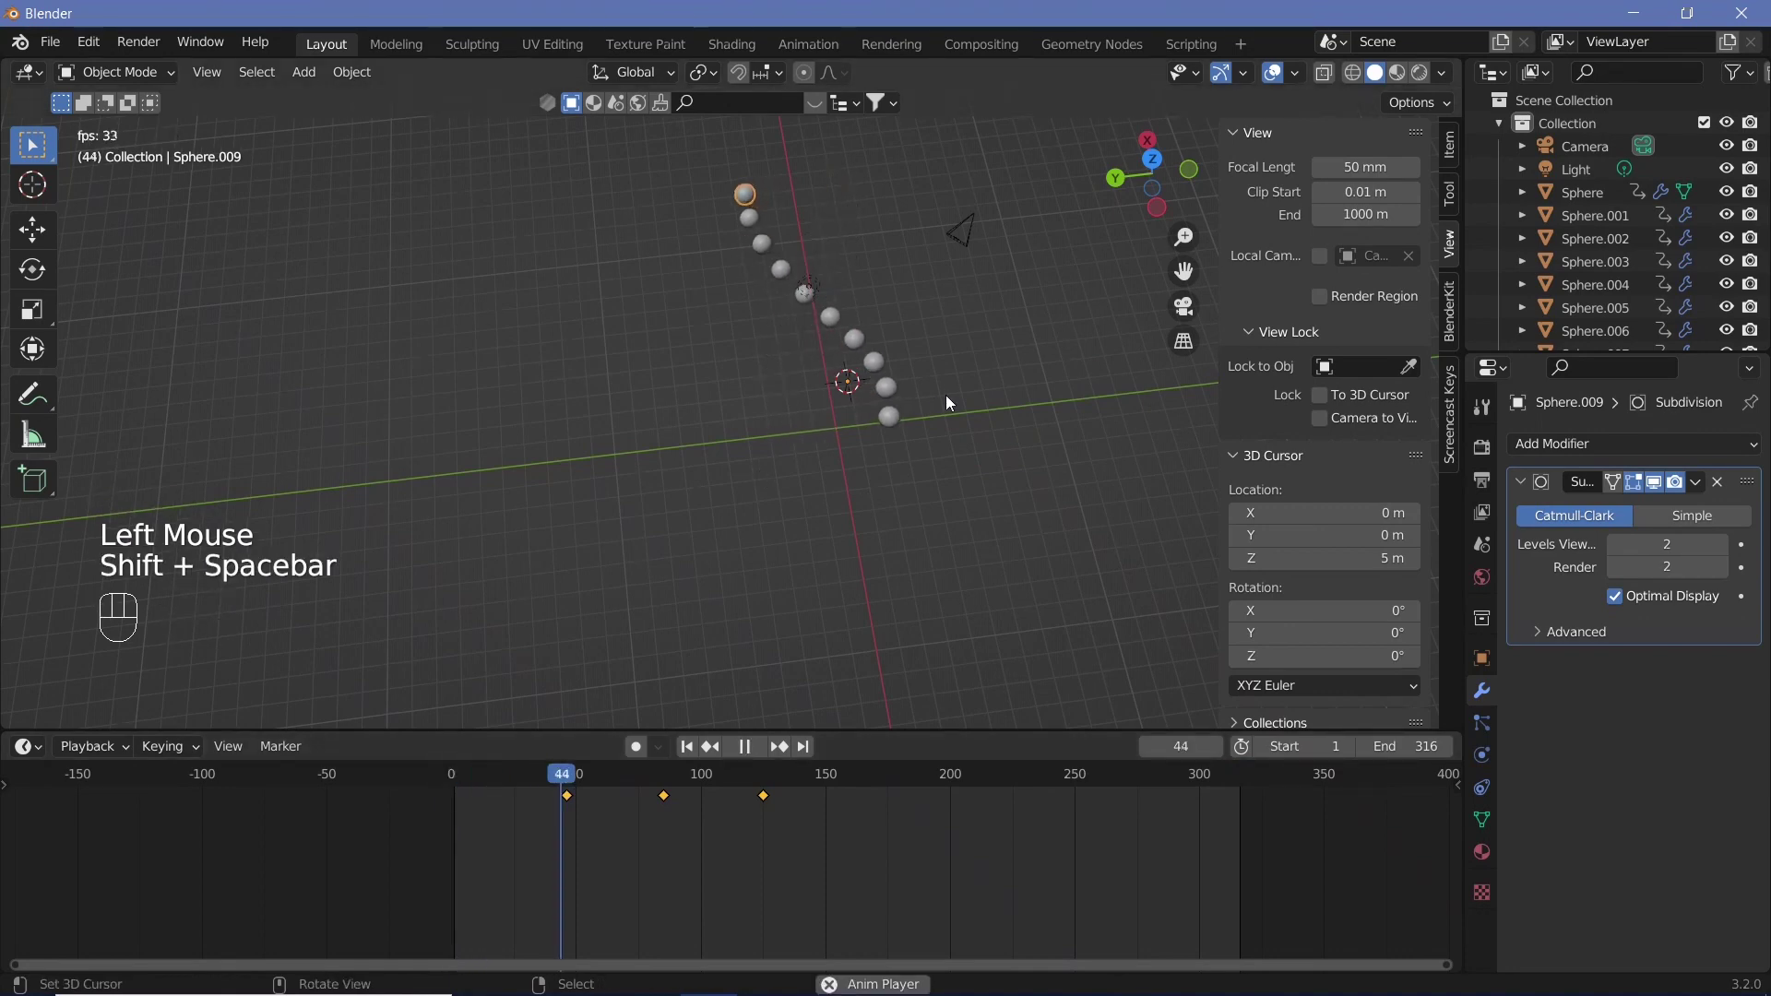
Orbit around the row to watch the staggered wave play back
drag(889, 422, 858, 369)
scroll(up, 3)
drag(896, 515, 745, 552)
scroll(up, 3)
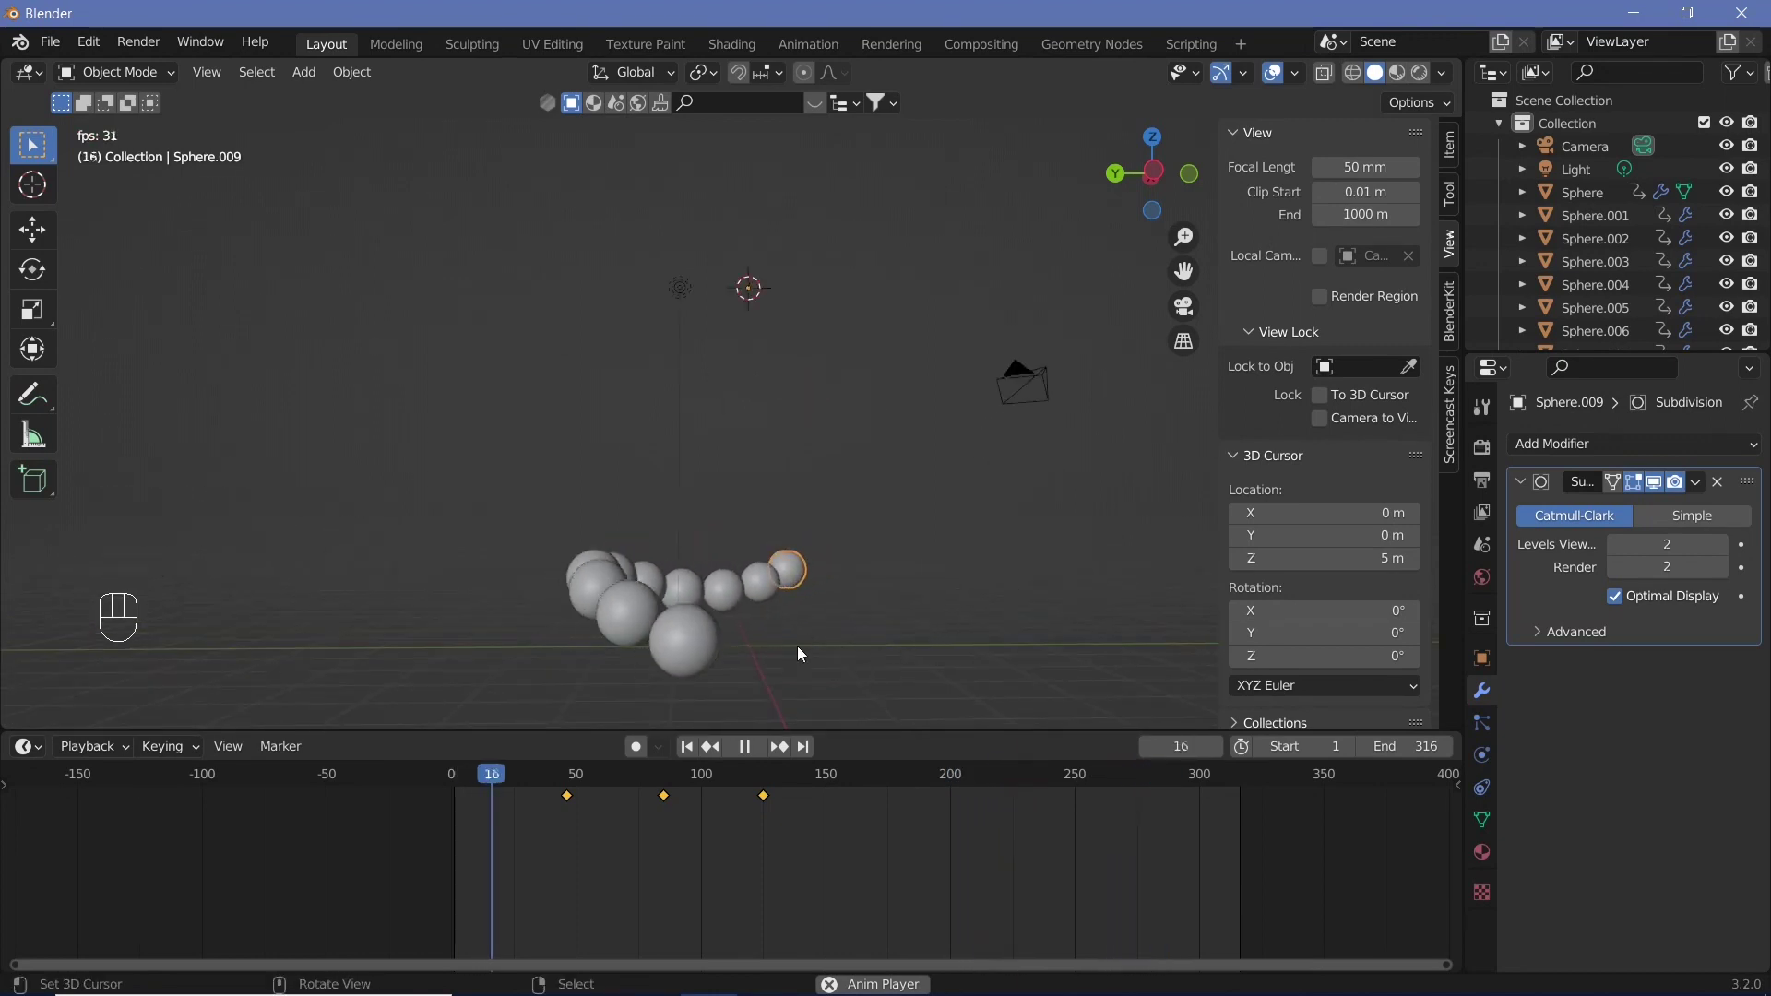
middle_click(967, 578)
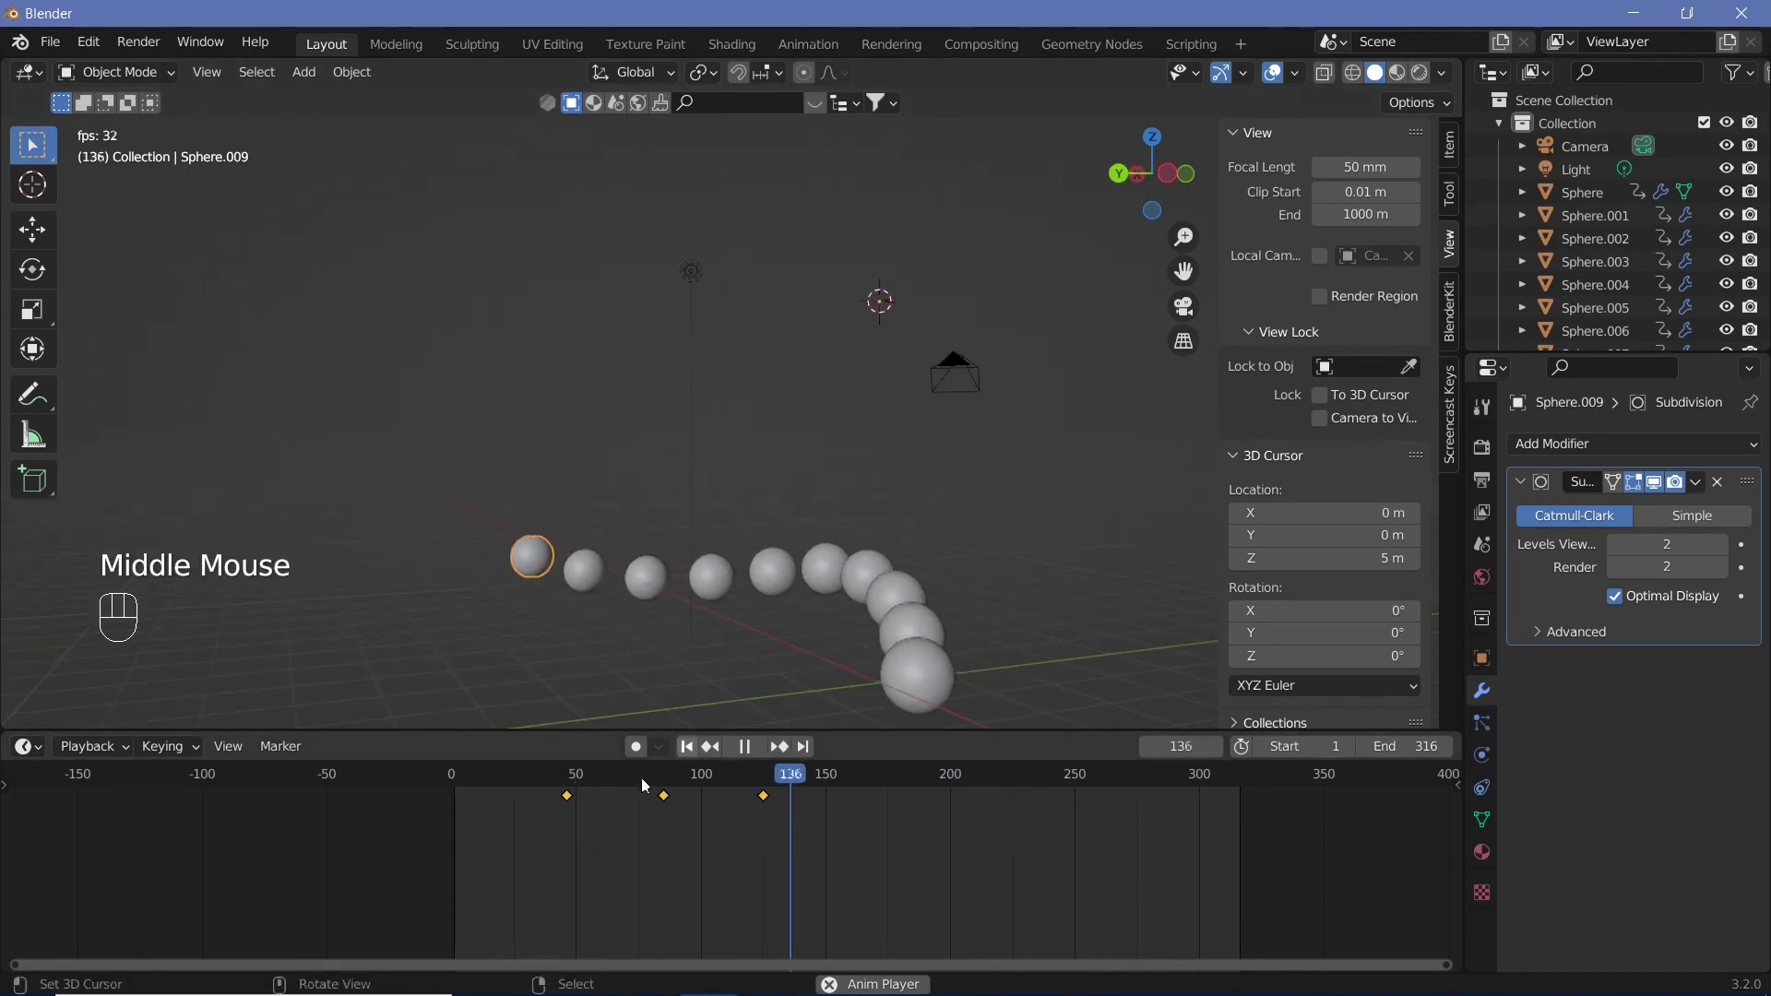
Stop playback and rotate the camera -90° about Z to face the spheres
drag(820, 627, 759, 682)
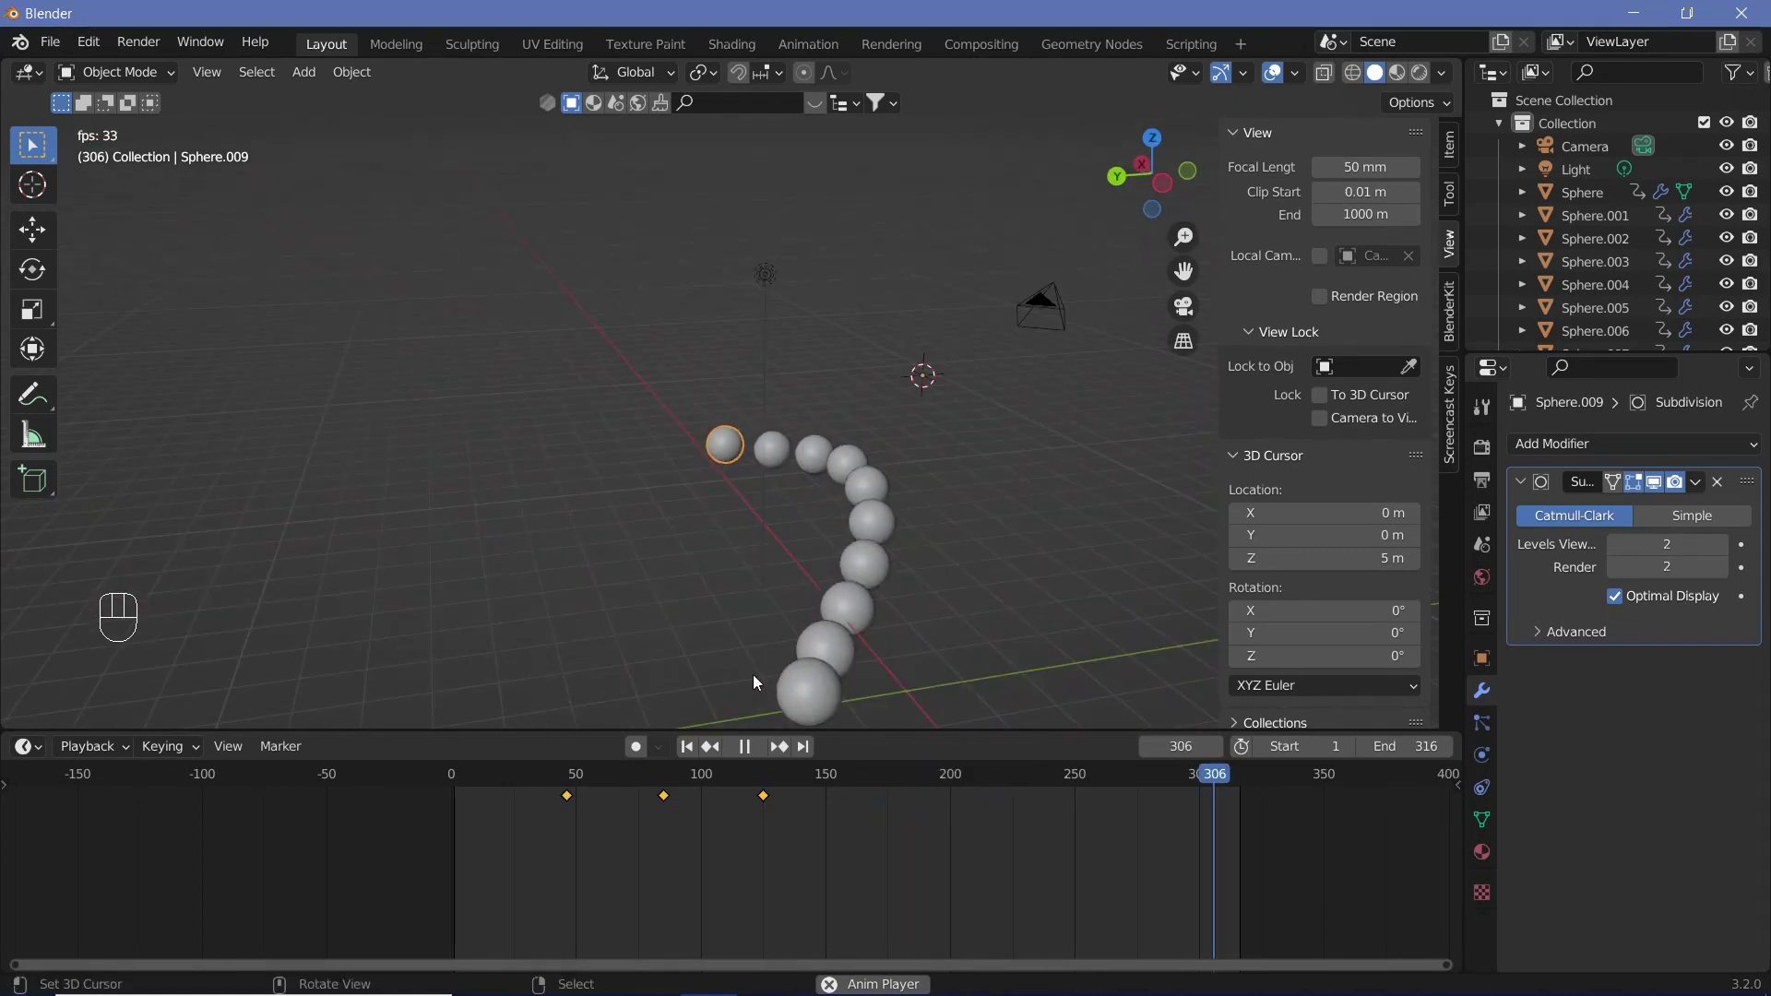
key(alt+r)
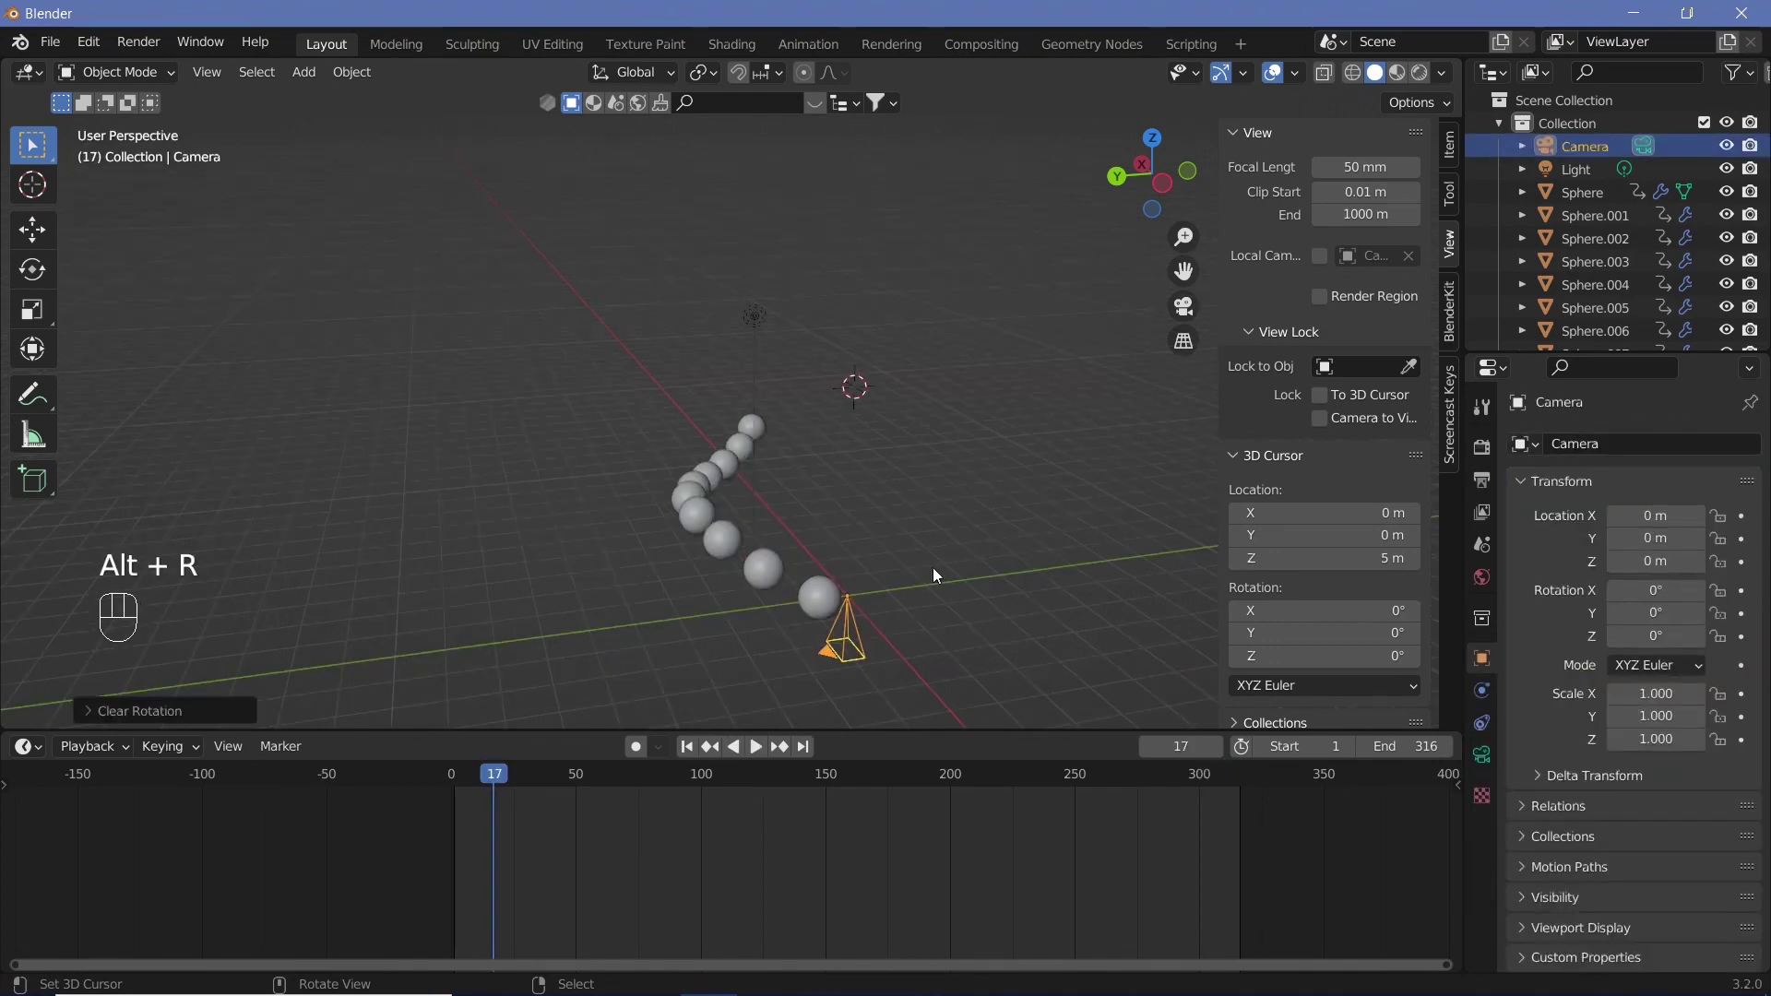
key(r)
key(z)
key(9)
key(0)
key(-)
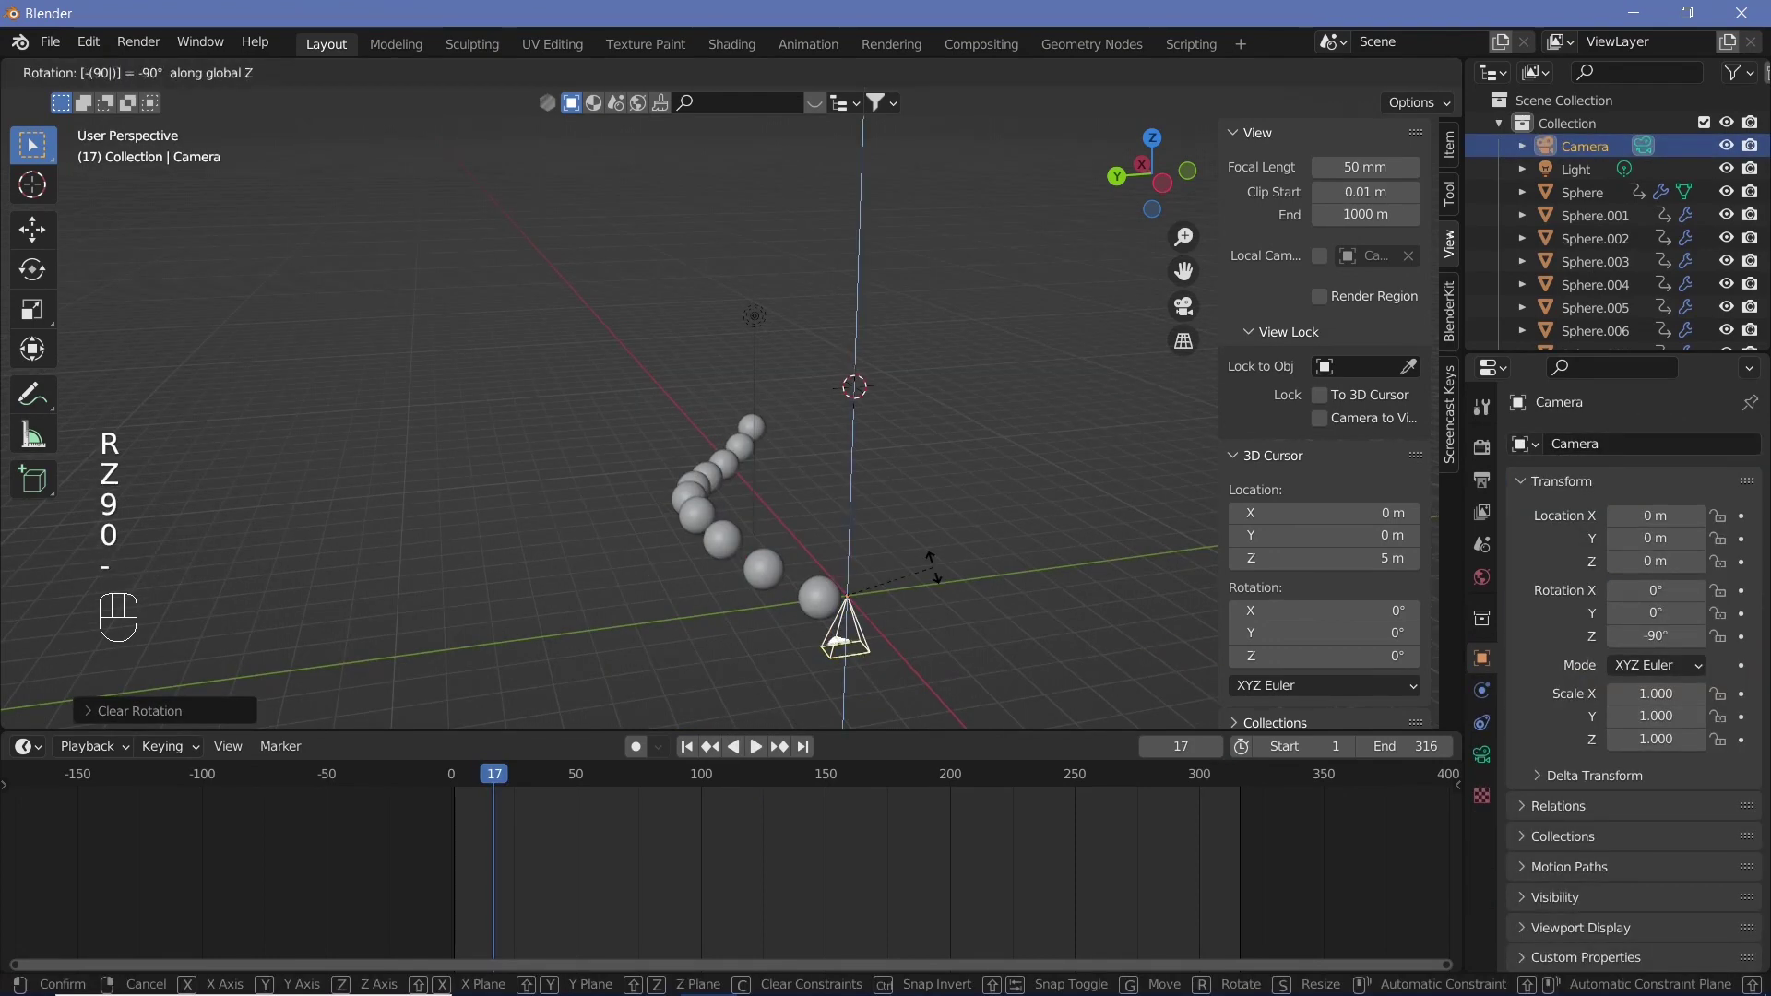
key(Return)
Tilt the camera 90° upright and move it -5 m along X
key(r)
key(y)
key(9)
key(0)
key(-)
key(Return)
key(g)
key(x)
Look through the camera with Lock Camera to View, frame the spheres and play the animation
click(1024, 711)
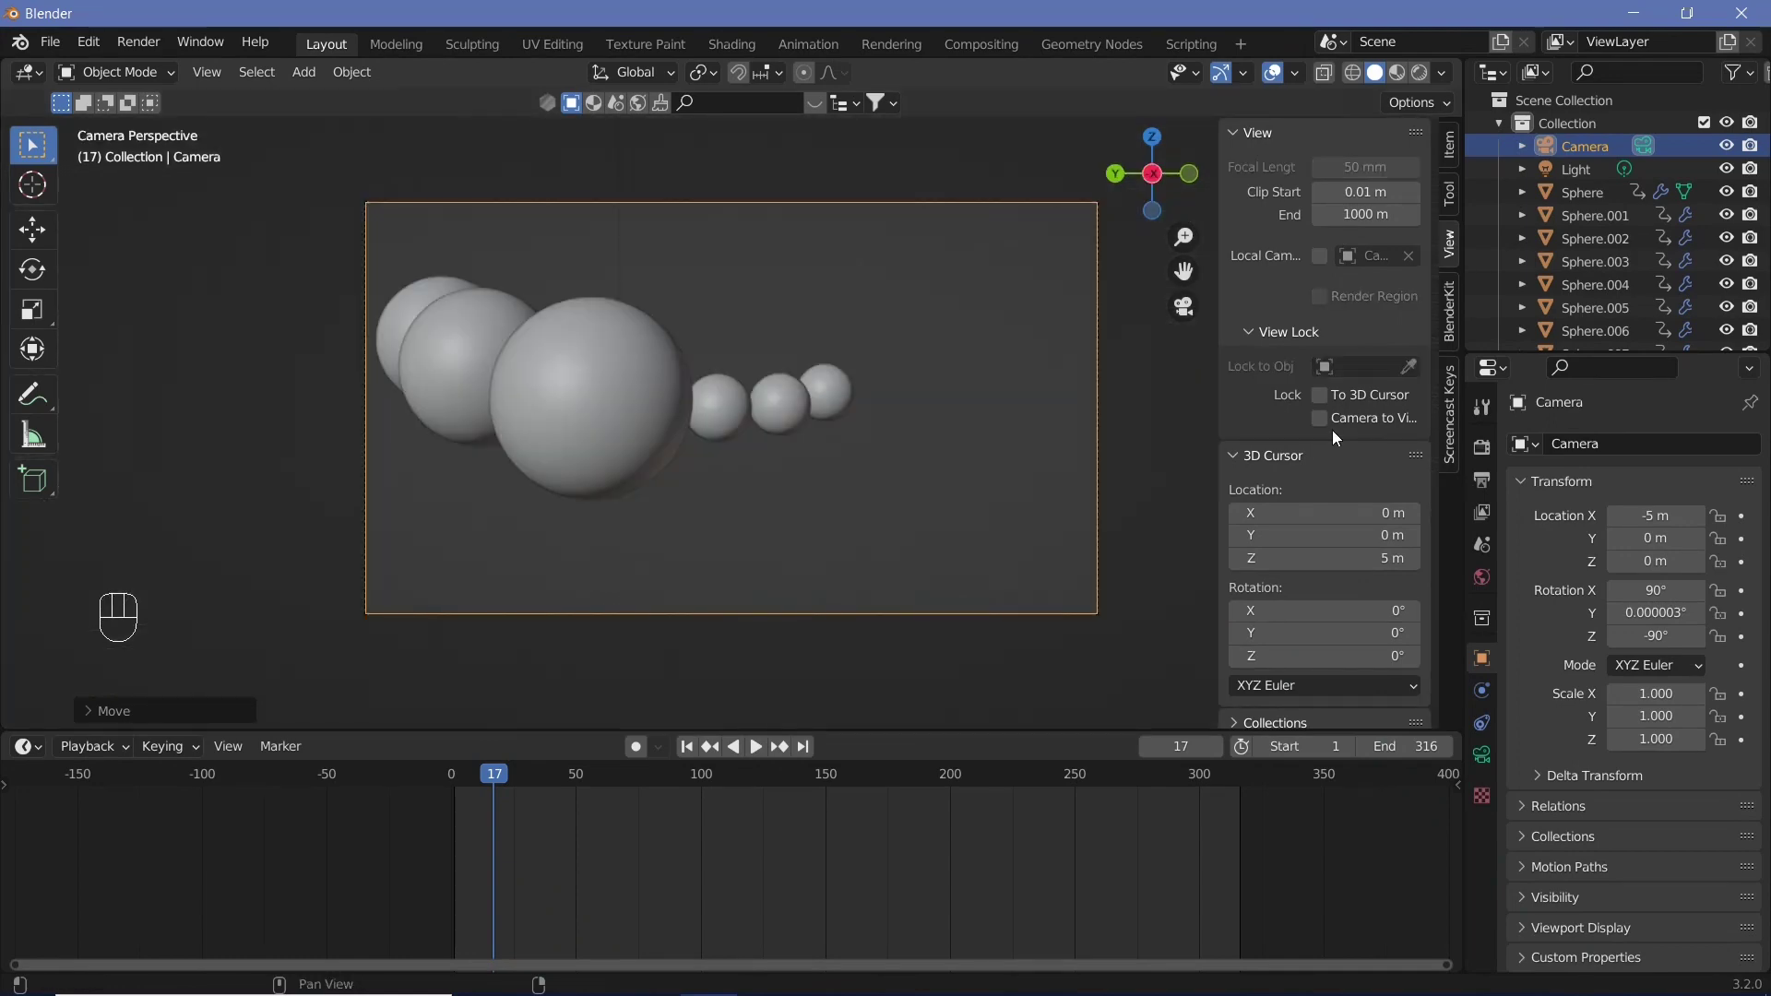
click(856, 560)
drag(1327, 399, 1322, 434)
click(978, 483)
key(n)
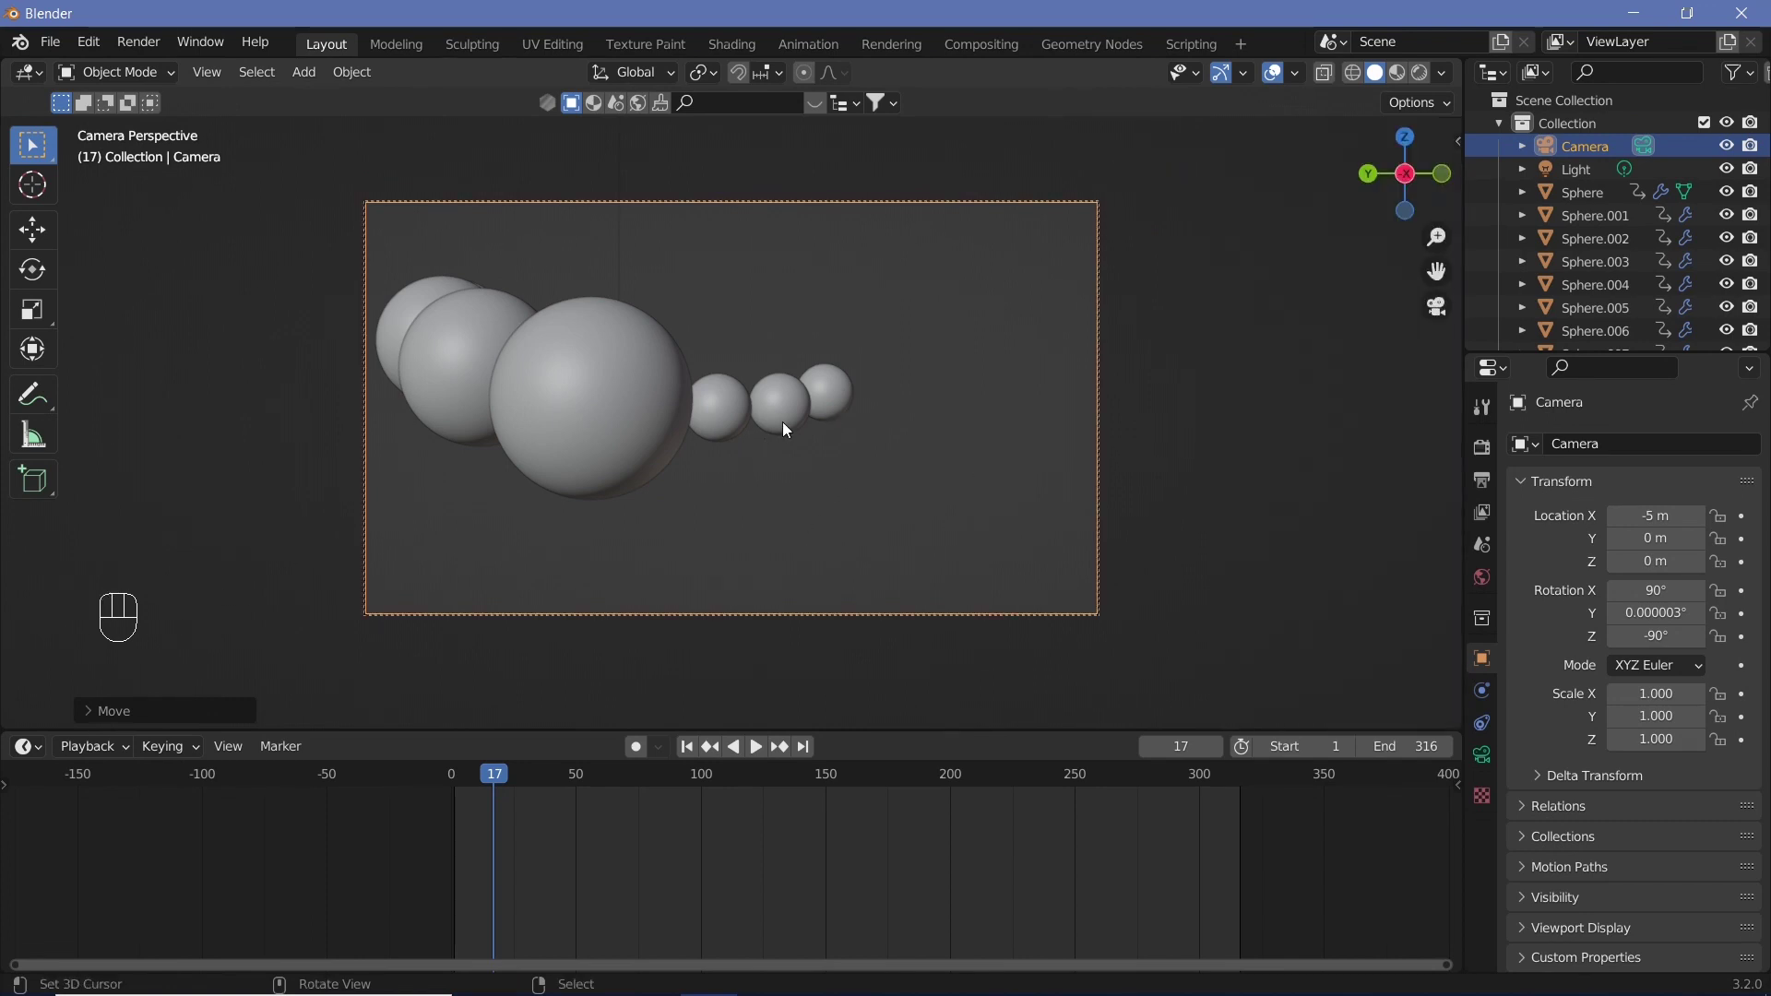
scroll(down, 3)
scroll(up, 3)
middle_click(821, 387)
middle_click(819, 426)
middle_click(829, 437)
key(shift+space)
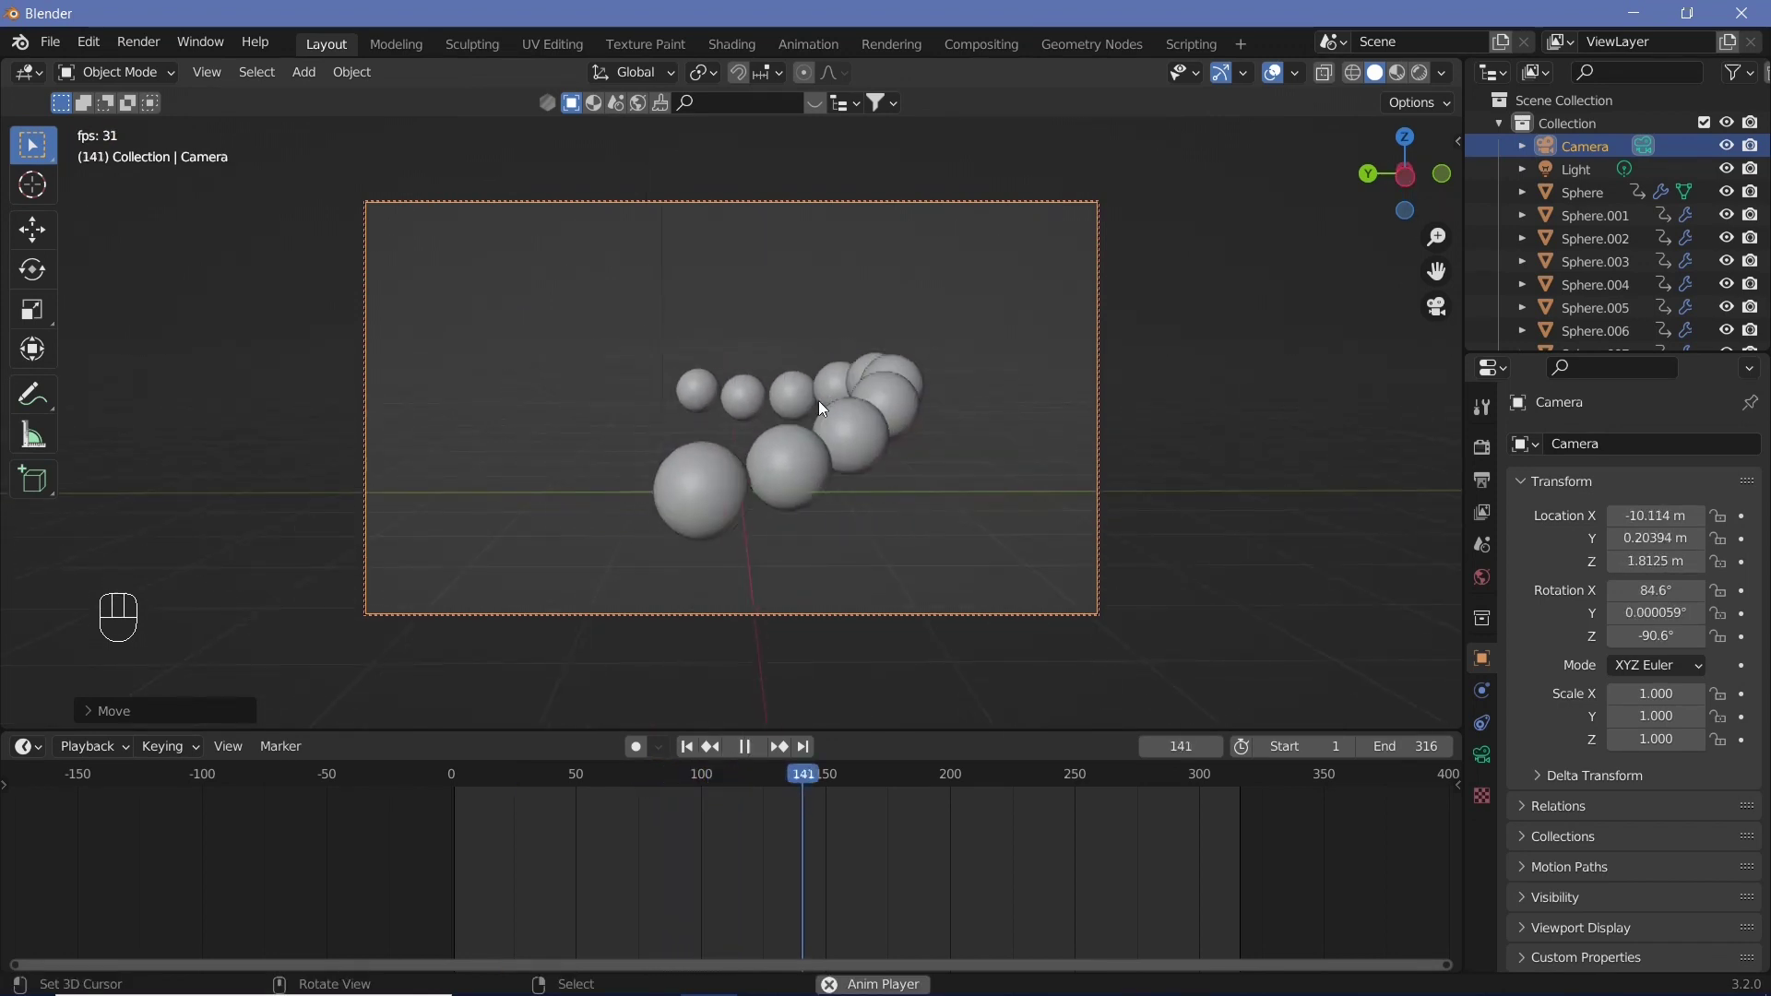
key(shift+space)
Stop playback and select all ten spheres with the nearest one active
key(shift+space)
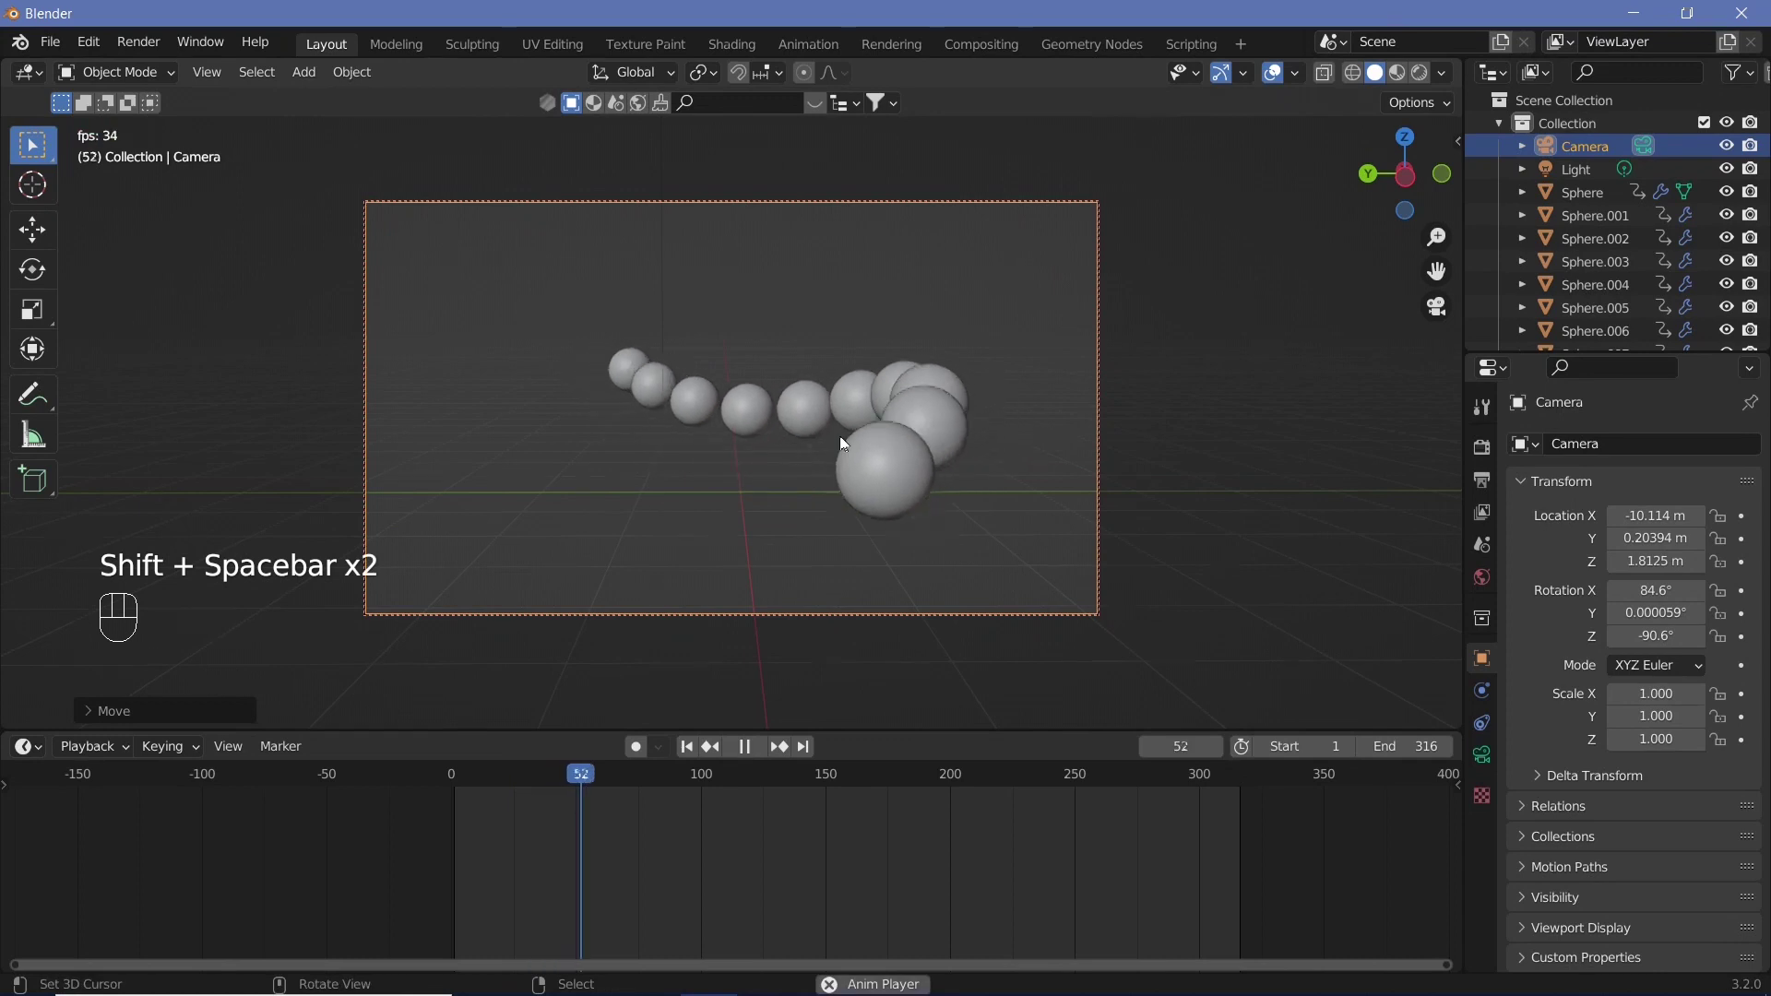
key(shift+space)
click(822, 504)
right_click(822, 504)
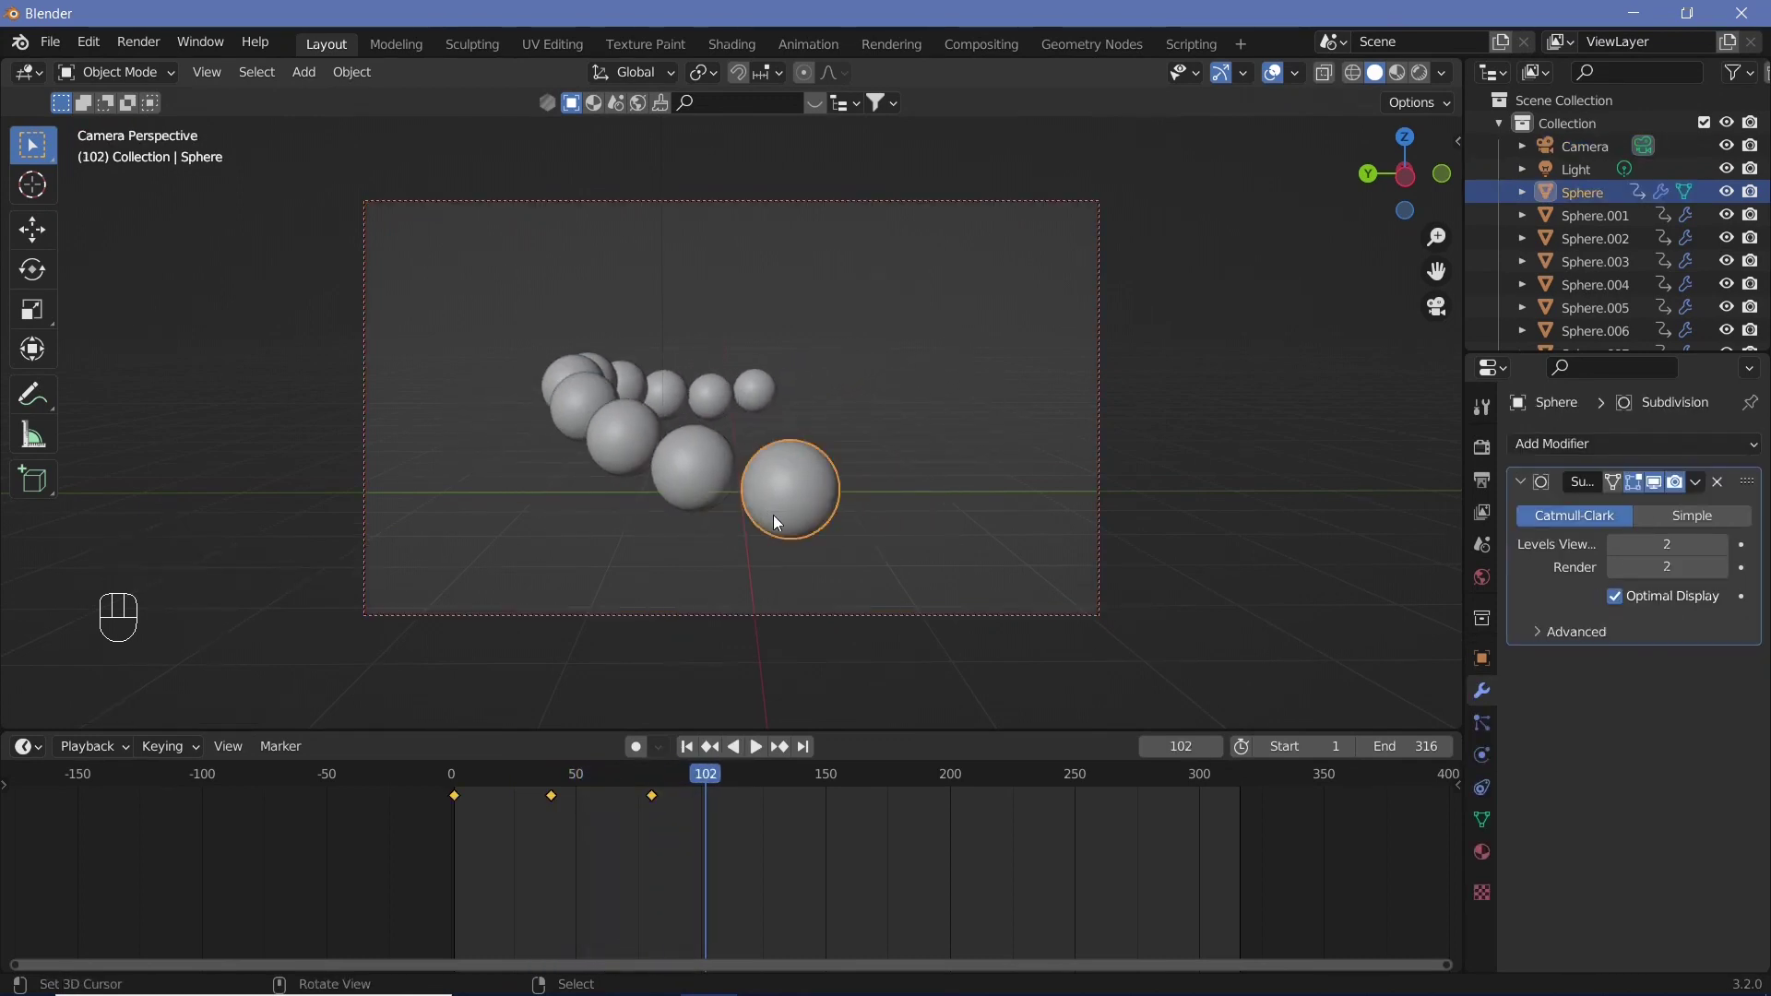
click(1487, 854)
drag(1661, 546, 808, 407)
click(768, 389)
right_click(767, 389)
drag(731, 392, 686, 399)
right_click(731, 392)
drag(668, 392, 572, 382)
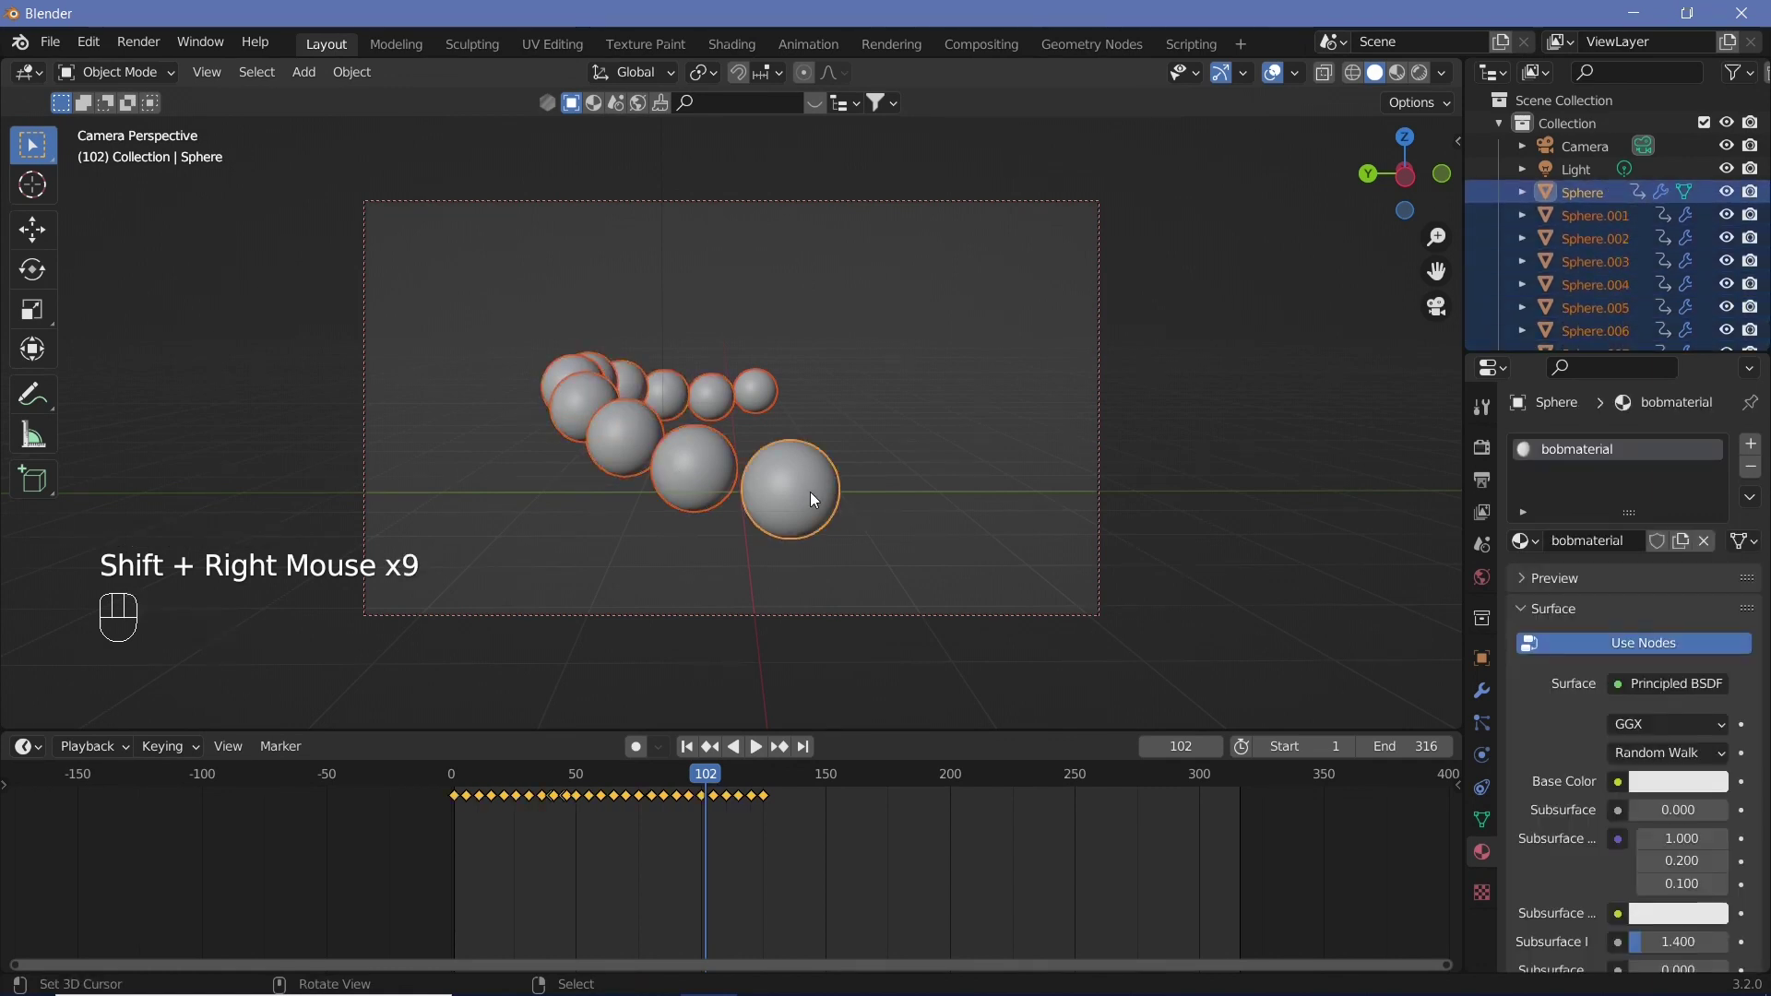
Link bobmaterial to every sphere (Ctrl+L) and switch the viewport to Rendered shading
key(ctrl+l)
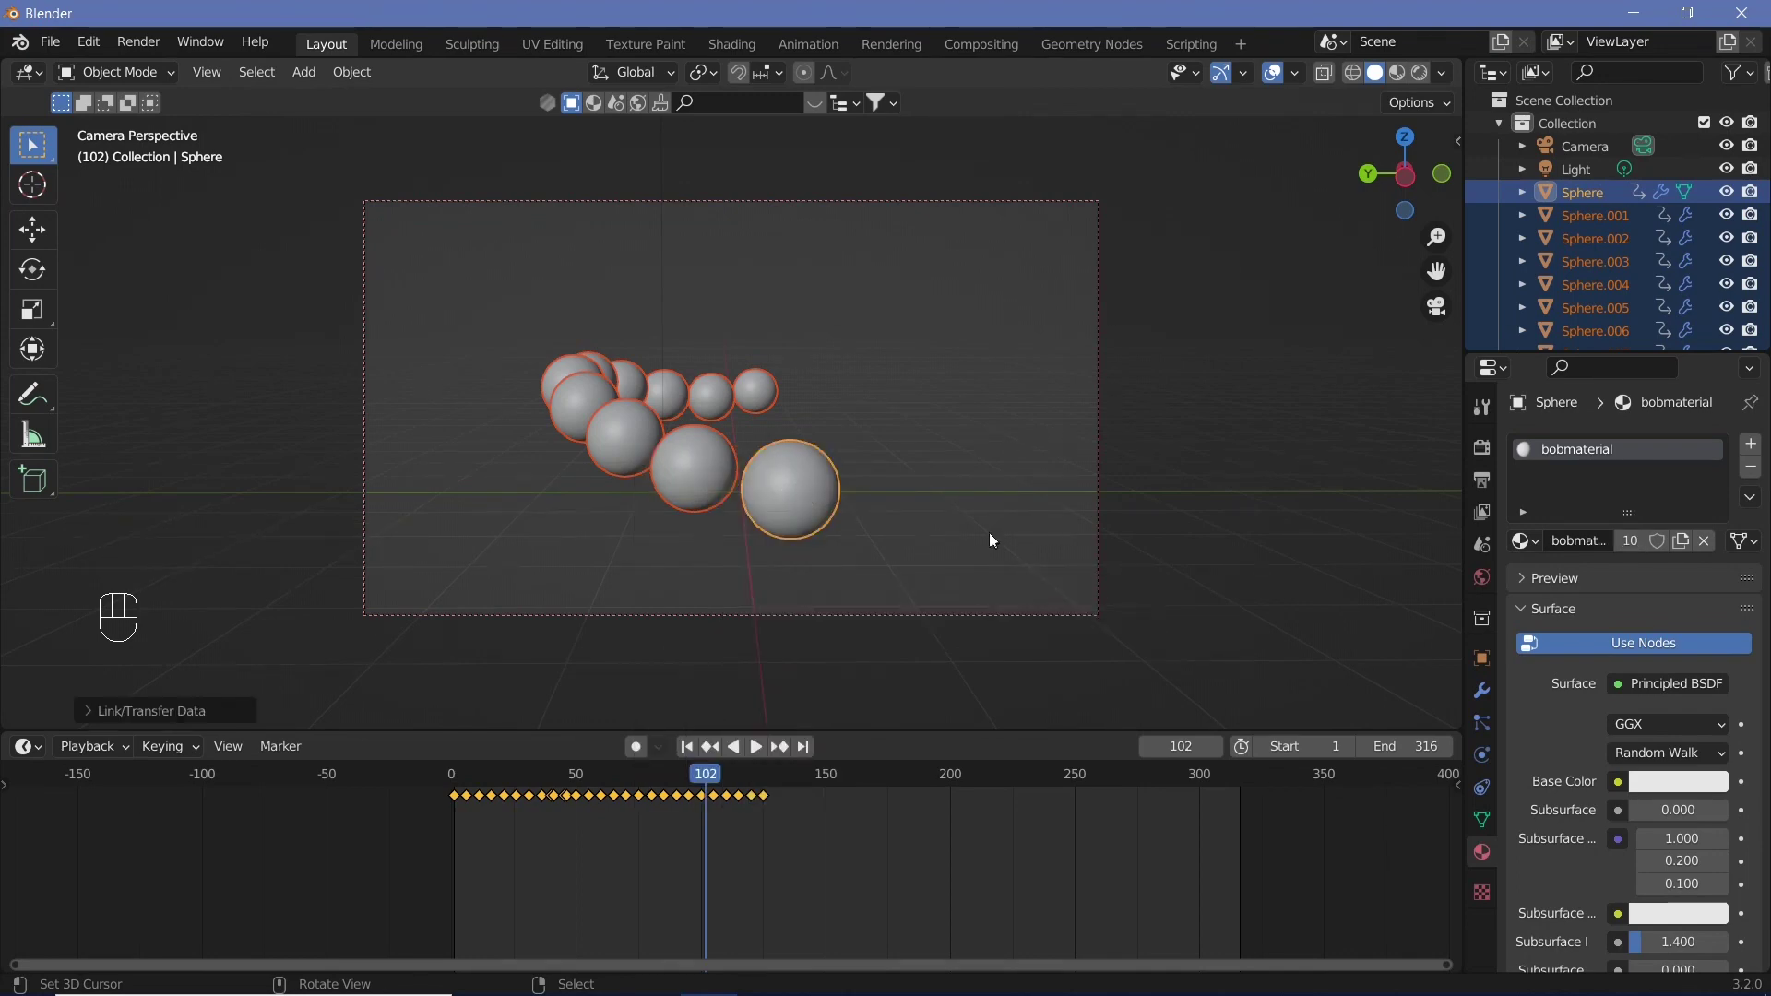
key(ctrl+l)
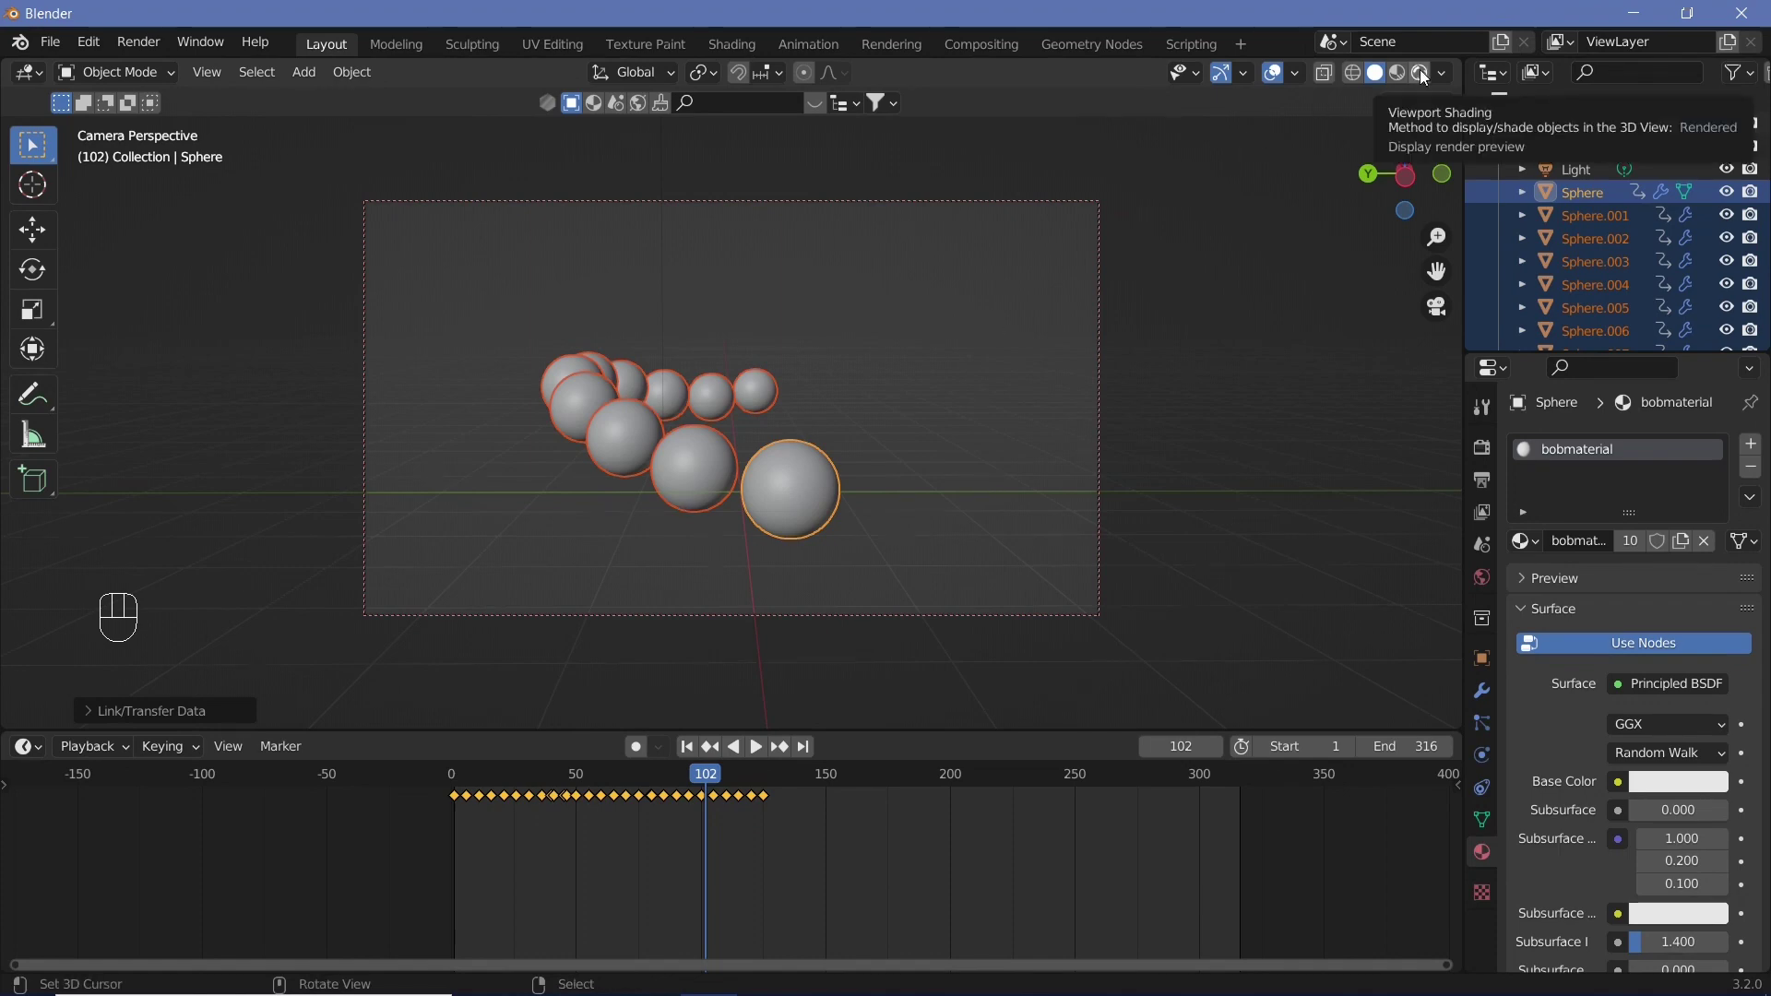
click(1424, 77)
Split the viewport and turn the right area into a Shader Editor for bobmaterial
key(n)
click(1330, 418)
key(n)
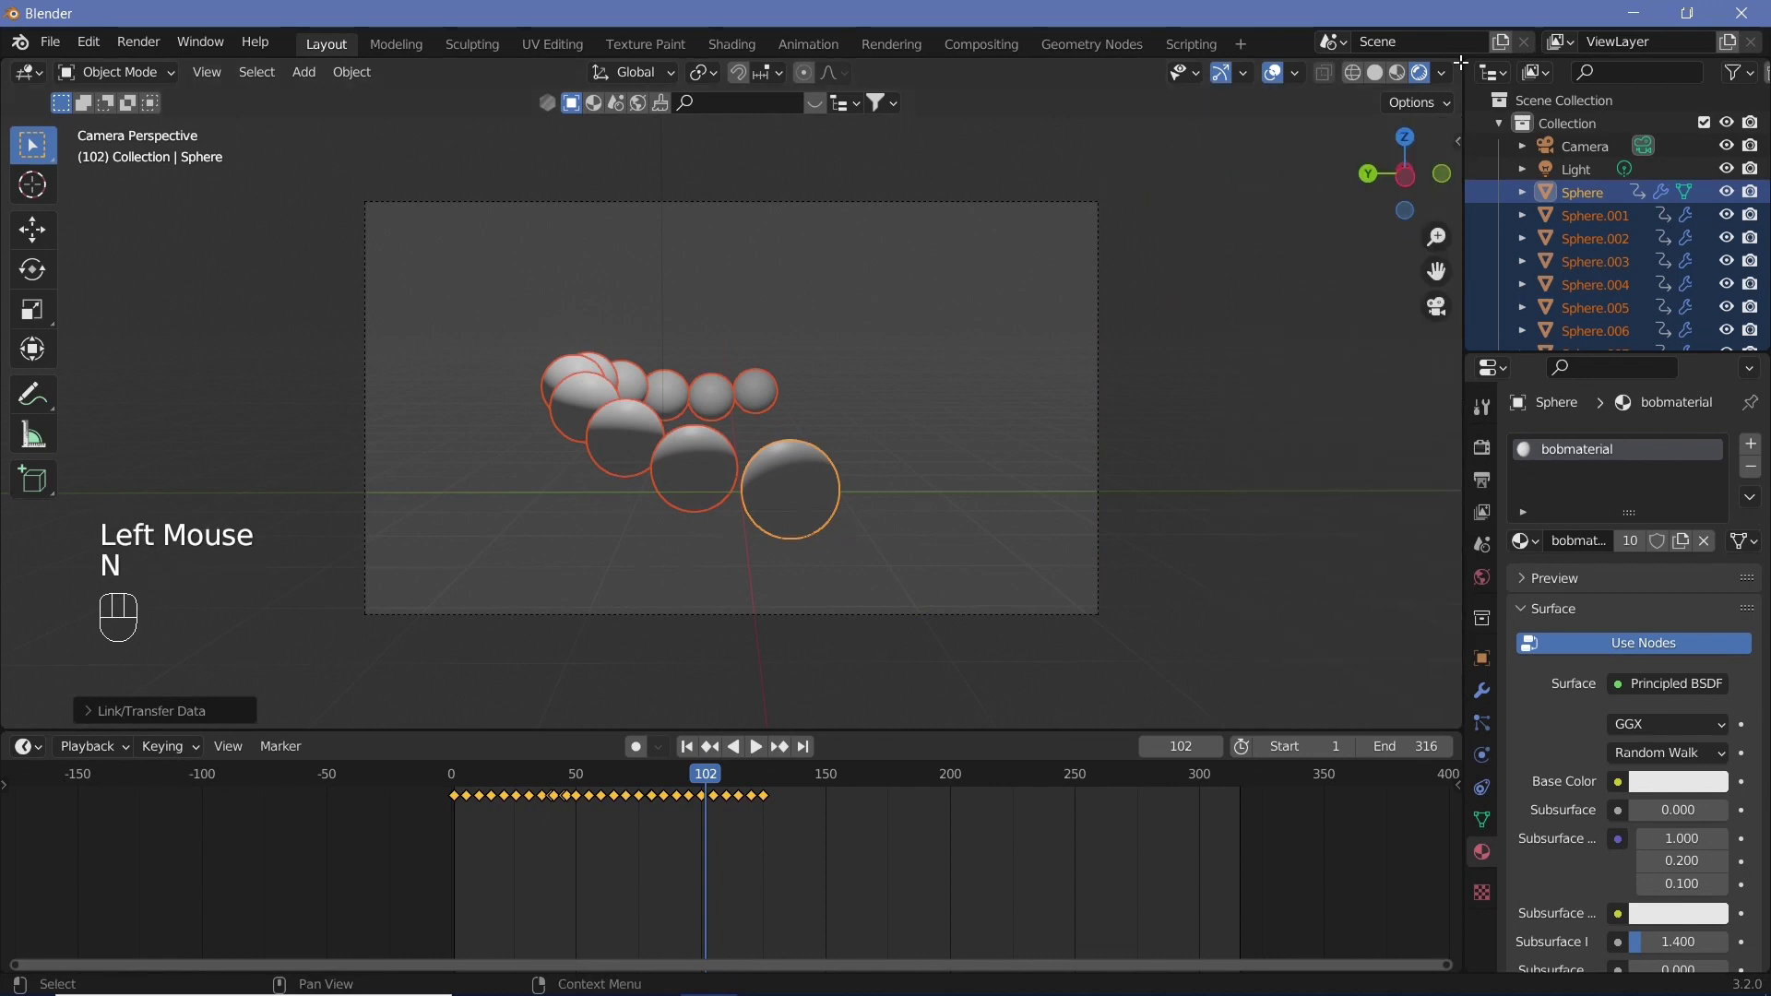
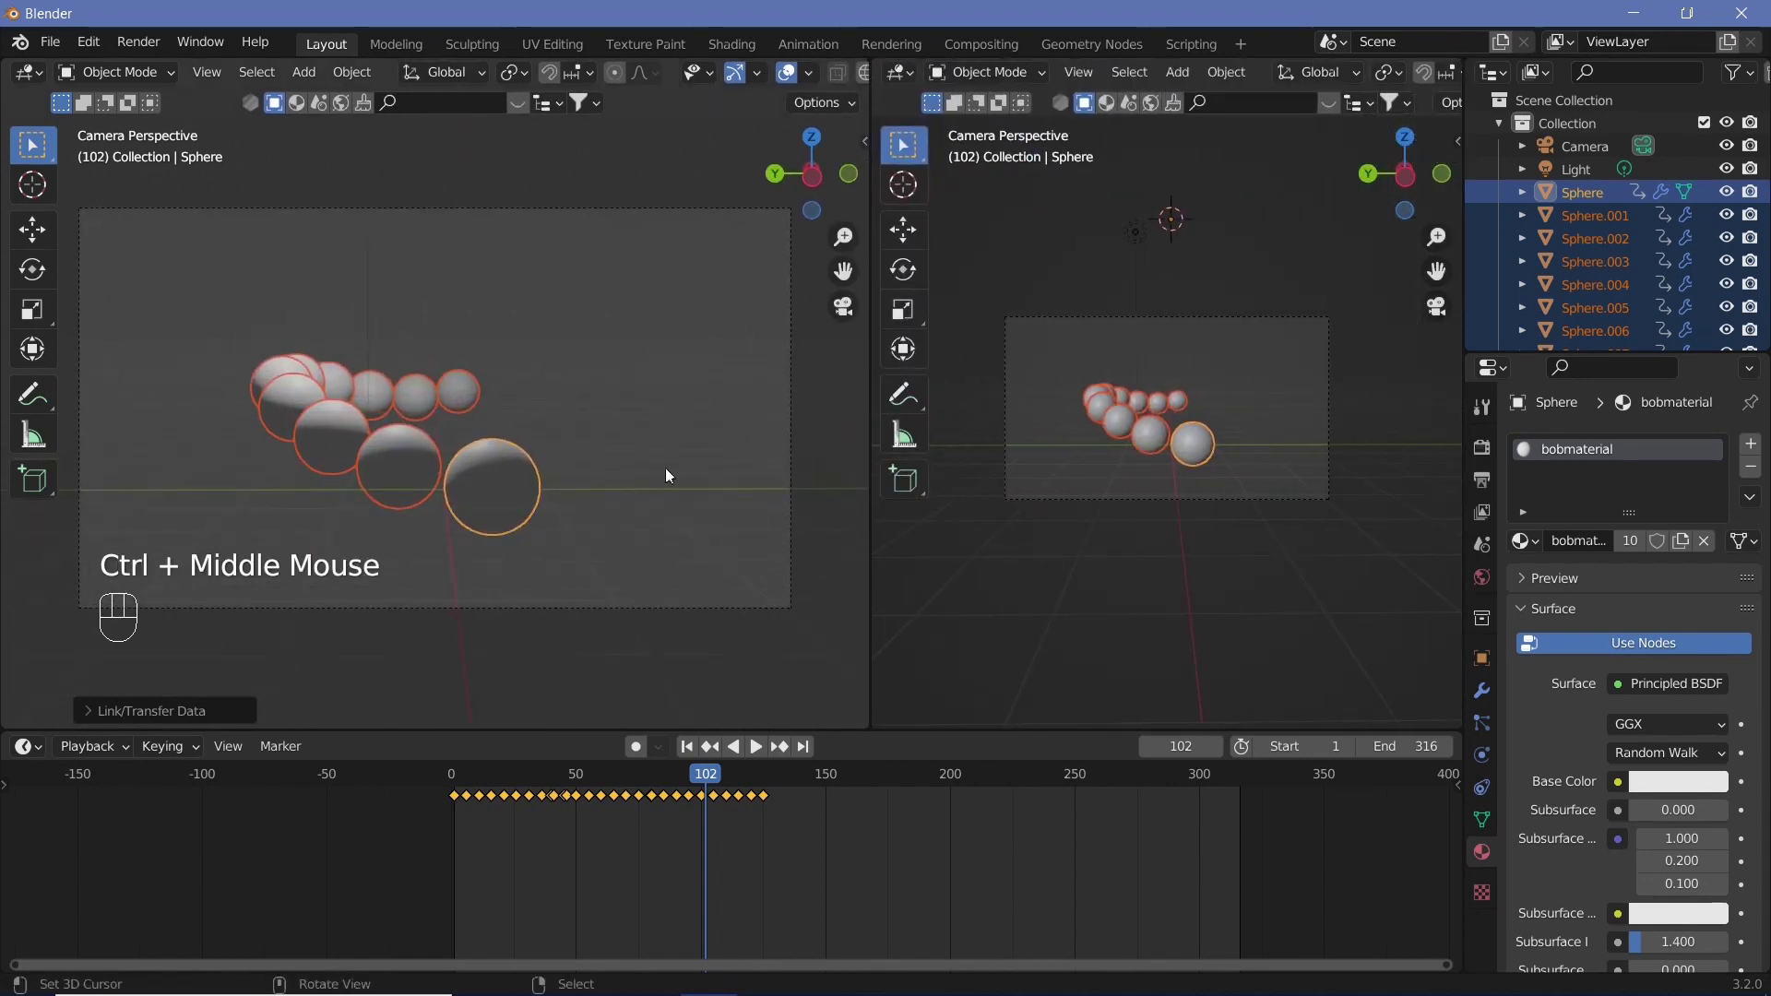
click(790, 84)
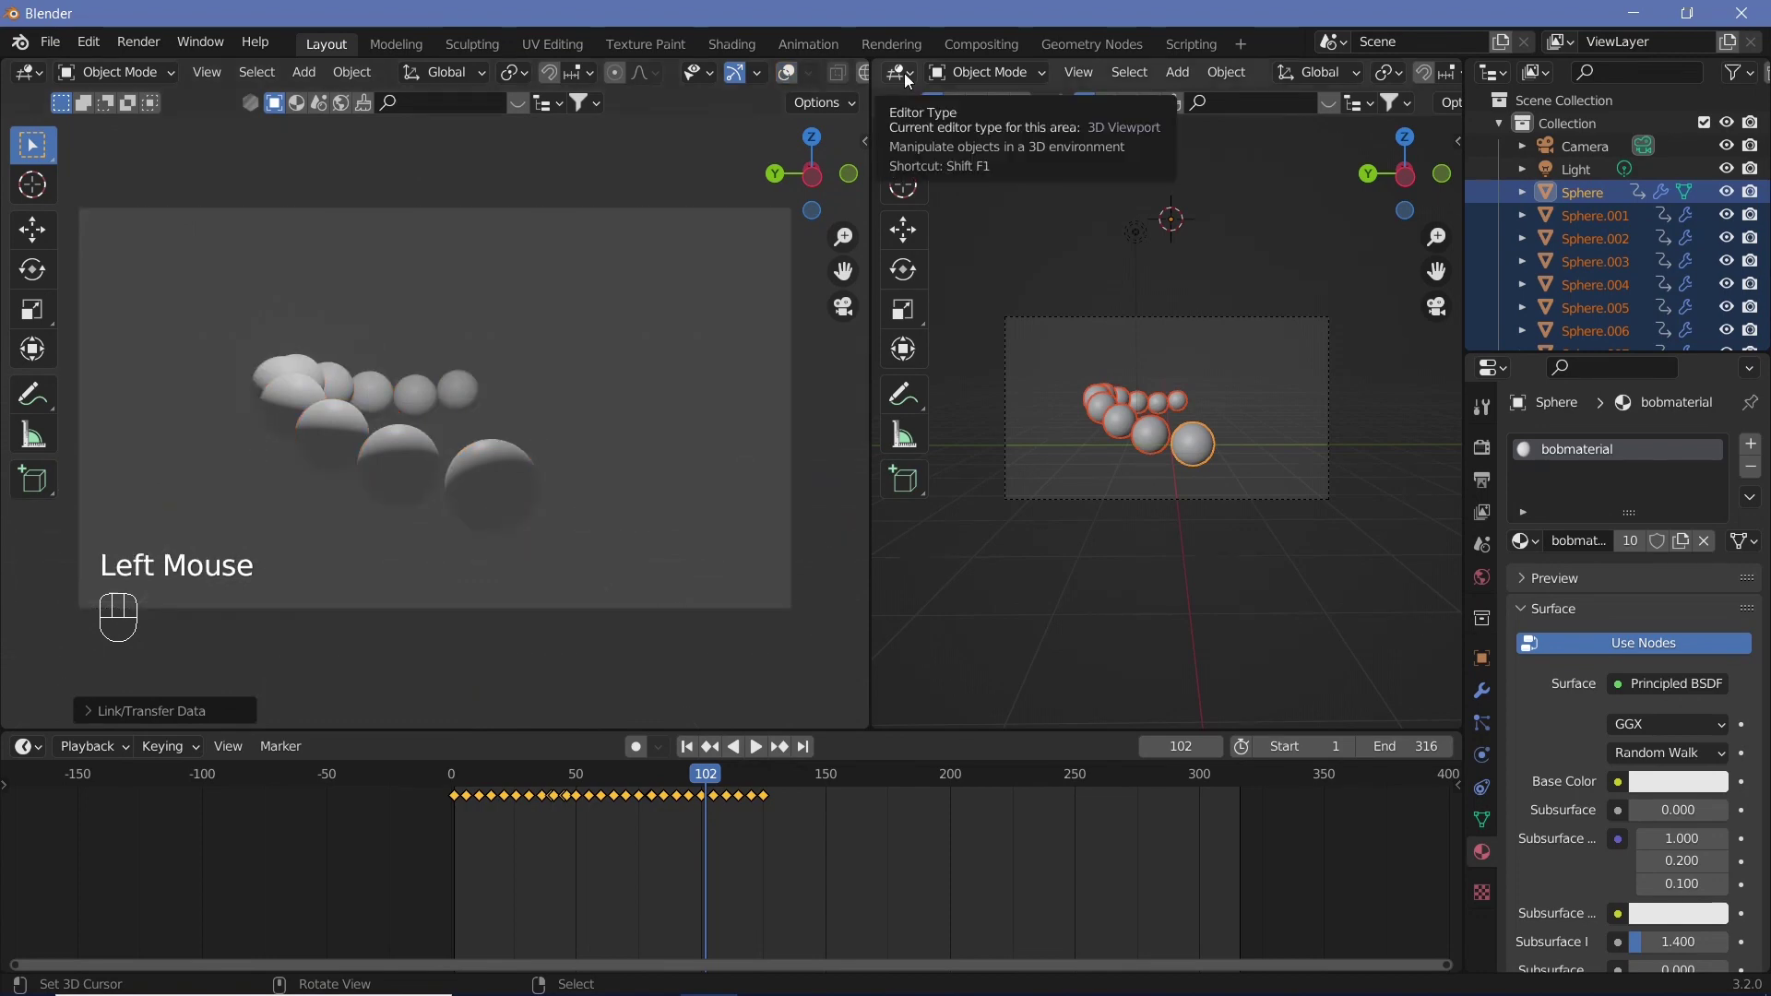
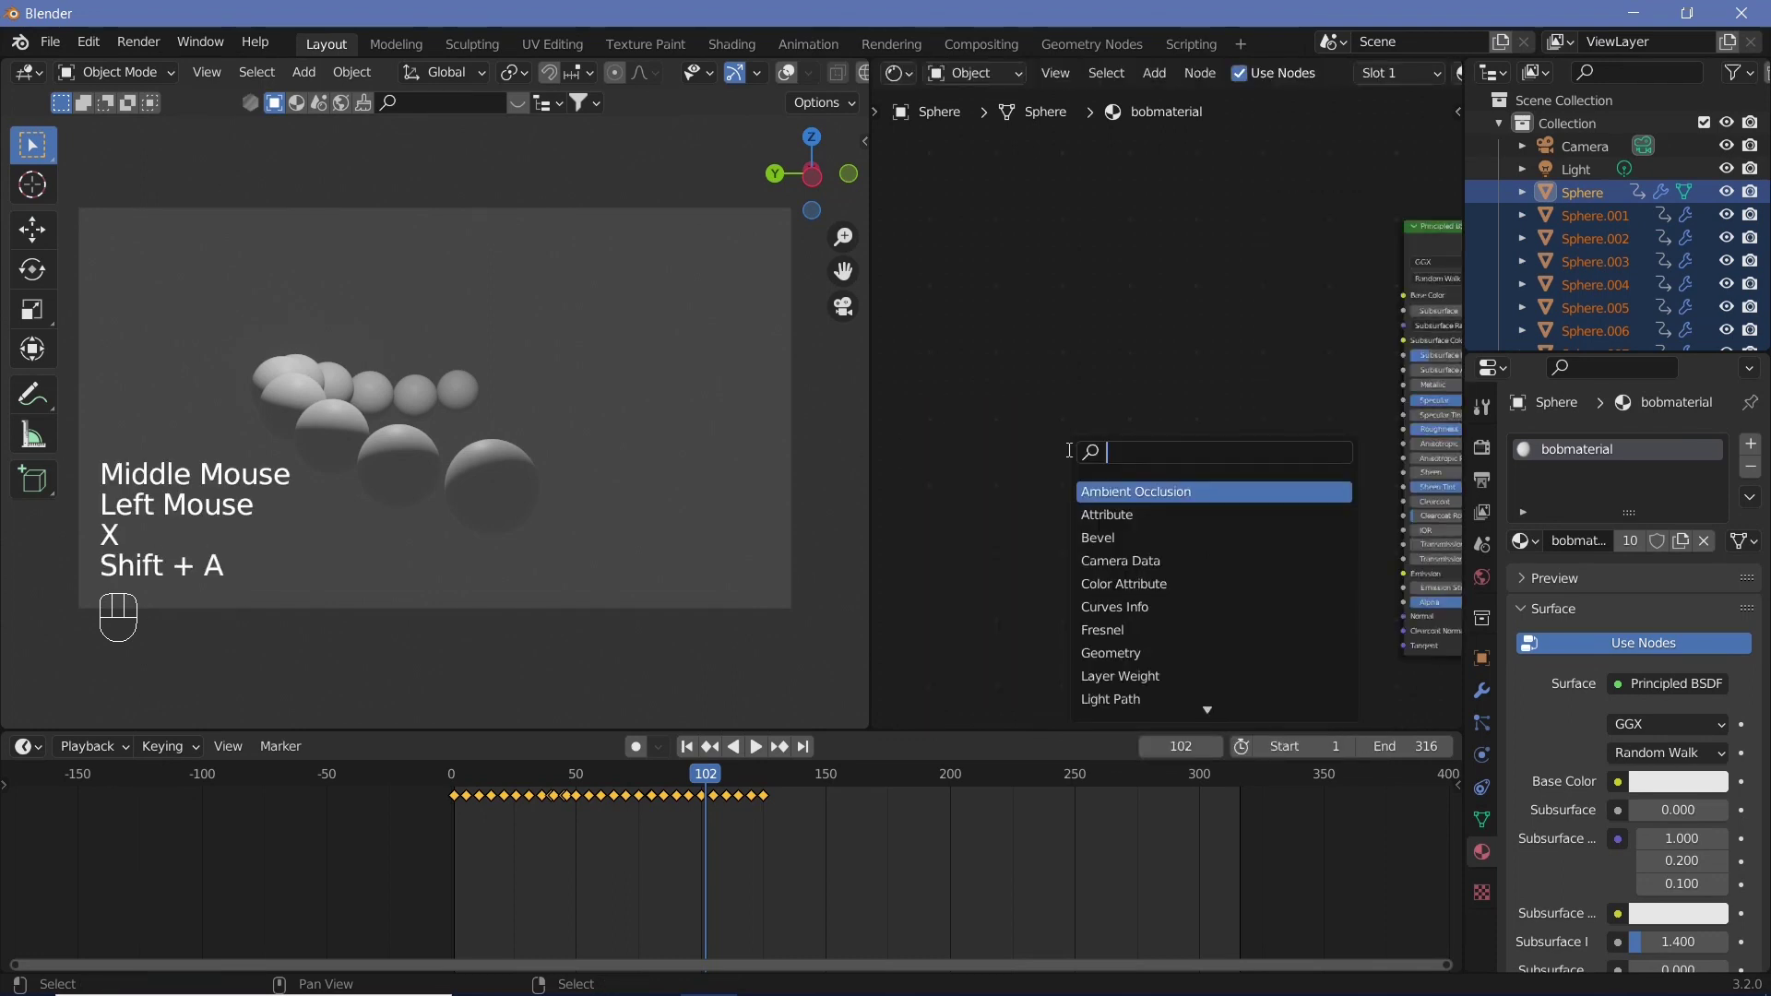
Add a ColorRamp fed by Layer Weight Facing, move its dark stop inward and wire its colour to Emission
key(shift+a)
drag(959, 427, 932, 463)
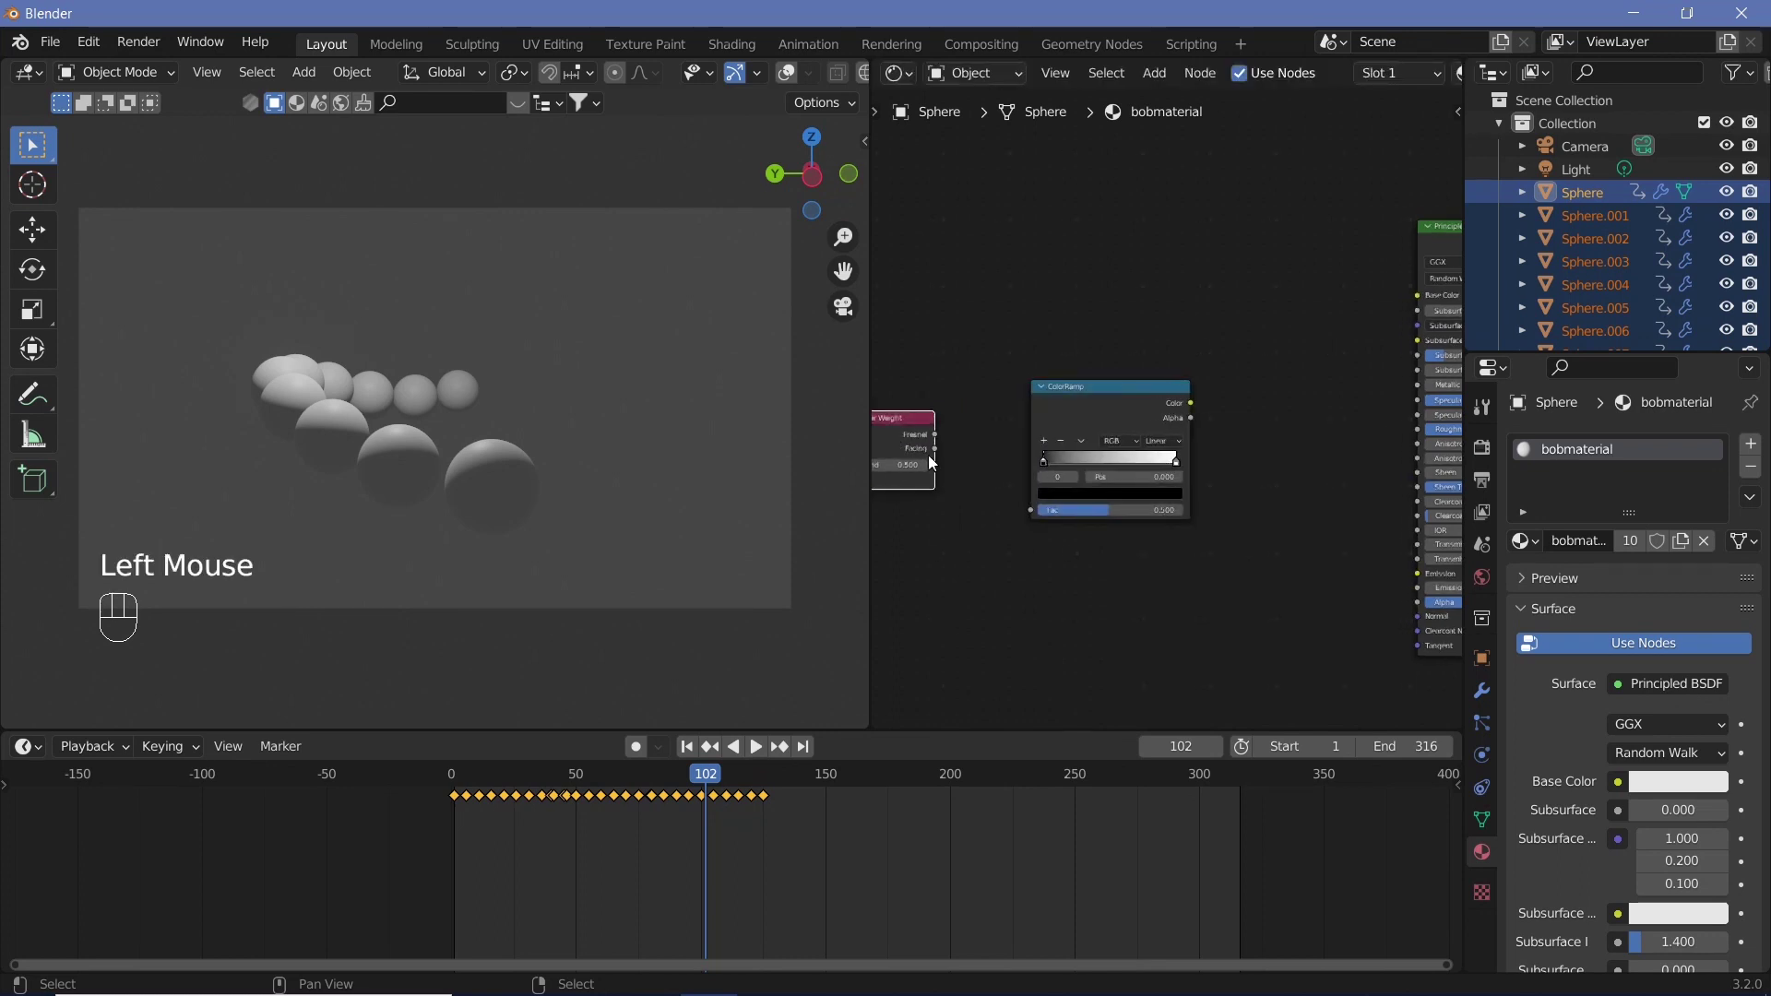
drag(941, 453, 1025, 541)
drag(1002, 562, 982, 479)
drag(984, 482, 1072, 481)
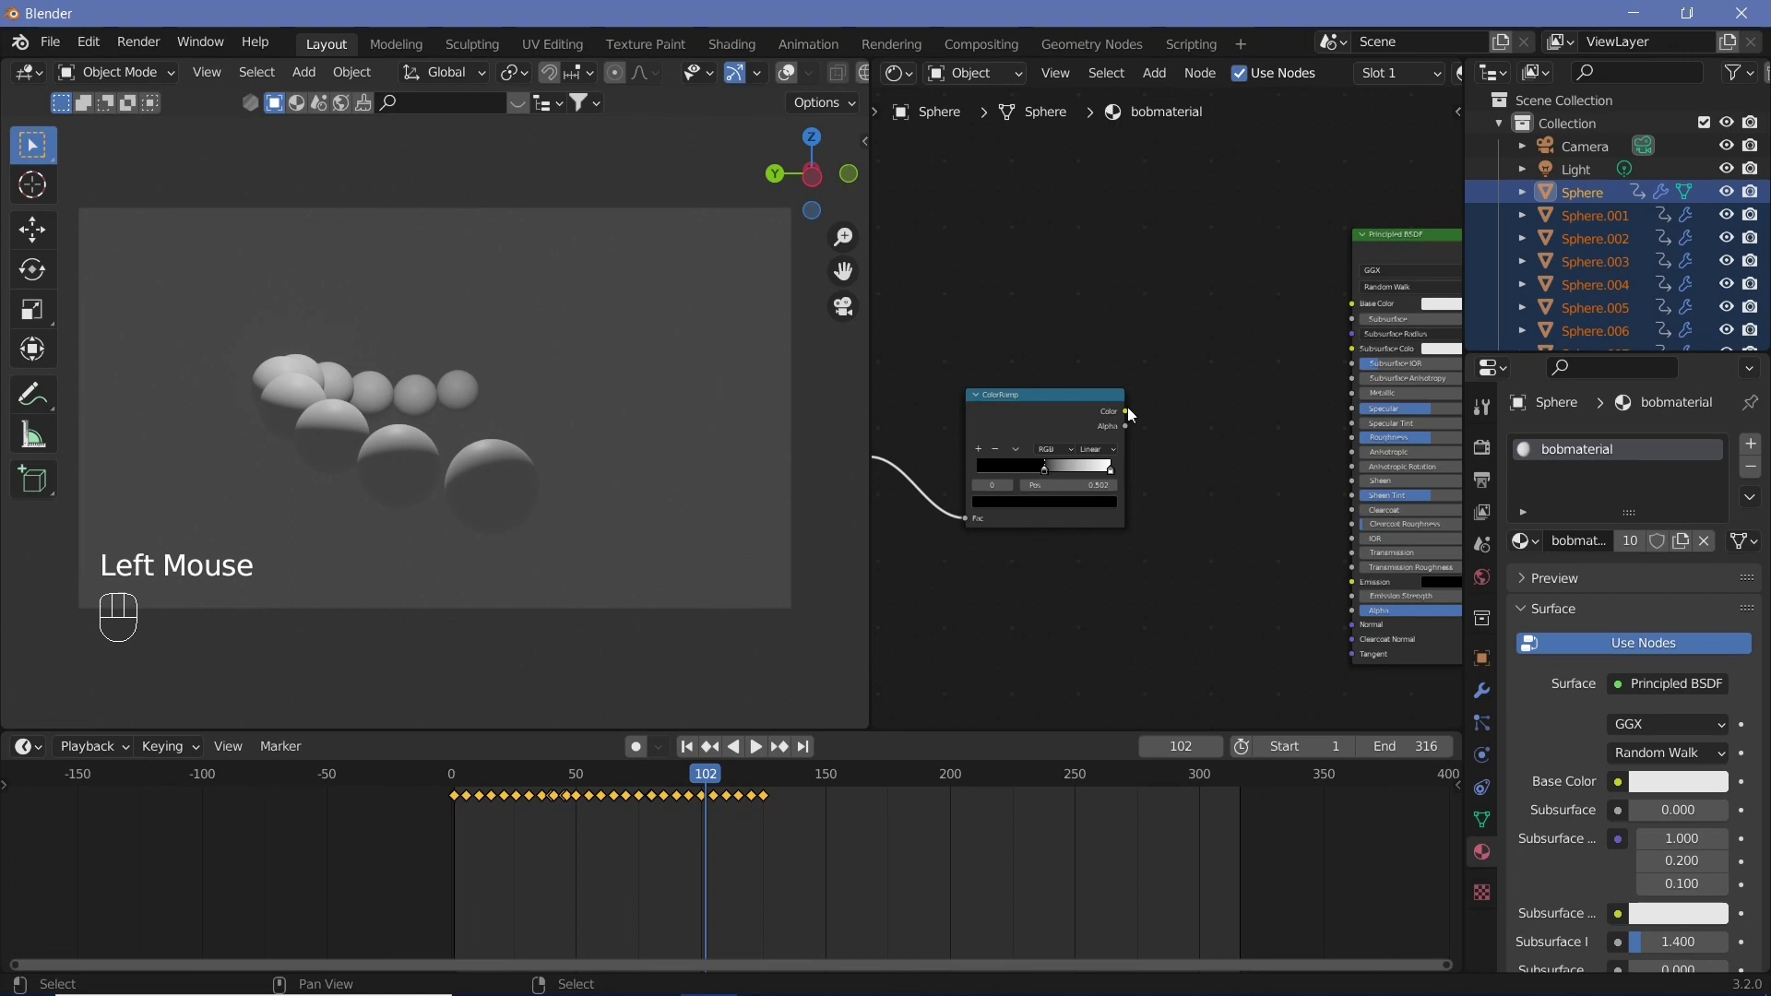
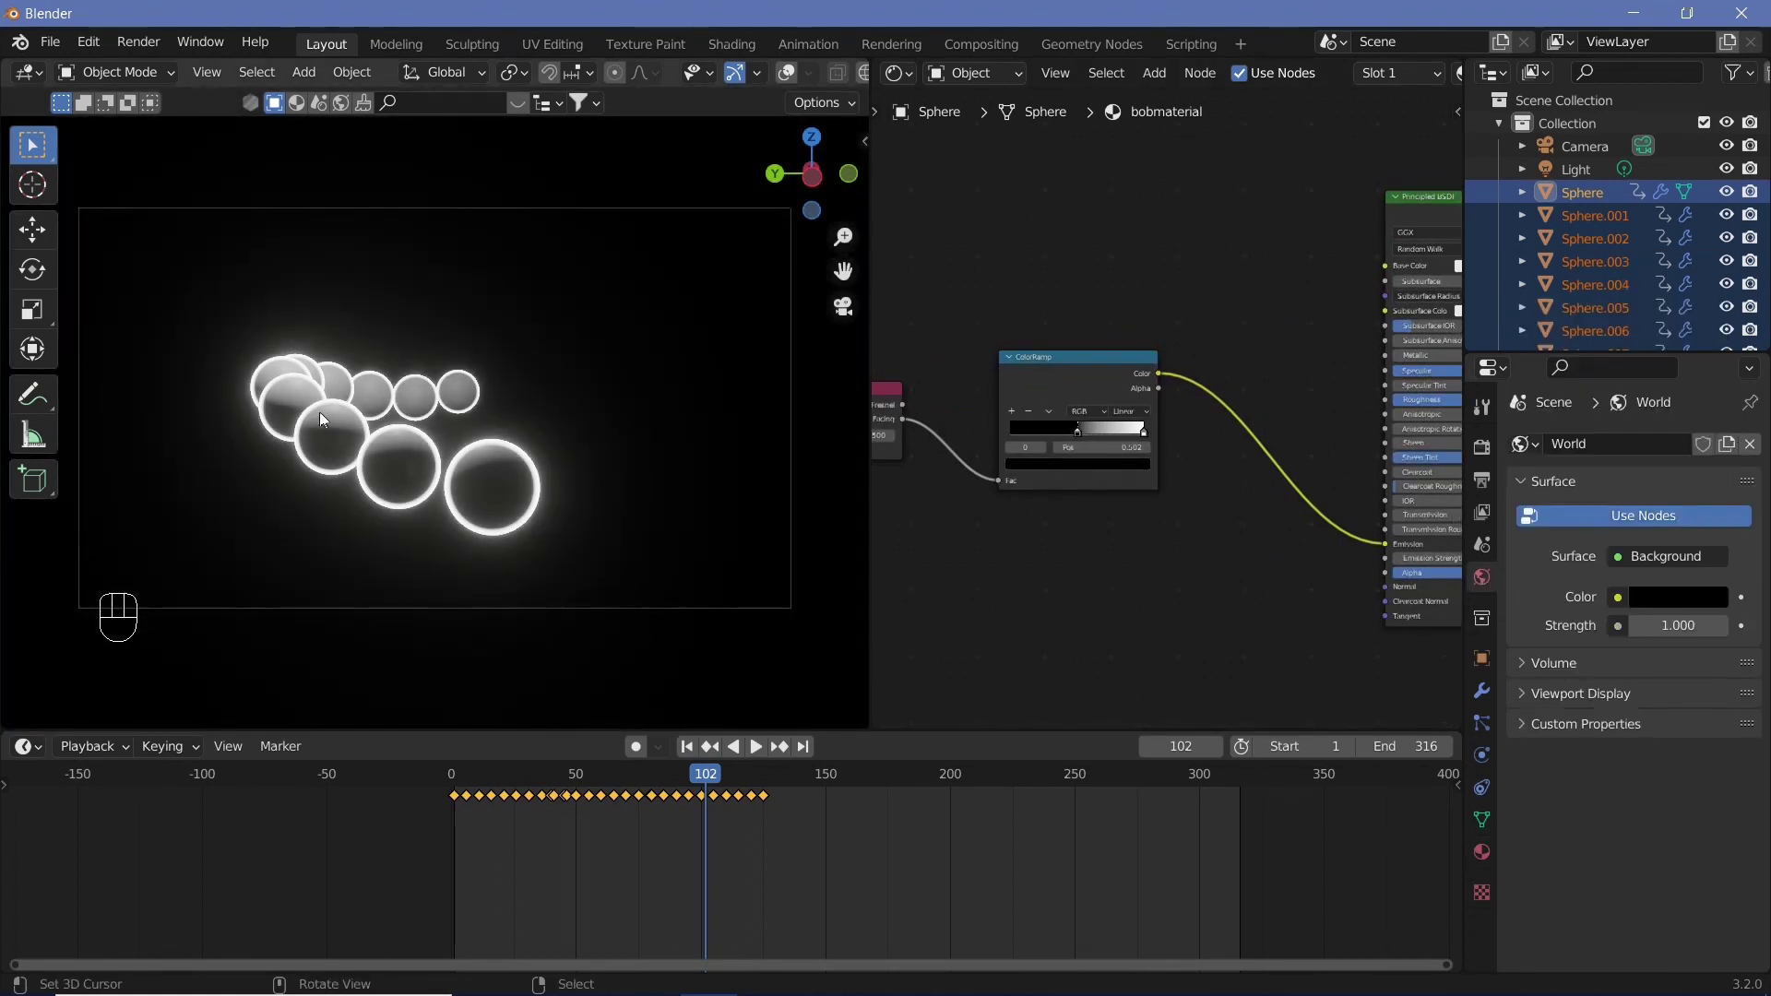
Raise the scene light 10 m along Z and show its 1000 W point-light settings
click(1590, 179)
key(alt+g)
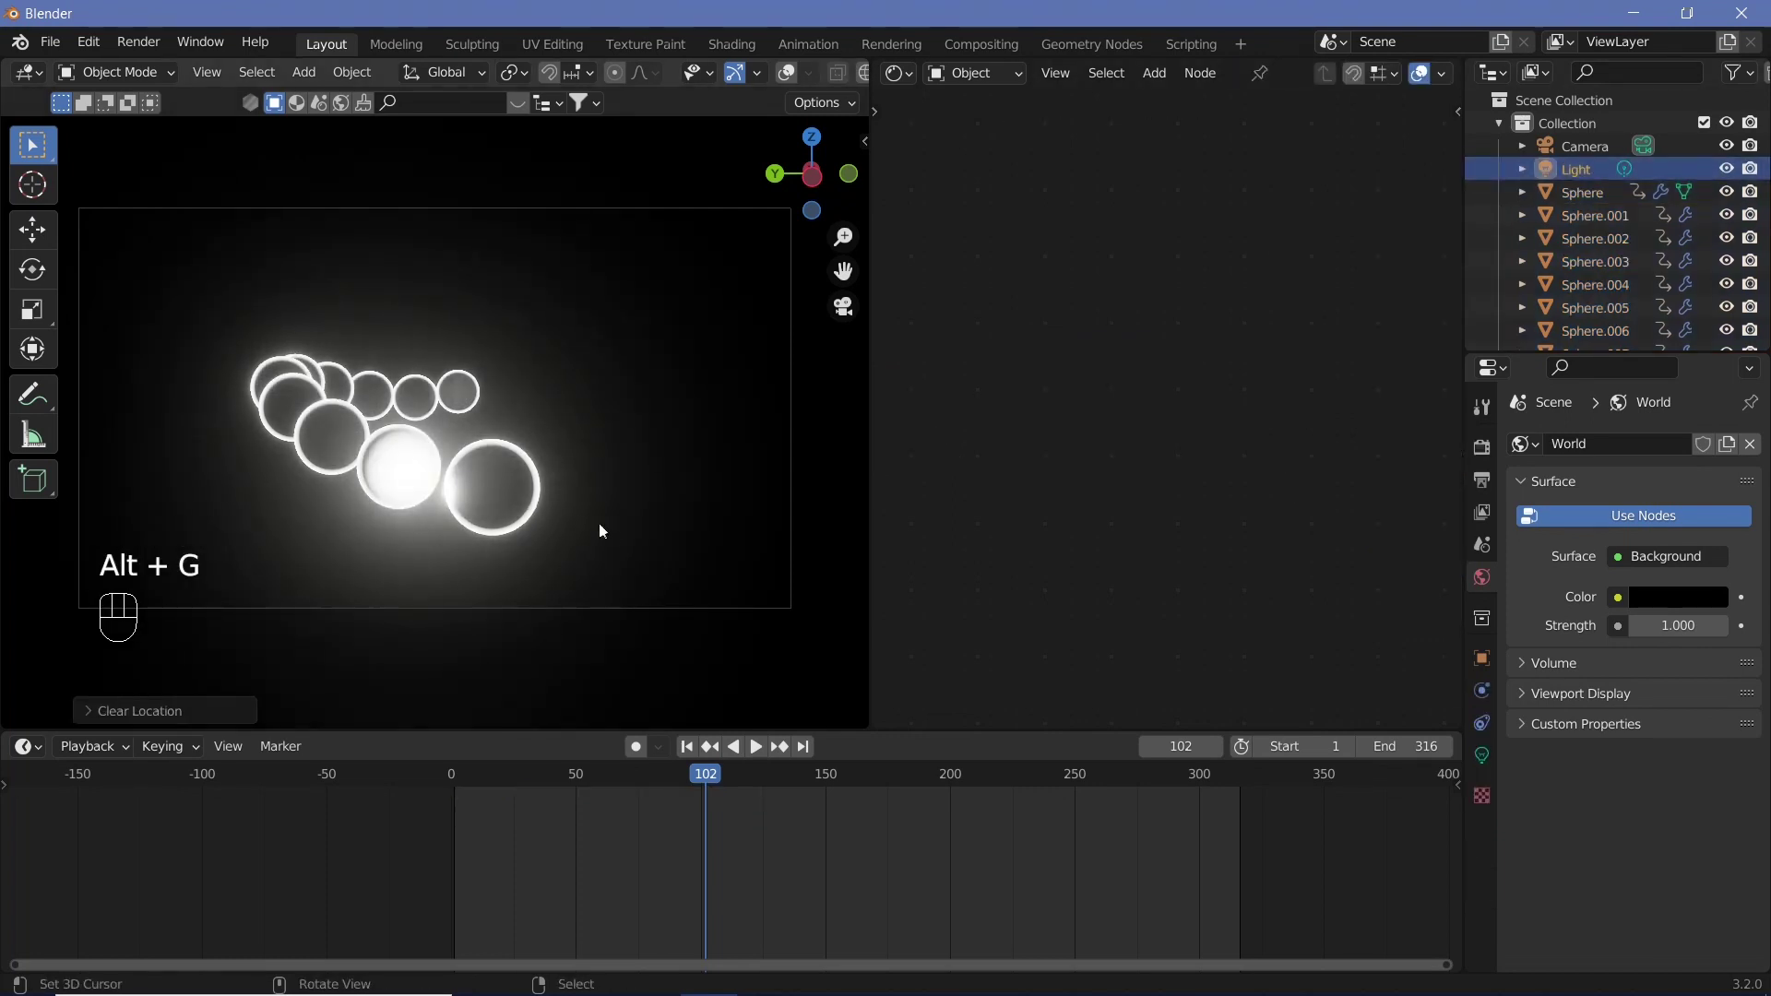
key(g)
key(z)
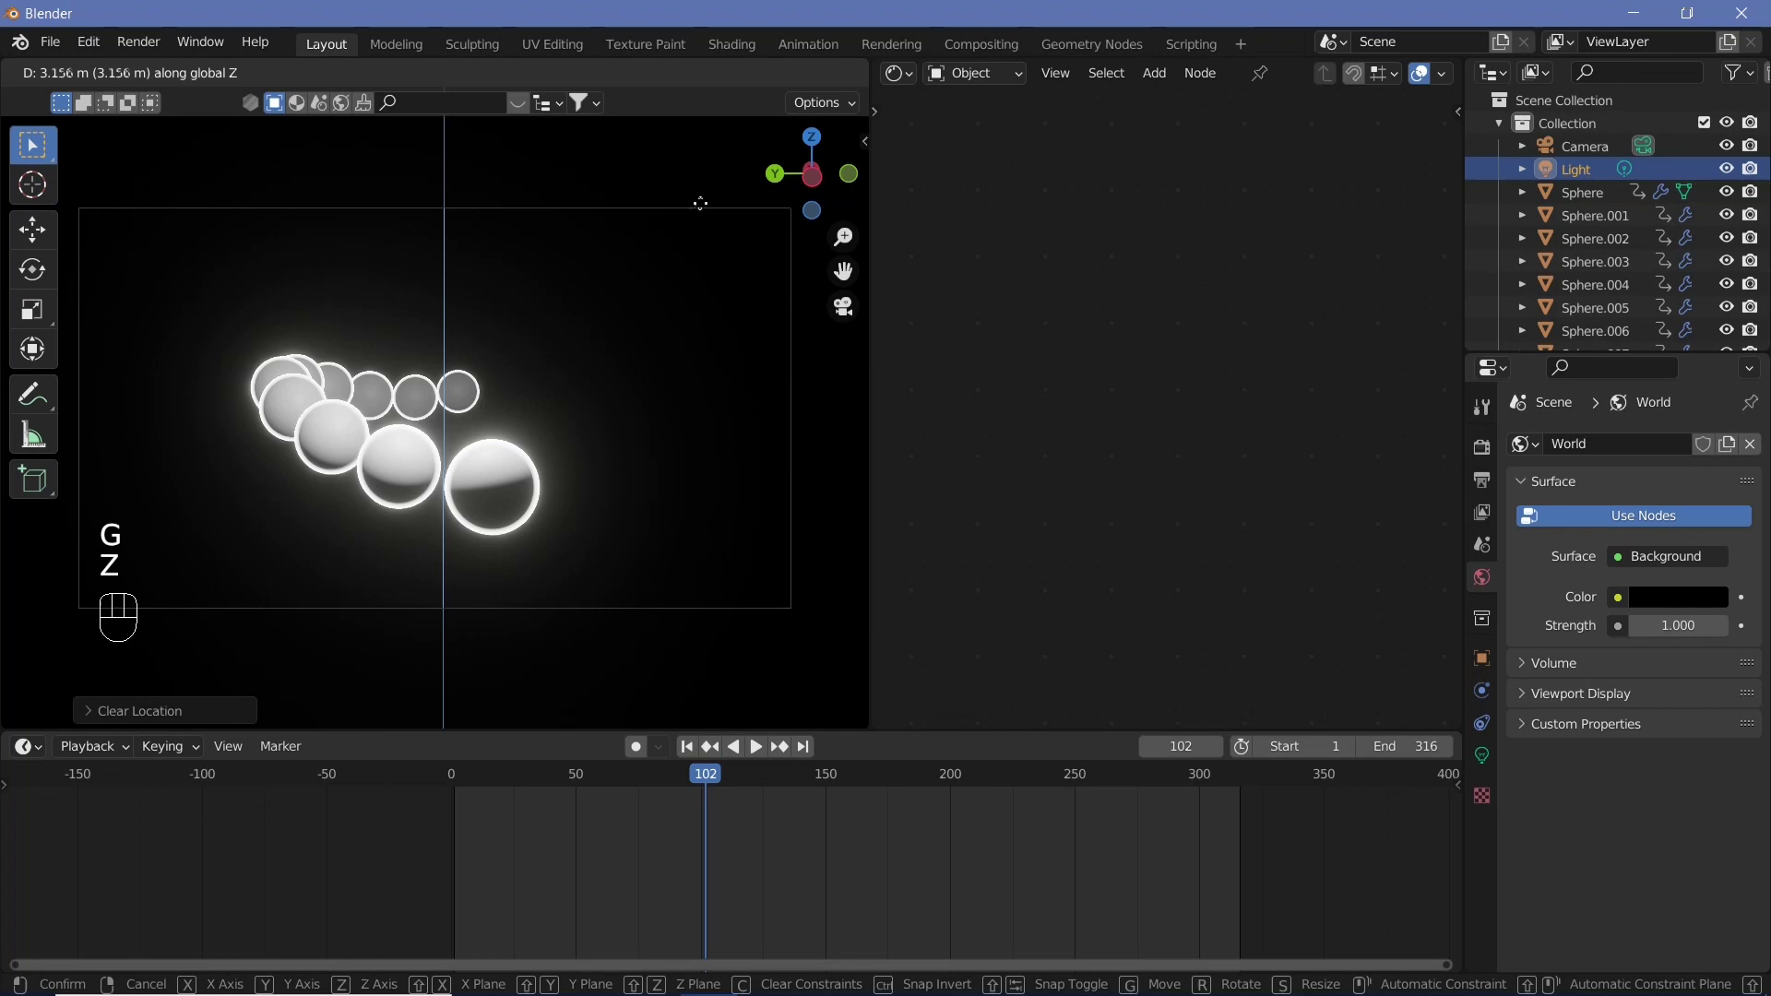
key(1)
key(0)
key(Return)
click(1484, 770)
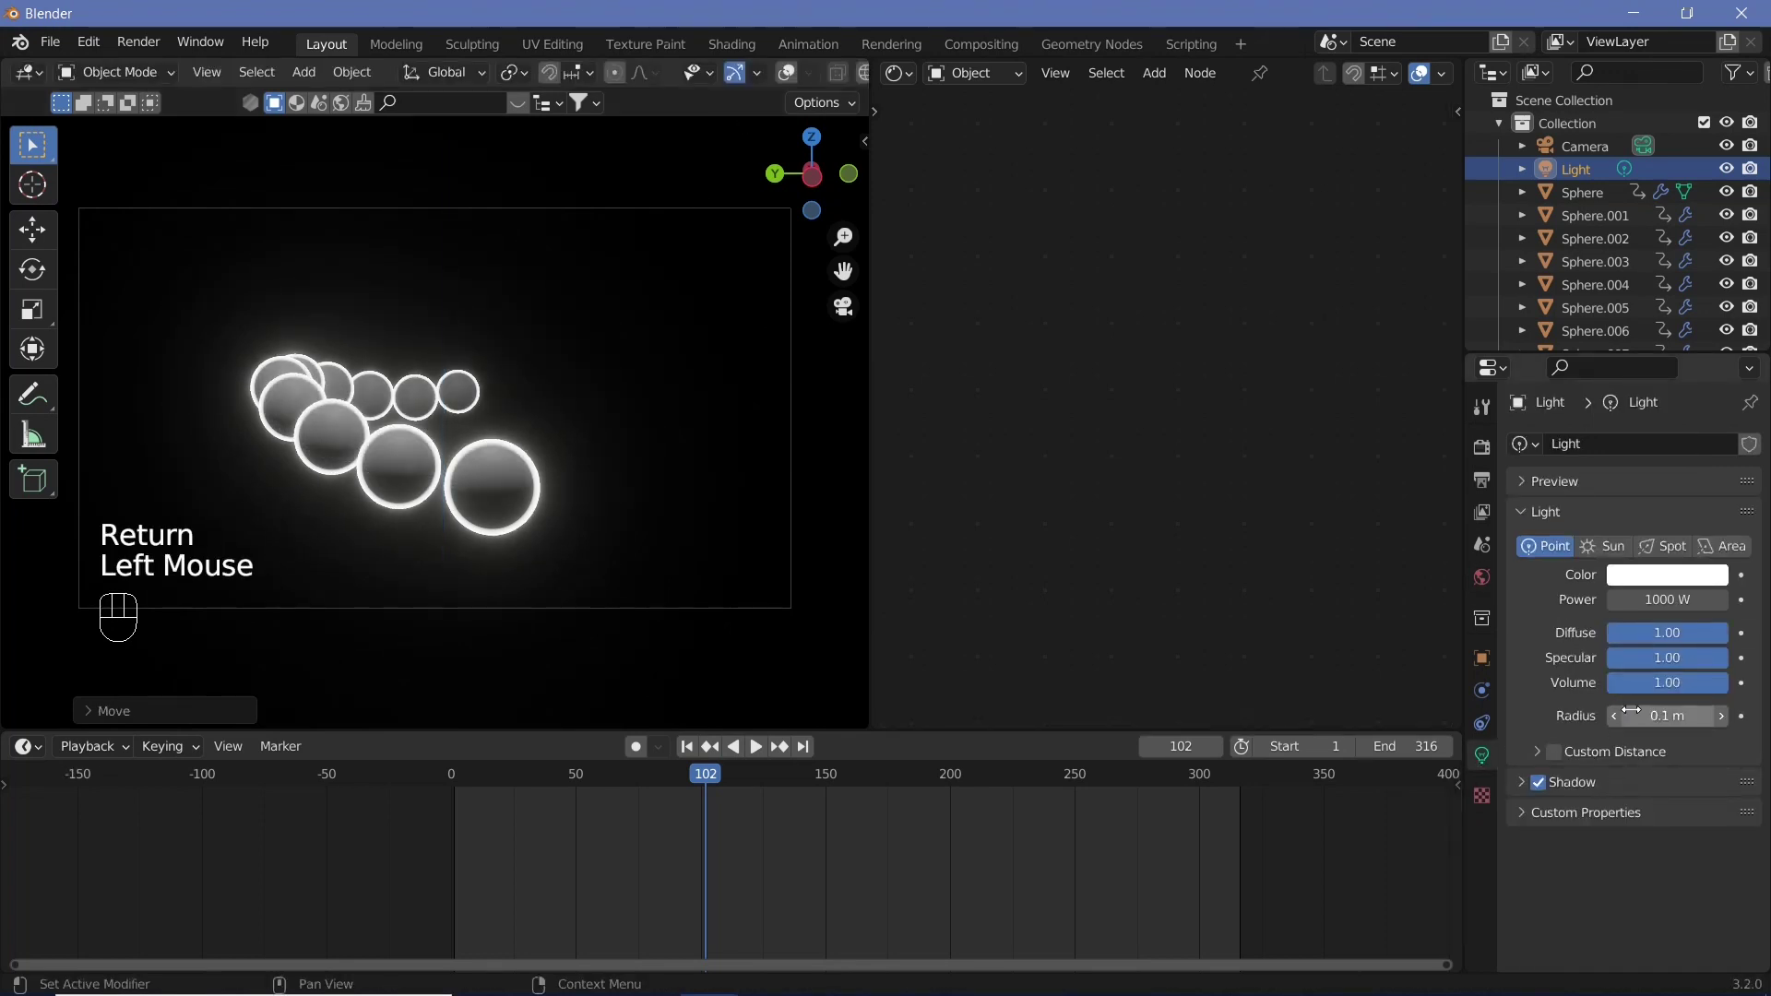
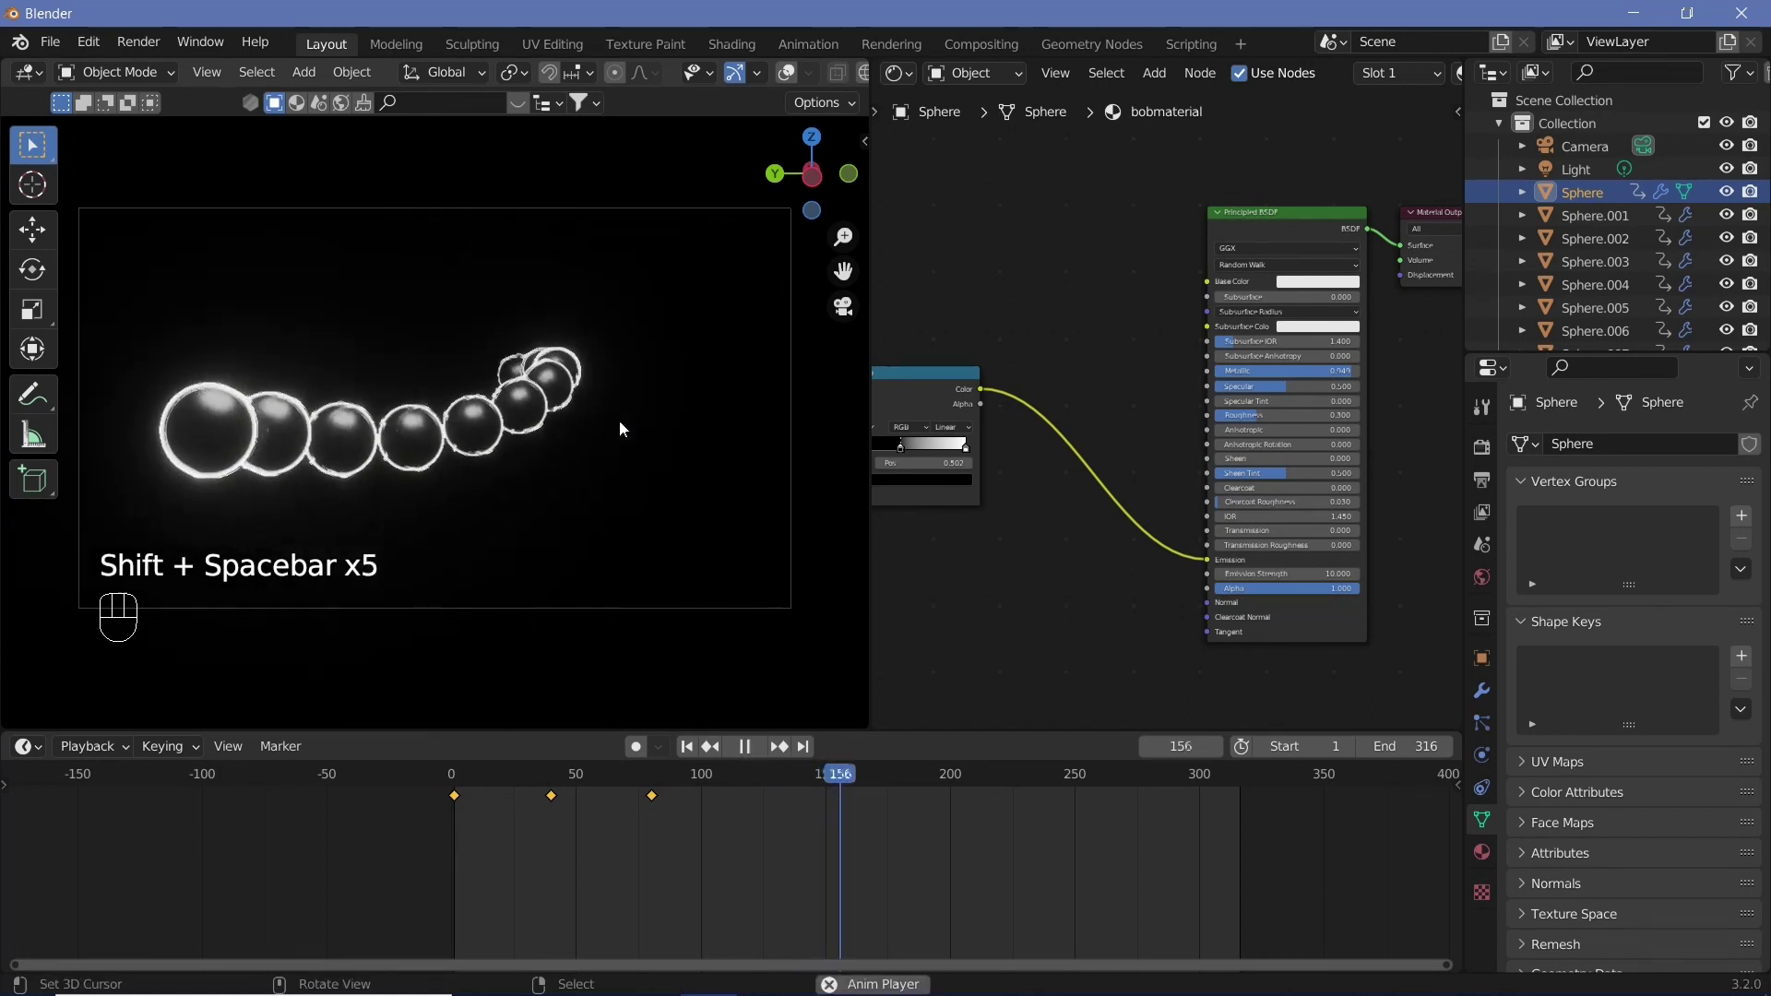
Stop playback and add a MixRGB node set to Darken with Fac 1 before Emission
key(shift+space)
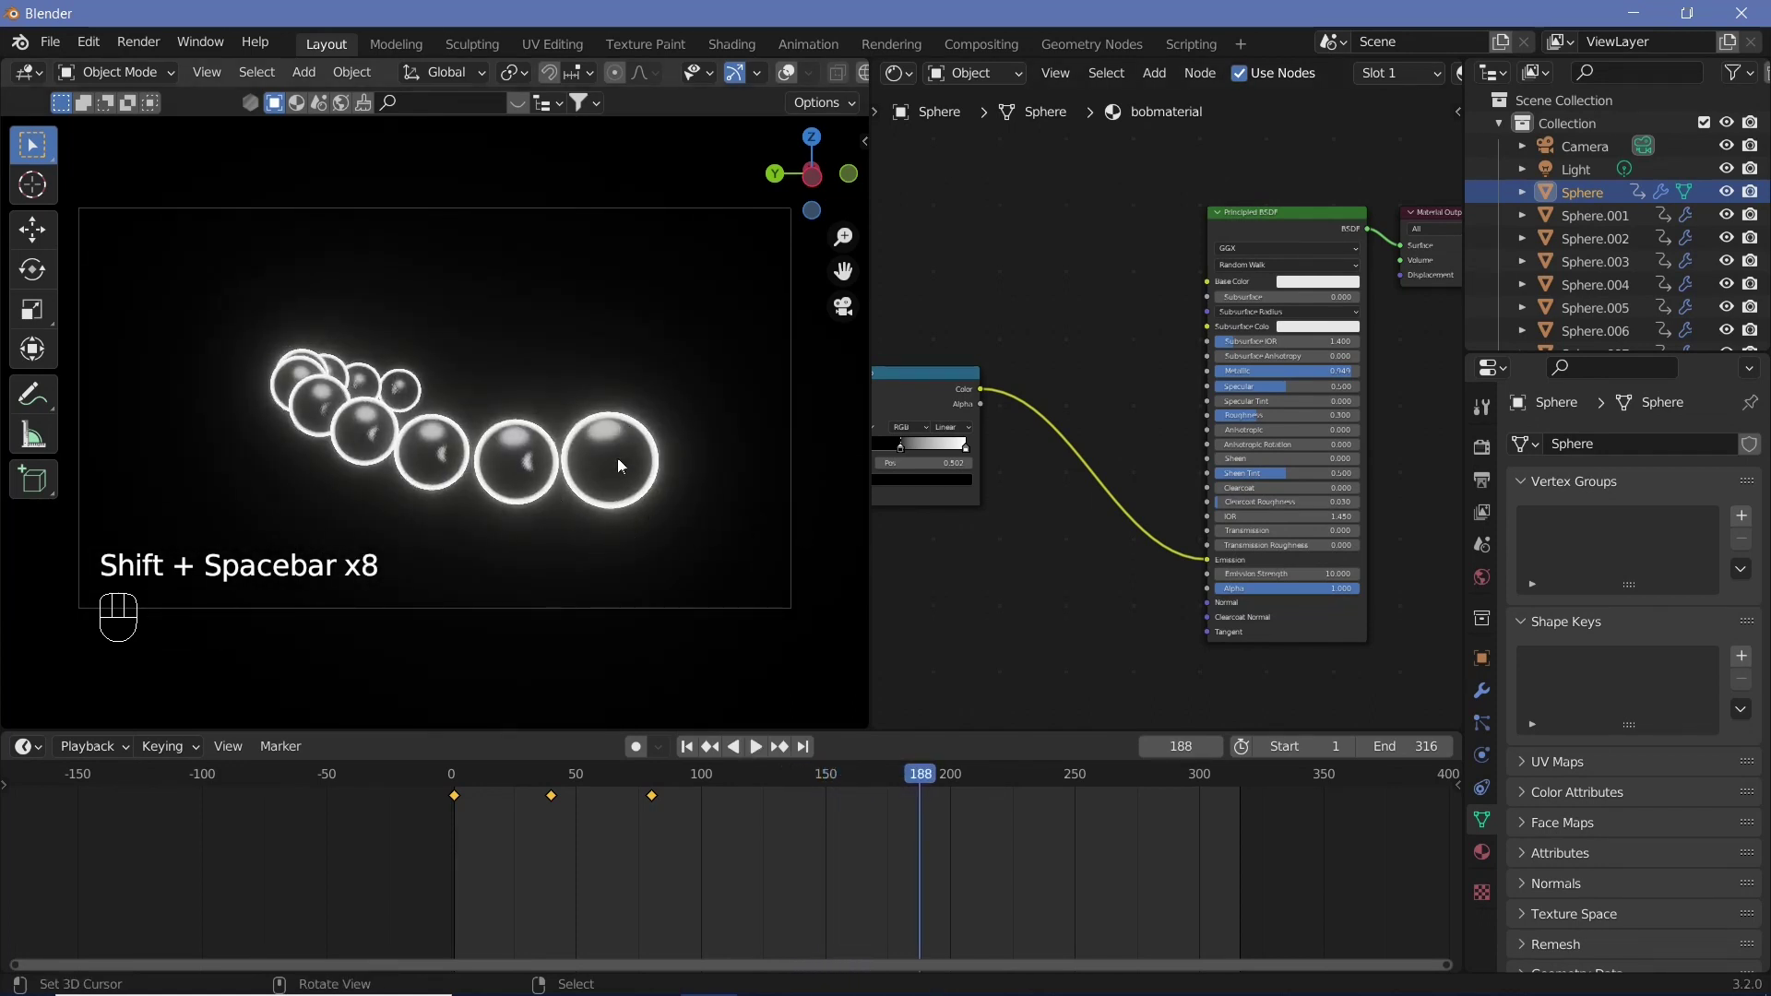
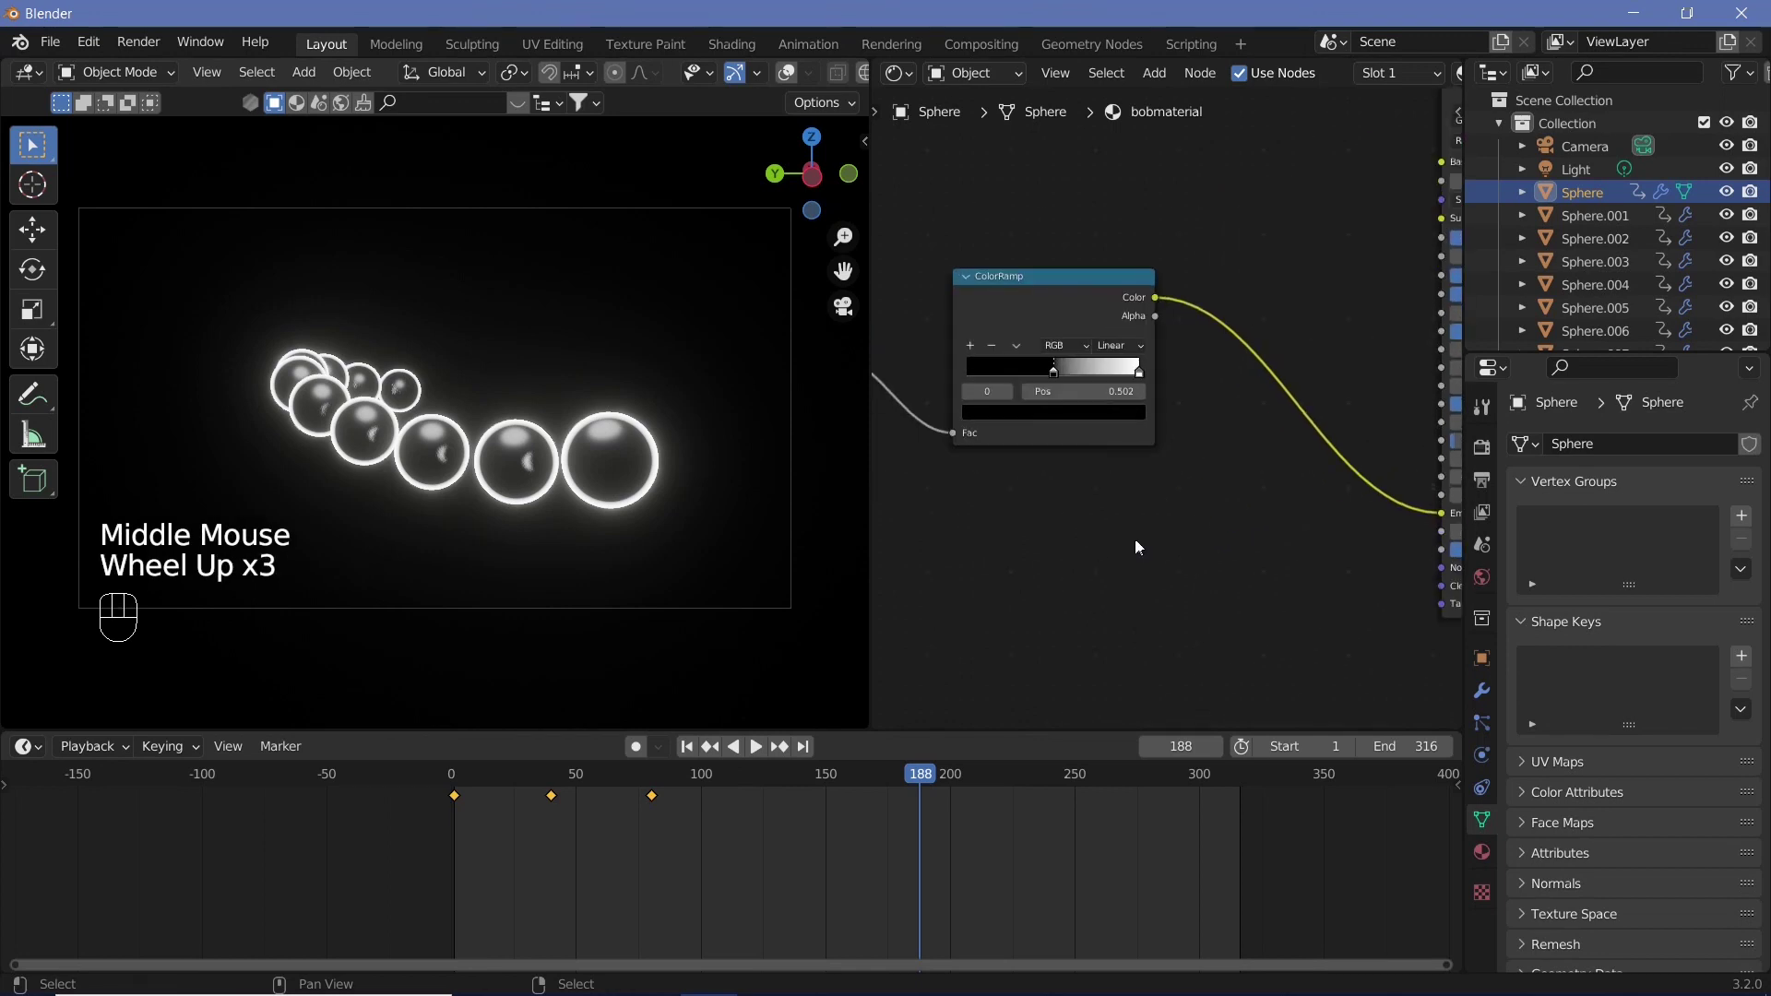
key(shift+a)
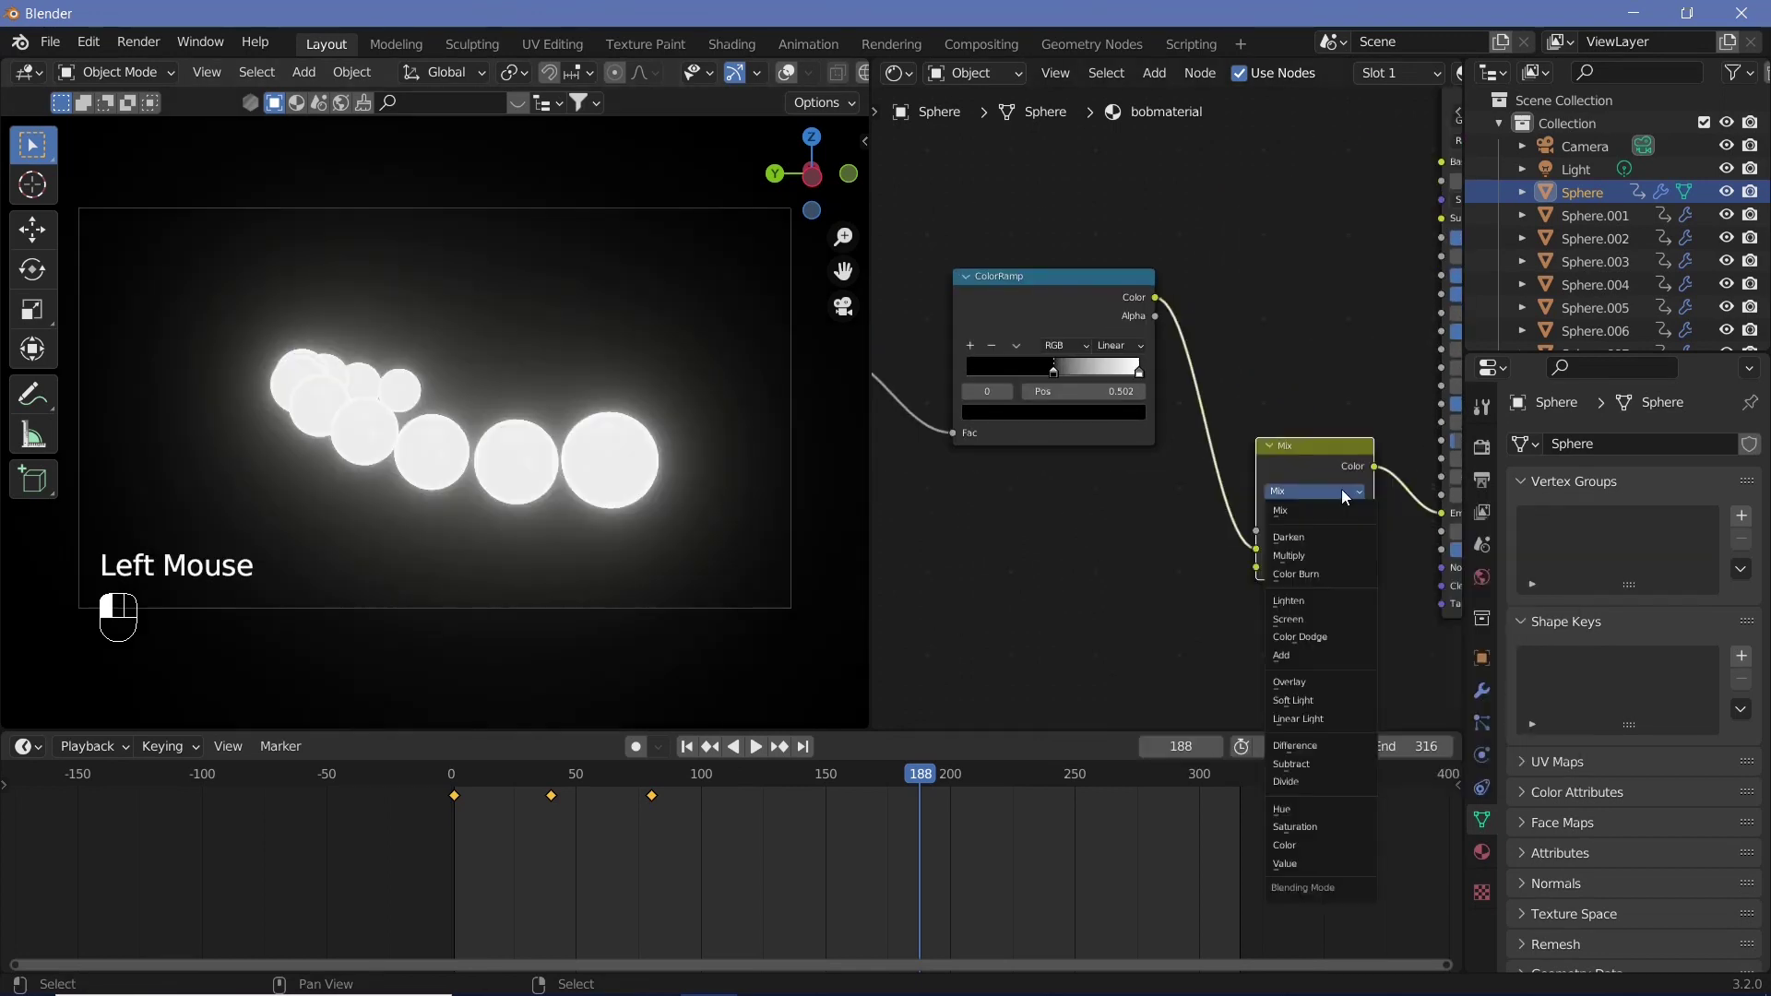
drag(1347, 498, 1311, 538)
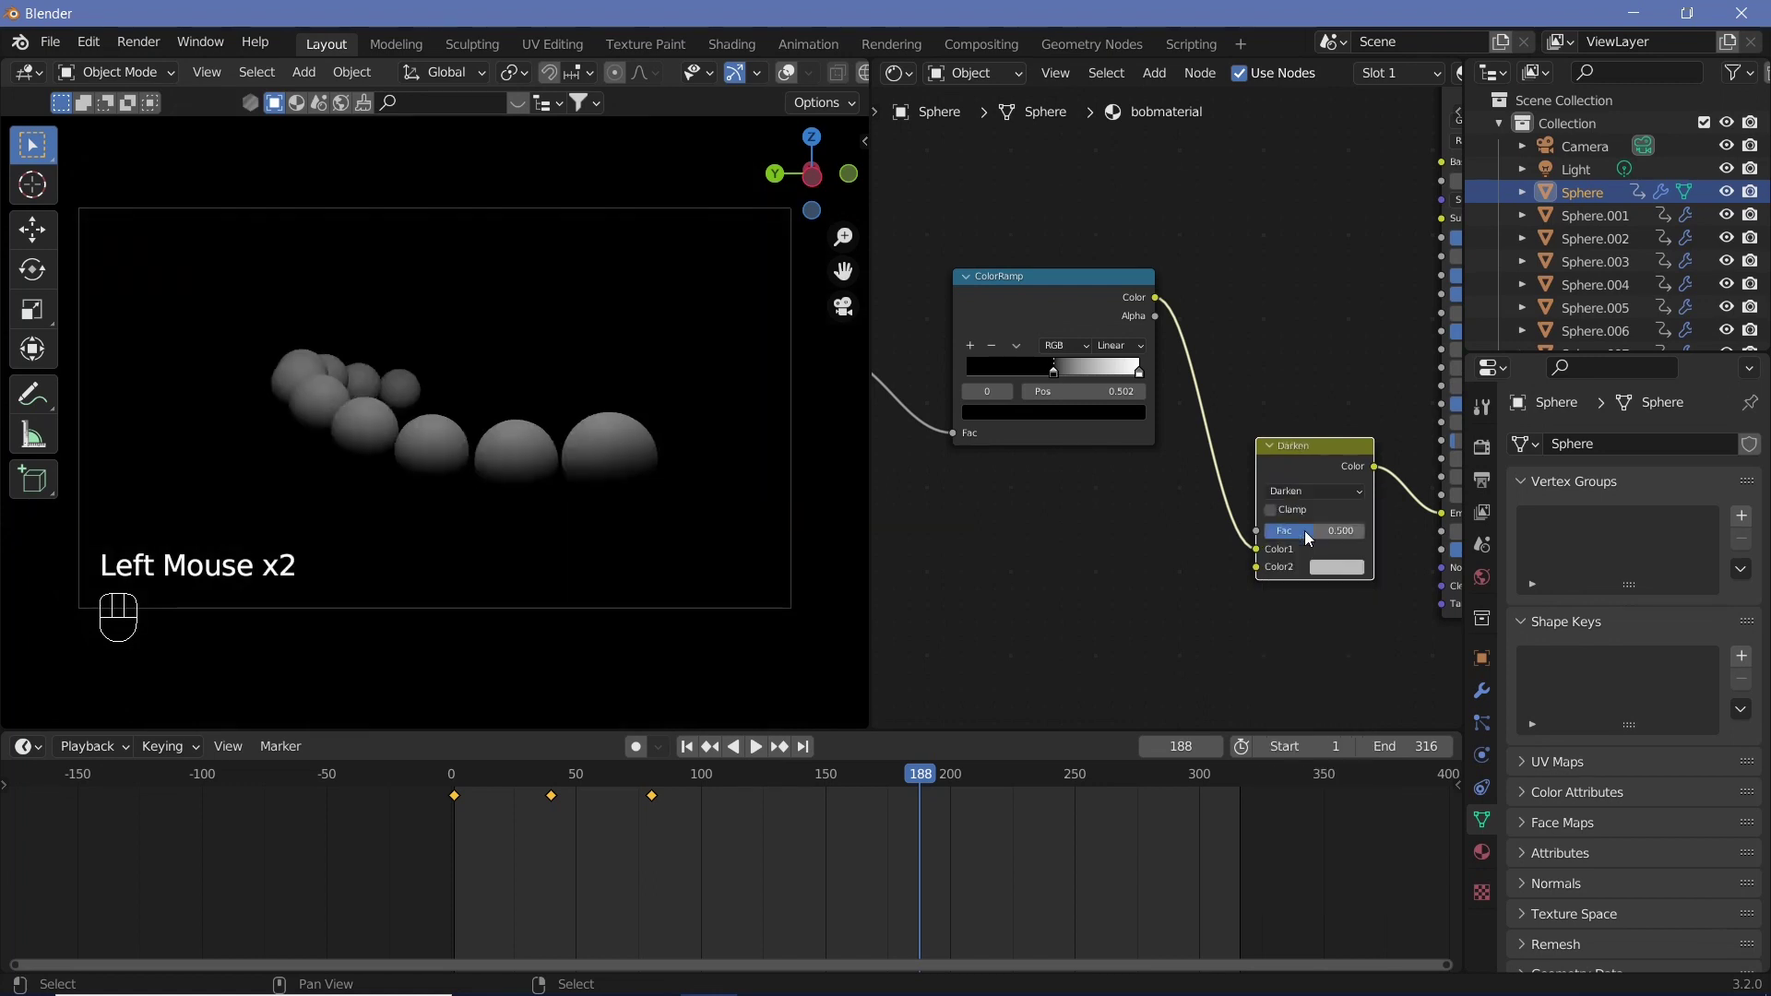
click(1355, 545)
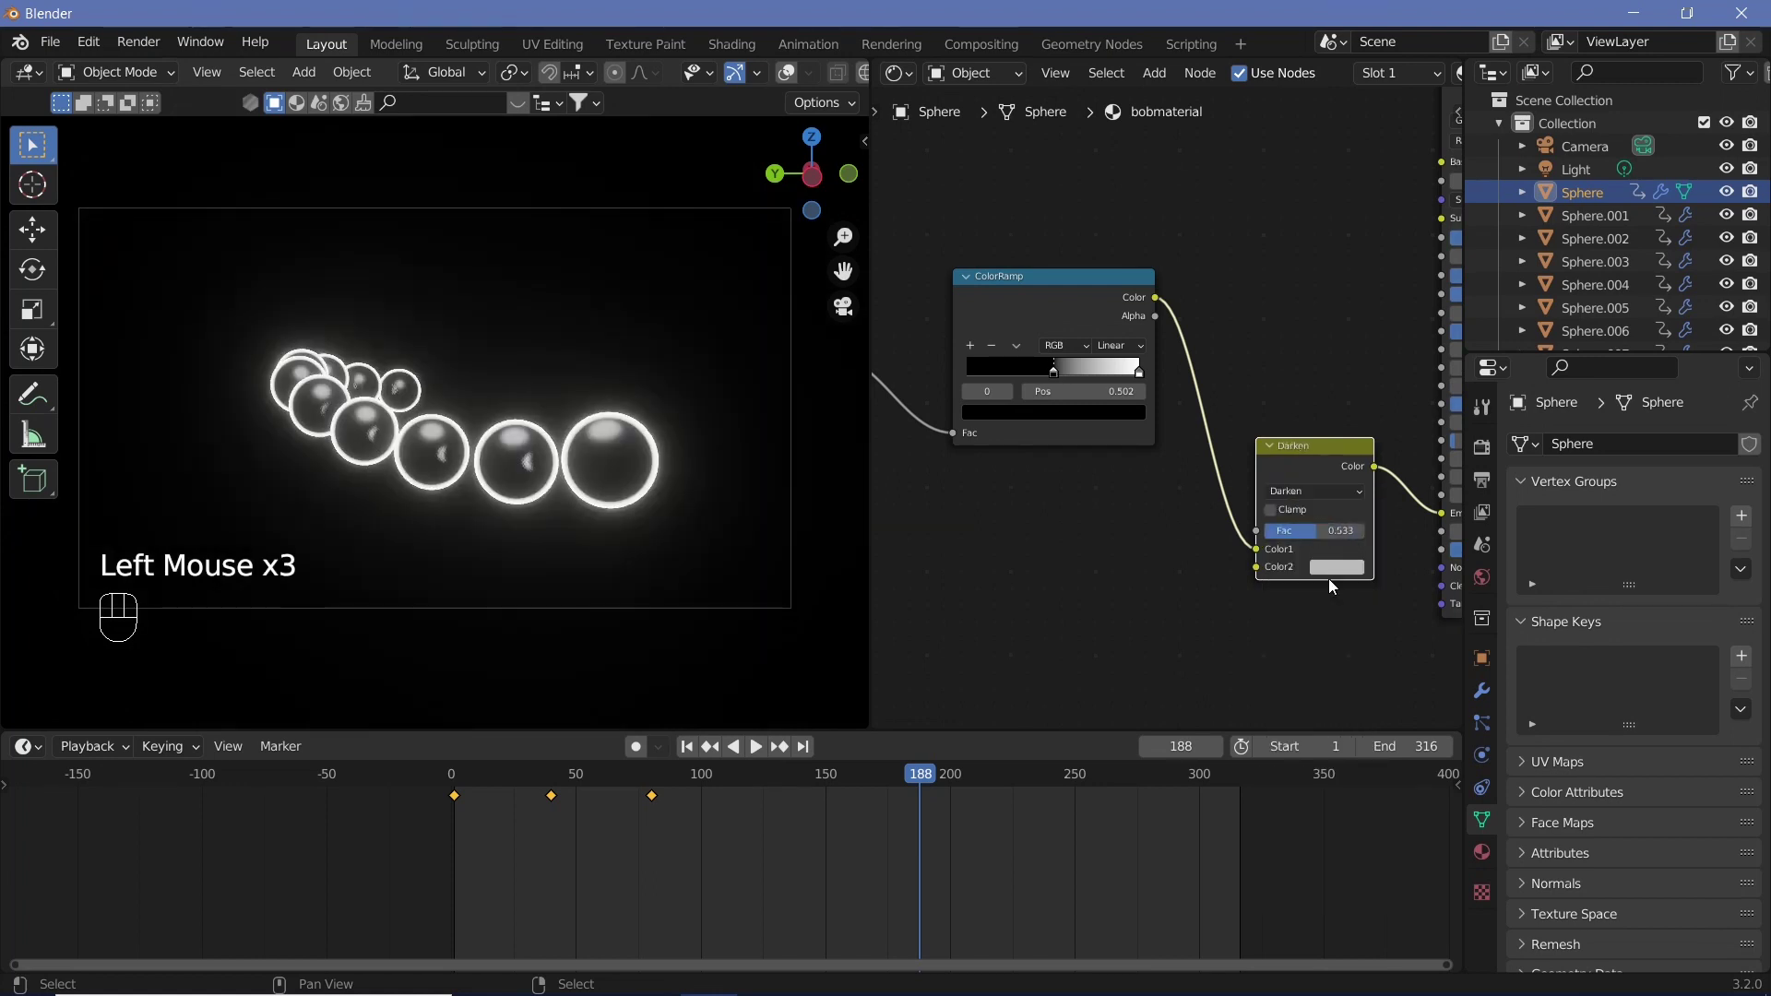
Pick a green glow for Color2 and keyframe it at frame 188
click(1462, 344)
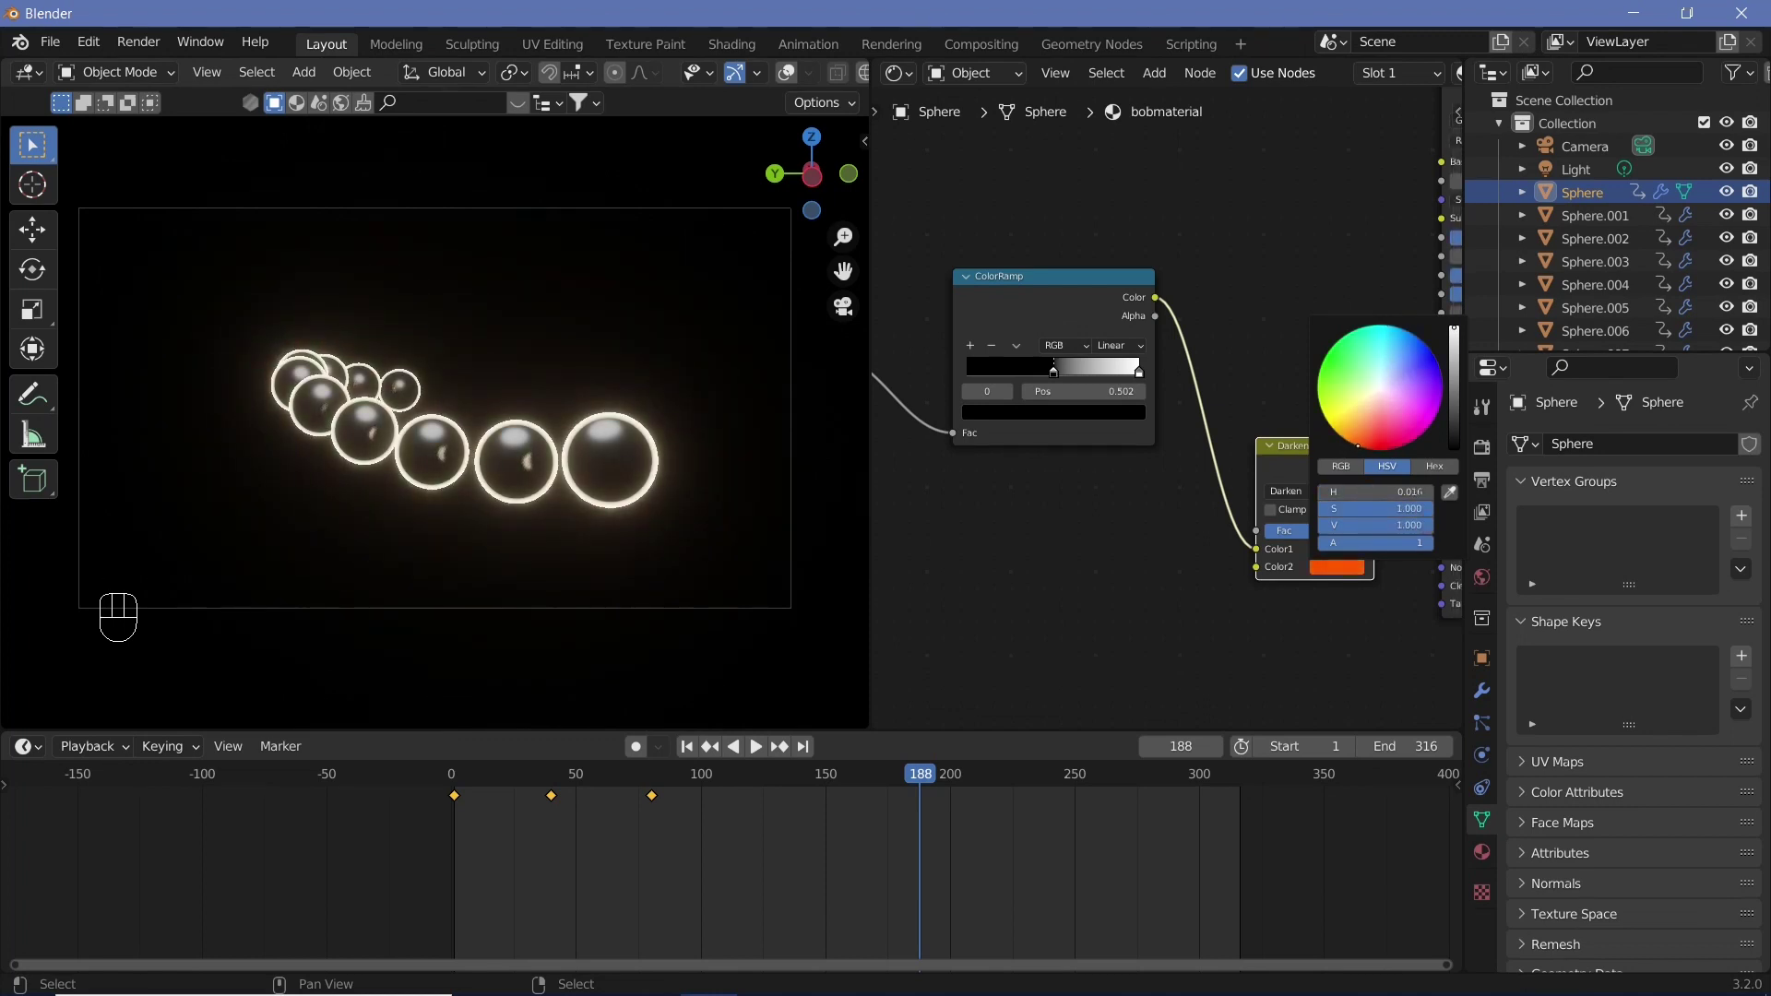
click(1320, 548)
click(1334, 574)
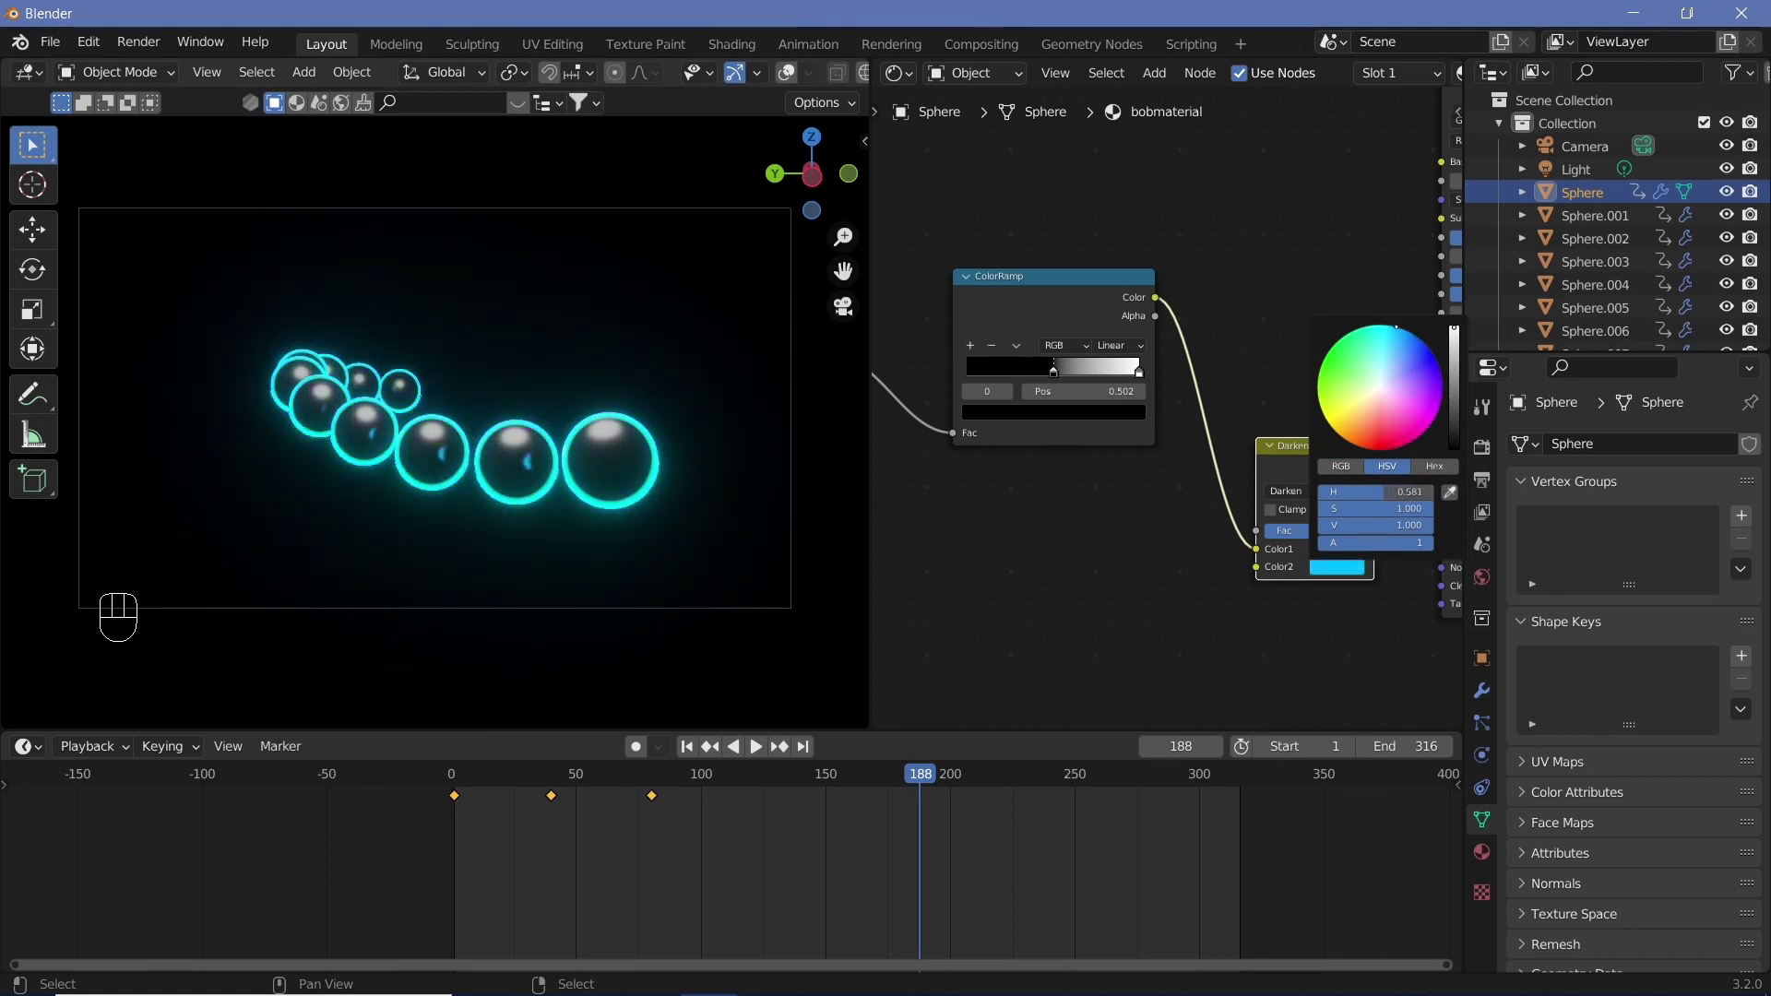
drag(1090, 655, 1177, 620)
click(1433, 527)
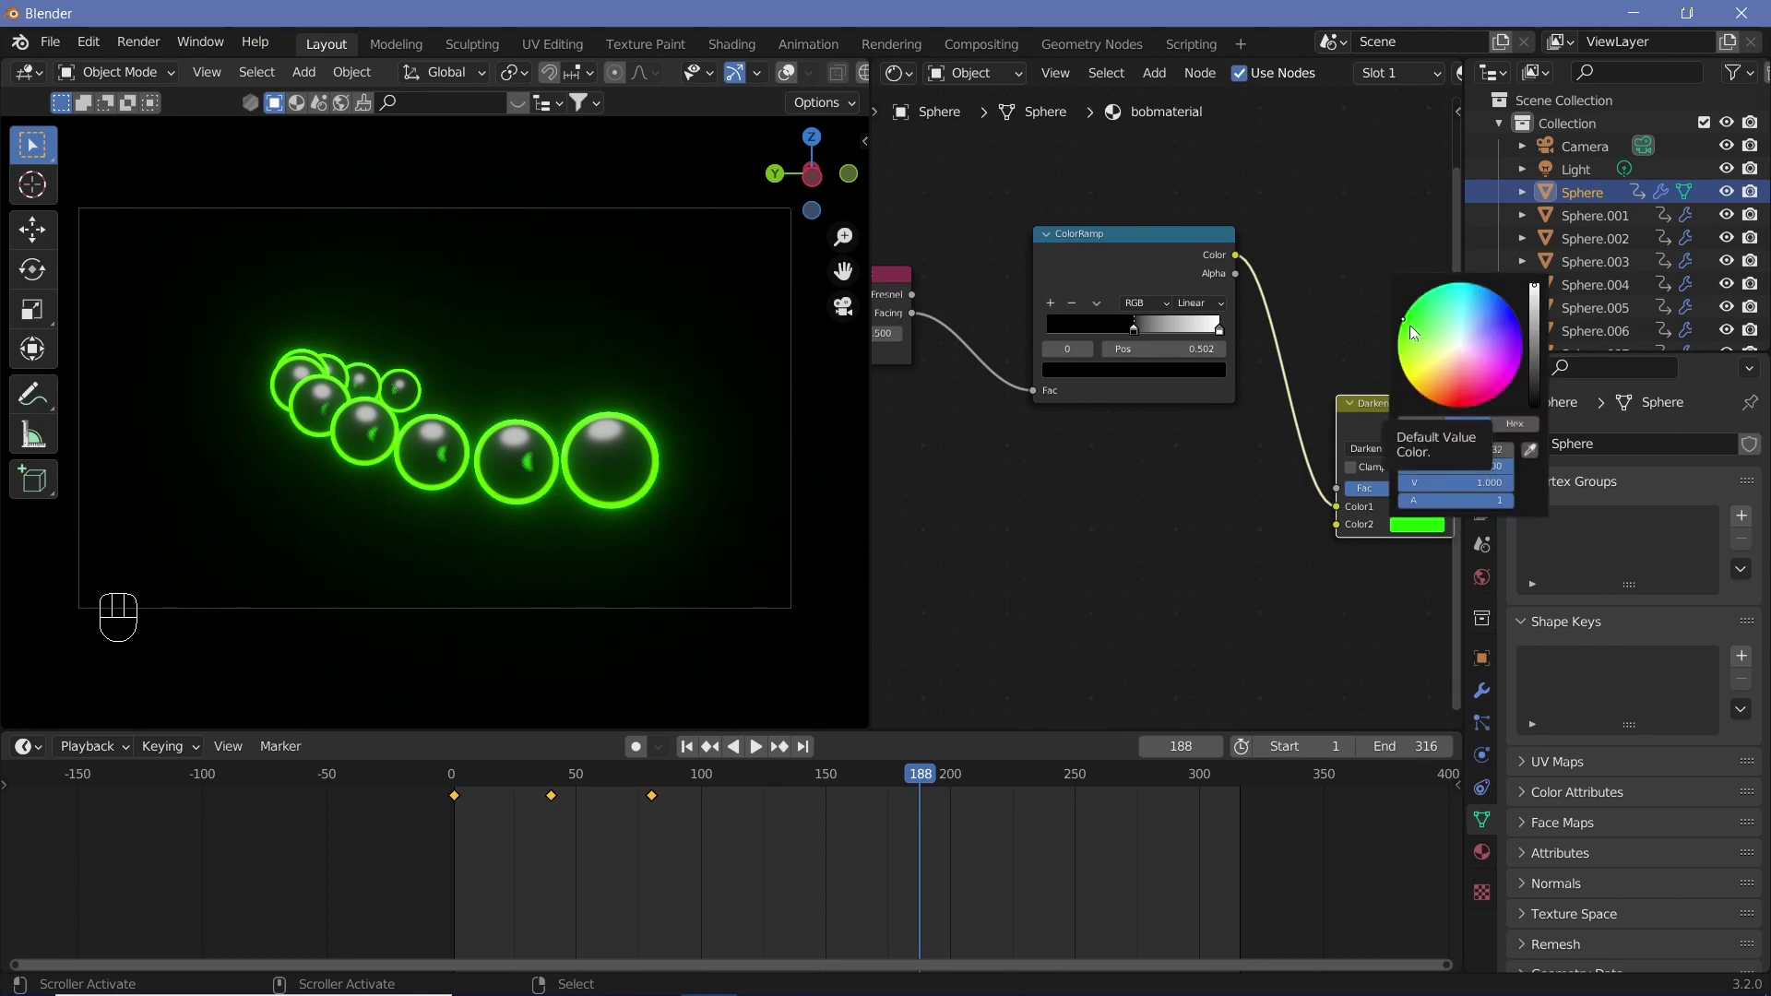
key(i)
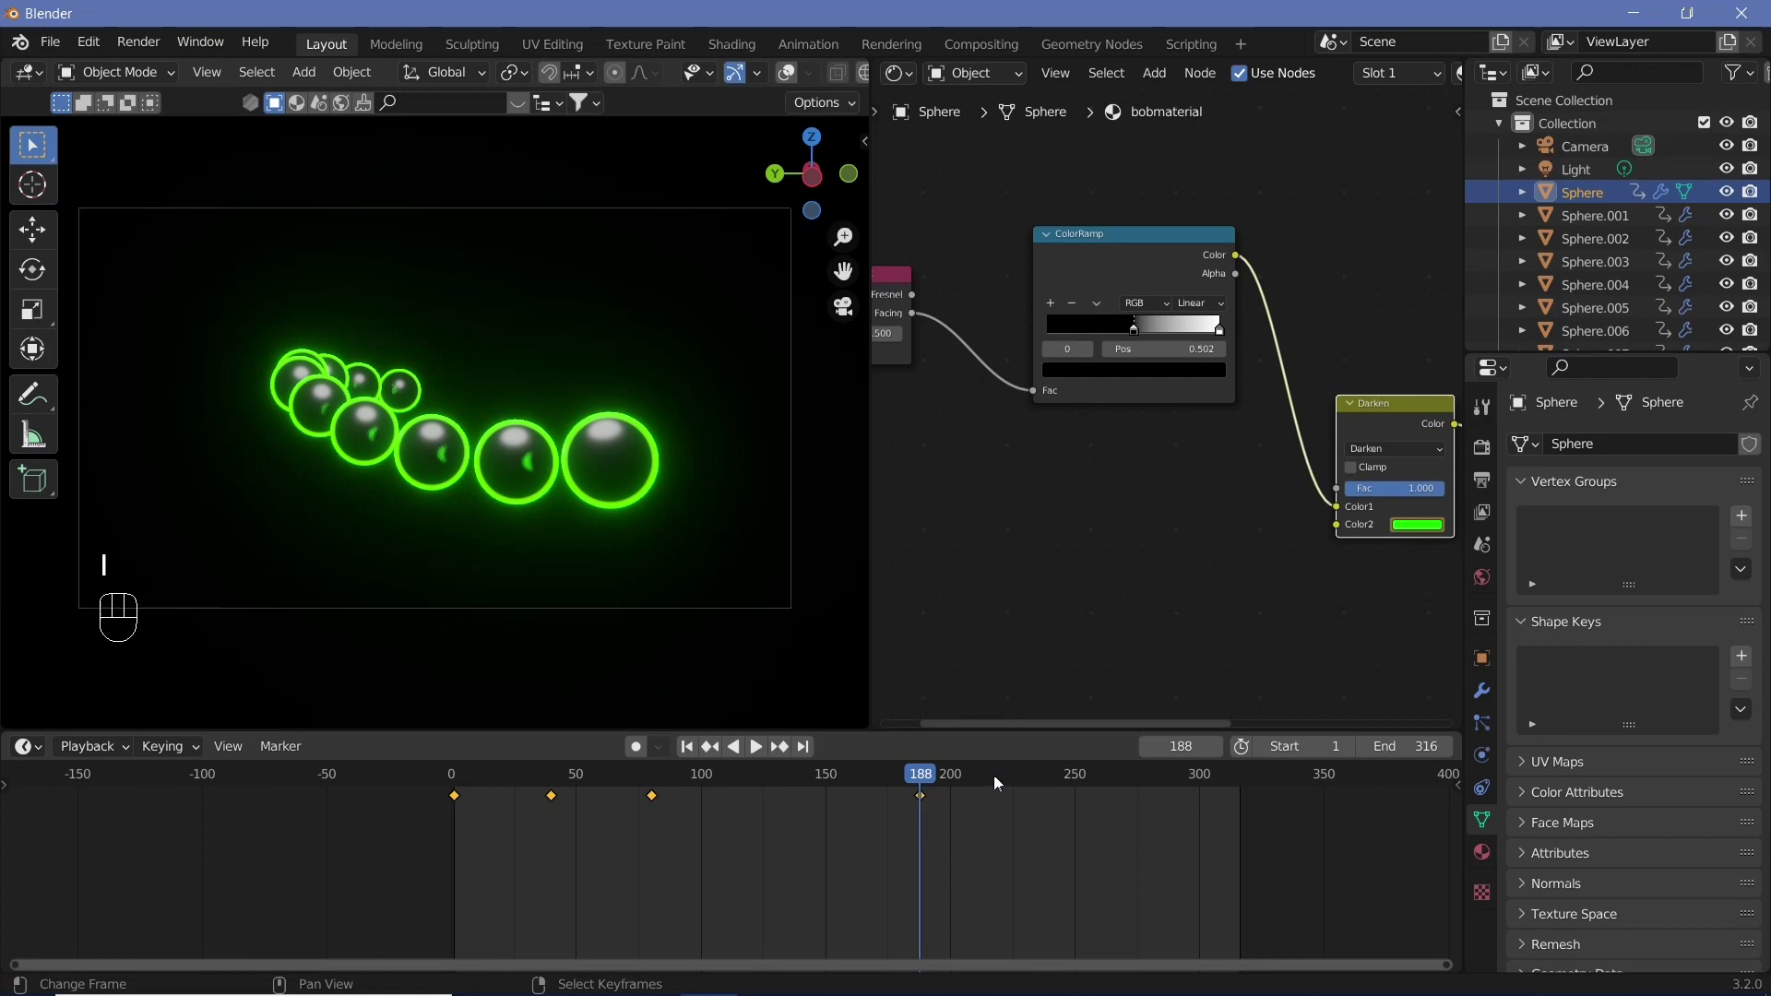
Keyframe a red glow at frame 237, scrub back and darken the in-between yellow
click(1050, 784)
click(1434, 533)
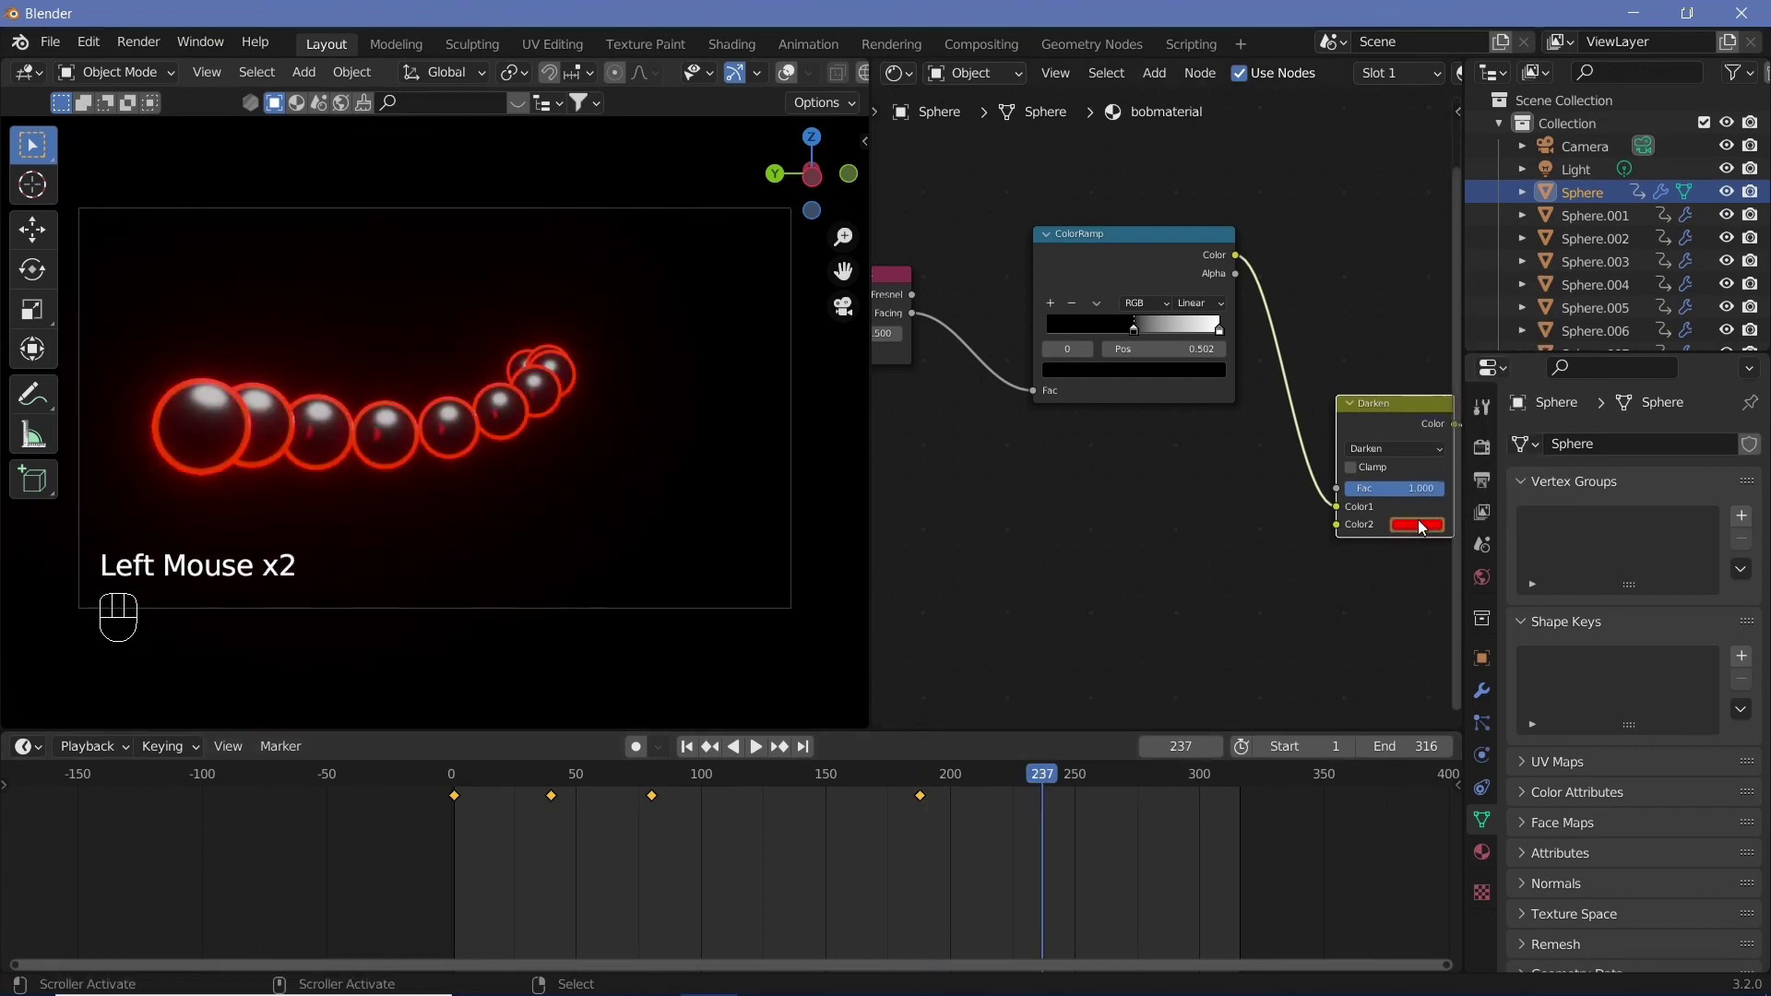
key(i)
drag(1010, 792, 1437, 534)
click(1434, 533)
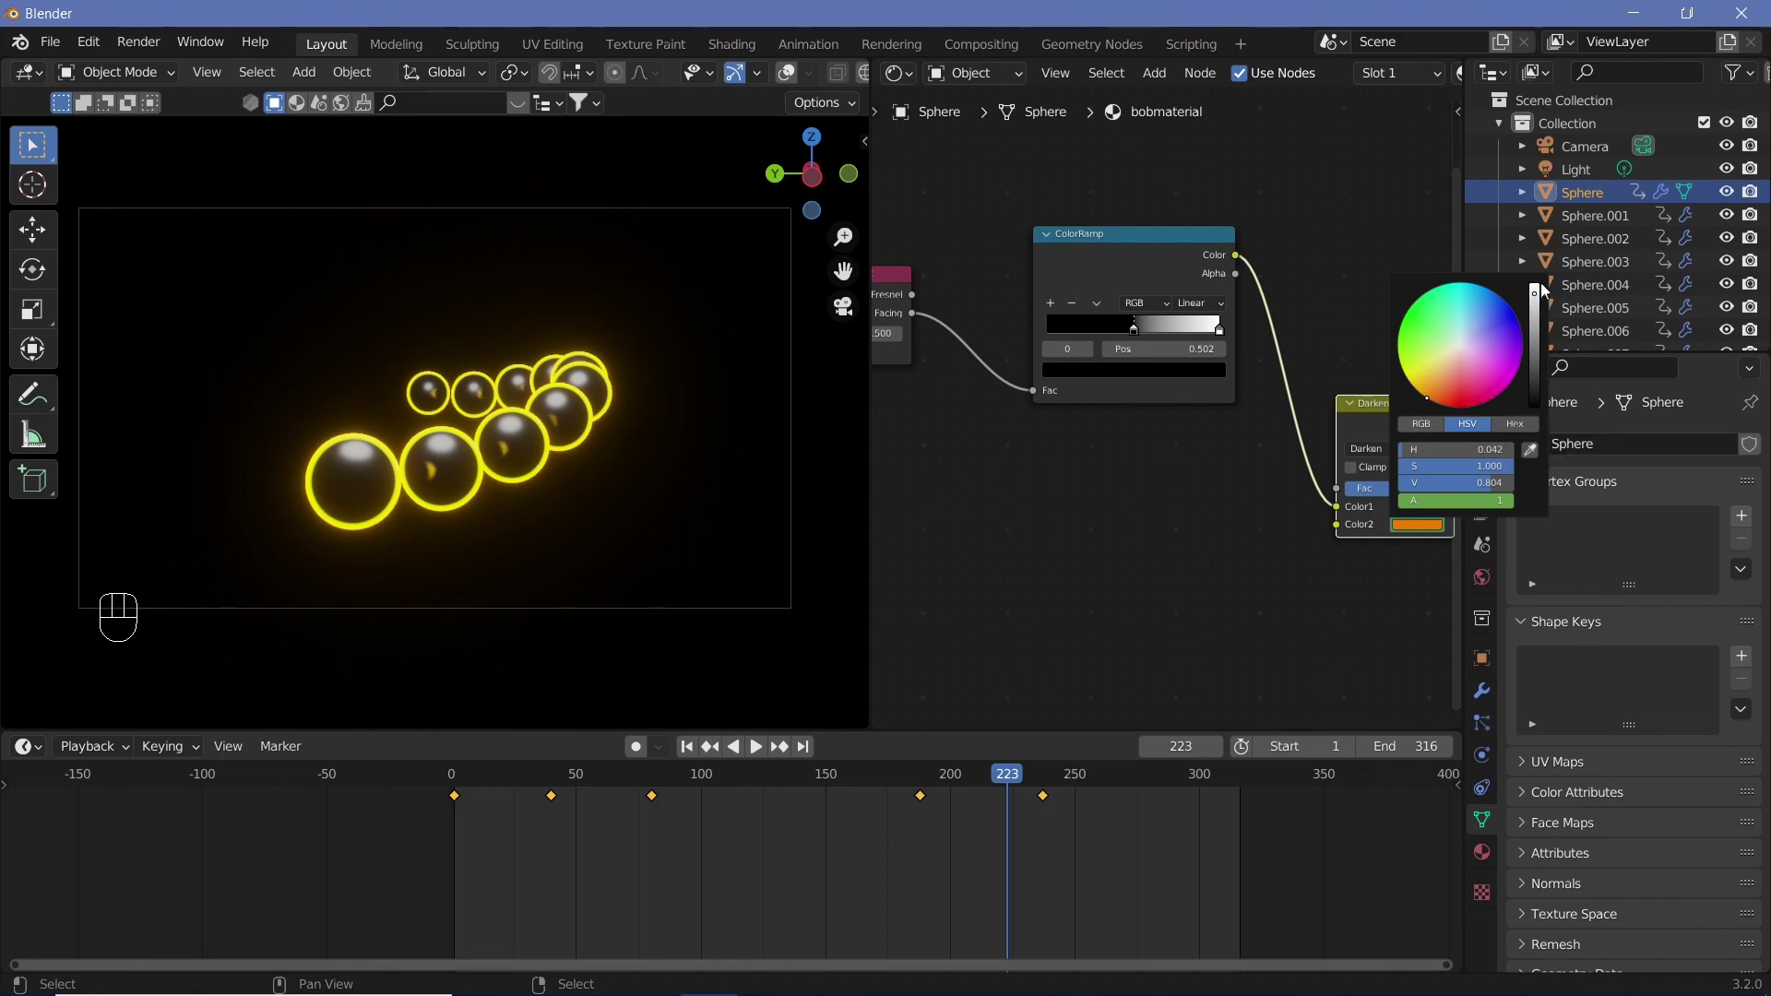
click(1533, 330)
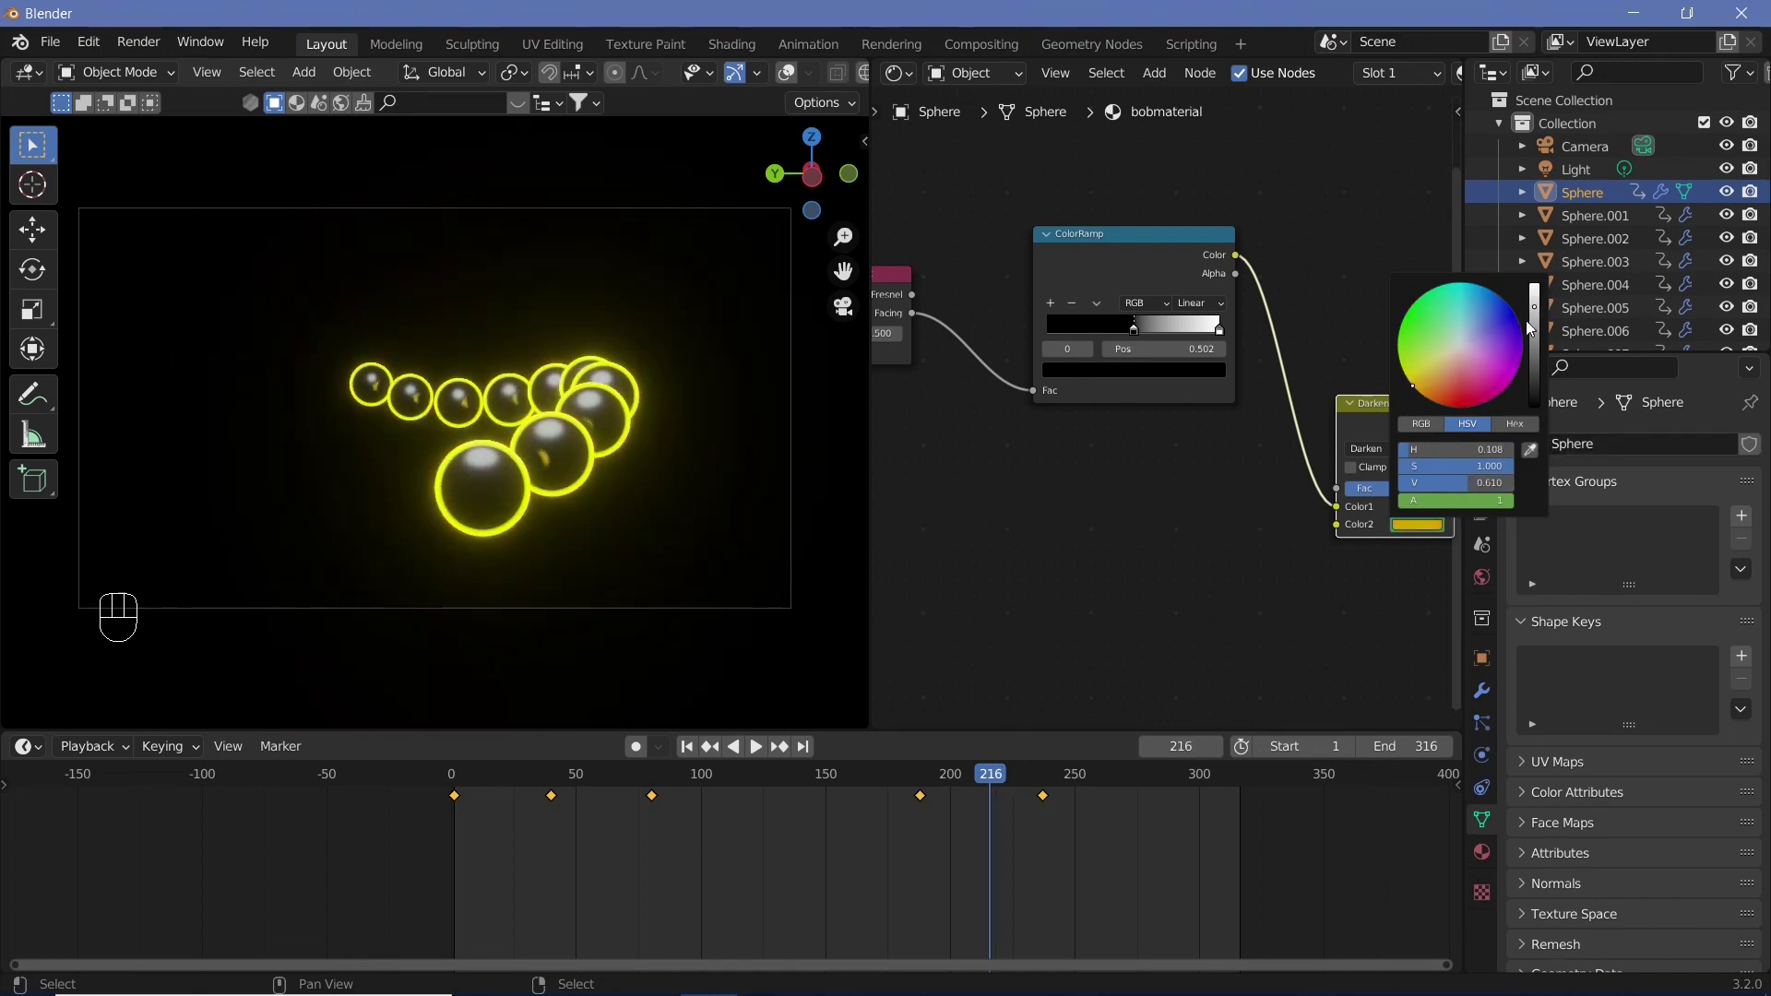
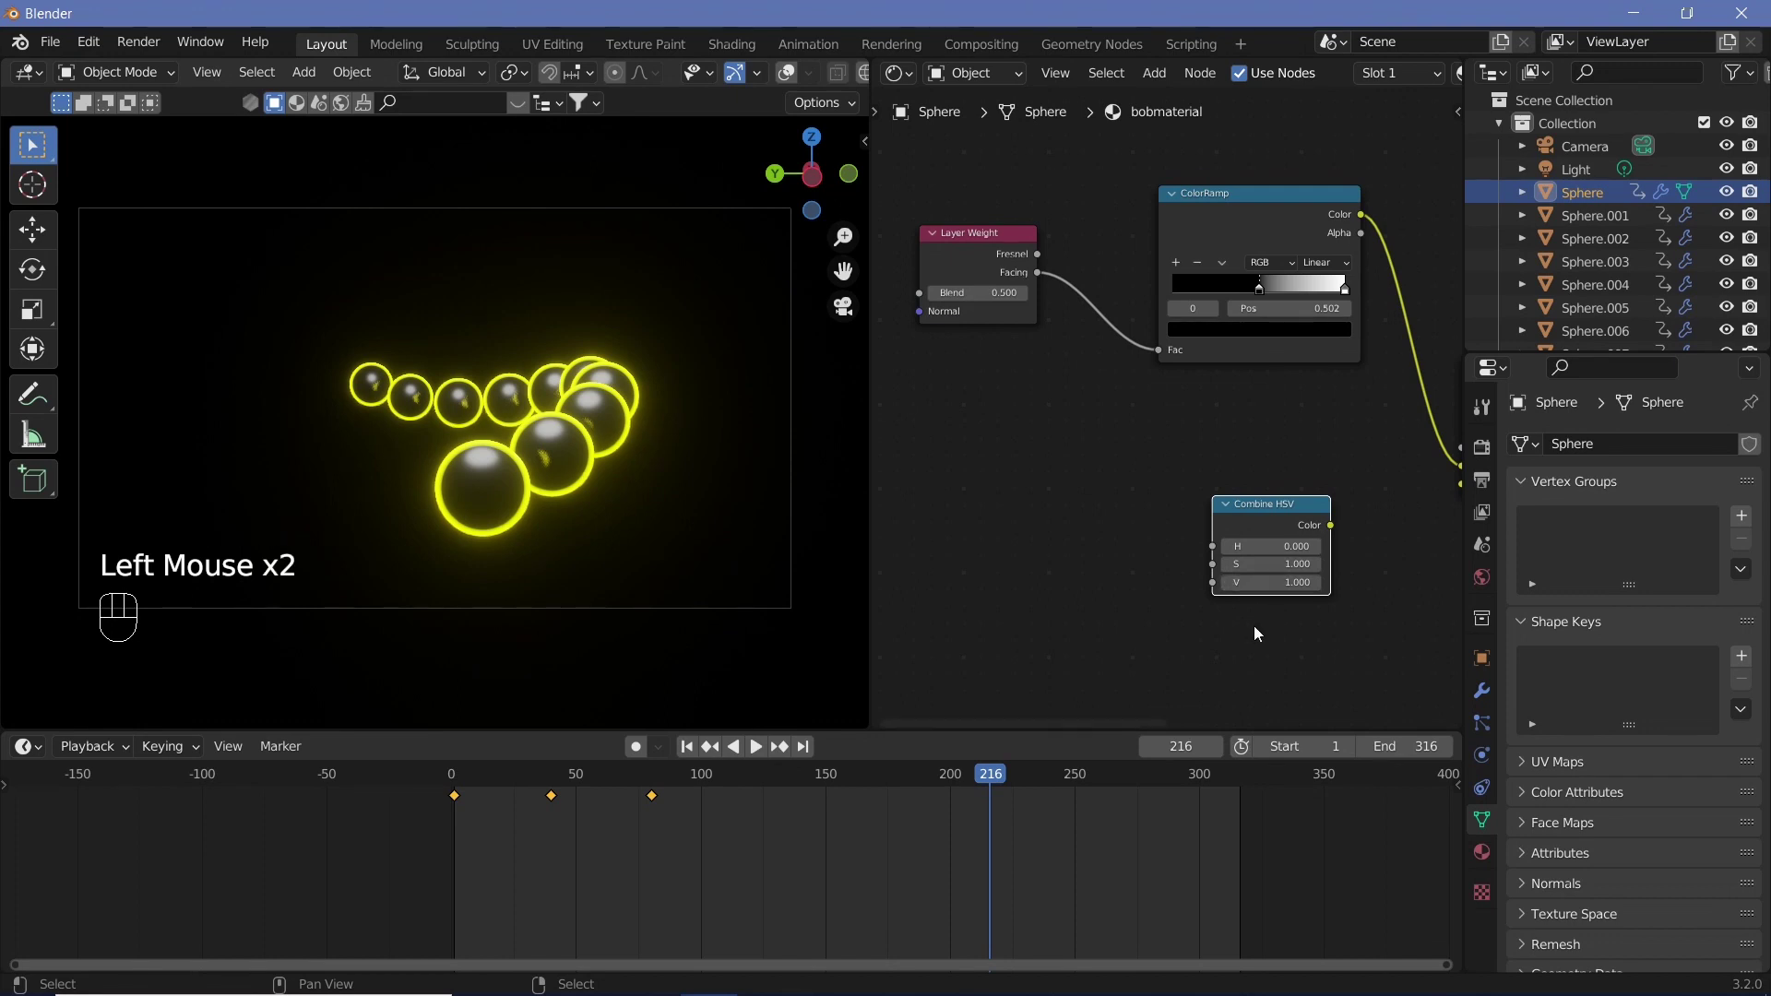
Add a Value node driving the hue and keyframe it from 0 at the start to 1.000 at frame 314
key(a)
middle_click(1165, 622)
right_click(1165, 622)
key(a)
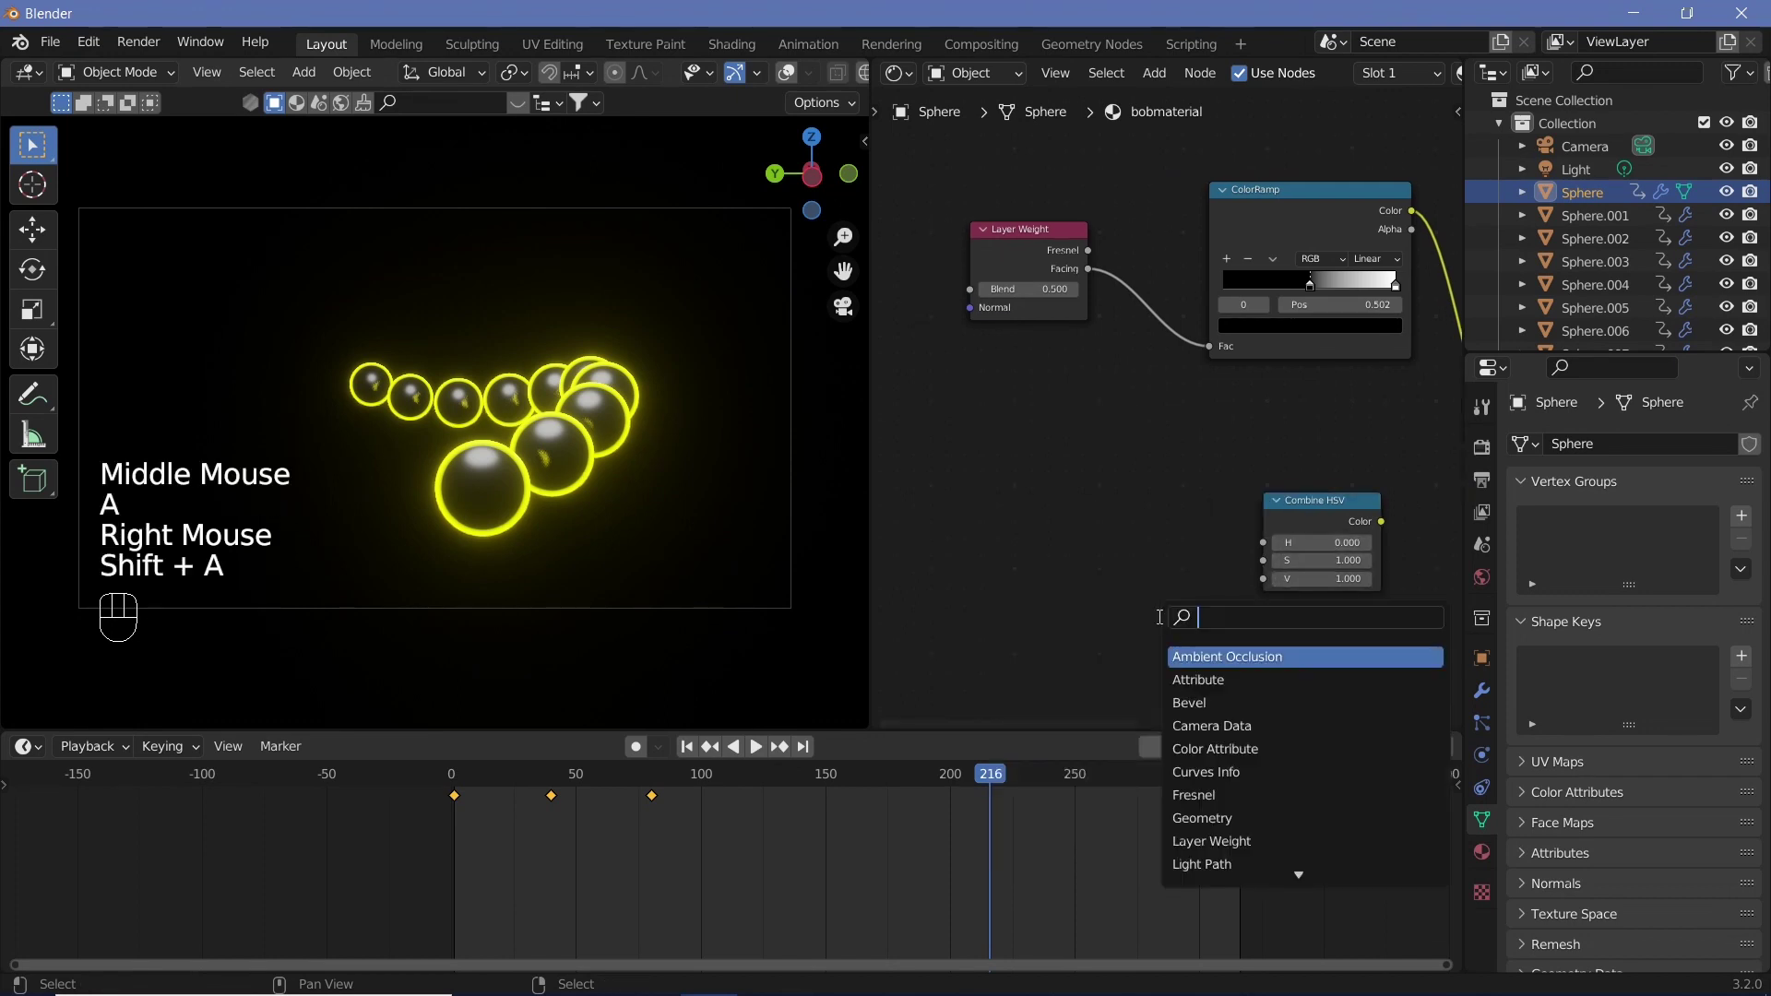
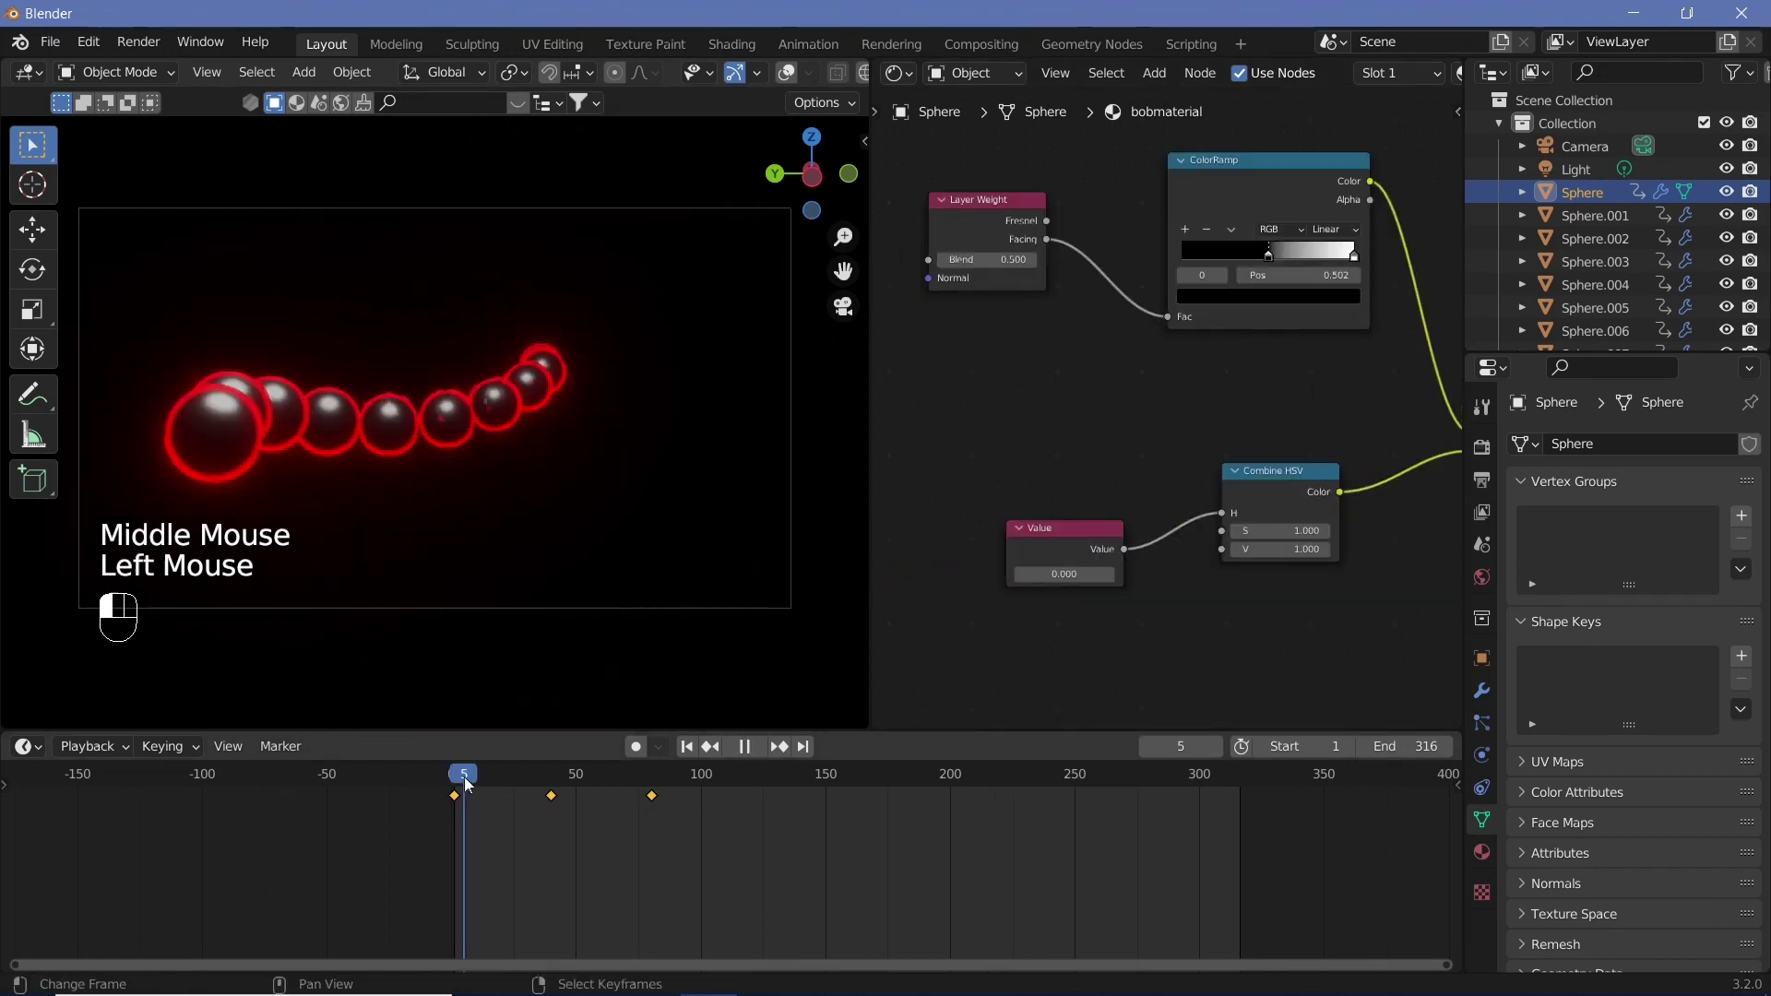
drag(443, 794, 599, 805)
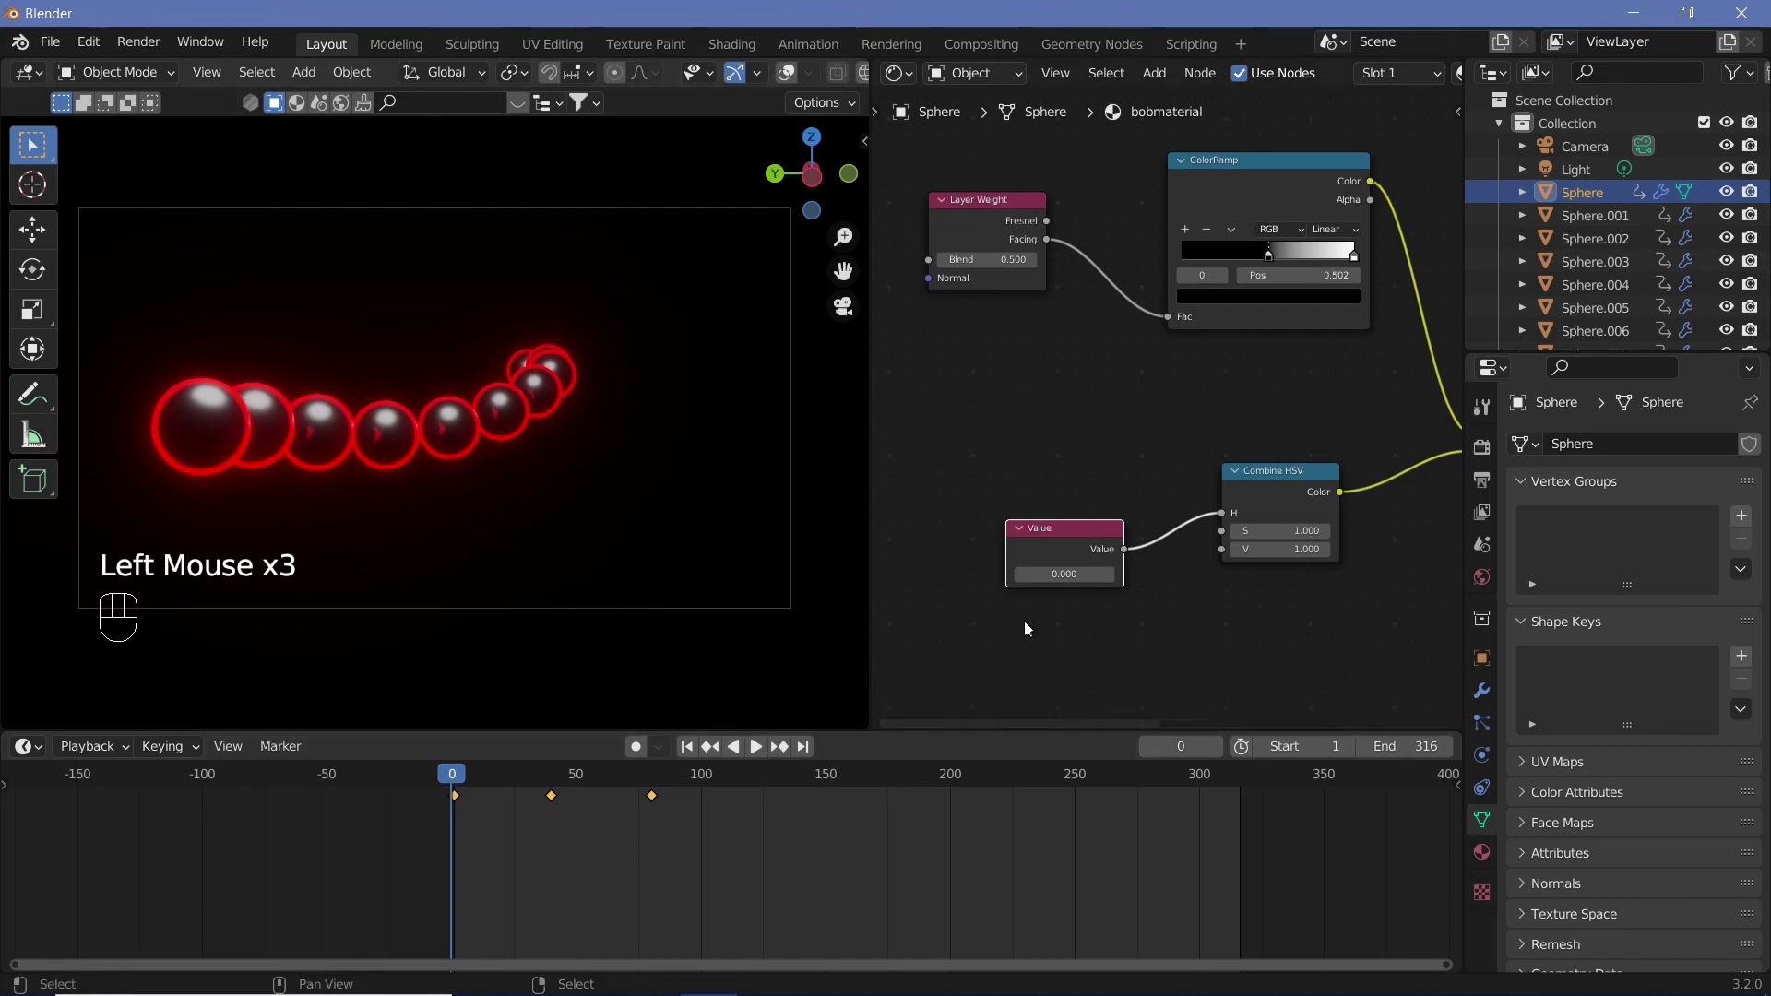
key(Right)
key(Right)
key(Left)
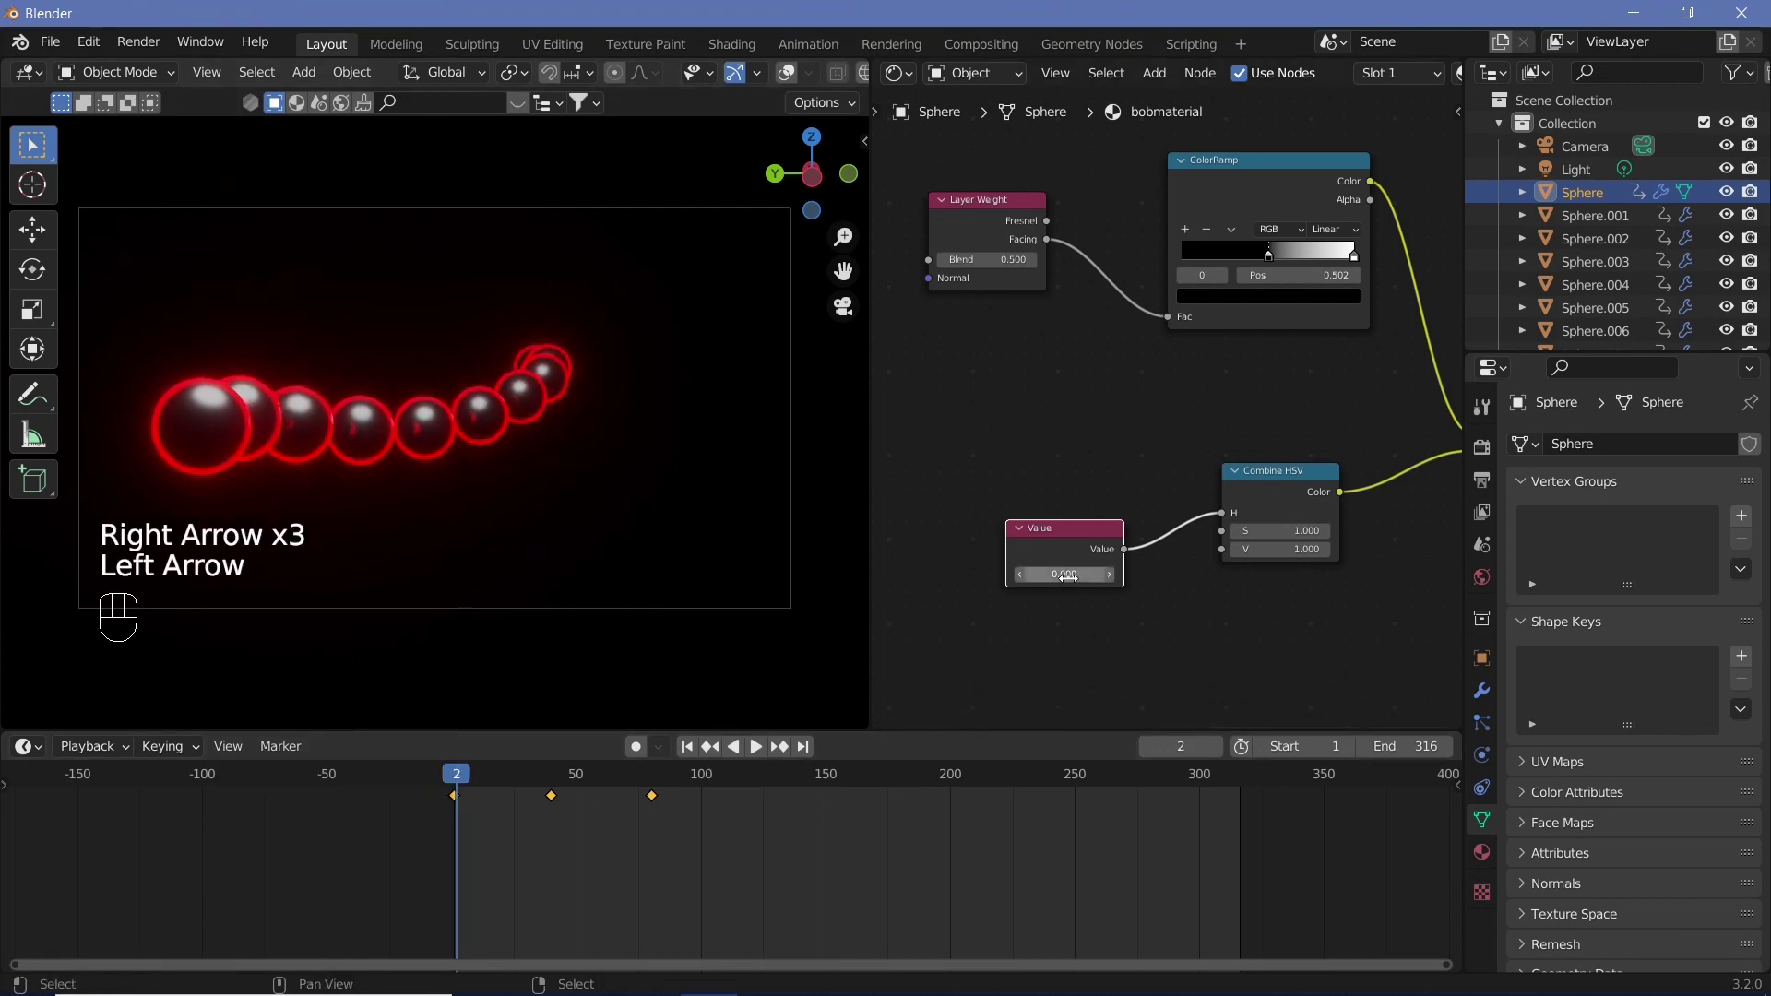
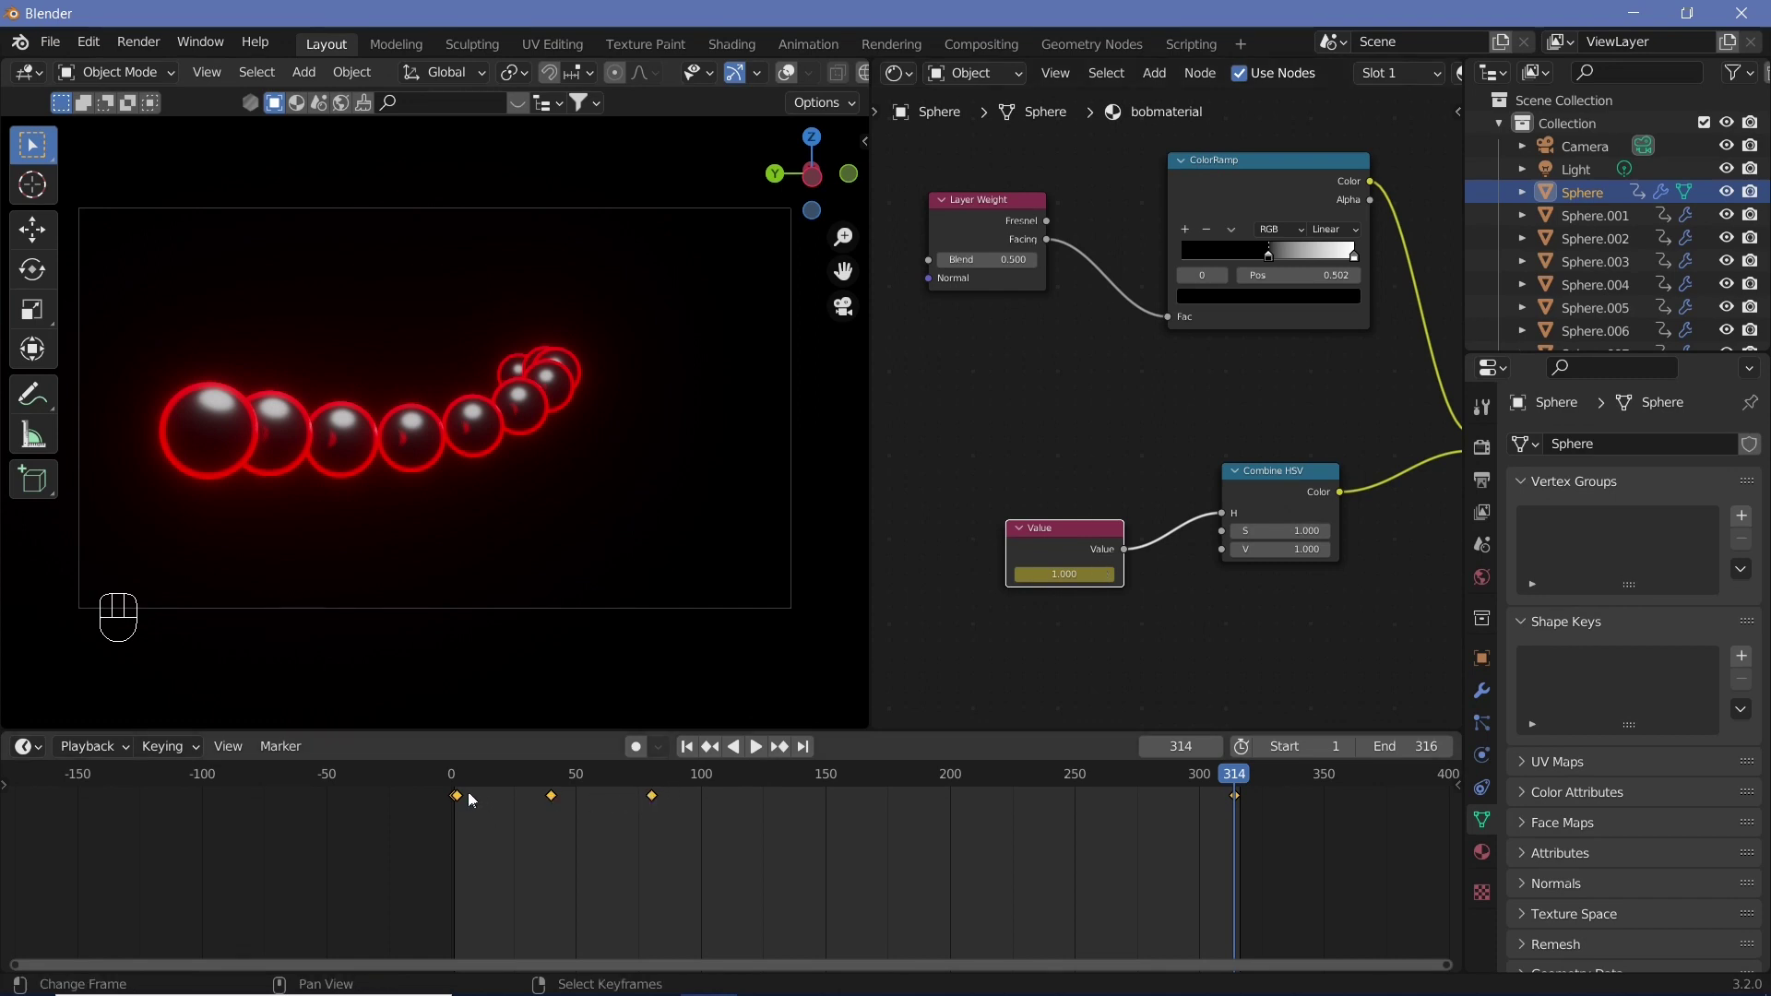
Navigate the timeline to the region holding the sphere material's keyframes
right_click(467, 804)
click(467, 803)
right_click(467, 803)
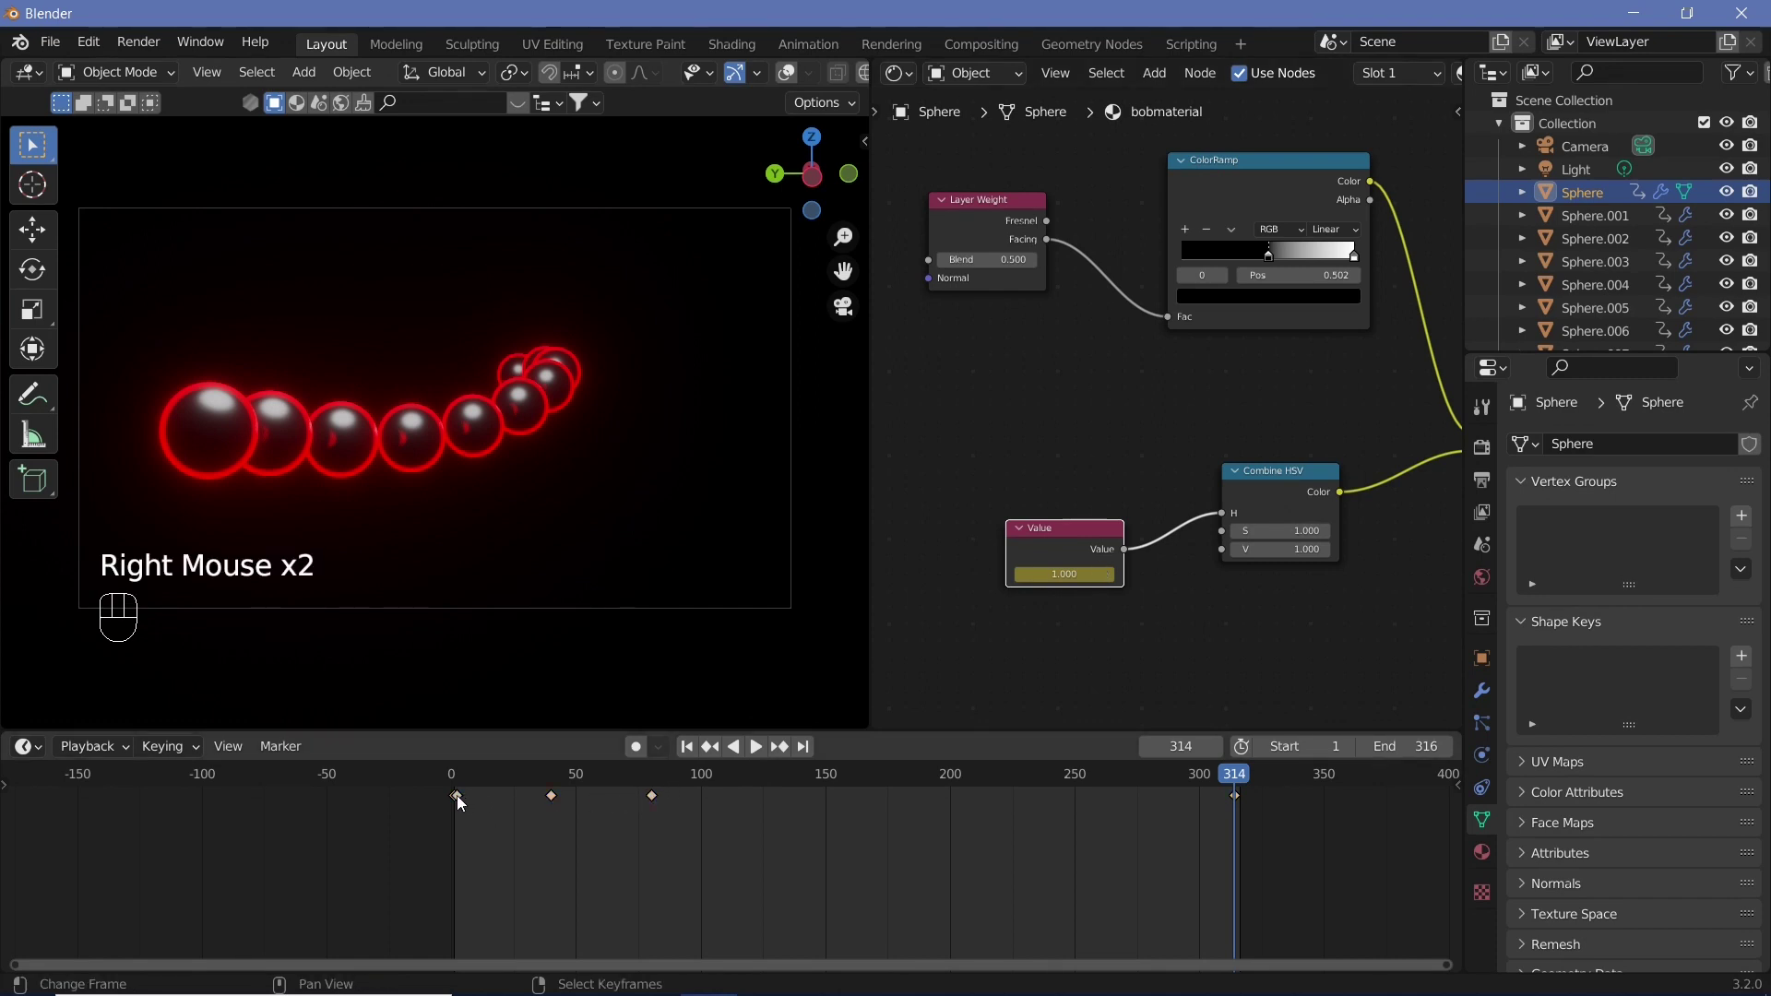
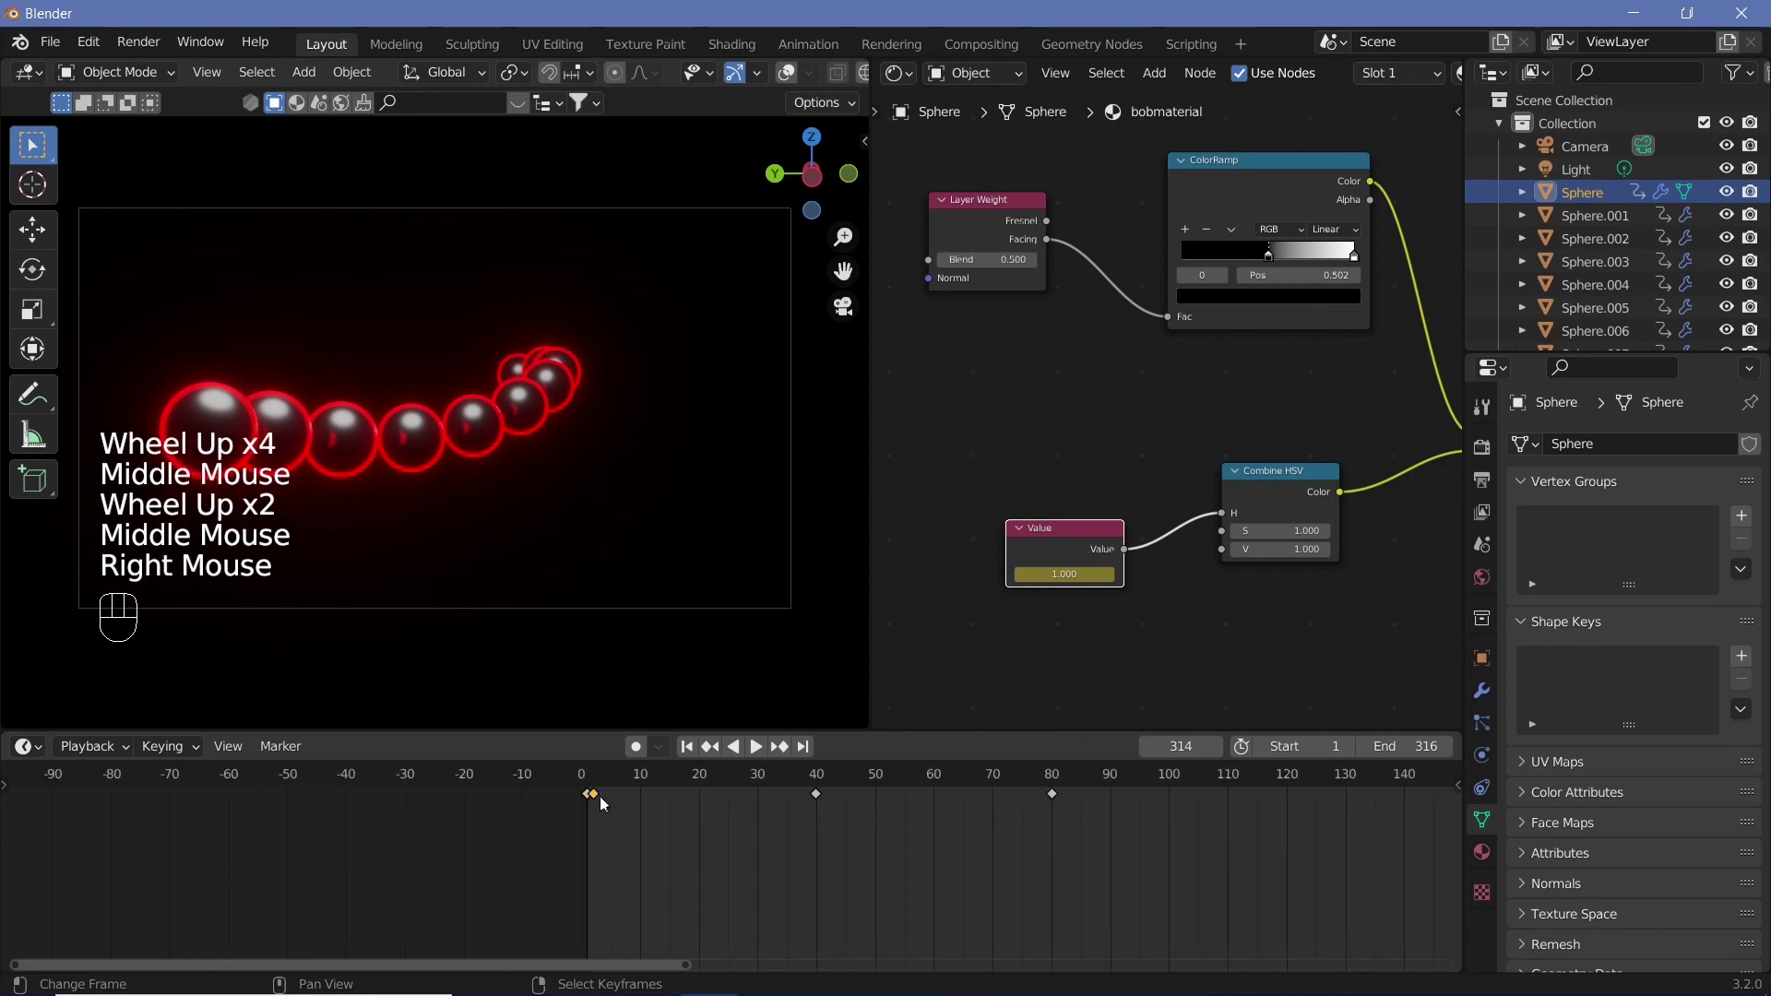
scroll(down, 3)
middle_click(1142, 834)
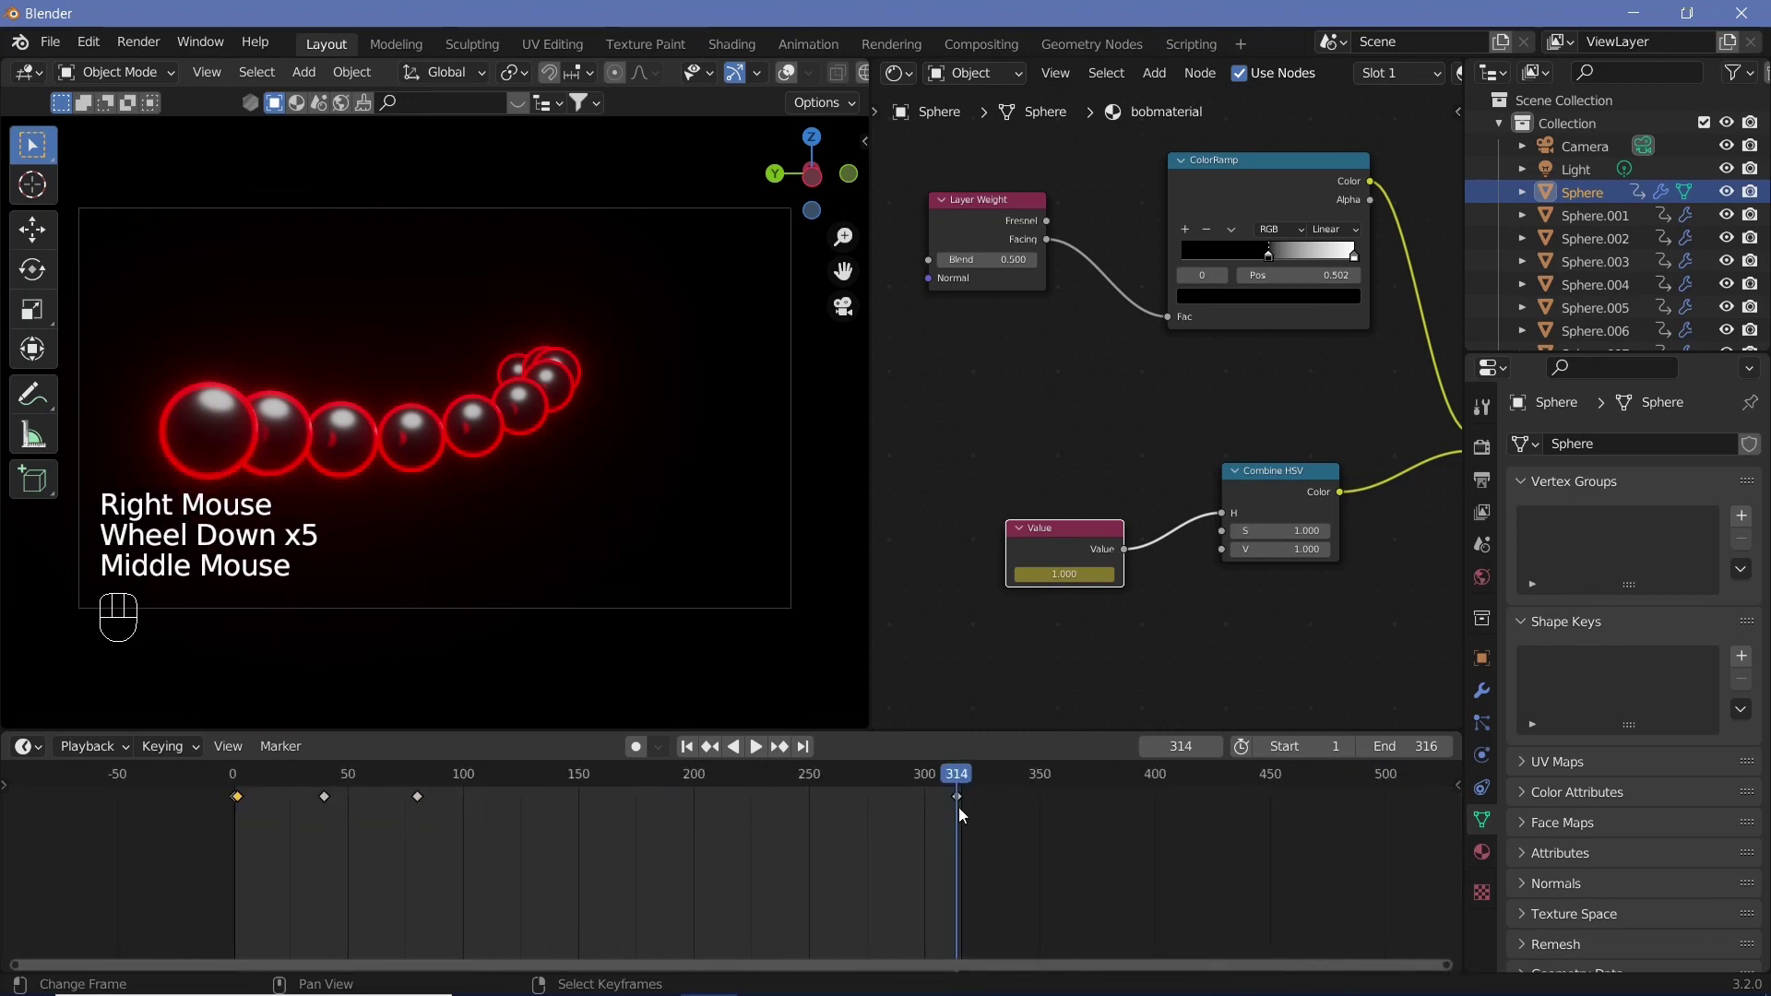
click(962, 808)
right_click(962, 807)
right_click(249, 804)
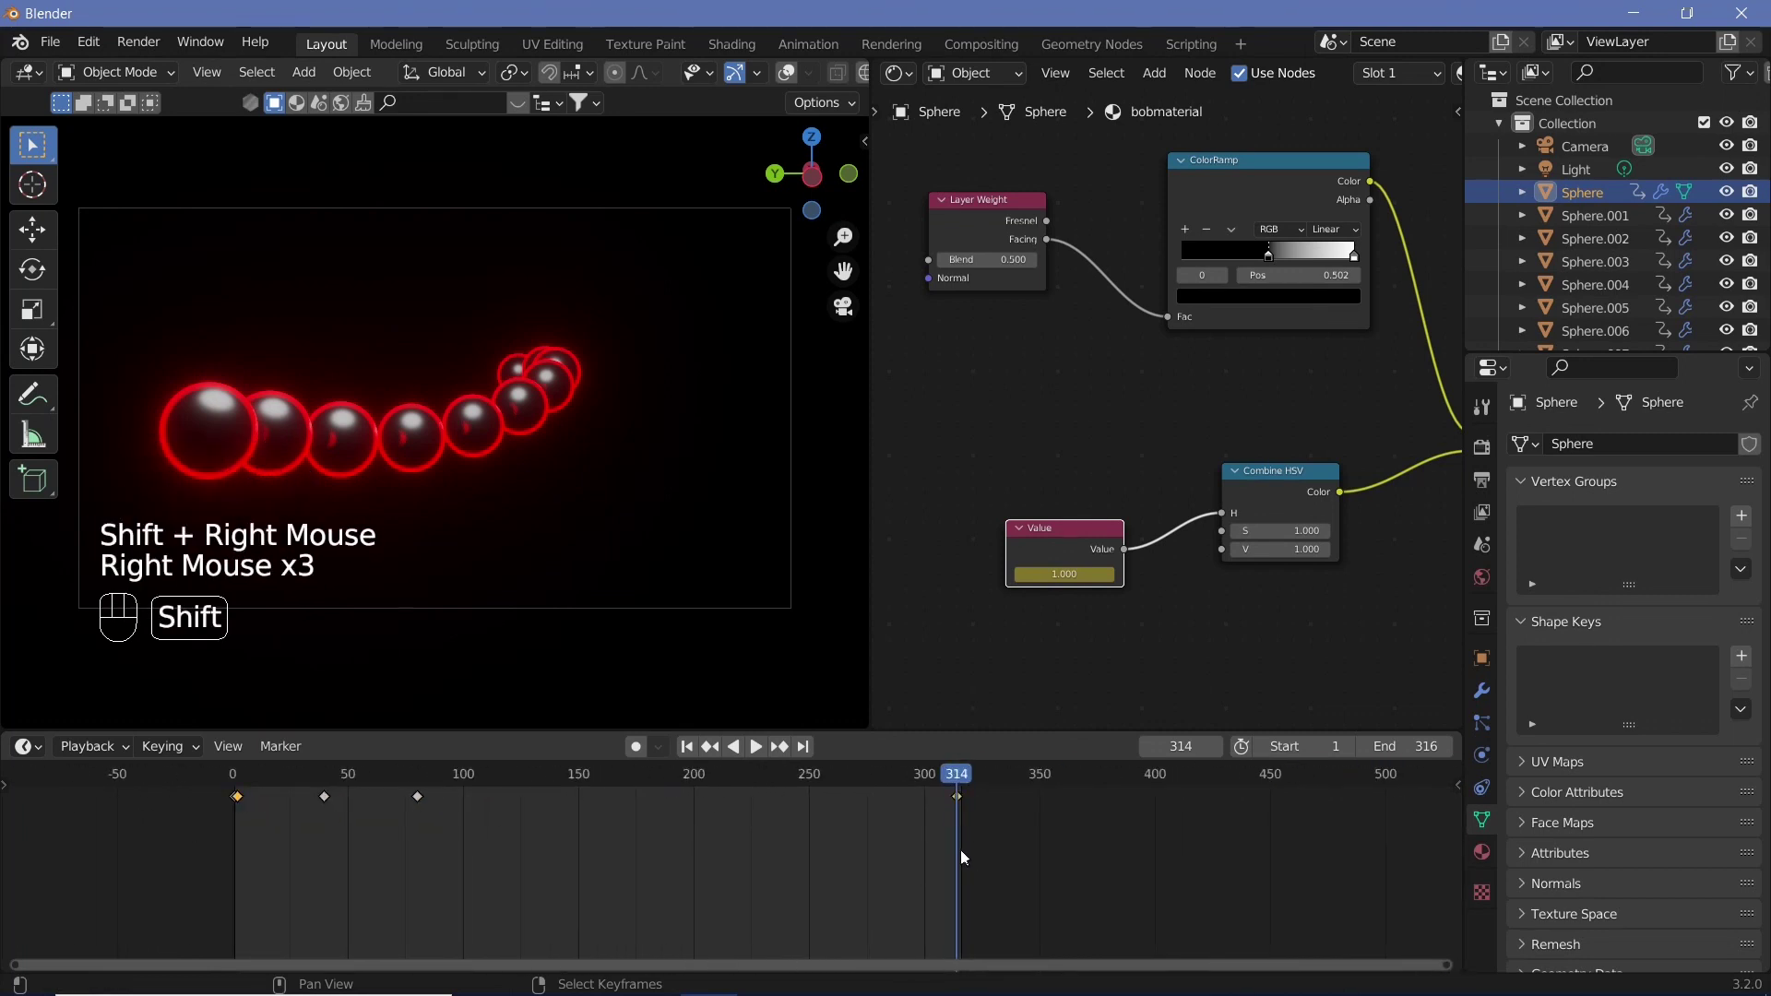
right_click(934, 852)
key(t)
middle_click(795, 832)
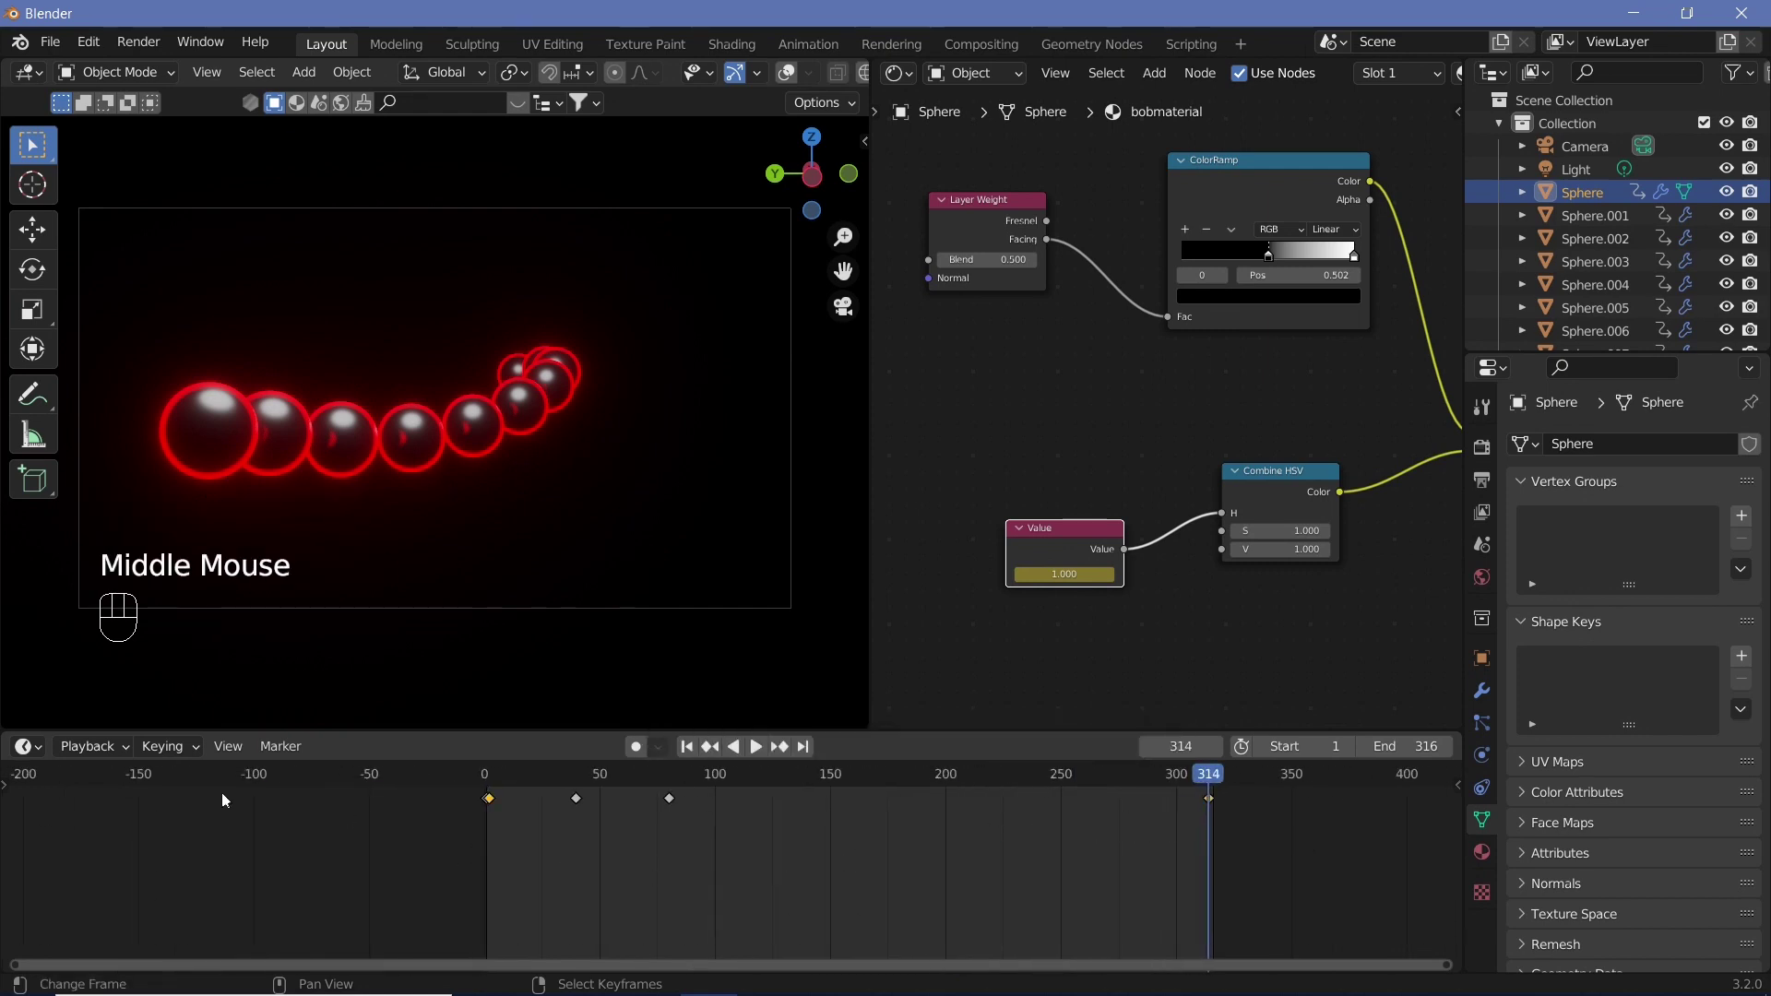
click(134, 813)
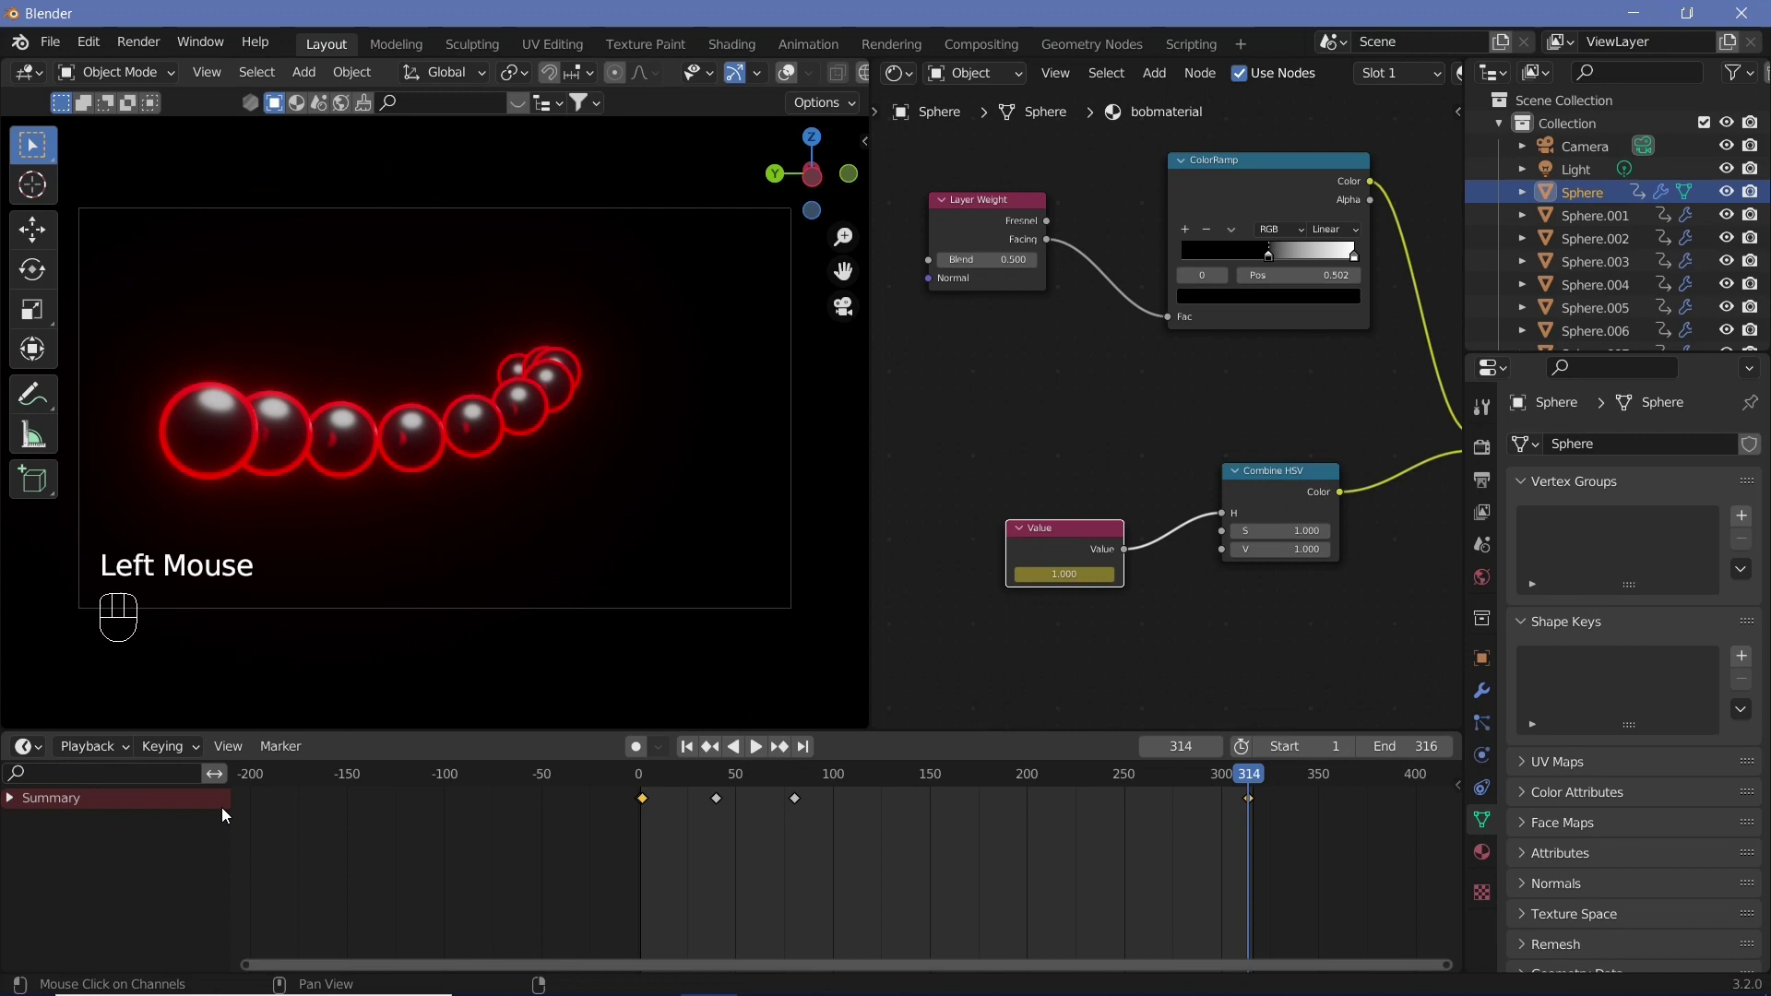
Expand the material channels to reveal the hue keys (0 at start, 1.000 at frame 314) and play the animation
click(9, 871)
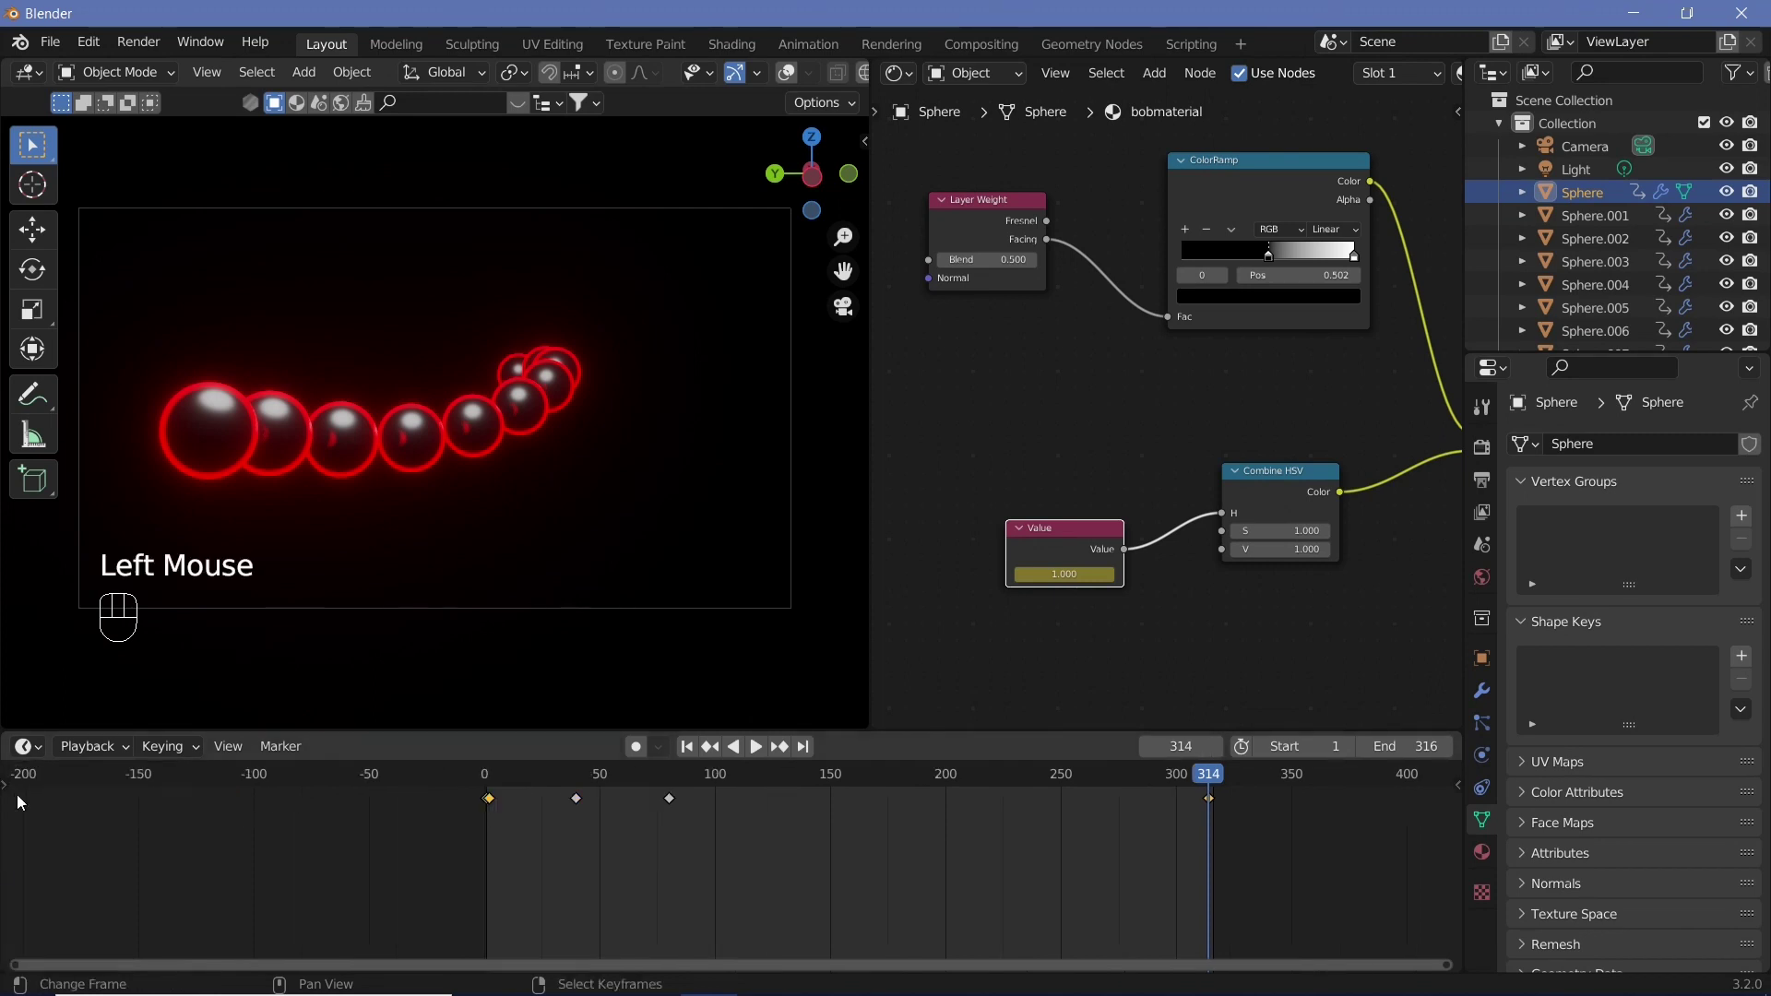
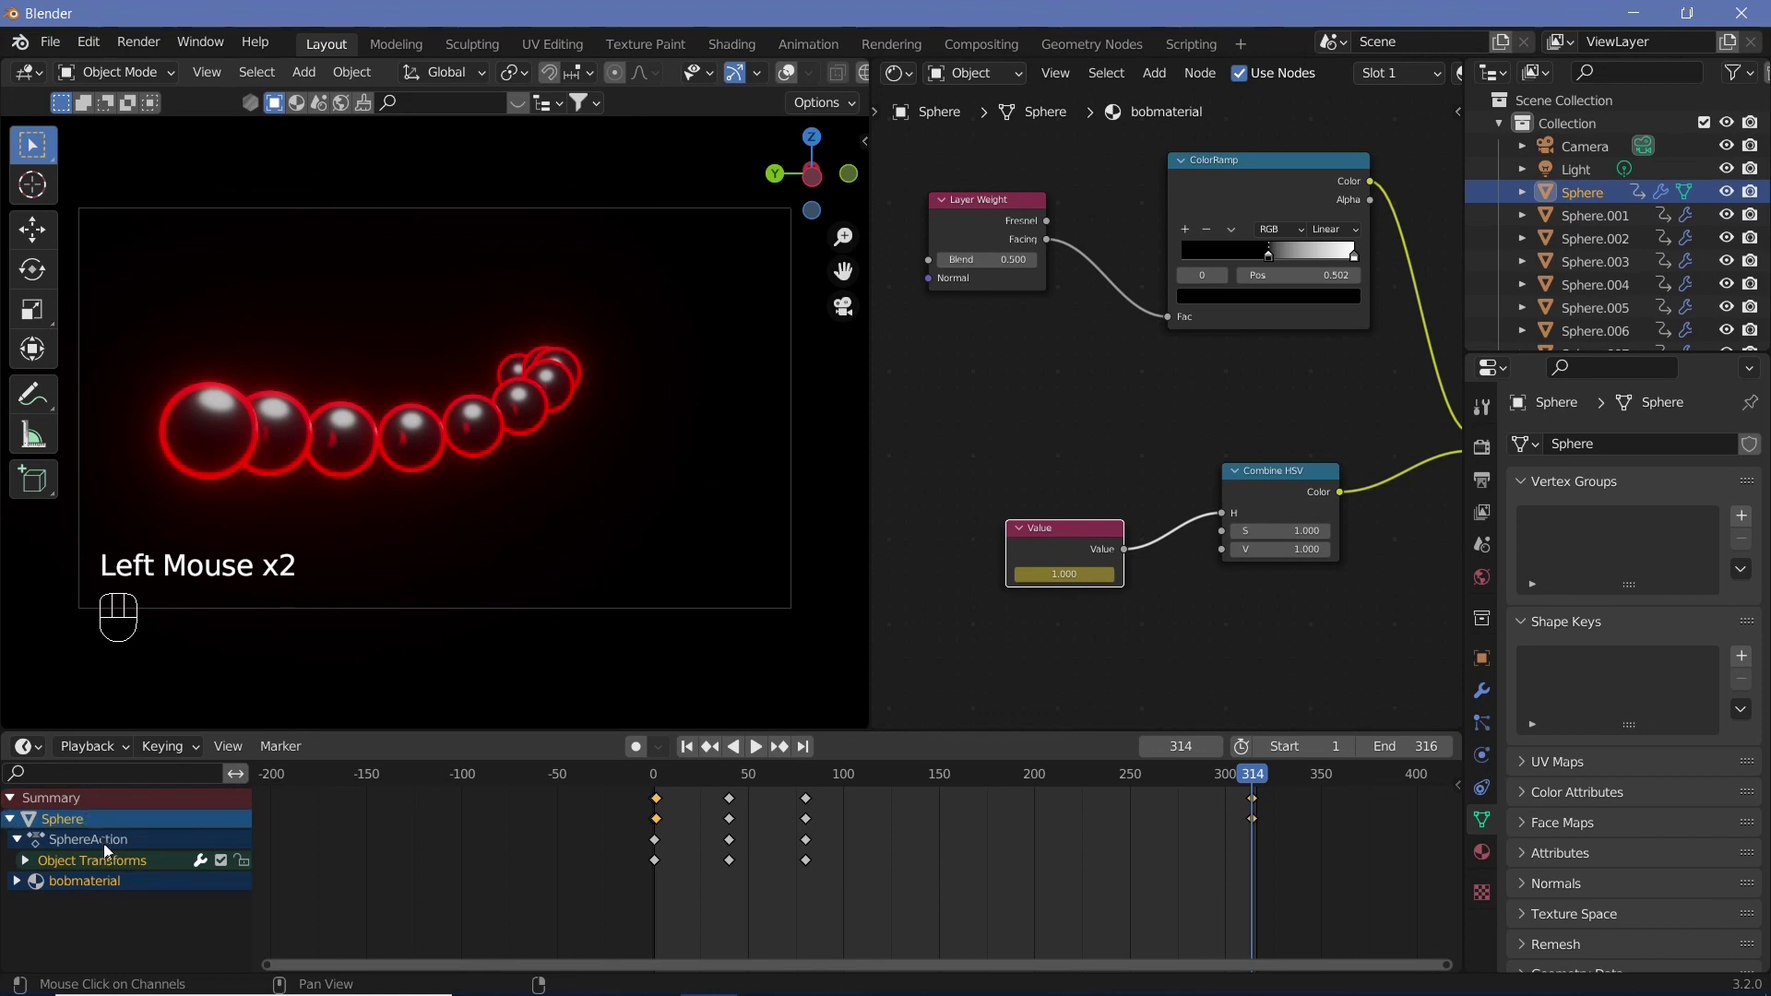
drag(18, 887, 98, 907)
click(658, 913)
right_click(659, 913)
click(1257, 914)
right_click(1257, 914)
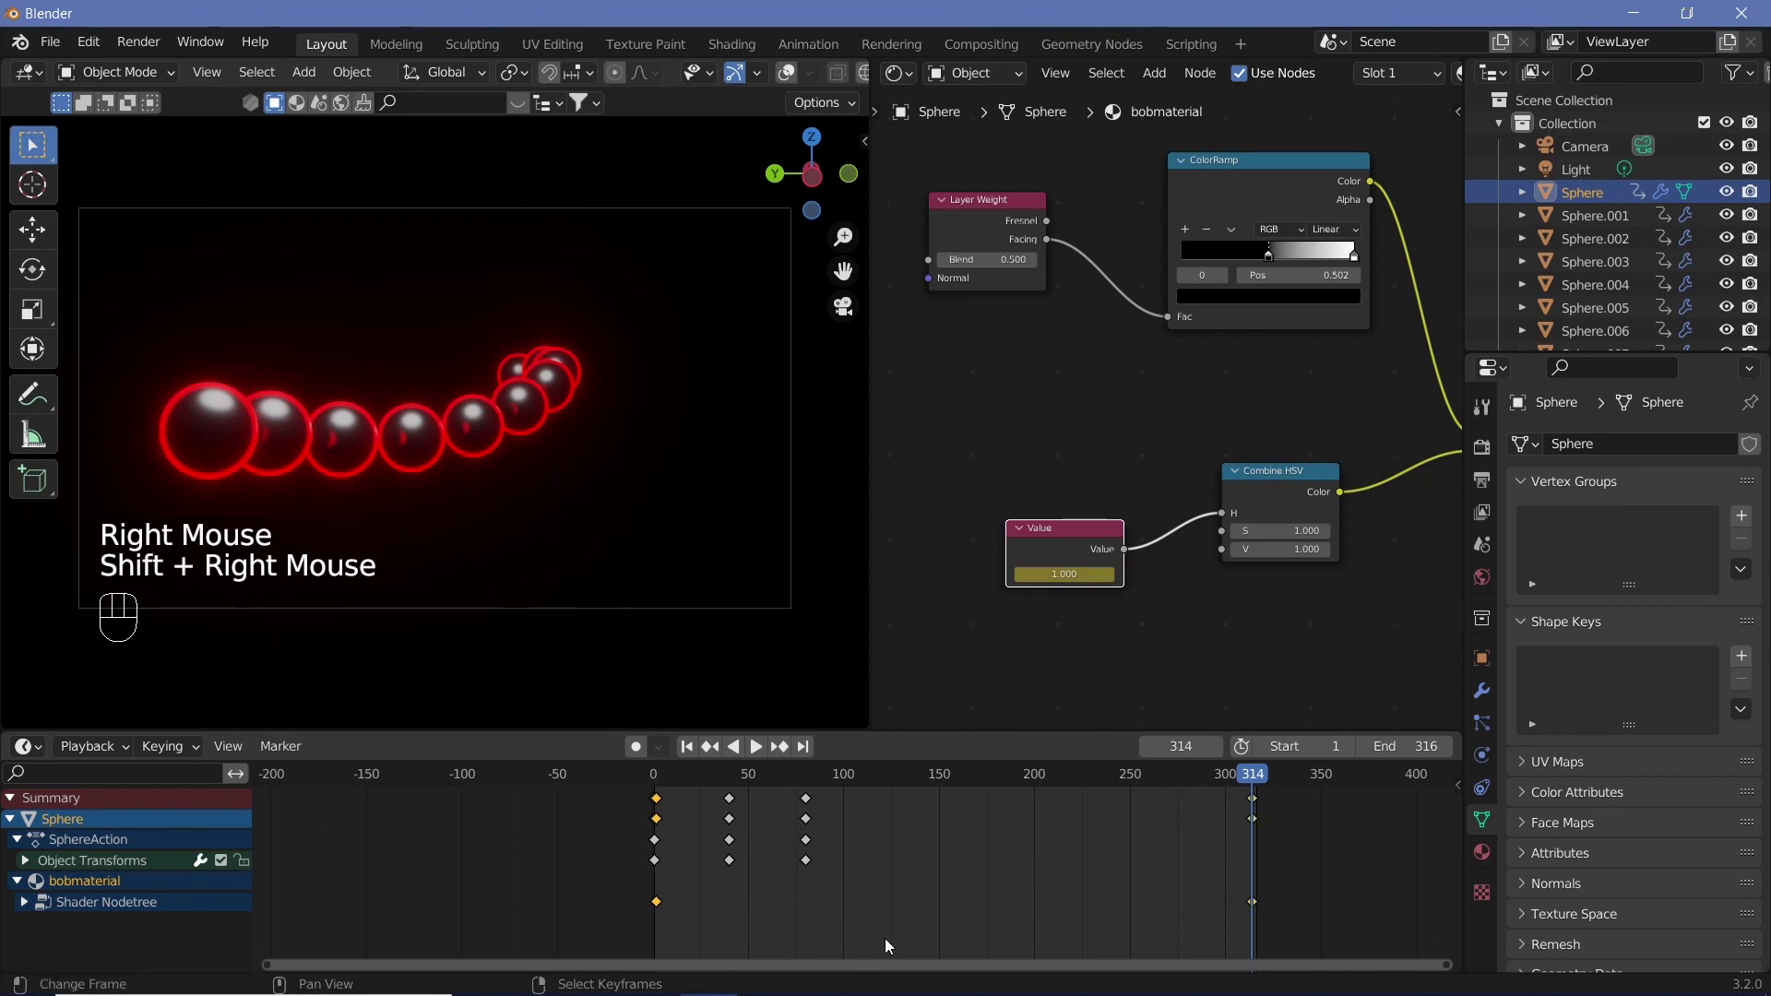
click(655, 778)
key(shift+space)
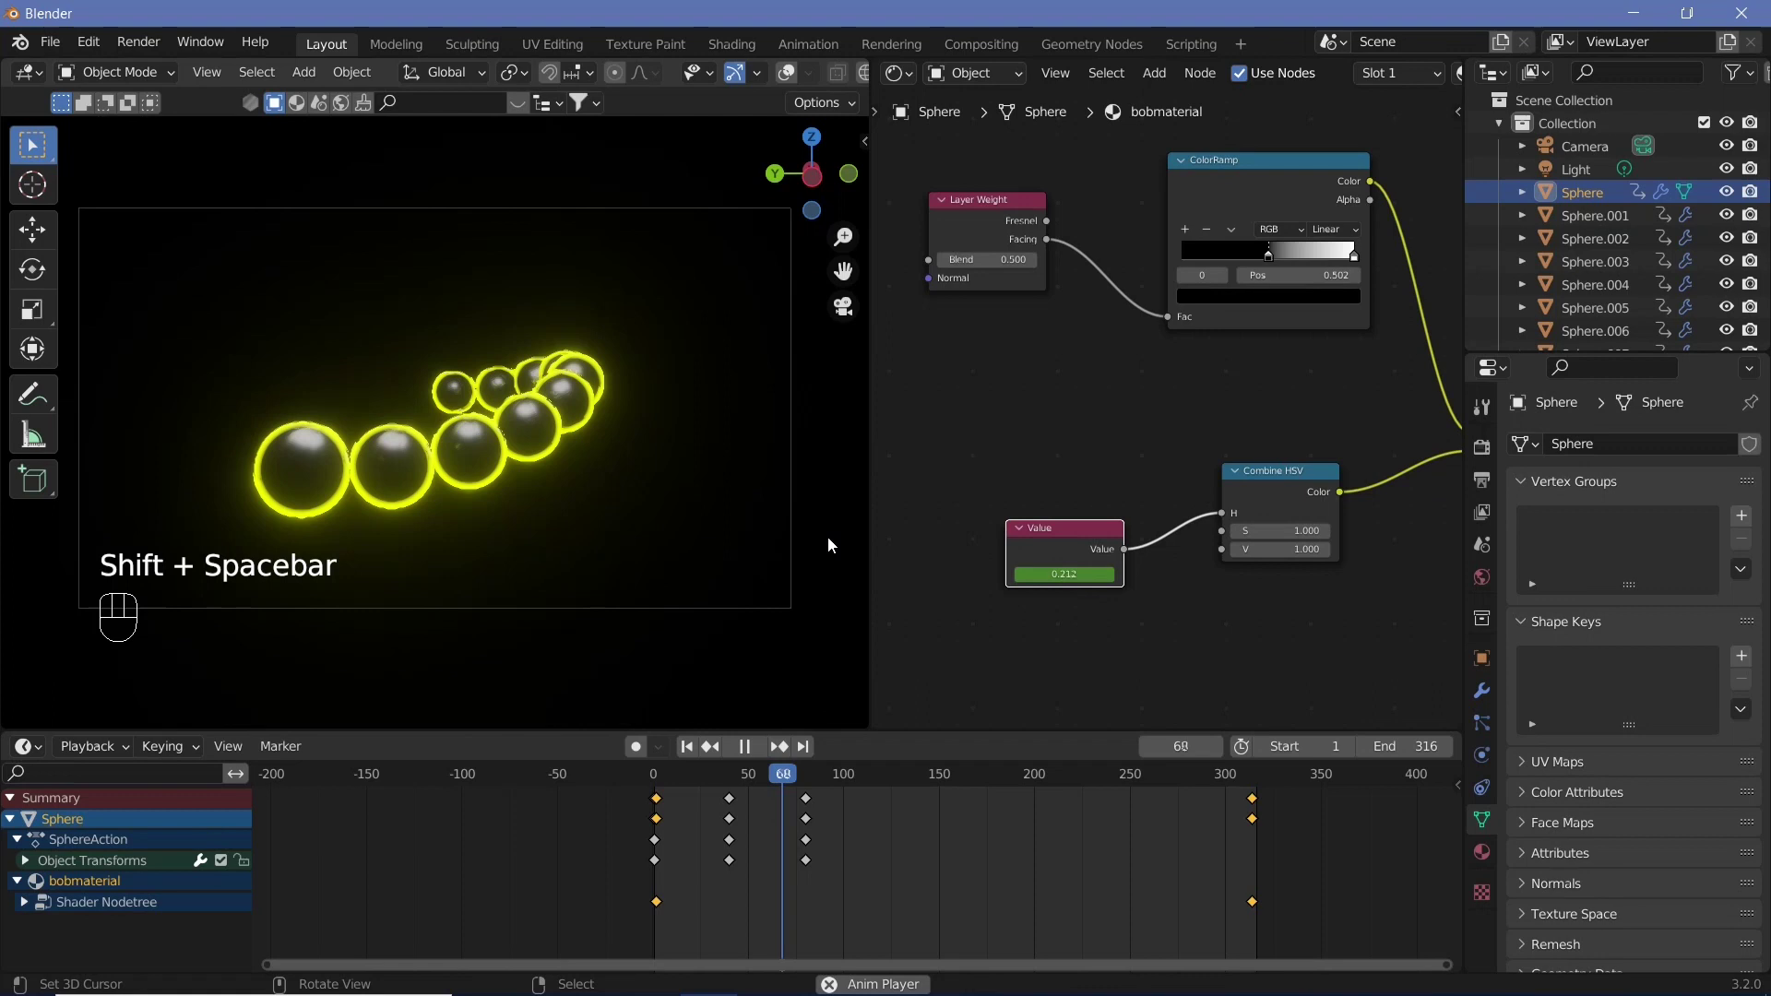
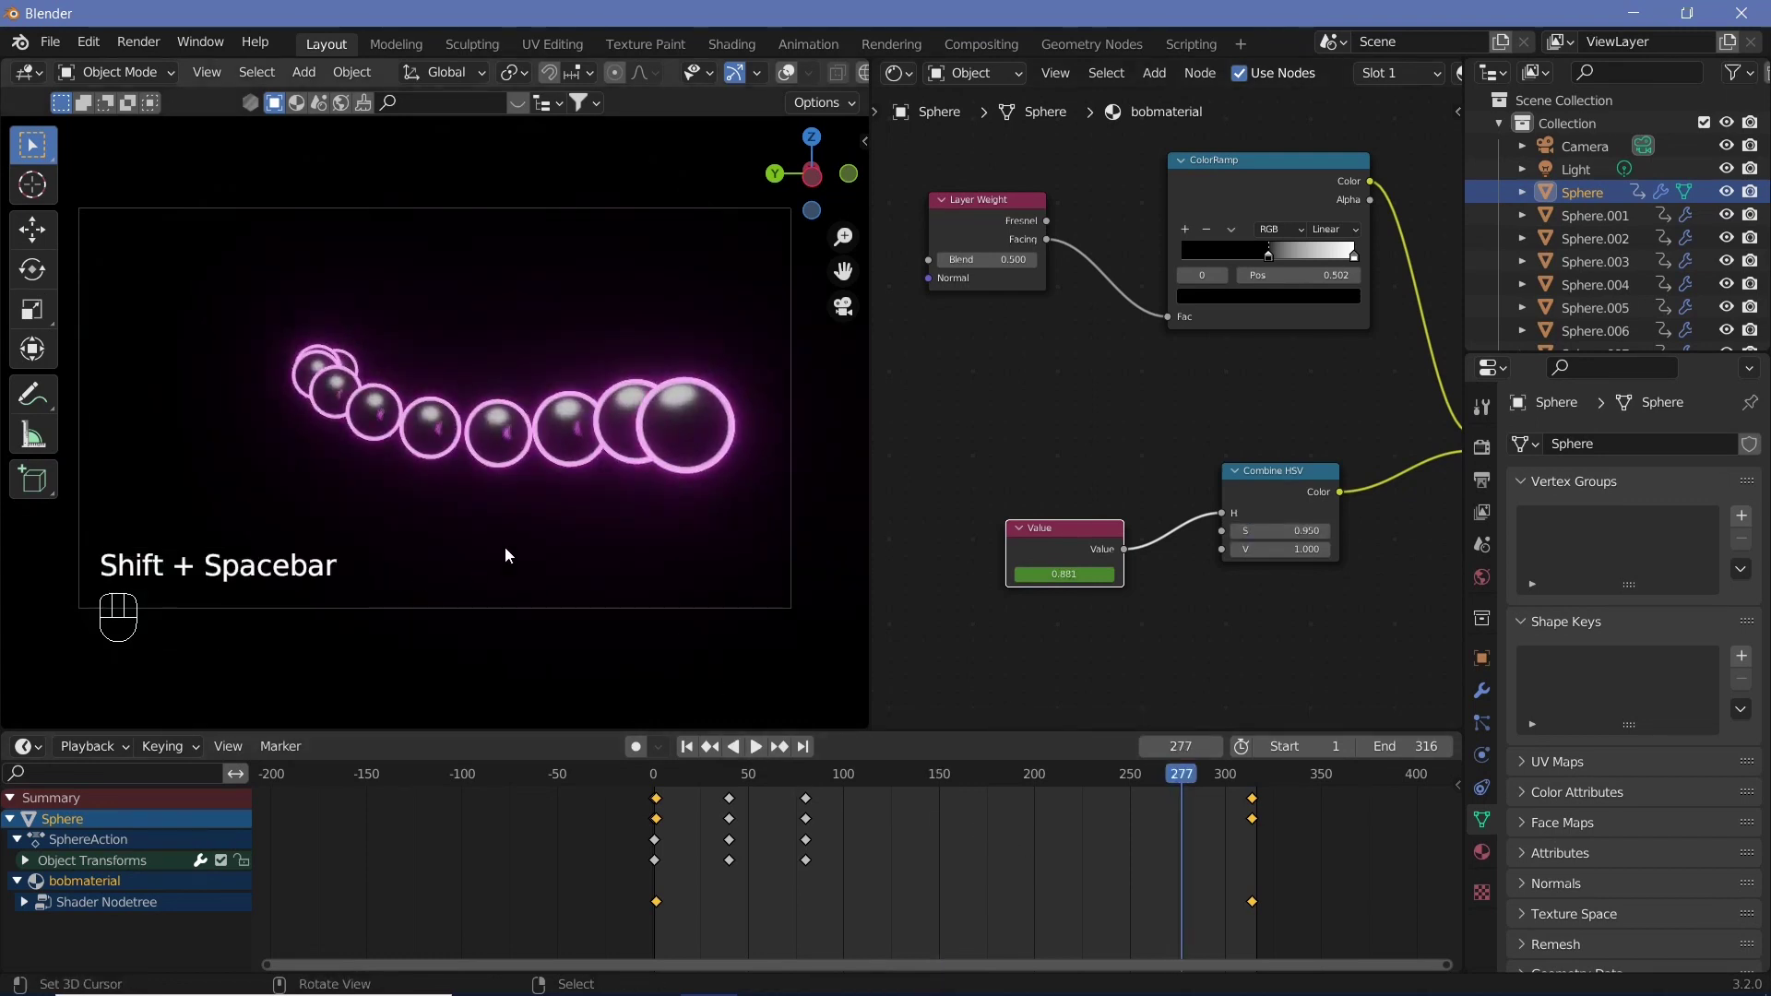
Add a mesh plane, scale it up large and lower it along Z just beneath the spheres
key(shift+a)
key(s)
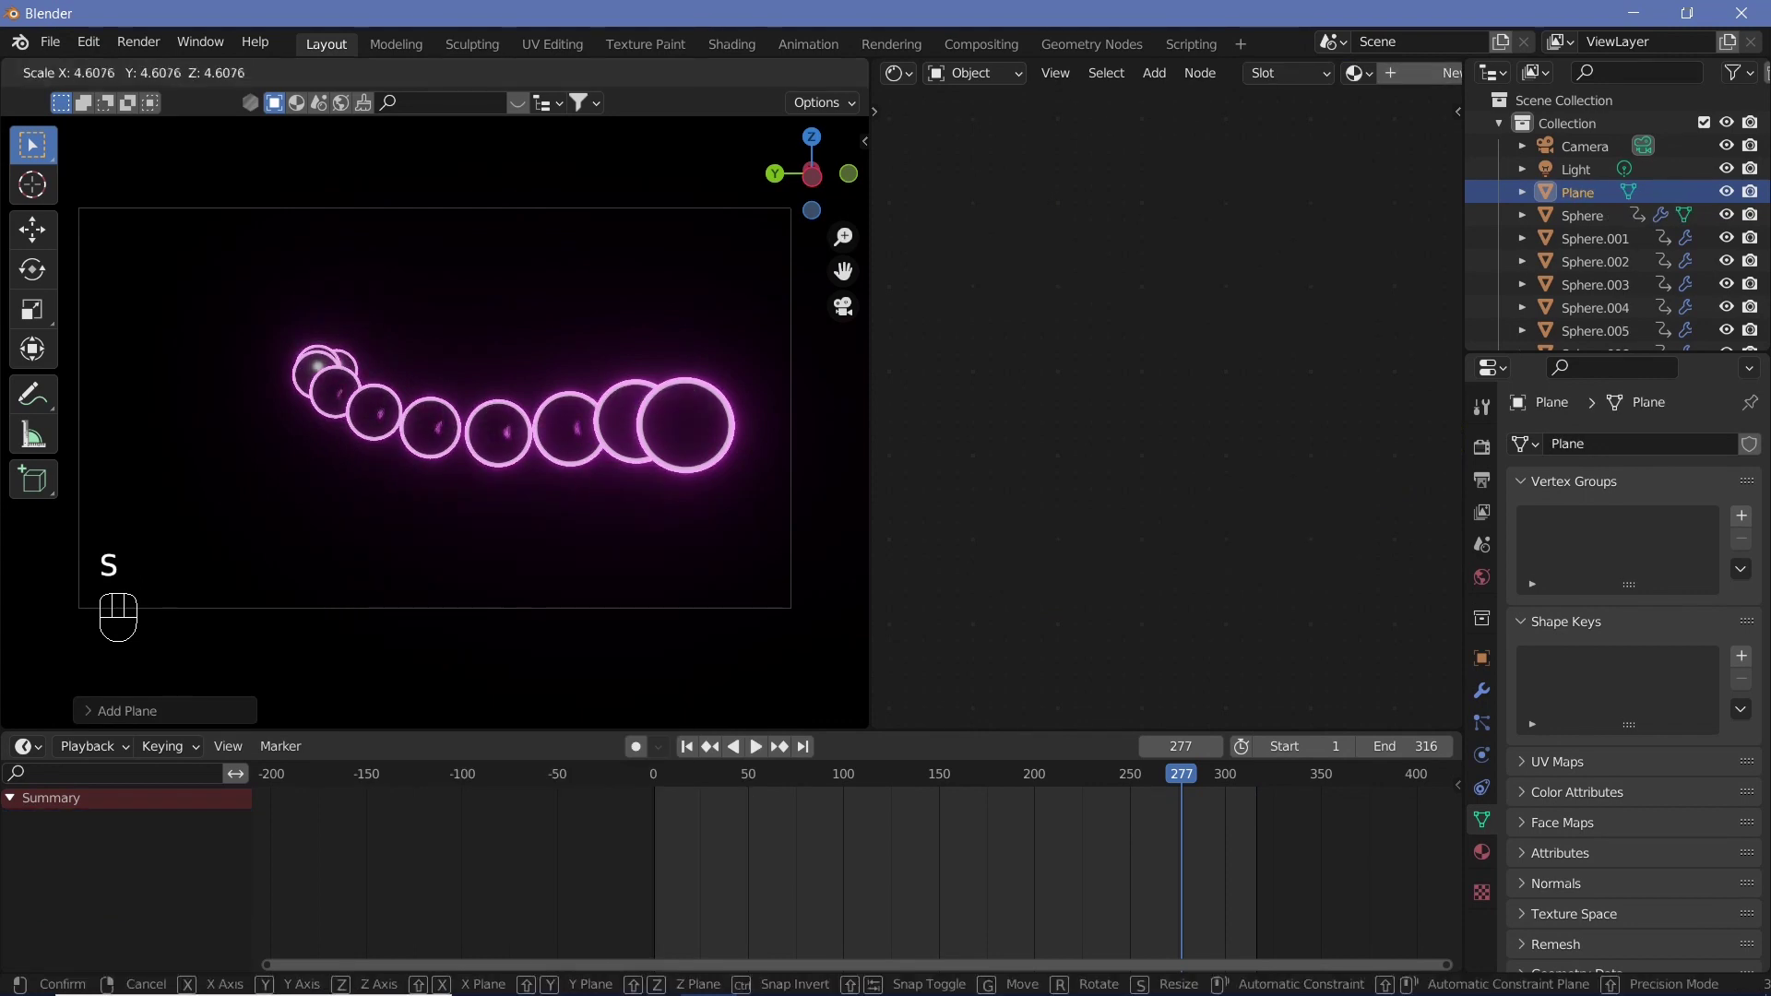
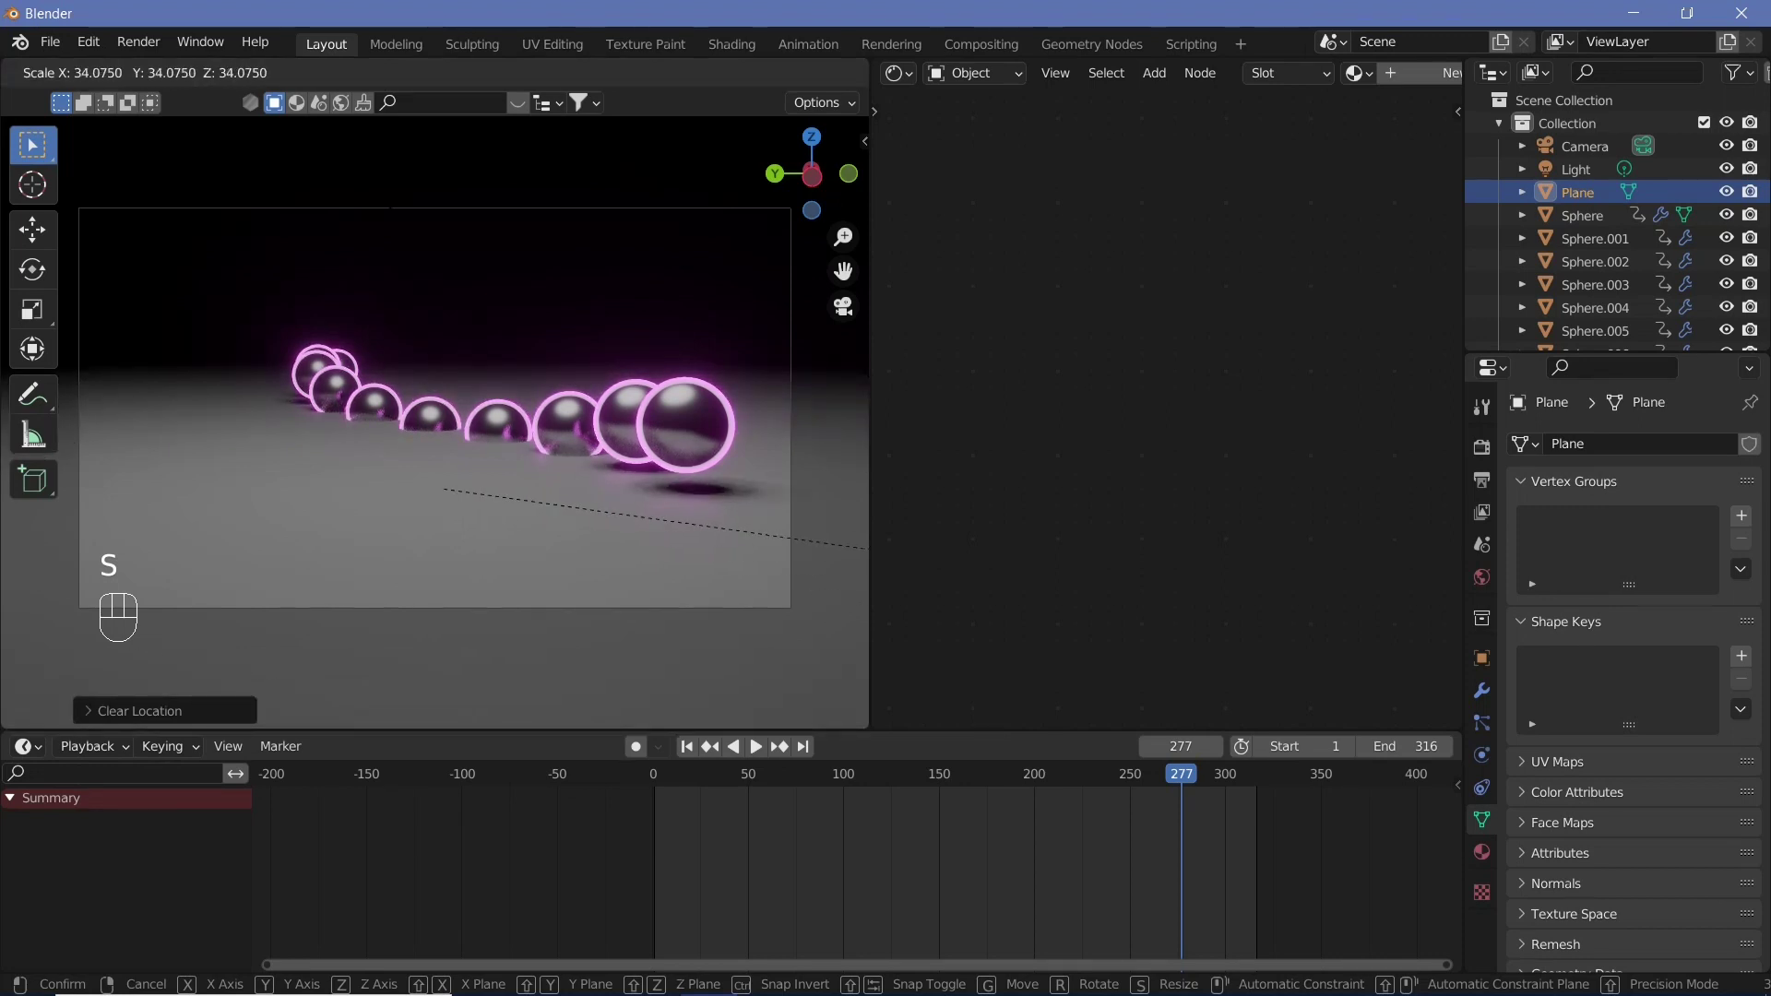
click(405, 220)
key(g)
key(z)
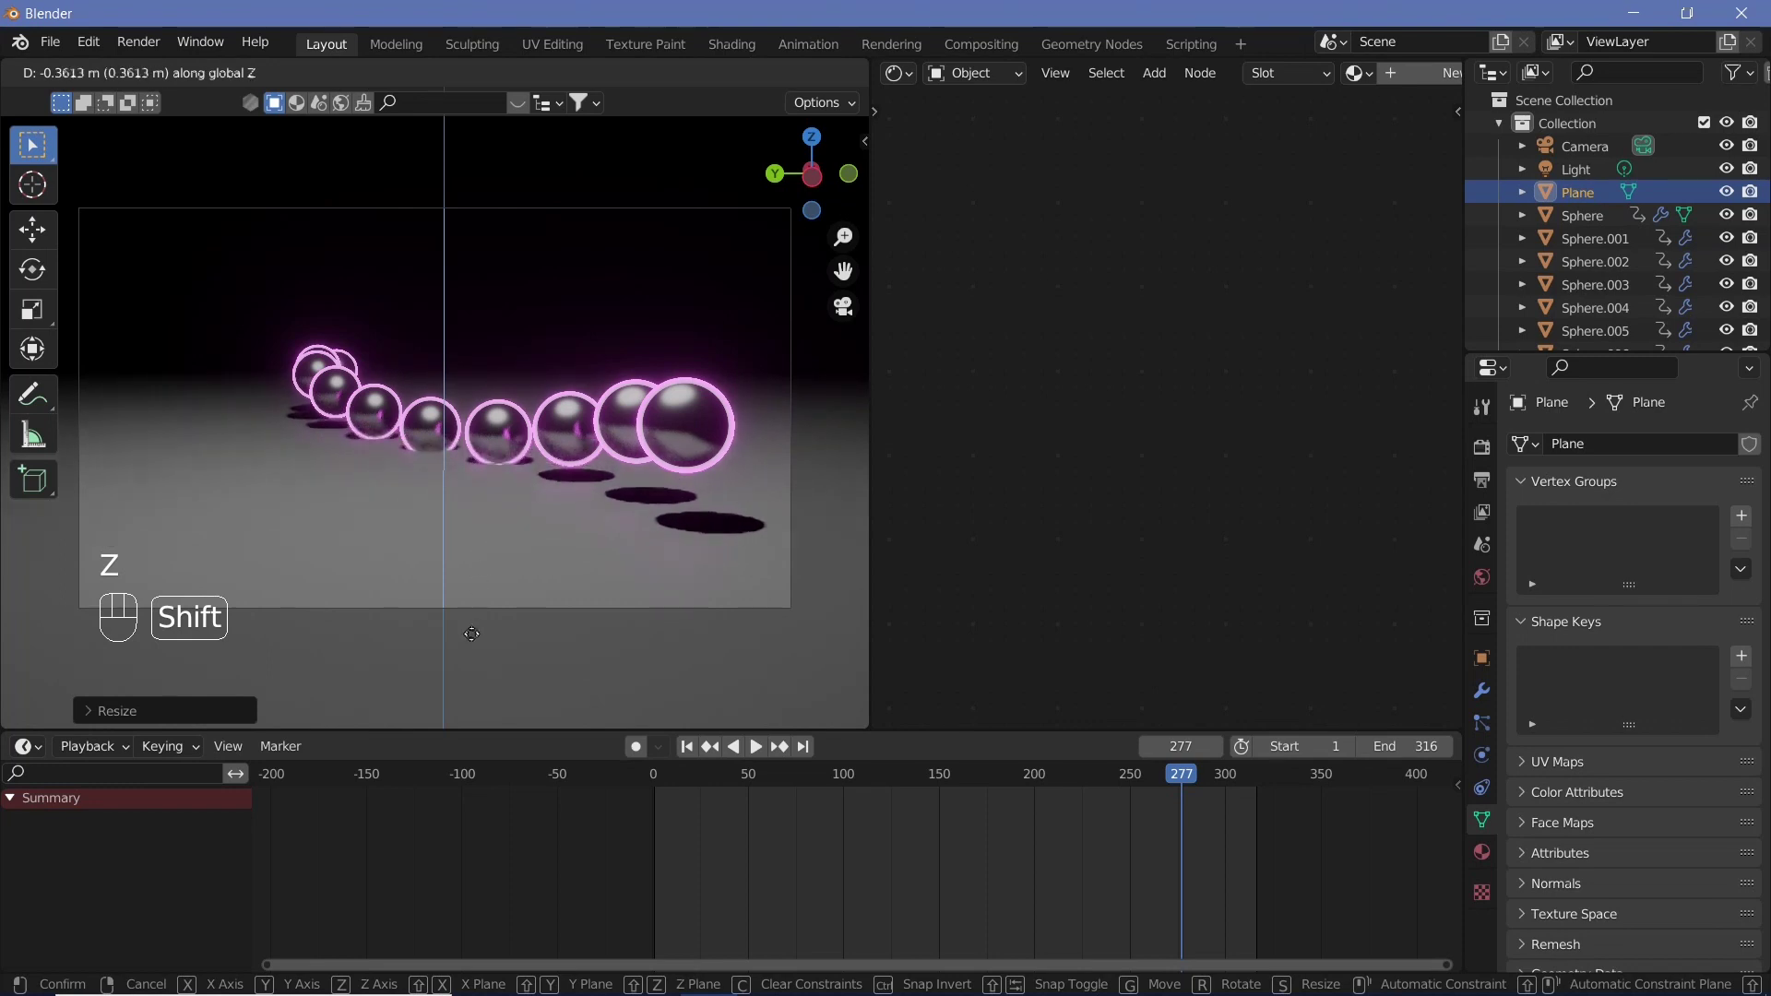
click(451, 201)
Preview playback over the new ground plane and scrub back to an early frame
key(shift+space)
key(shift+space)
key(shift+space)
key(shift+space)
drag(397, 552, 491, 548)
right_click(398, 551)
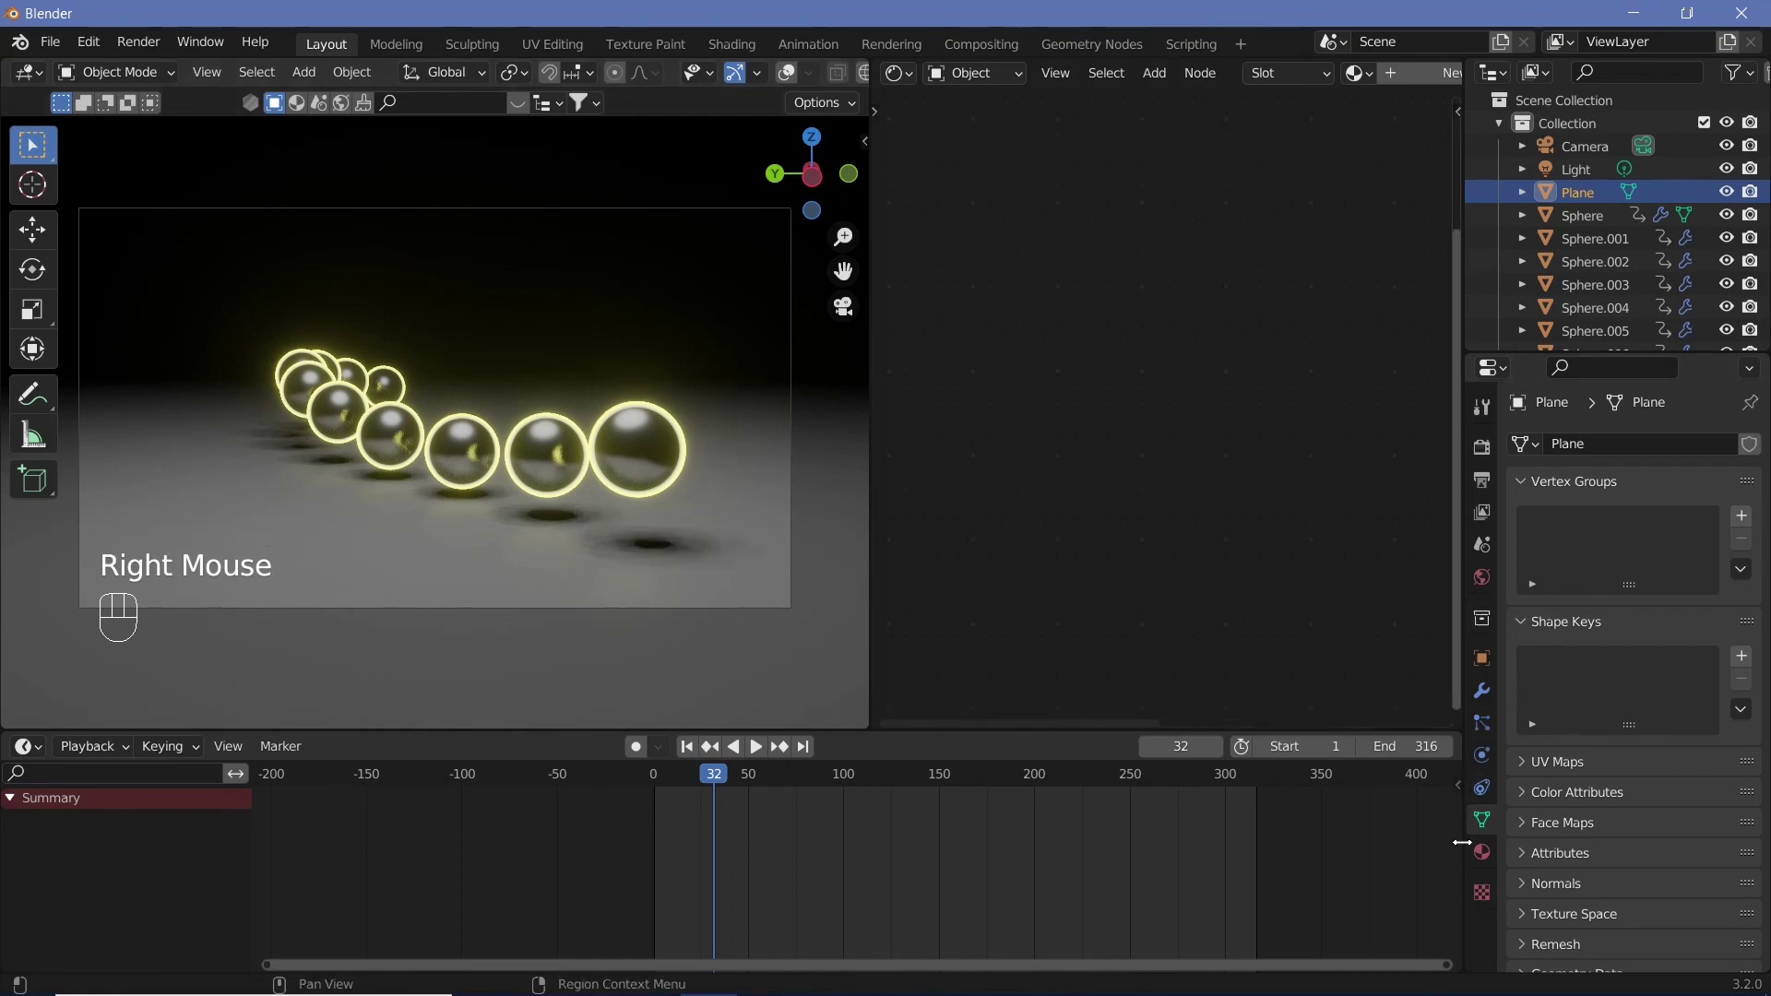
Create a material named plane with Noise, Voronoi and ColorRamp nodes wired into the Principled BSDF
click(1486, 864)
drag(1664, 543, 1604, 537)
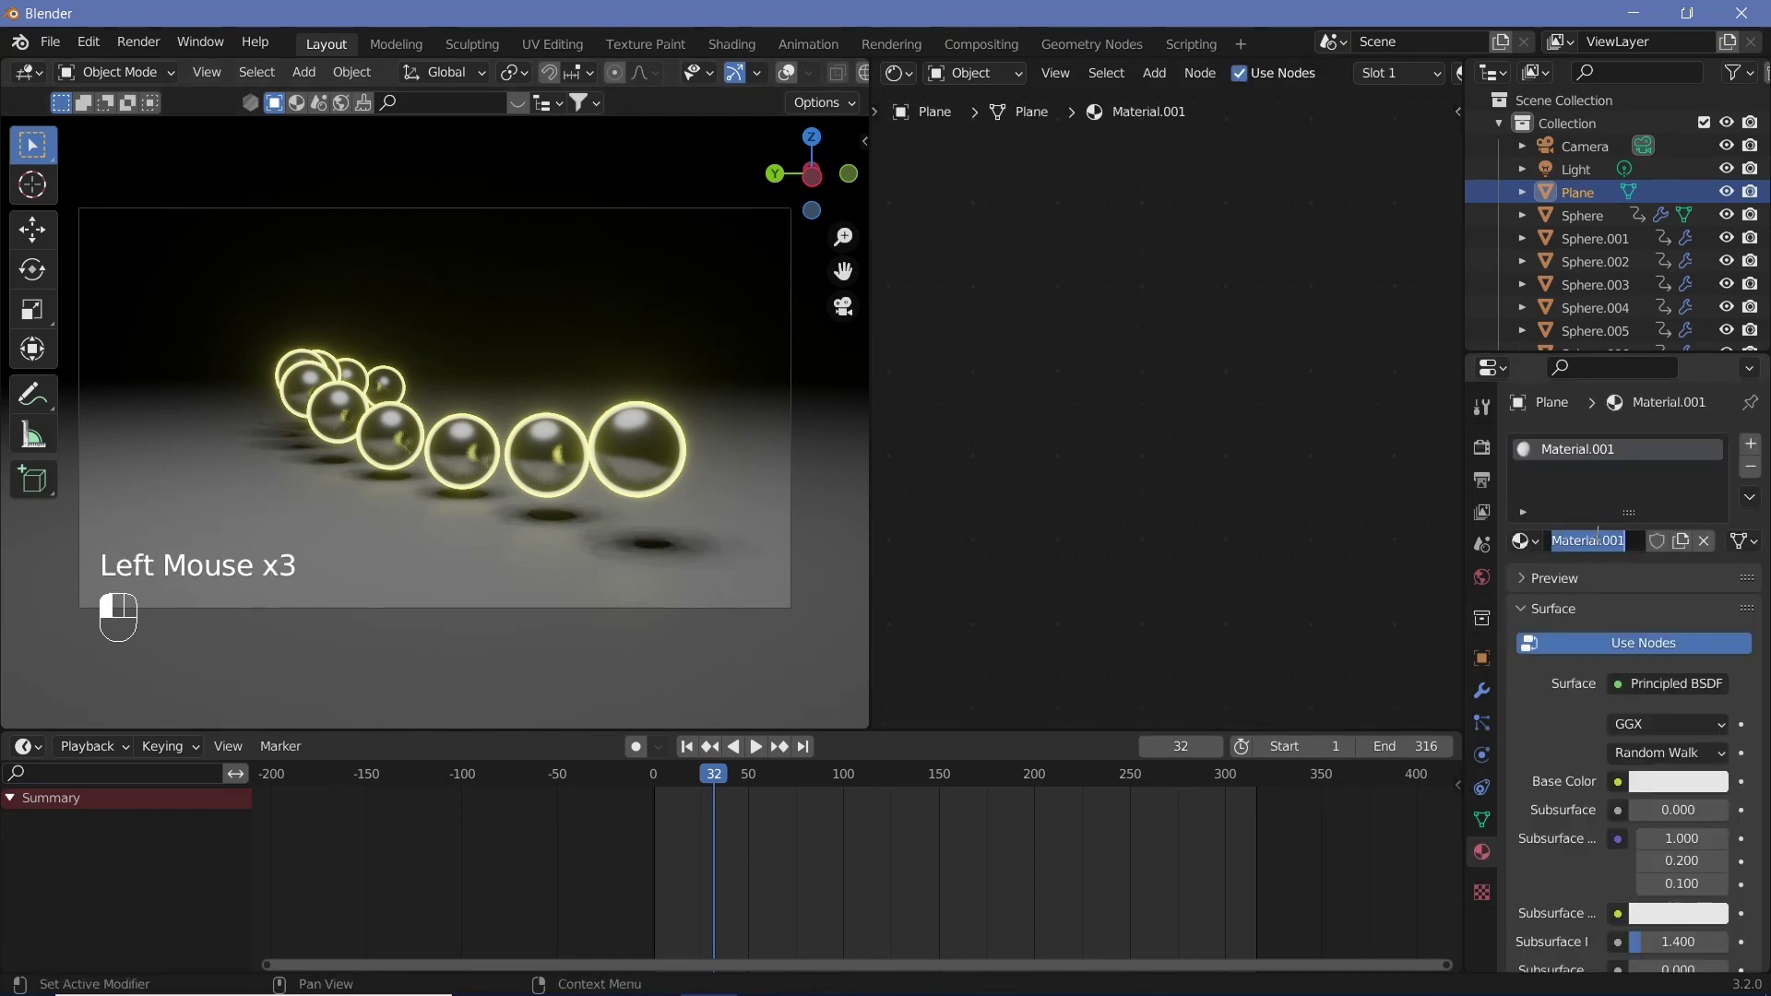
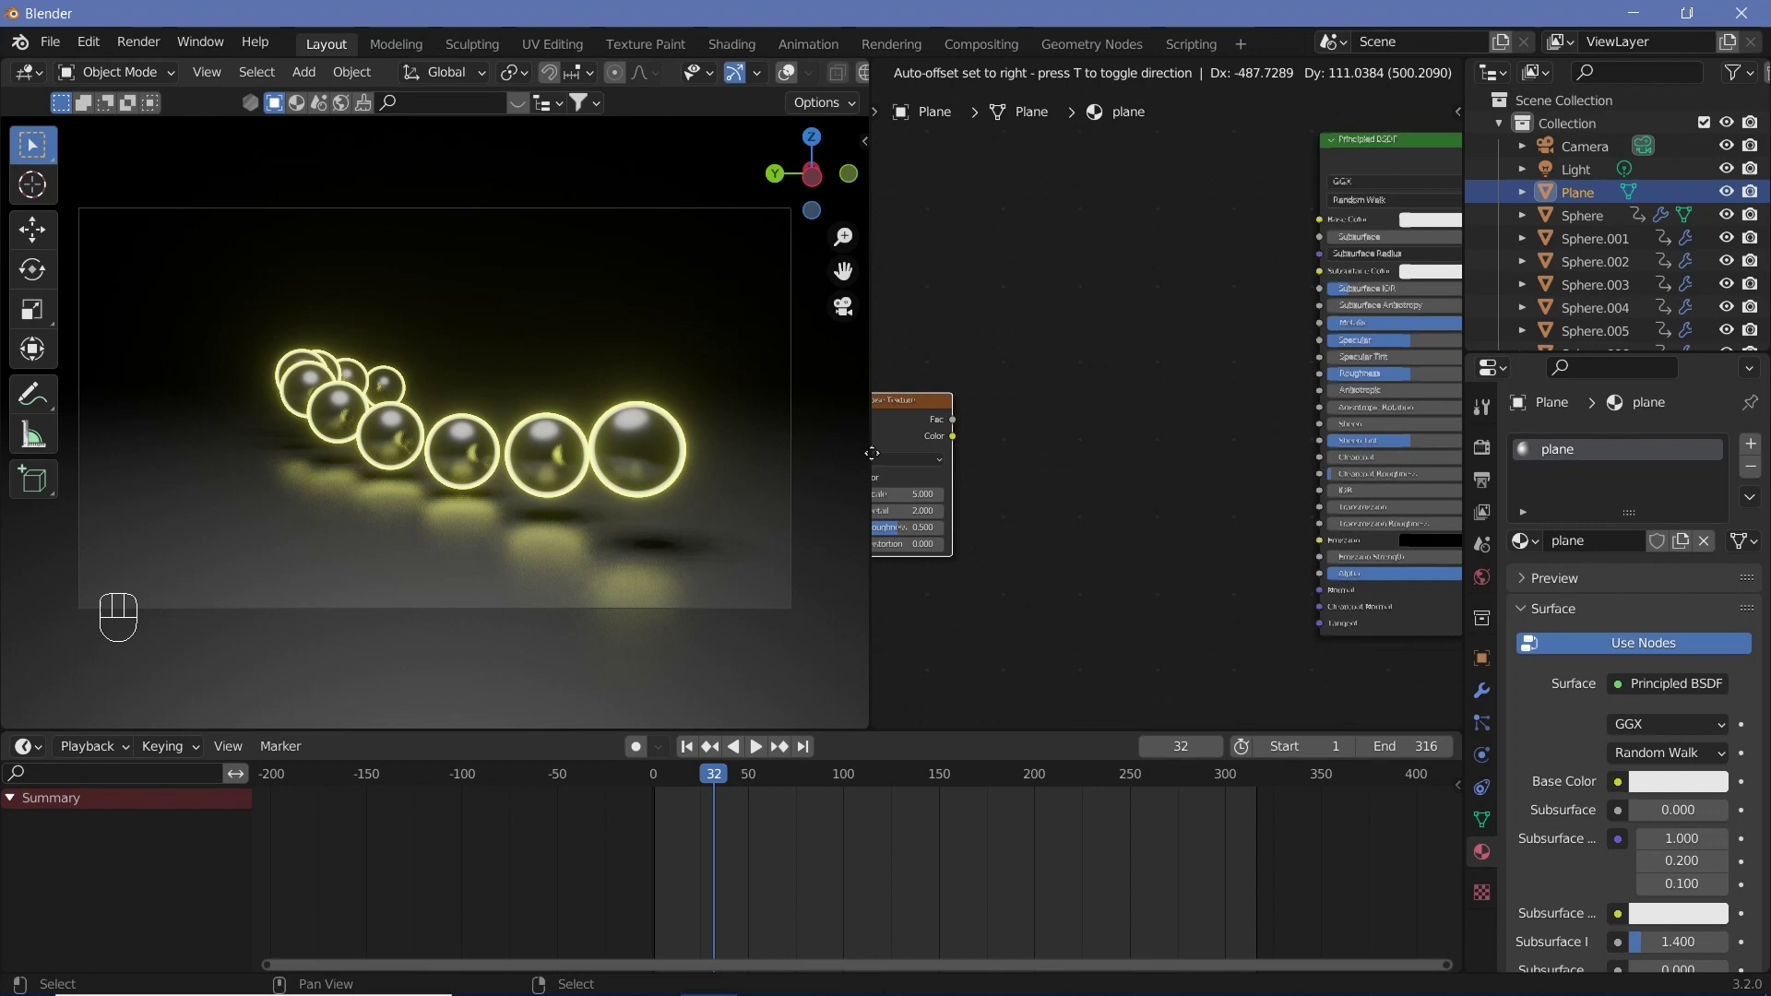
key(shift+a)
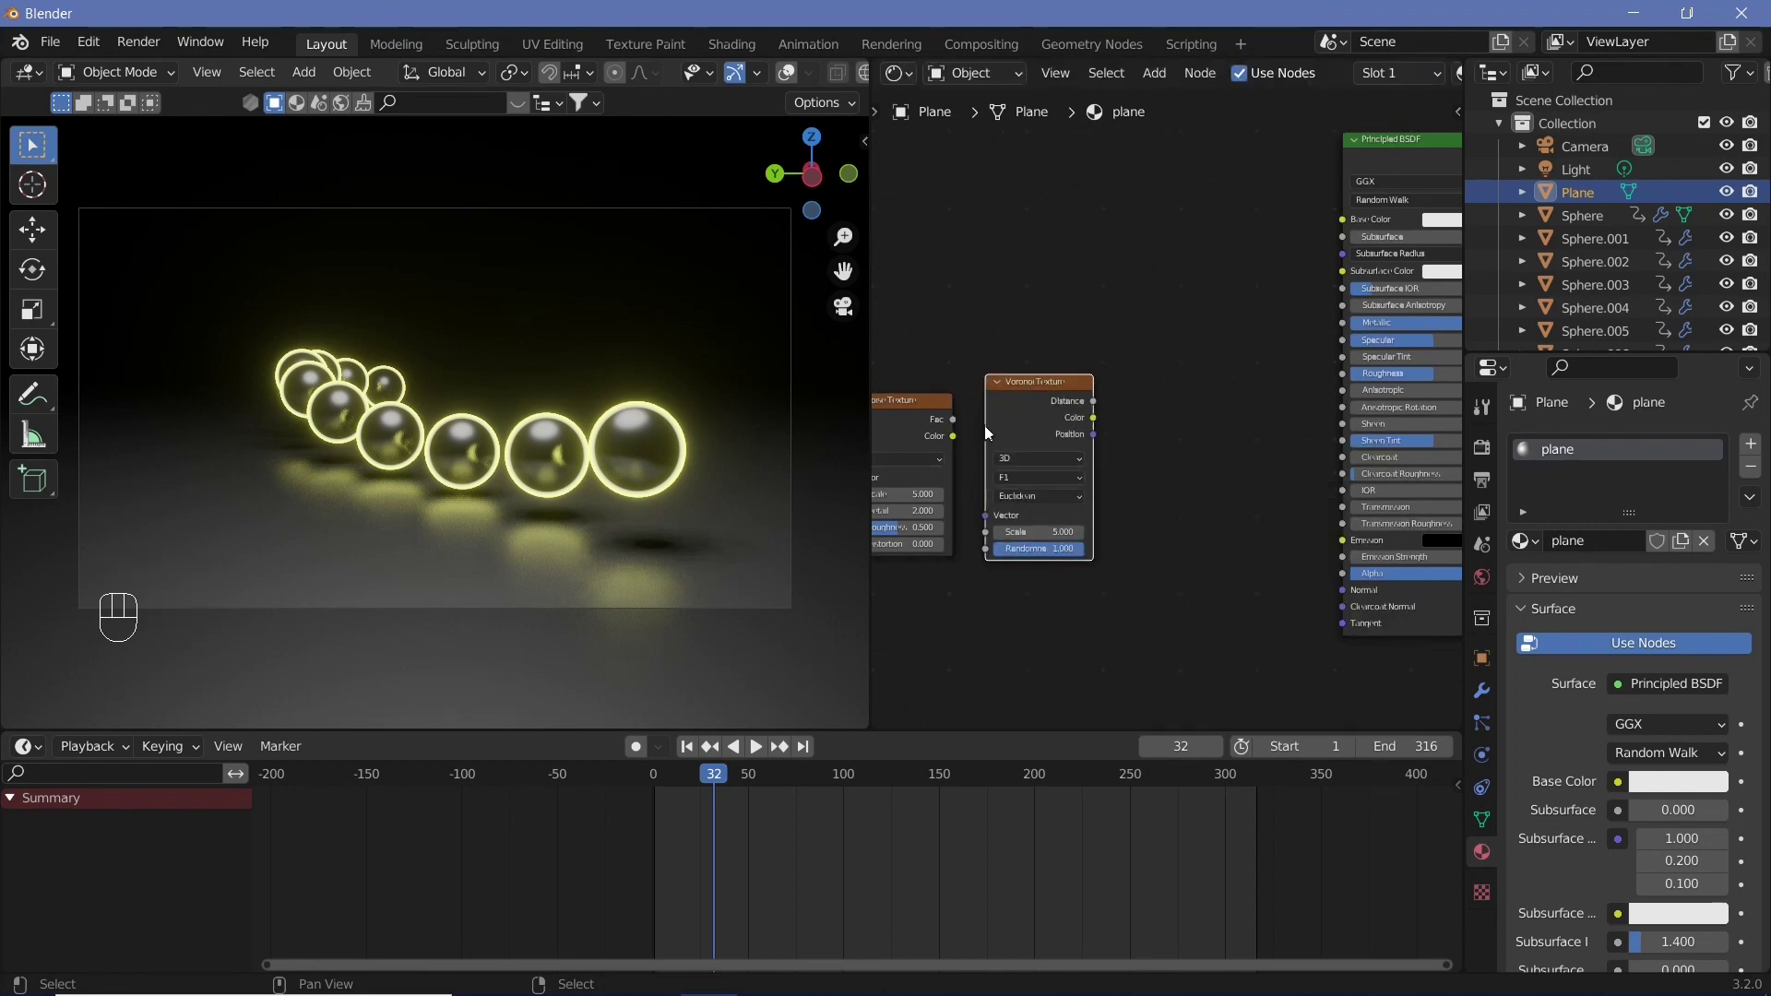
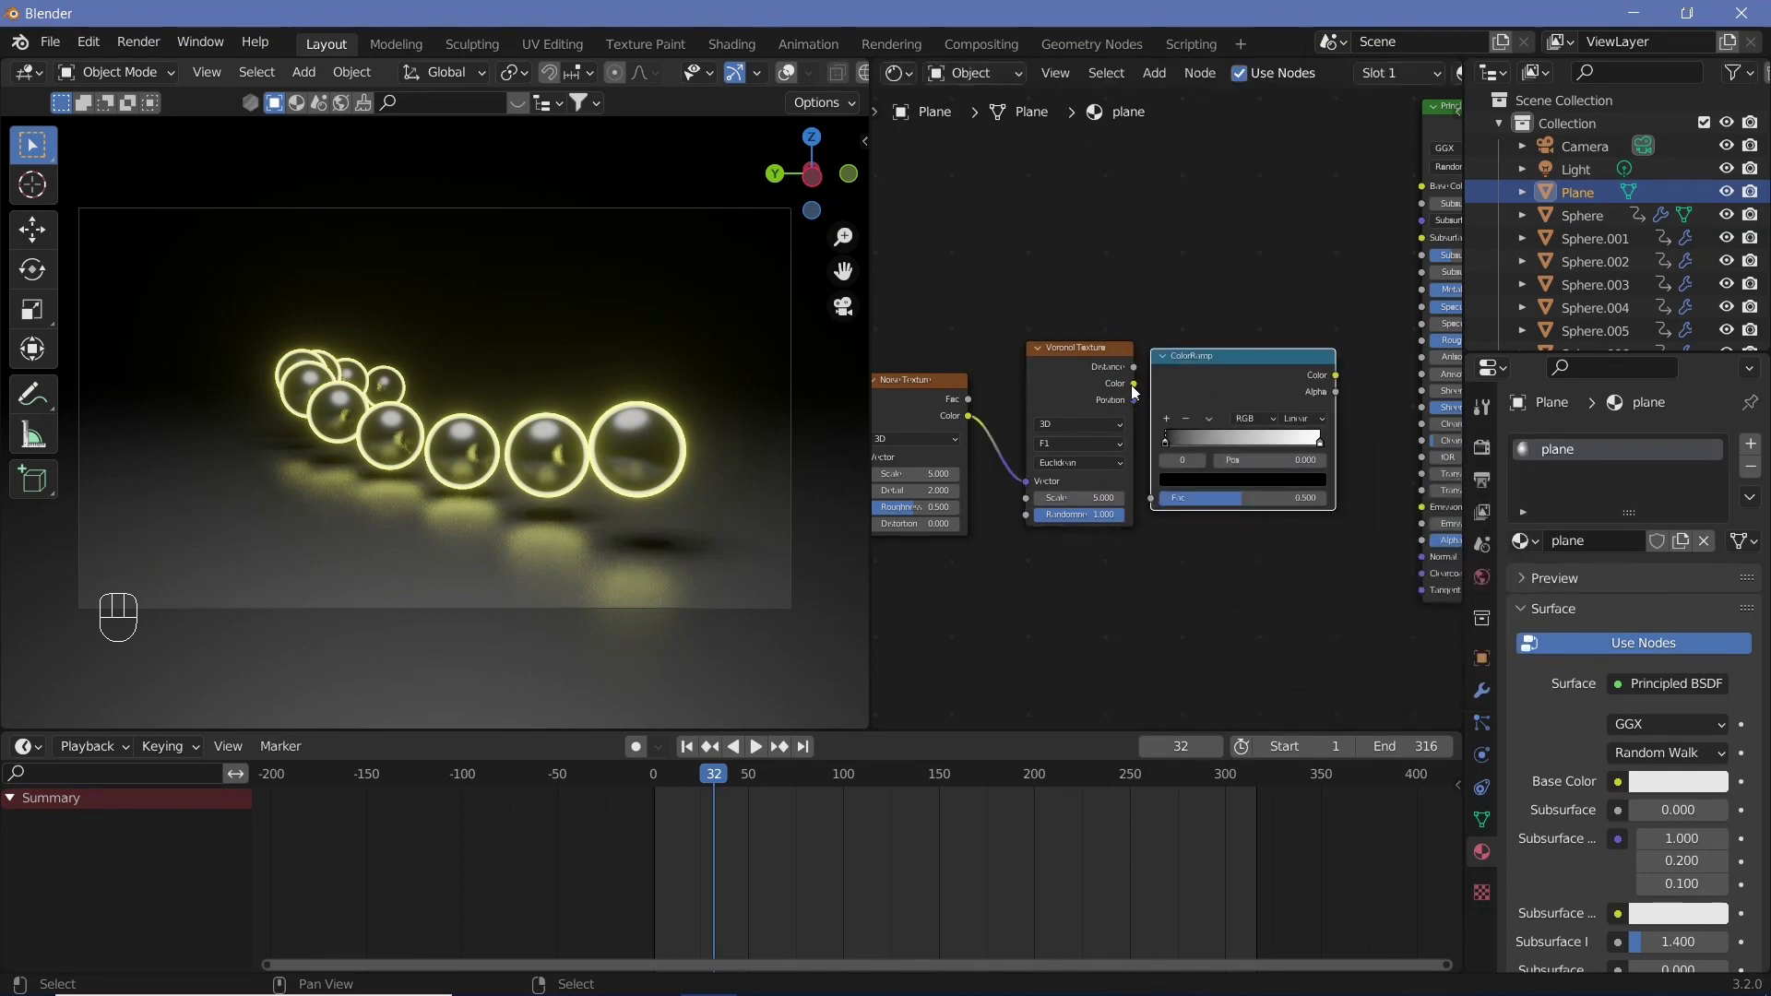
drag(1150, 401, 1287, 477)
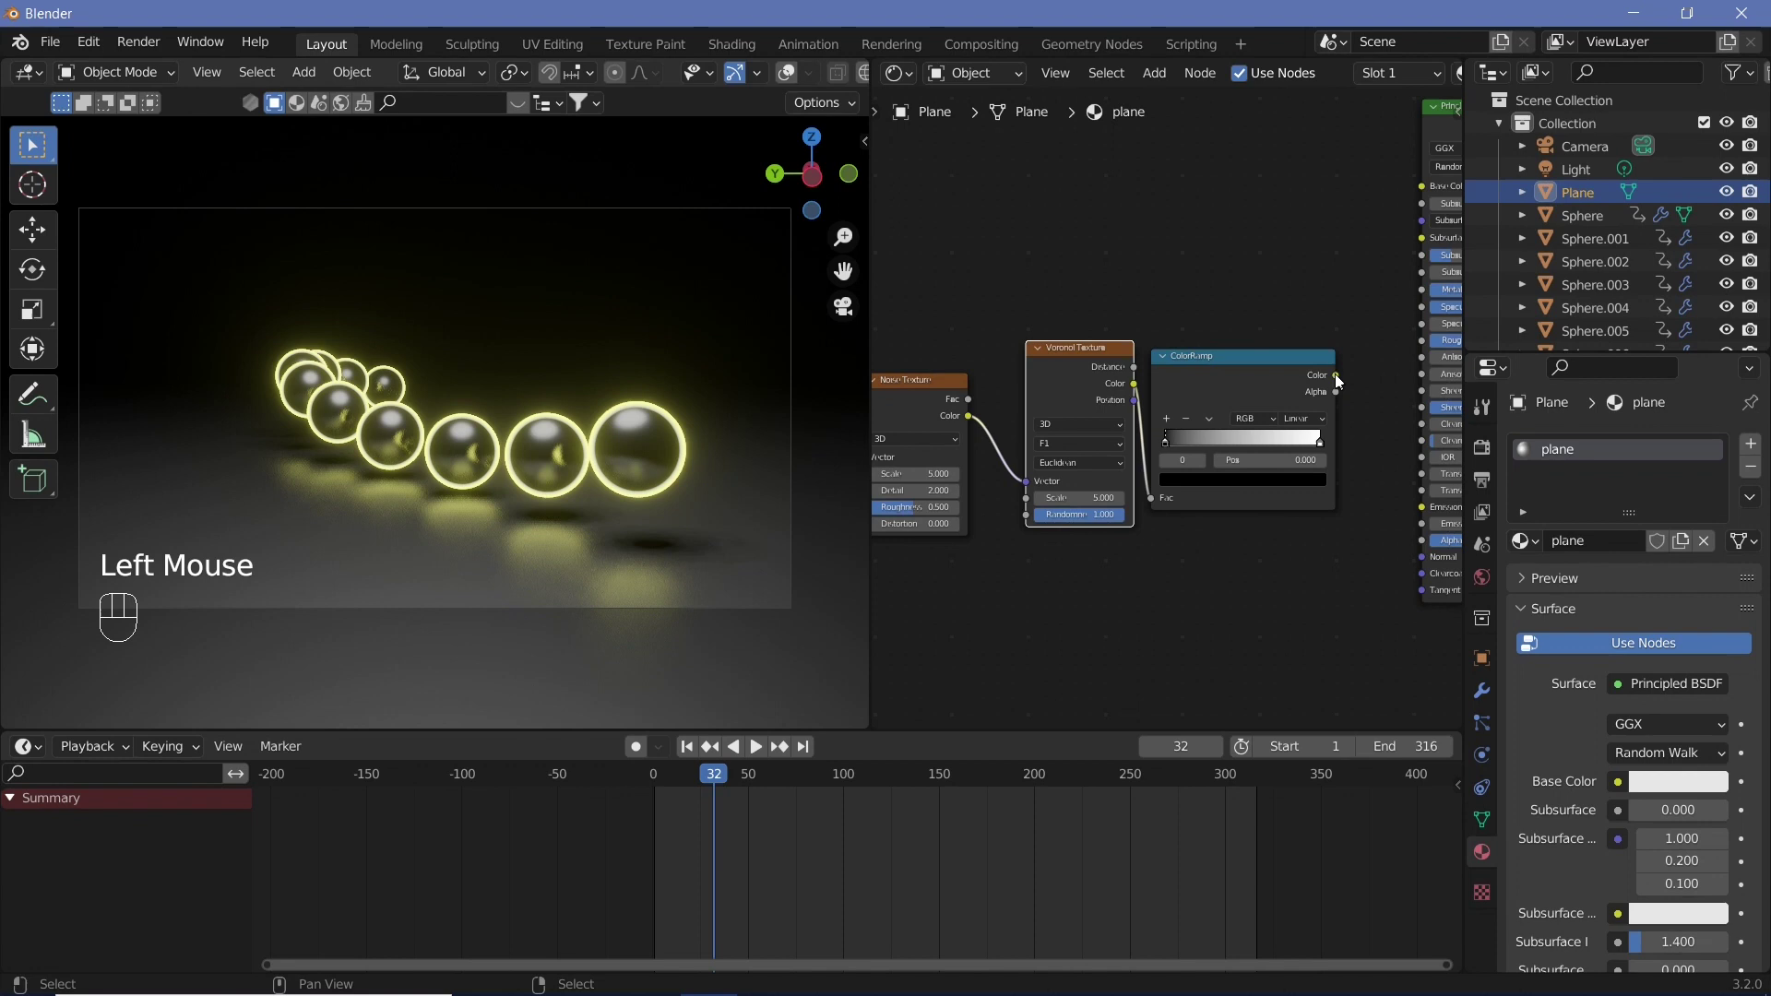
drag(1356, 402, 1422, 351)
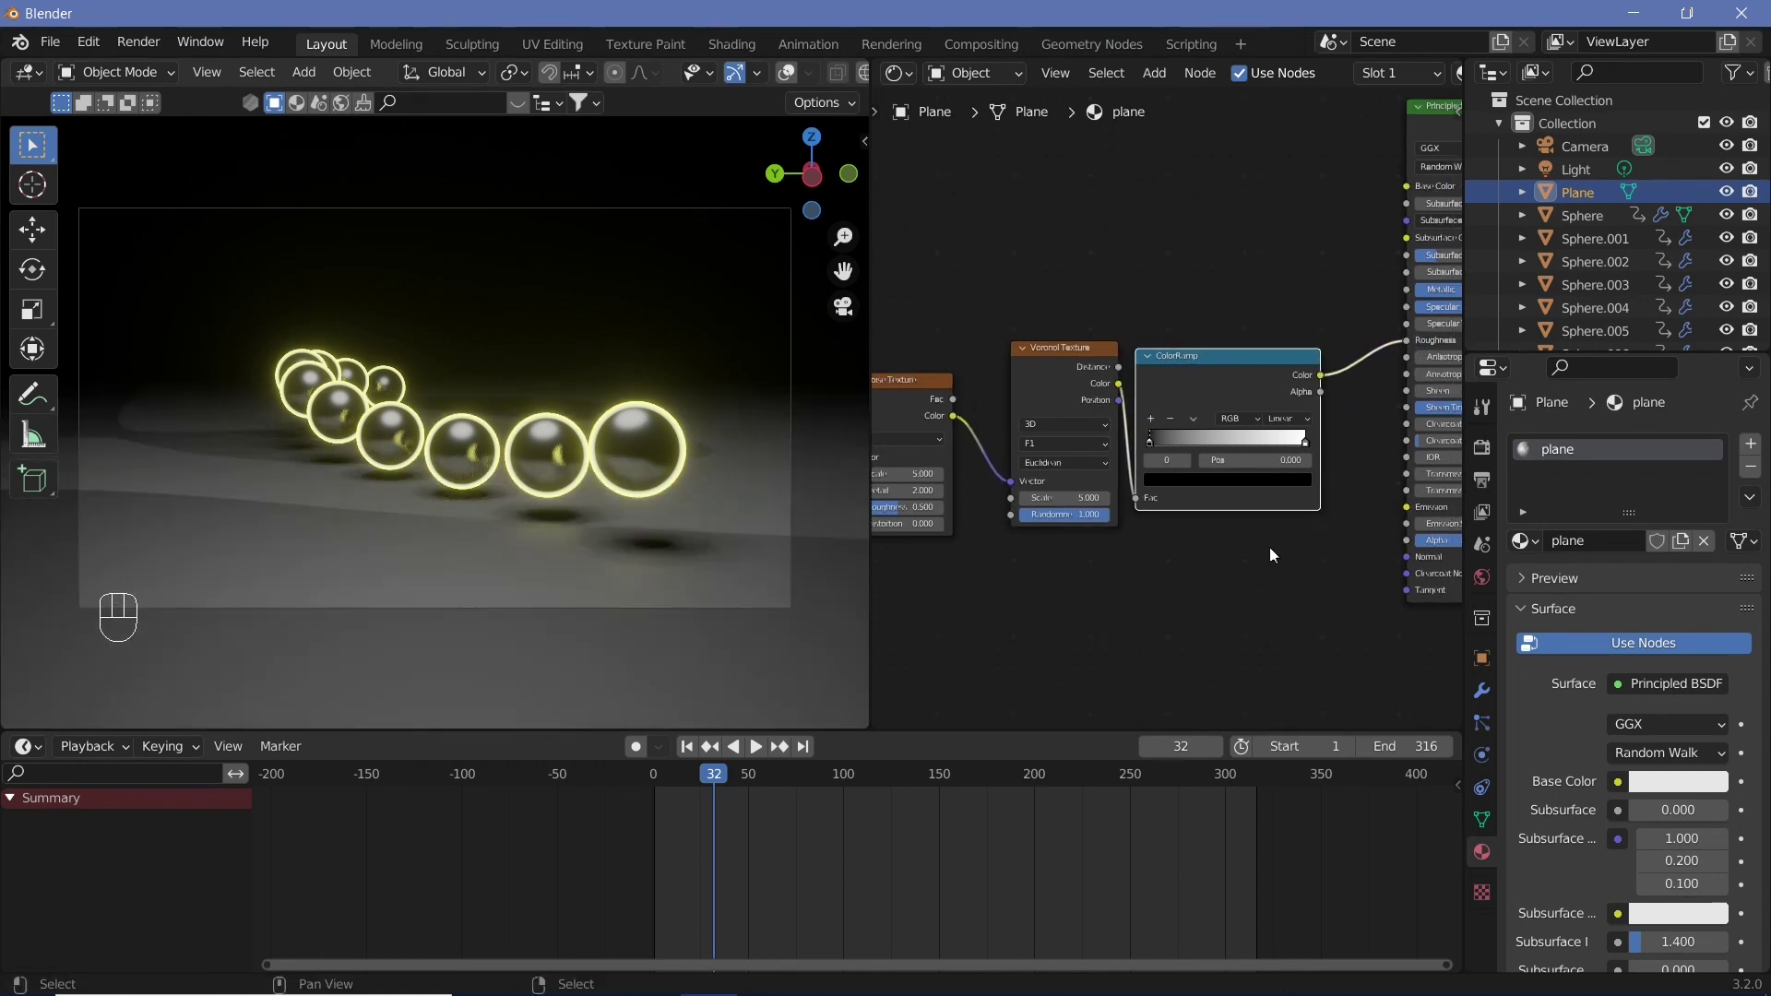
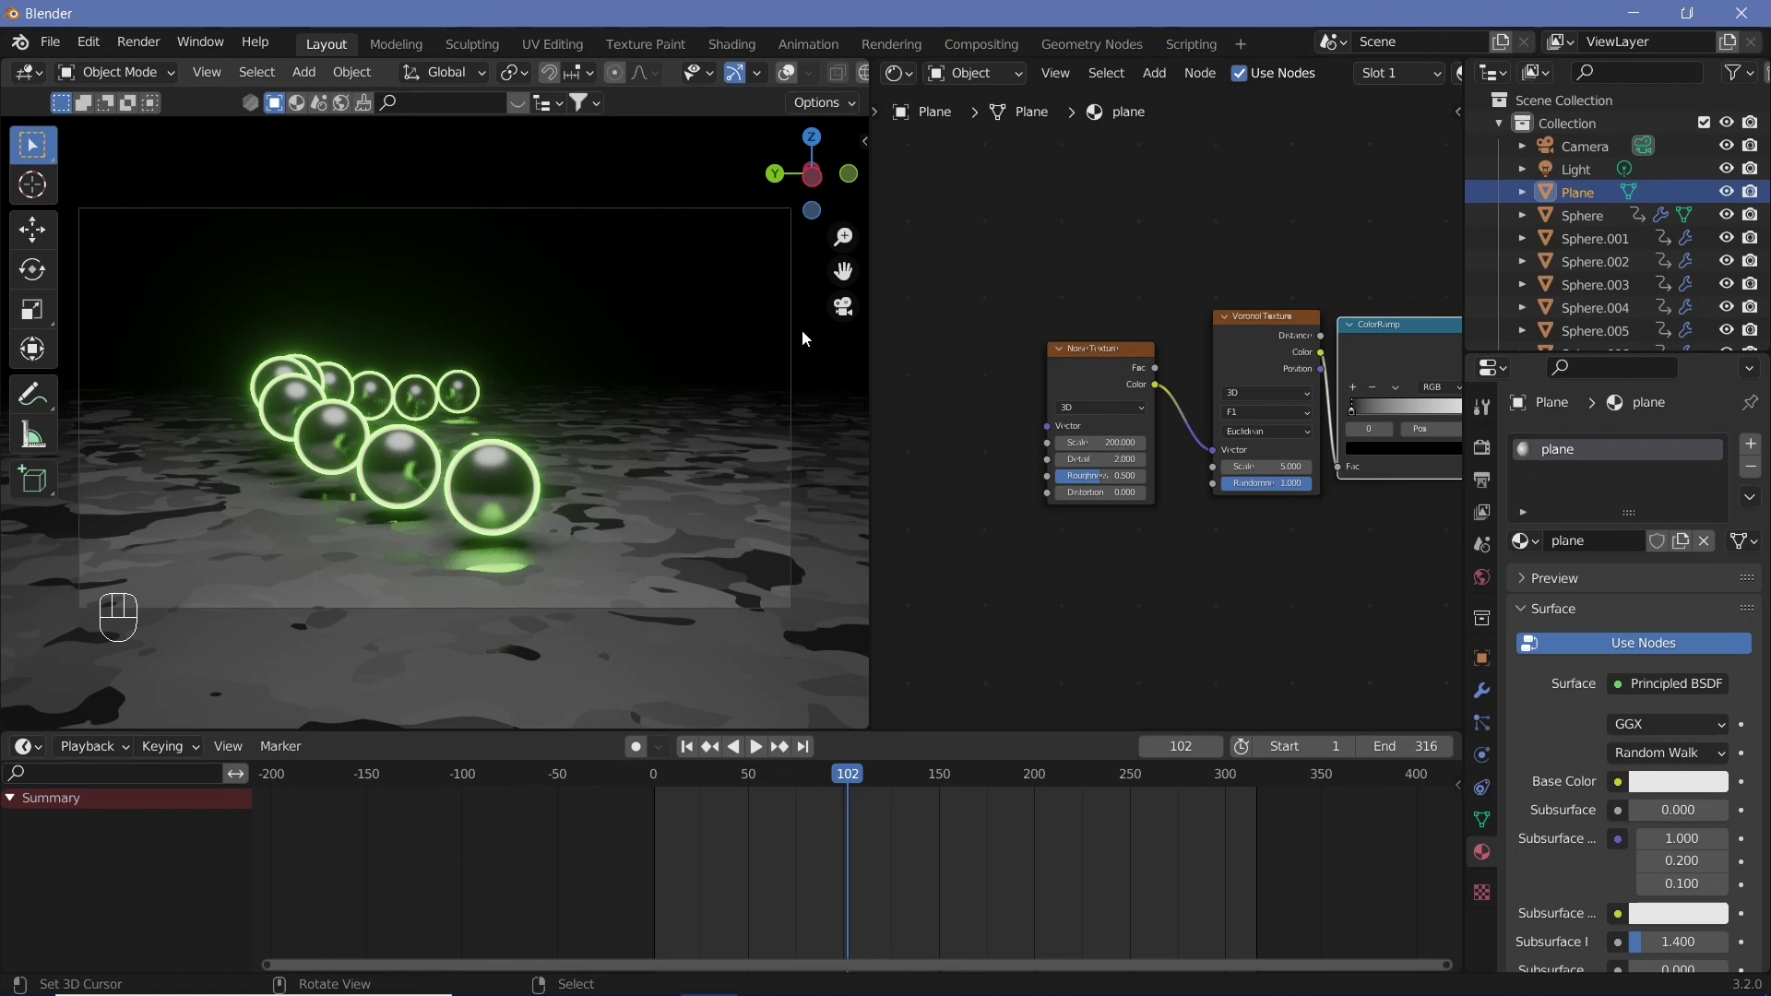
Select the camera and set its Viewport Display passepartout to 1.000
click(789, 86)
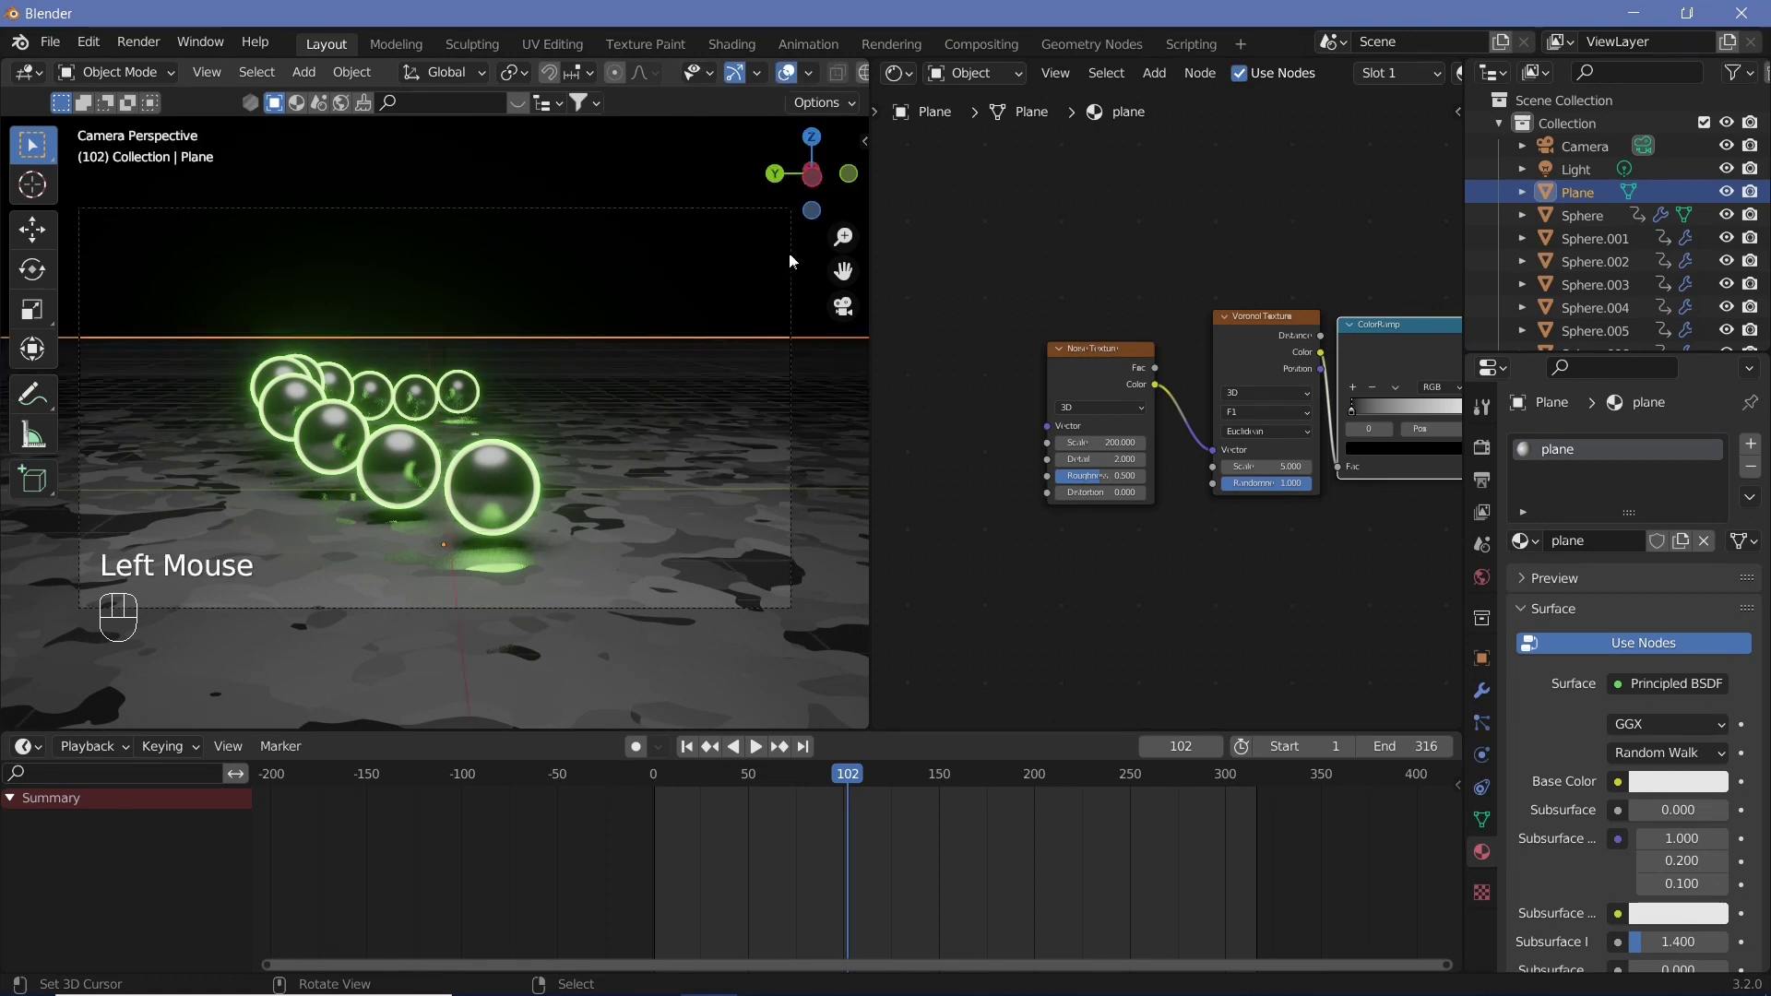
click(792, 270)
right_click(791, 269)
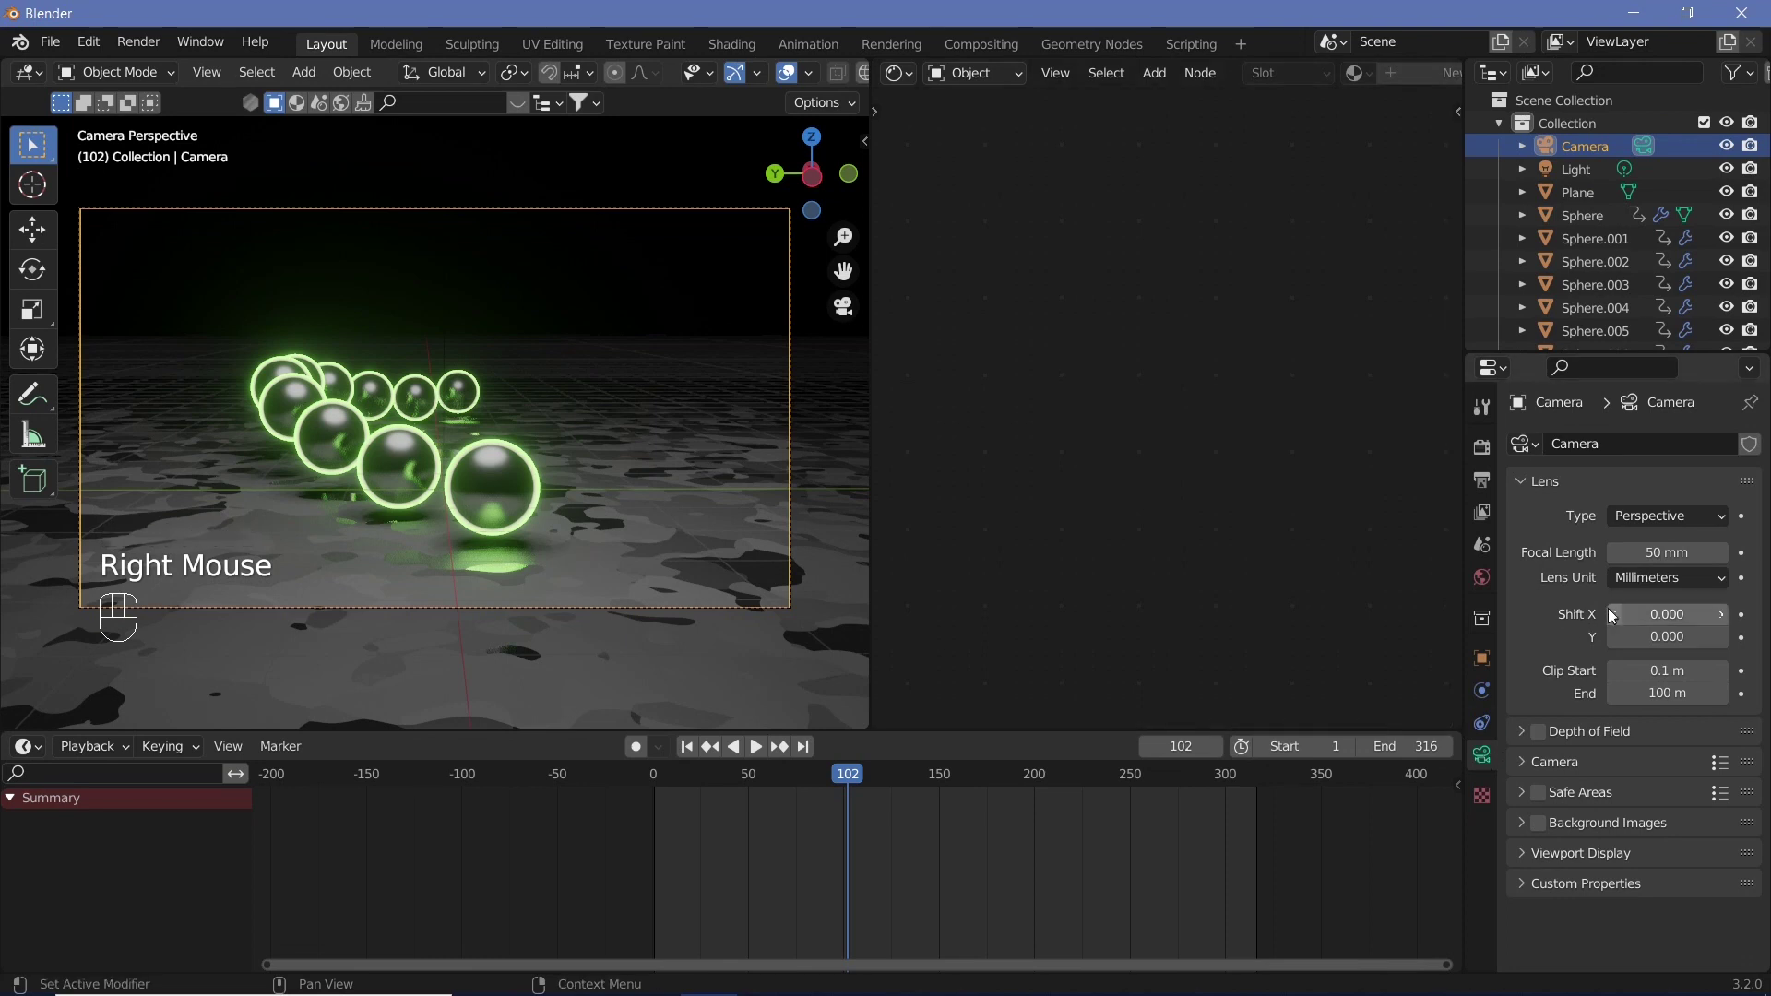
click(1539, 856)
scroll(down, 3)
click(1666, 890)
drag(790, 70, 716, 419)
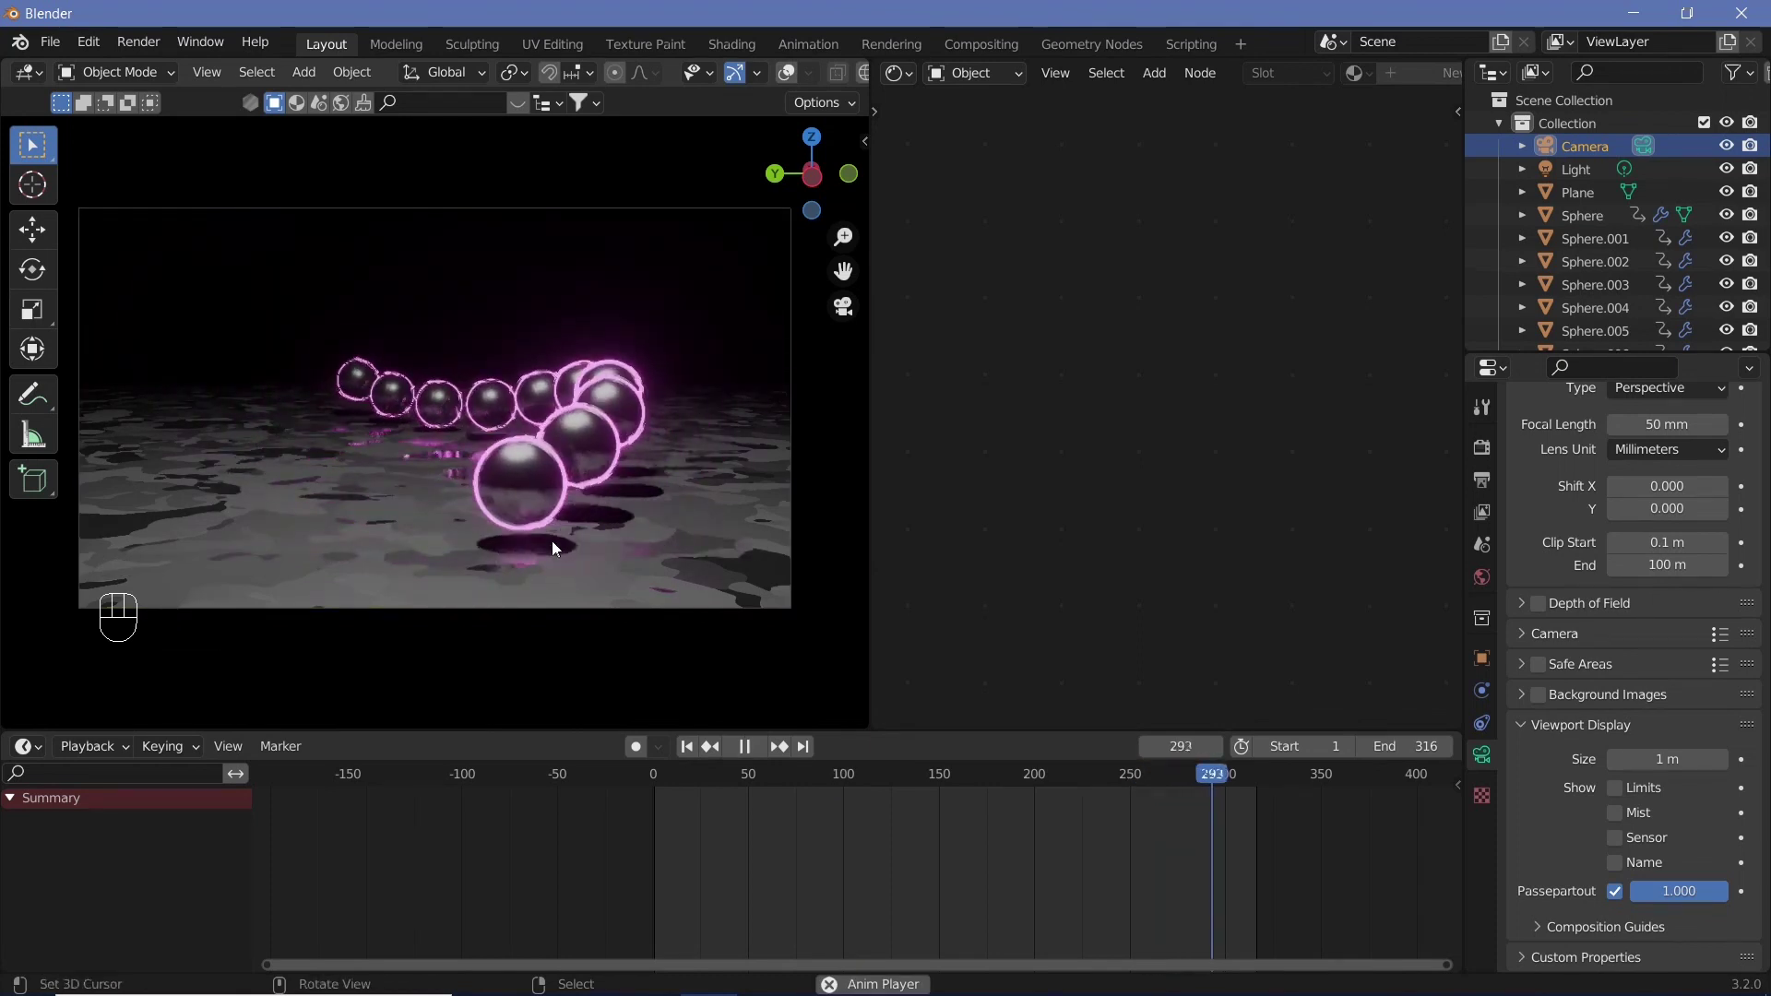
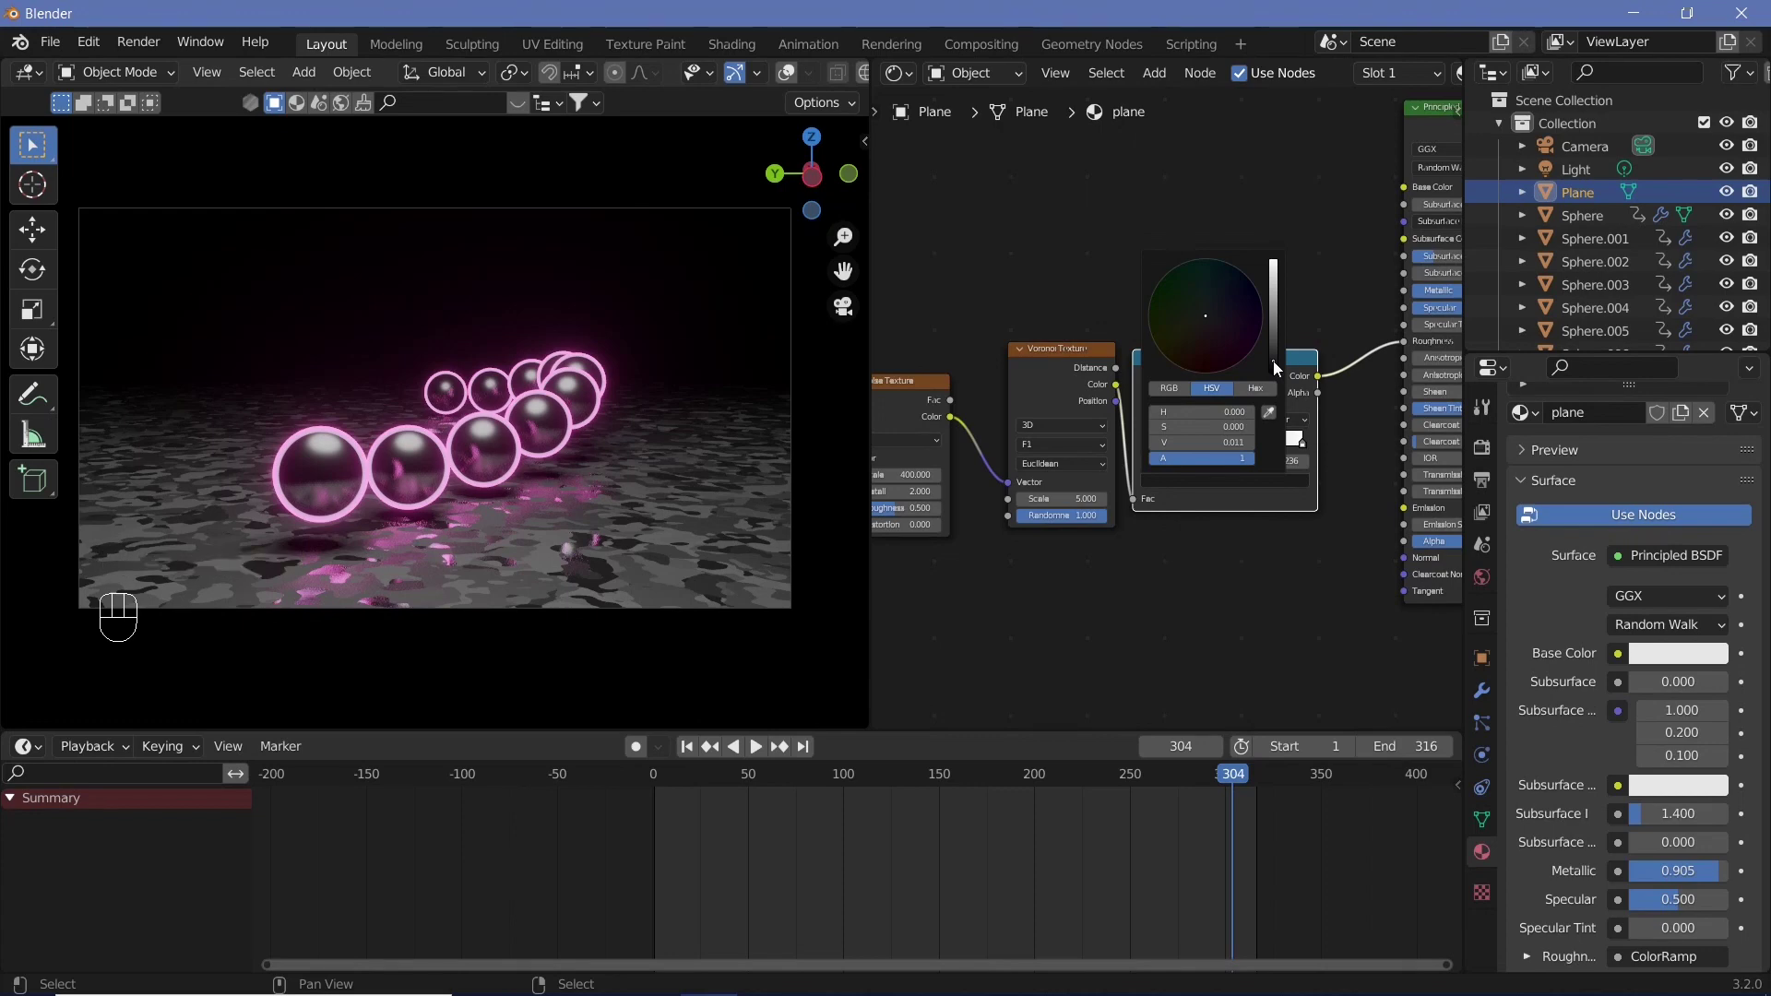
Brighten the ColorRamp's dark stop, set the plane material's Metallic to 1.0, preview playback and select the Light
click(1289, 487)
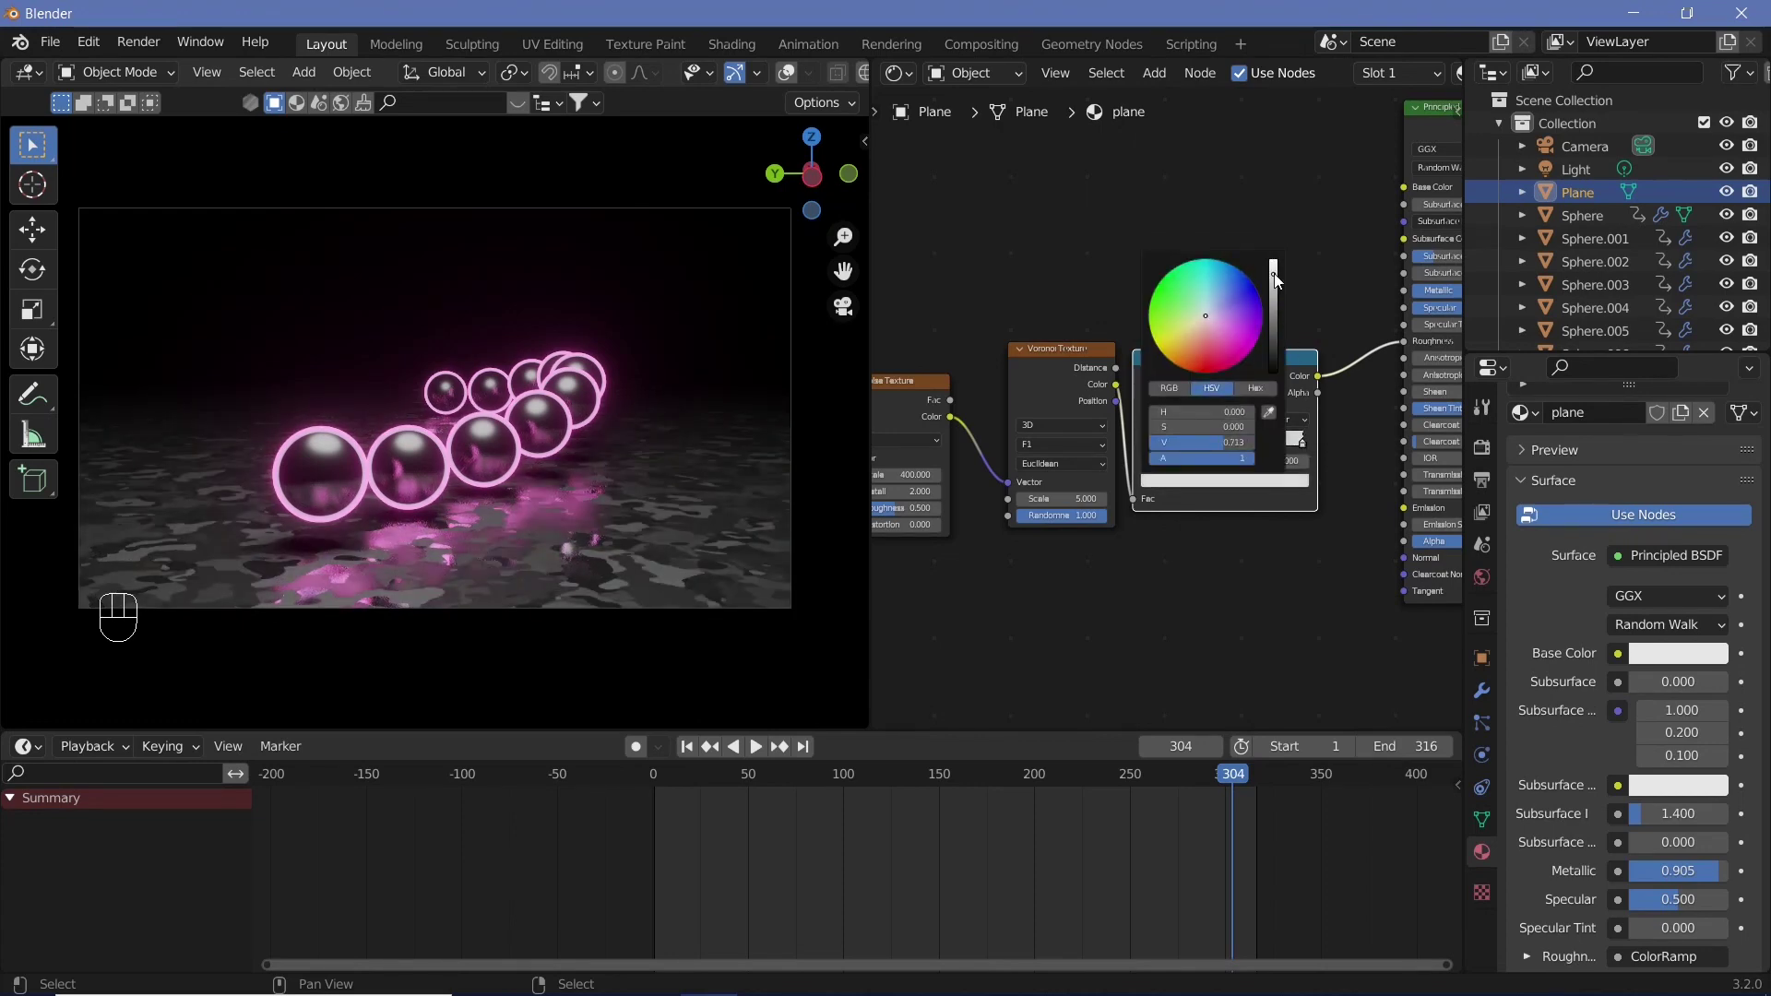
drag(1359, 292, 1421, 291)
click(1446, 226)
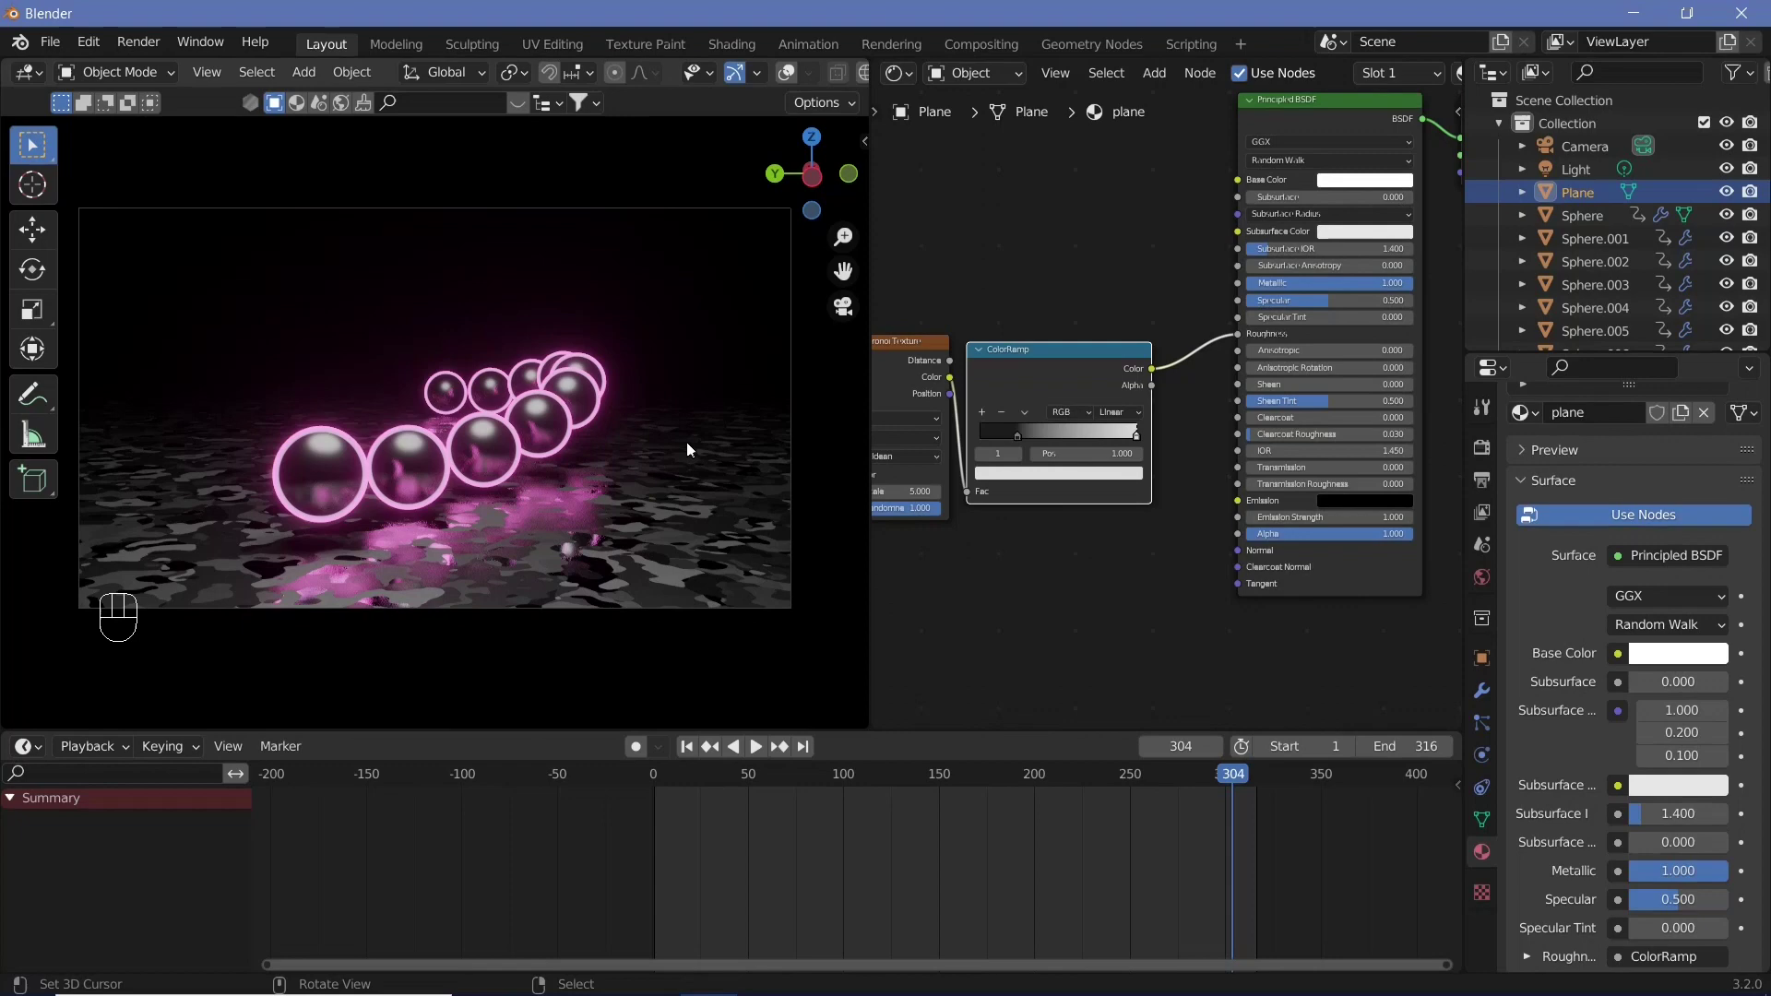
key(shift+space)
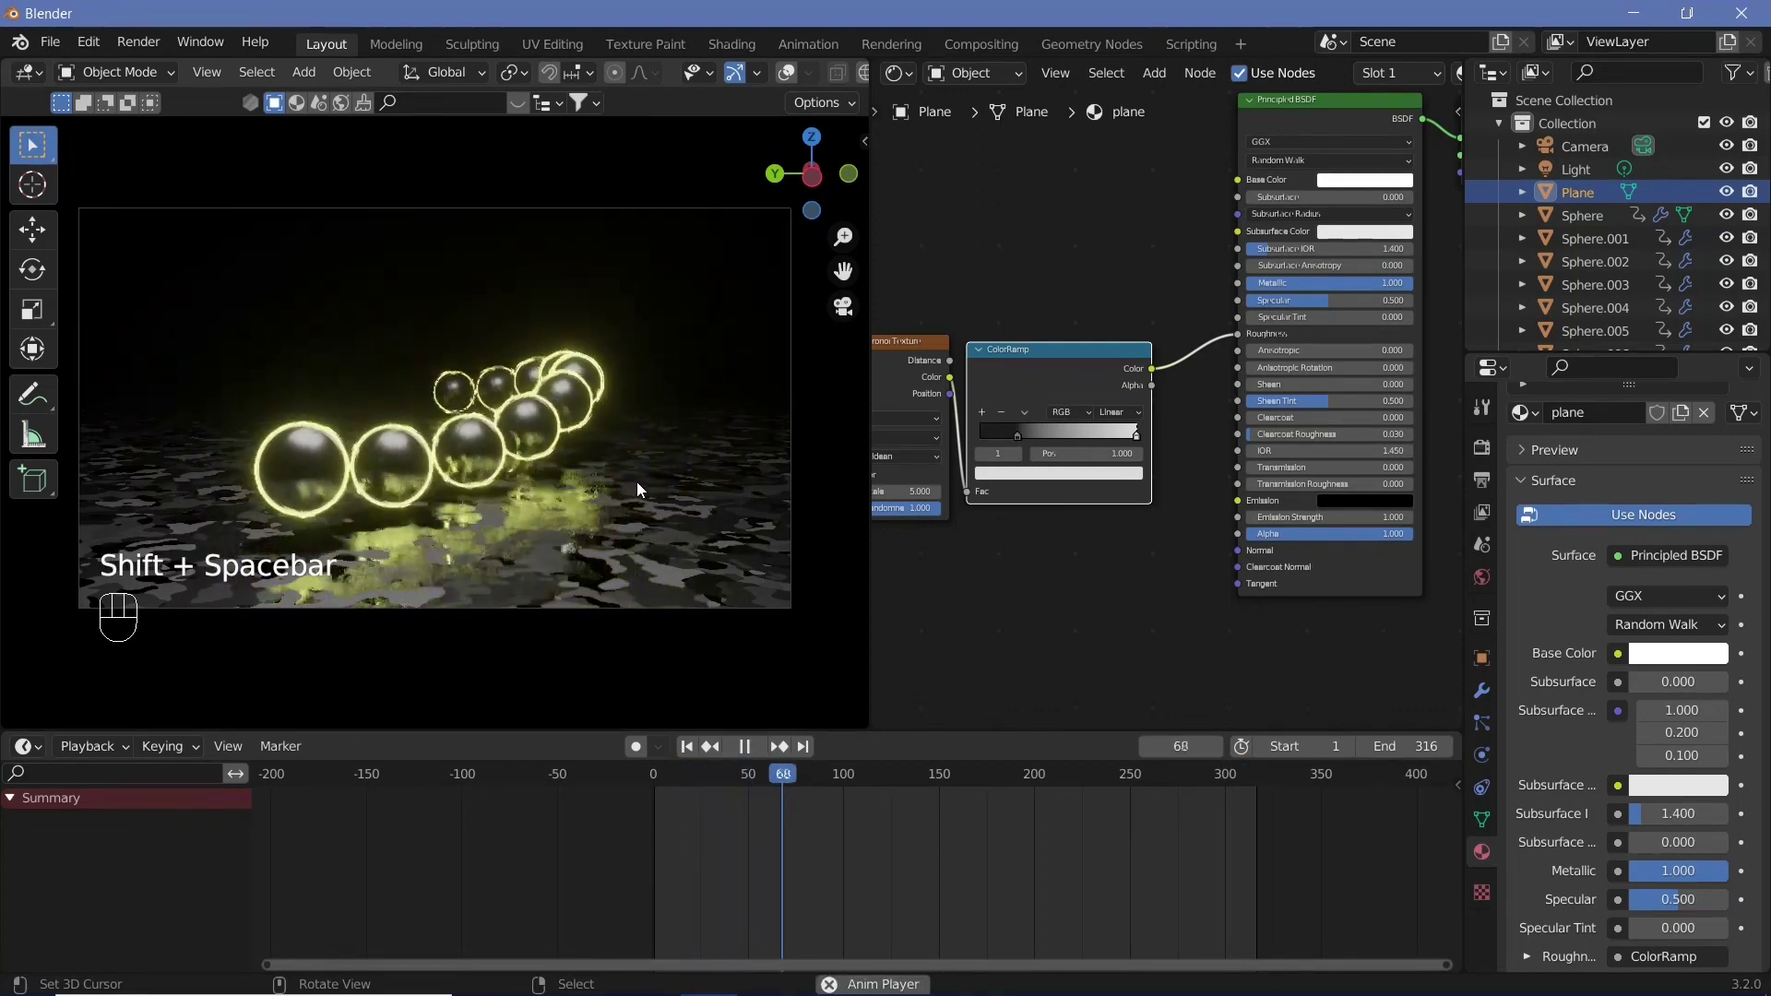
key(shift+space)
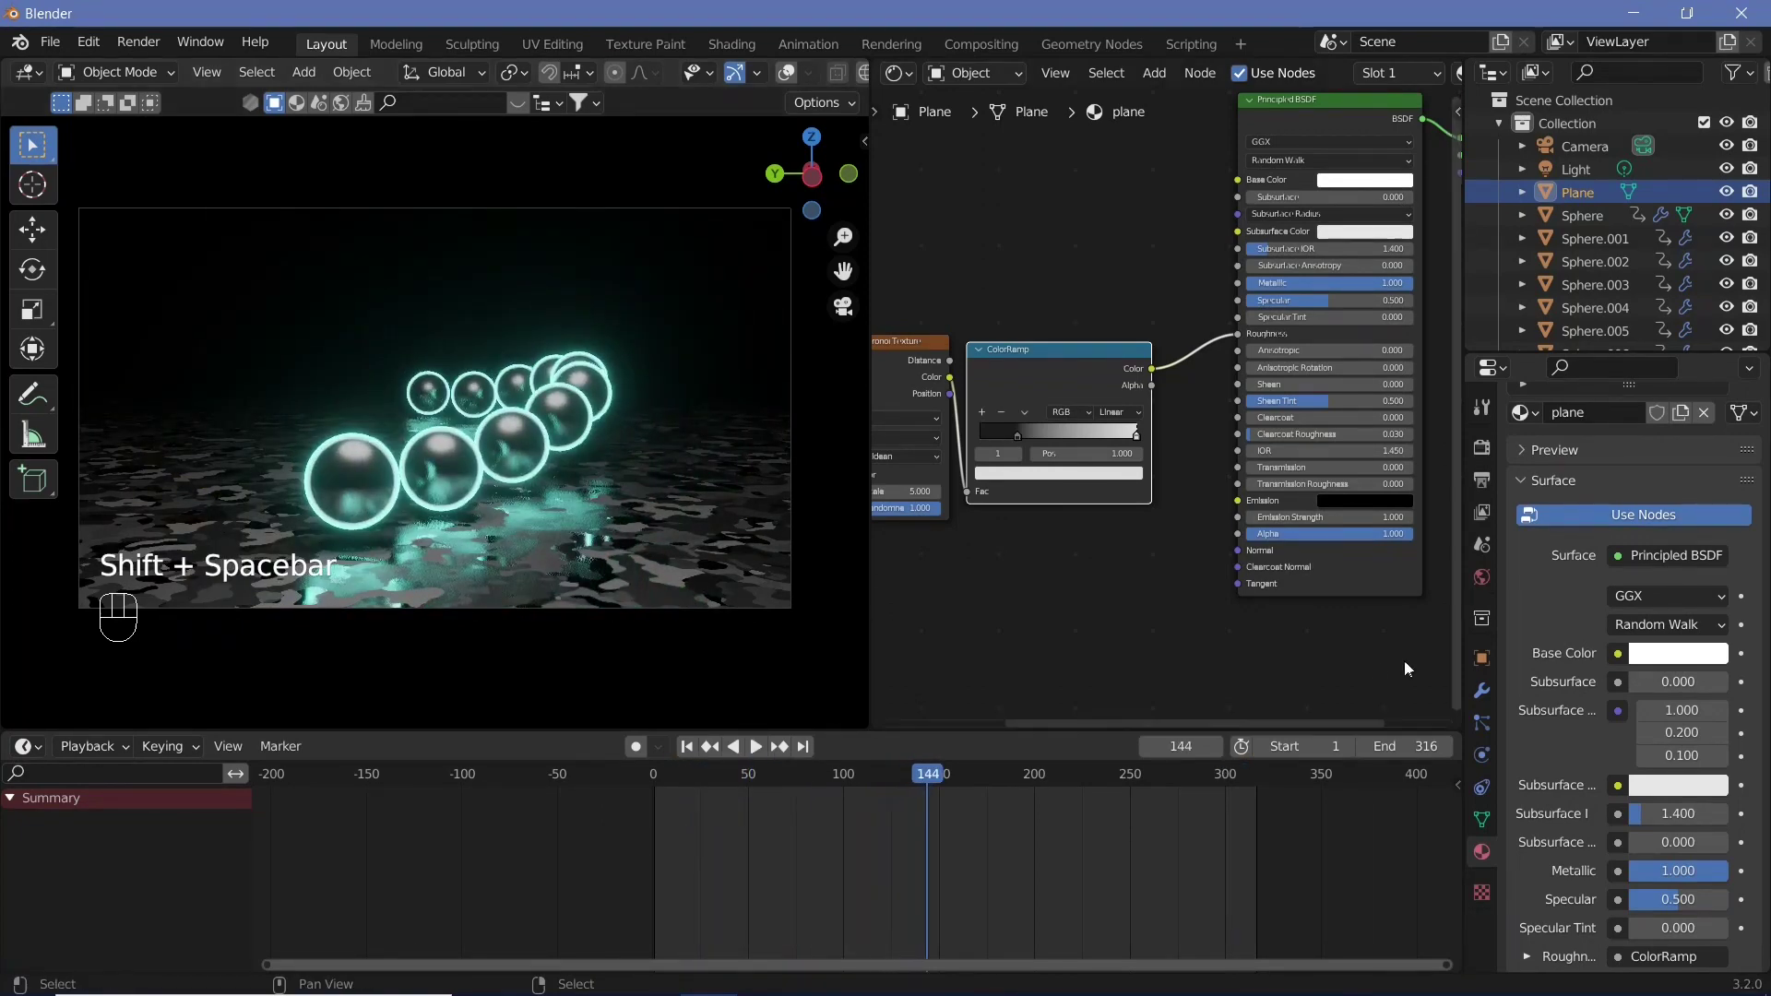
click(1584, 177)
click(1664, 584)
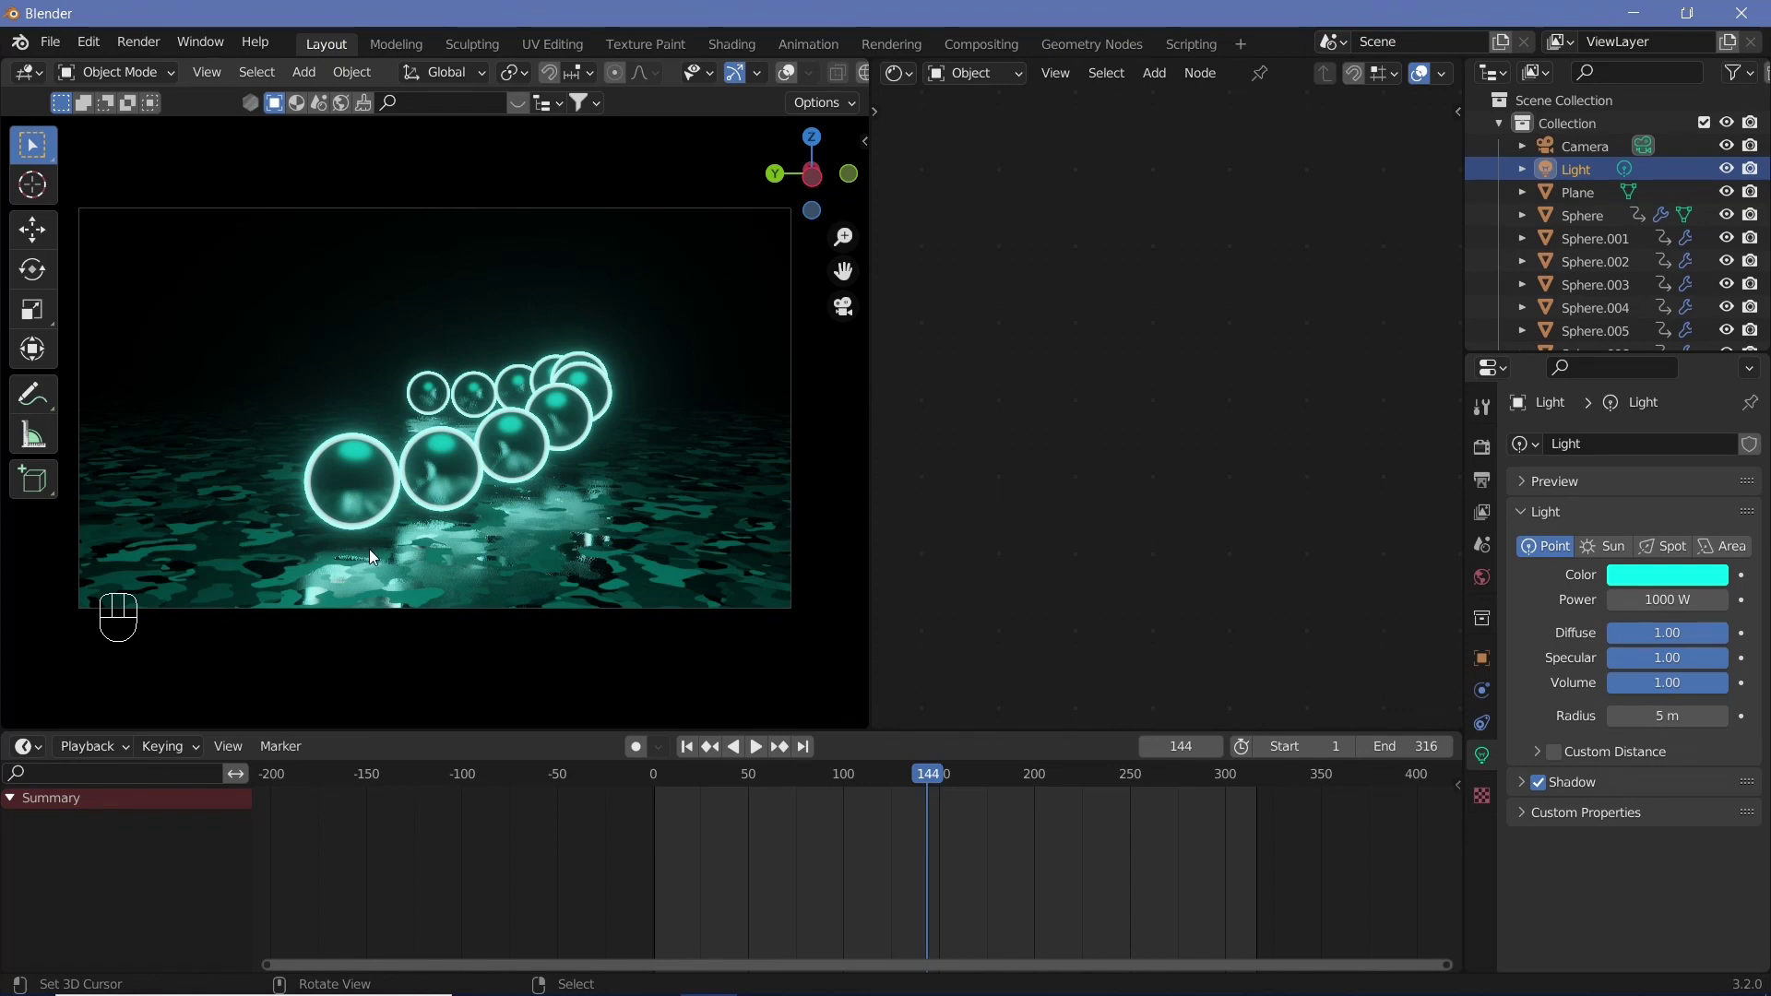
Set the point light's colour to white with saturation 0 and preview the animation
click(1676, 579)
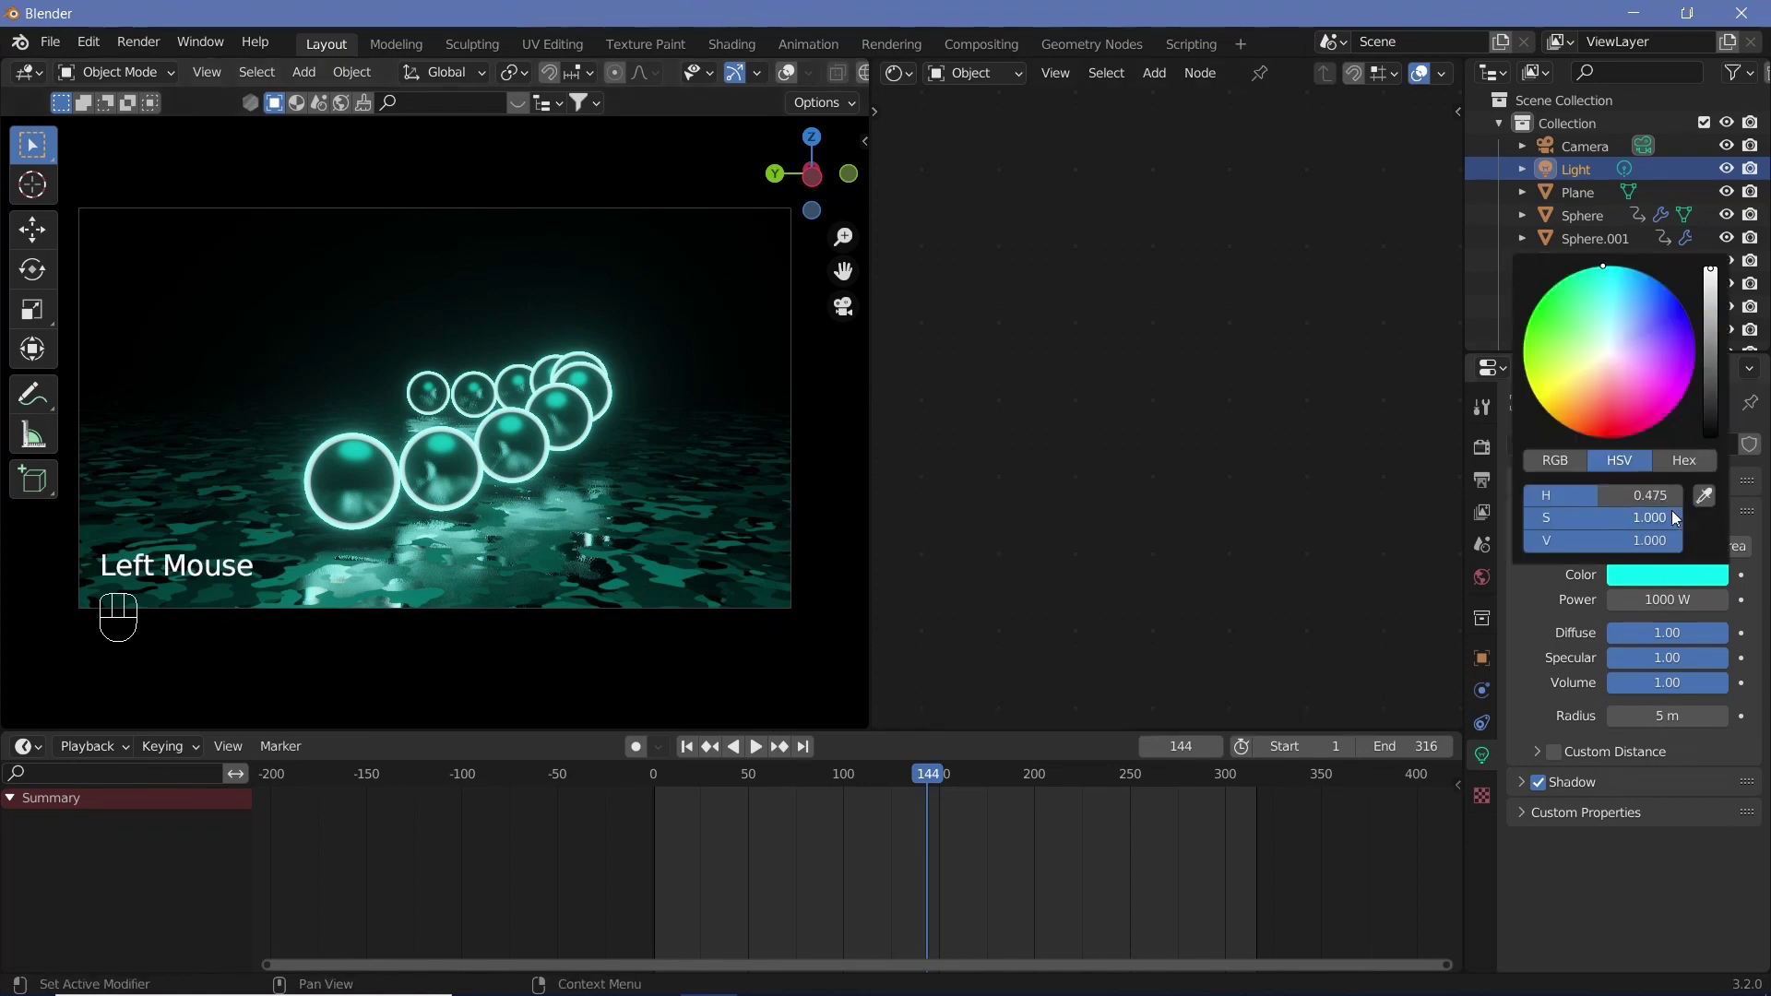
key(shift+space)
key(shift+space)
key(shift+space)
key(shift+space)
key(shift+space)
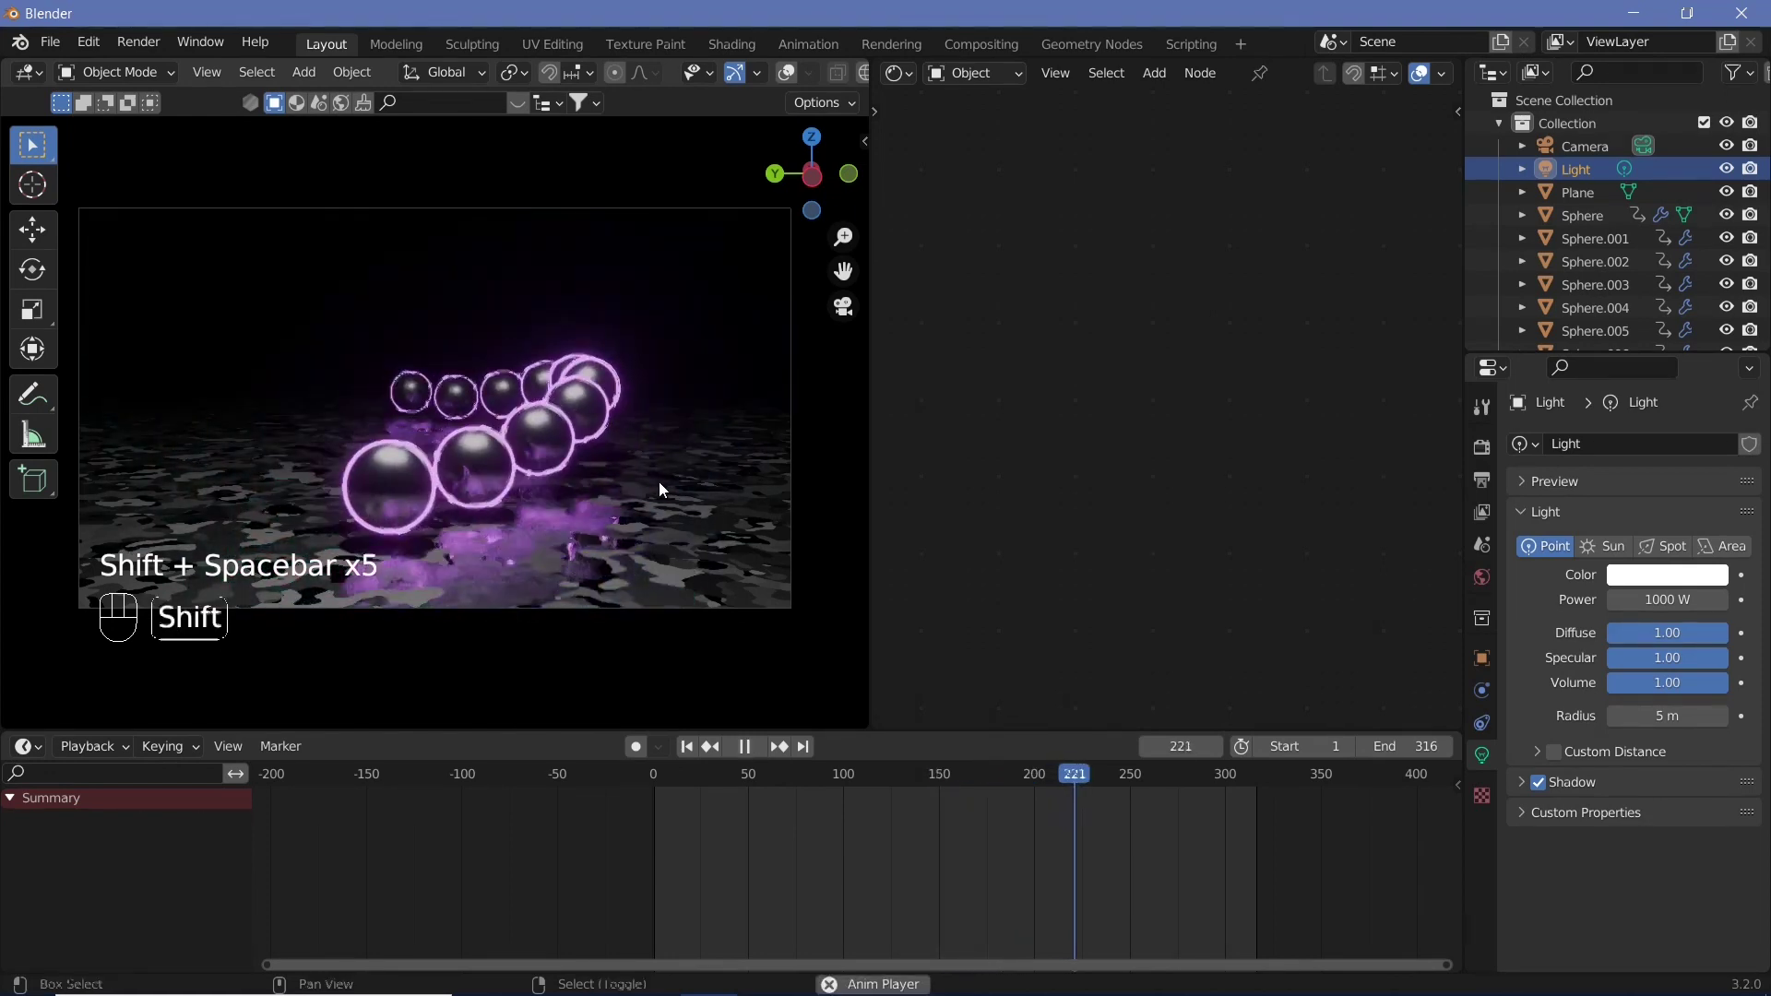
key(shift+space)
key(shift+space)
key(shift+space)
key(shift+space)
key(shift+space)
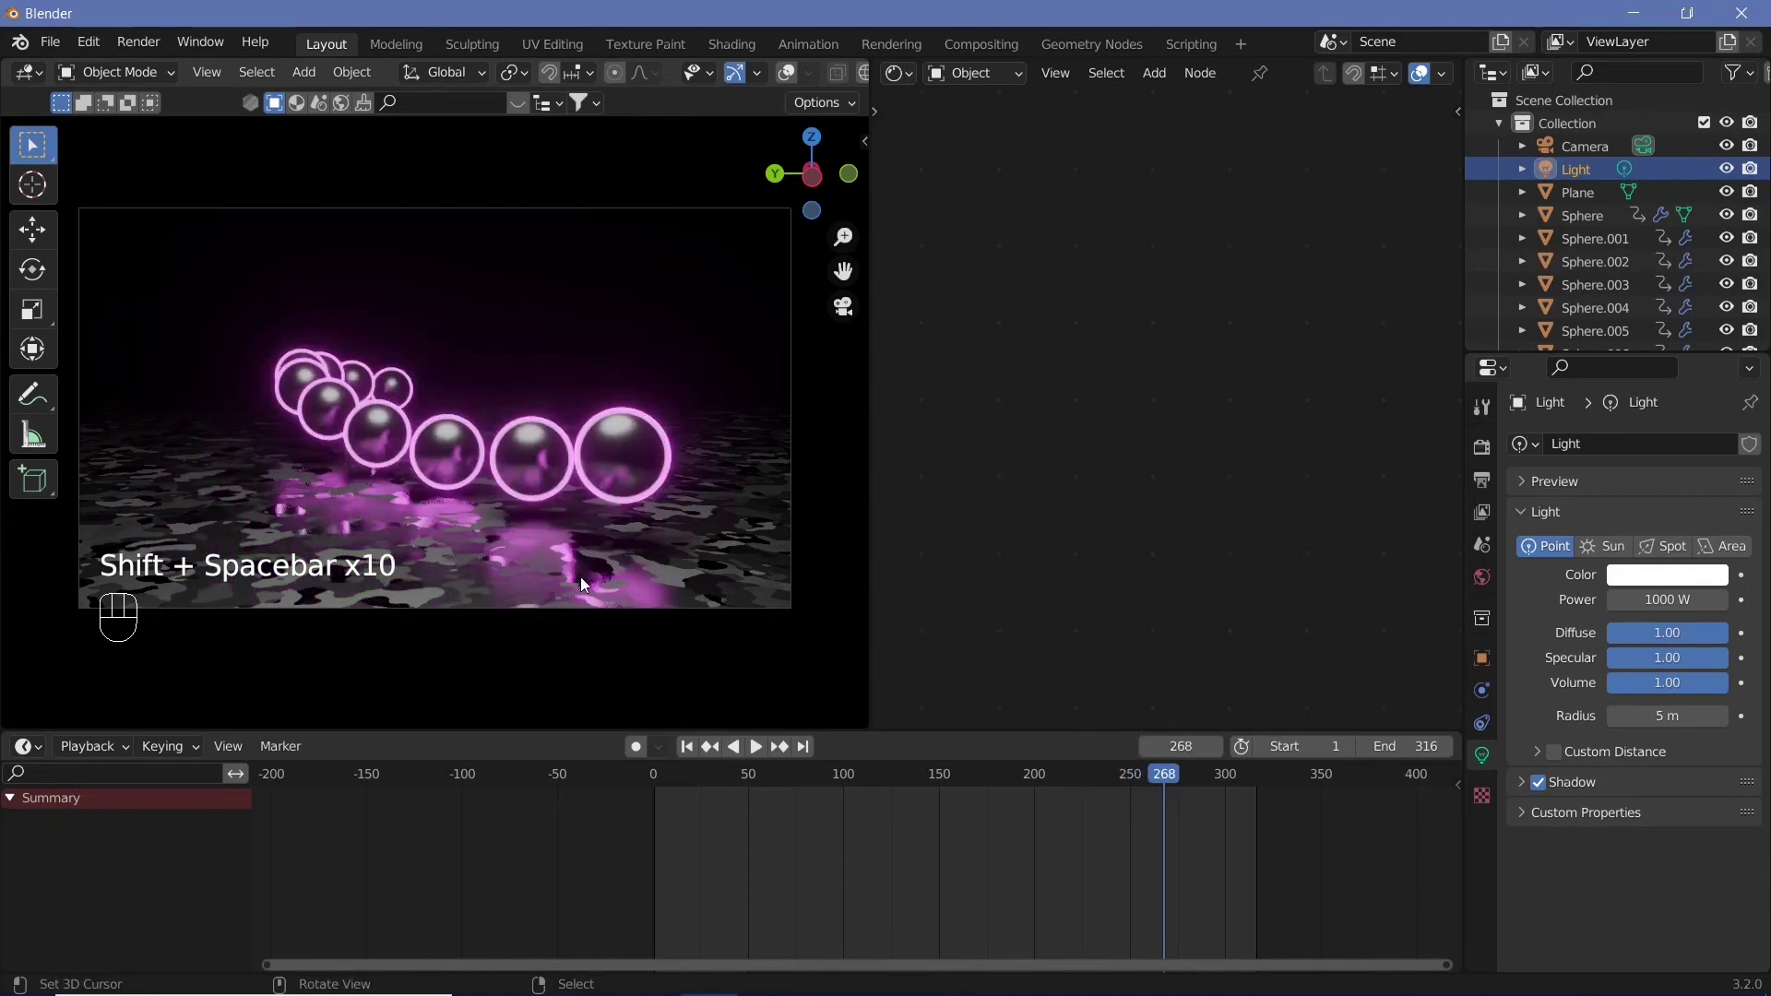
right_click(587, 582)
Enable Bloom and Screen Space Reflections in the Eevee render settings, then leave camera view
drag(588, 582, 1493, 490)
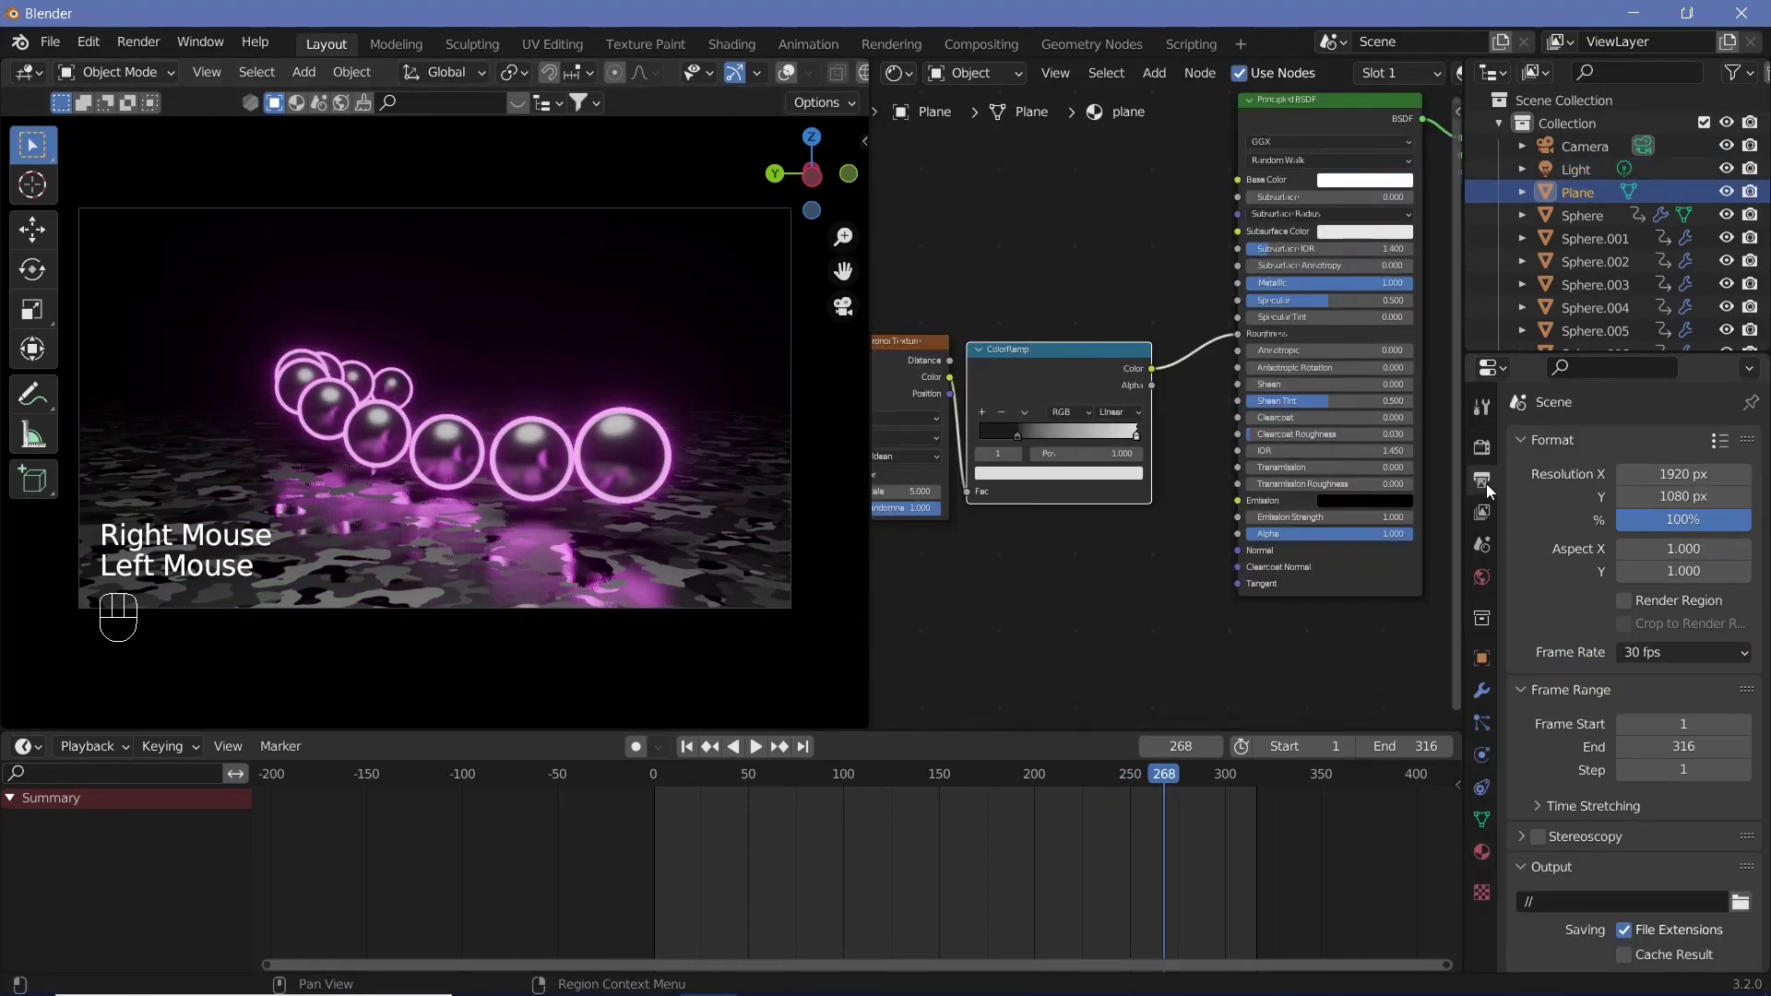
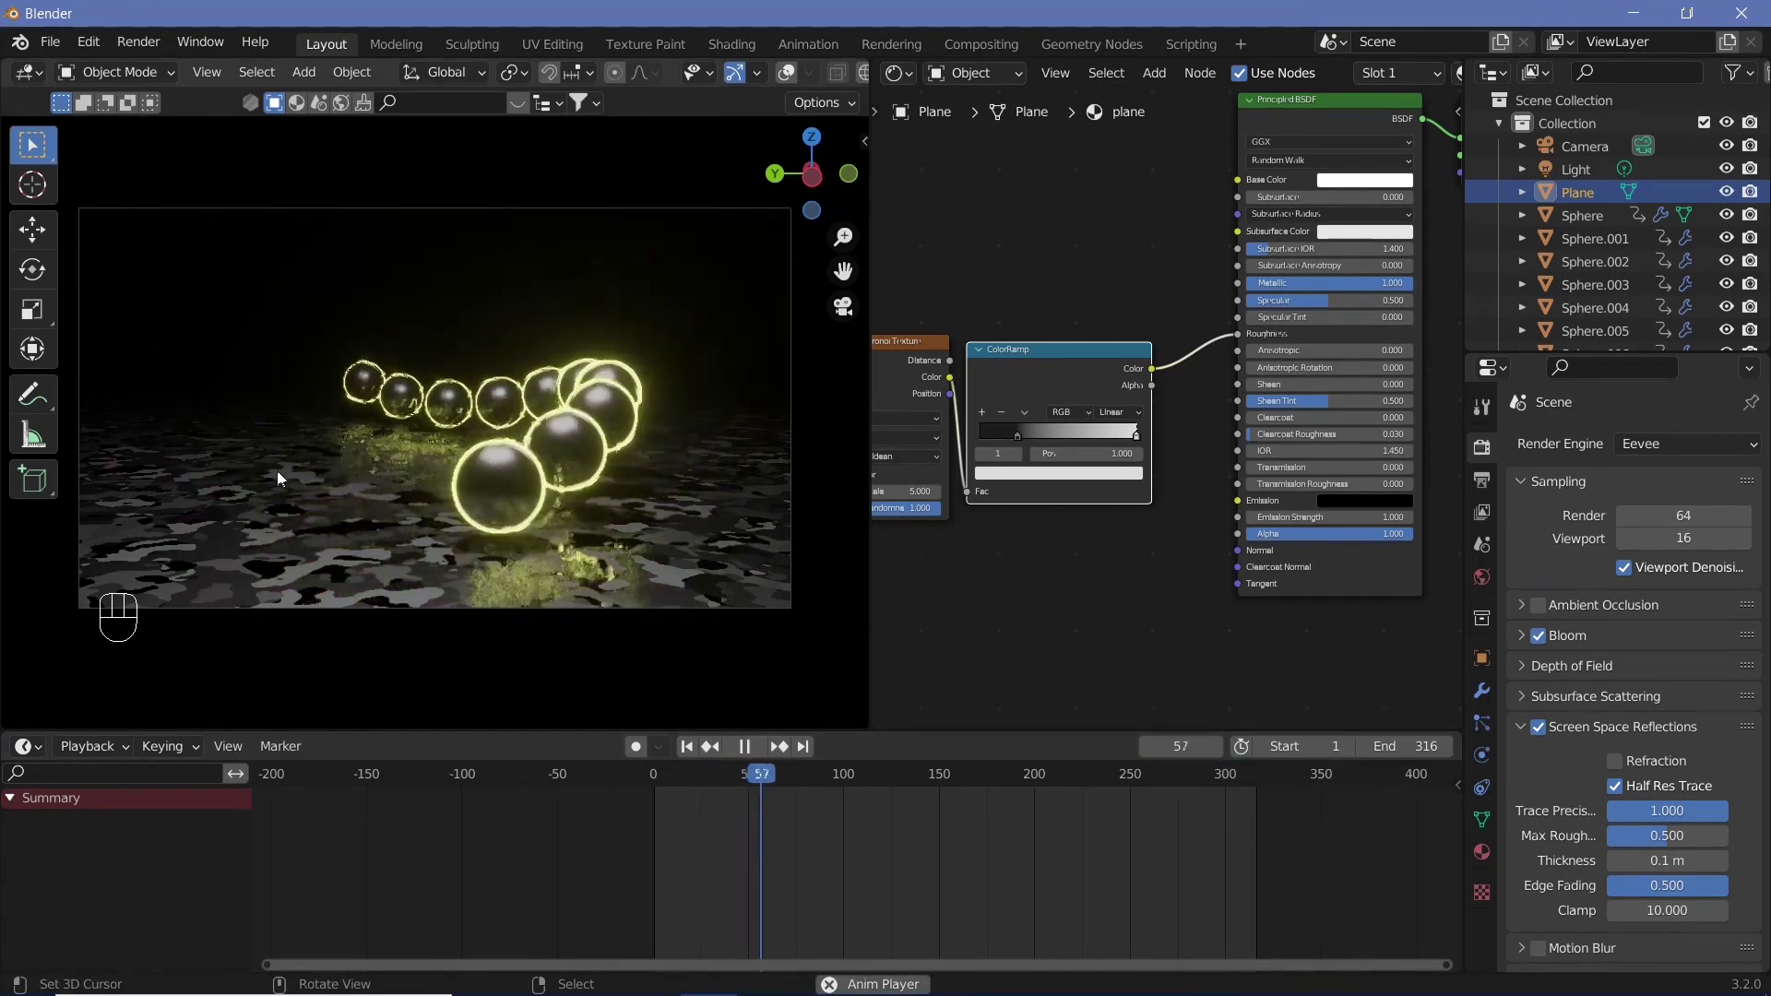
key(shift+space)
key(KP_0)
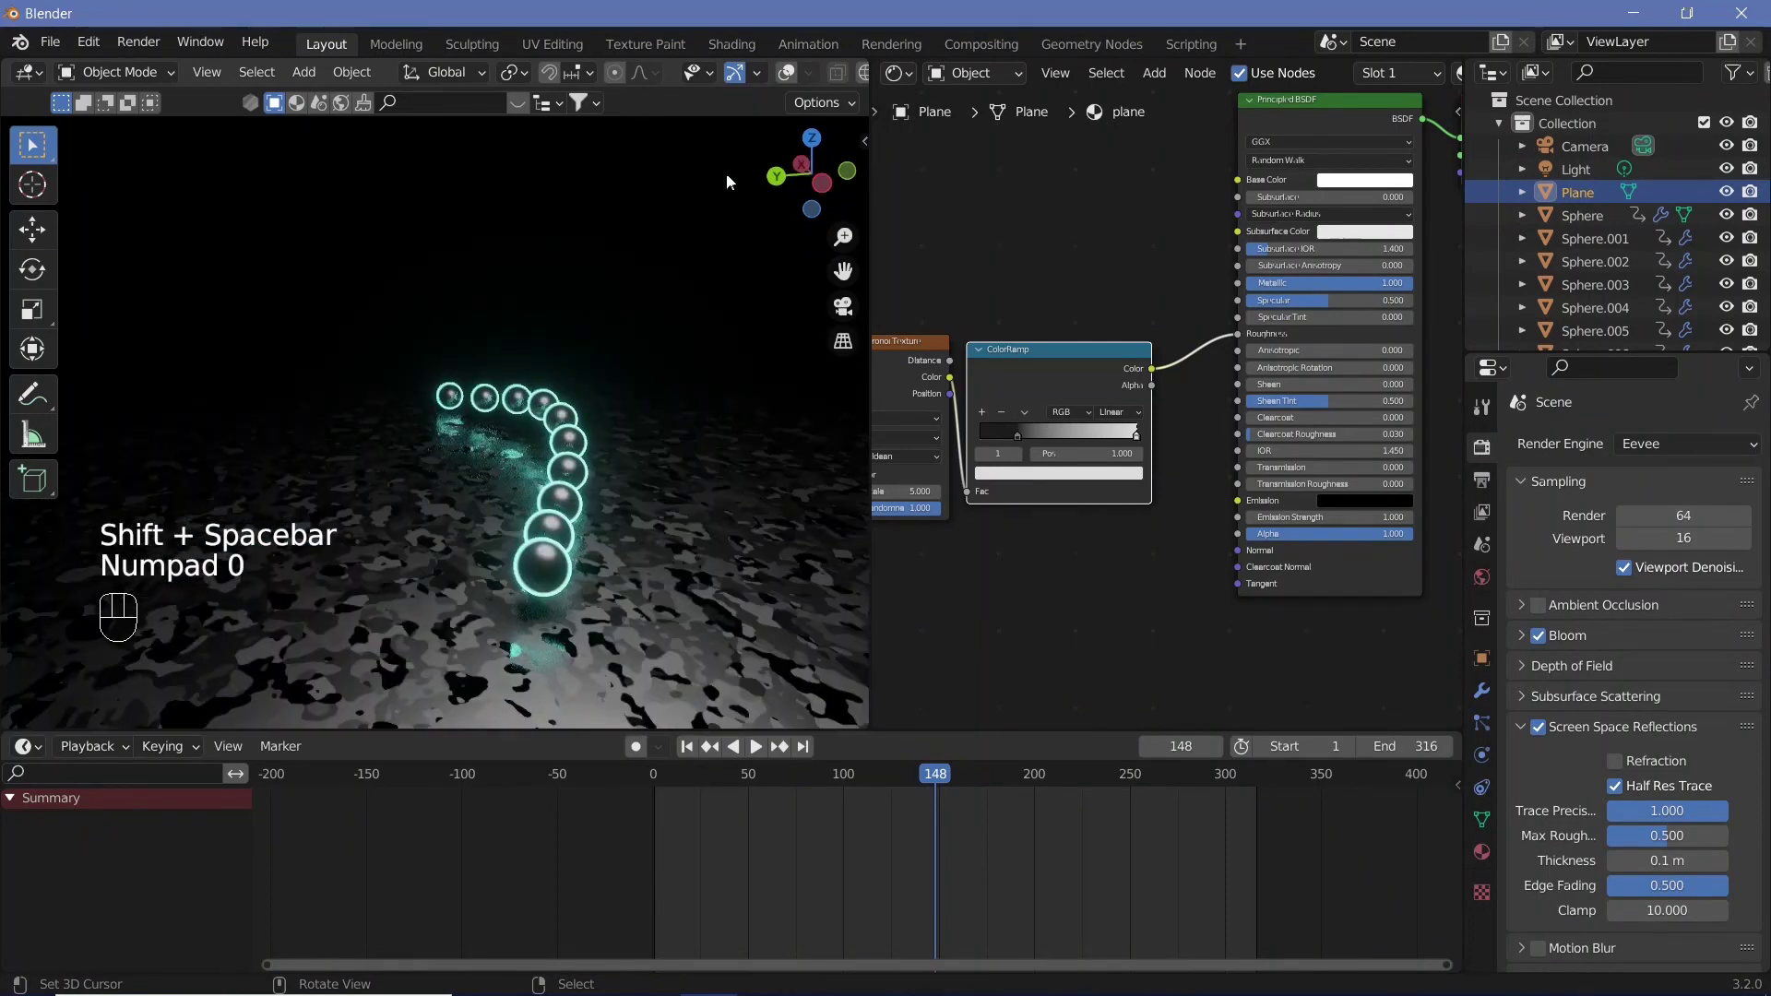
Select all the spheres and switch the timeline area to the Graph Editor
click(574, 265)
click(456, 402)
right_click(455, 402)
right_click(528, 410)
drag(90, 784, 252, 697)
right_click(91, 784)
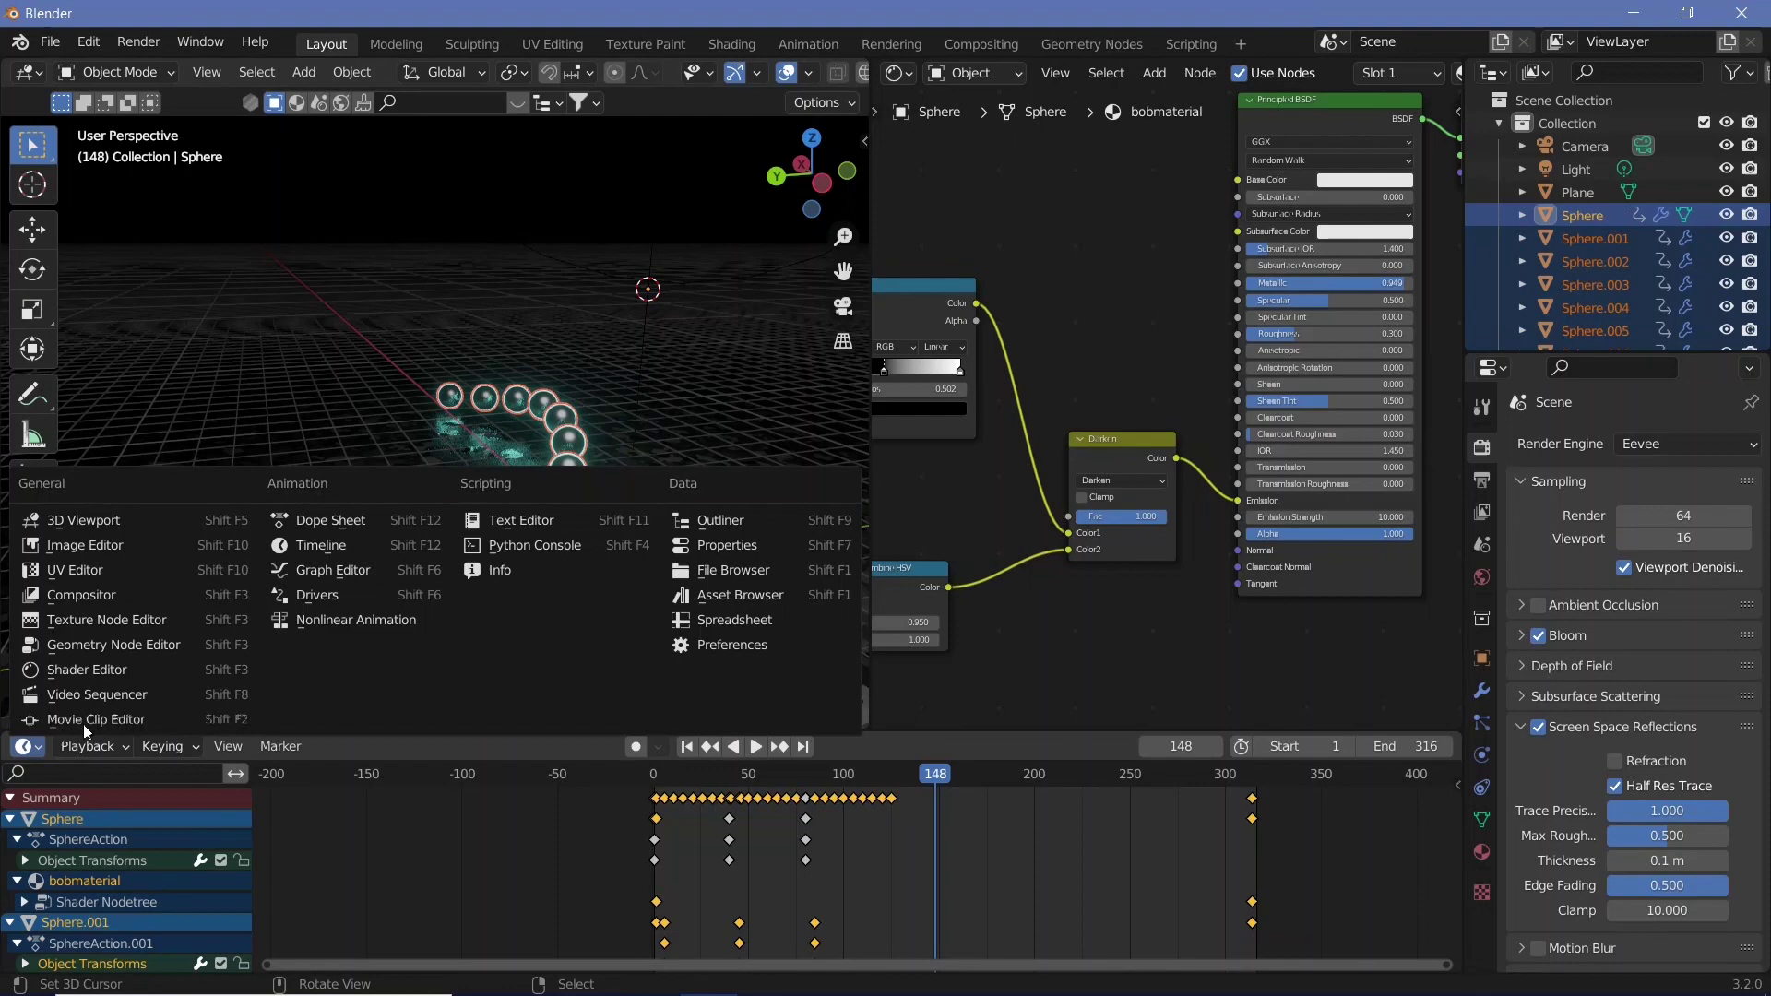
click(789, 901)
scroll(down, 3)
key(a)
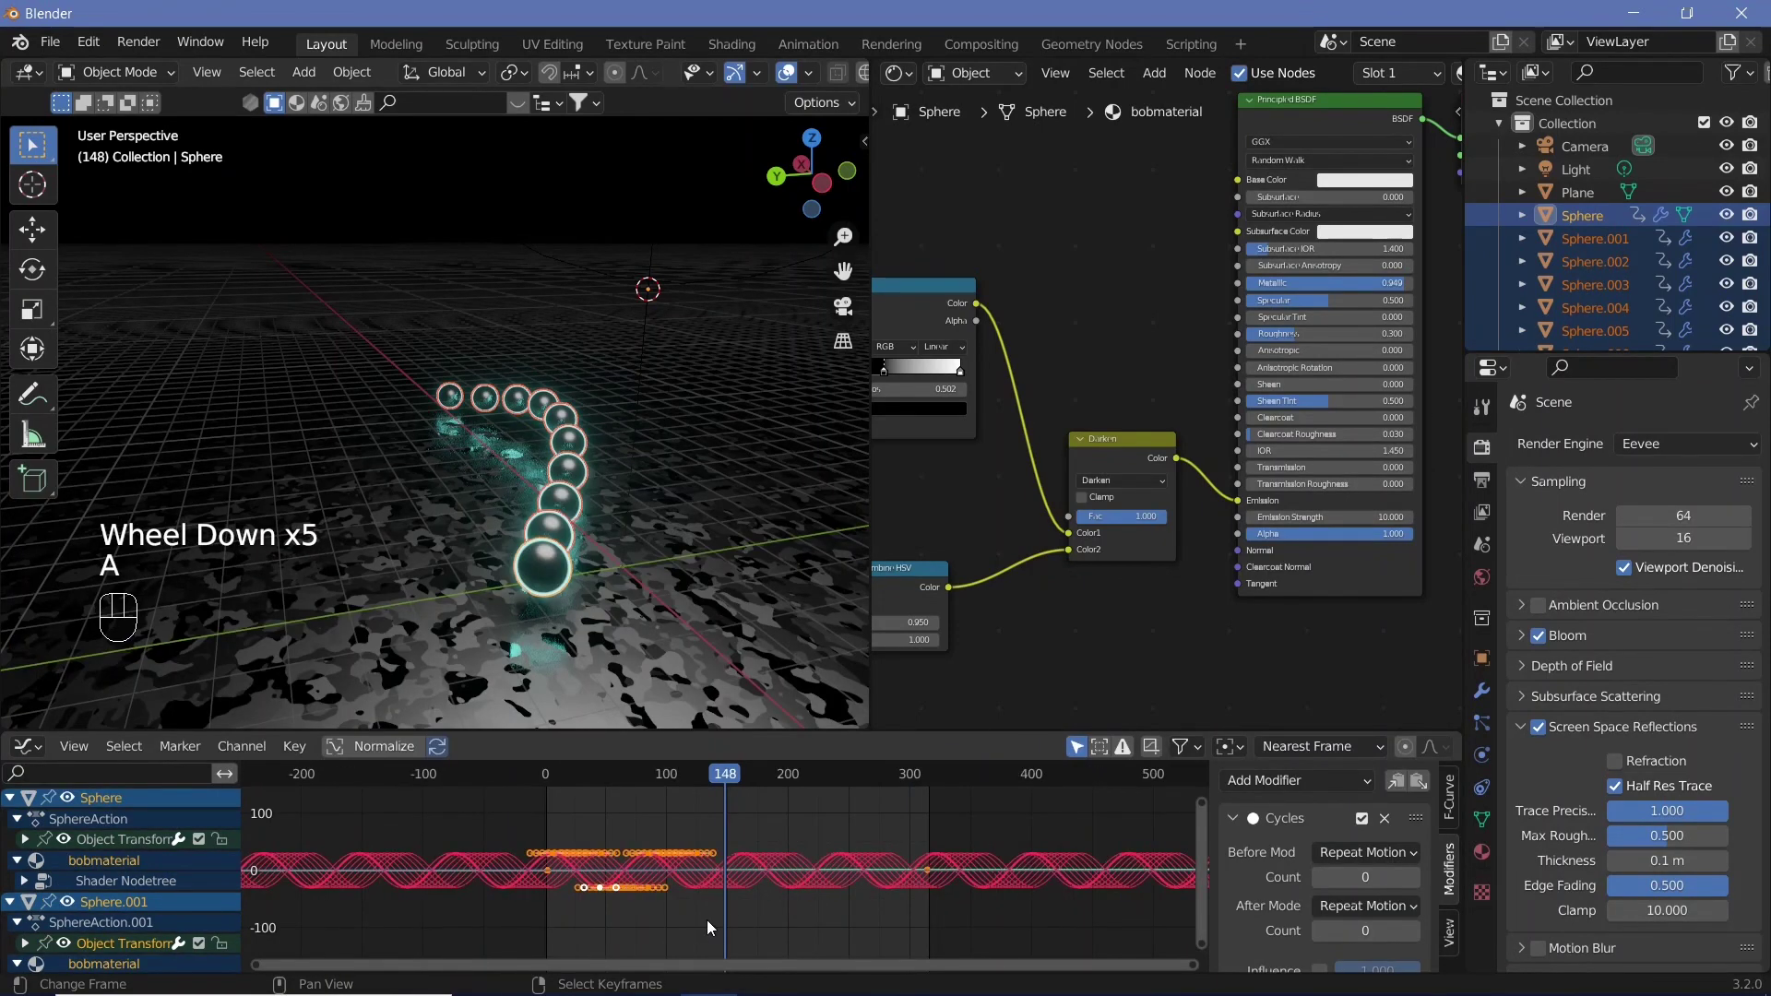
key(a)
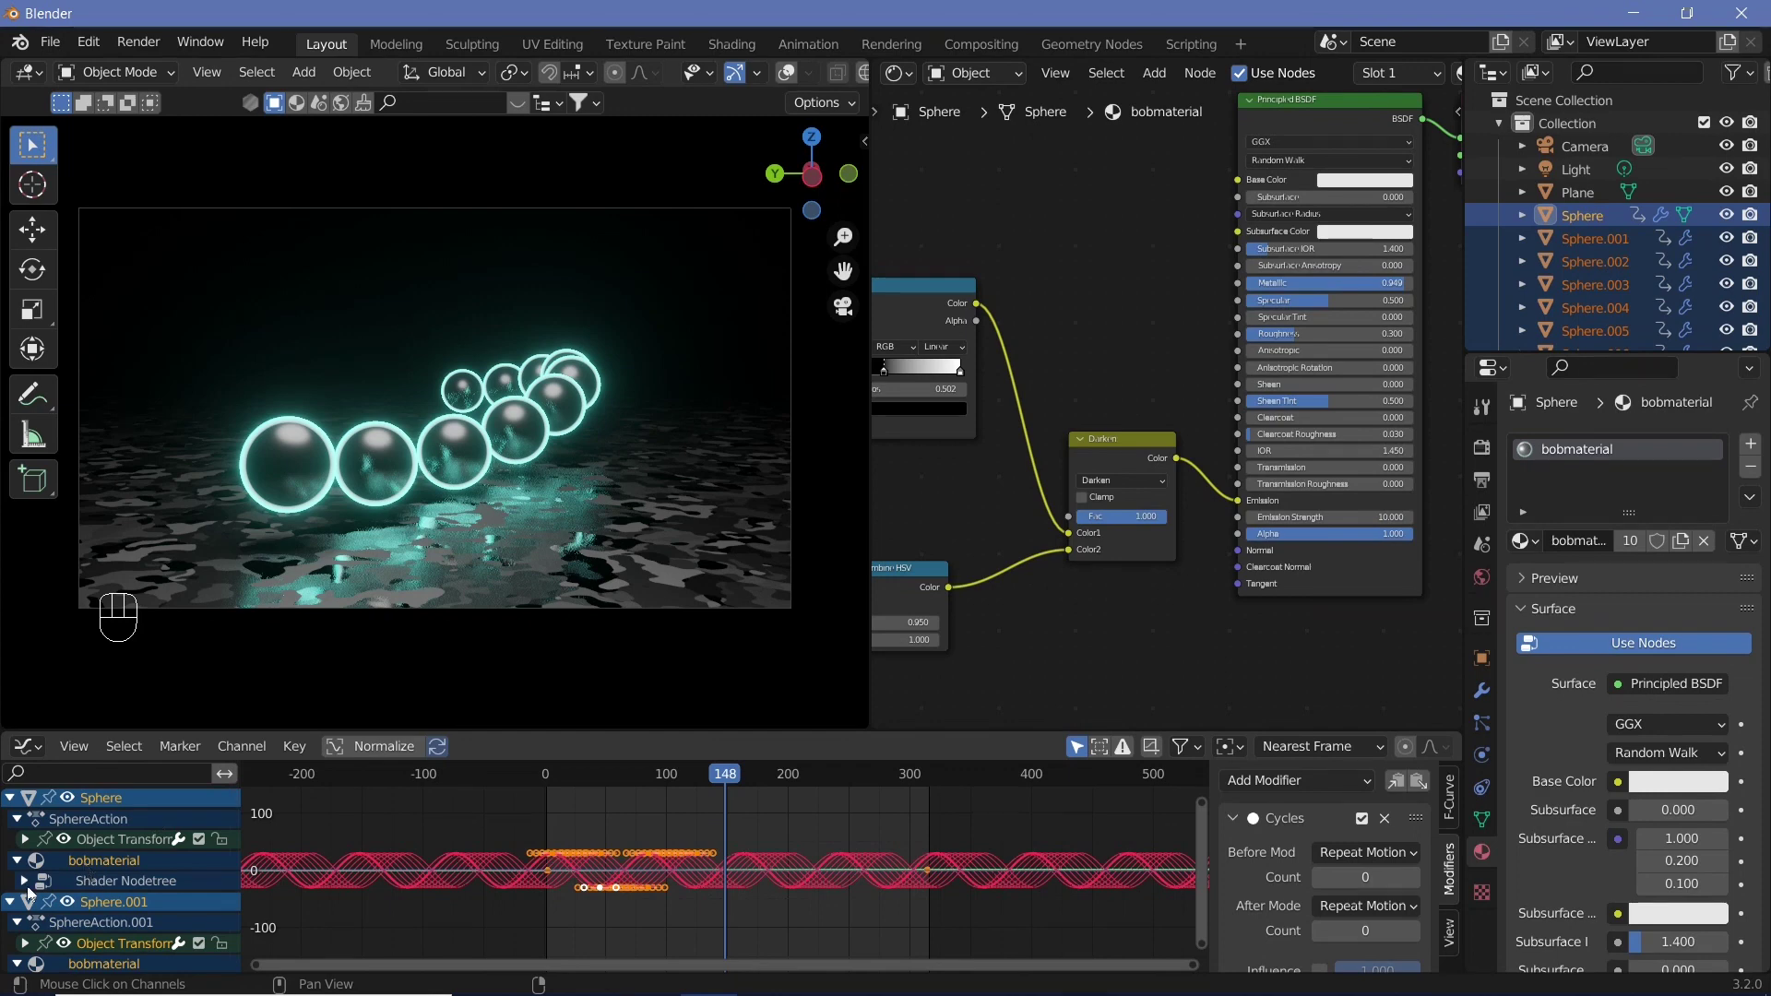
Expand the sphere channels and scale all swing keyframes down in time twice, previewing the faster oscillation
click(28, 892)
click(46, 911)
scroll(down, 3)
scroll(up, 3)
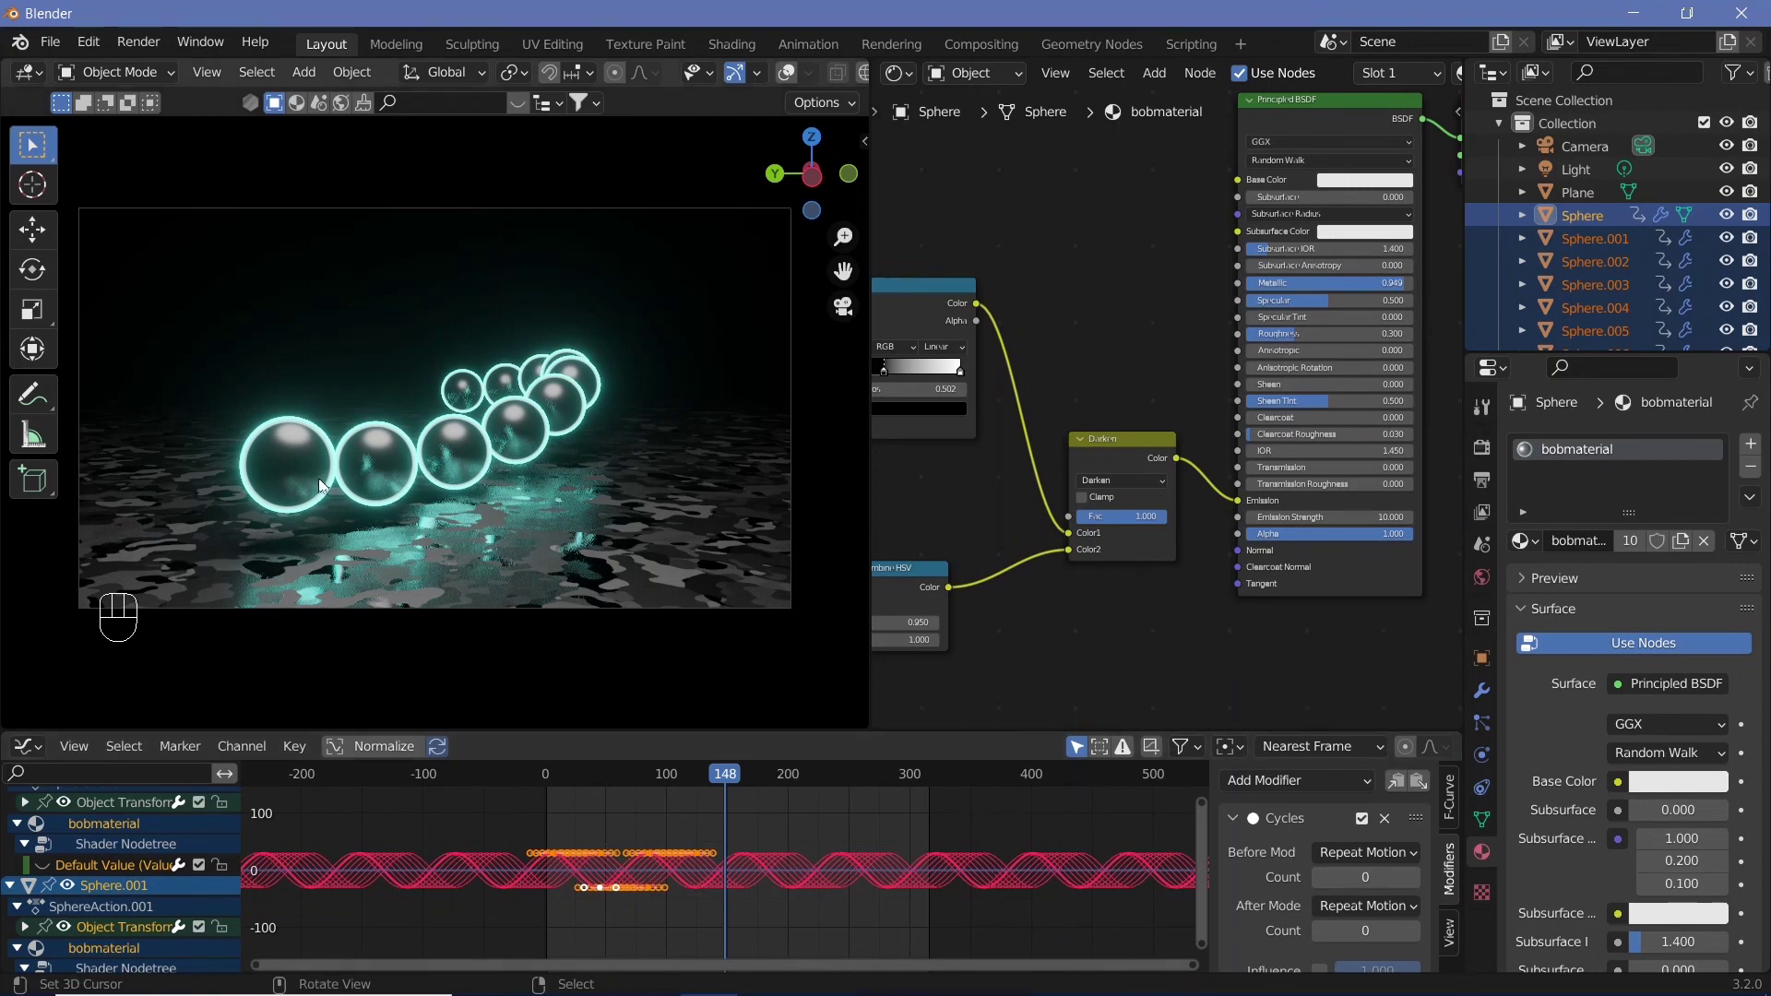
key(s)
key(y)
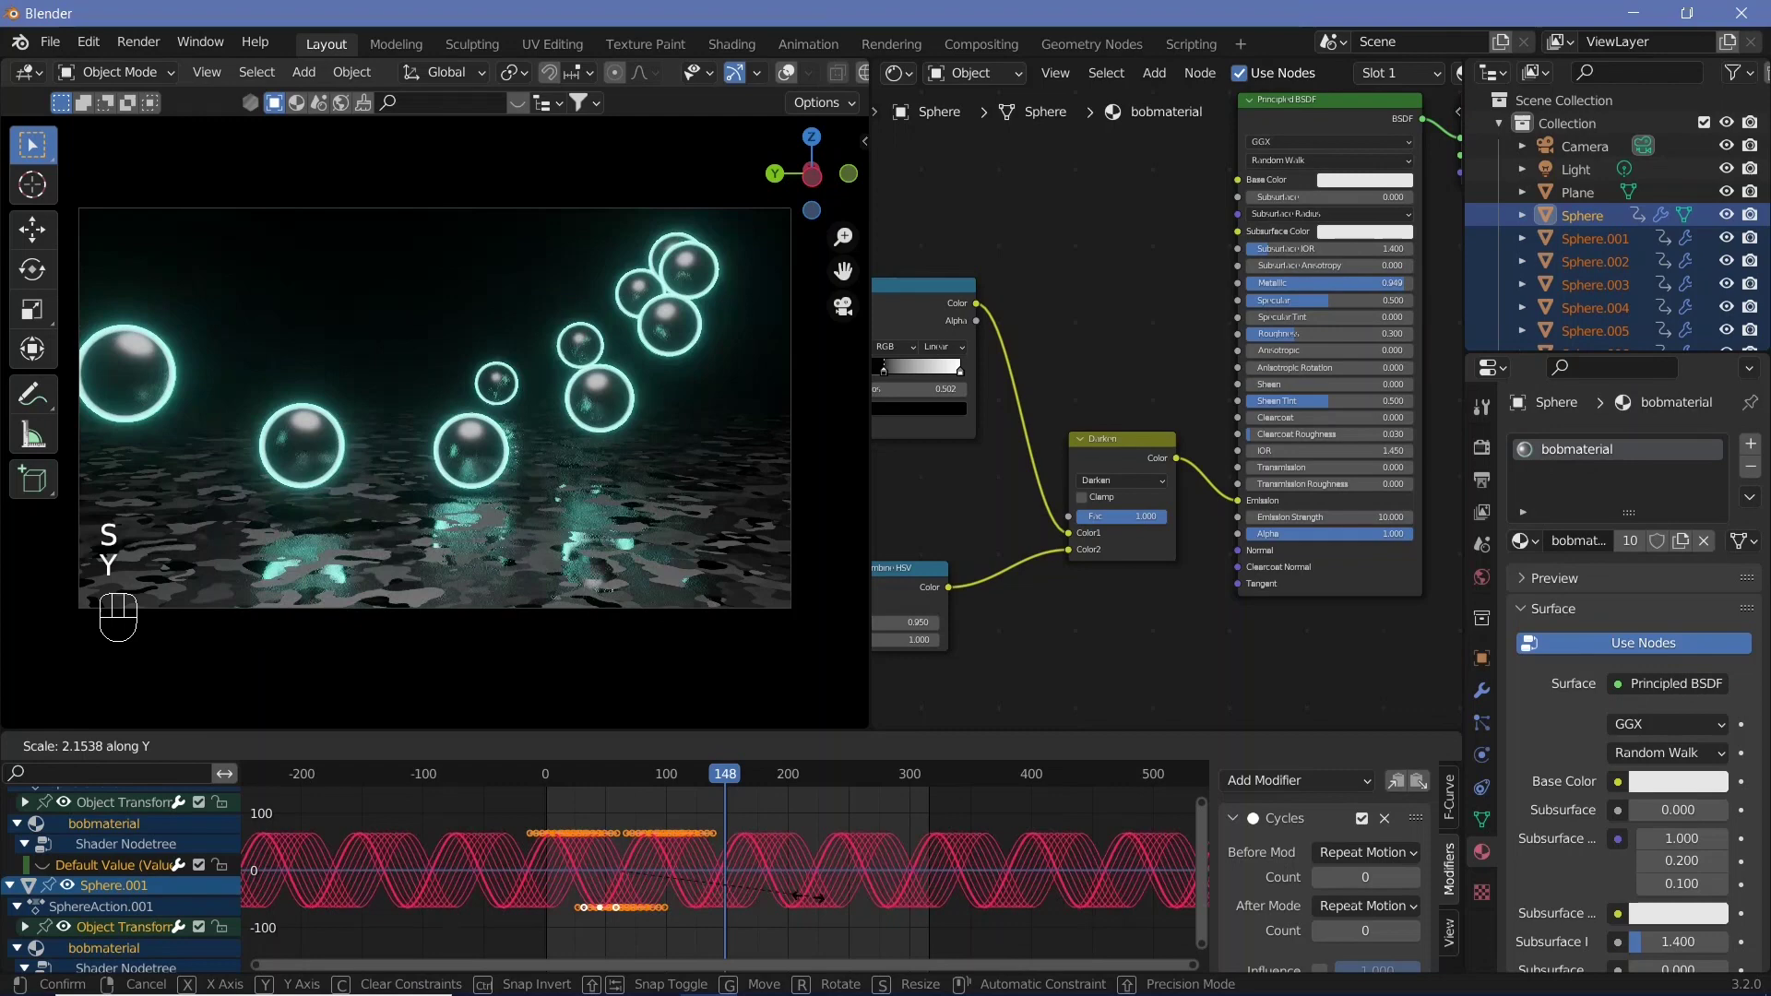
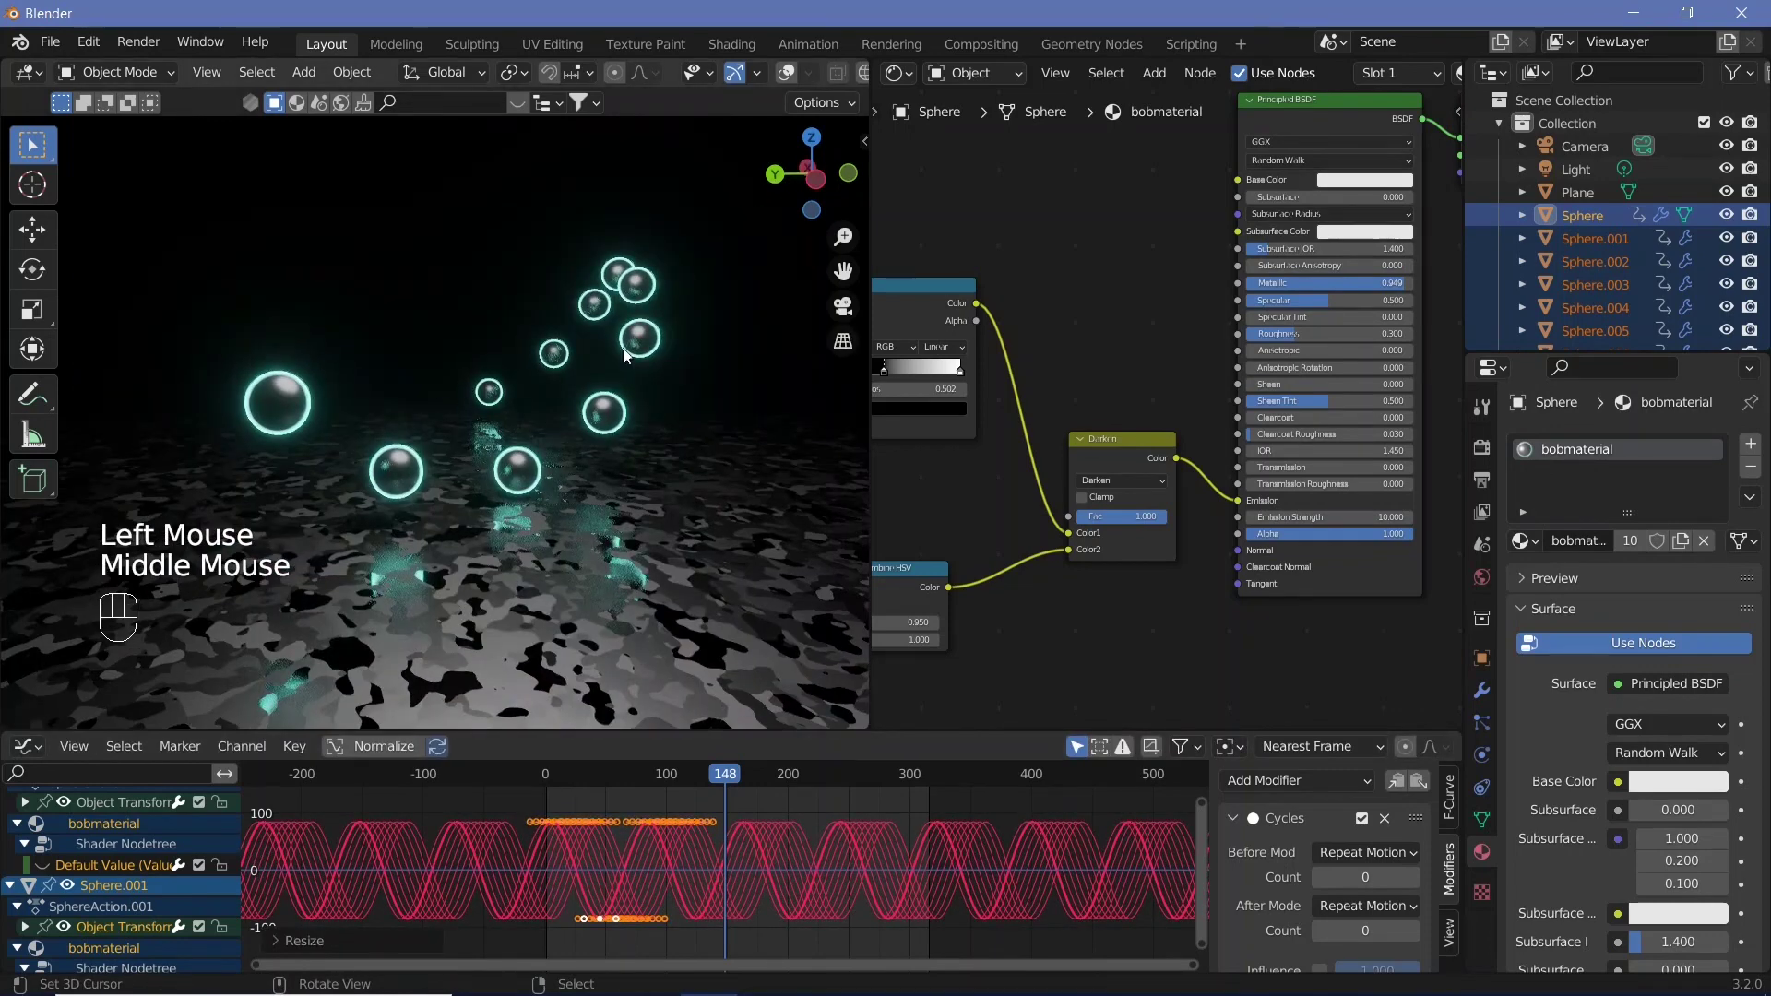
key(shift+space)
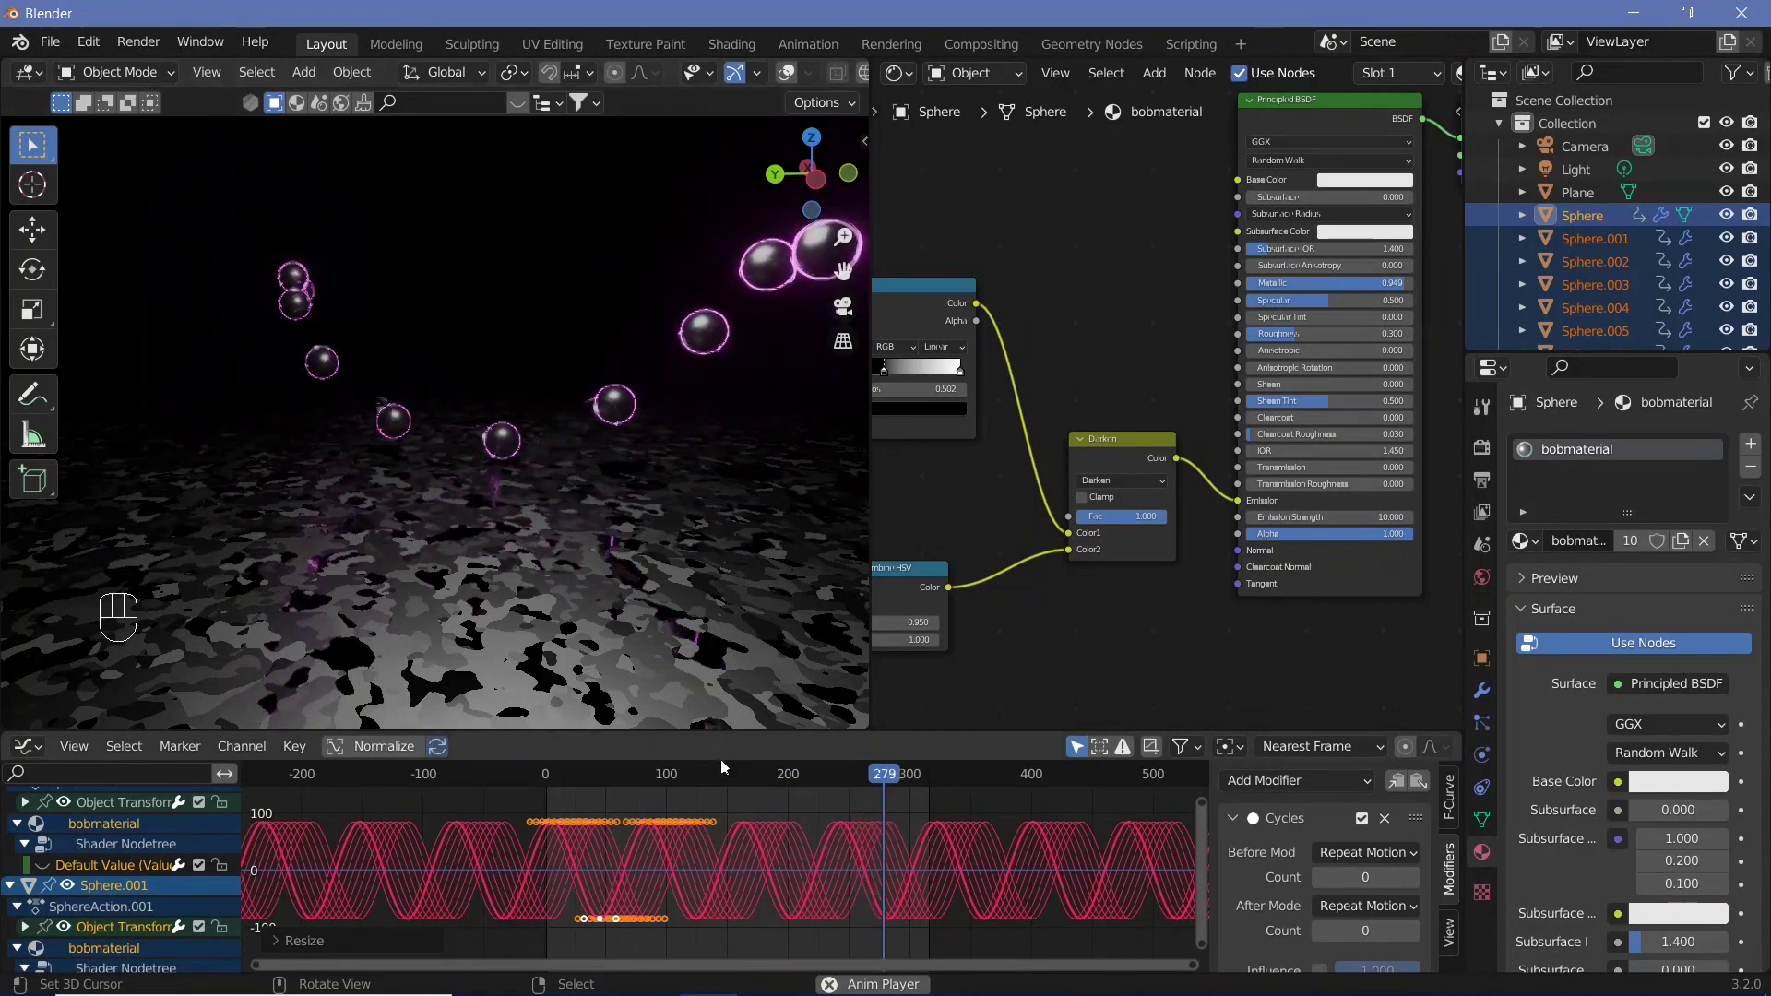
key(shift+space)
key(s)
key(y)
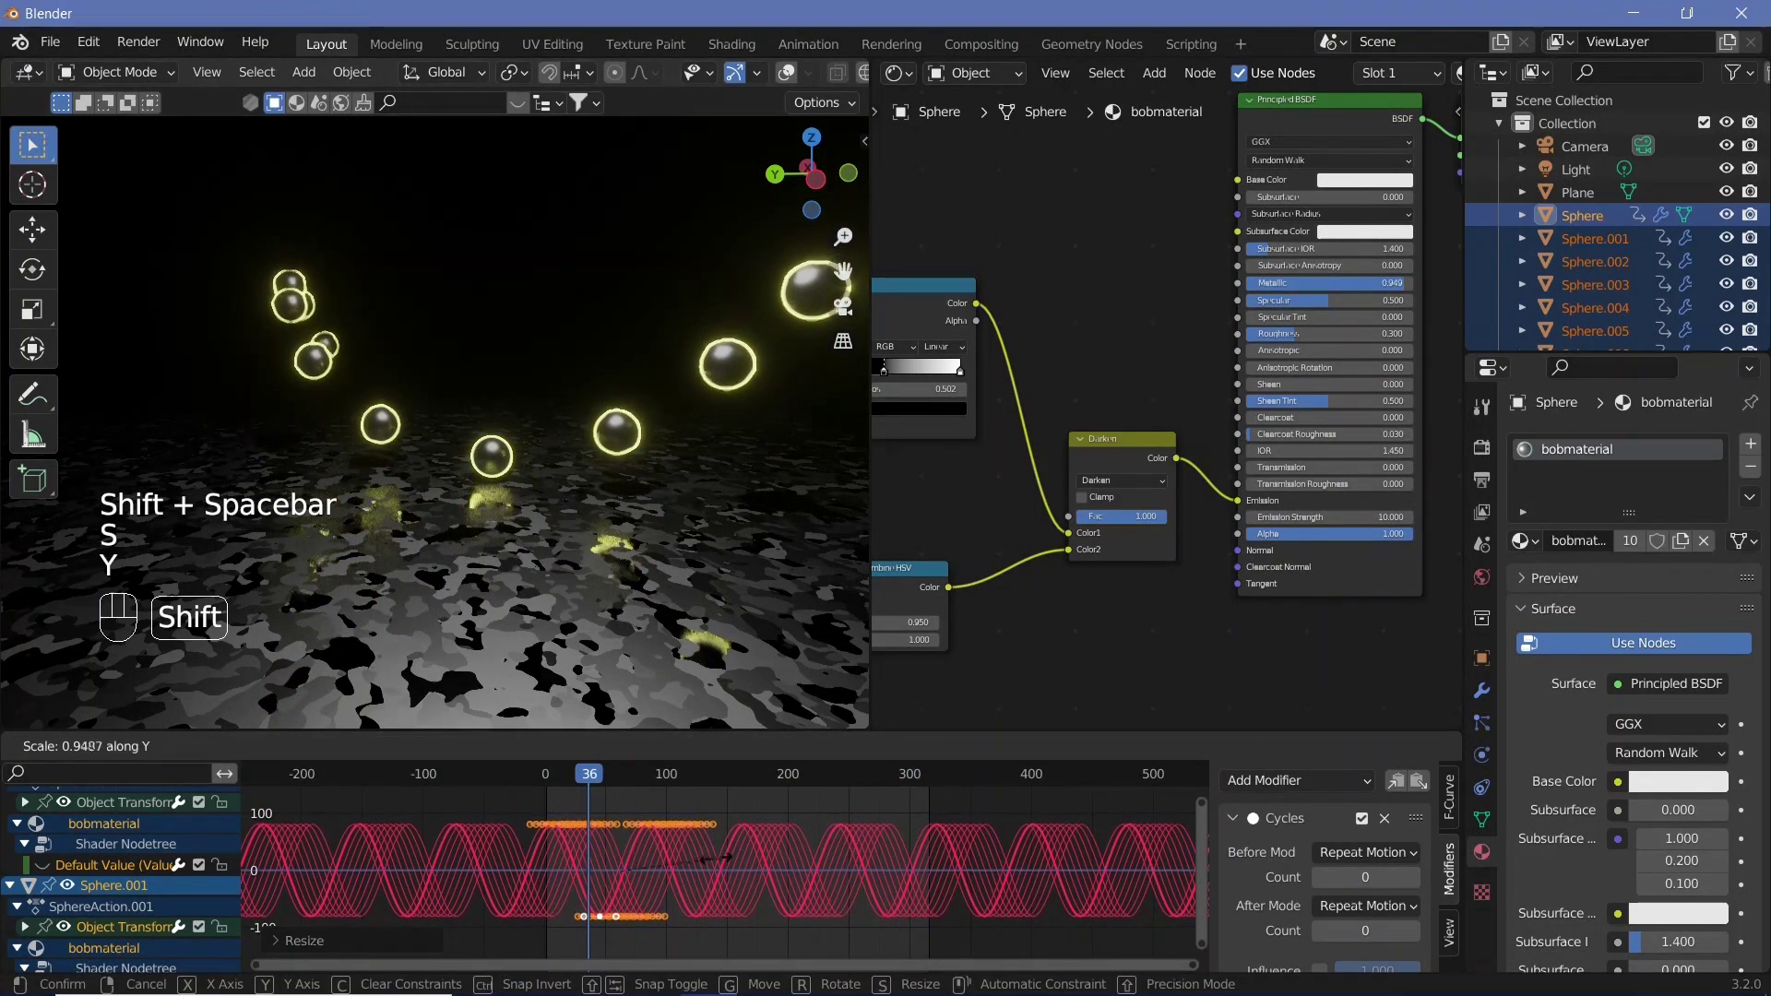
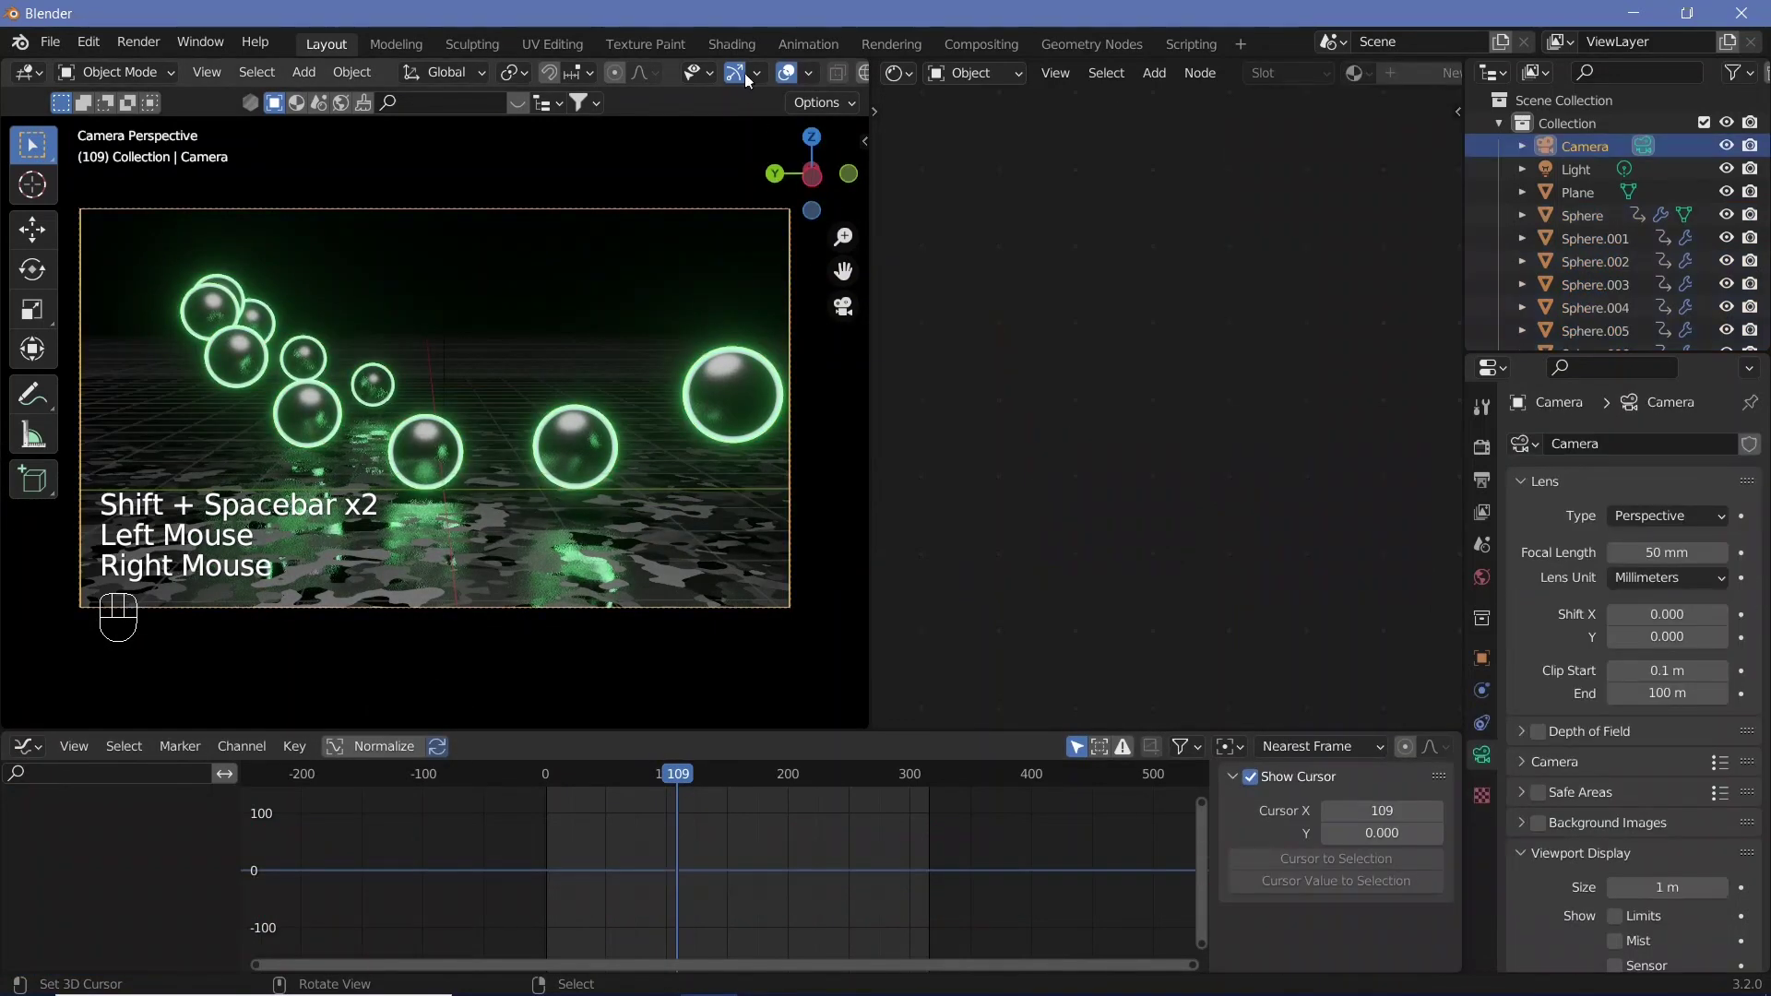
Move the camera along X to a new position and preview the animation through it
click(761, 85)
key(g)
key(x)
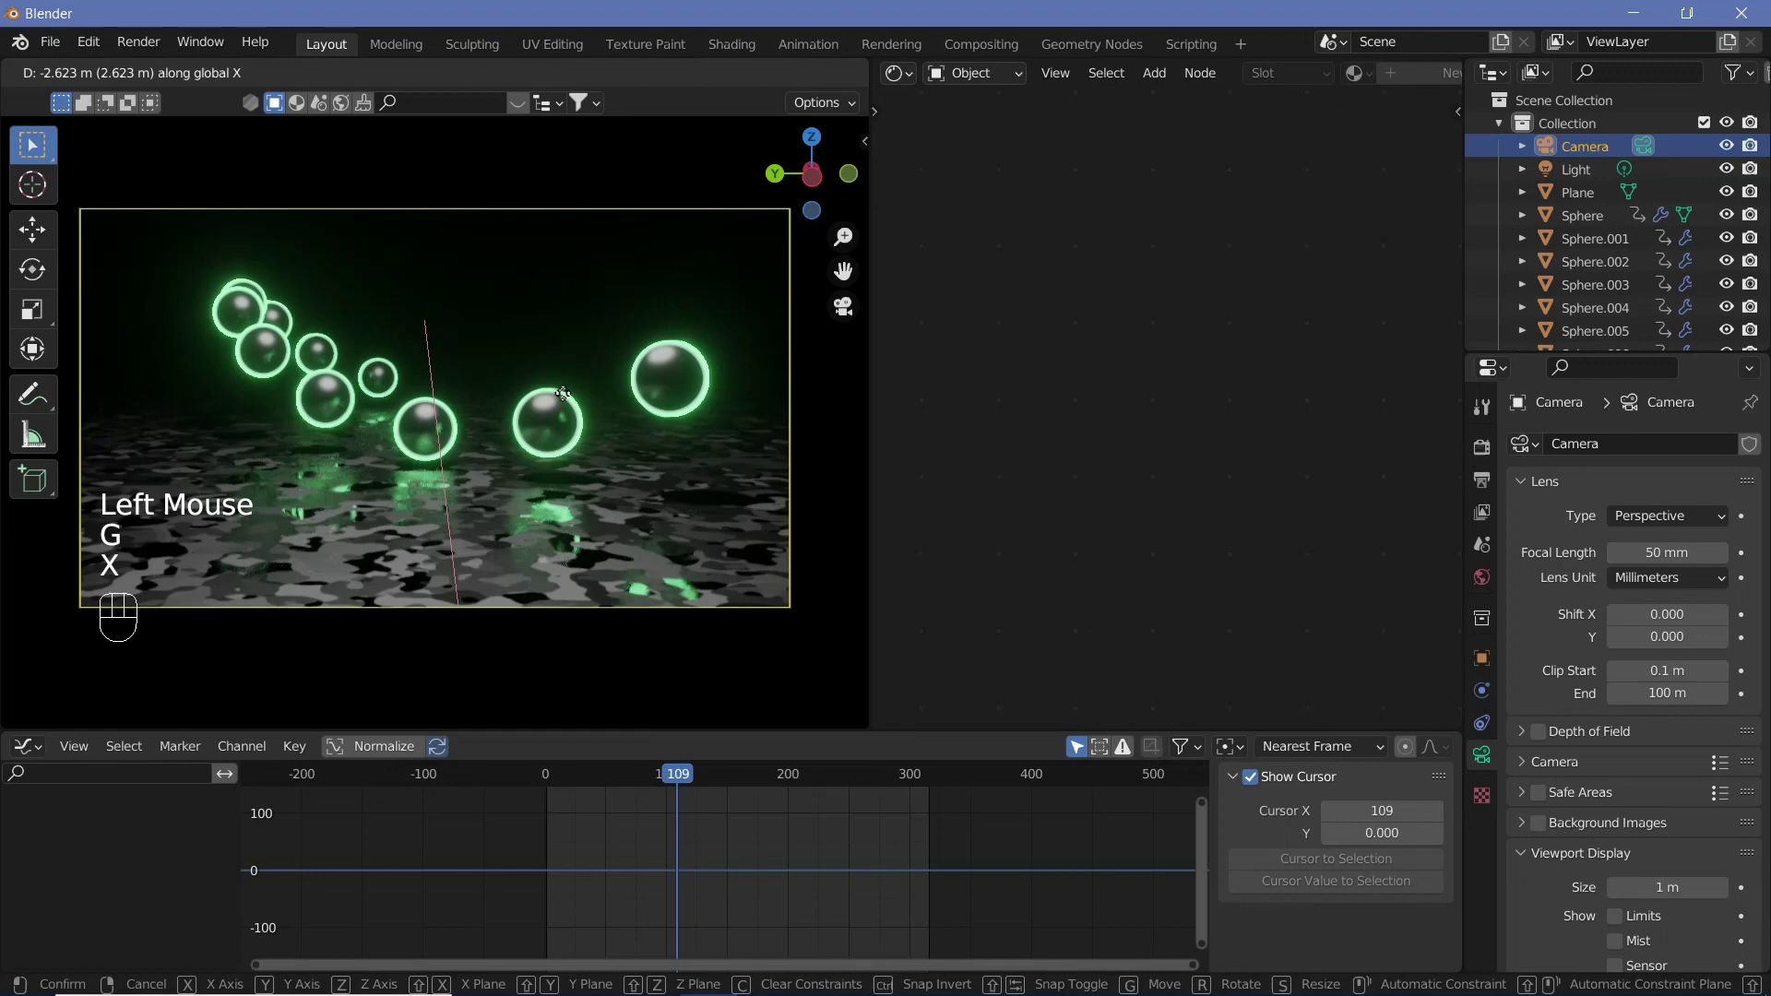
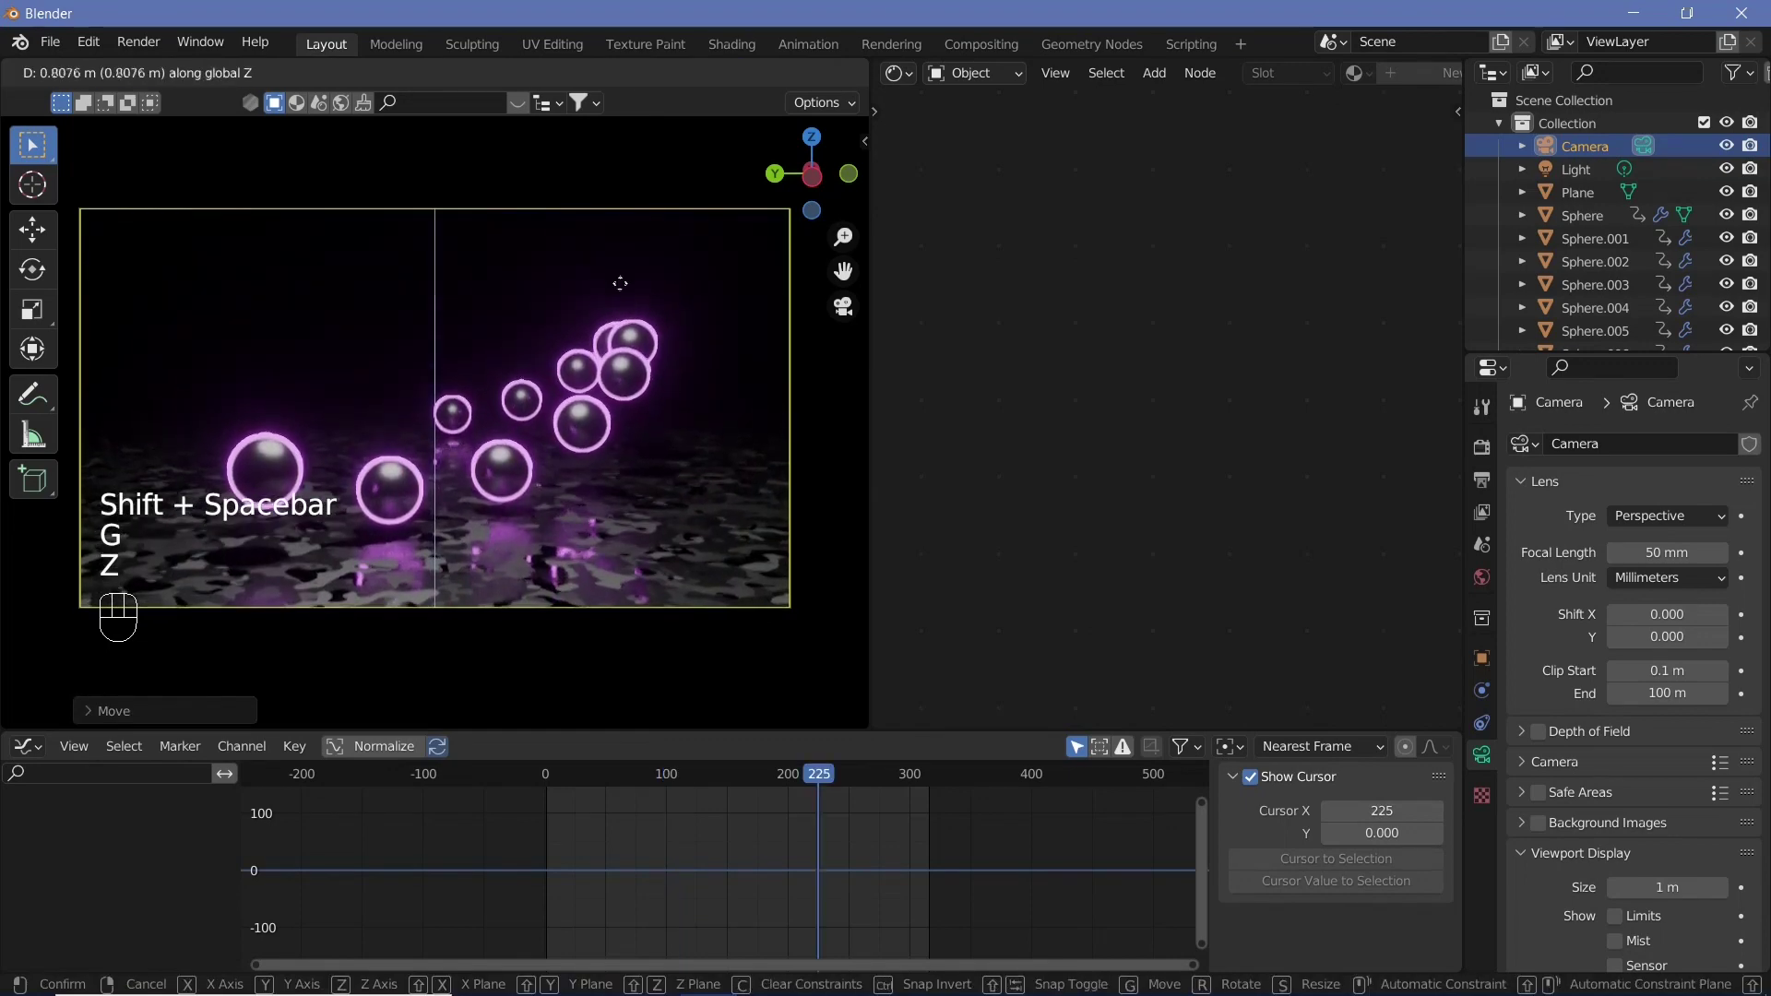
click(623, 309)
key(shift+space)
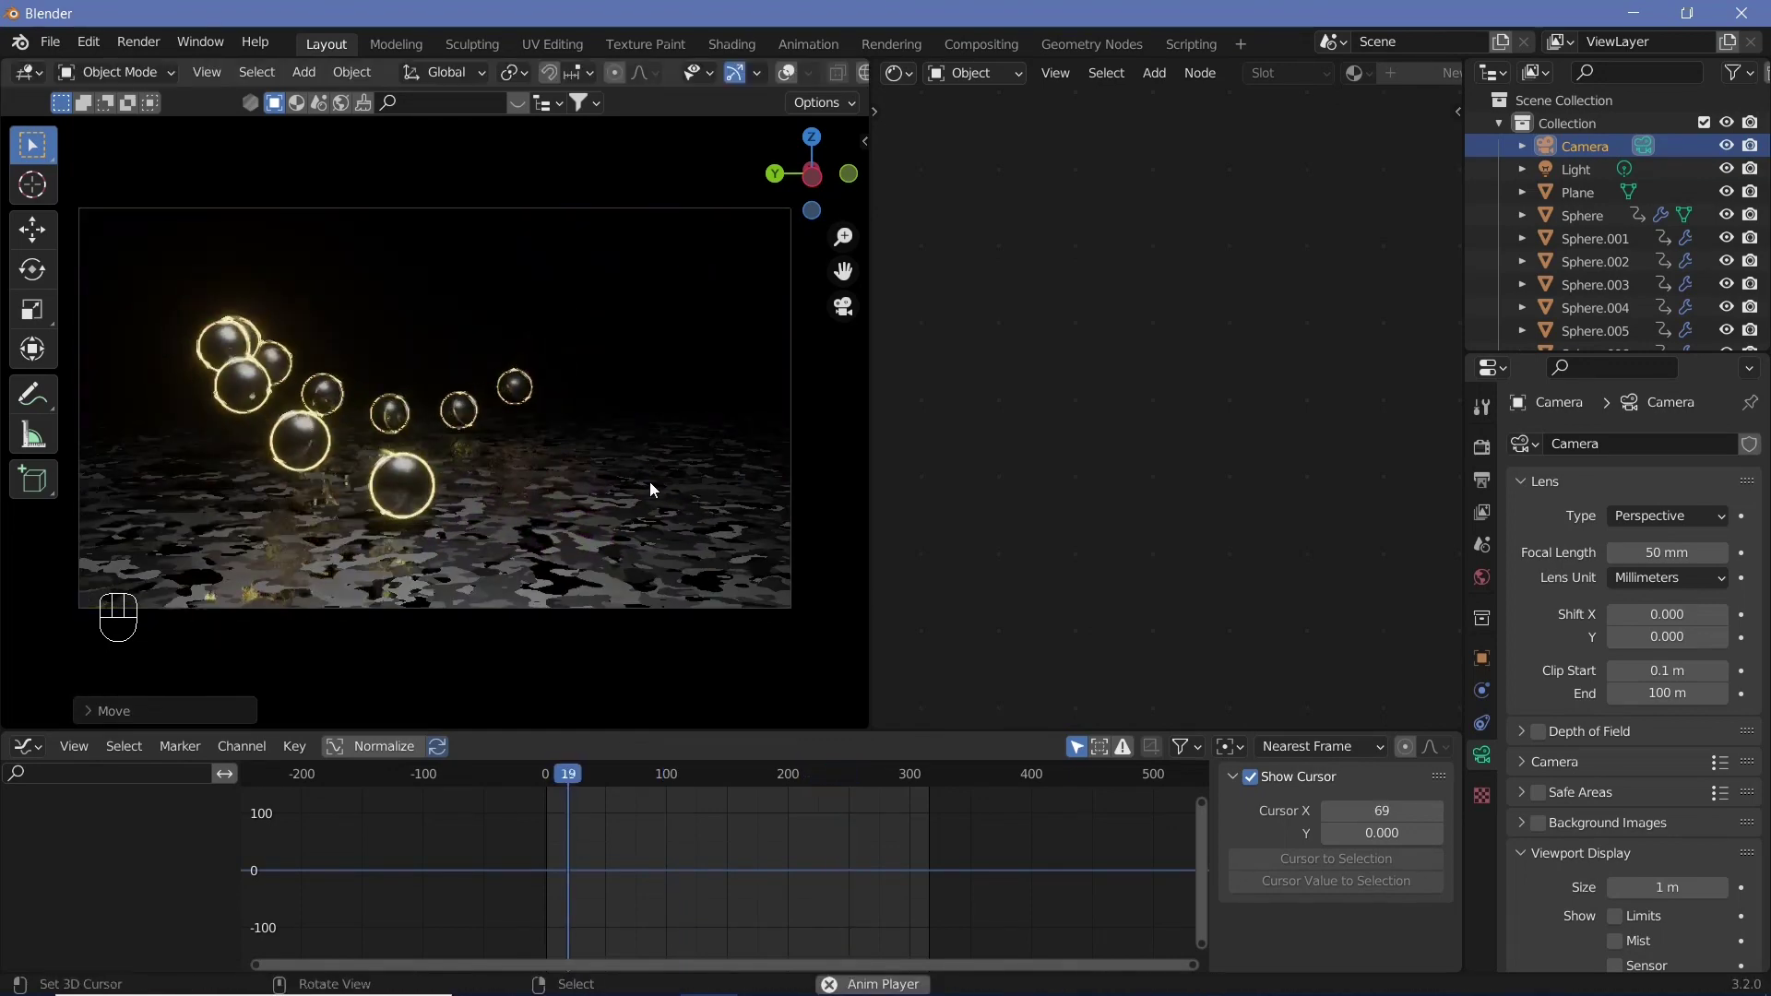
key(shift+space)
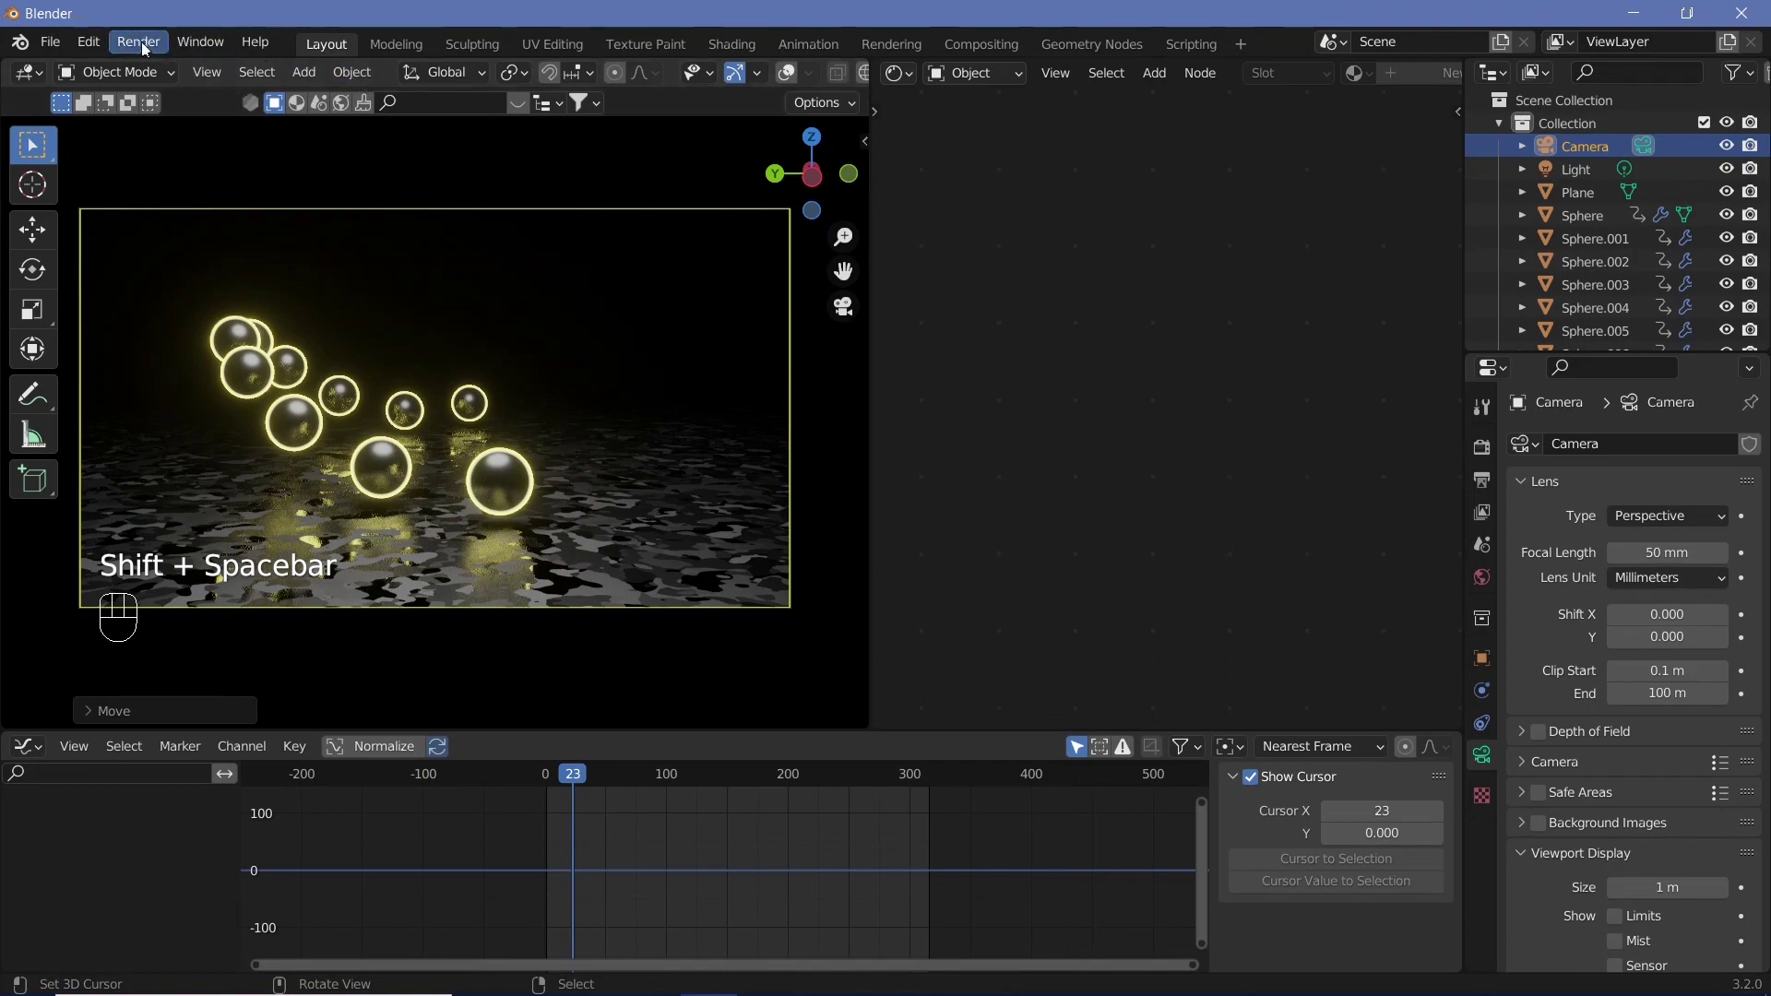